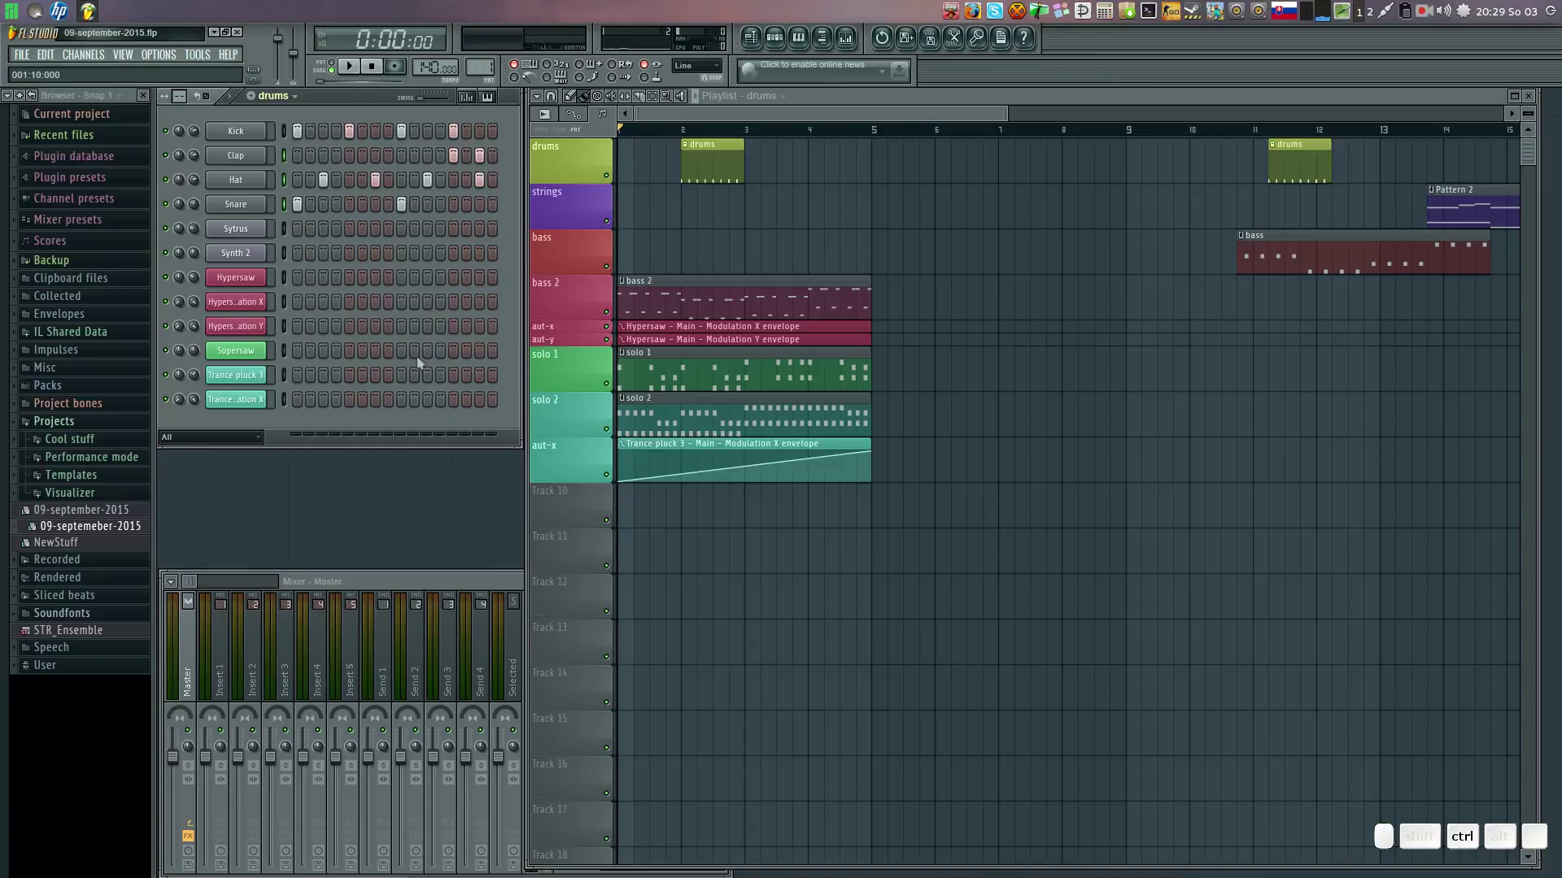
Create a new empty pattern named 'drums 2' and give it its own colour.
key(ctrl+x)
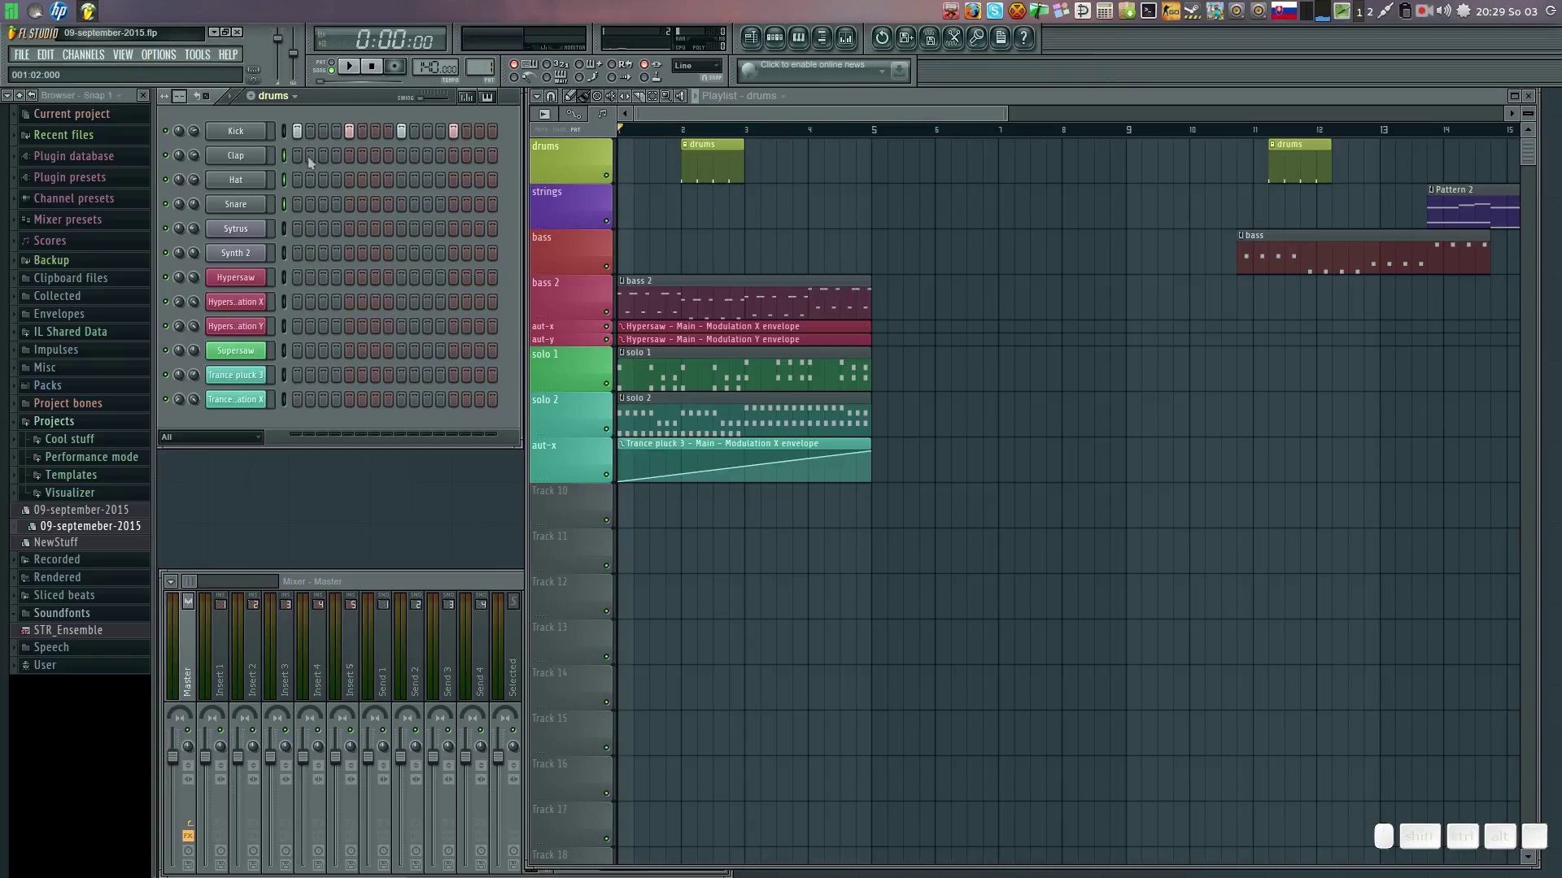
click(258, 103)
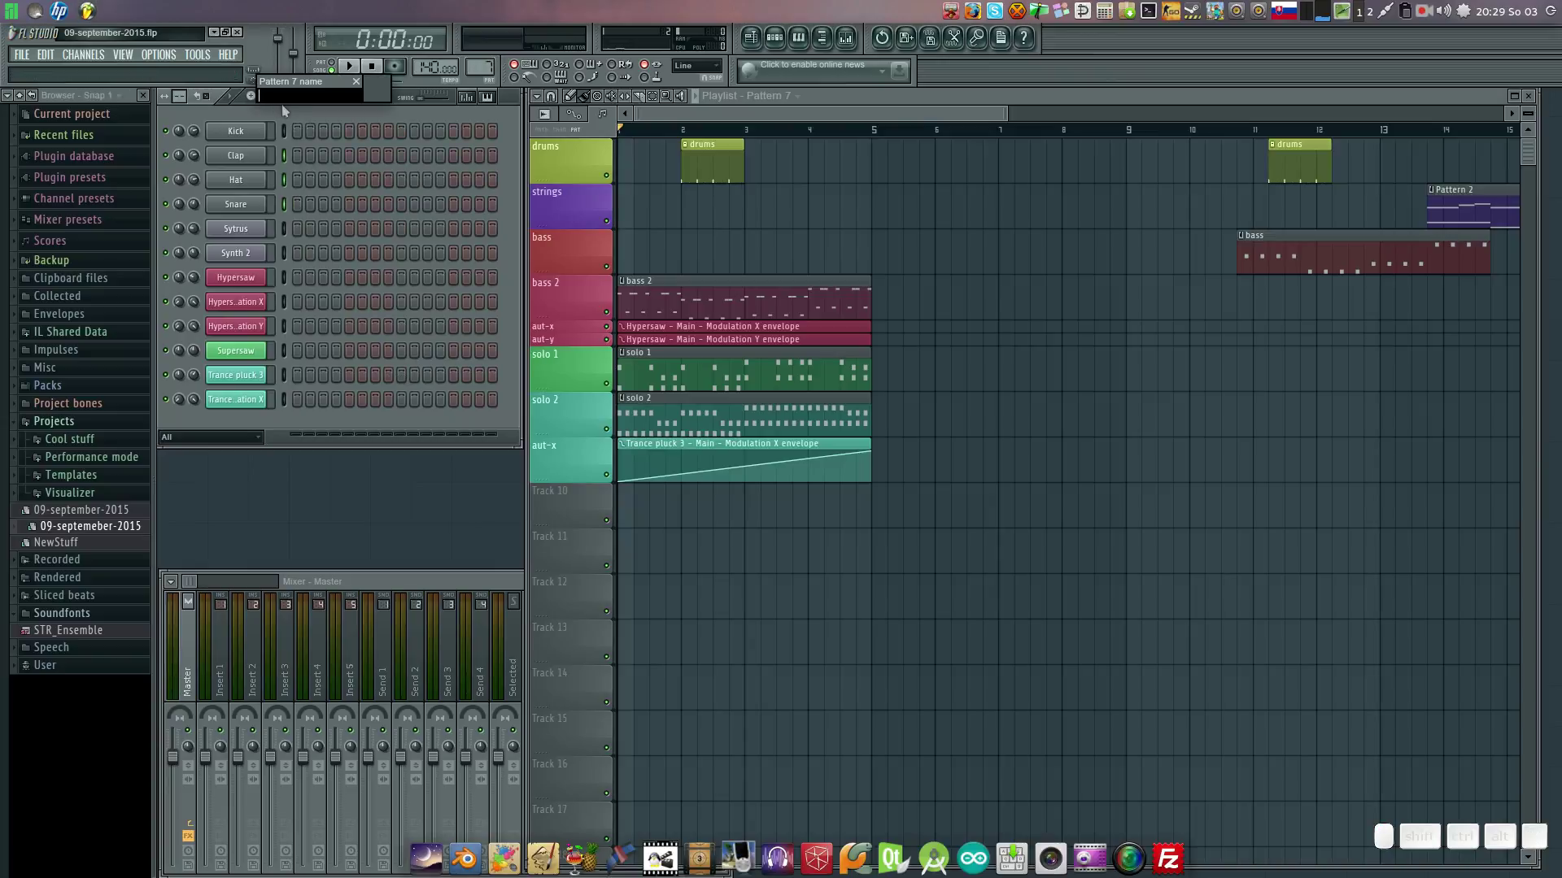
key(space)
key(2)
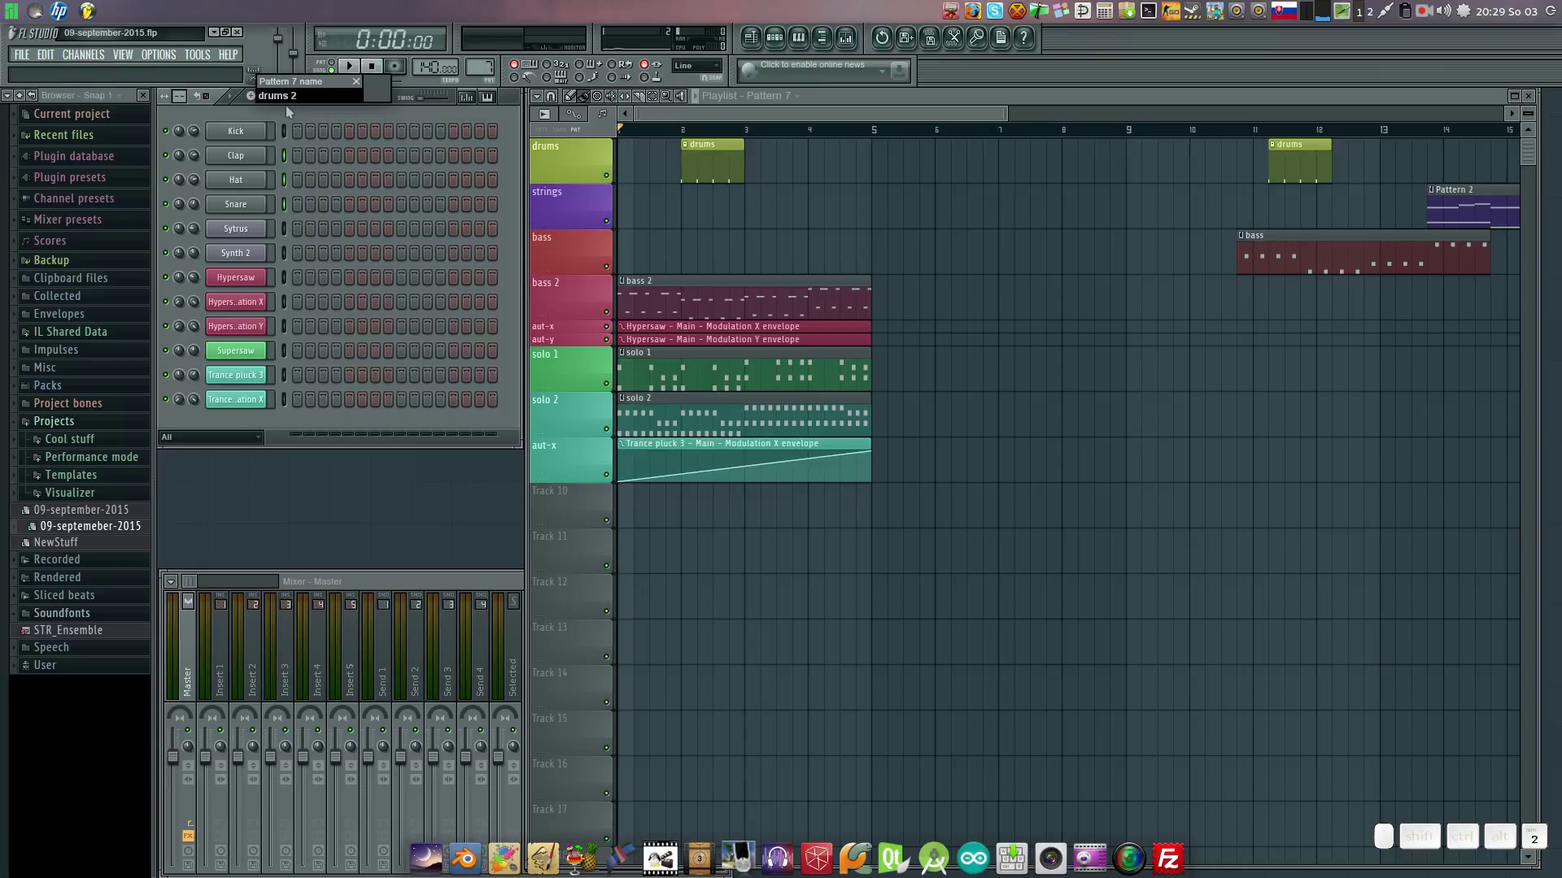
click(383, 93)
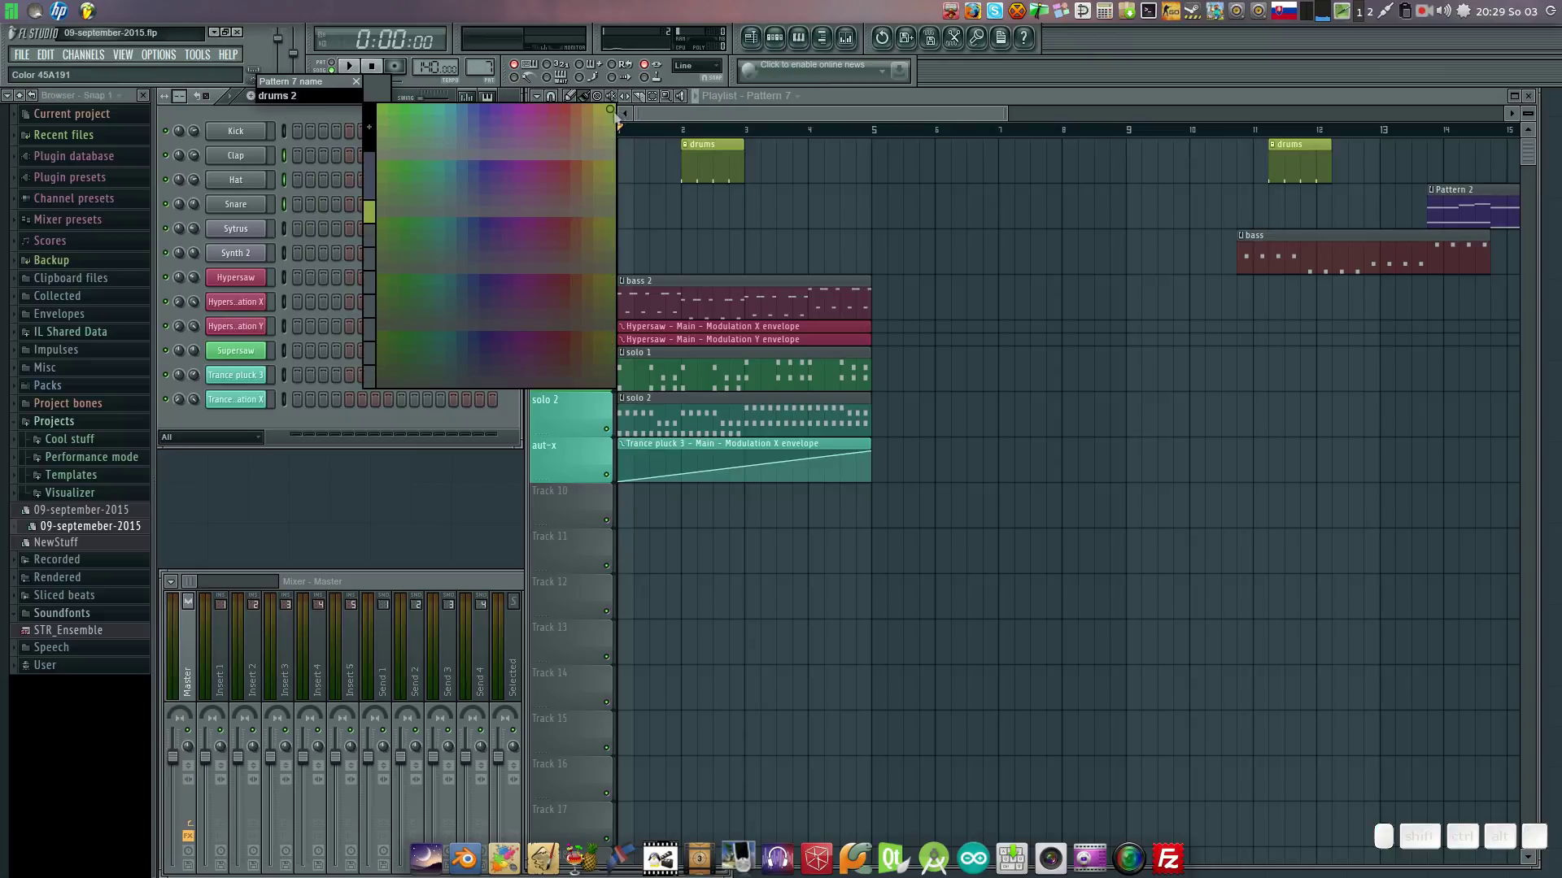
click(618, 122)
key(Return)
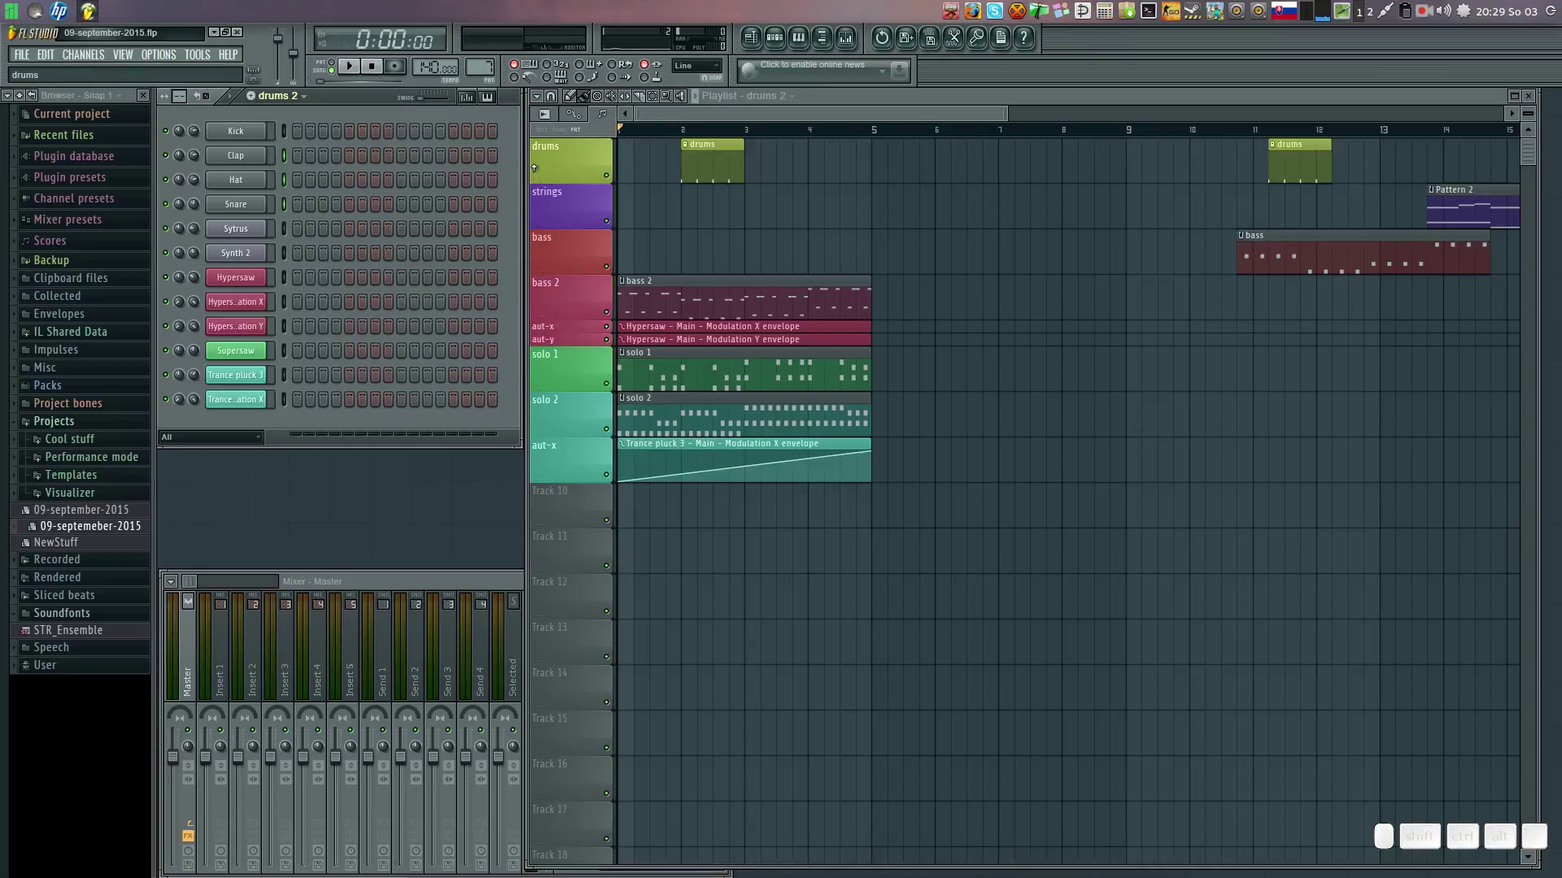
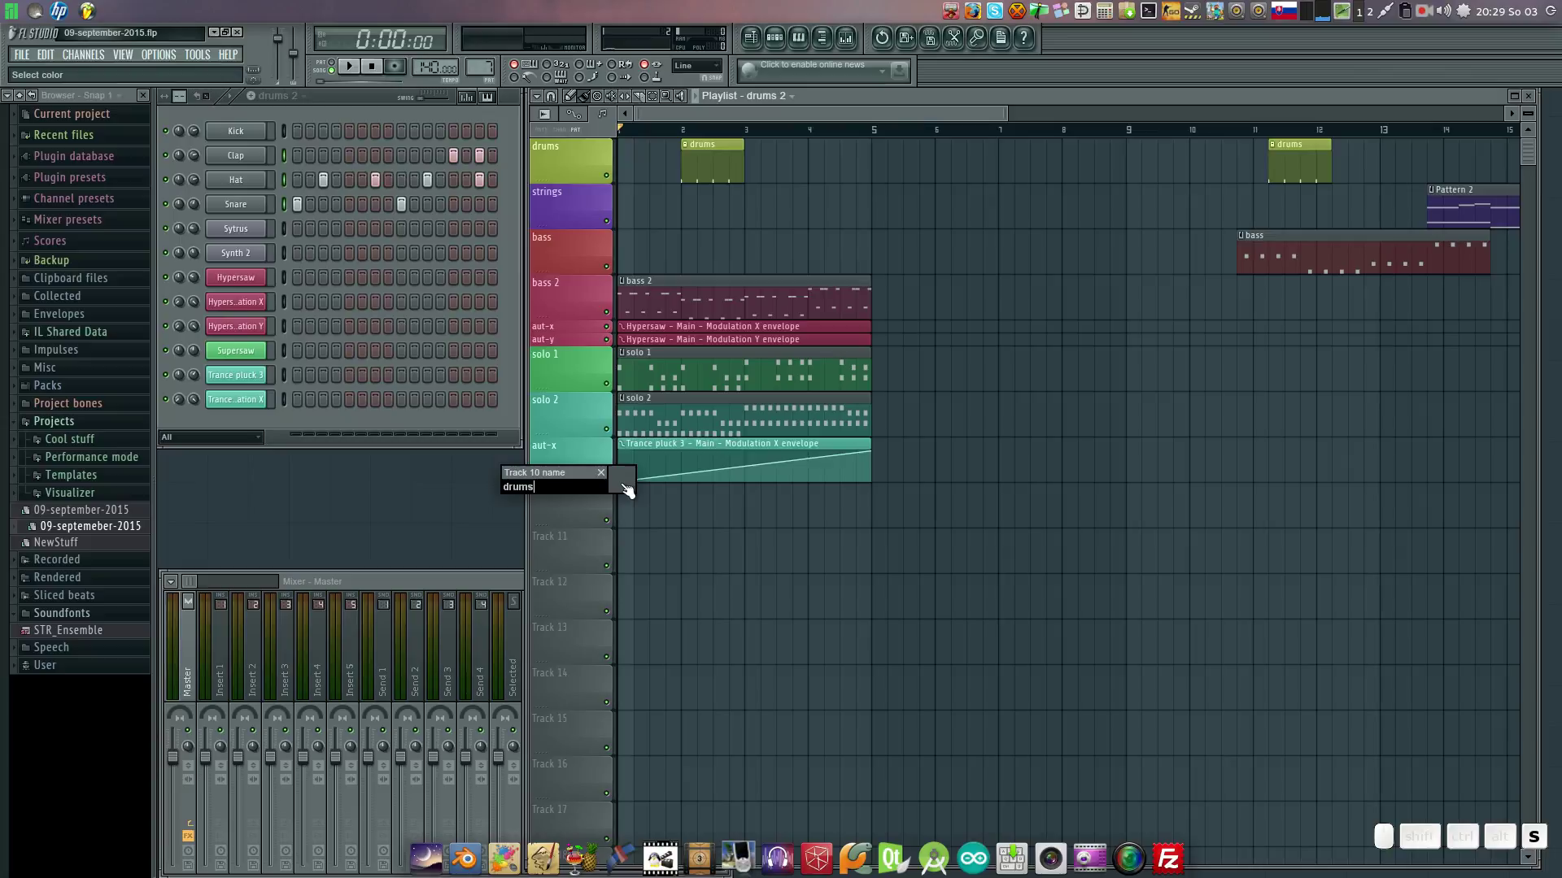
Rename Track 10 to 'drums 2' in green and collapse the automation track above it.
key(space)
key(2)
click(630, 489)
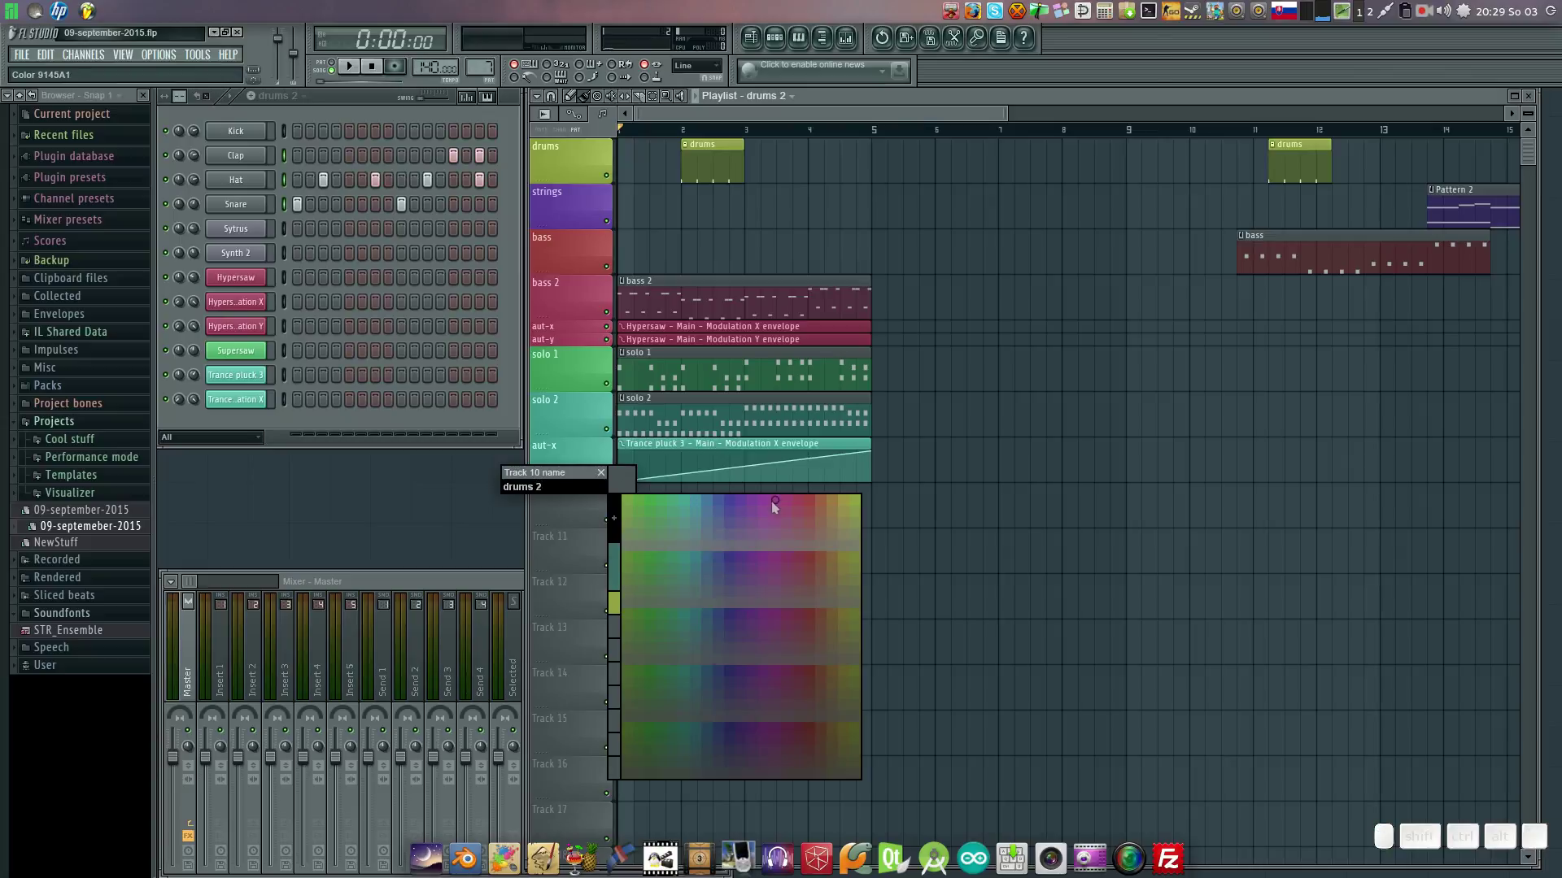
click(865, 512)
key(Return)
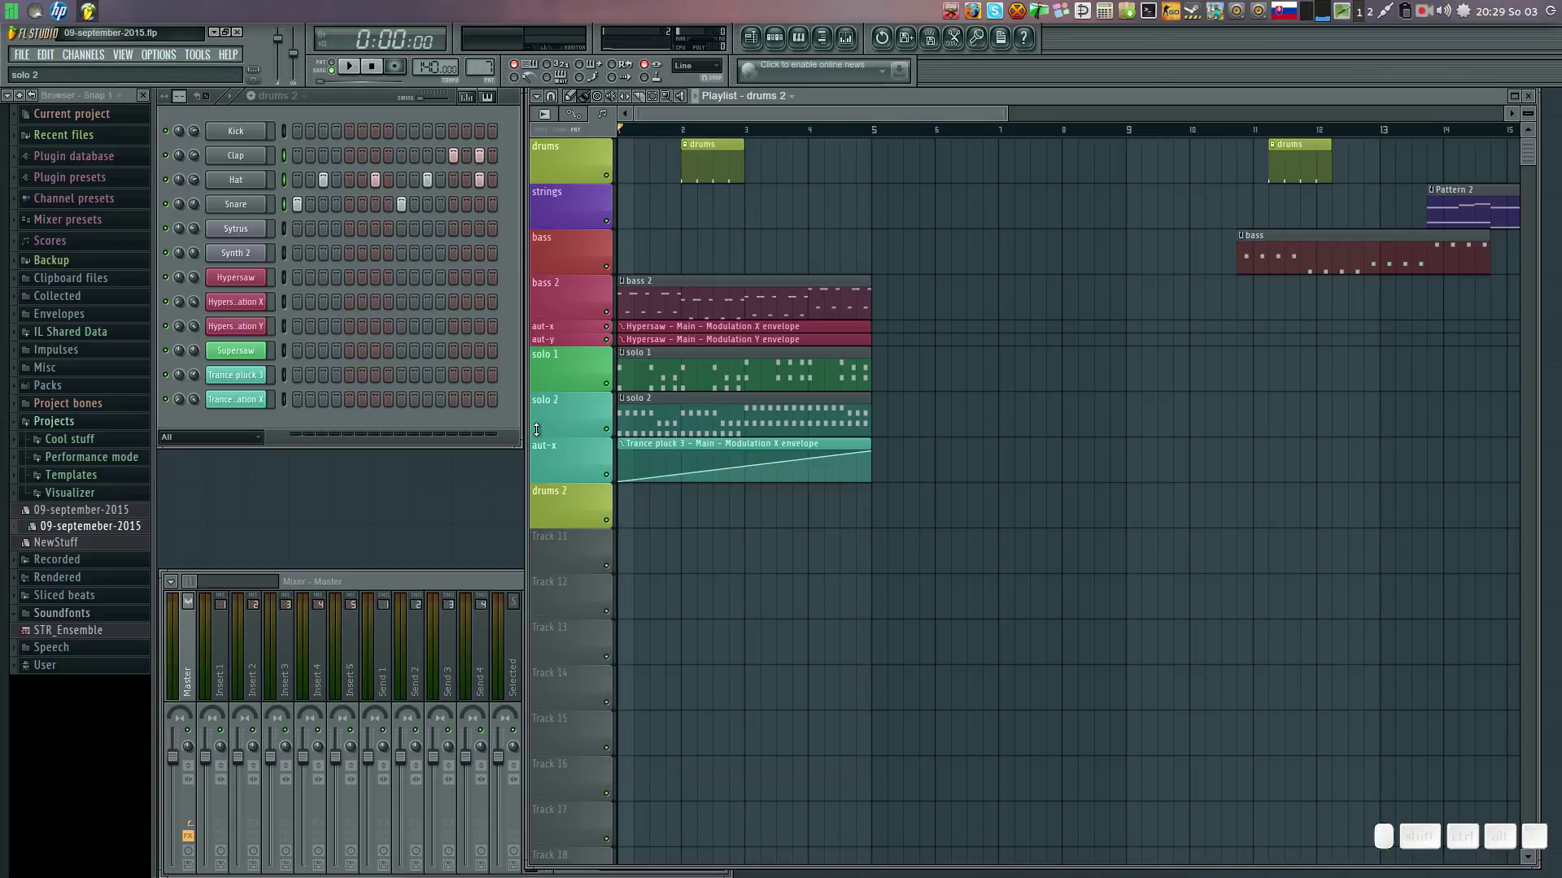
click(566, 476)
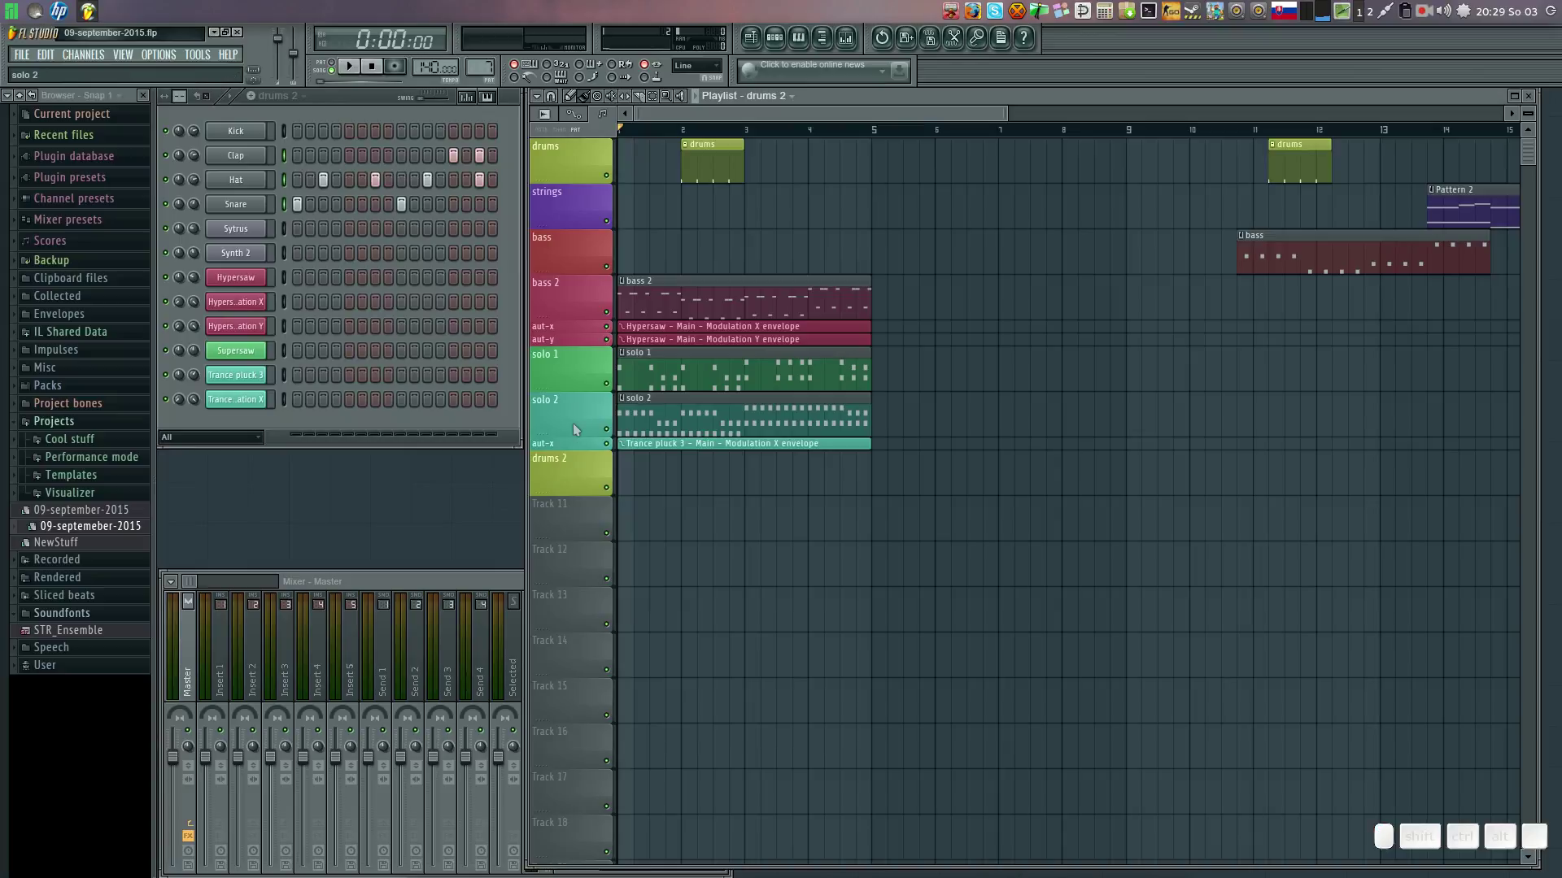
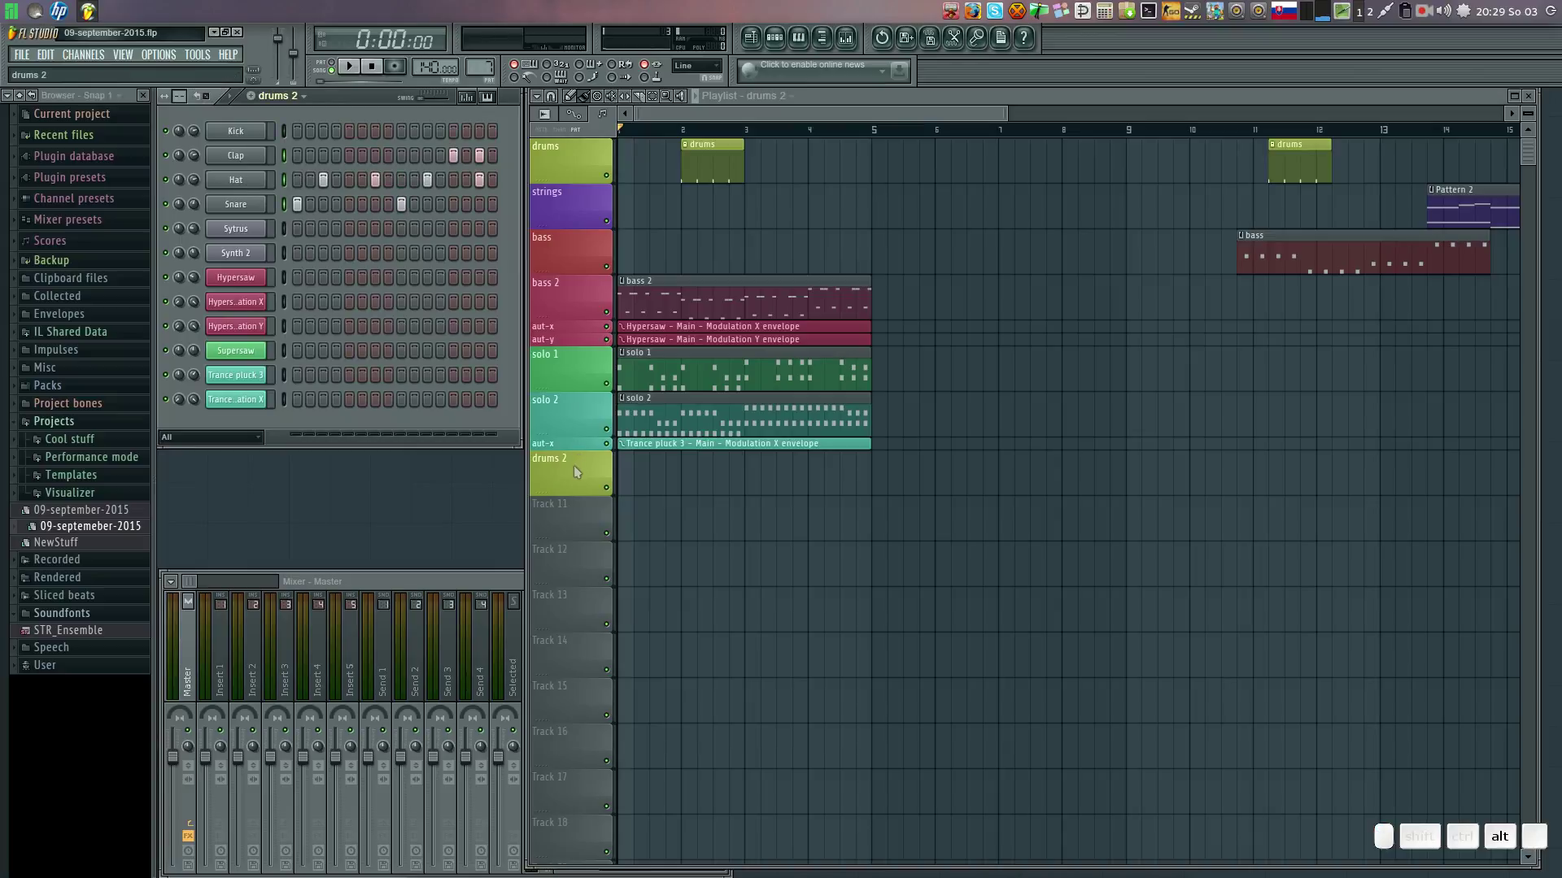
key(alt+Up)
key(alt+Down)
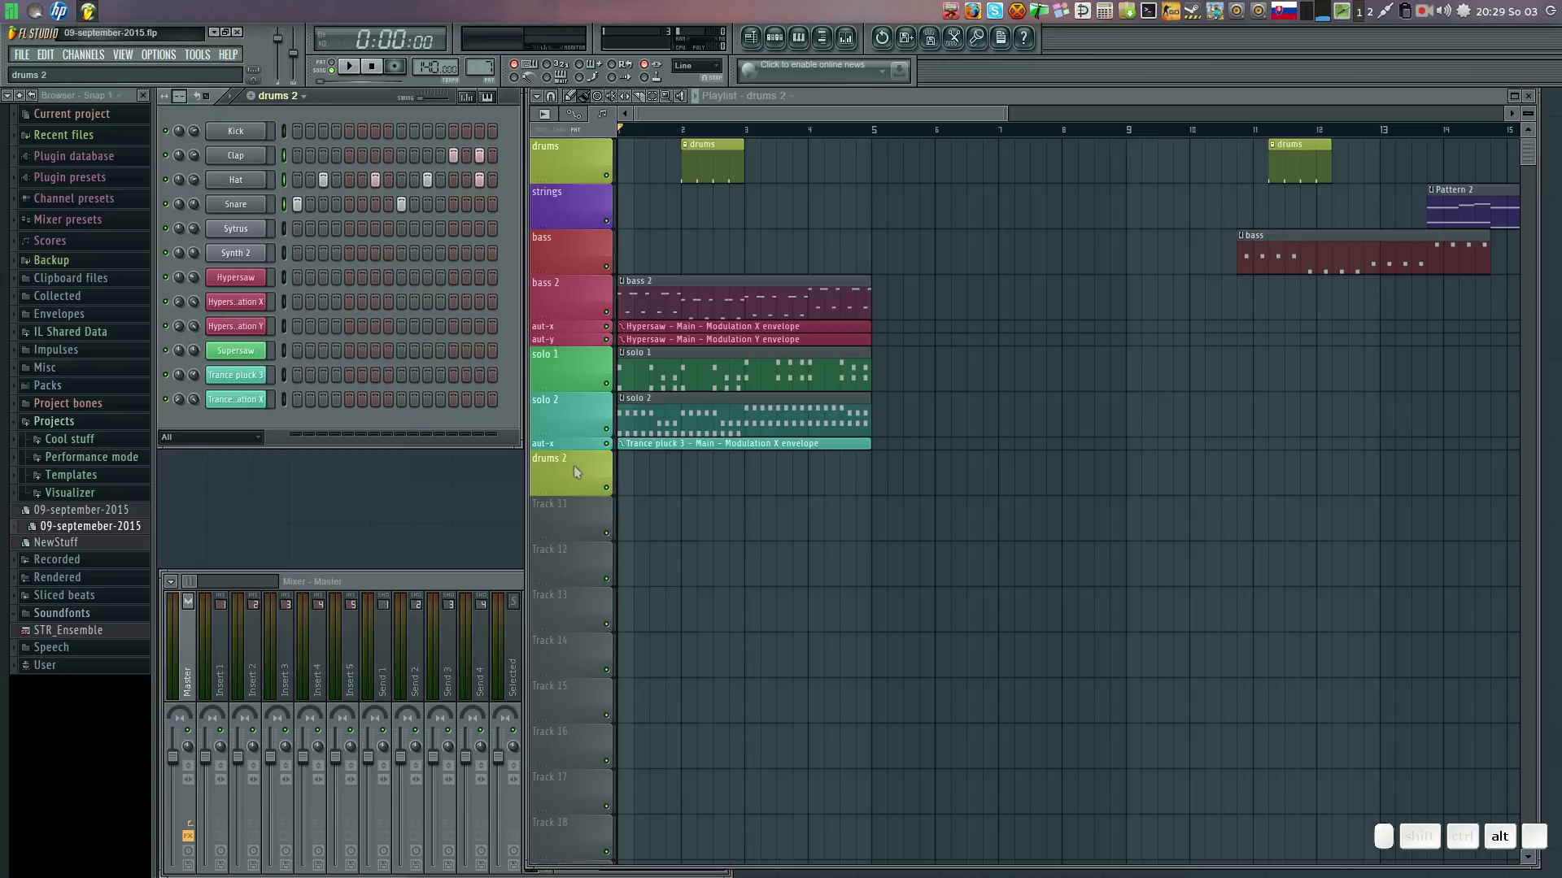
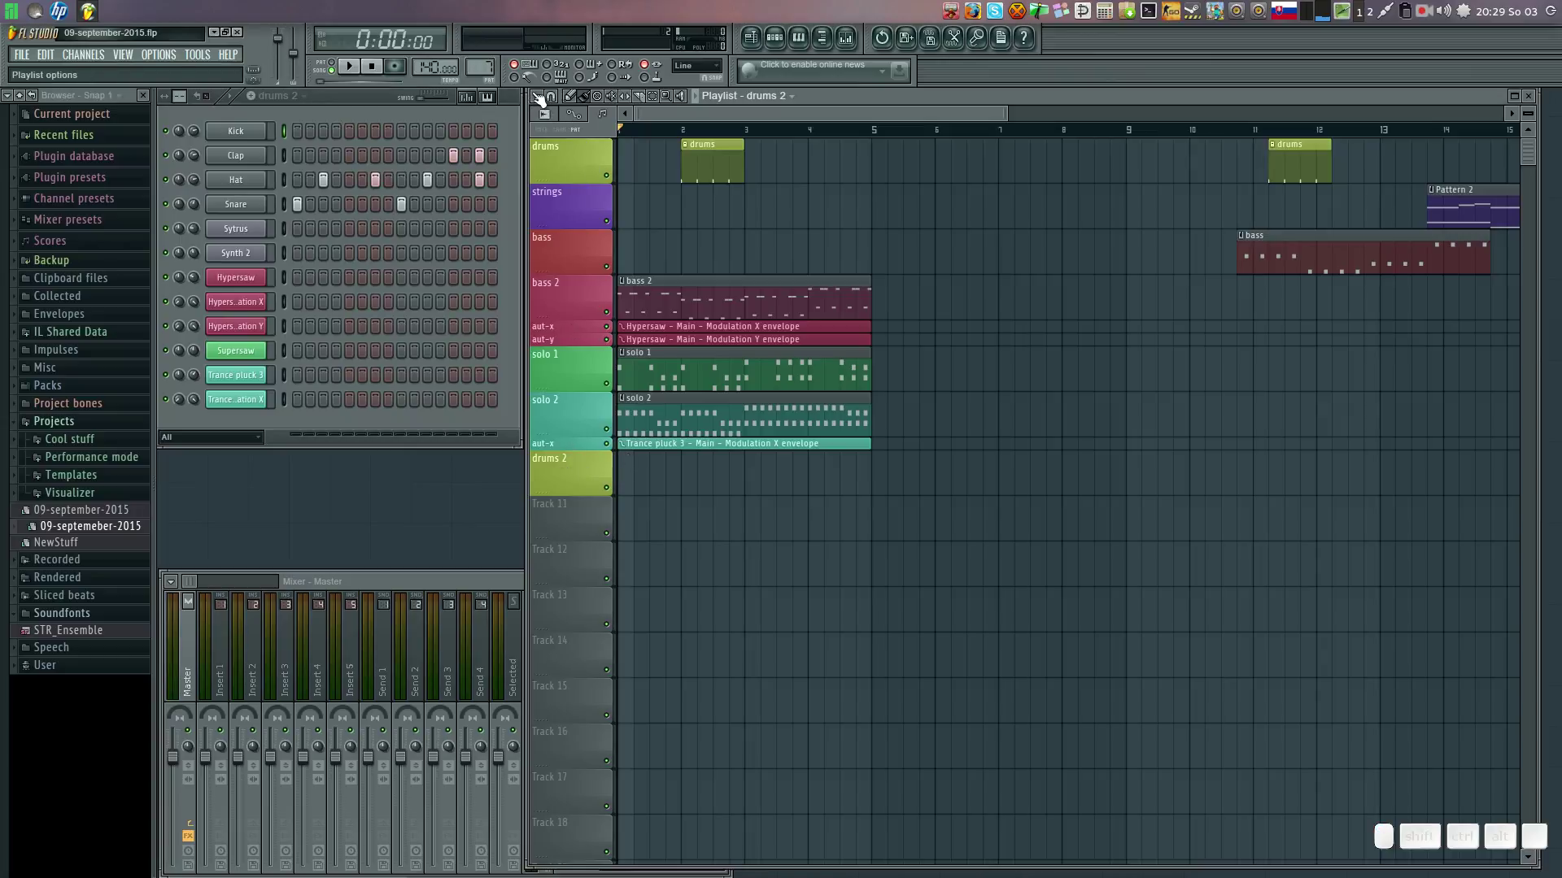
Reorder the playlist via its options so drums 2 sits just below bass 2, above the Hypersaw automation rows.
click(542, 98)
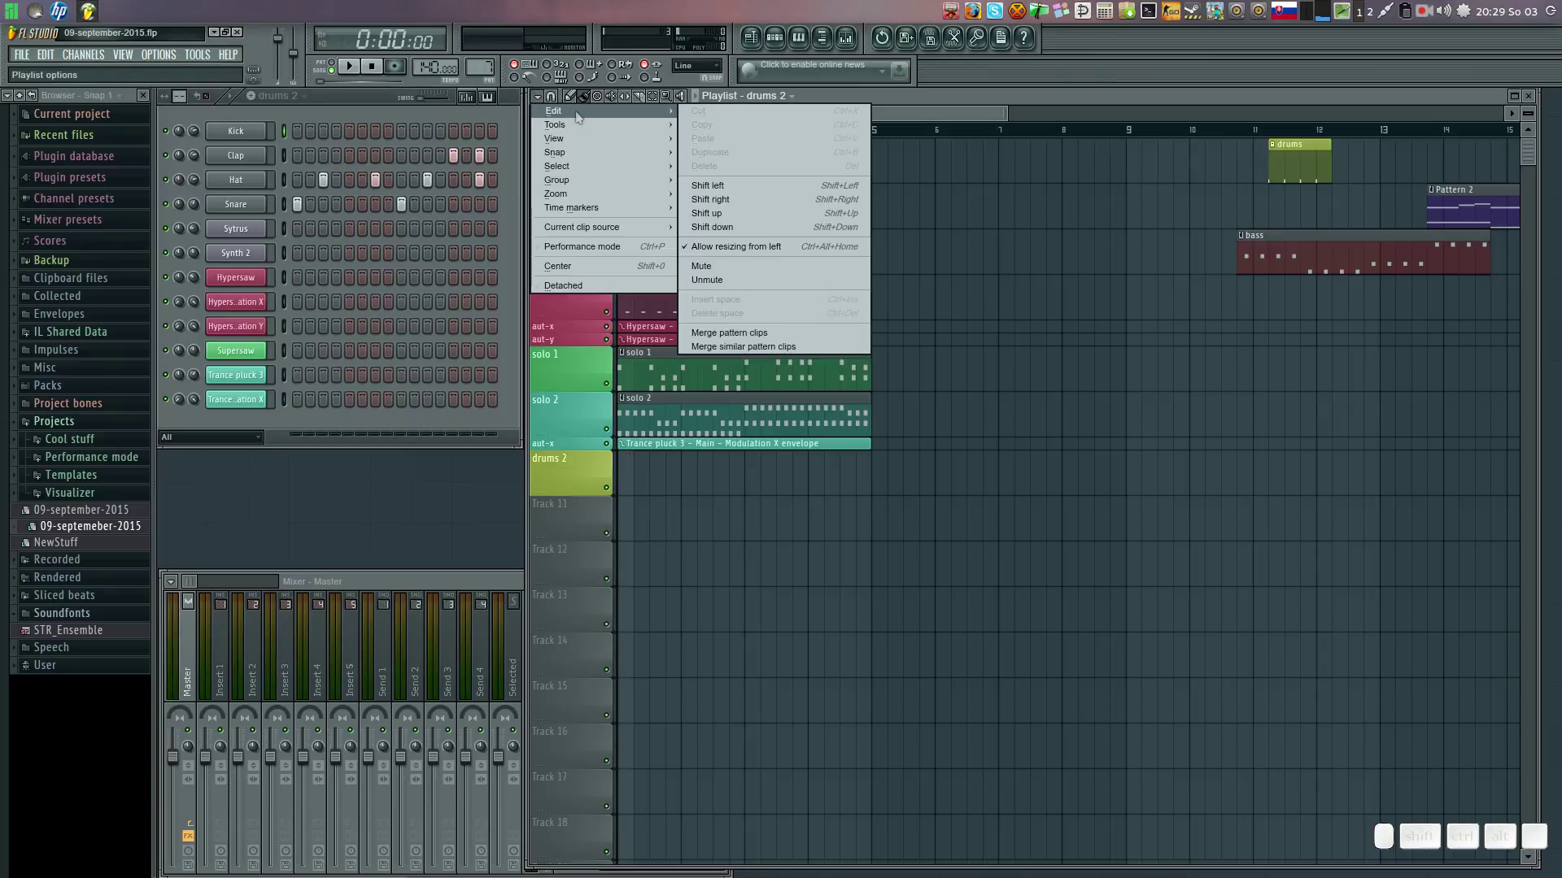
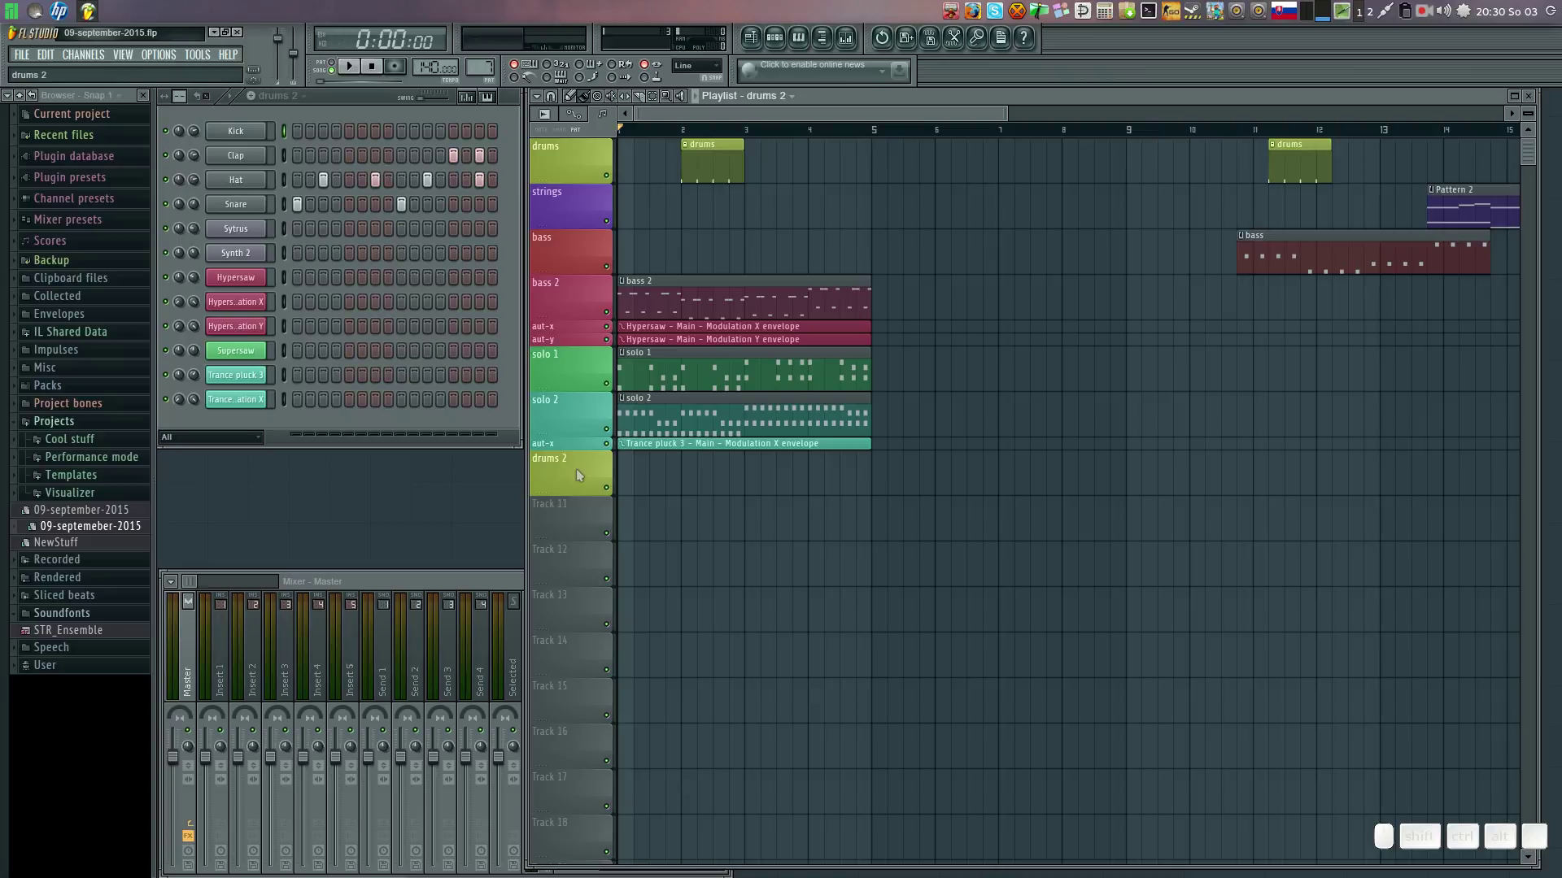
key(shift+Up)
key(shift+Down)
key(shift+Up)
key(shift+Down)
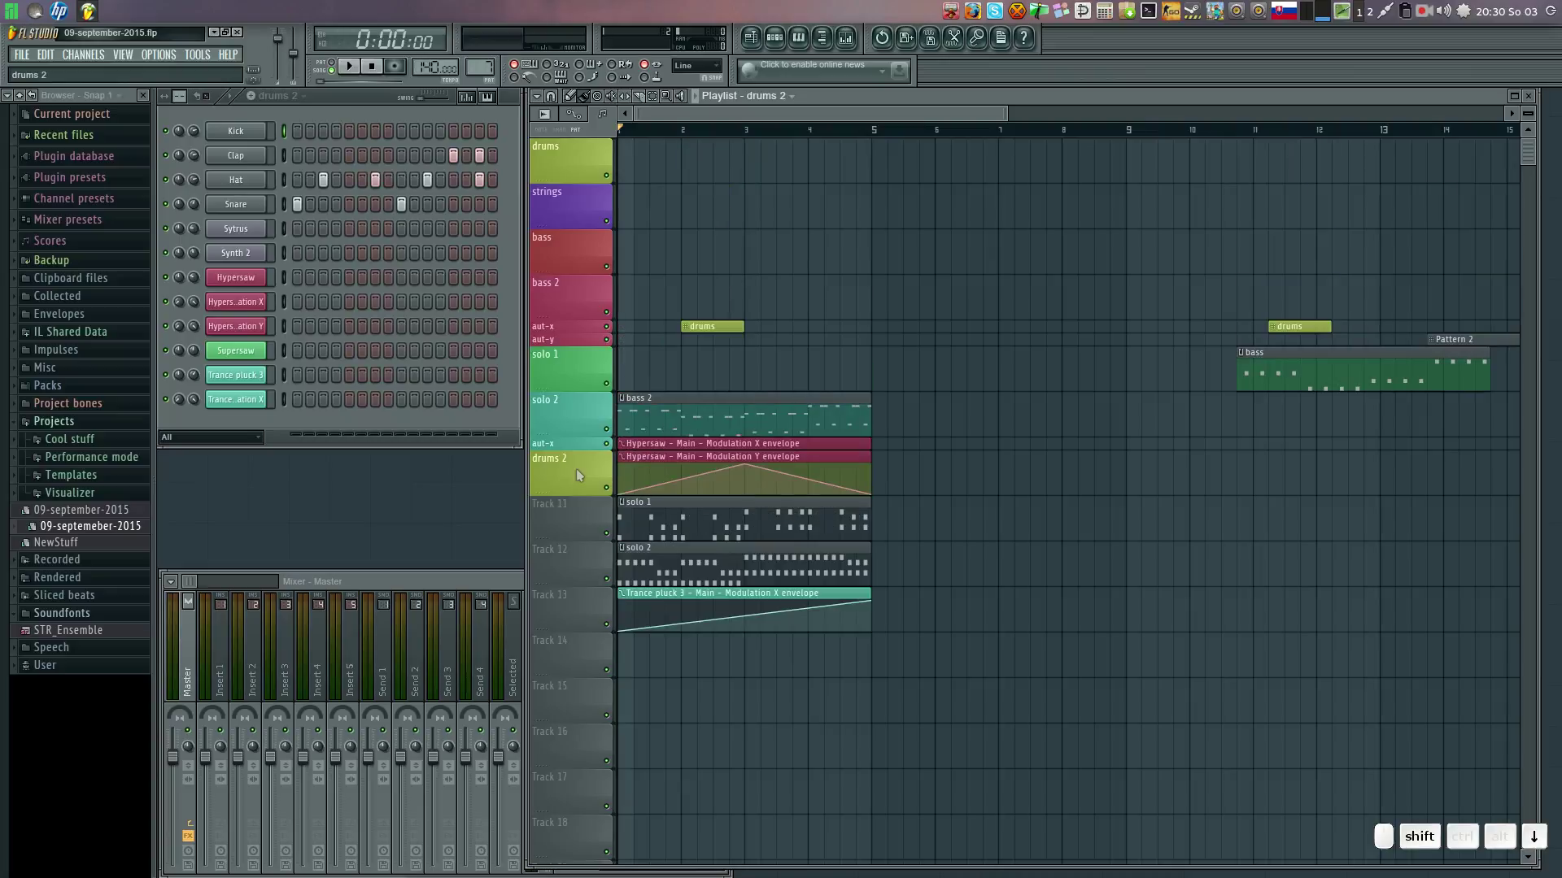
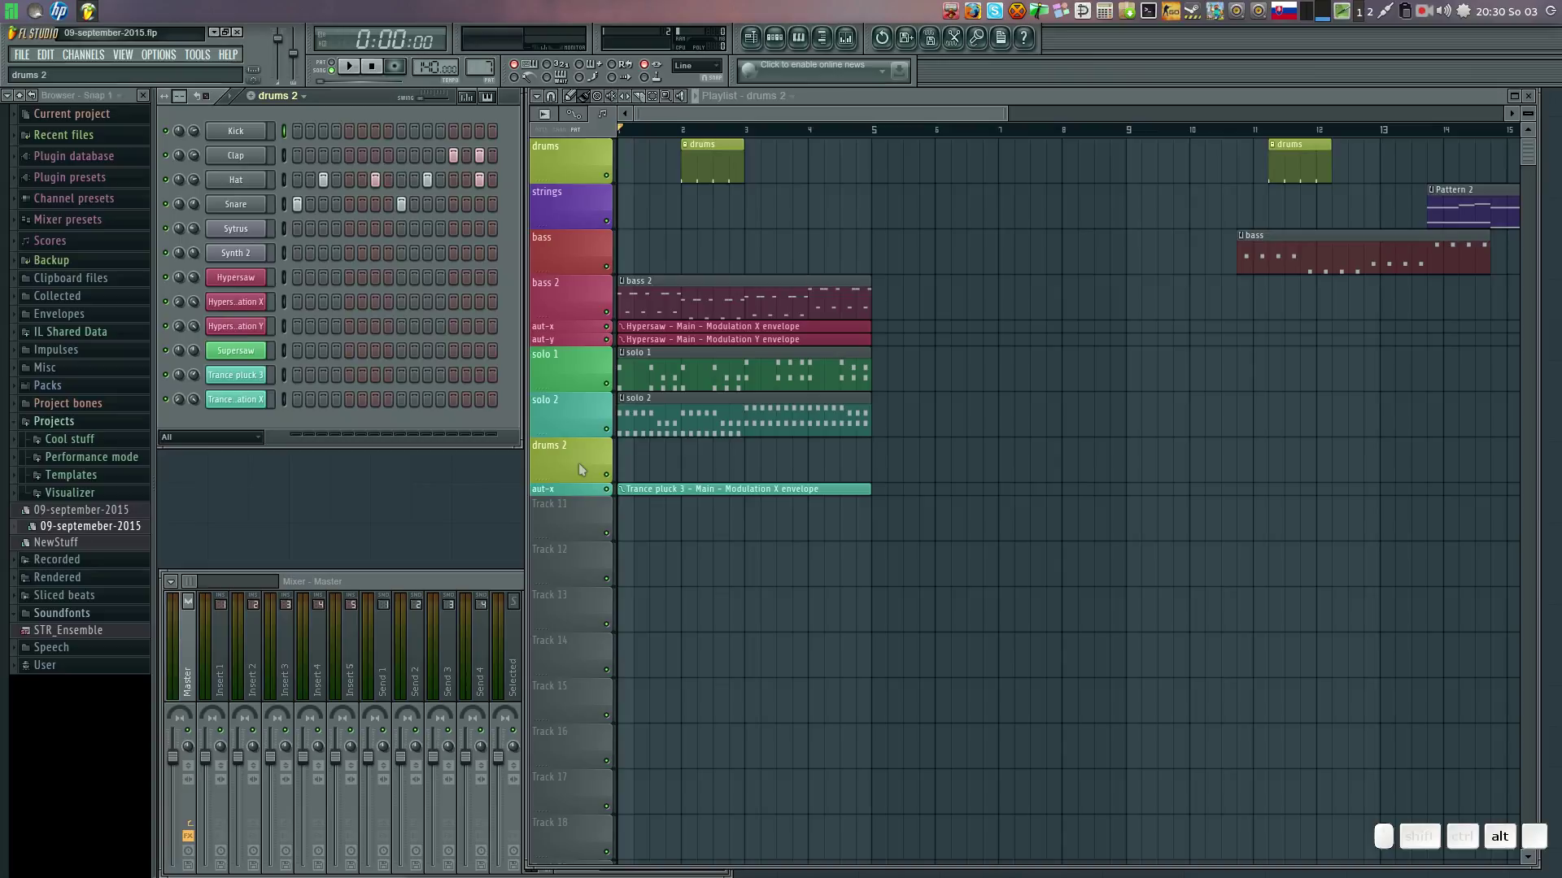
key(alt+Down)
key(alt+Up)
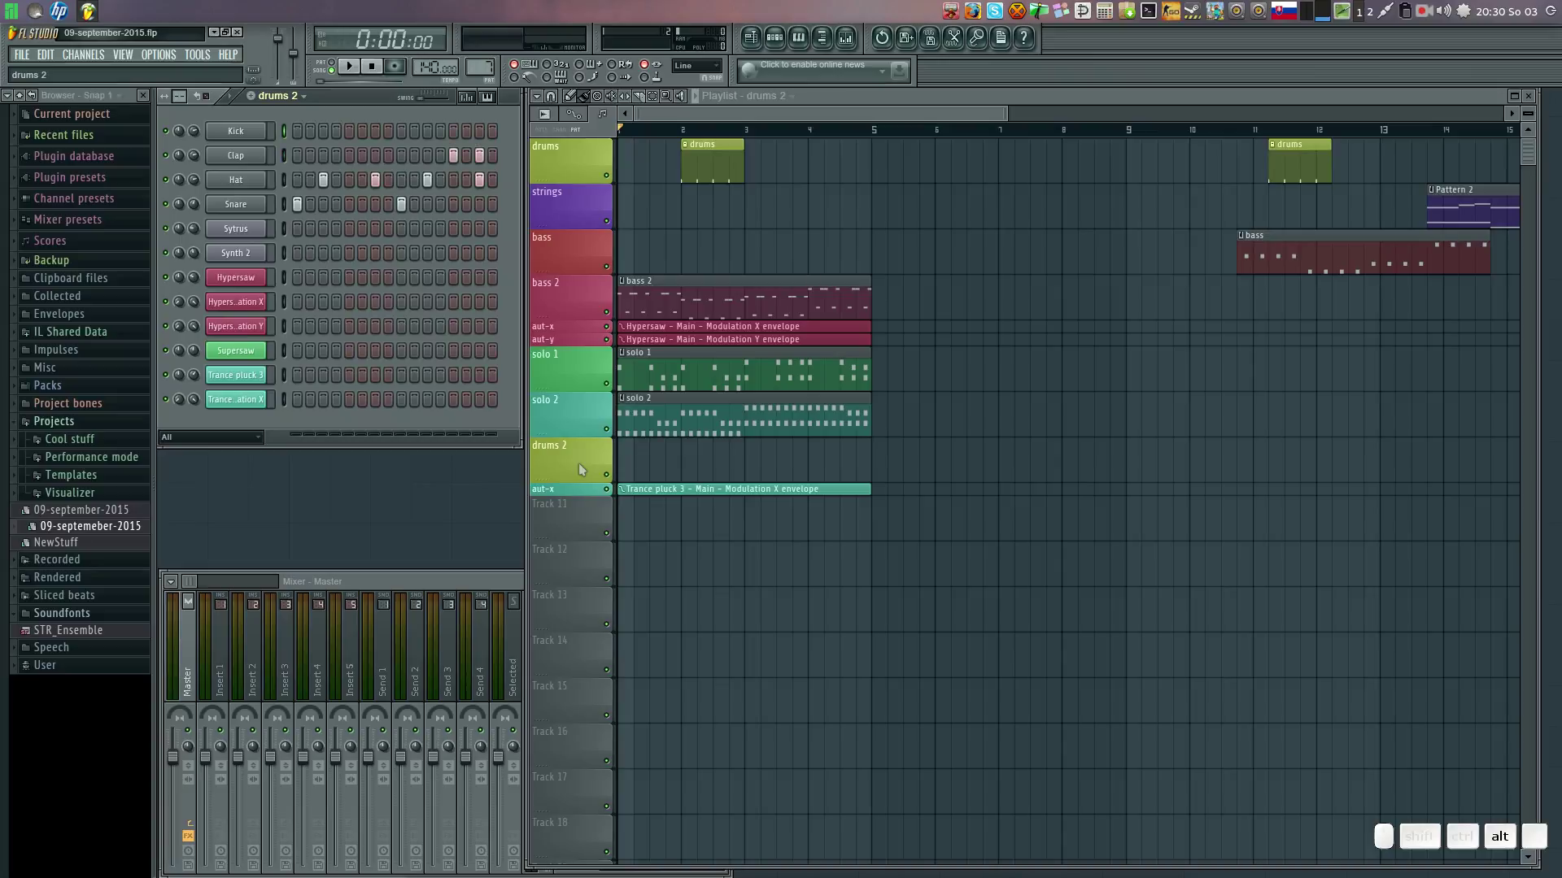
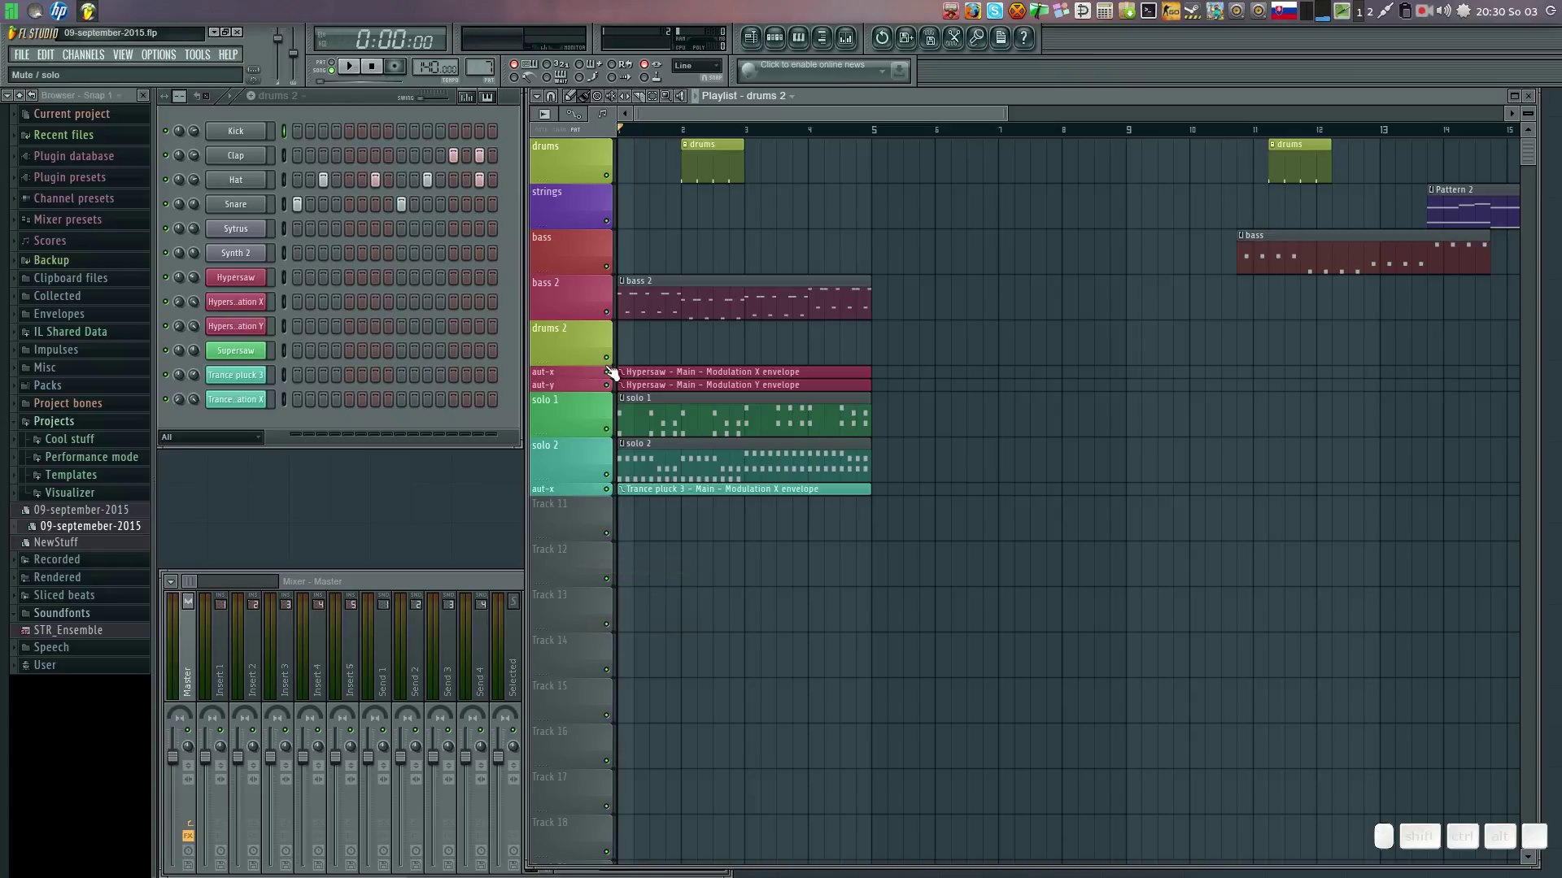
click(616, 361)
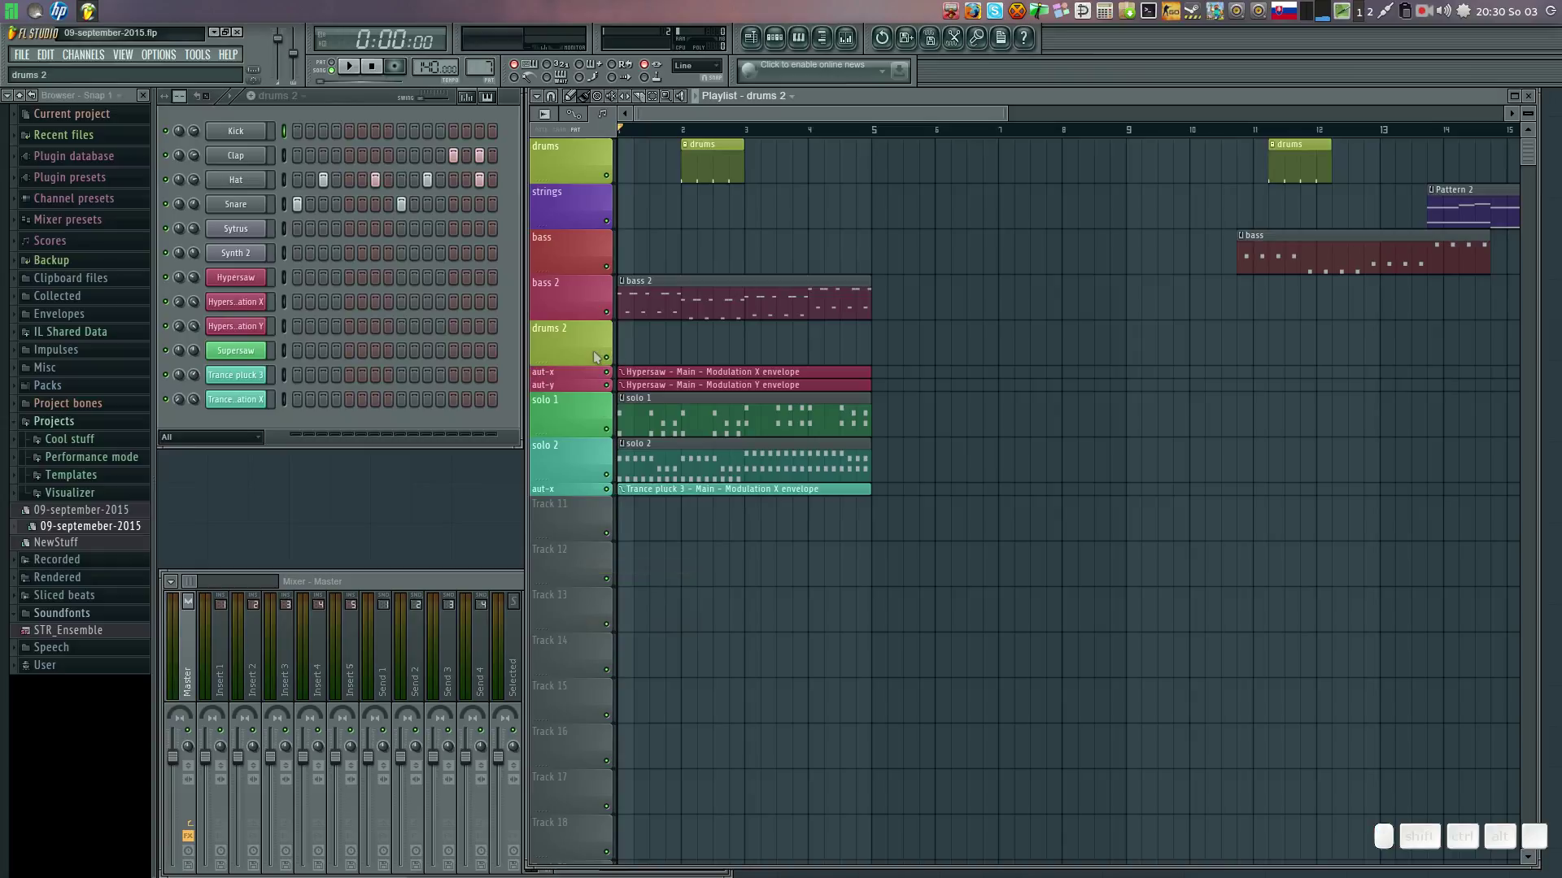
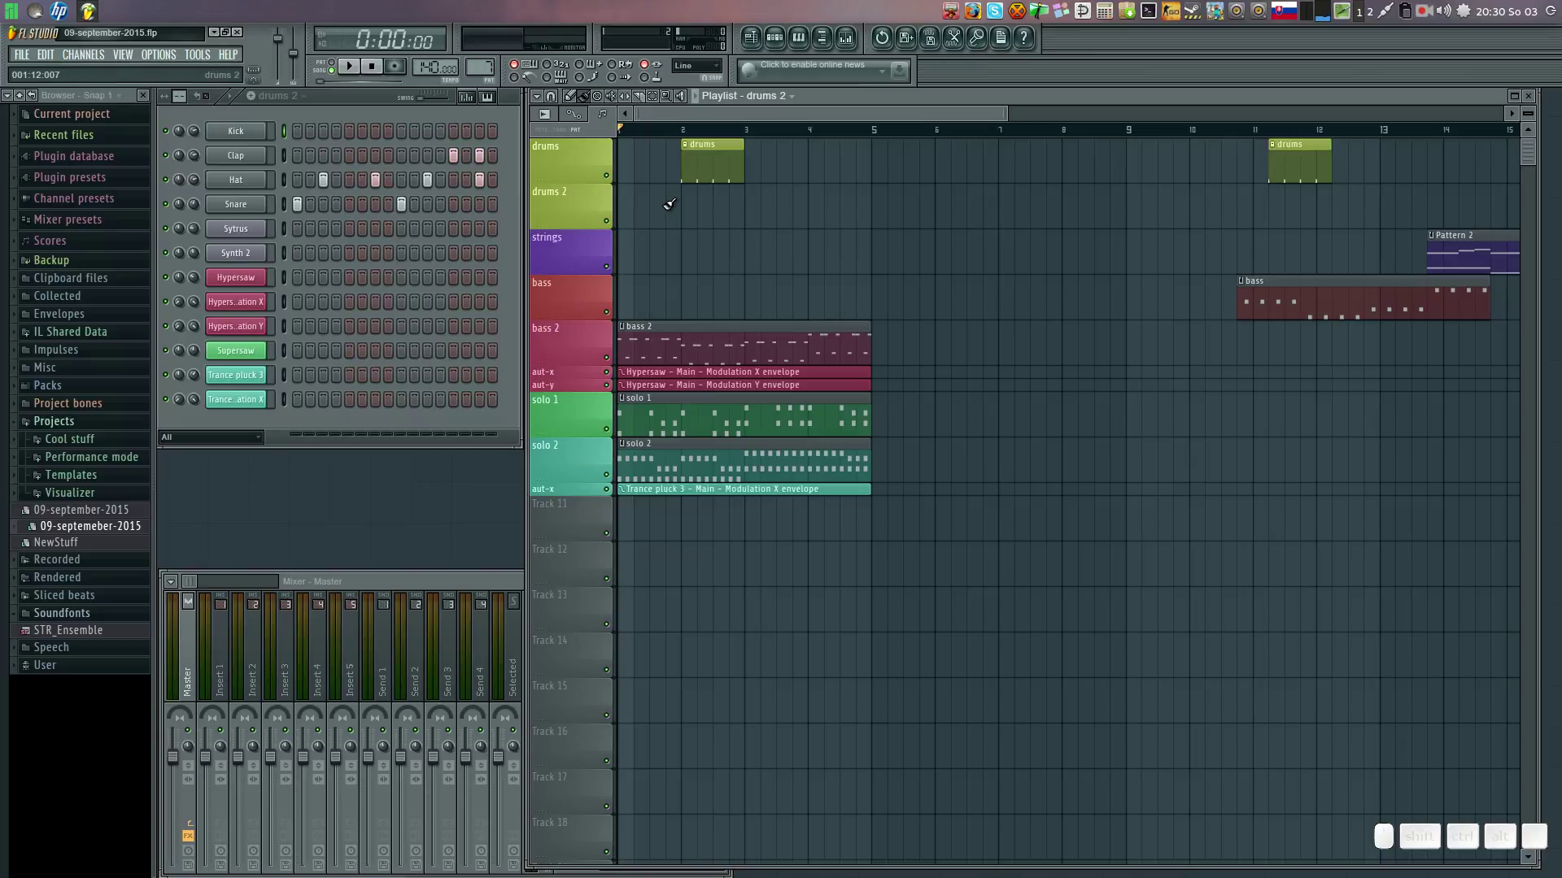
Place a drums 2 clip at bar 3 and move the drums clip to bar 4.
click(629, 187)
drag(659, 185, 726, 145)
drag(726, 138, 740, 177)
drag(715, 182, 790, 245)
Move the solo 1 and bass clips to bar 13 while auditioning the song.
key(space)
drag(698, 392, 1319, 318)
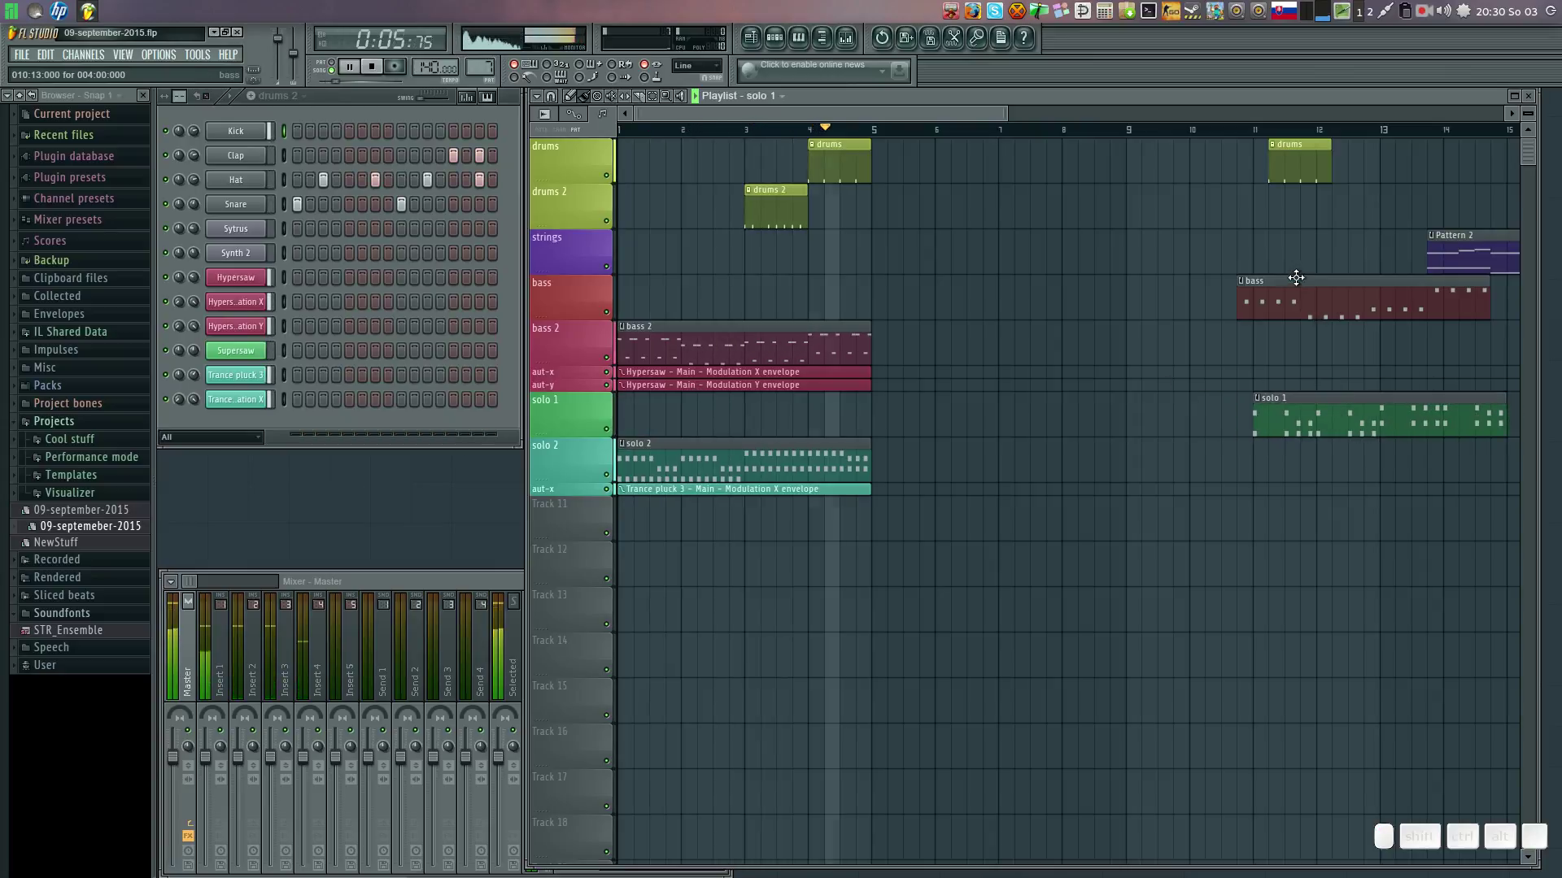
drag(1294, 278, 1349, 356)
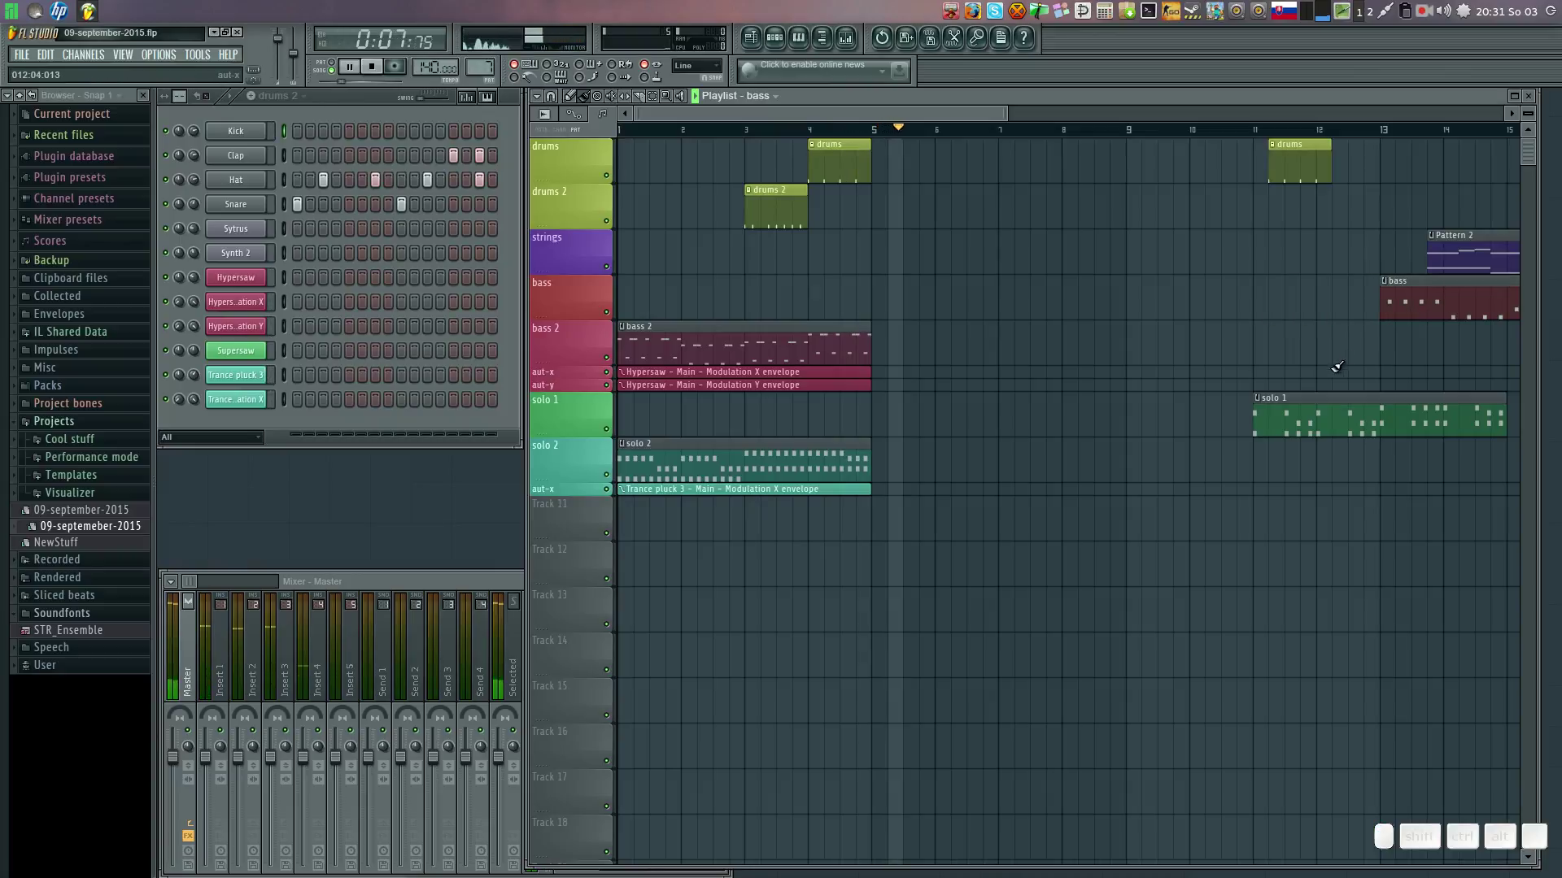
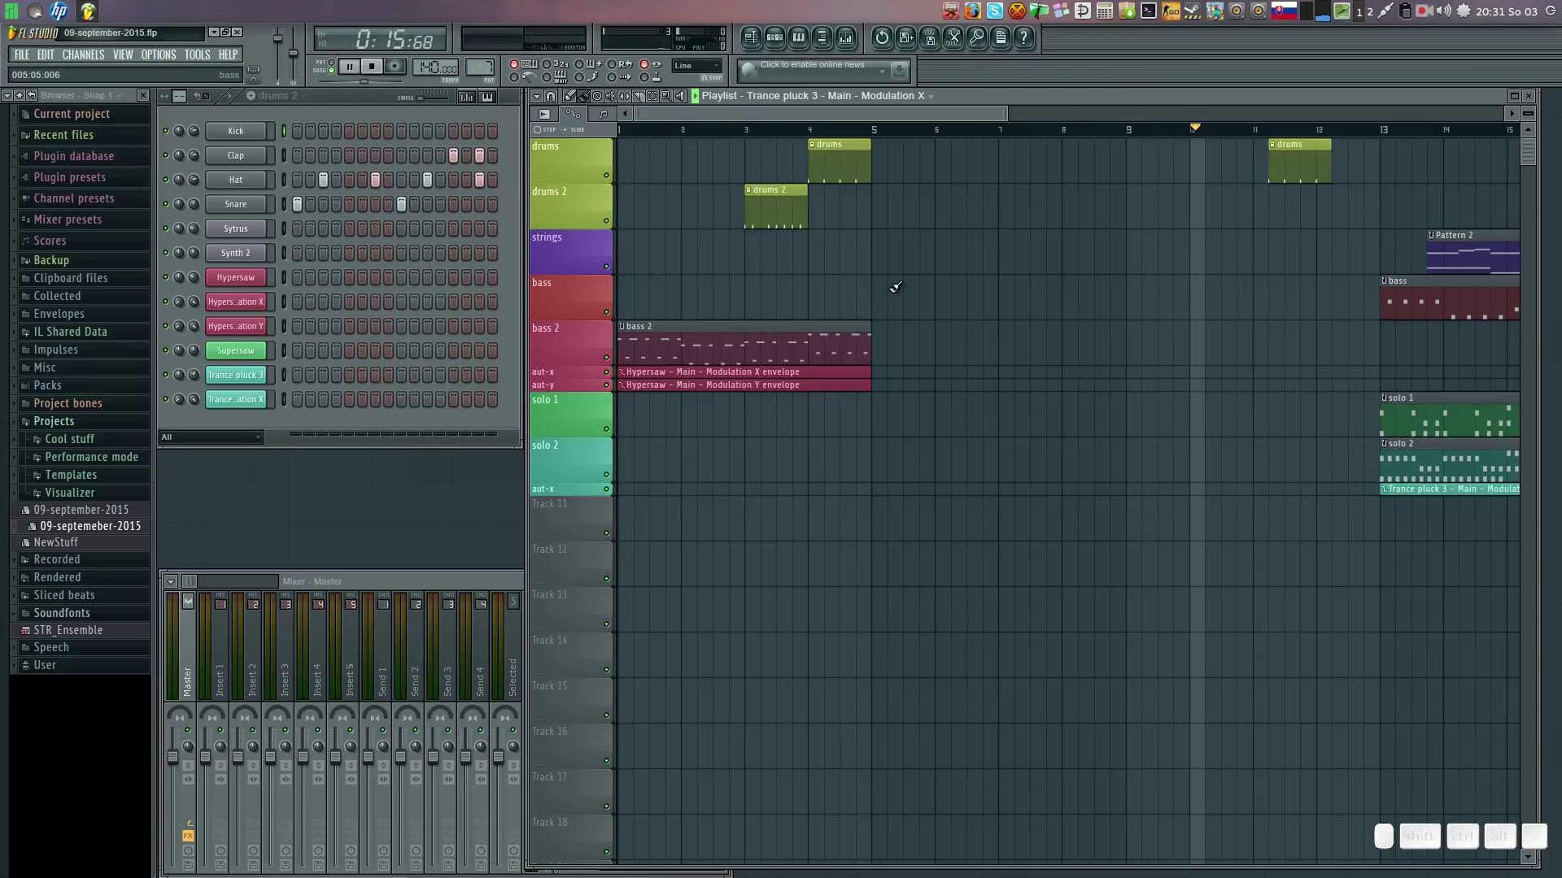
key(space)
key(space)
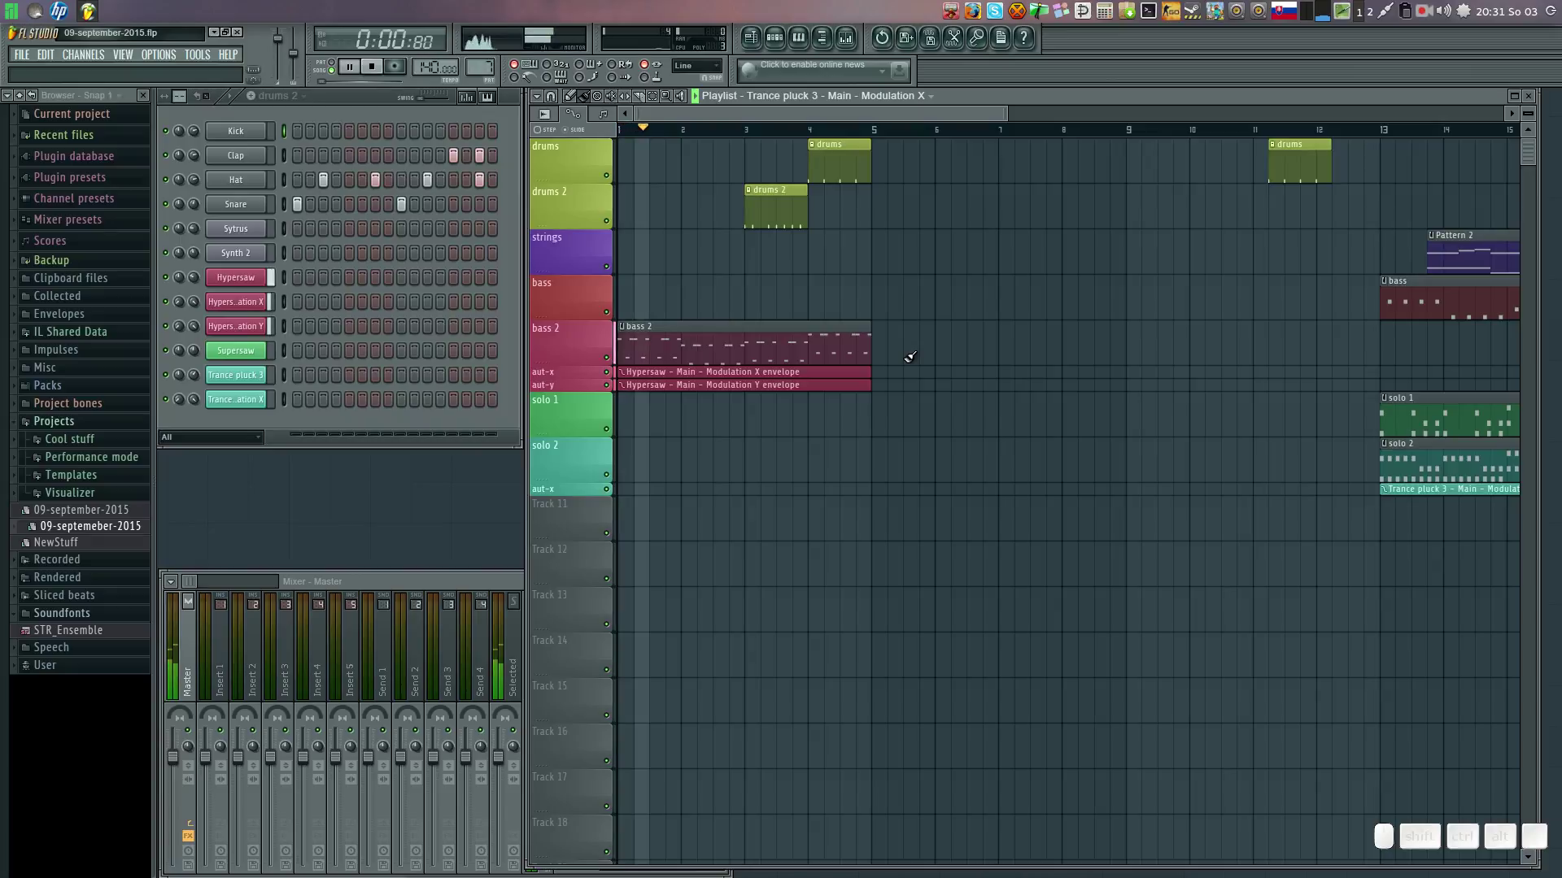
key(space)
Edit the bass 2 Hypersaw melody: repitch a few notes, delete one and add two new notes.
click(698, 324)
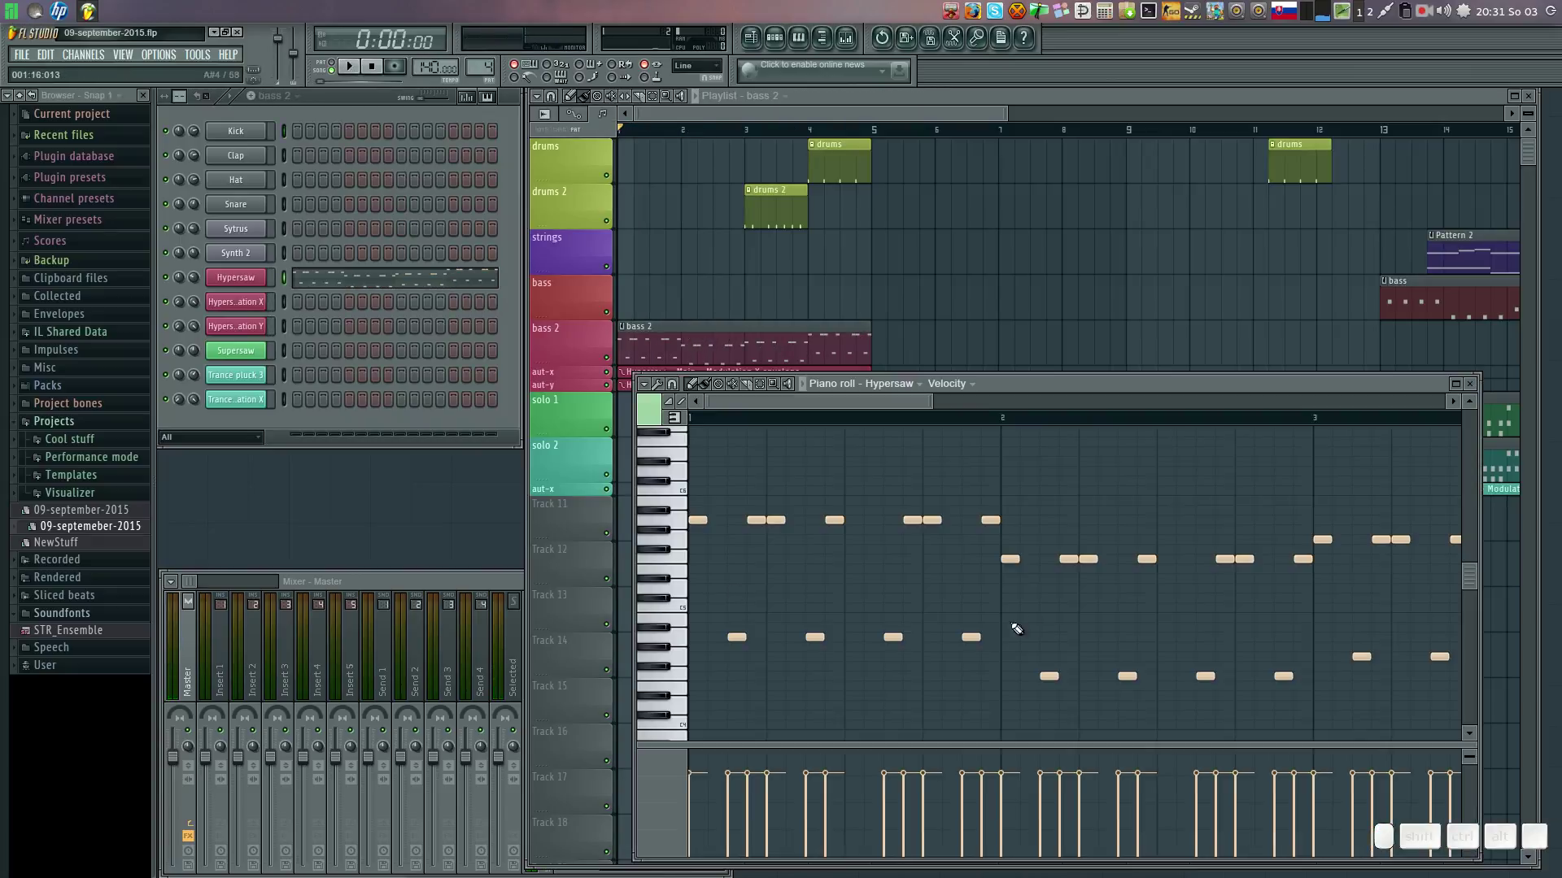
key(space)
key(space)
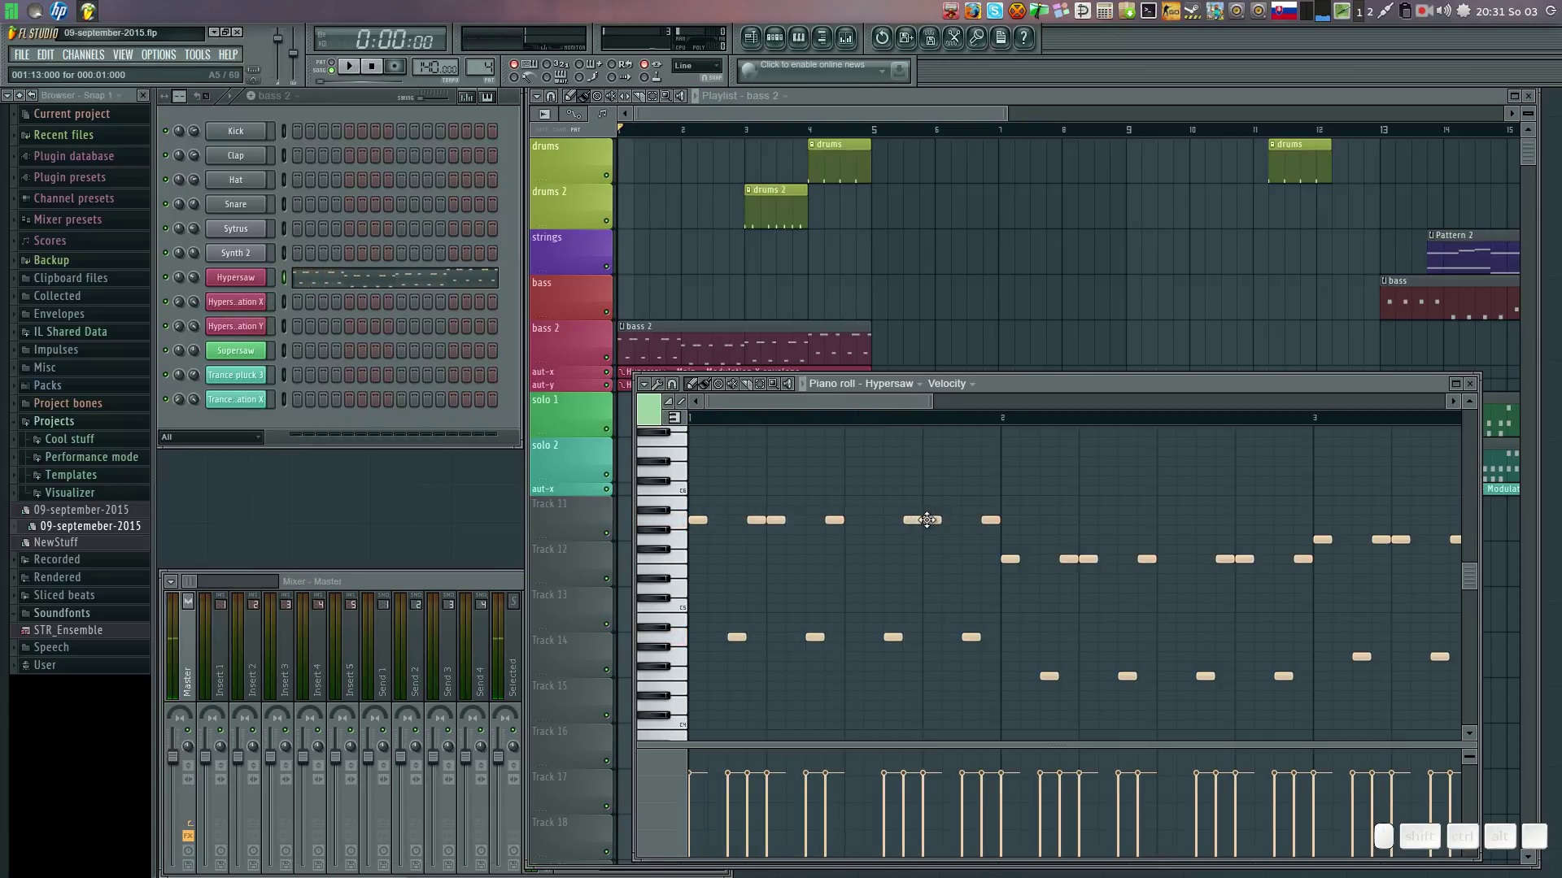
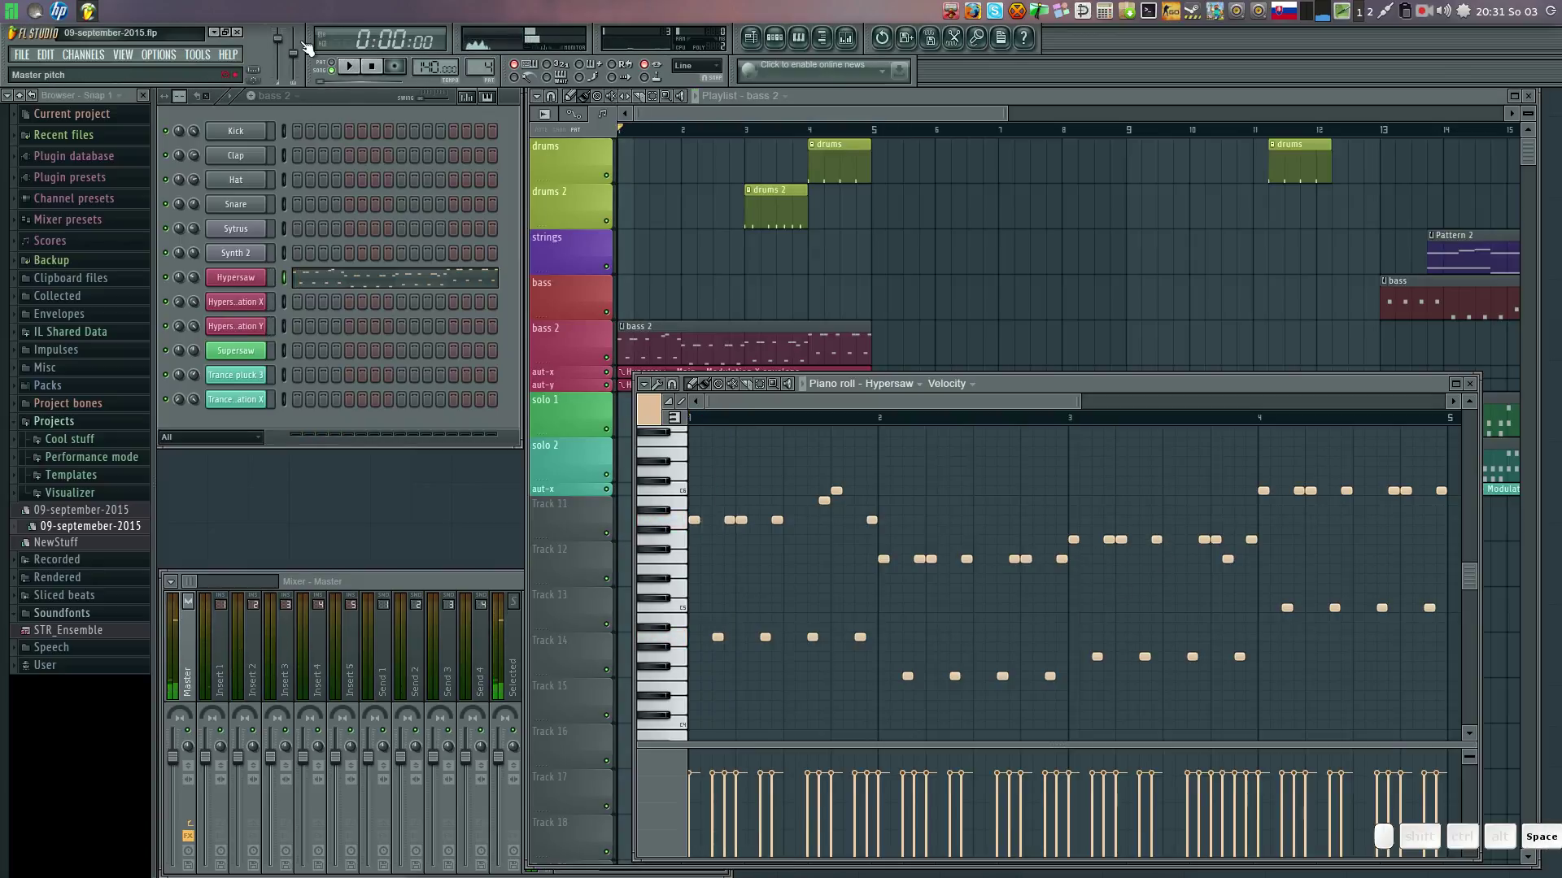
click(337, 73)
key(space)
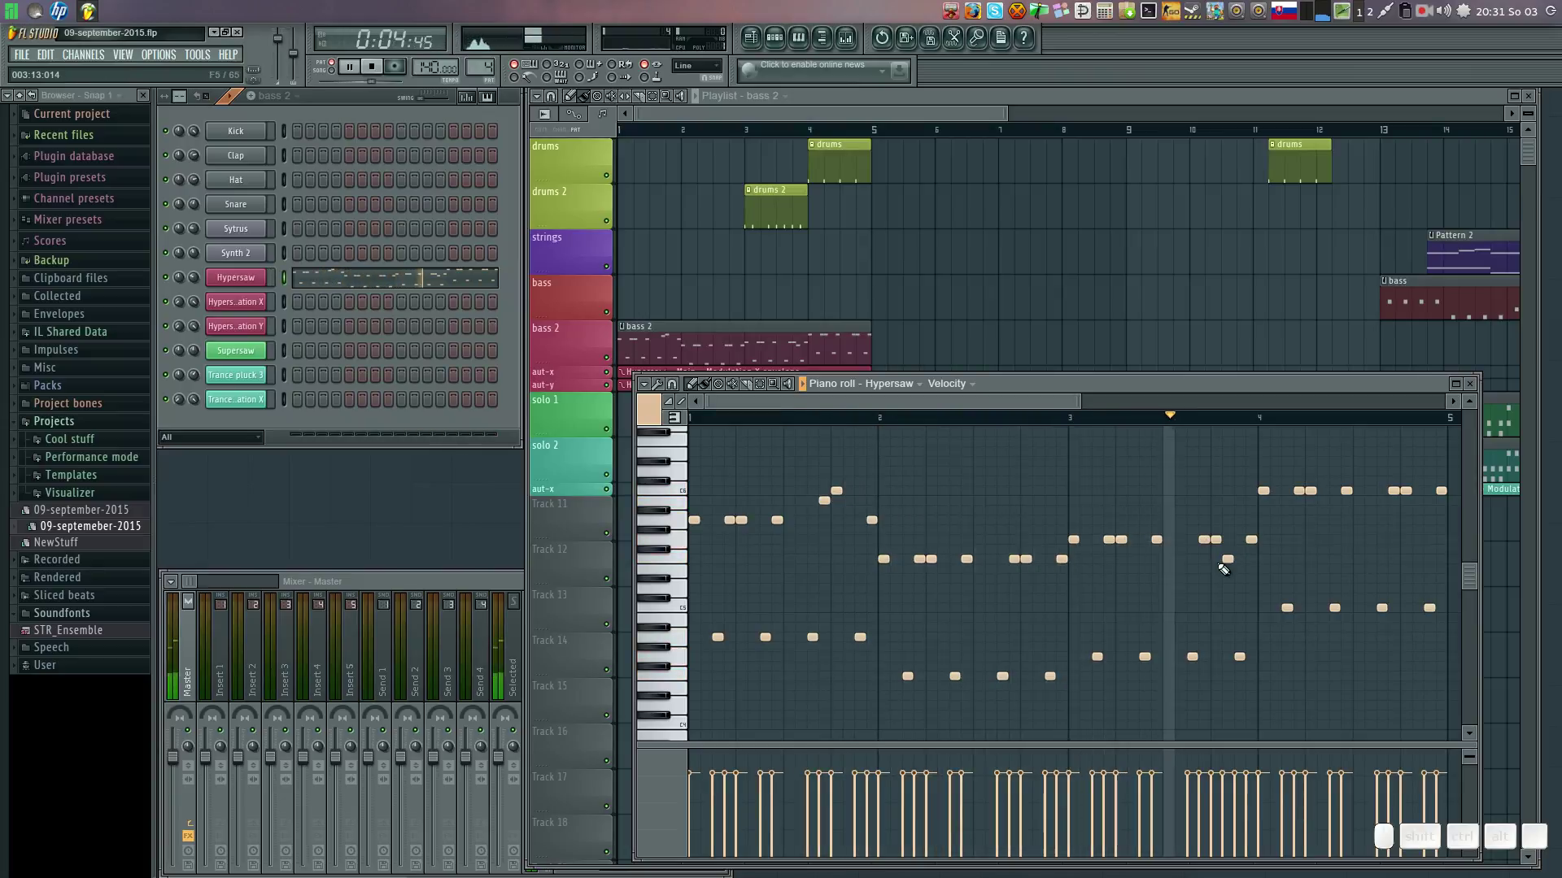
drag(1220, 539, 1235, 572)
right_click(1233, 558)
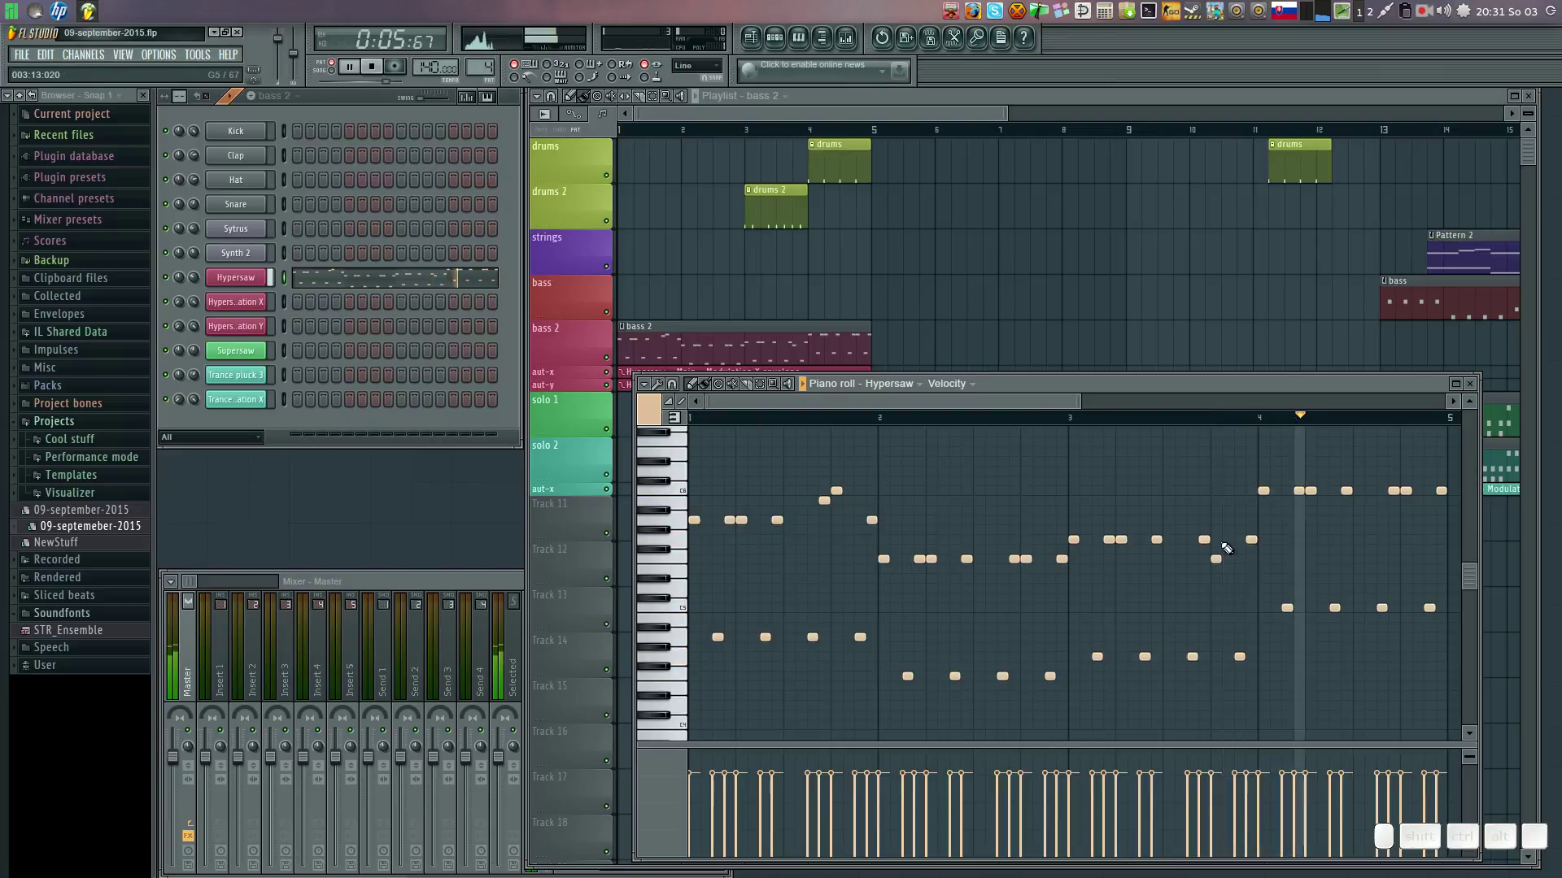
drag(1255, 538, 1229, 570)
drag(1217, 557, 1261, 514)
click(1410, 485)
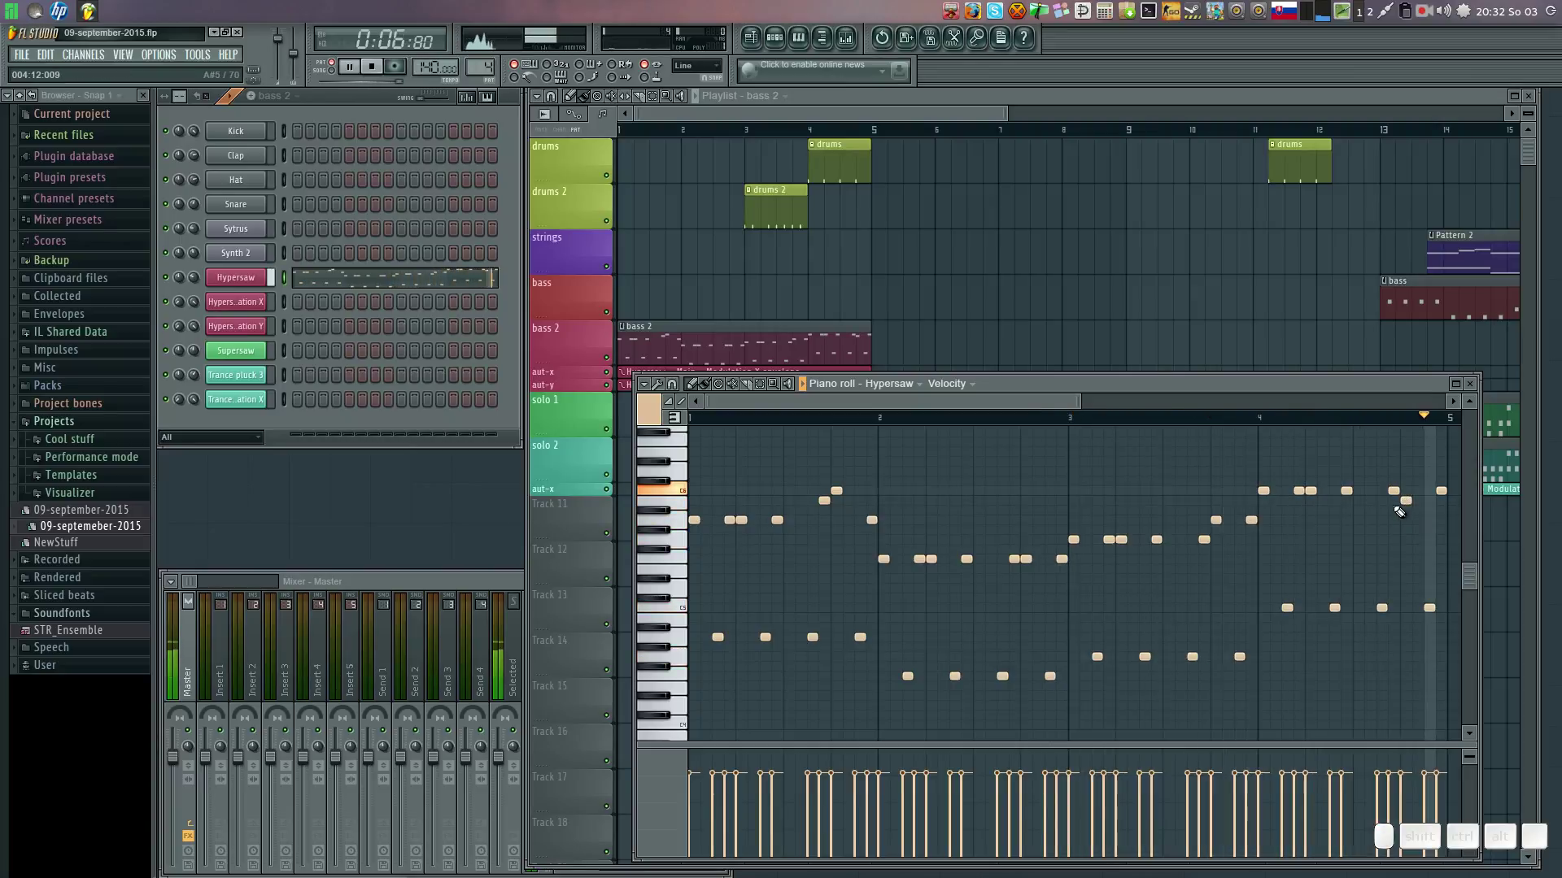
click(1394, 486)
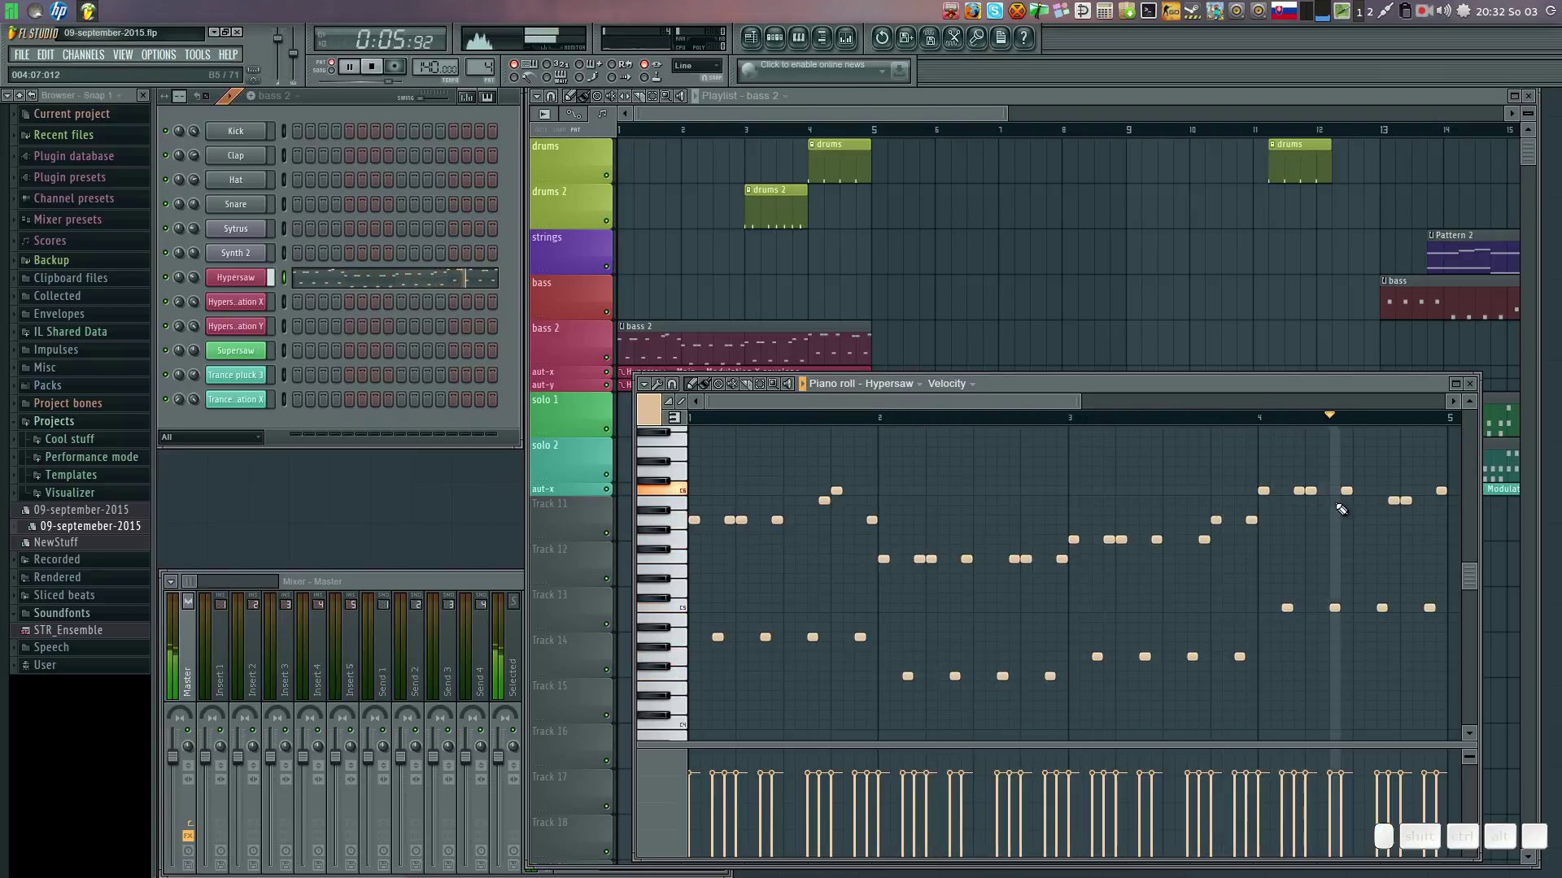
Audition notes on the typing keyboard, then close the Hypersaw piano roll and resume playback.
key(space)
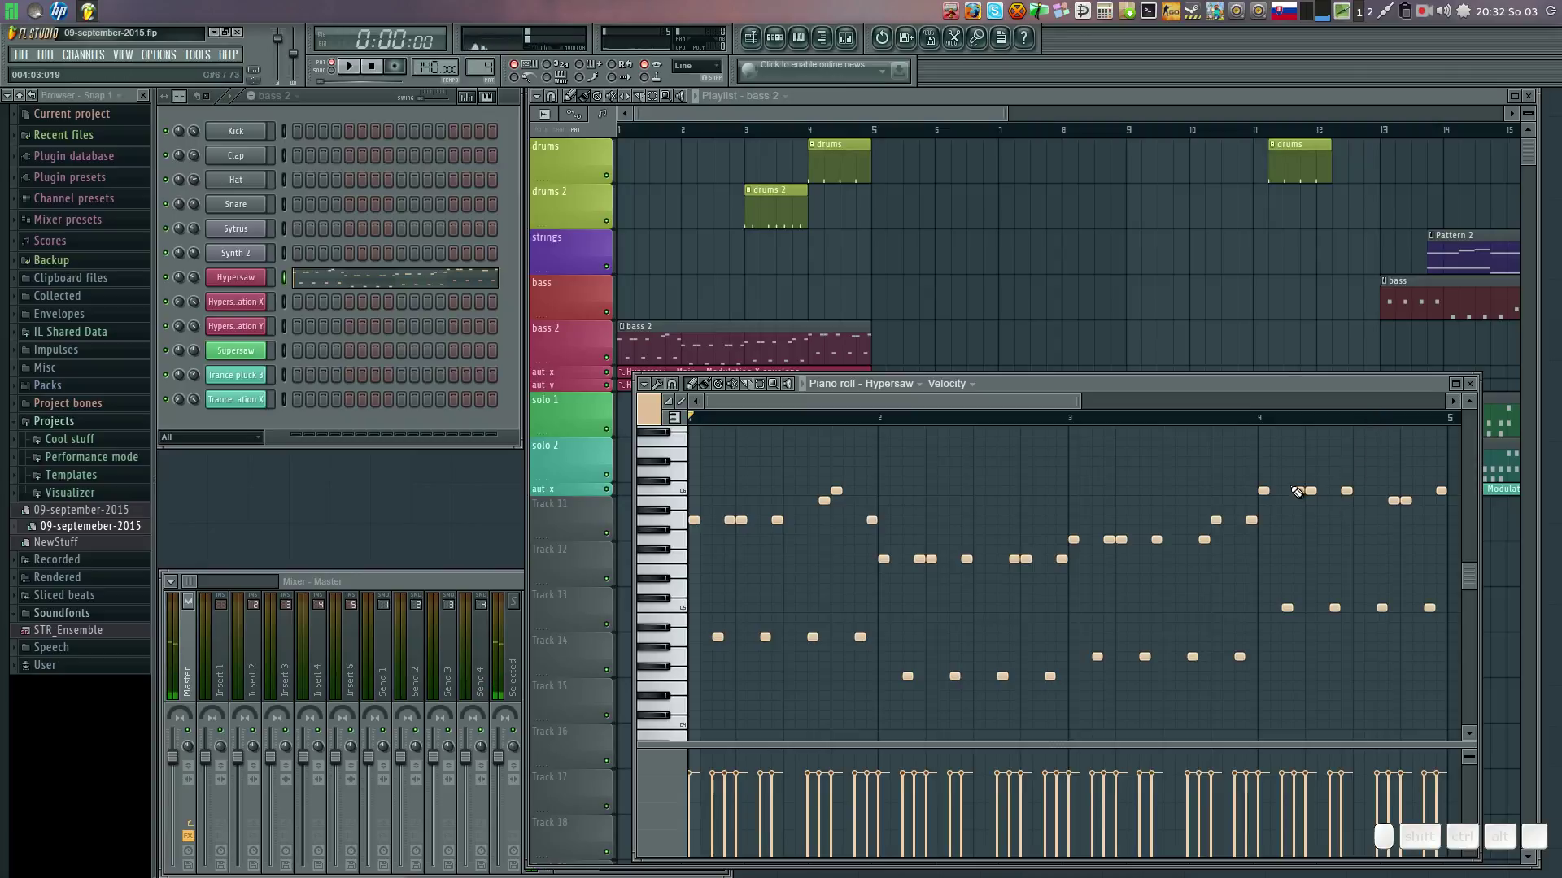
key(l)
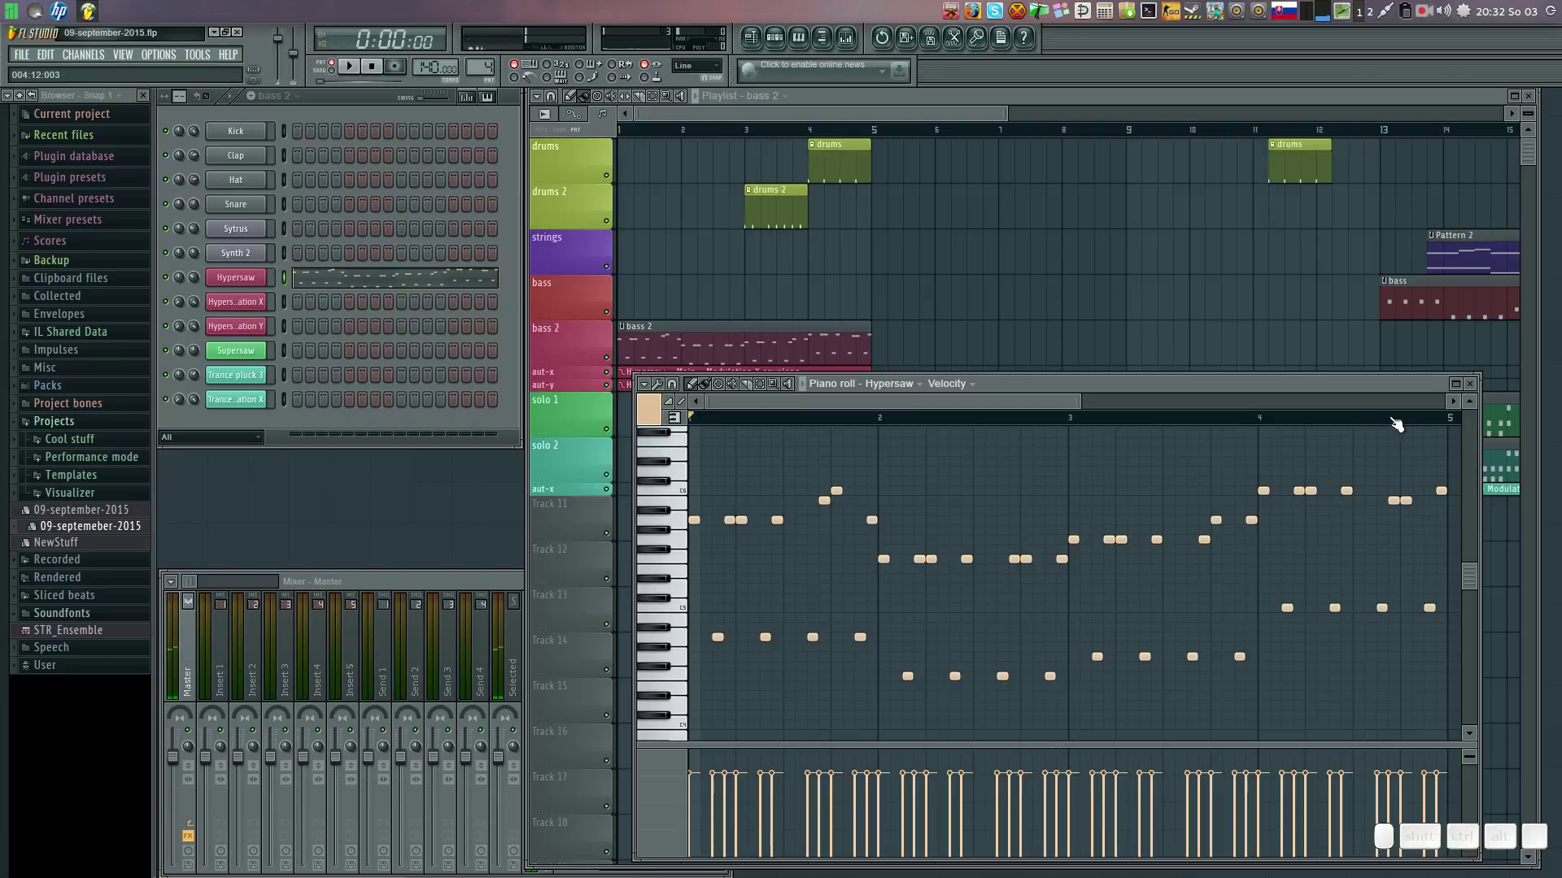
key(l)
key(k)
key(j)
key(h)
click(1484, 387)
key(l)
key(l)
click(336, 73)
key(space)
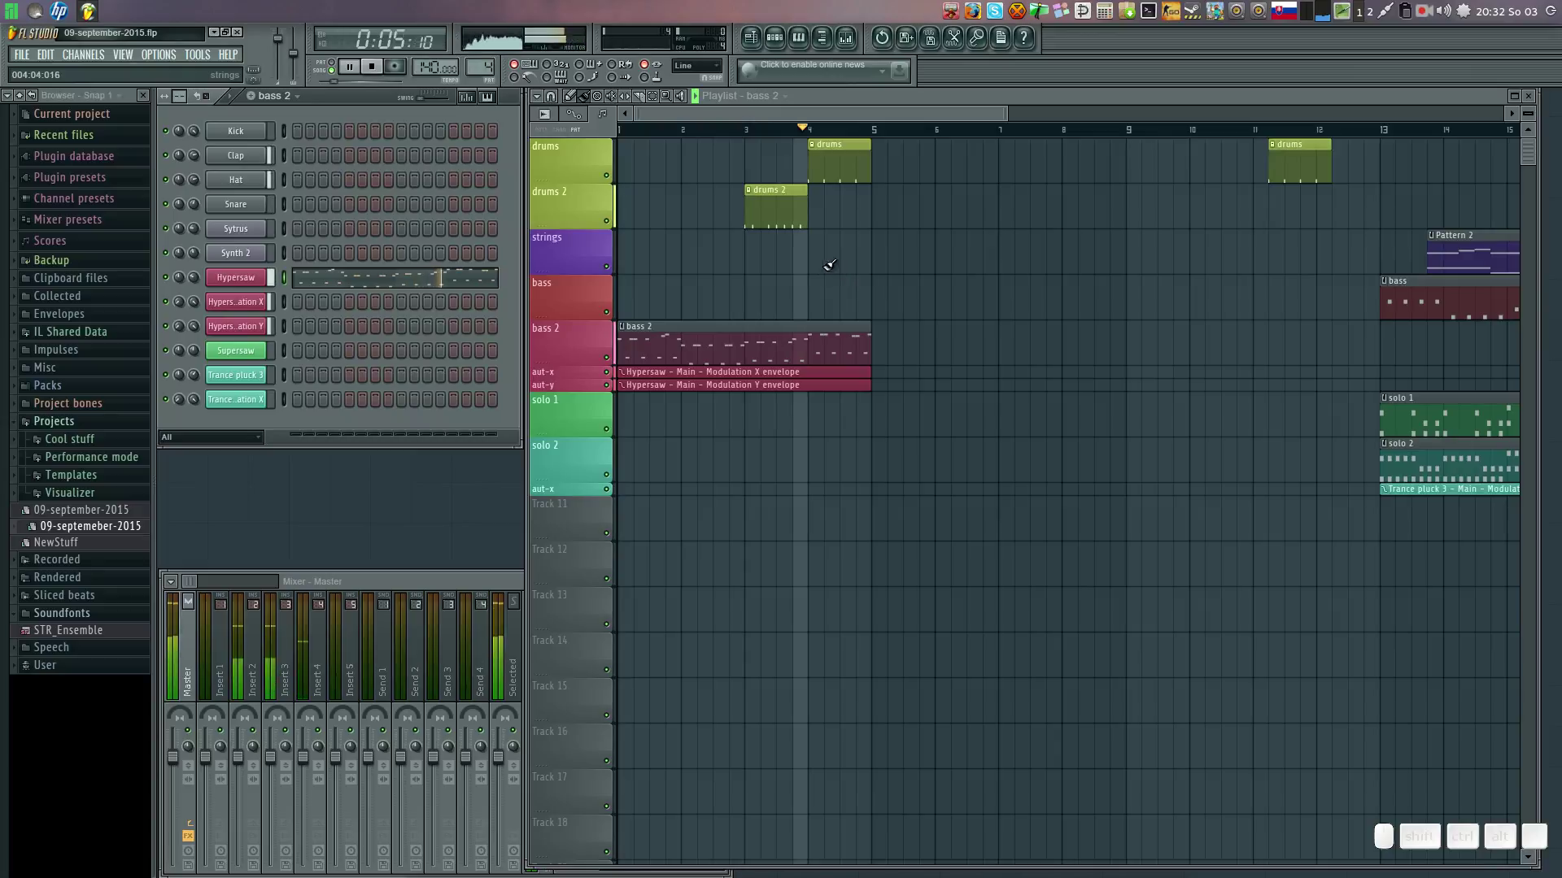
Stop playback, show the drums steps and start naming a new pattern 'break intro'.
key(space)
click(832, 137)
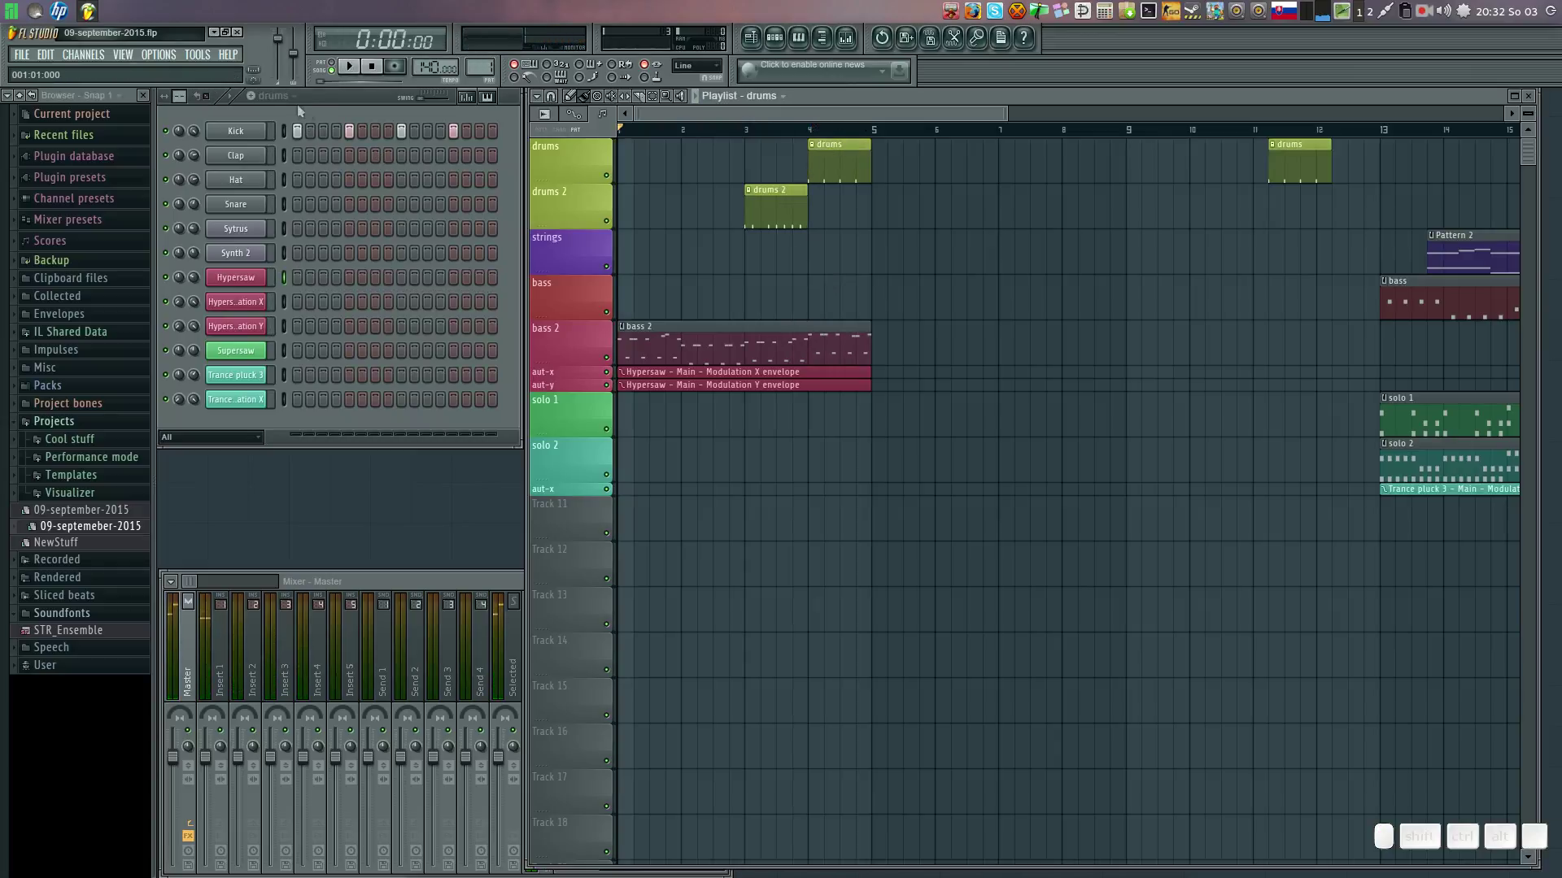
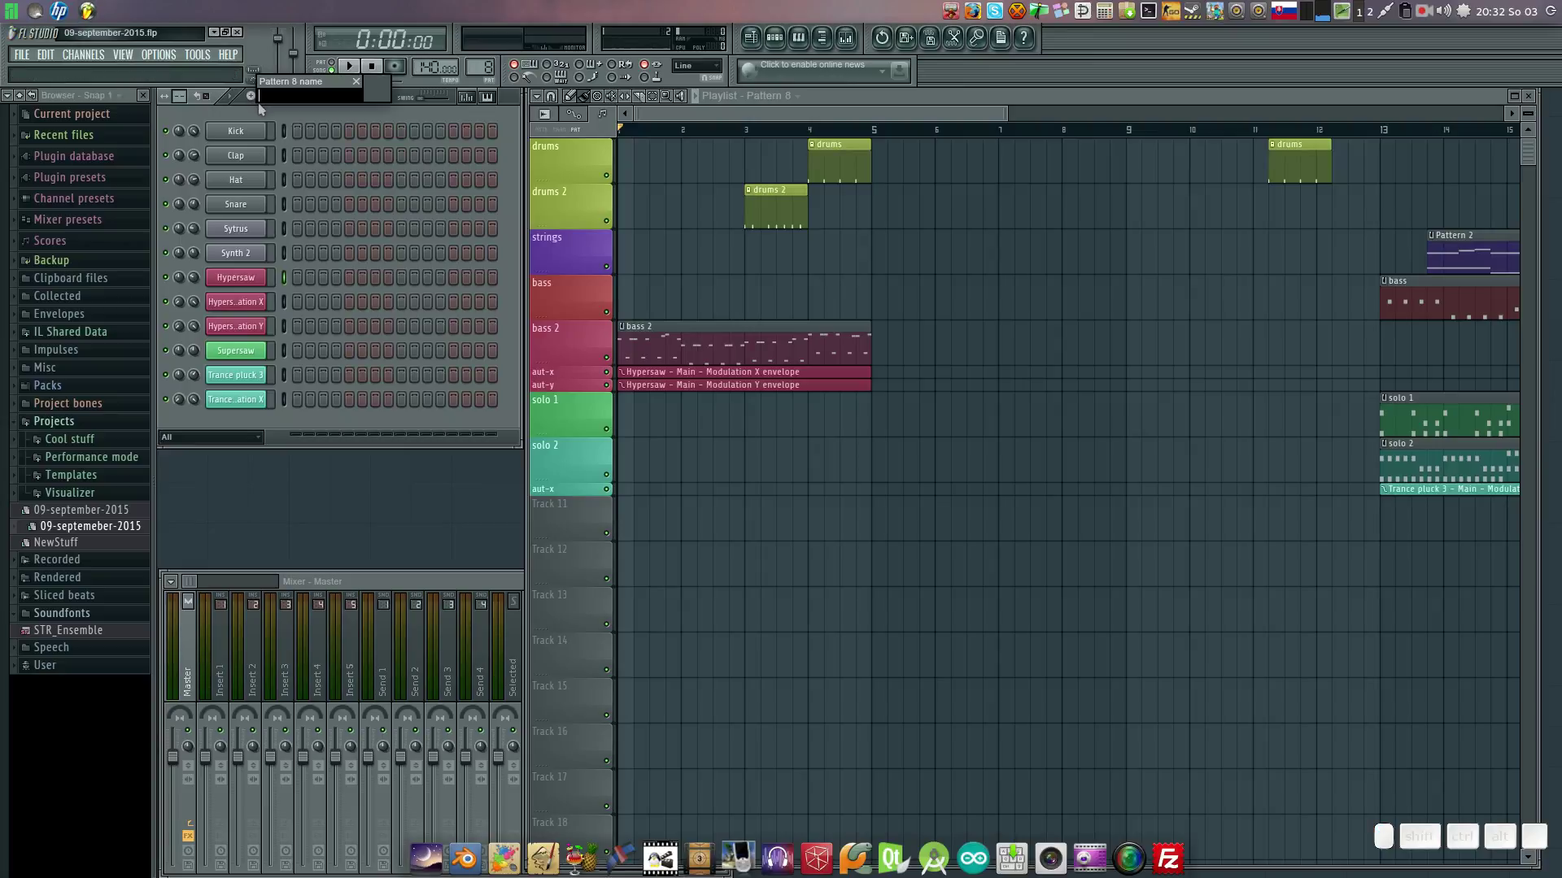
key(b)
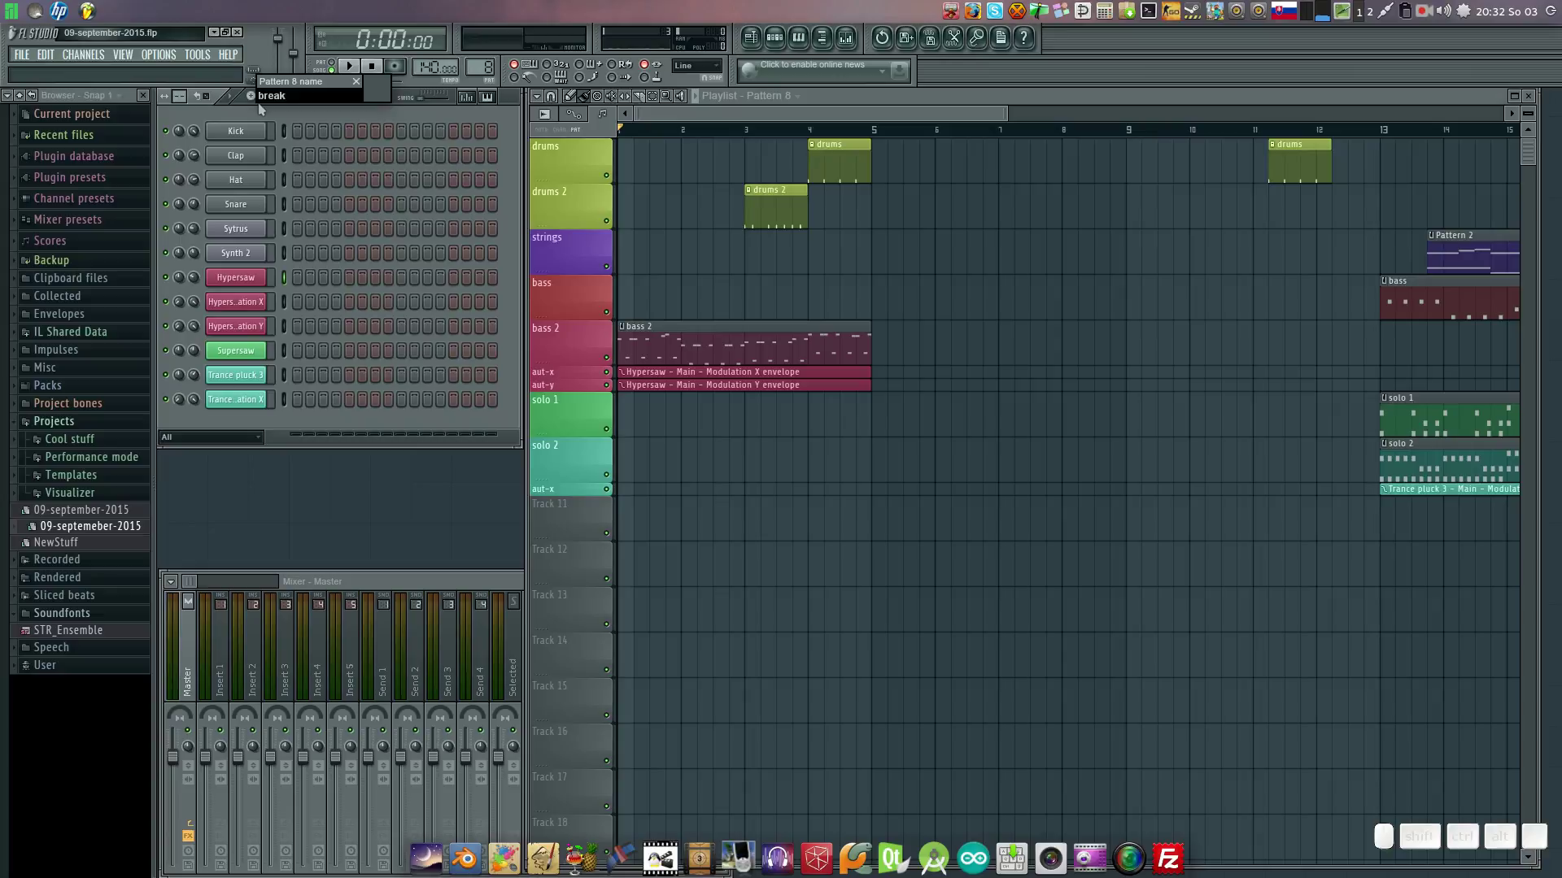
key(space)
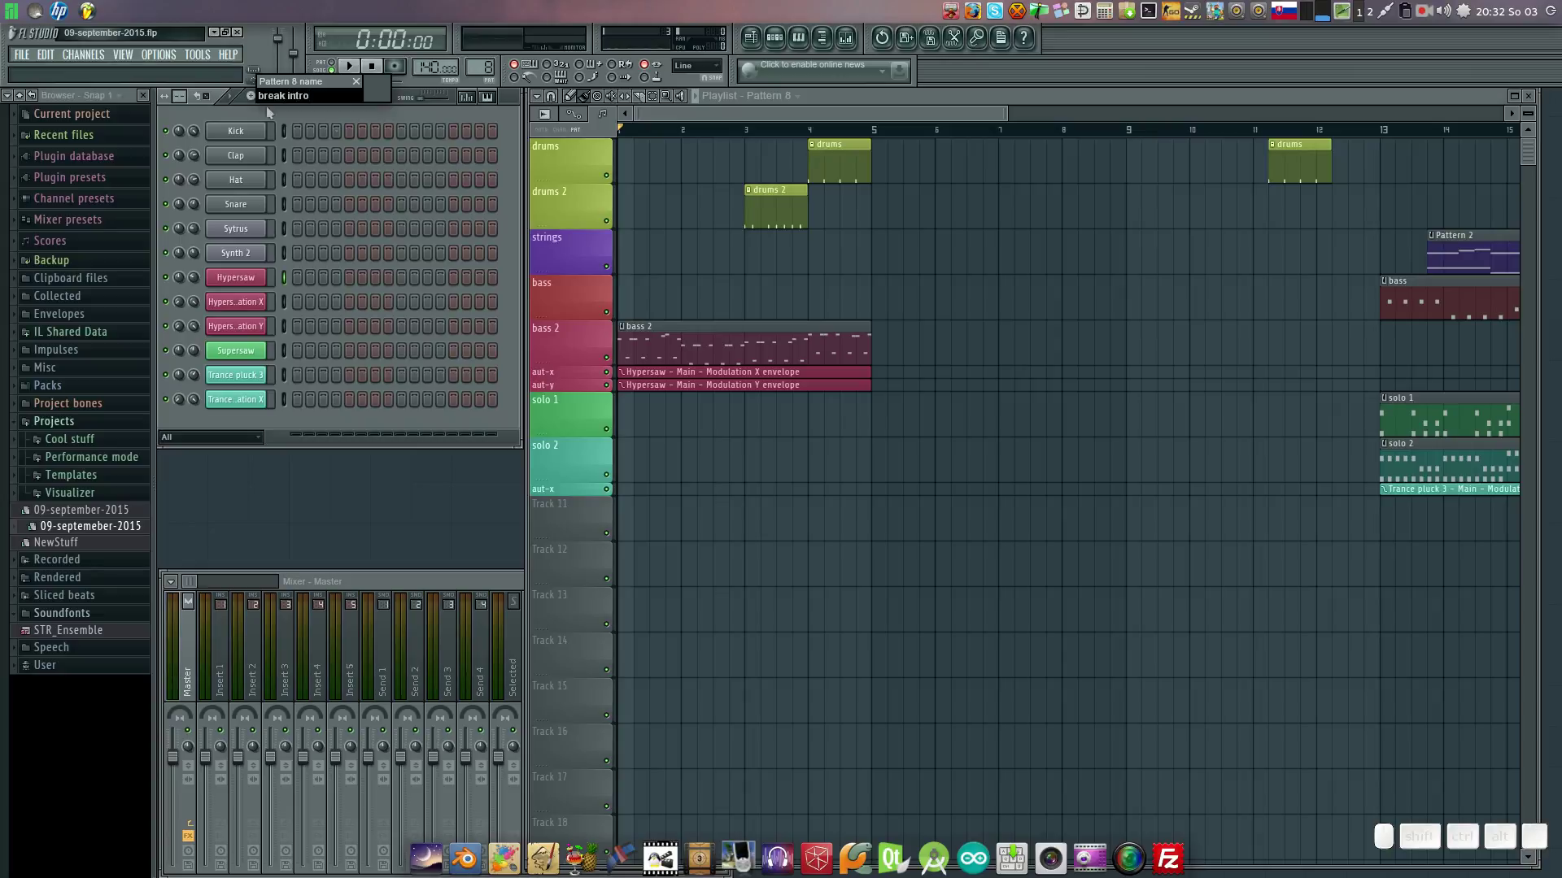
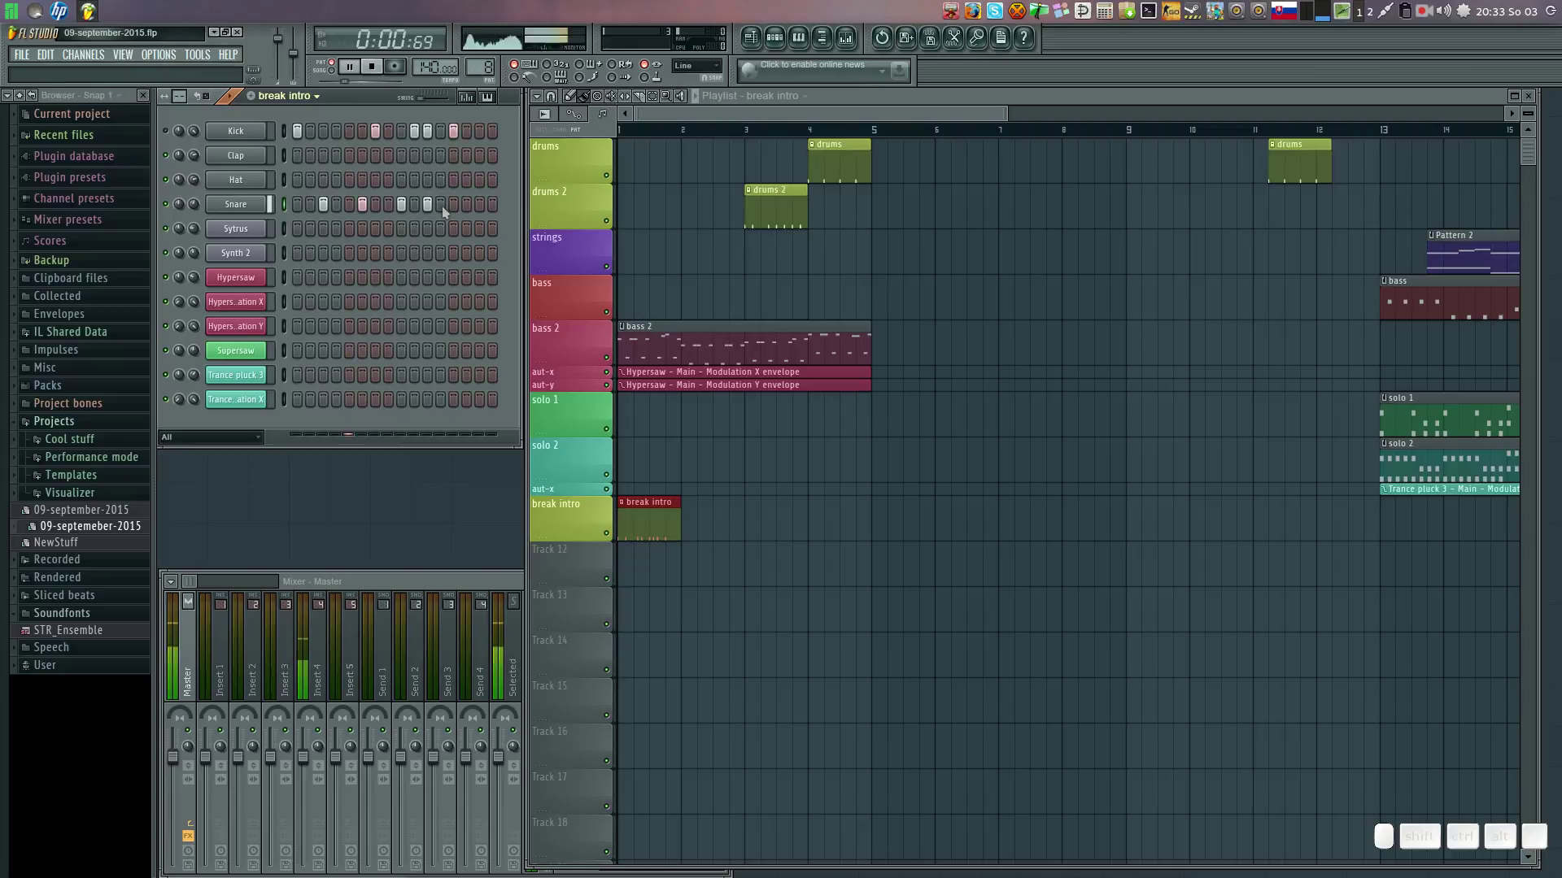
Play back the break intro snare roll with extra kicks and adjust a step in the Channel Rack.
key(space)
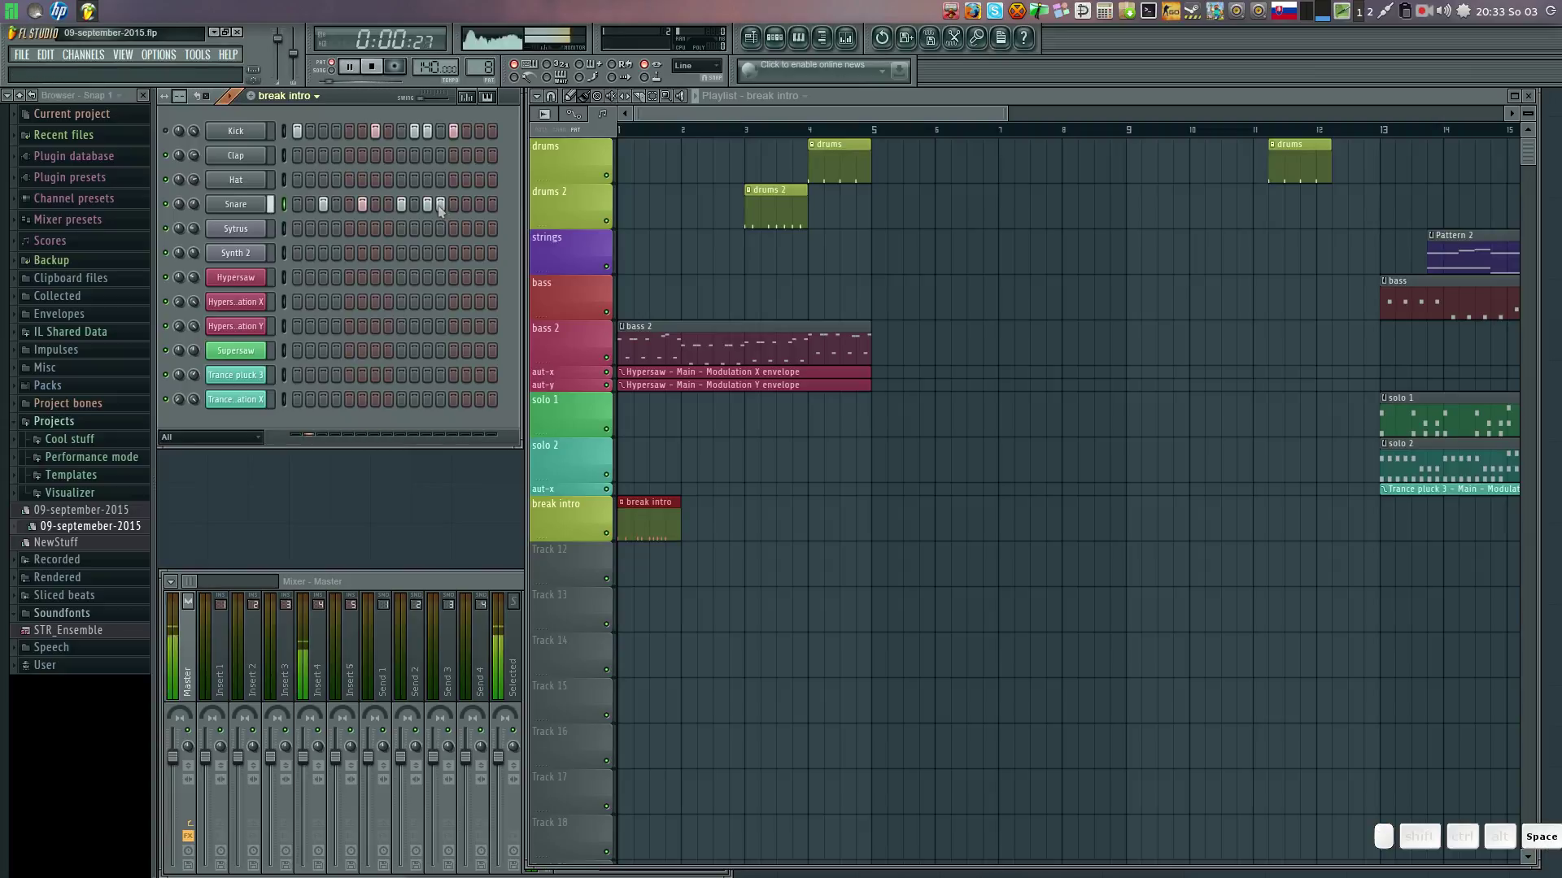
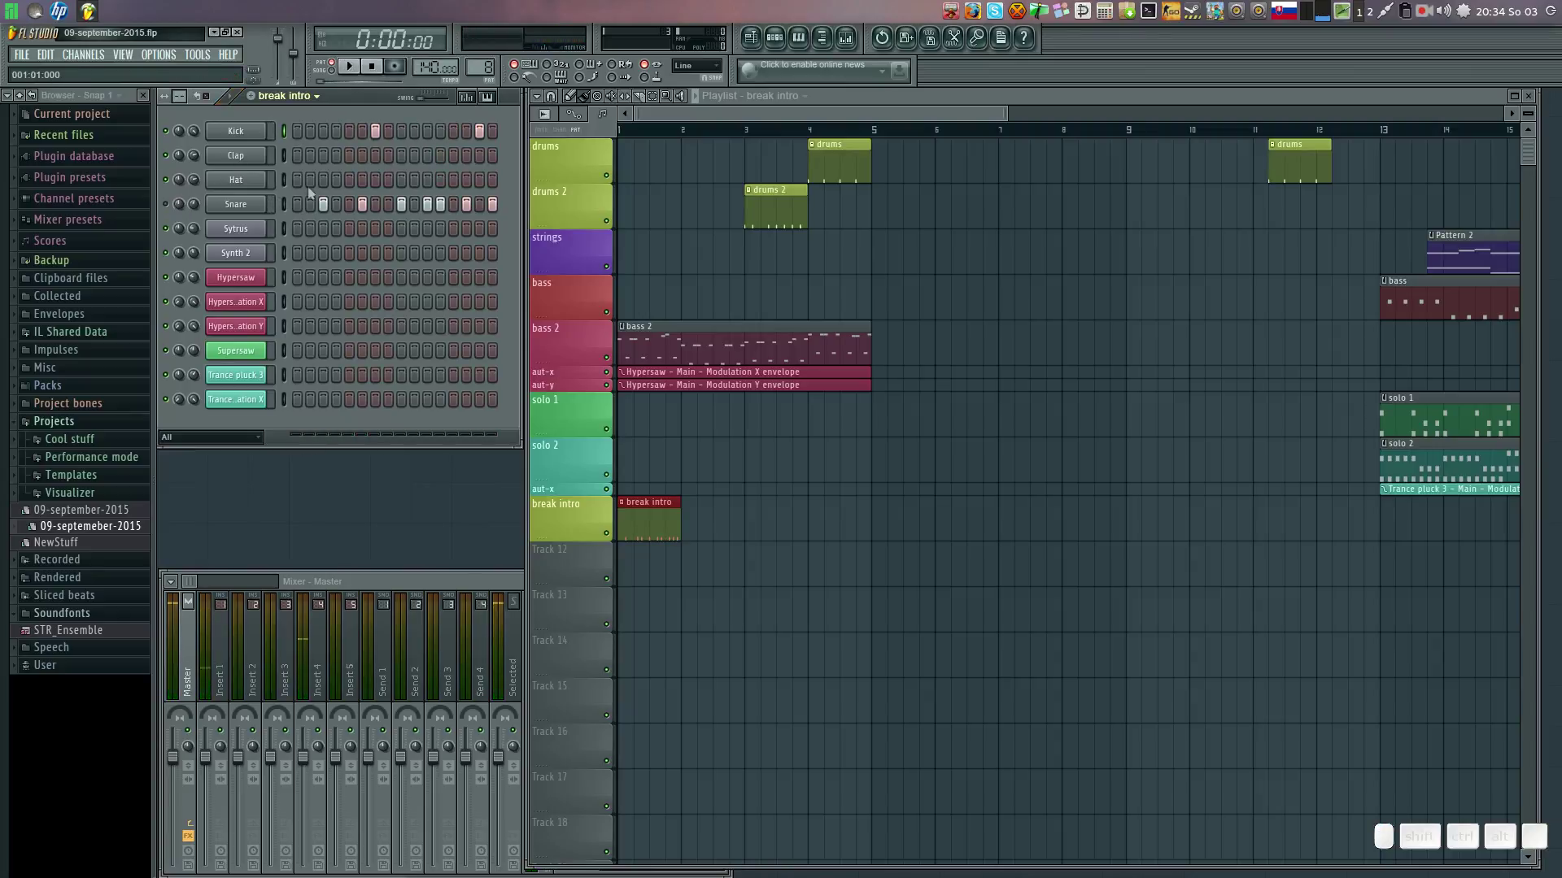
key(space)
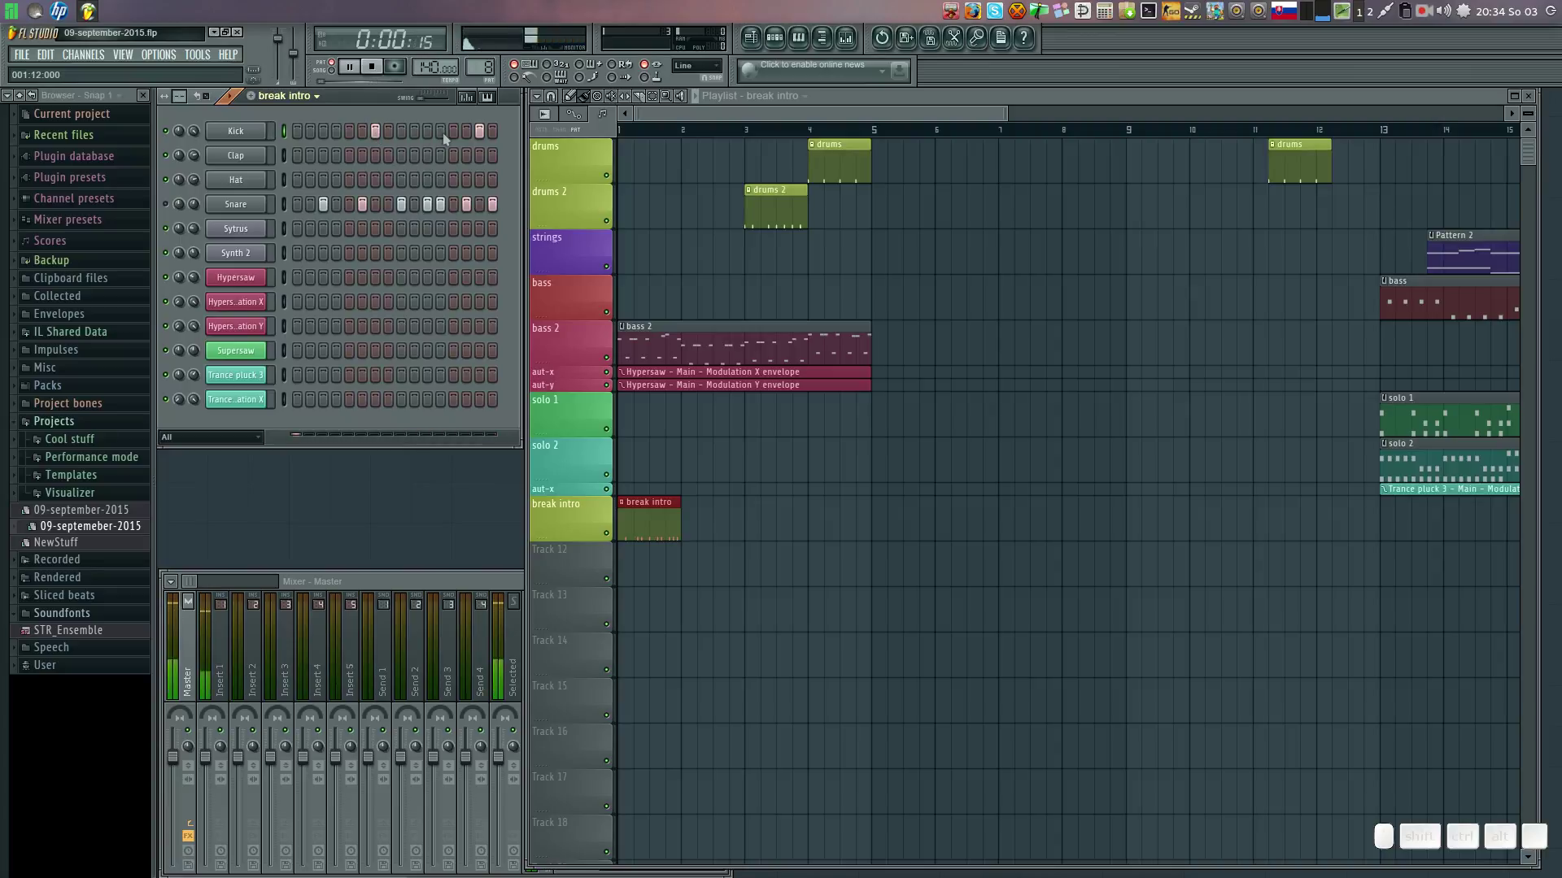
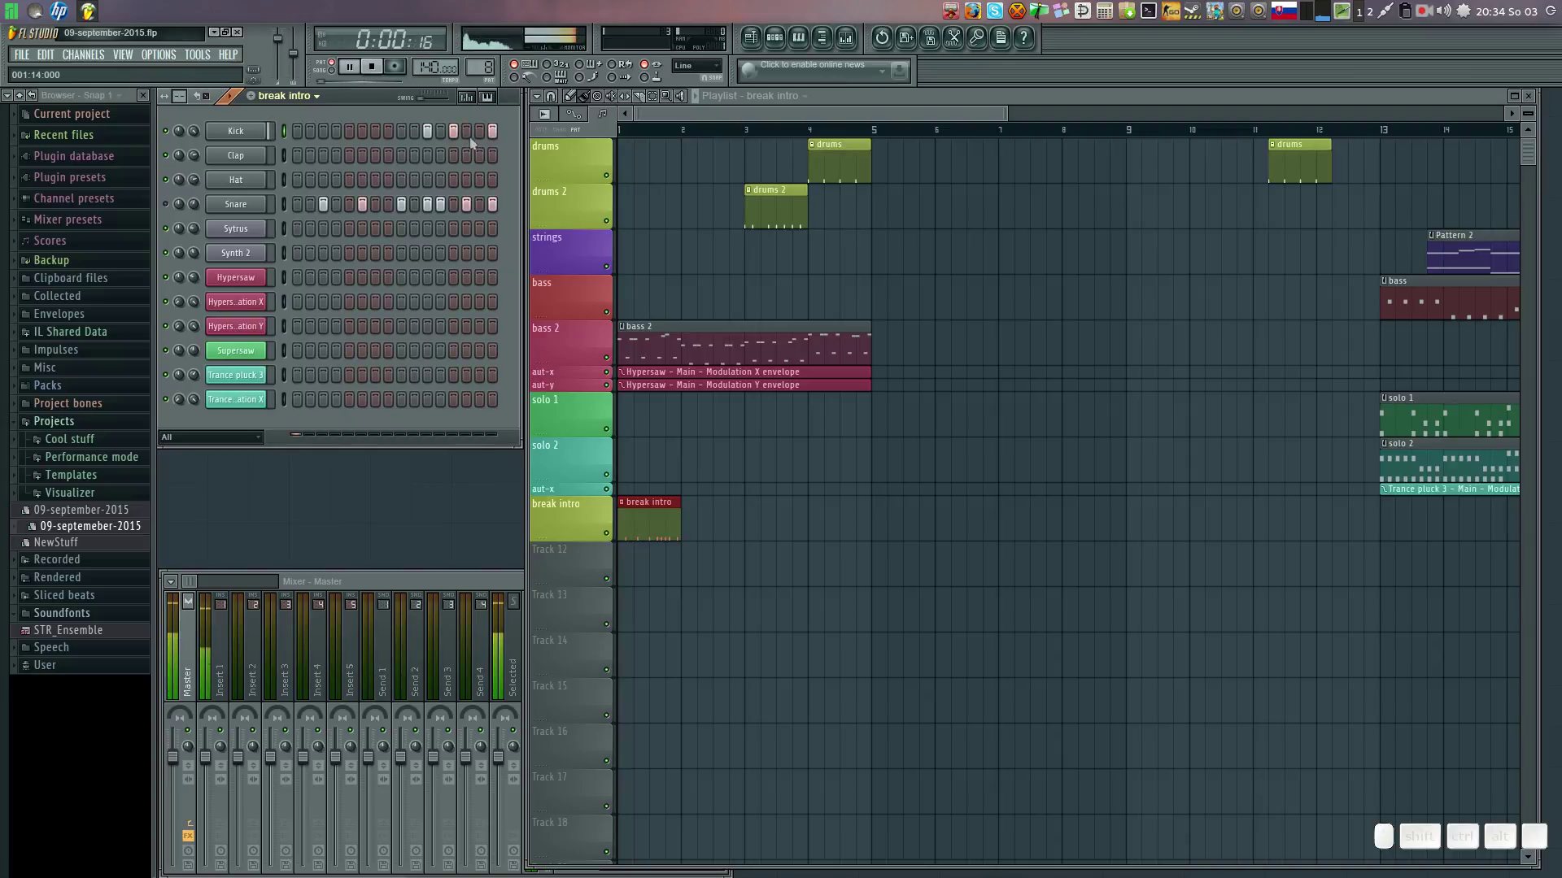
key(space)
click(171, 208)
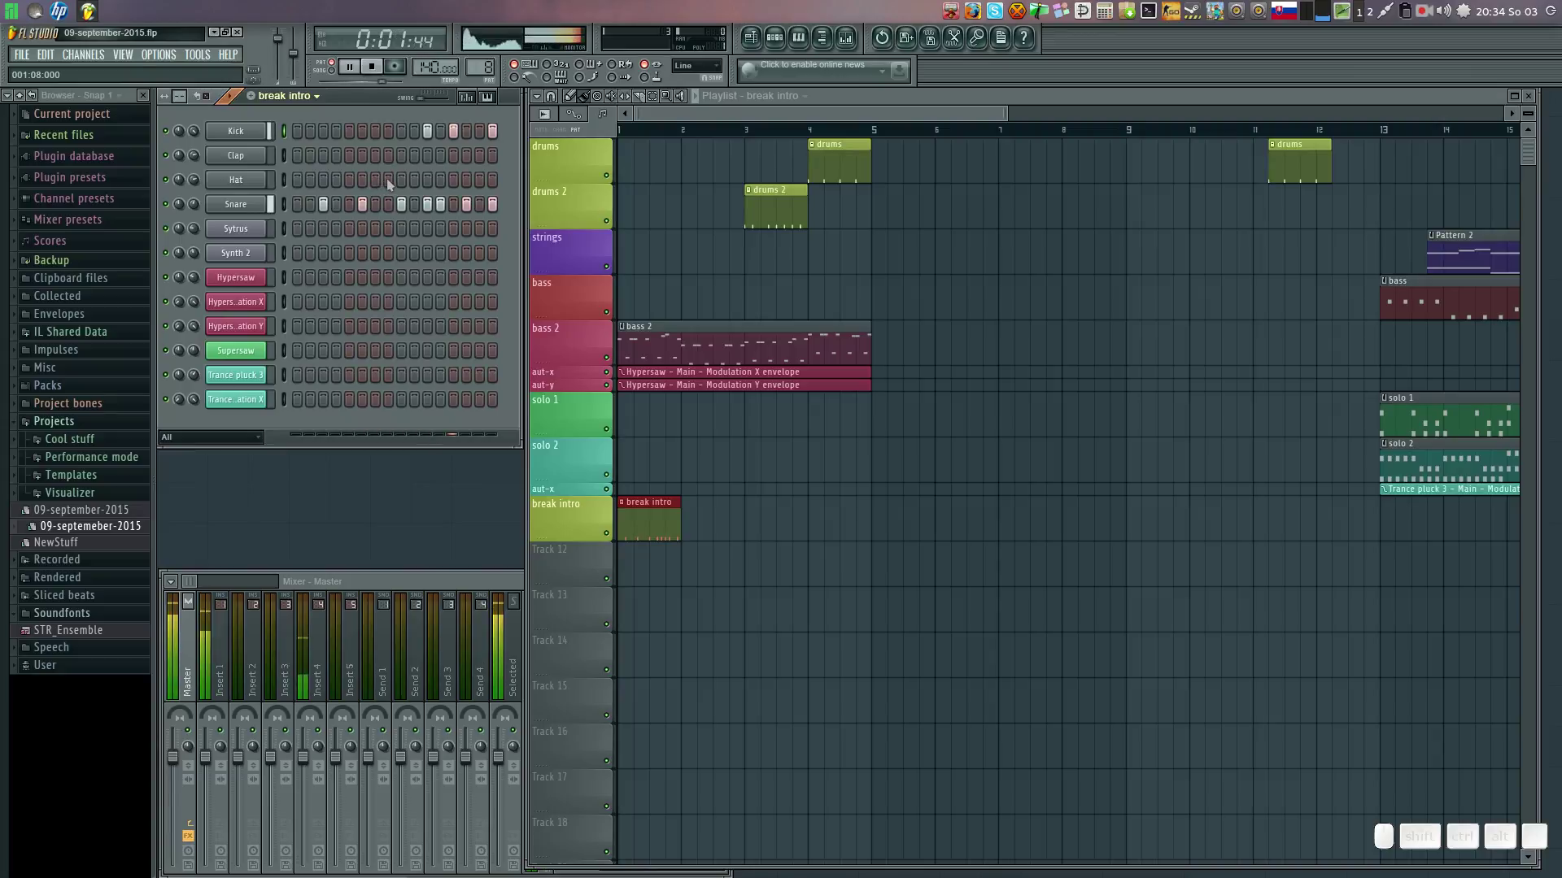
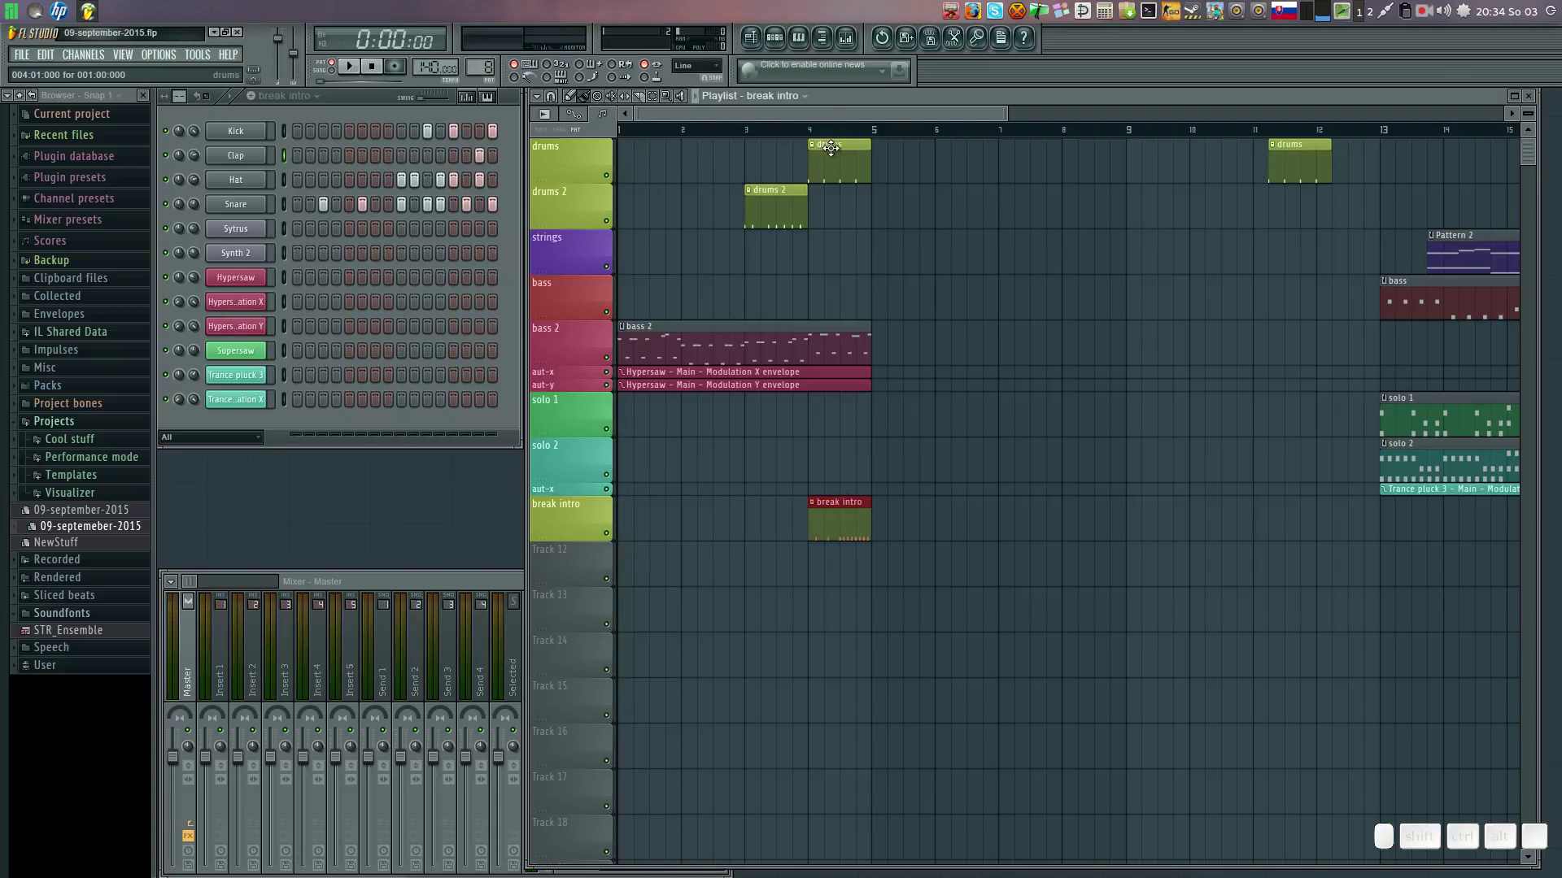
Shift the drums and drums 2 clips later and add a second bass 2 clip after the first.
drag(834, 144, 850, 160)
drag(786, 184, 904, 181)
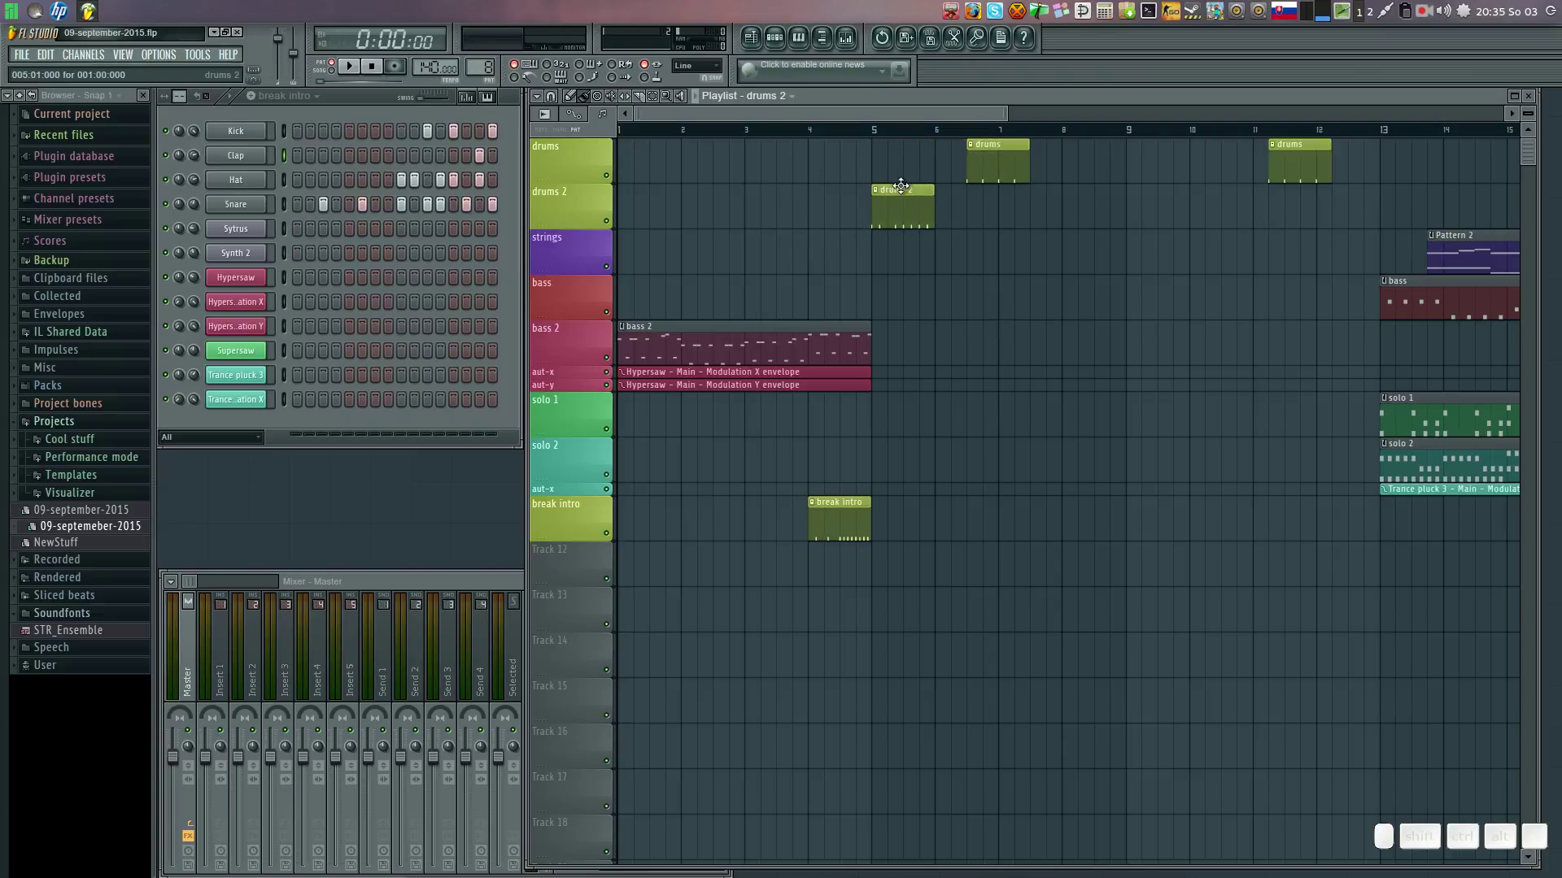
click(336, 81)
key(space)
click(757, 321)
click(888, 323)
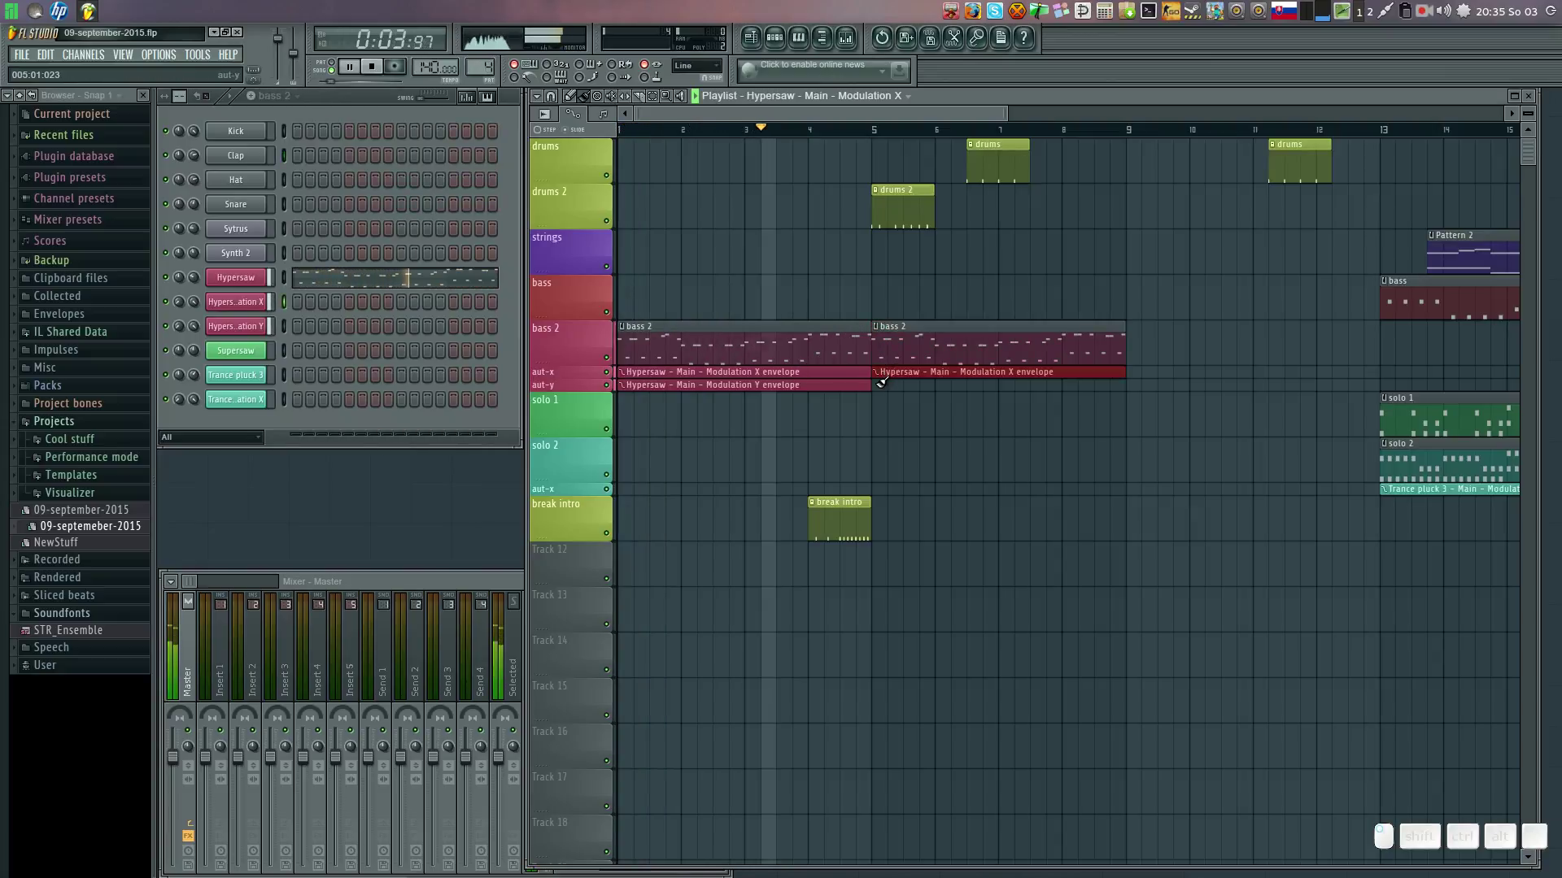
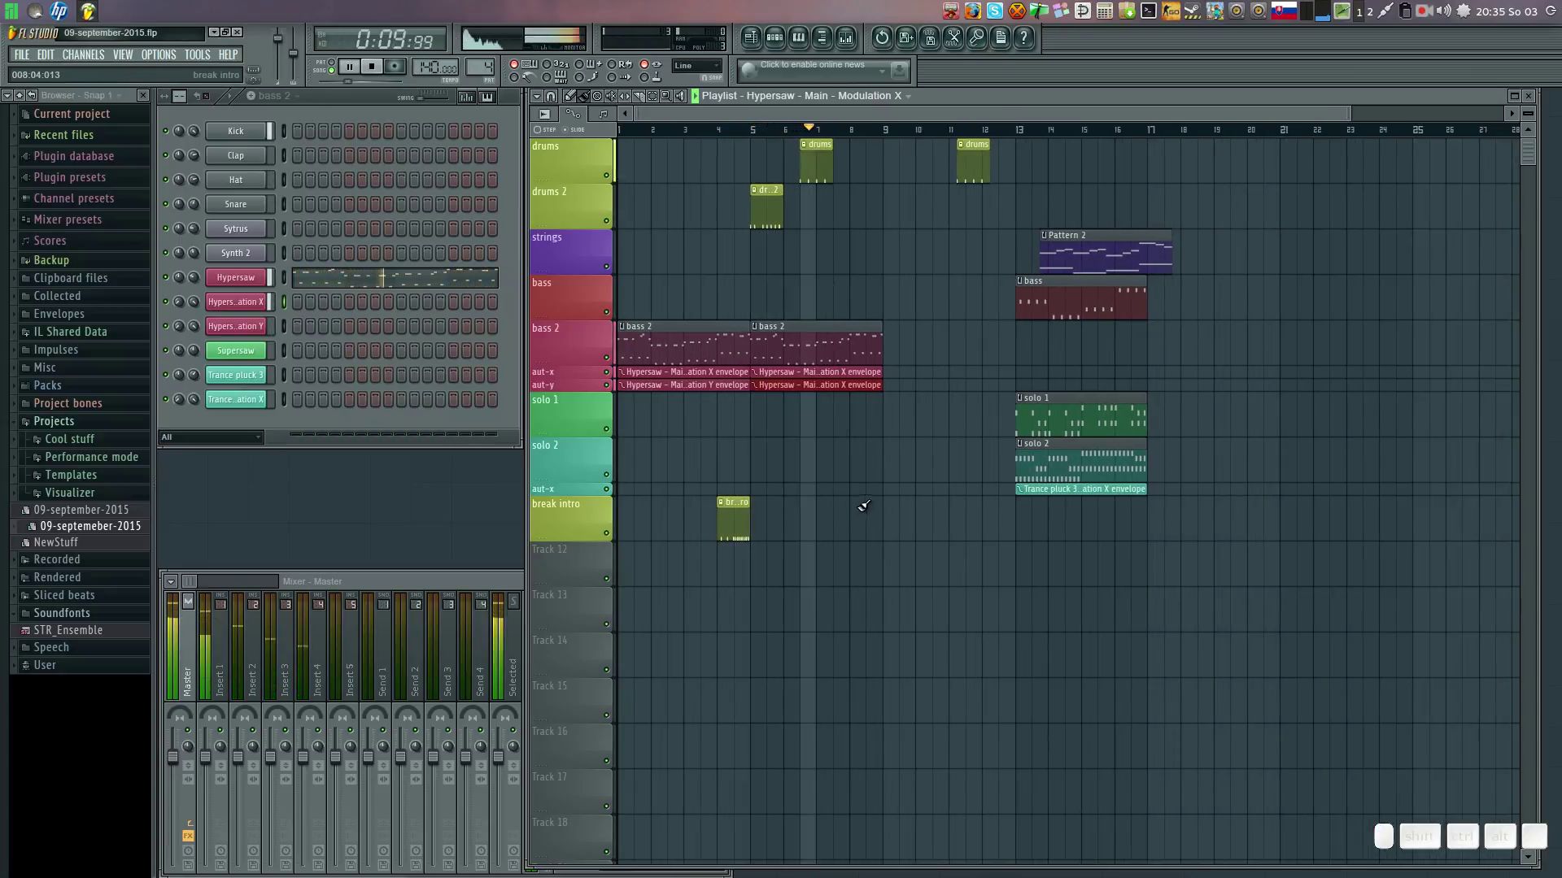
Place a second break intro clip near bar 8 and pick up the drums 2 clip for repeating.
click(864, 497)
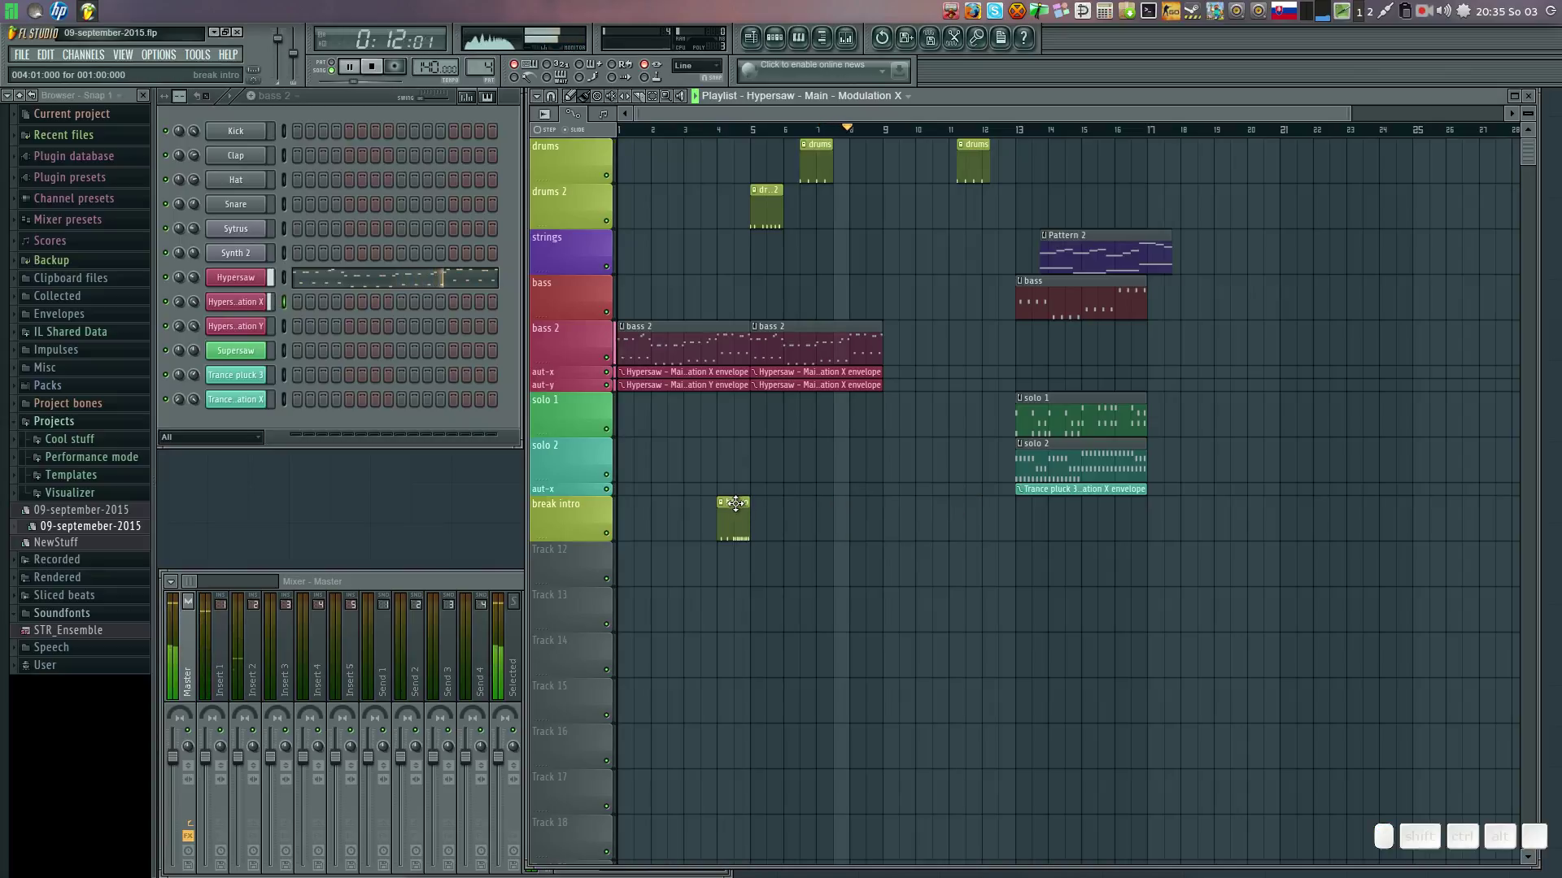
click(739, 498)
click(863, 497)
key(space)
click(765, 184)
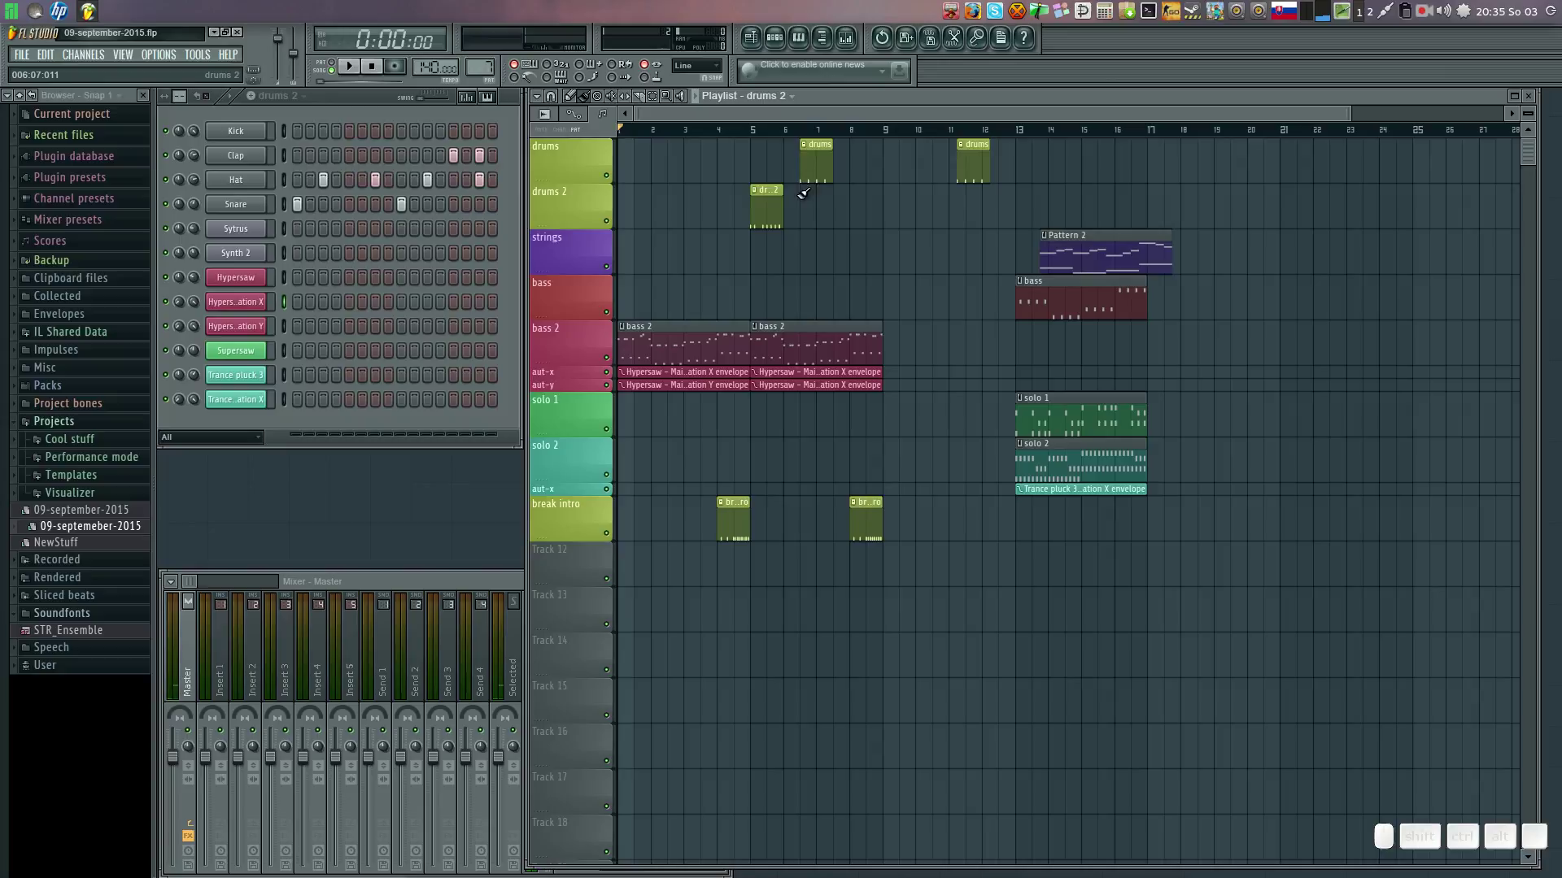
Repeat drums 2 across the following bars and fill drums from bar 9 onward.
drag(799, 192, 903, 192)
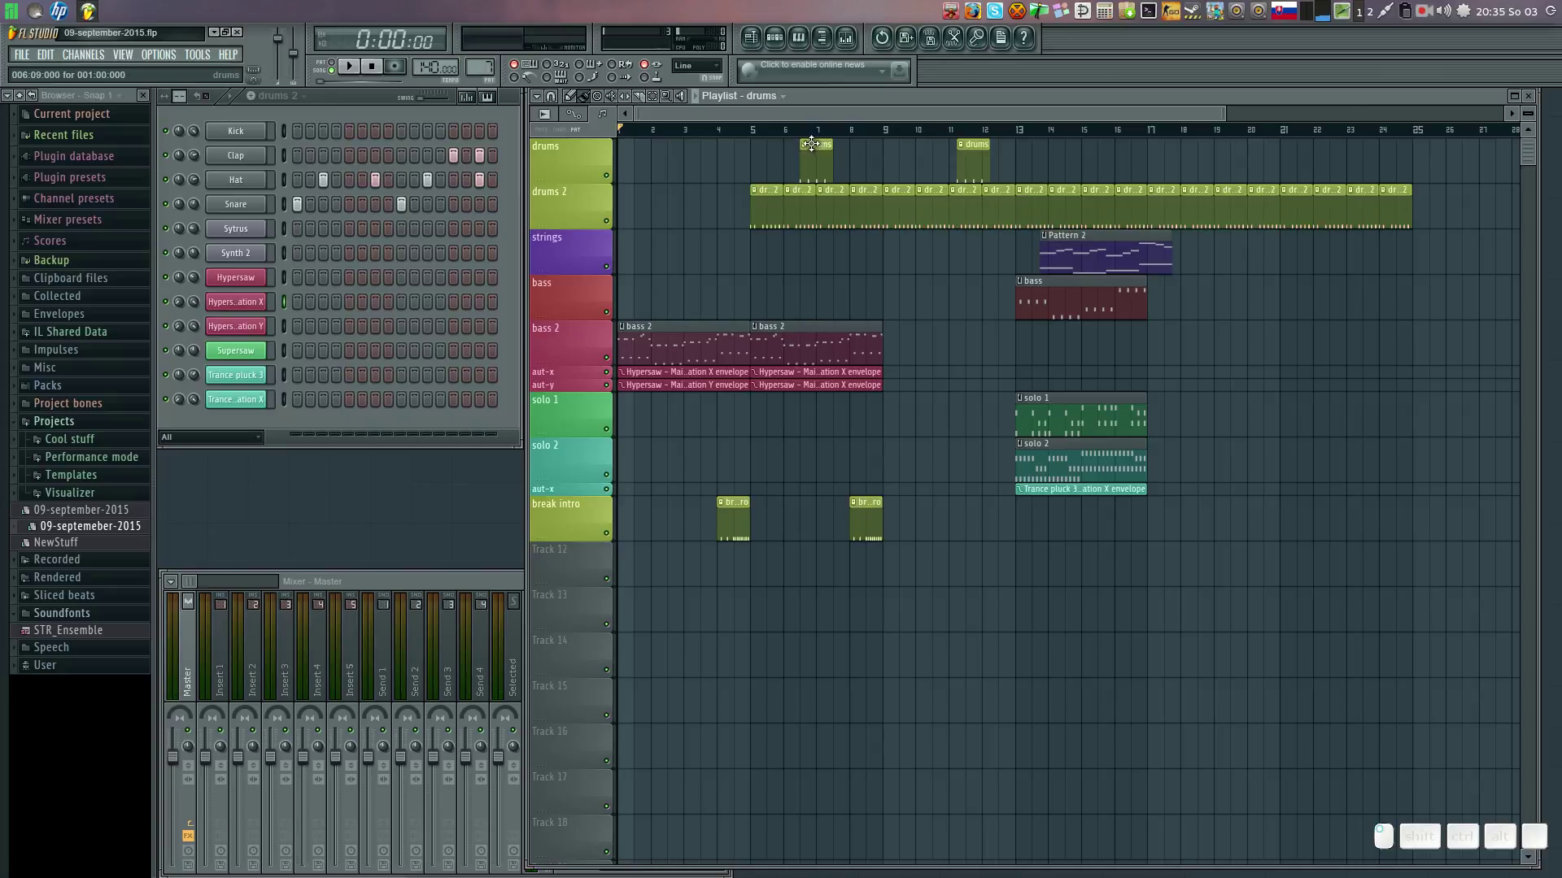
right_click(972, 136)
click(907, 138)
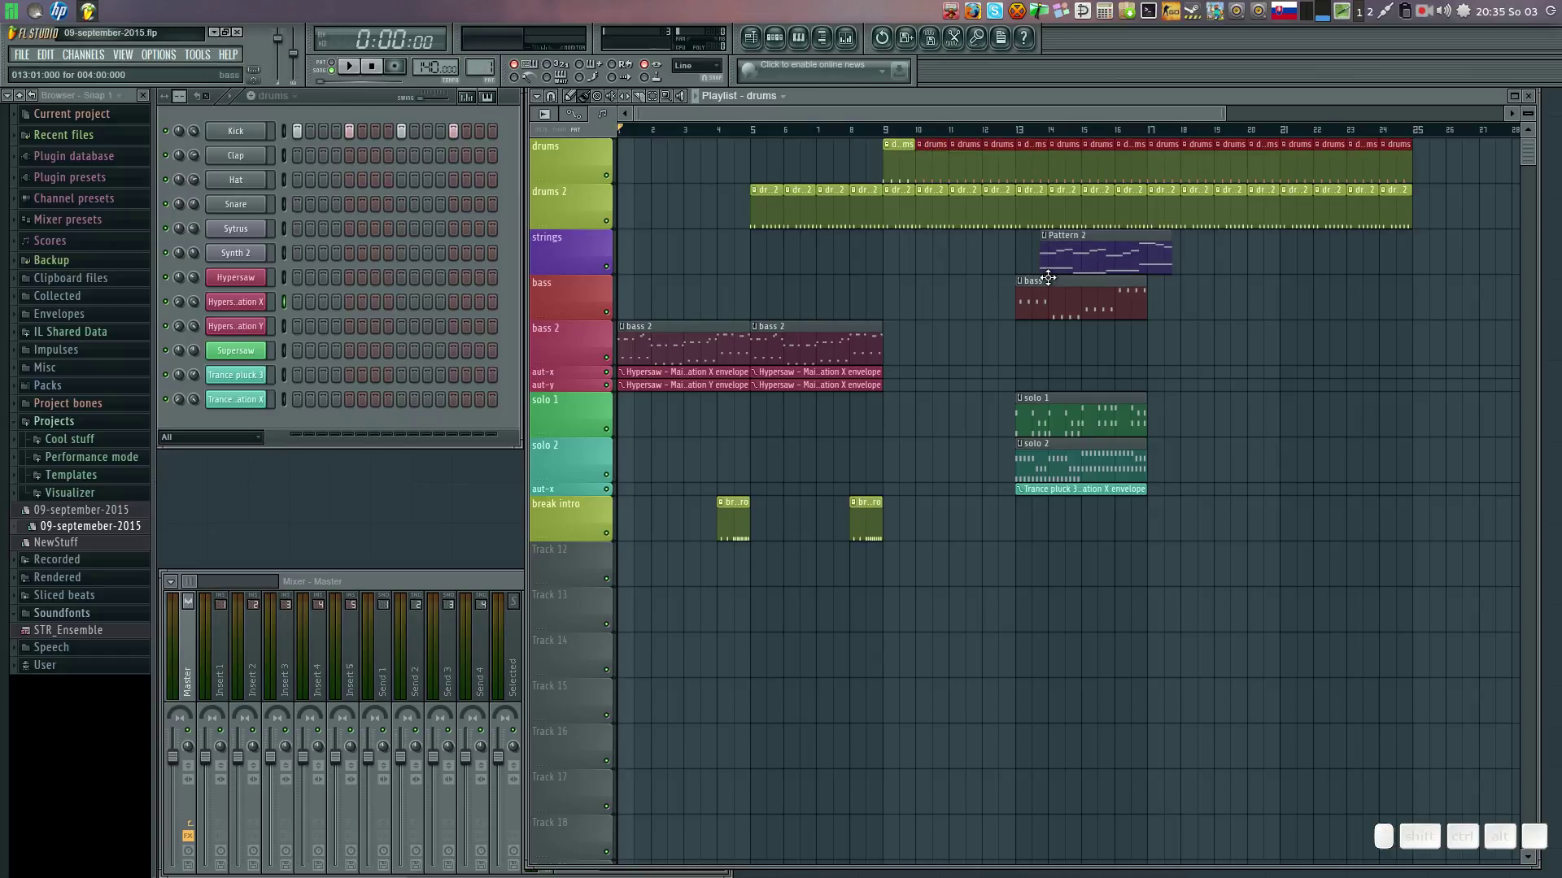
Move bass to bar 9 and the strings, solo 2 and its automation clips to bar 21.
drag(1053, 275, 1035, 273)
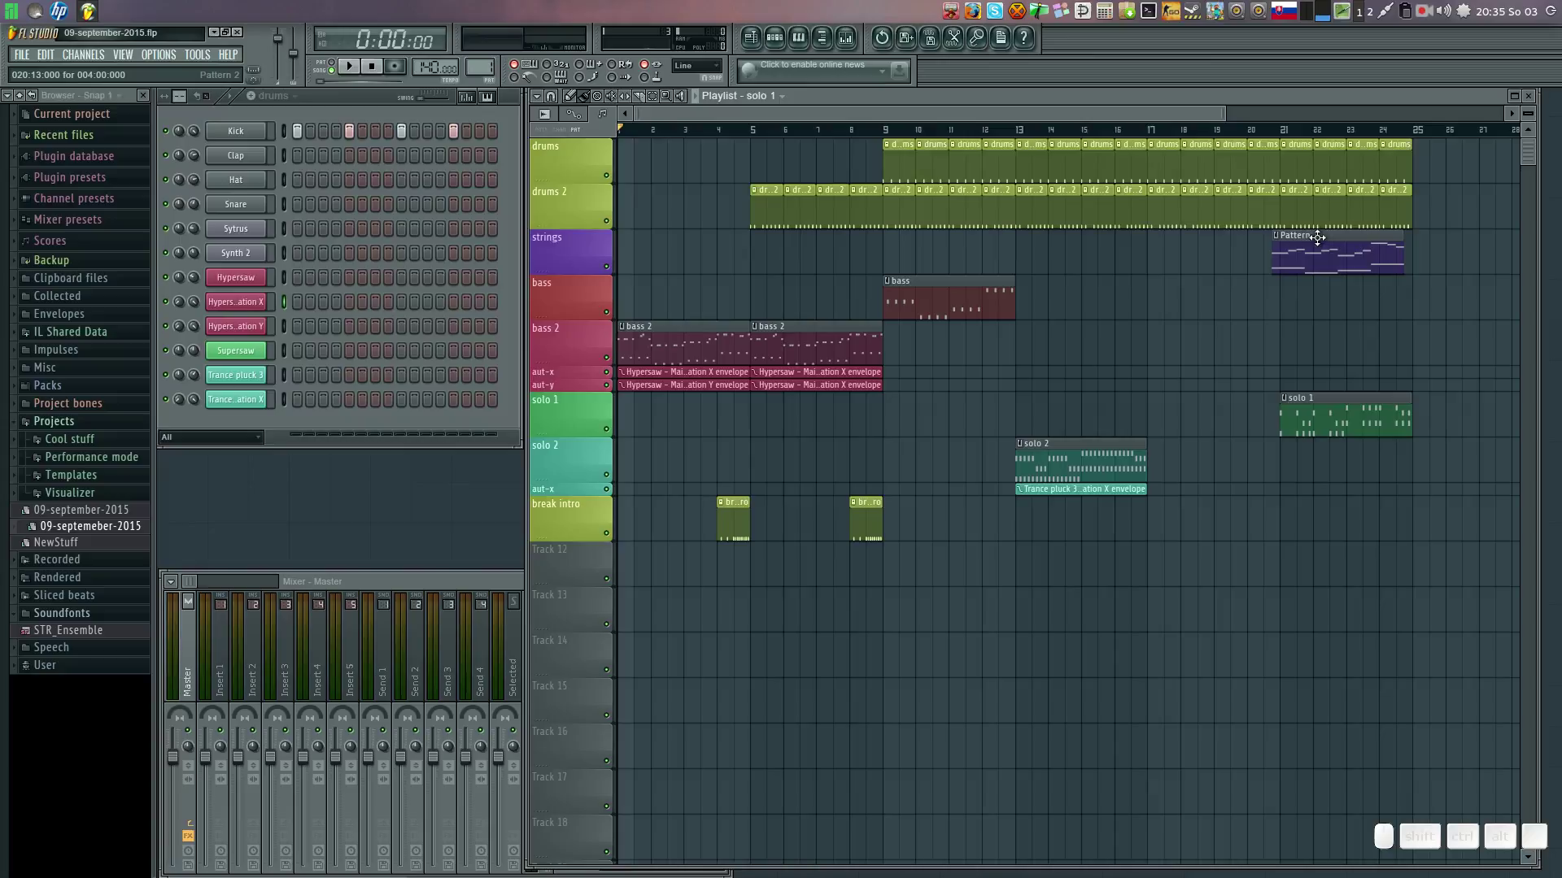
drag(1319, 230, 1077, 404)
drag(1052, 439, 1167, 456)
drag(1055, 486, 862, 323)
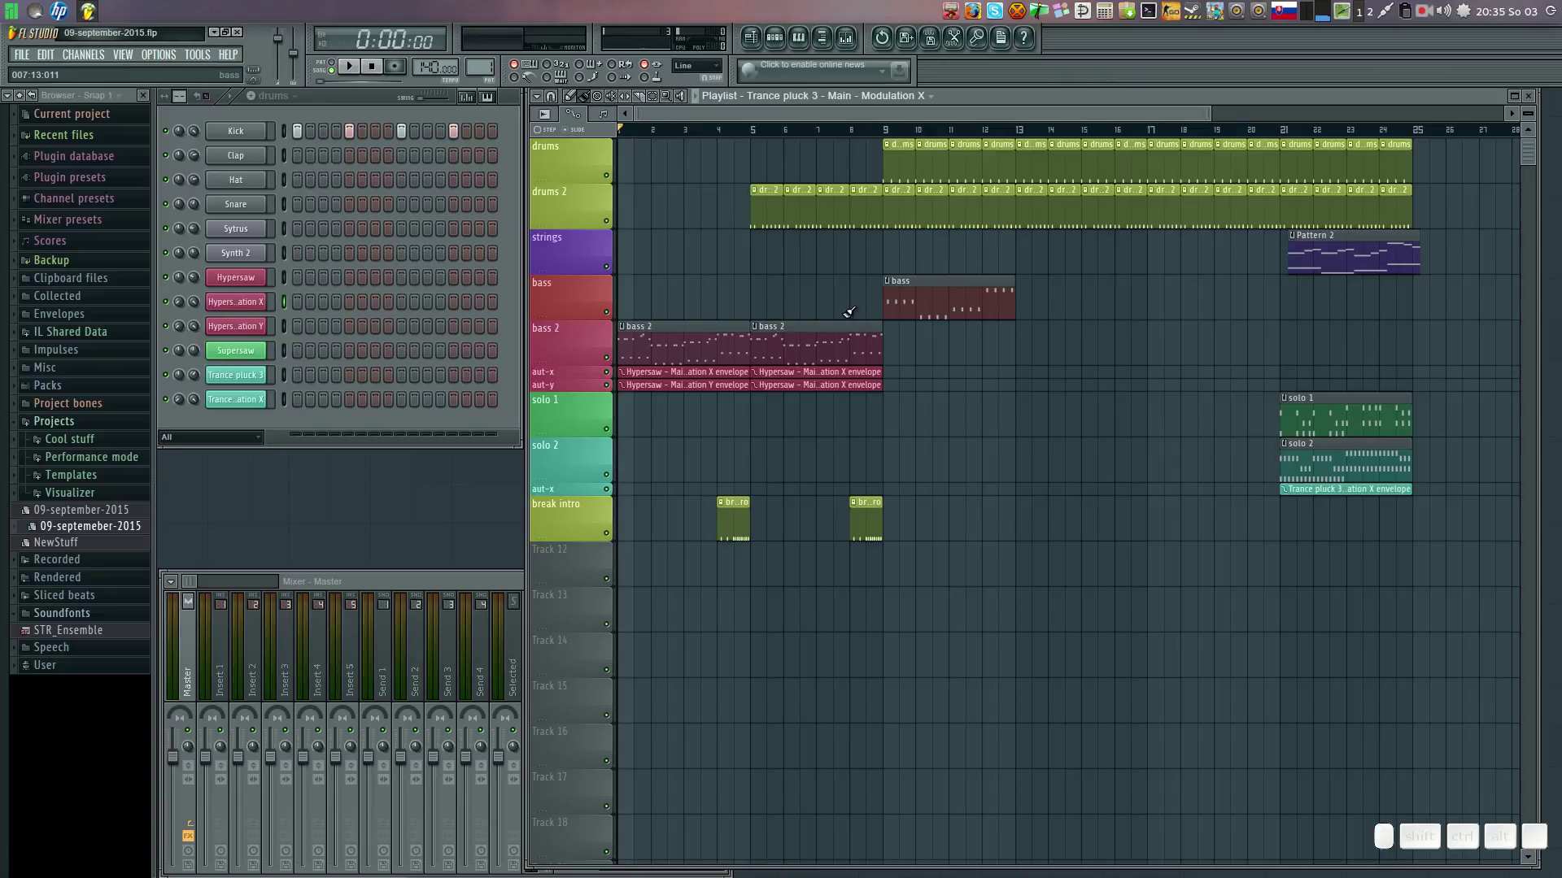
Add a bass 2 clip with matching automation at bar 9 and nudge the strings clip earlier.
click(843, 318)
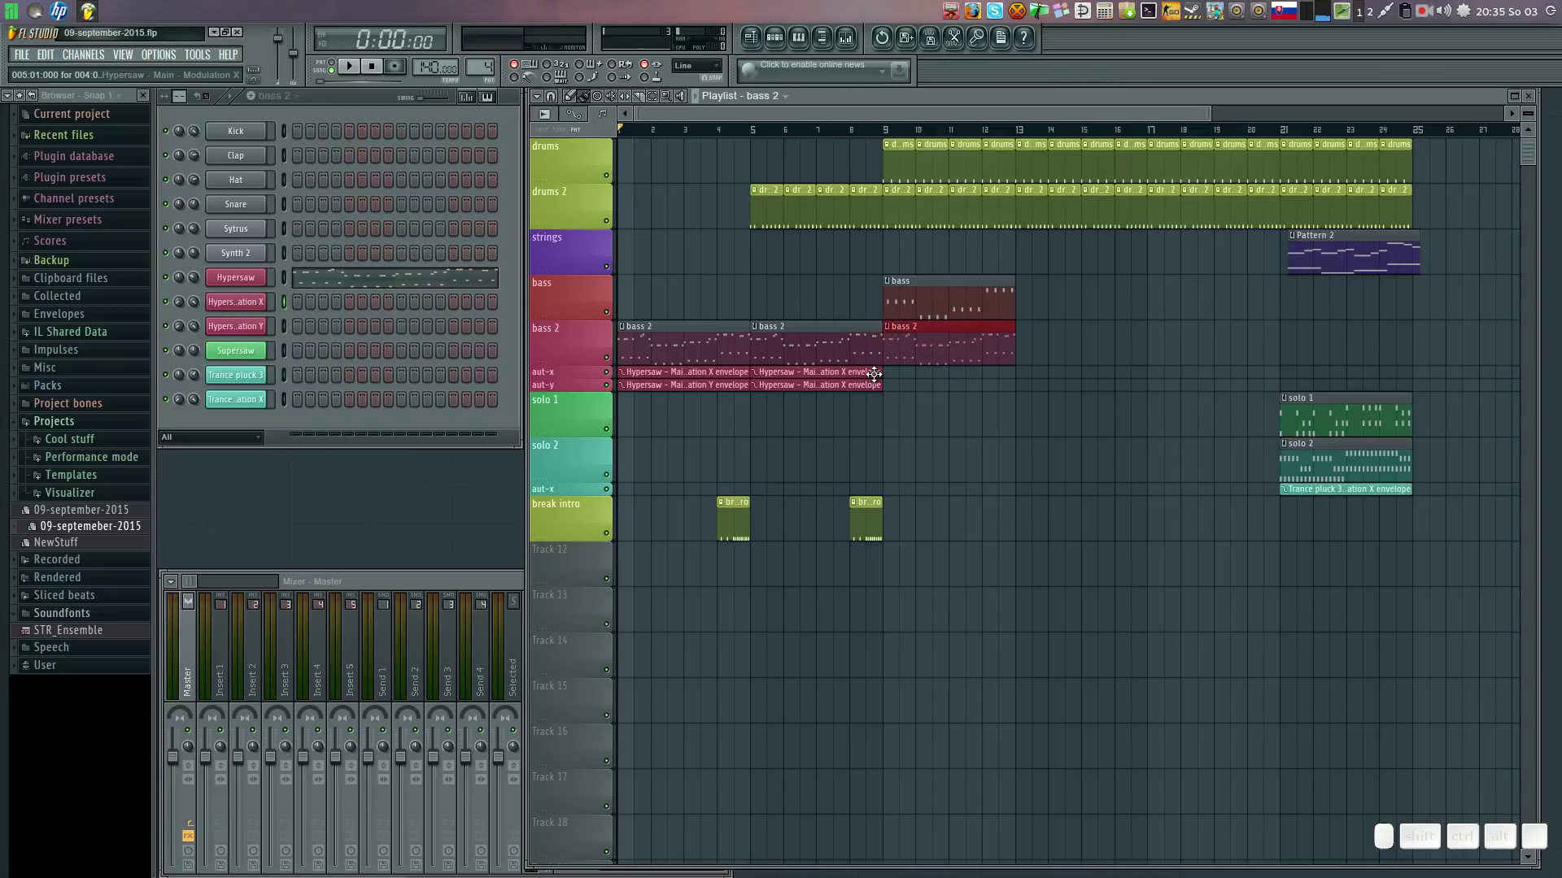
click(872, 368)
click(895, 376)
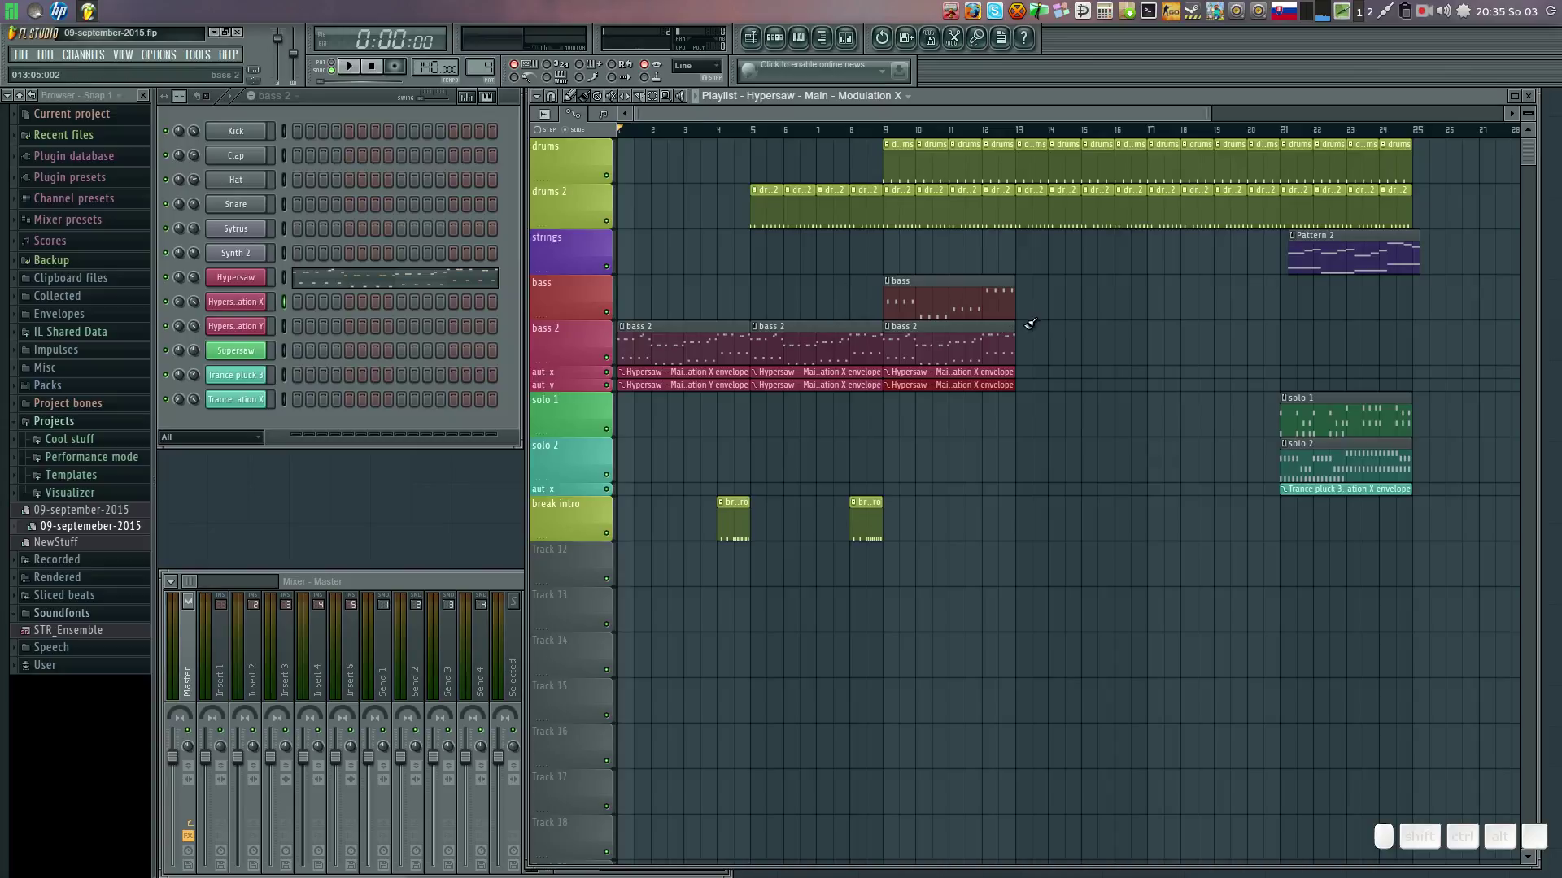
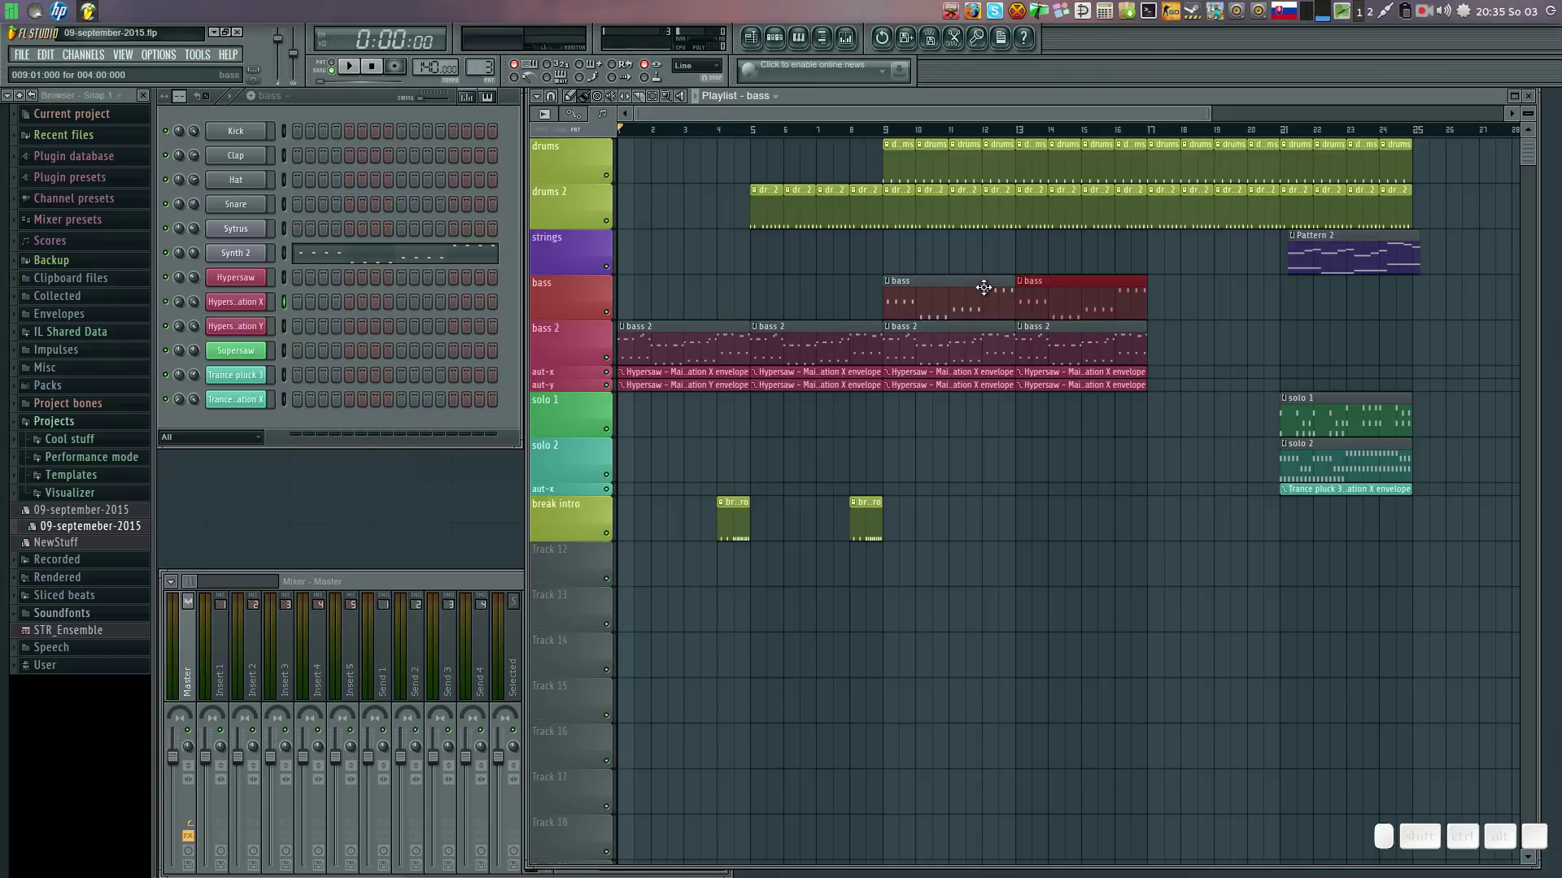
key(space)
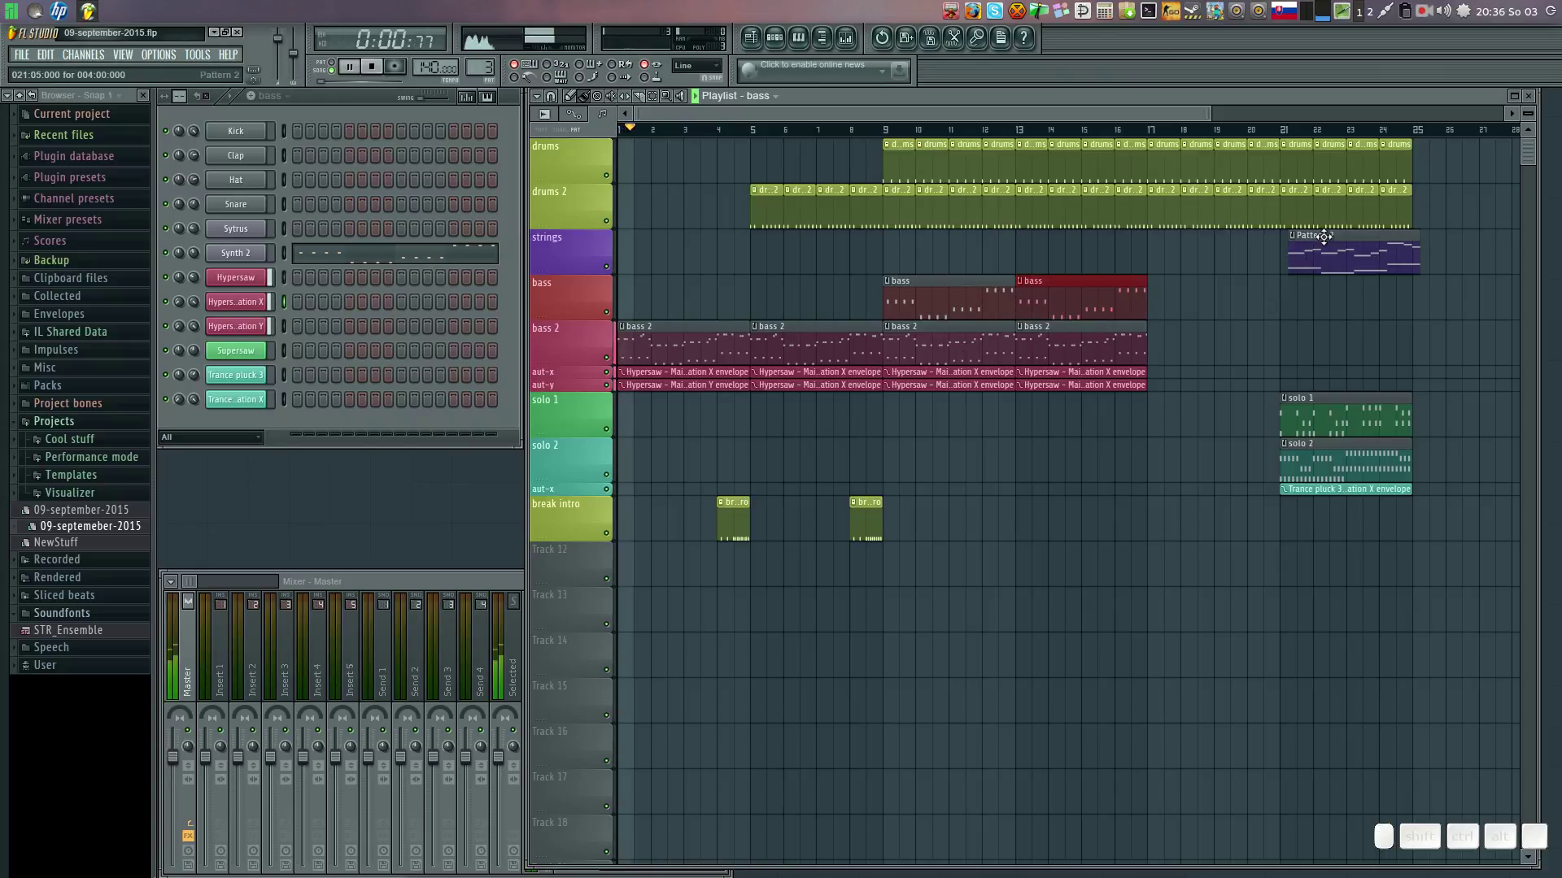
drag(1329, 231, 1233, 190)
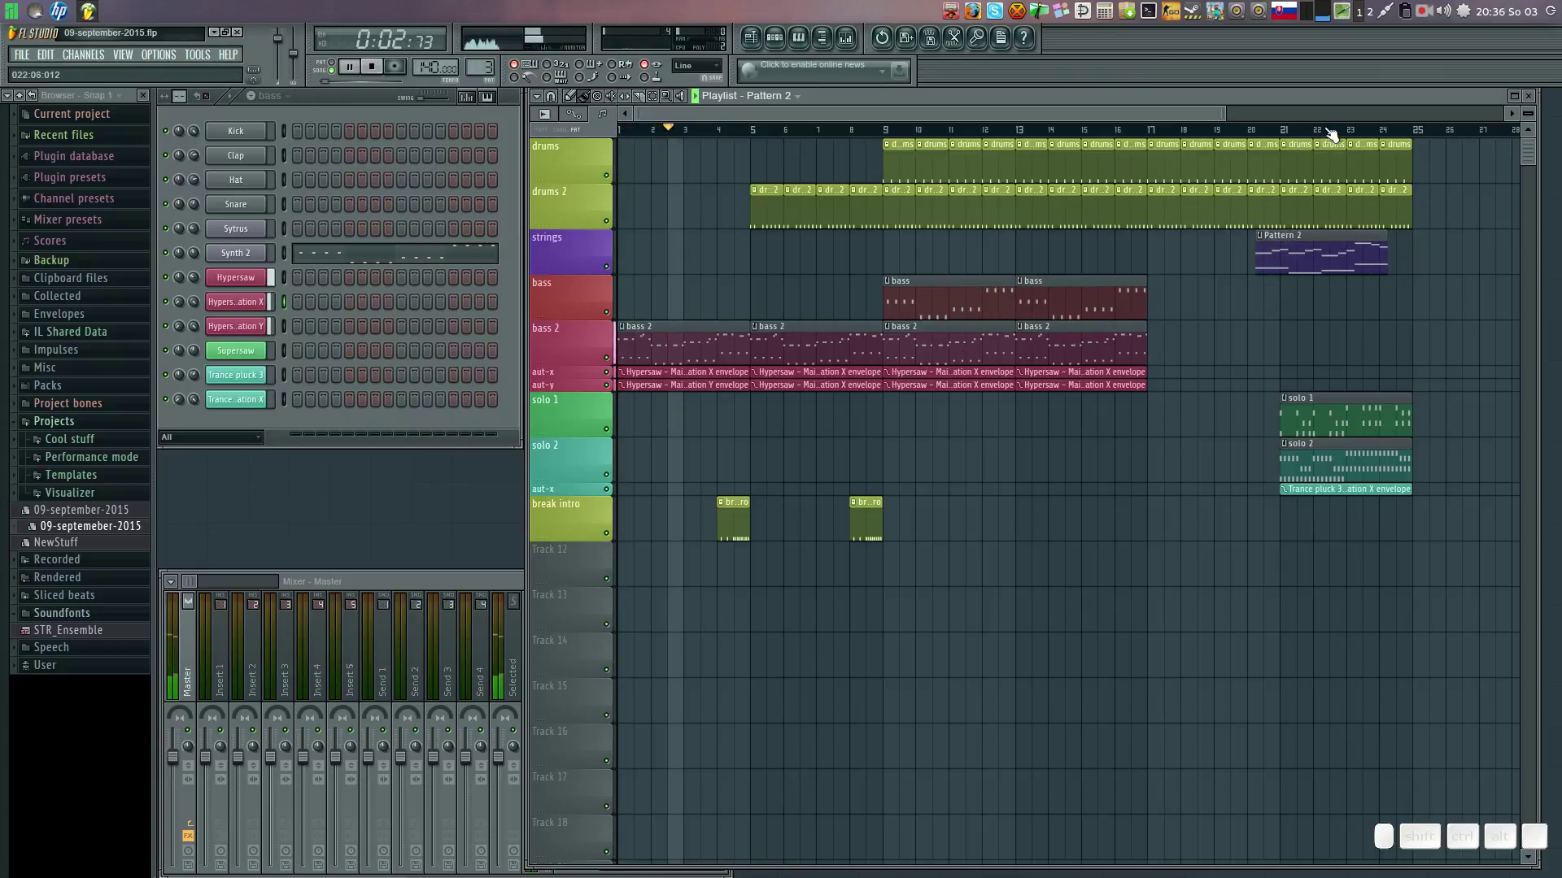
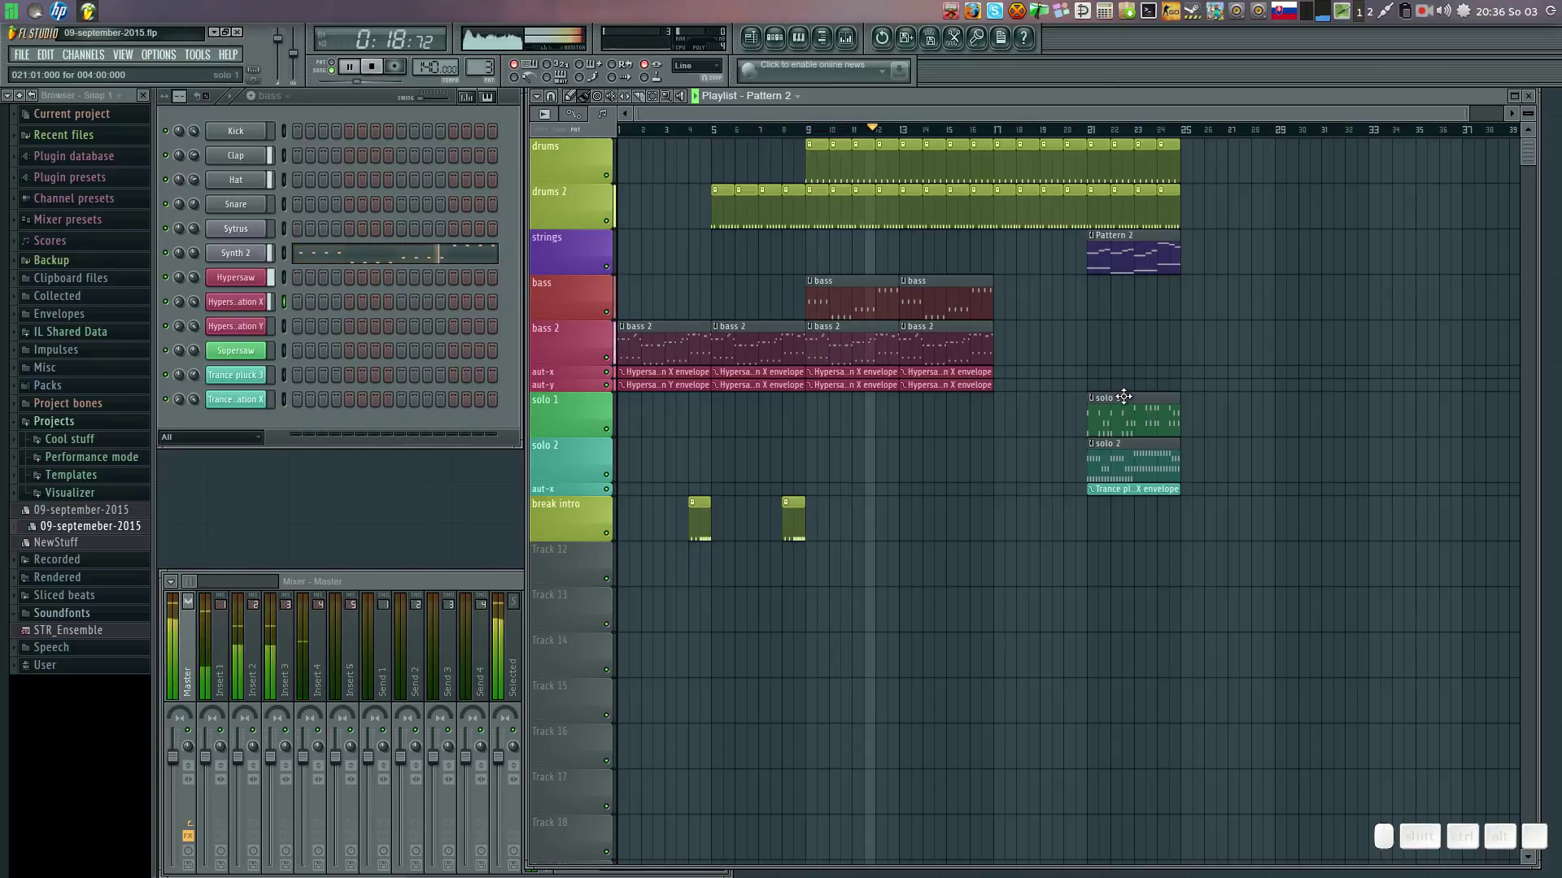
Move solo 2 and its automation to bar 13 and repeat both through bar 17.
drag(1117, 441, 938, 470)
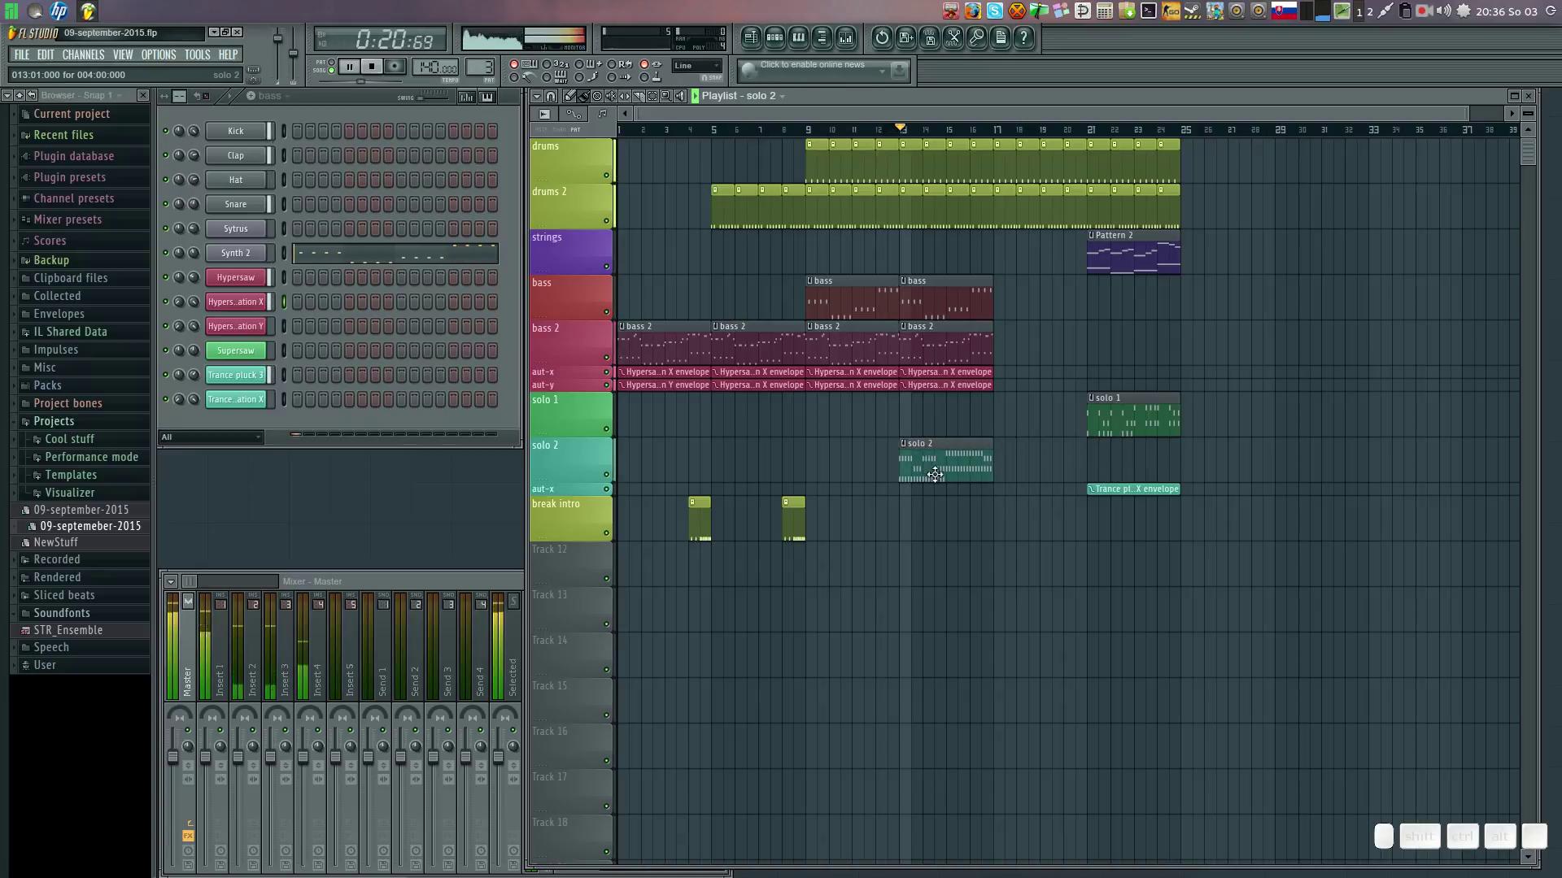
drag(1100, 484, 985, 492)
click(1007, 483)
click(1101, 484)
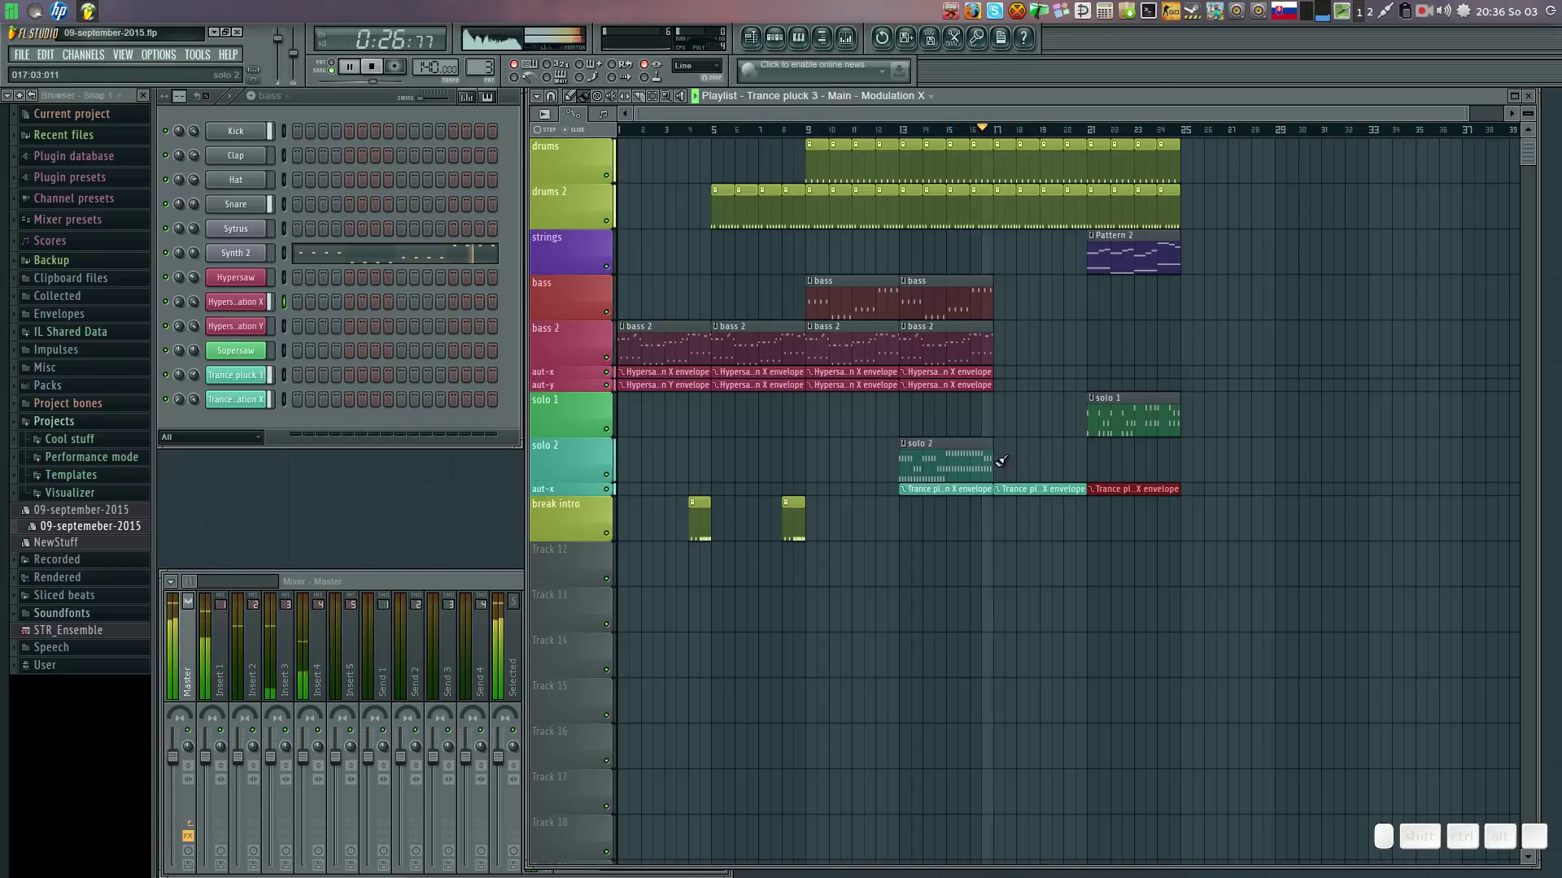
click(965, 438)
click(1006, 437)
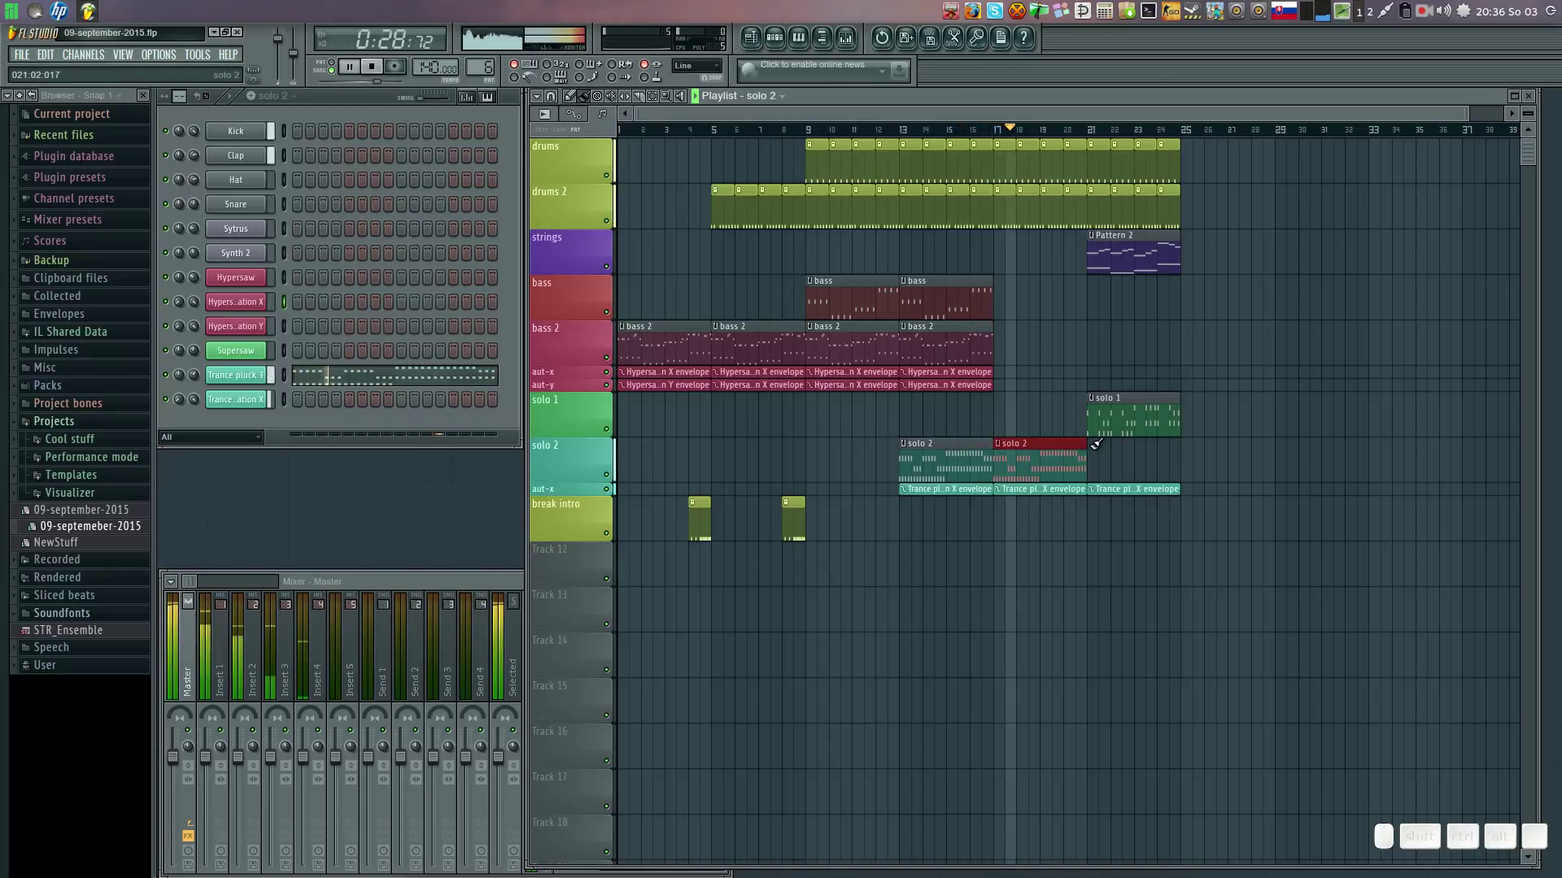
click(1101, 439)
Move the strings Pattern 2 clip to bar 25, right after the drums end.
click(1142, 360)
right_click(1163, 320)
drag(1114, 395, 1159, 351)
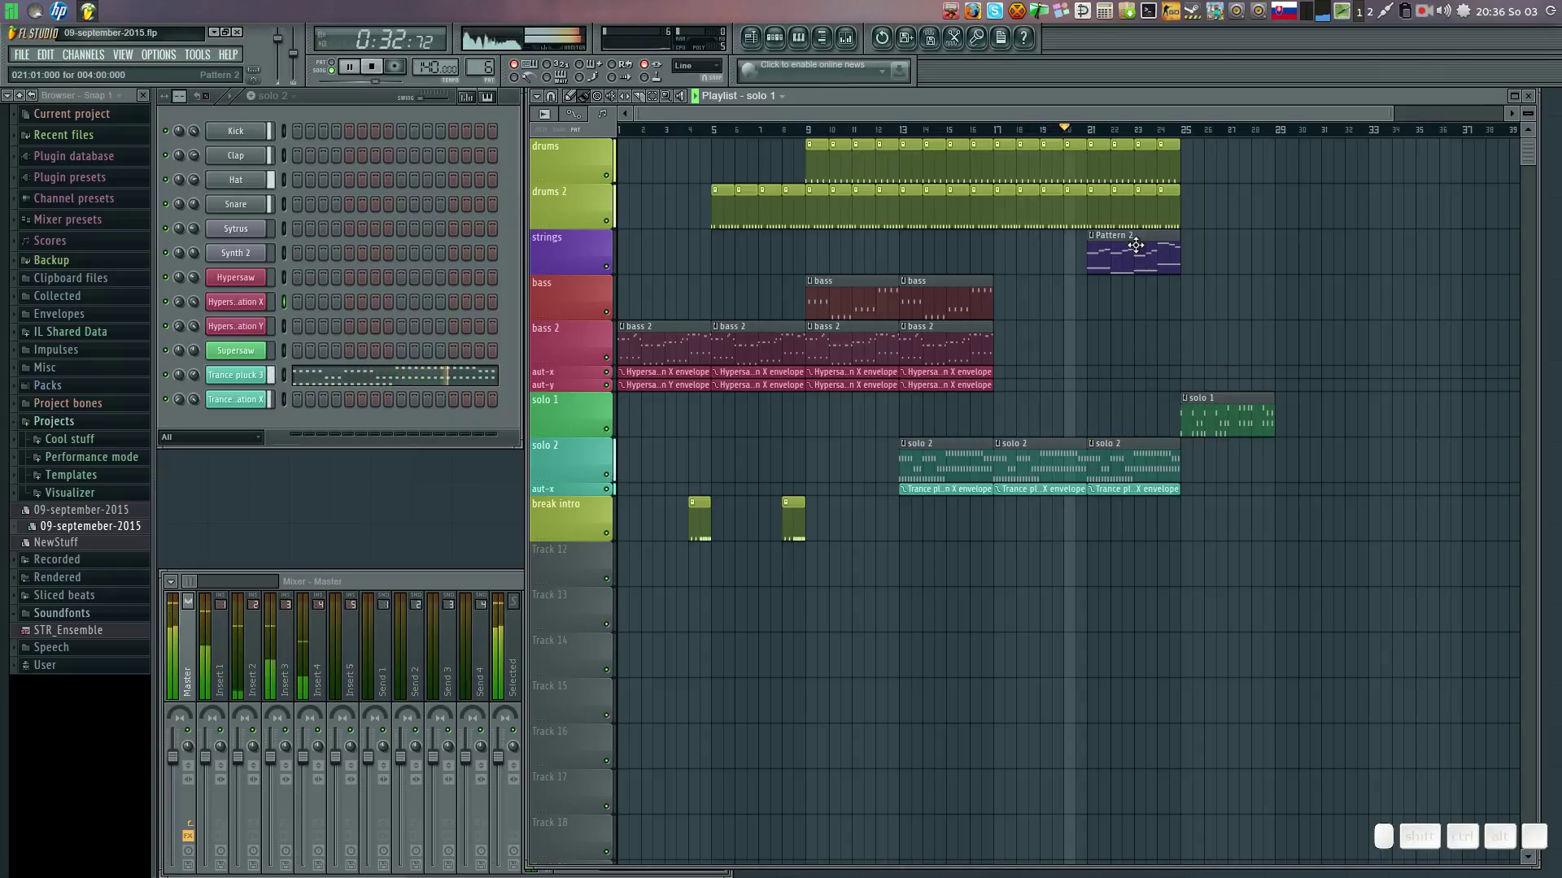
drag(1138, 229, 1124, 241)
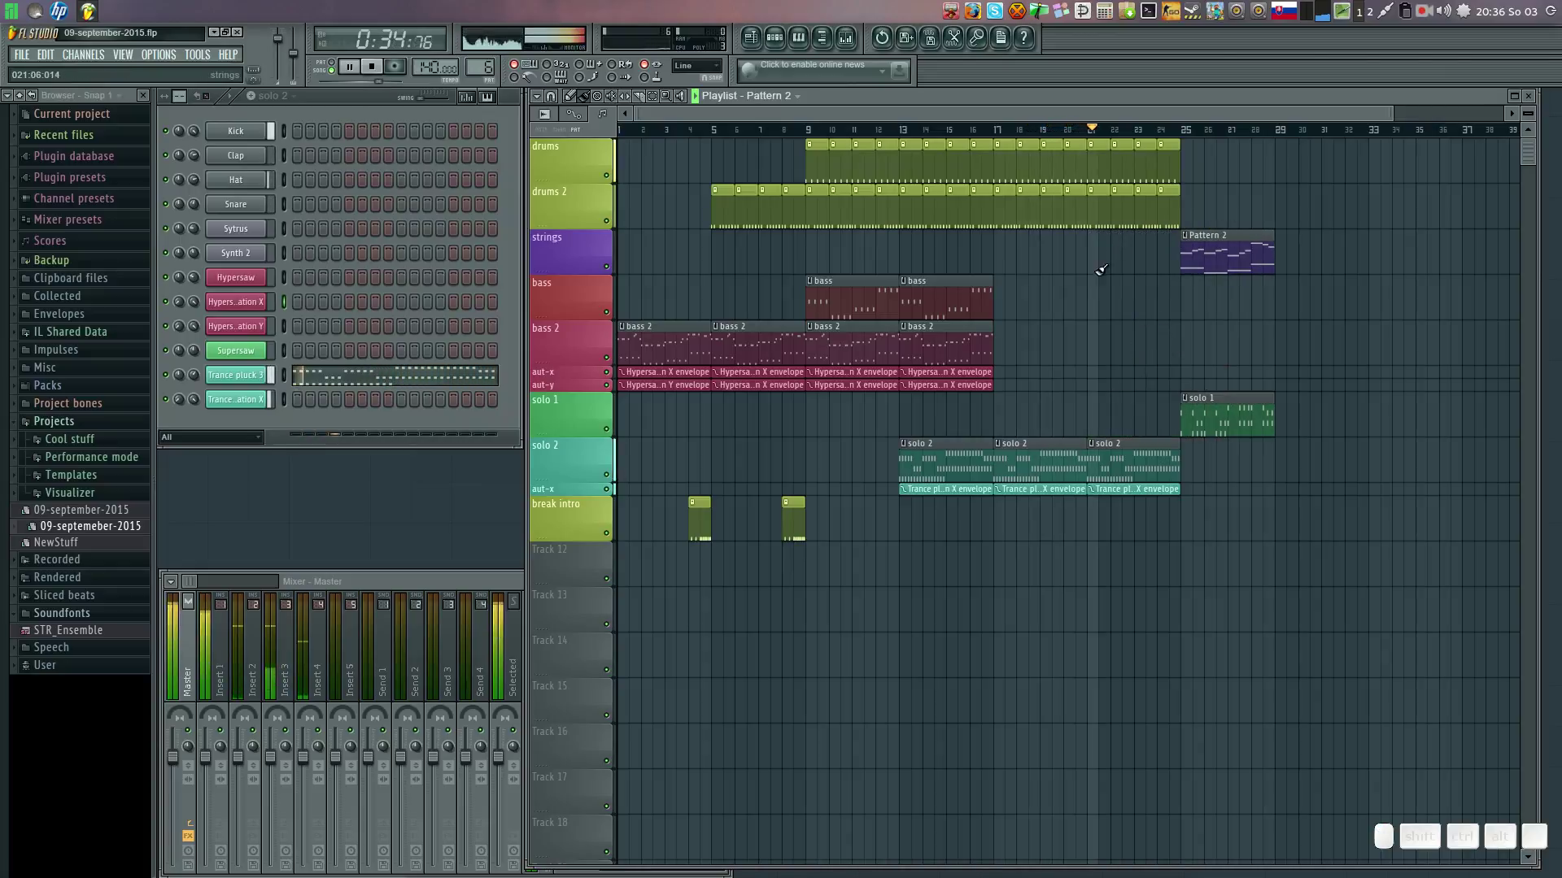
Paint bass clips at bars 17, 21 and 25, removing a stray clip.
click(943, 276)
click(1006, 277)
click(1100, 272)
click(1091, 250)
right_click(1097, 231)
click(885, 173)
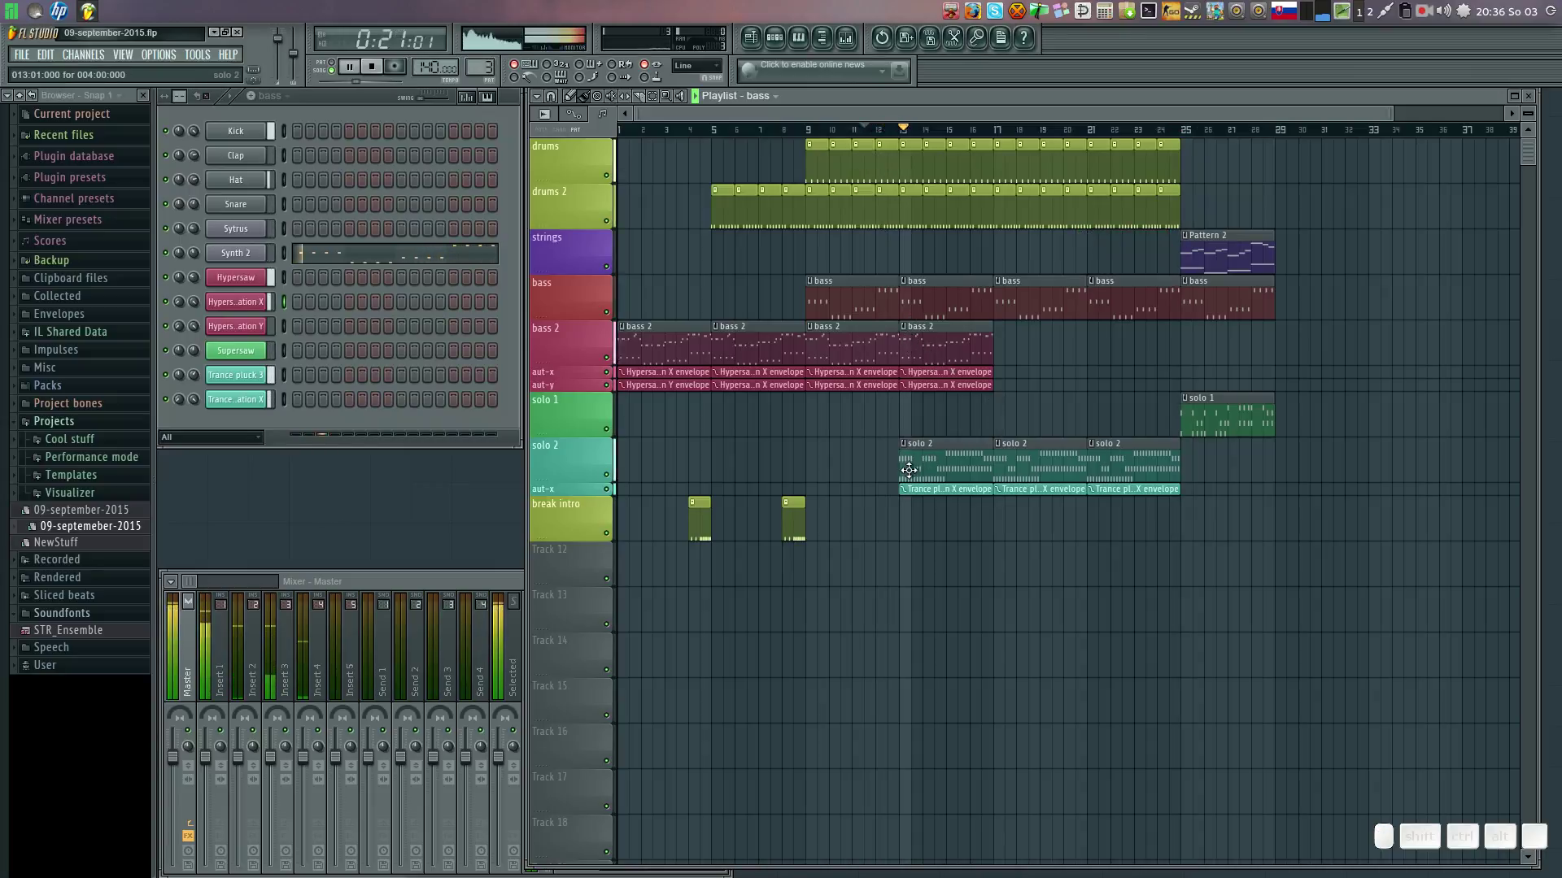
click(950, 441)
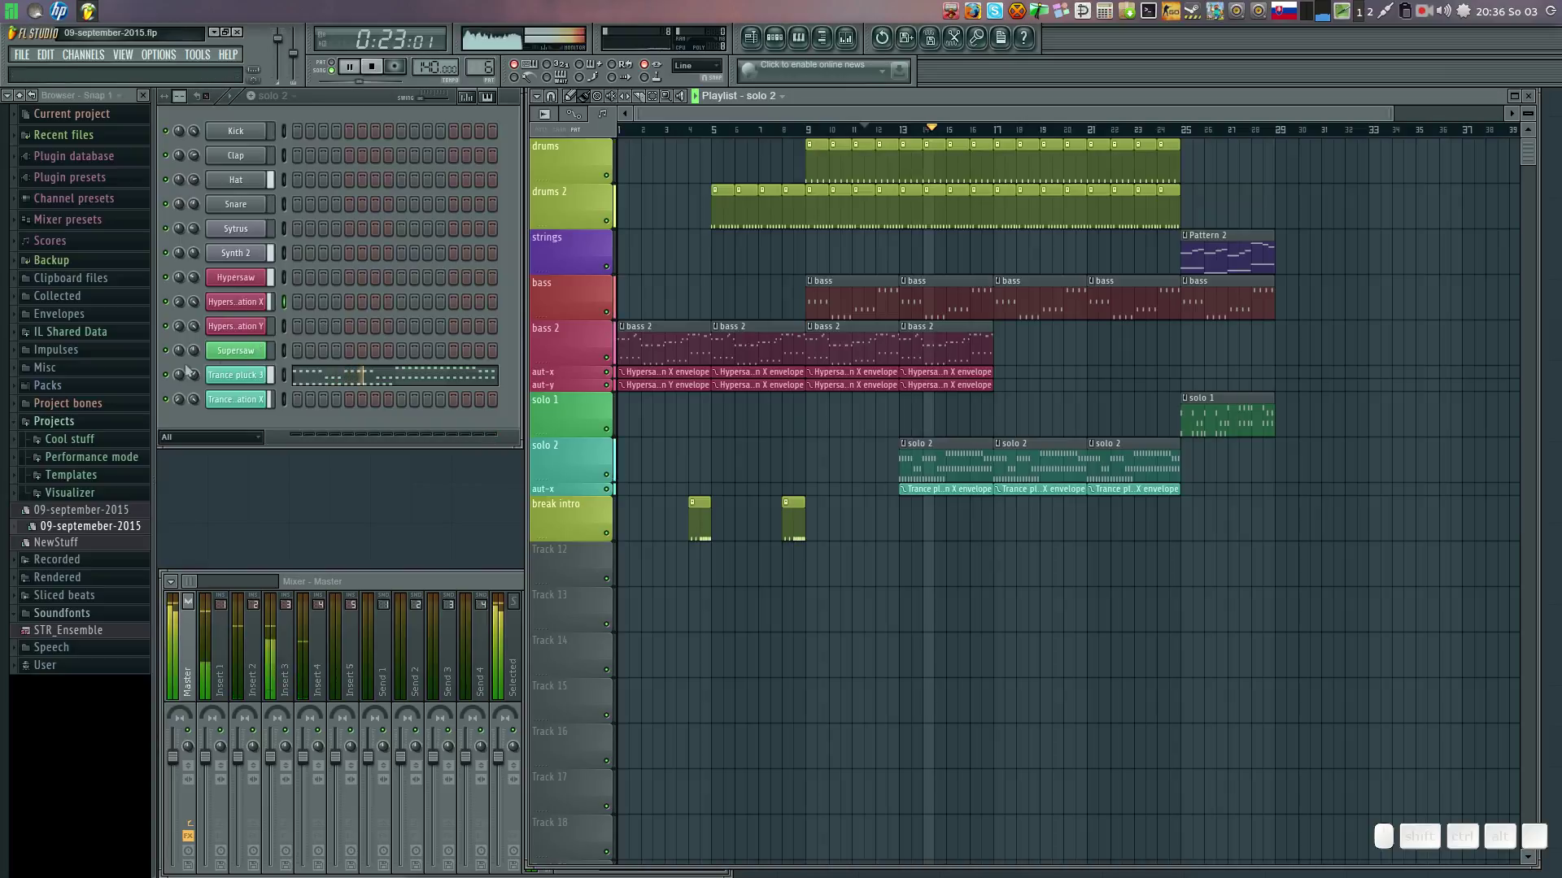
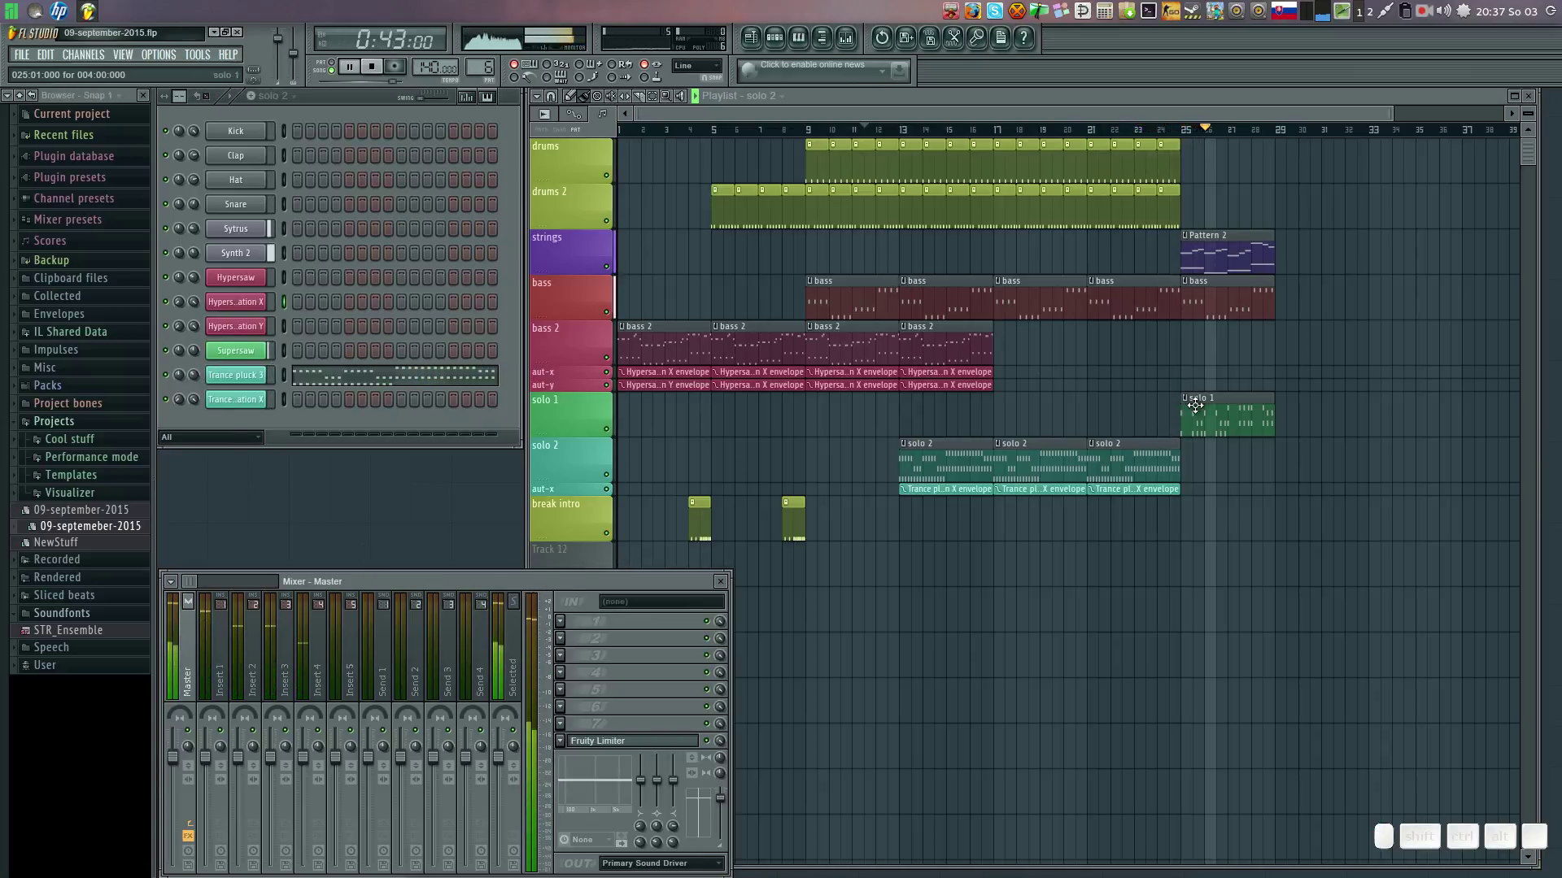
click(1237, 399)
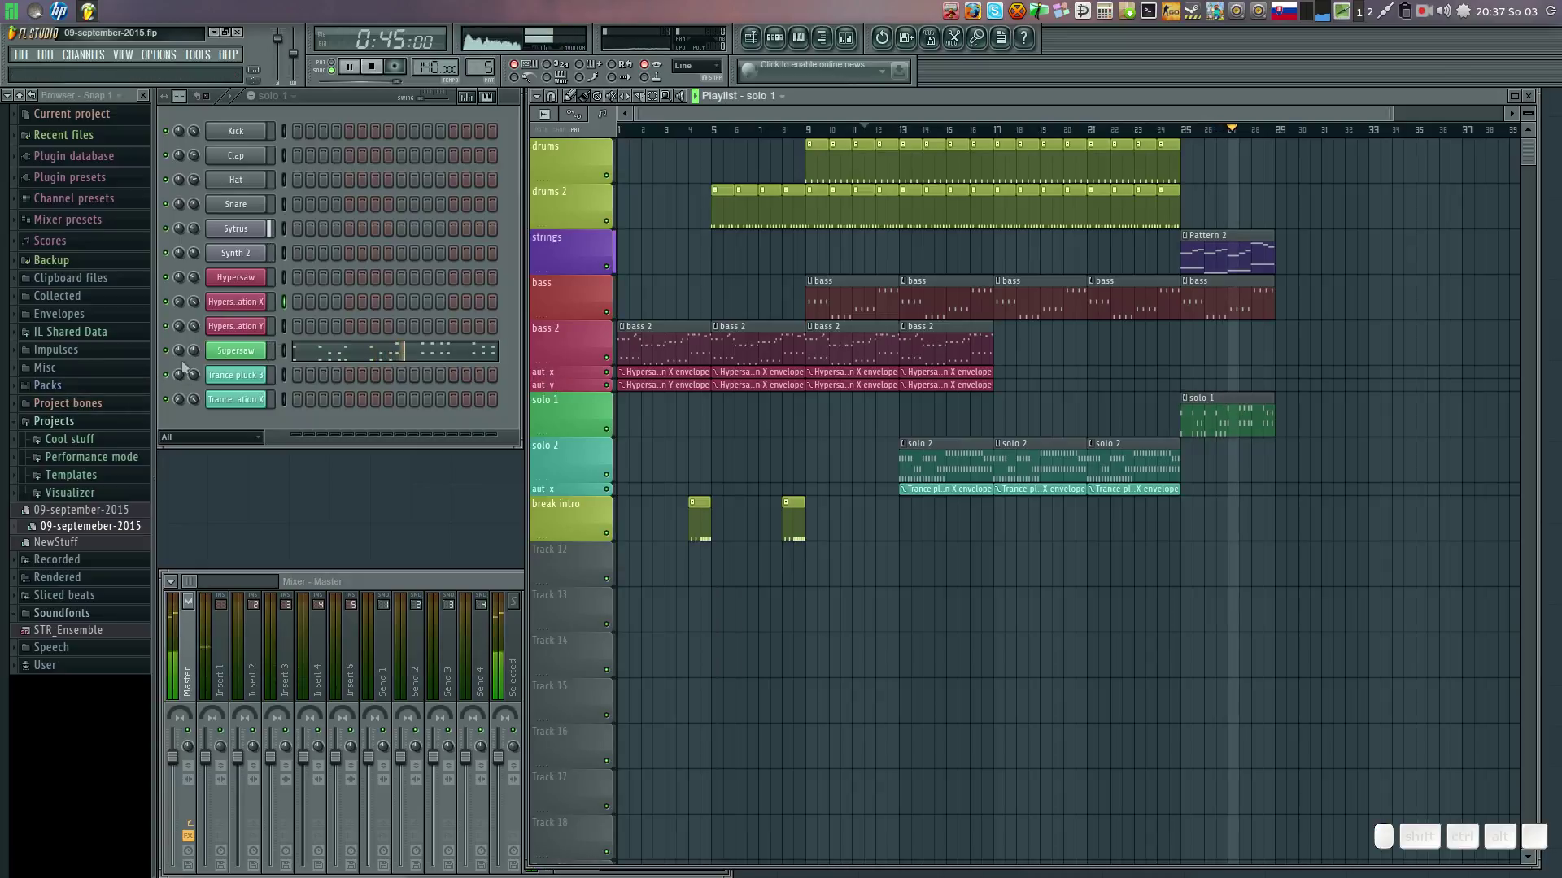
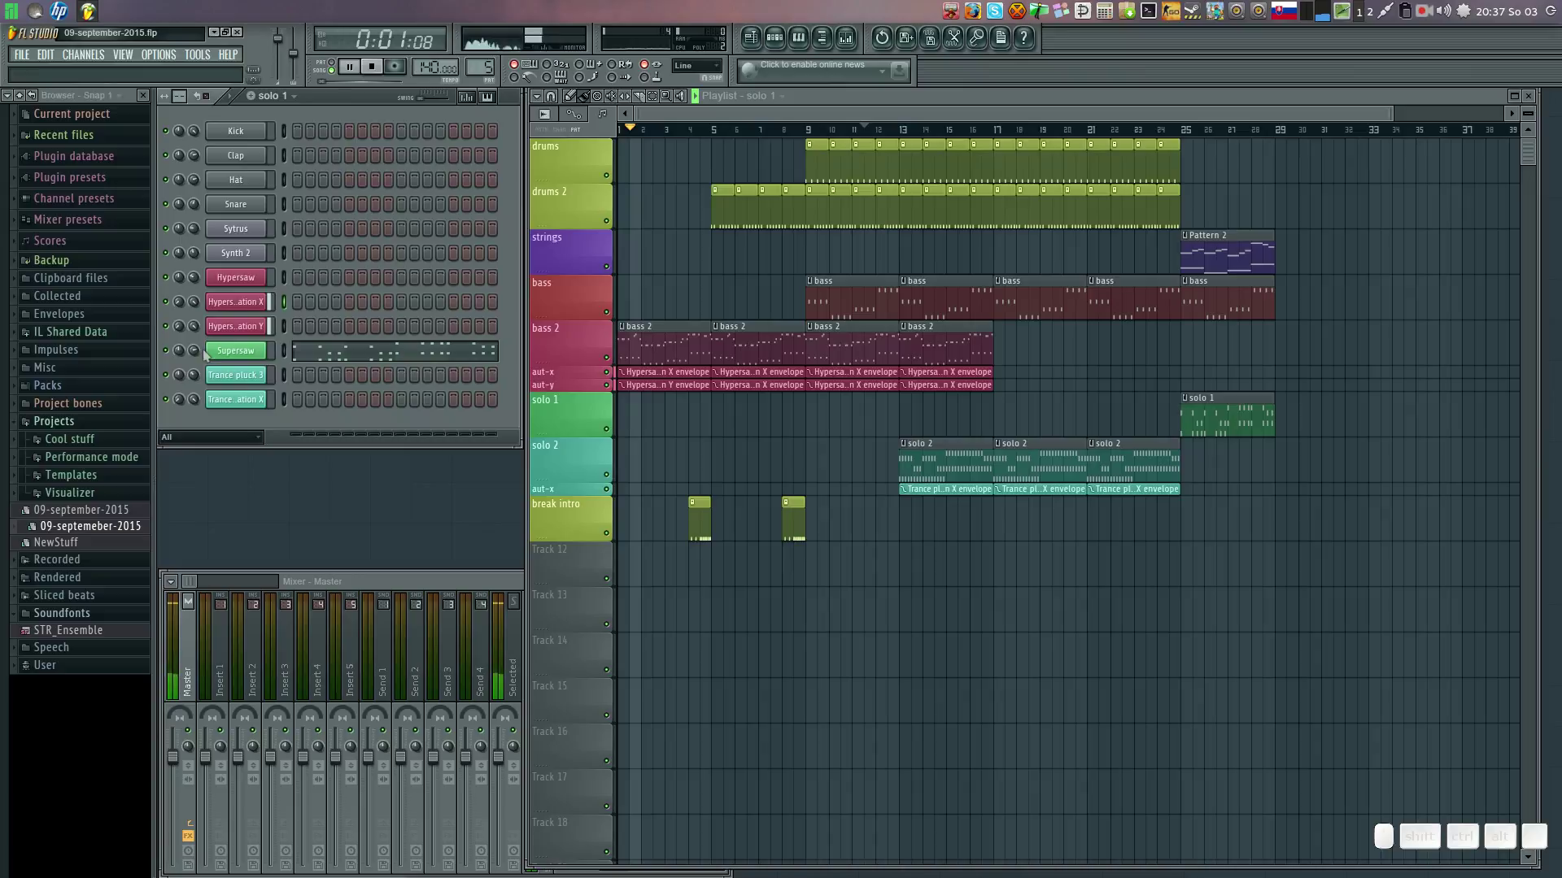
Open the Supersaw channel's Sytrus synth editor.
key(space)
click(341, 65)
key(space)
click(253, 357)
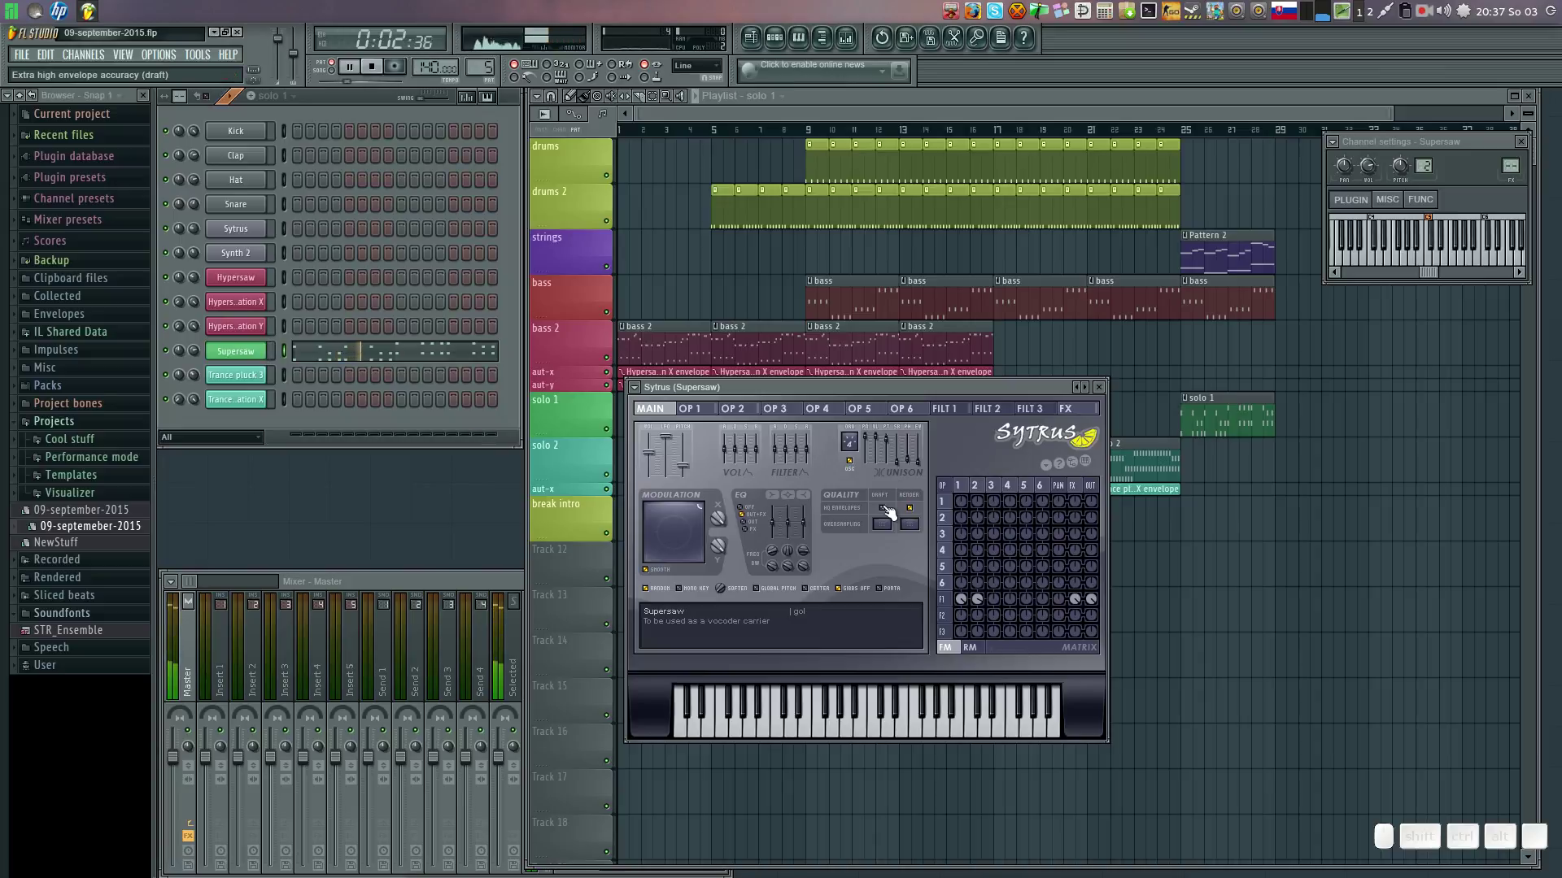
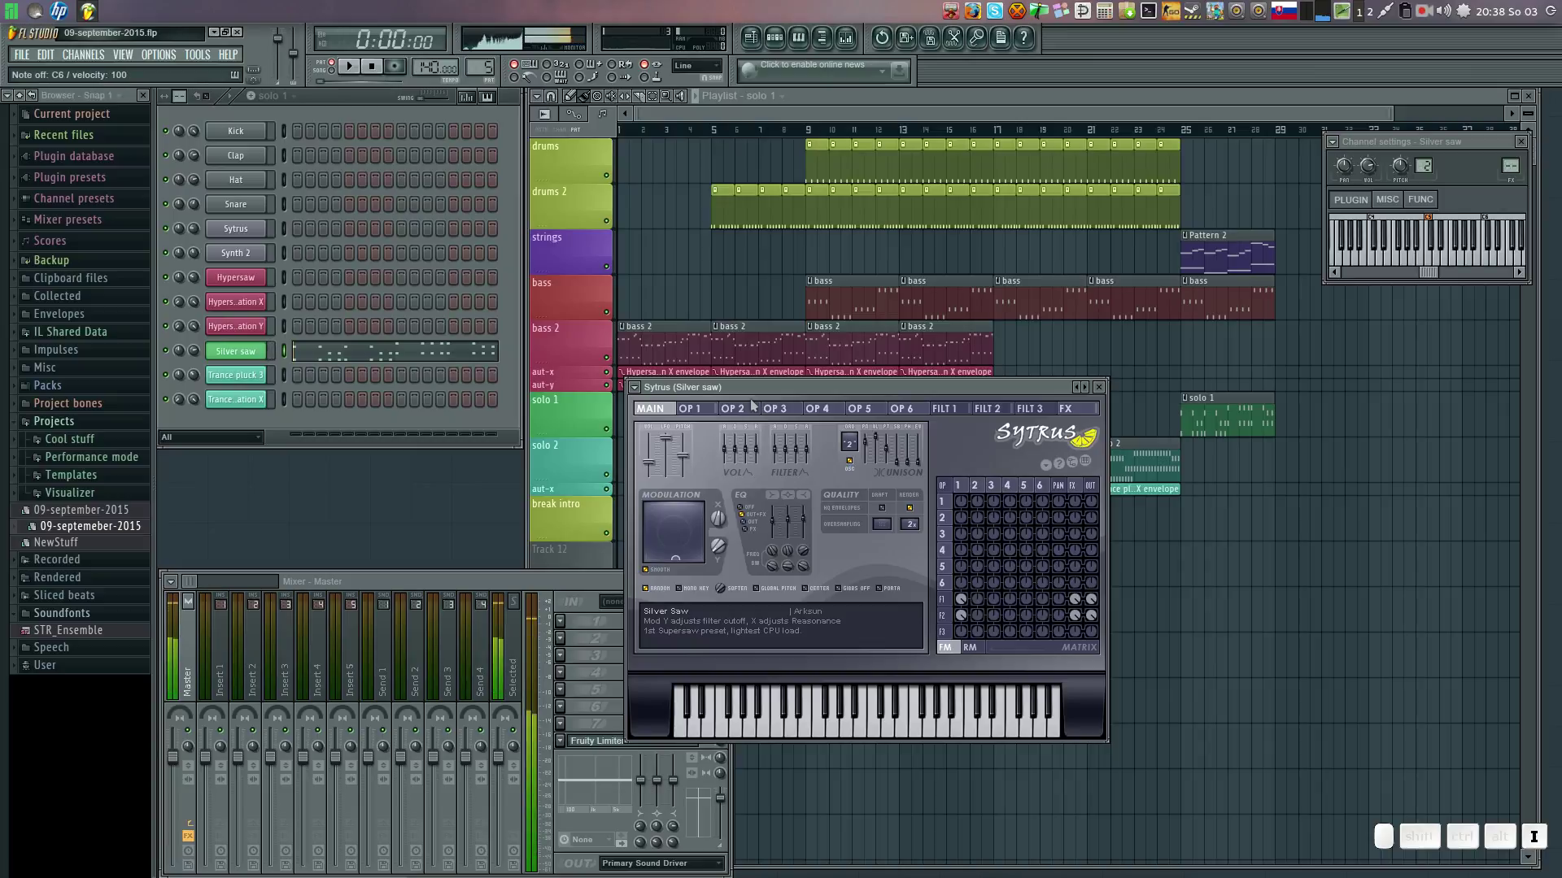
Audition the Silver Saw preset with test notes and restart song playback.
key(i)
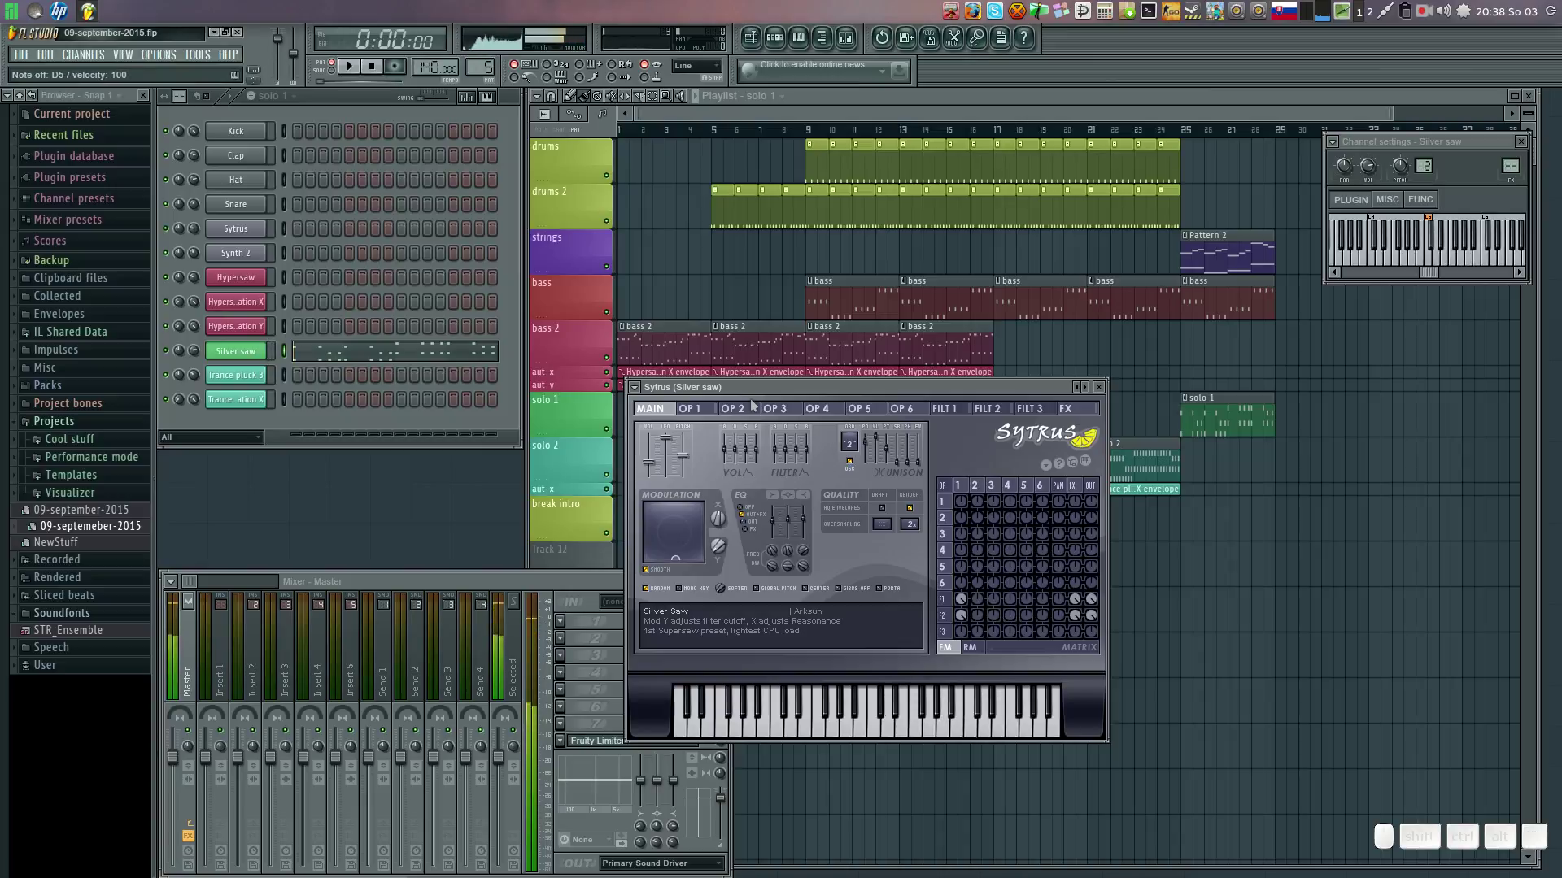
key(u)
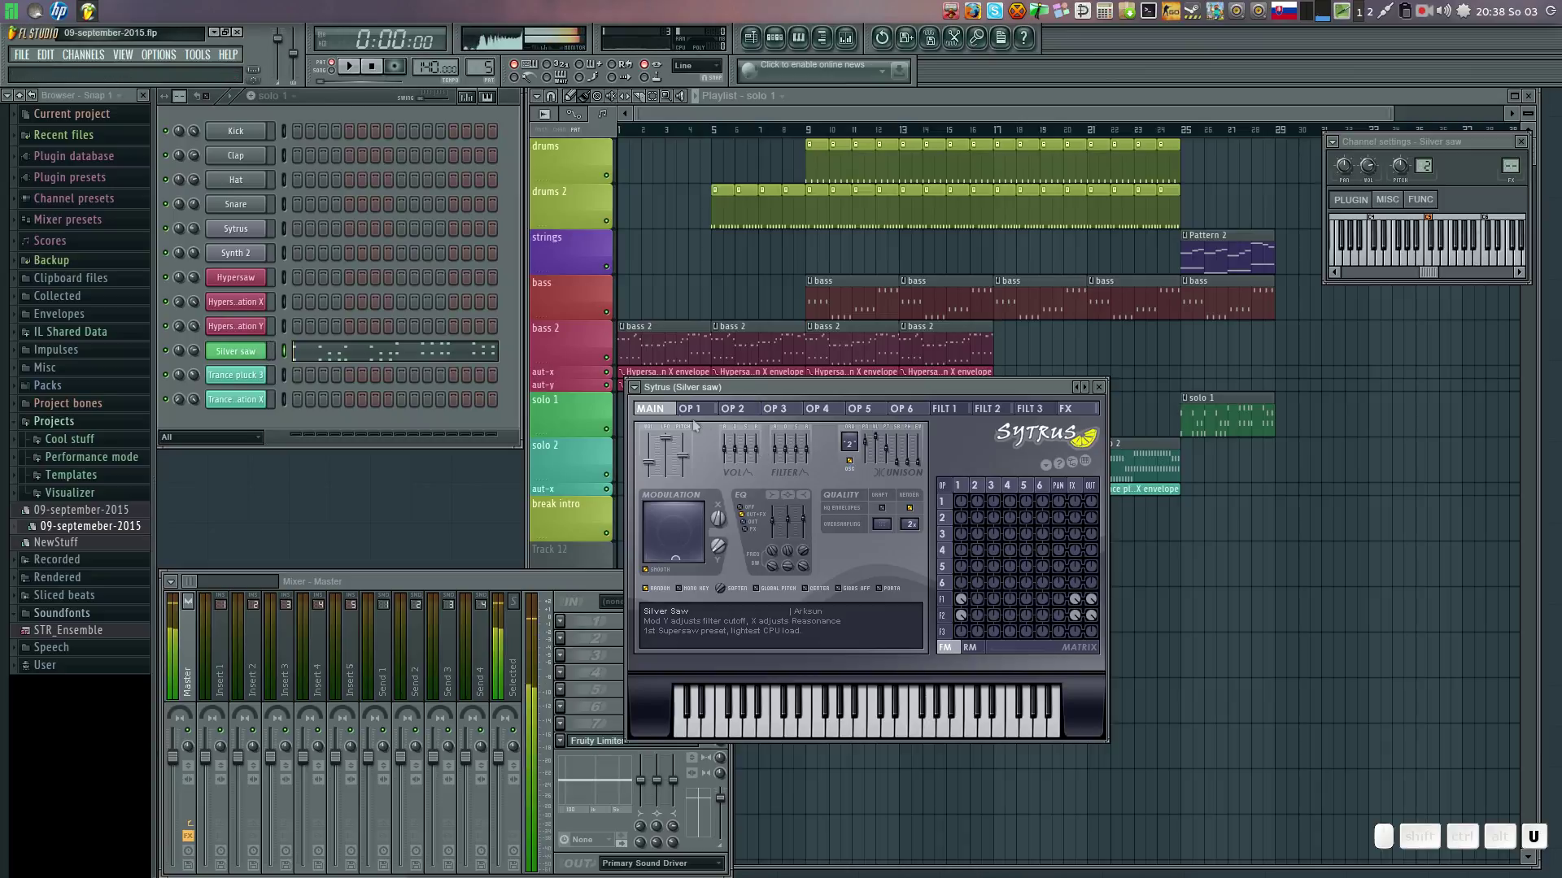
key(t)
key(t)
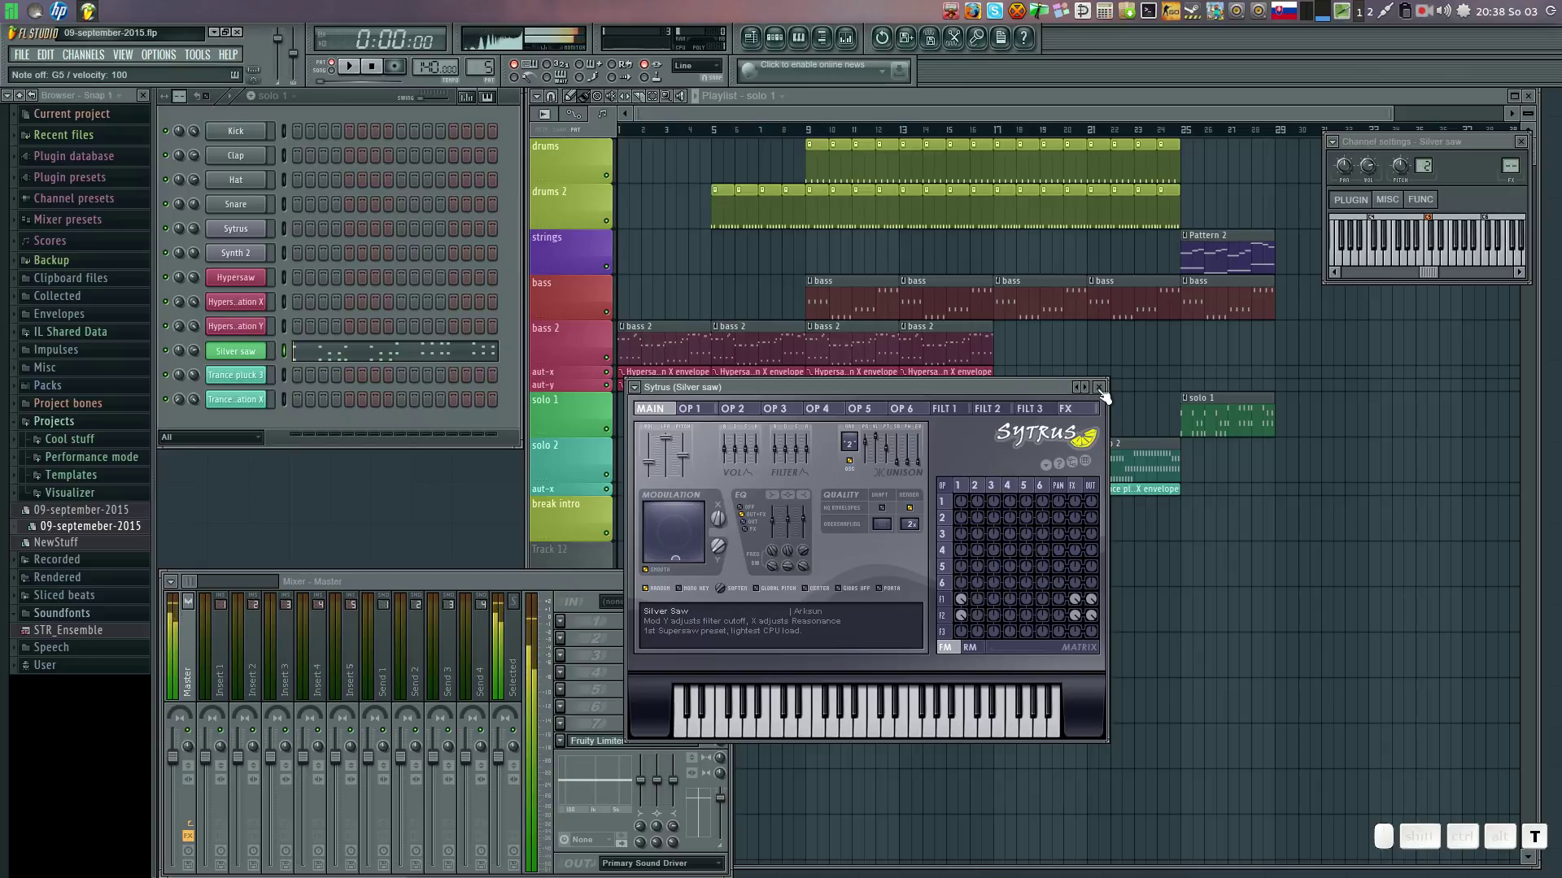
key(space)
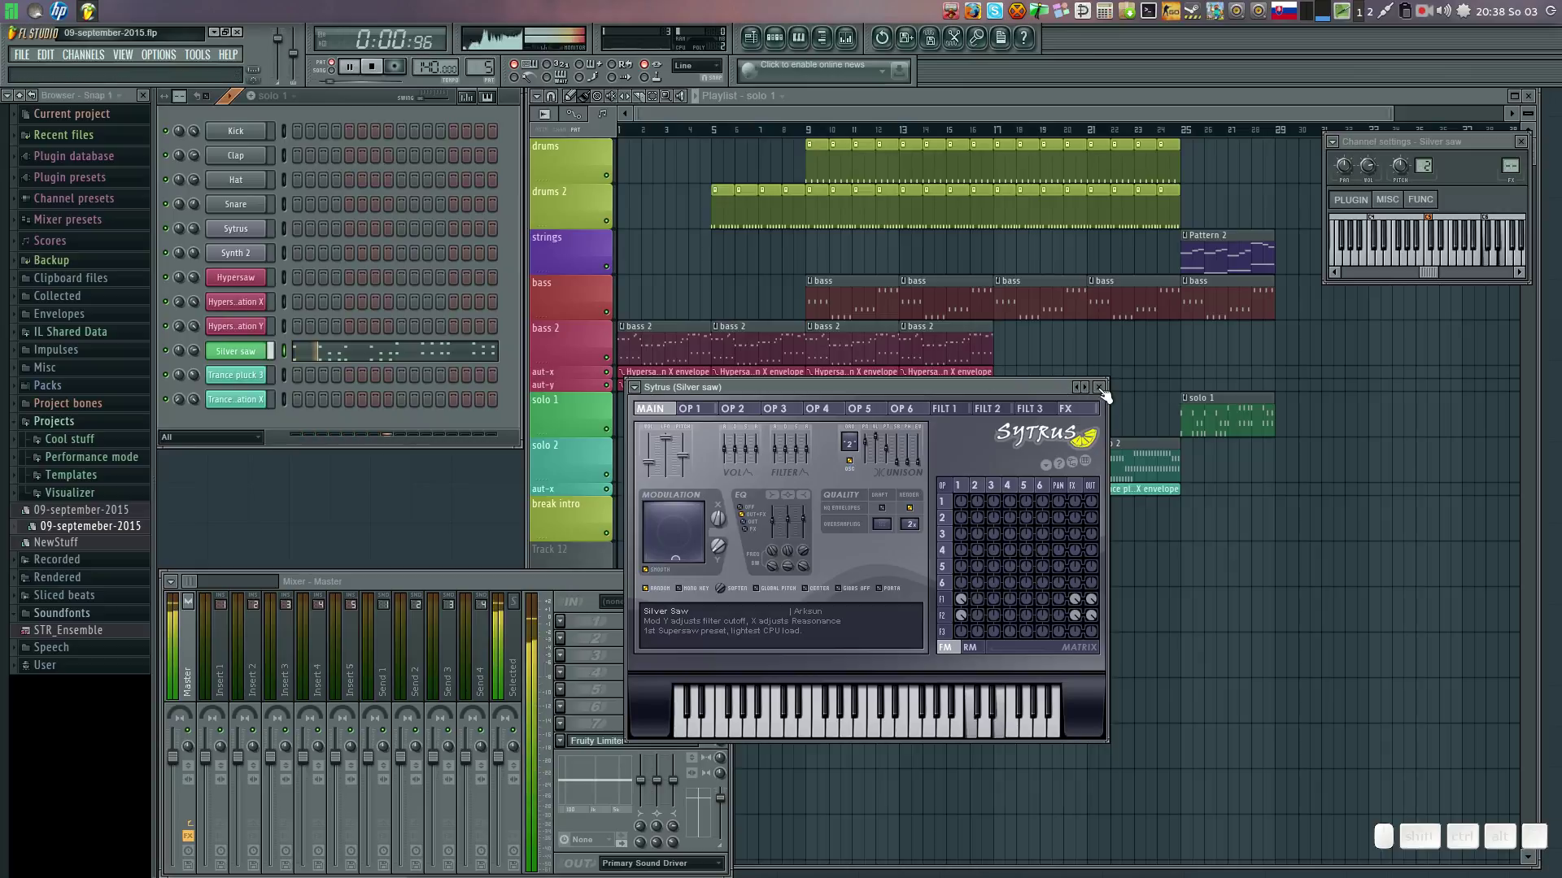
Close the Silver saw channel settings, stop playback, and make the strings Pattern 2 clip active.
click(1108, 394)
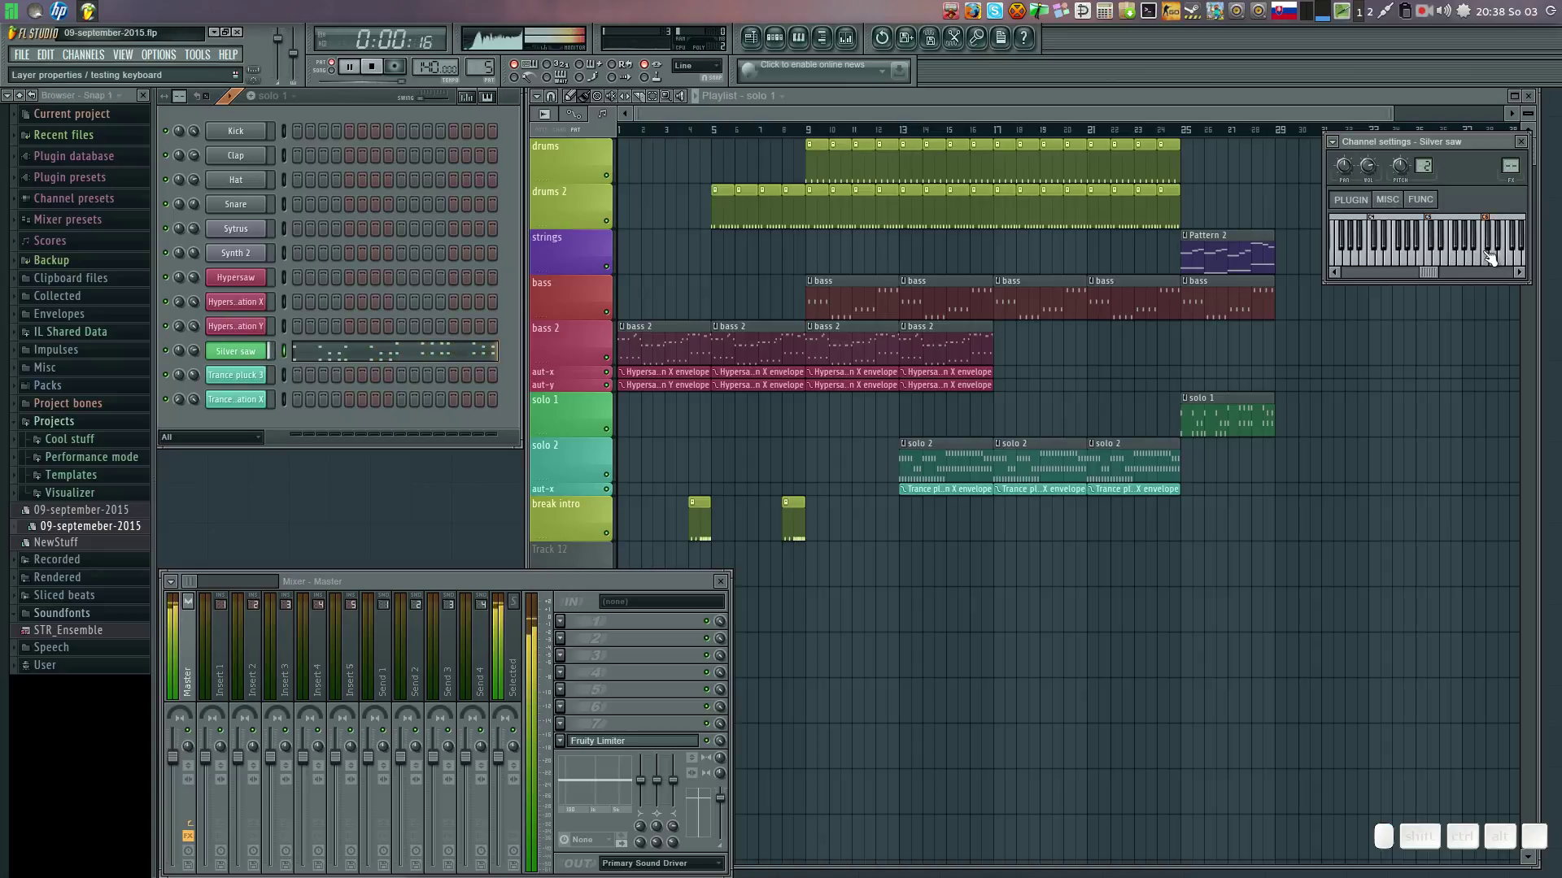
click(1529, 145)
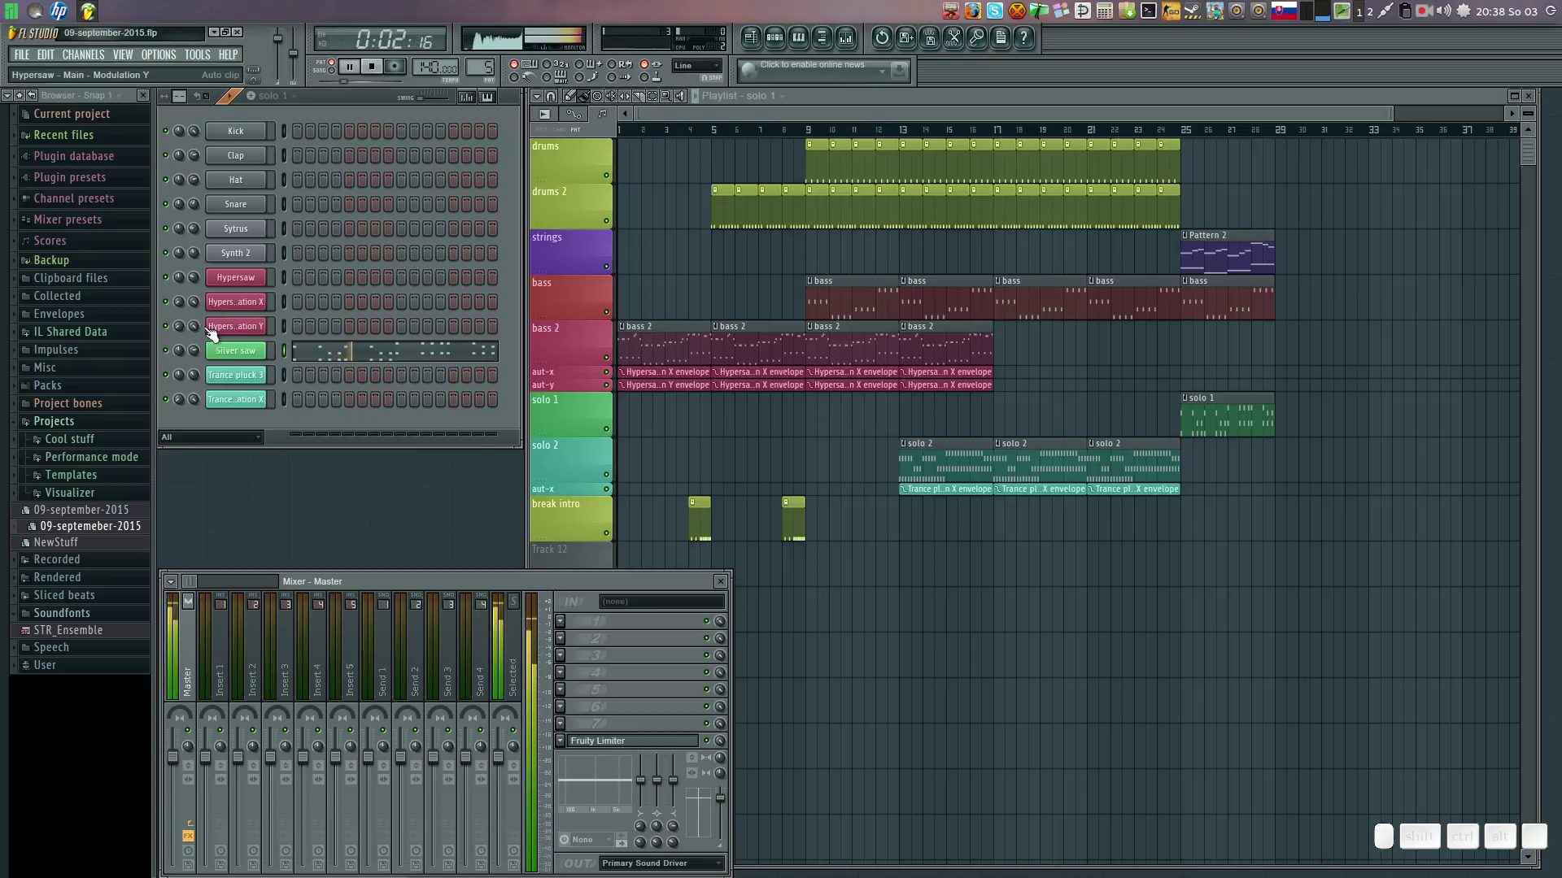
key(space)
click(340, 80)
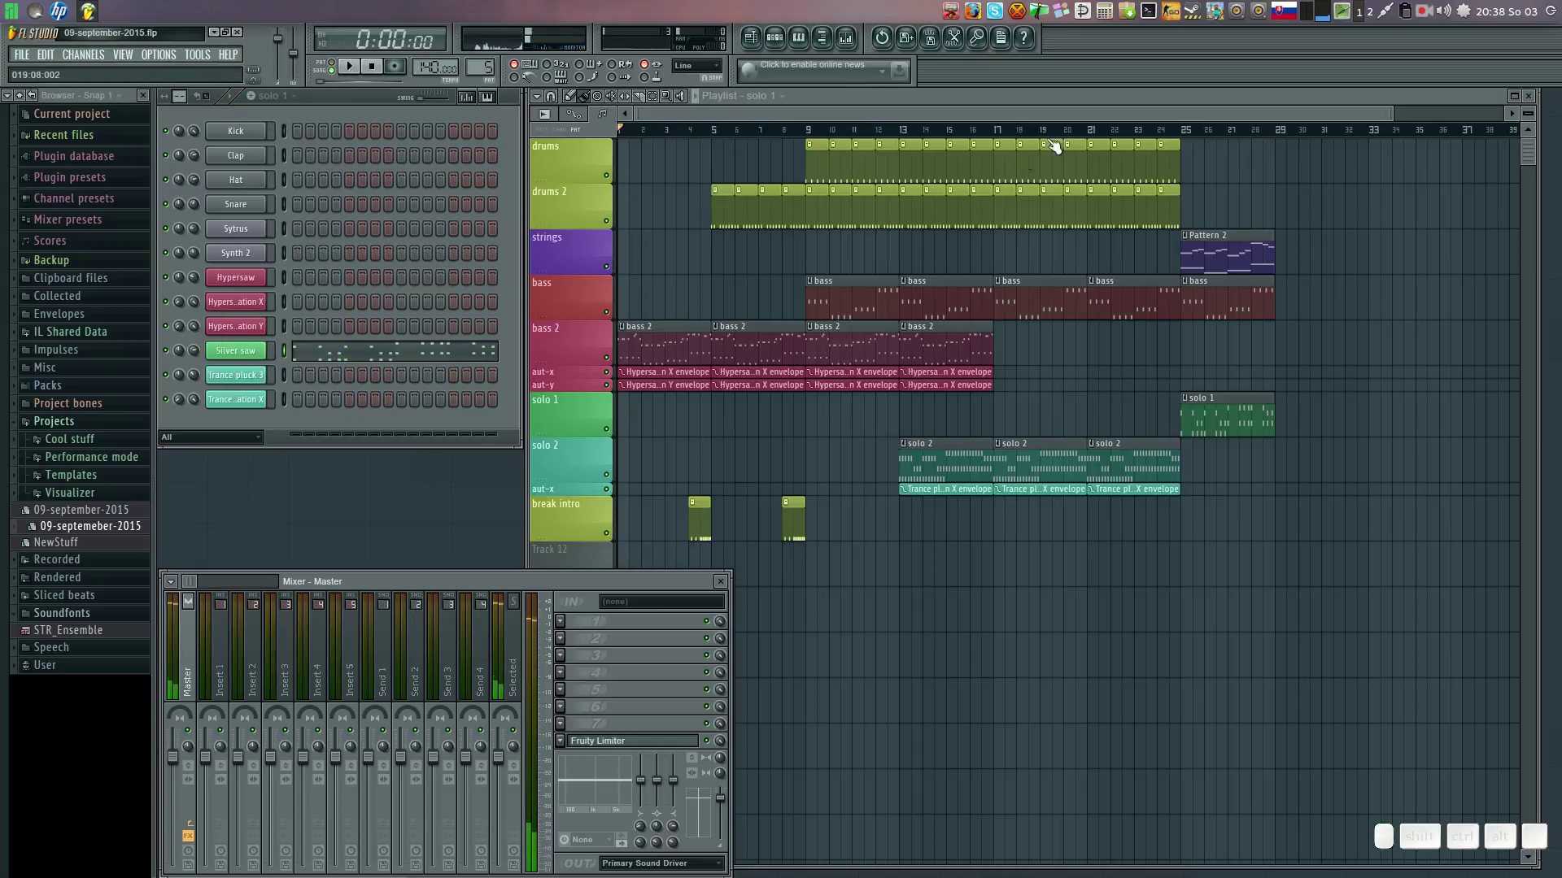
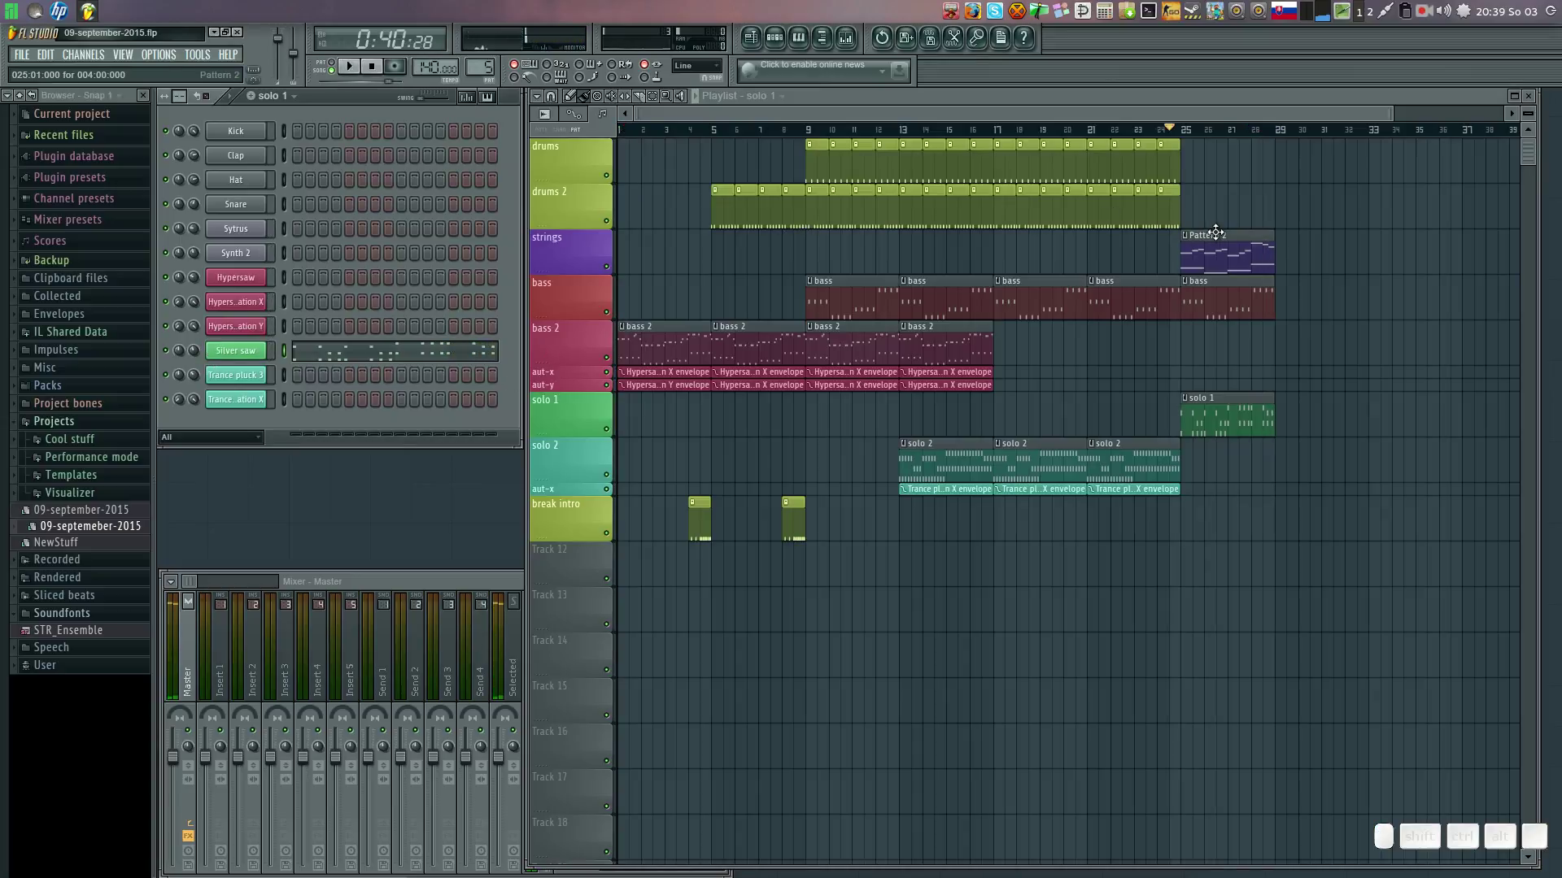
click(1220, 228)
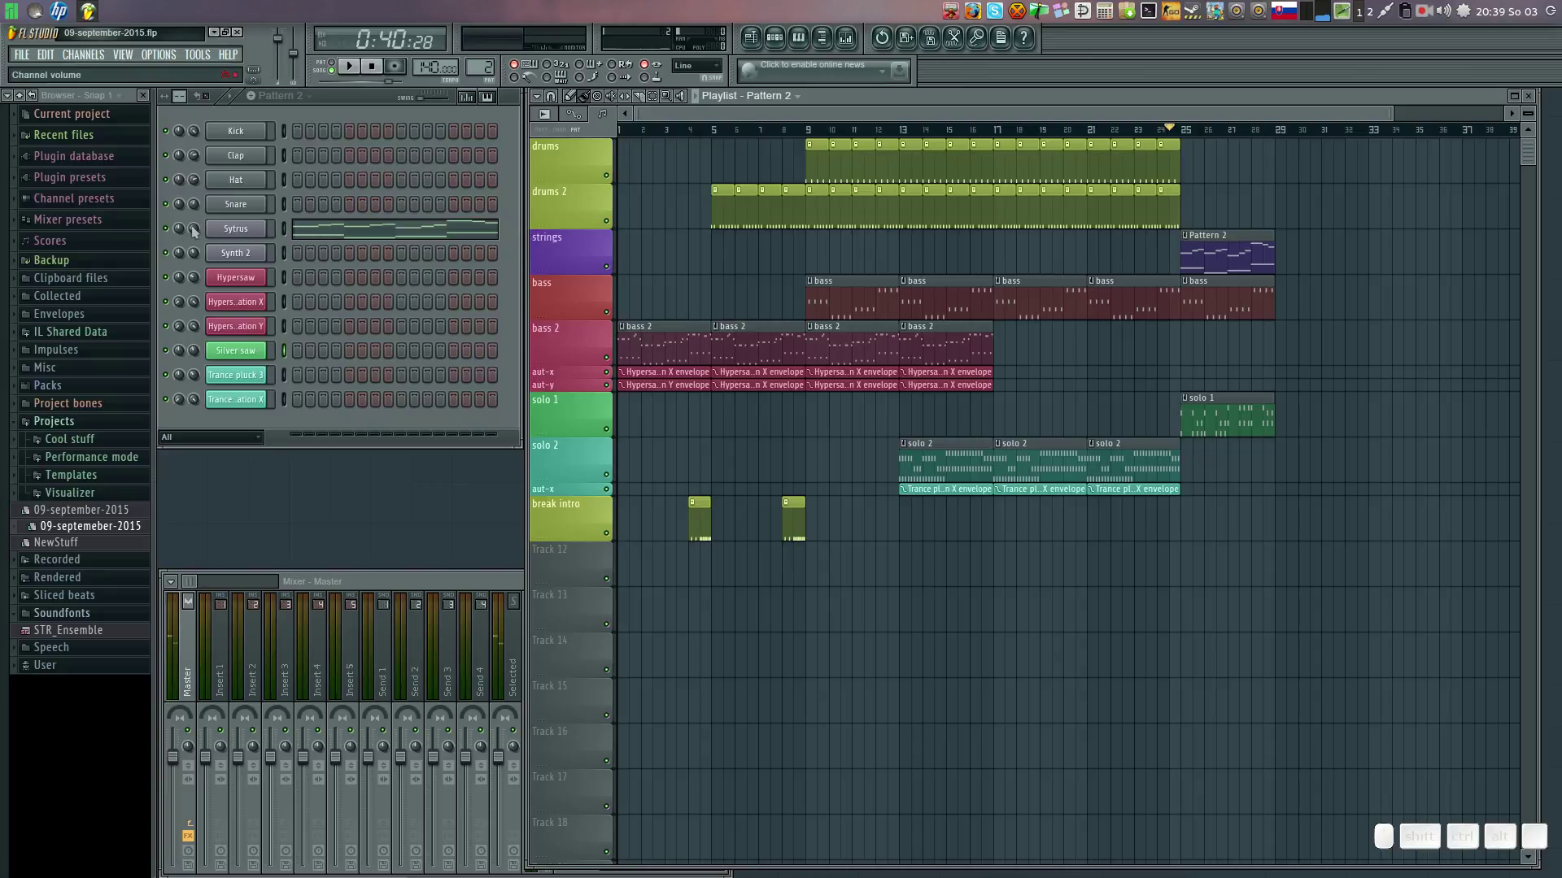
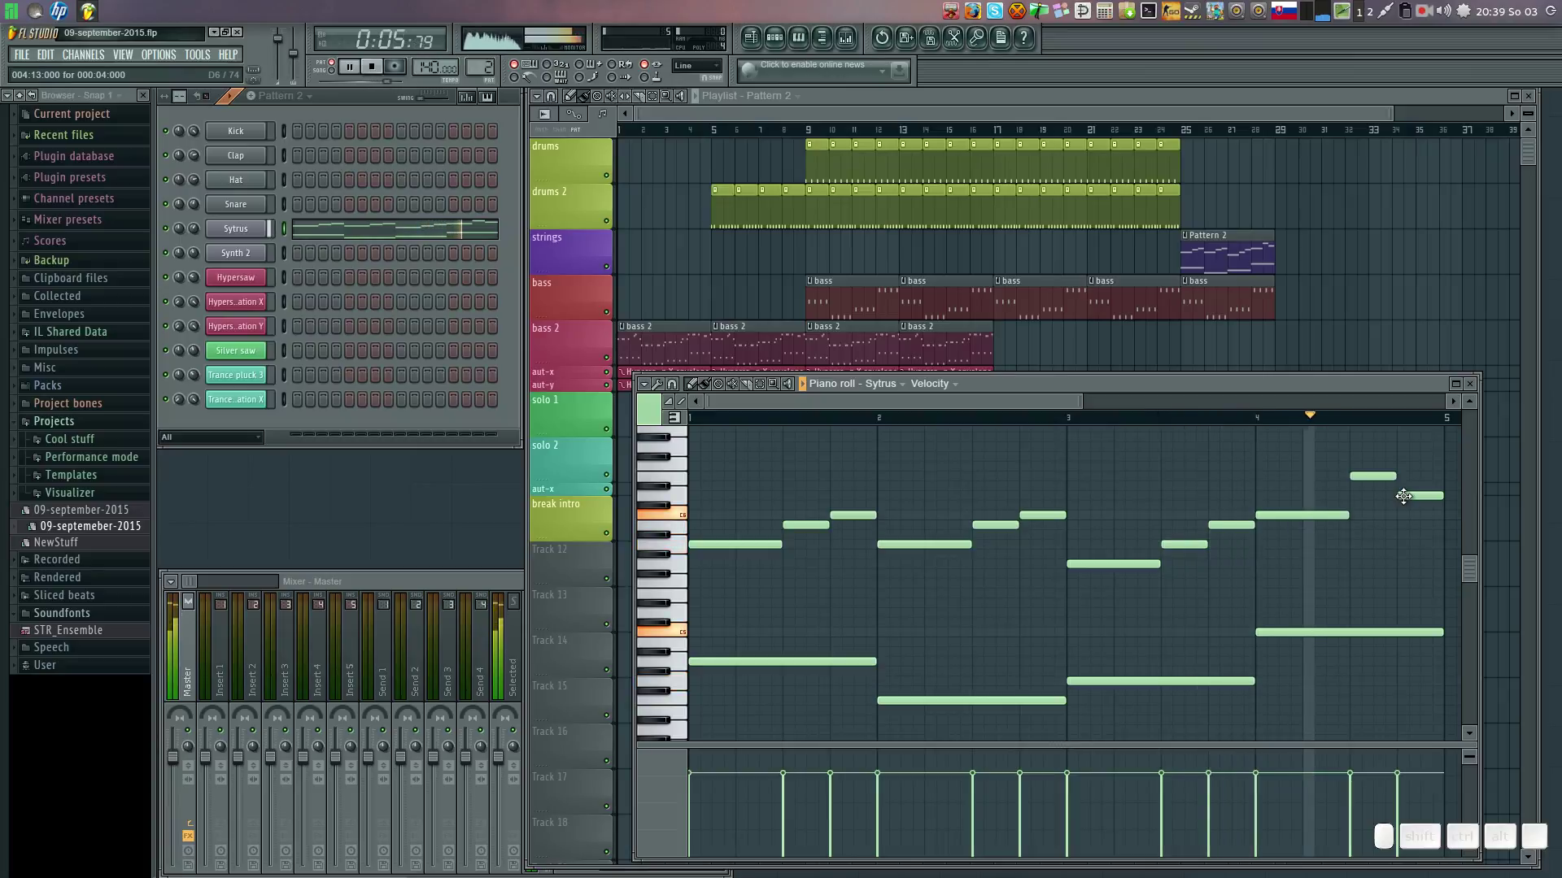
Reshape the melody's closing notes and add harmony notes at the start of bars 1–4.
drag(1380, 475, 1412, 505)
drag(1412, 493, 1409, 511)
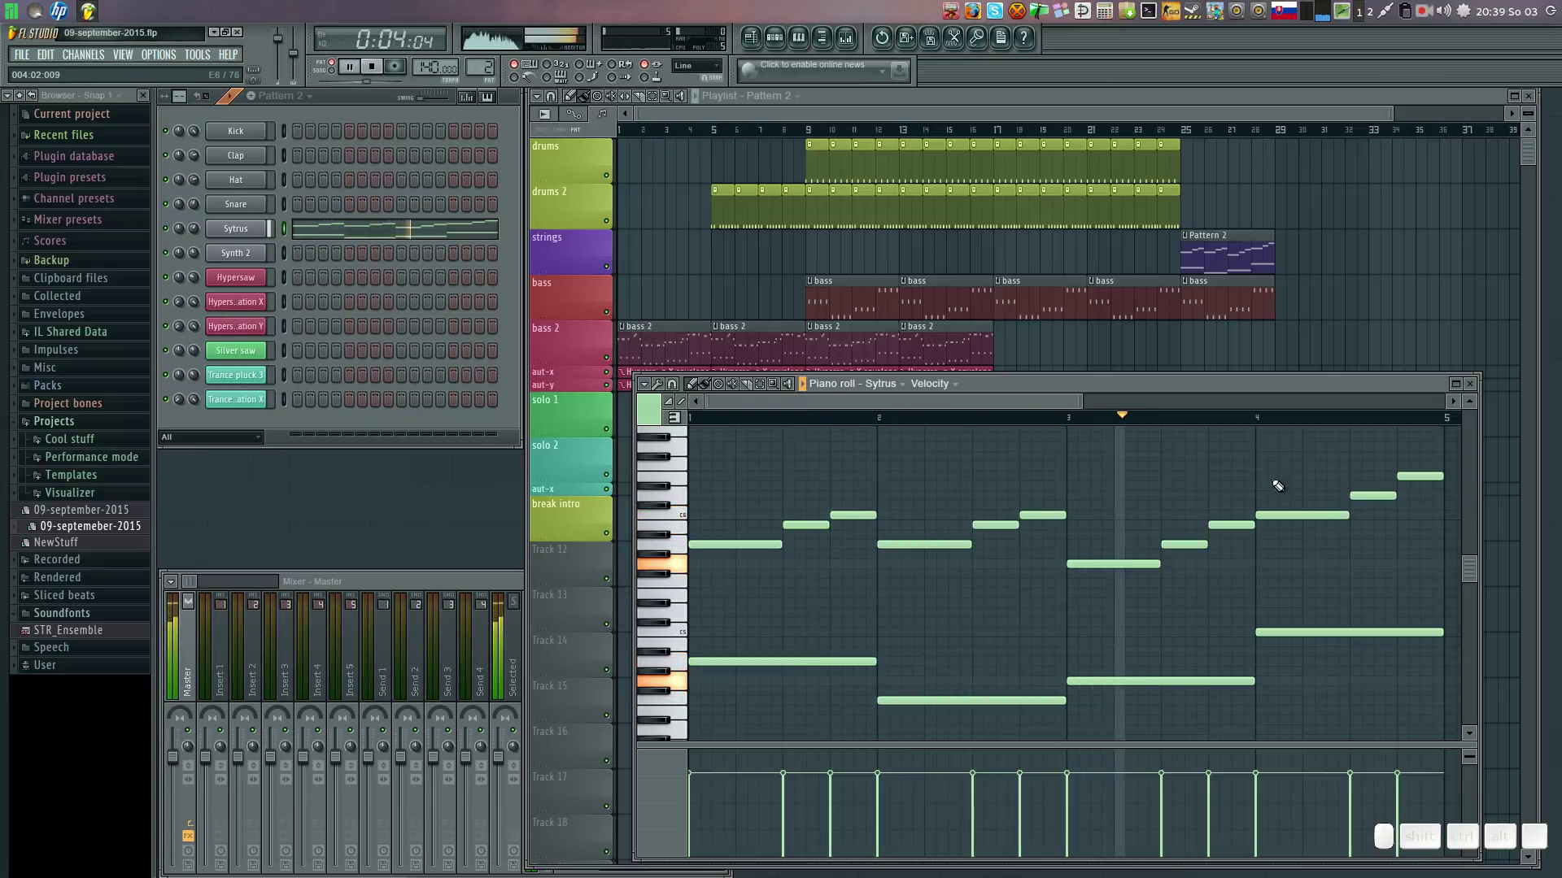
click(1258, 462)
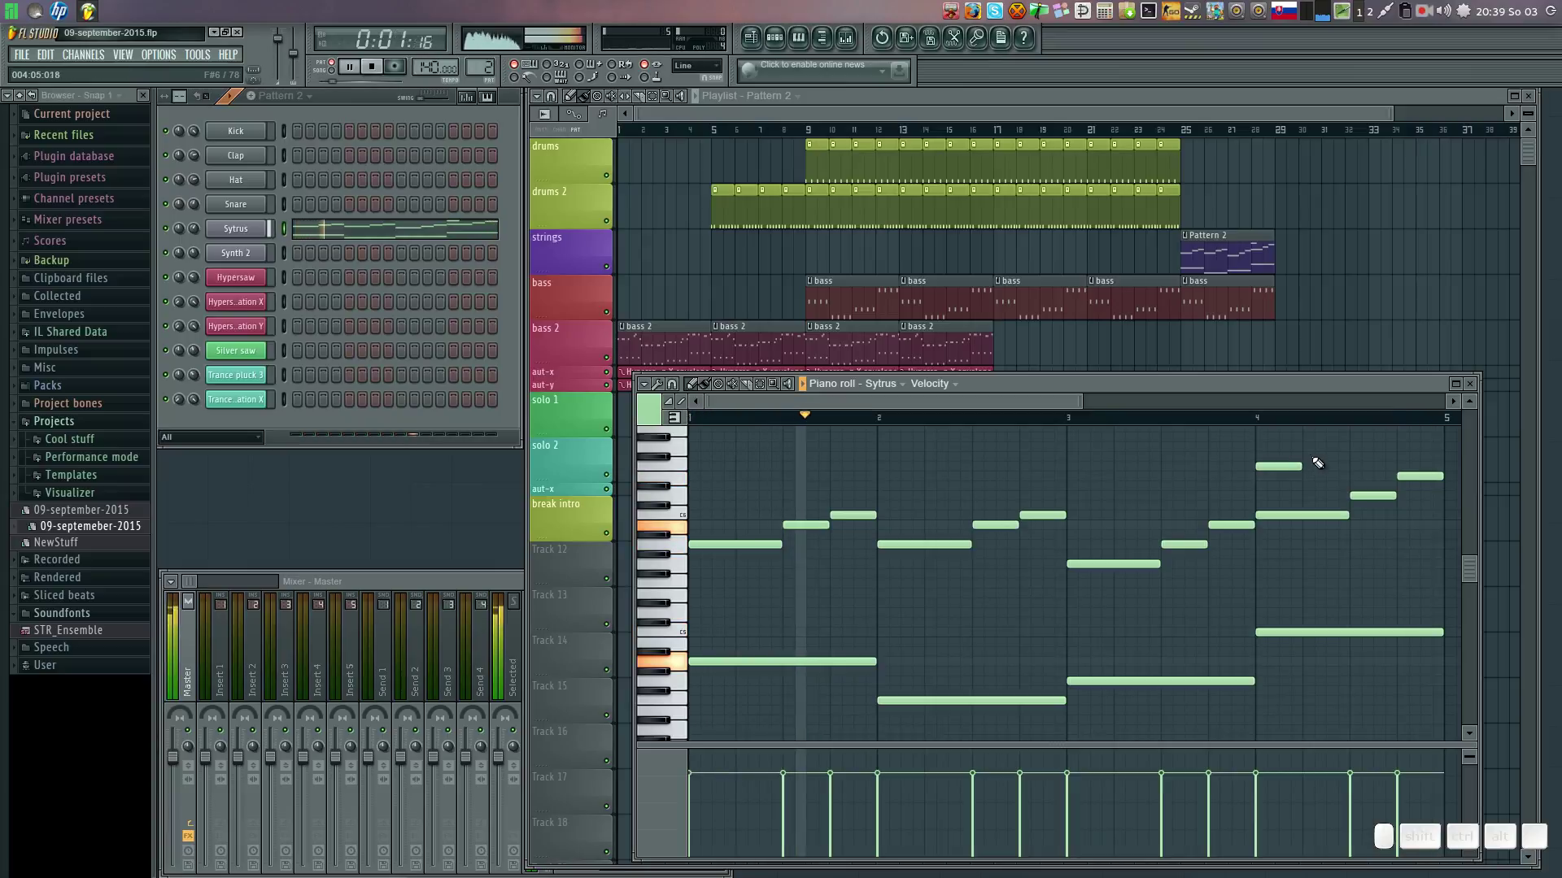
click(1309, 449)
drag(1311, 449, 1333, 455)
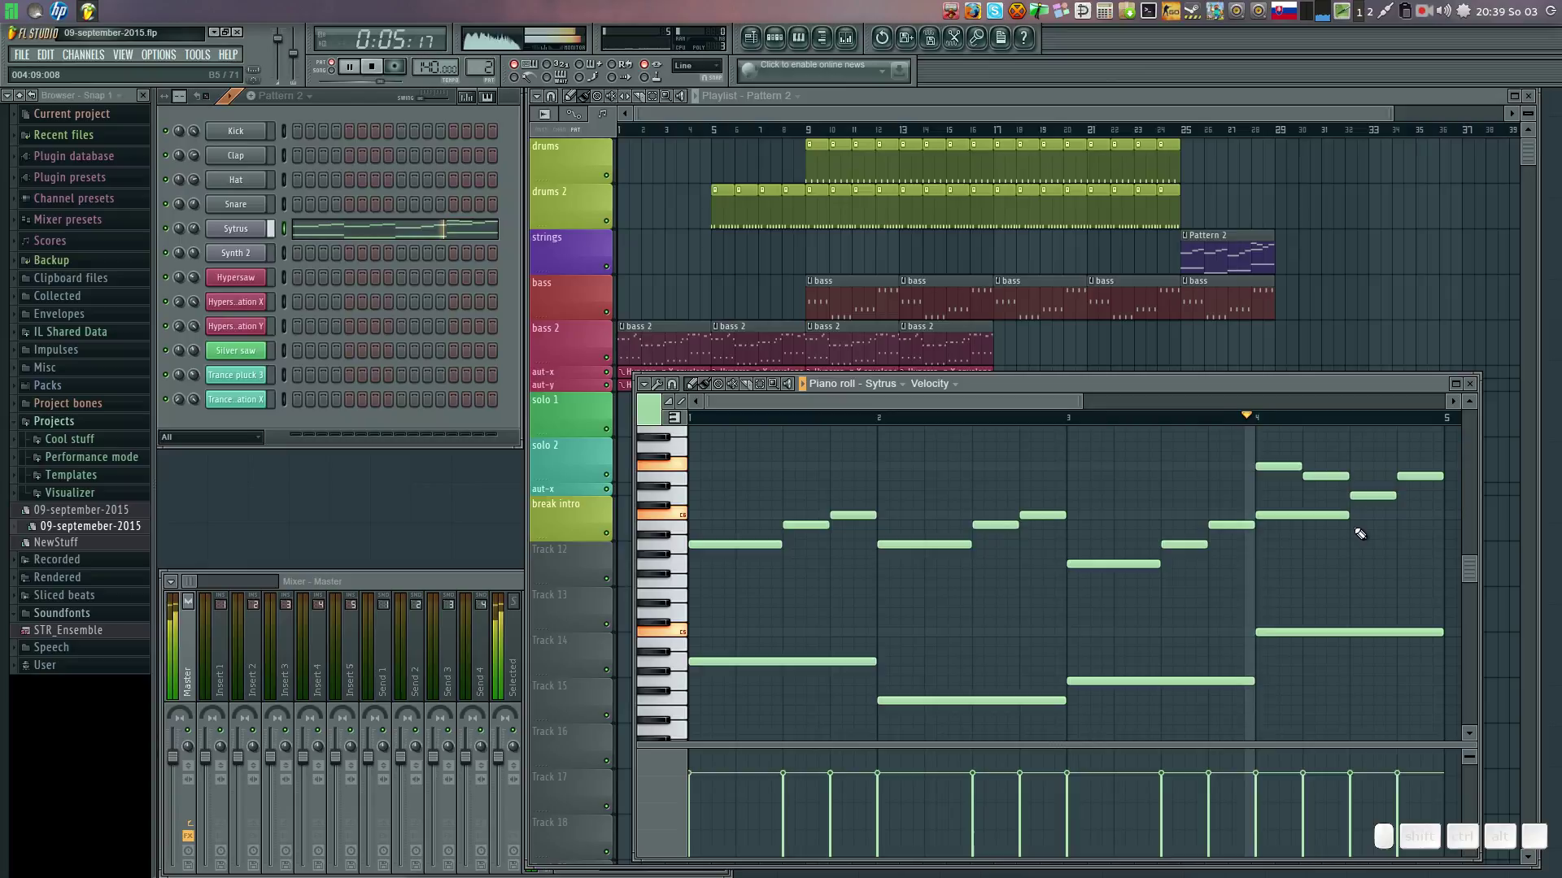
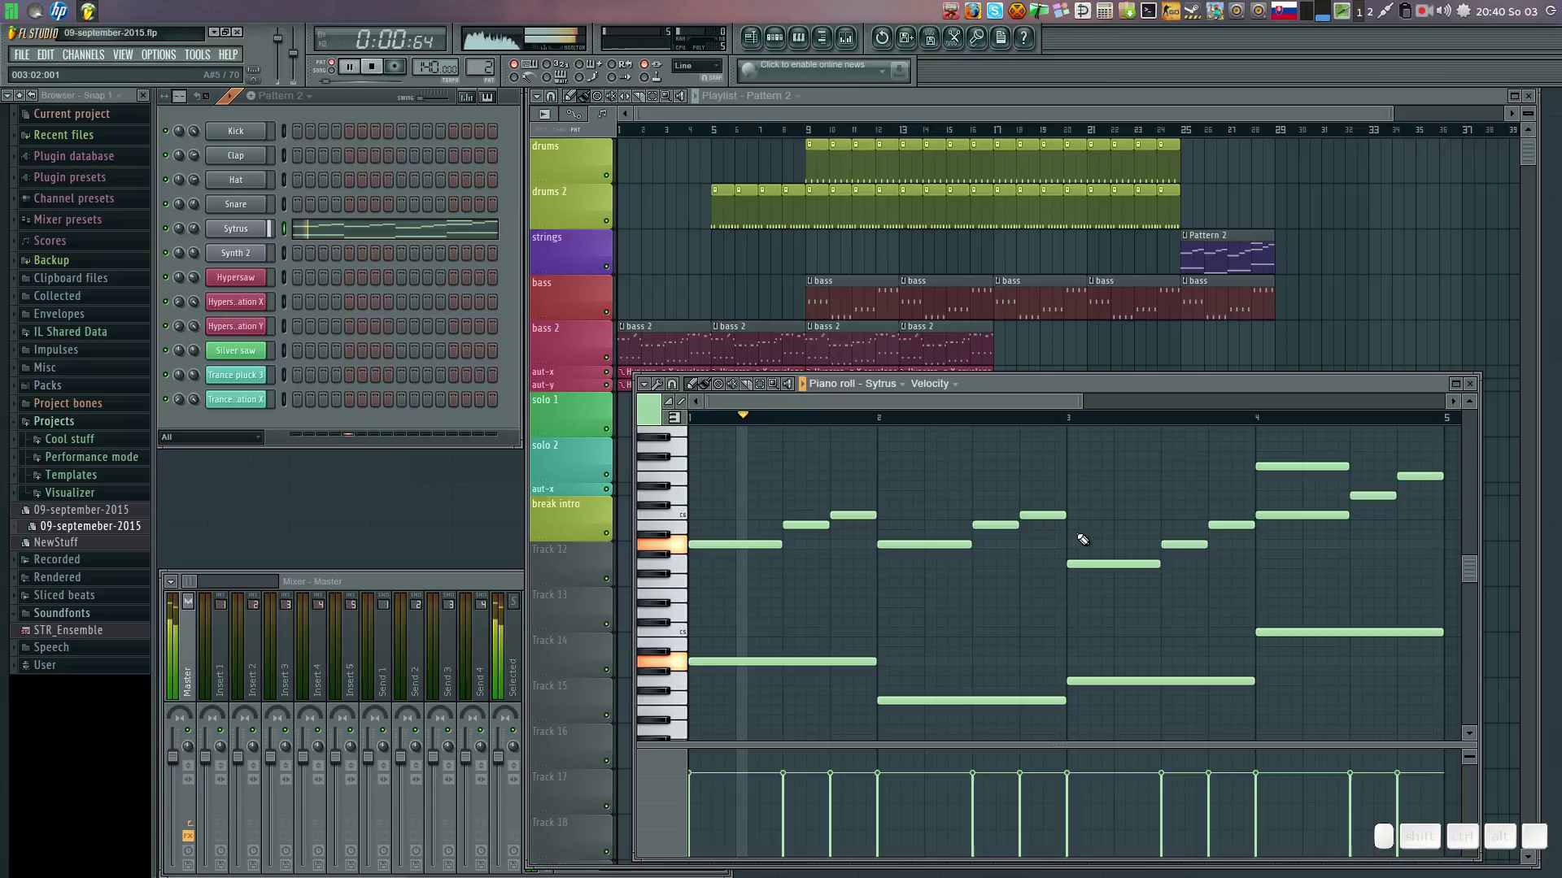
click(1067, 520)
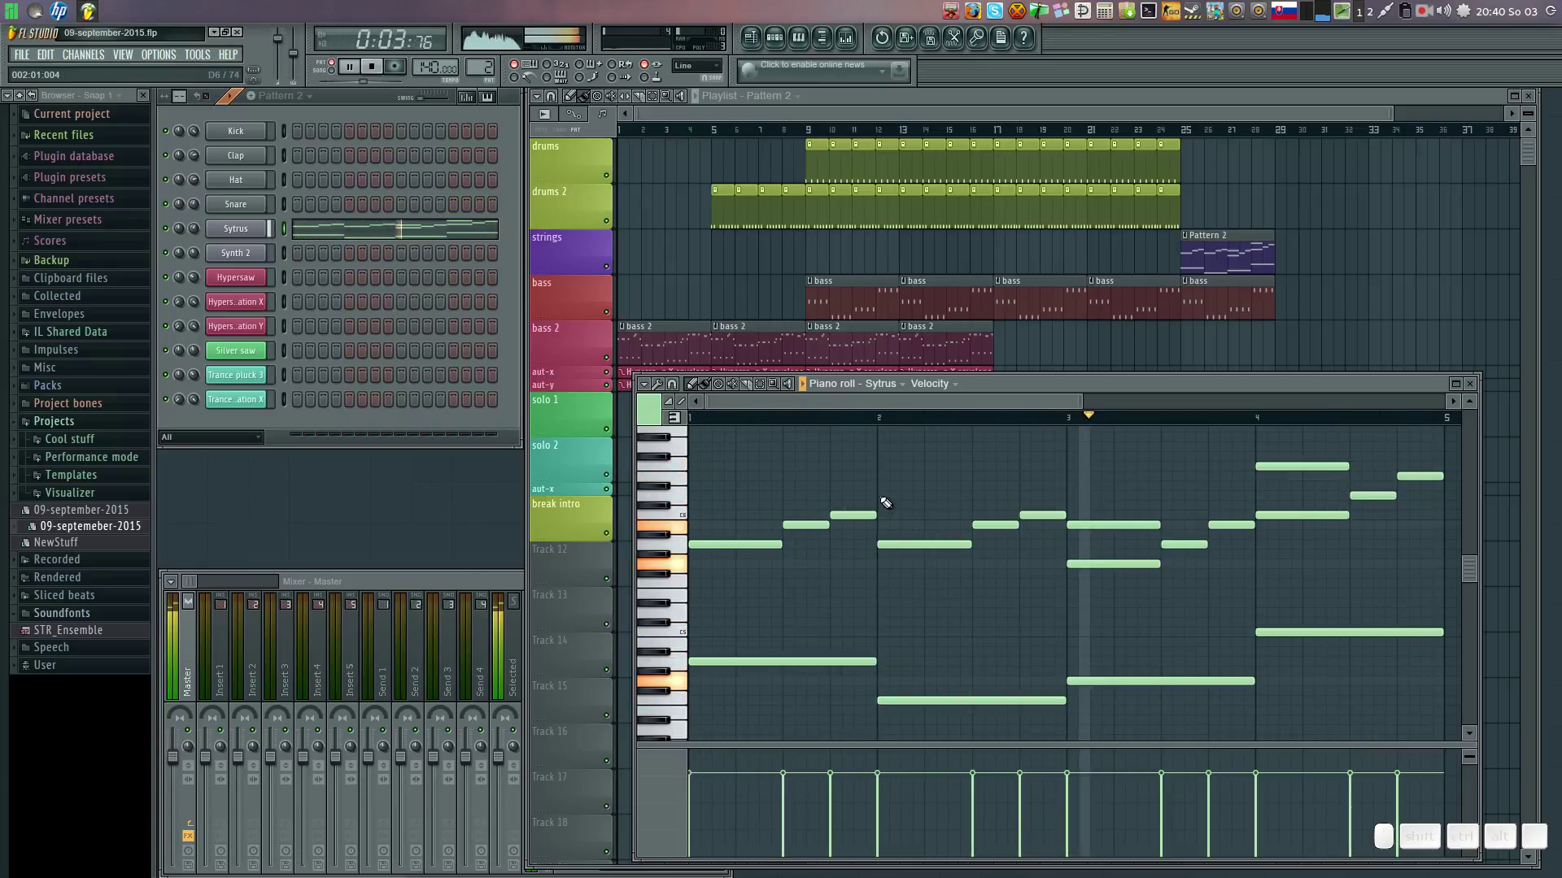
click(881, 492)
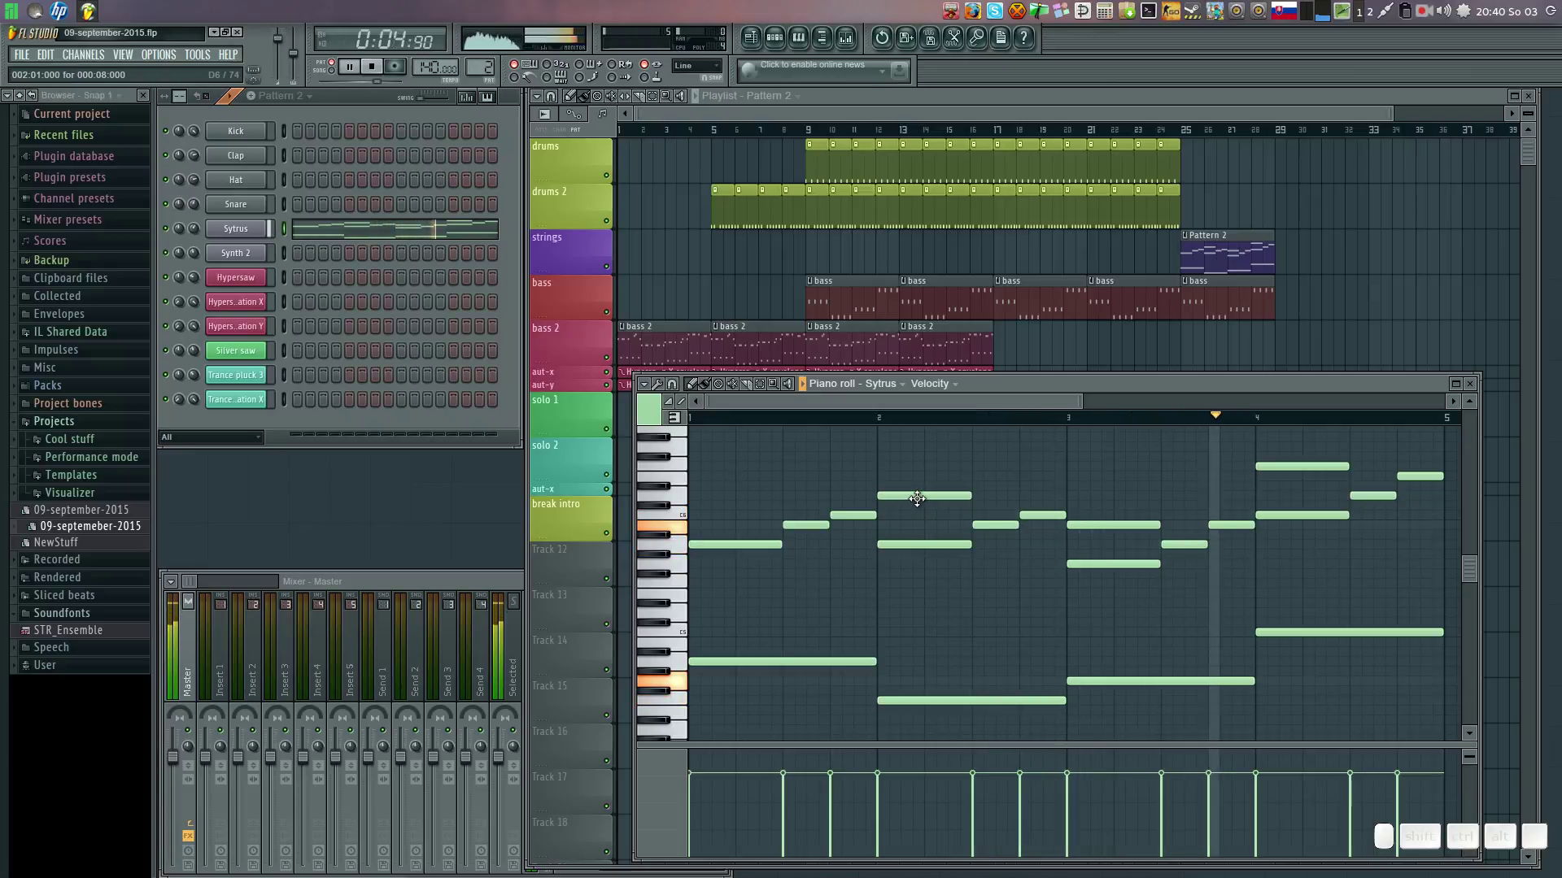
click(693, 507)
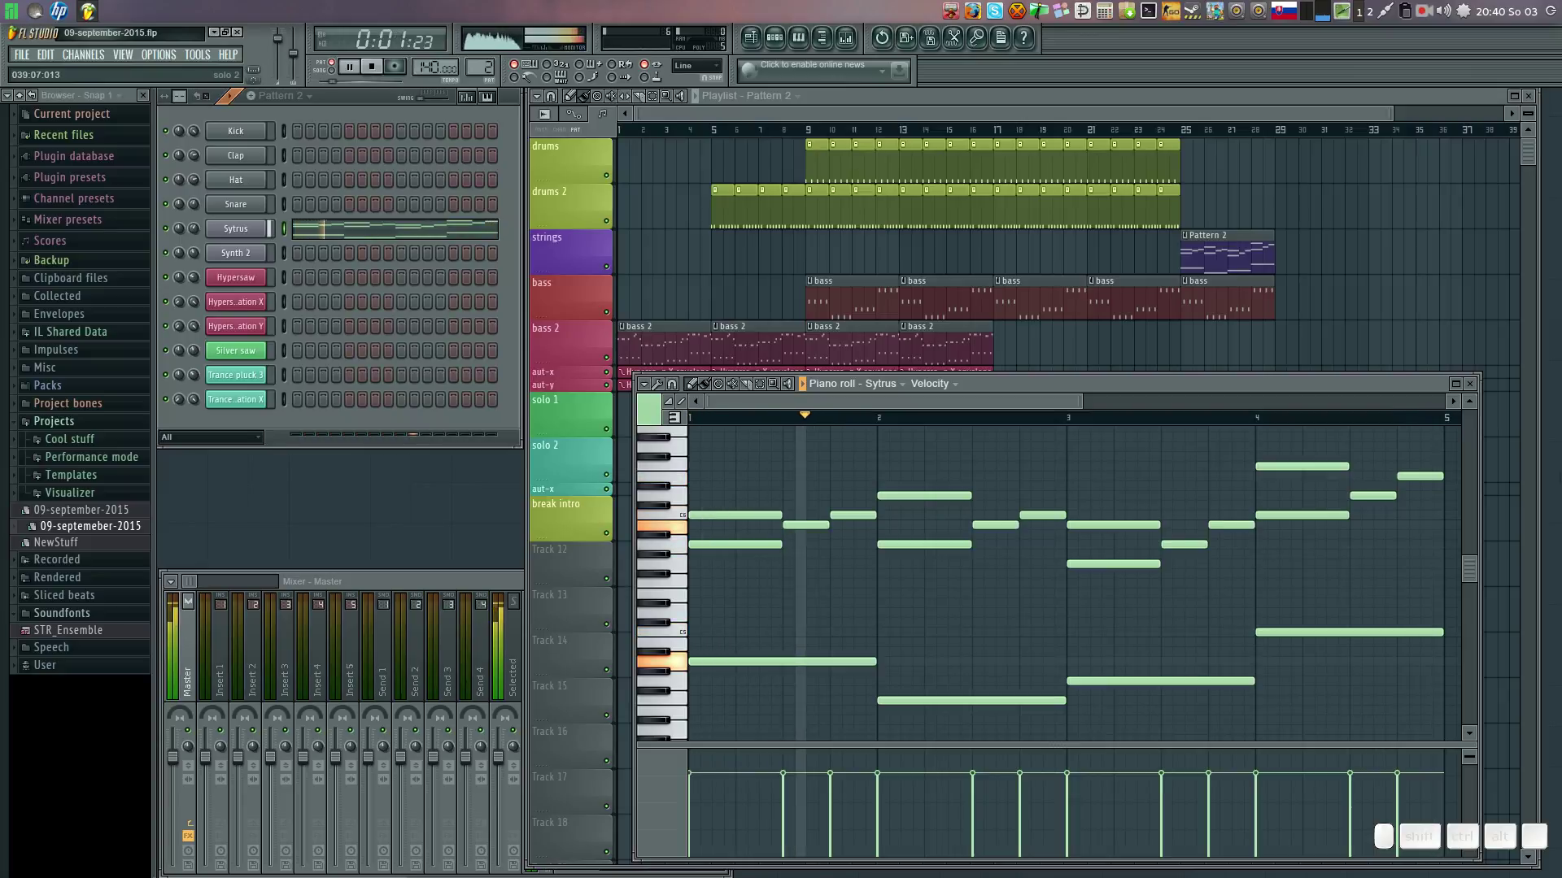
Lower the bar 4 high note, settle the bar 2 note on a lower pitch, and drop the bar 1 harmony note.
click(1276, 459)
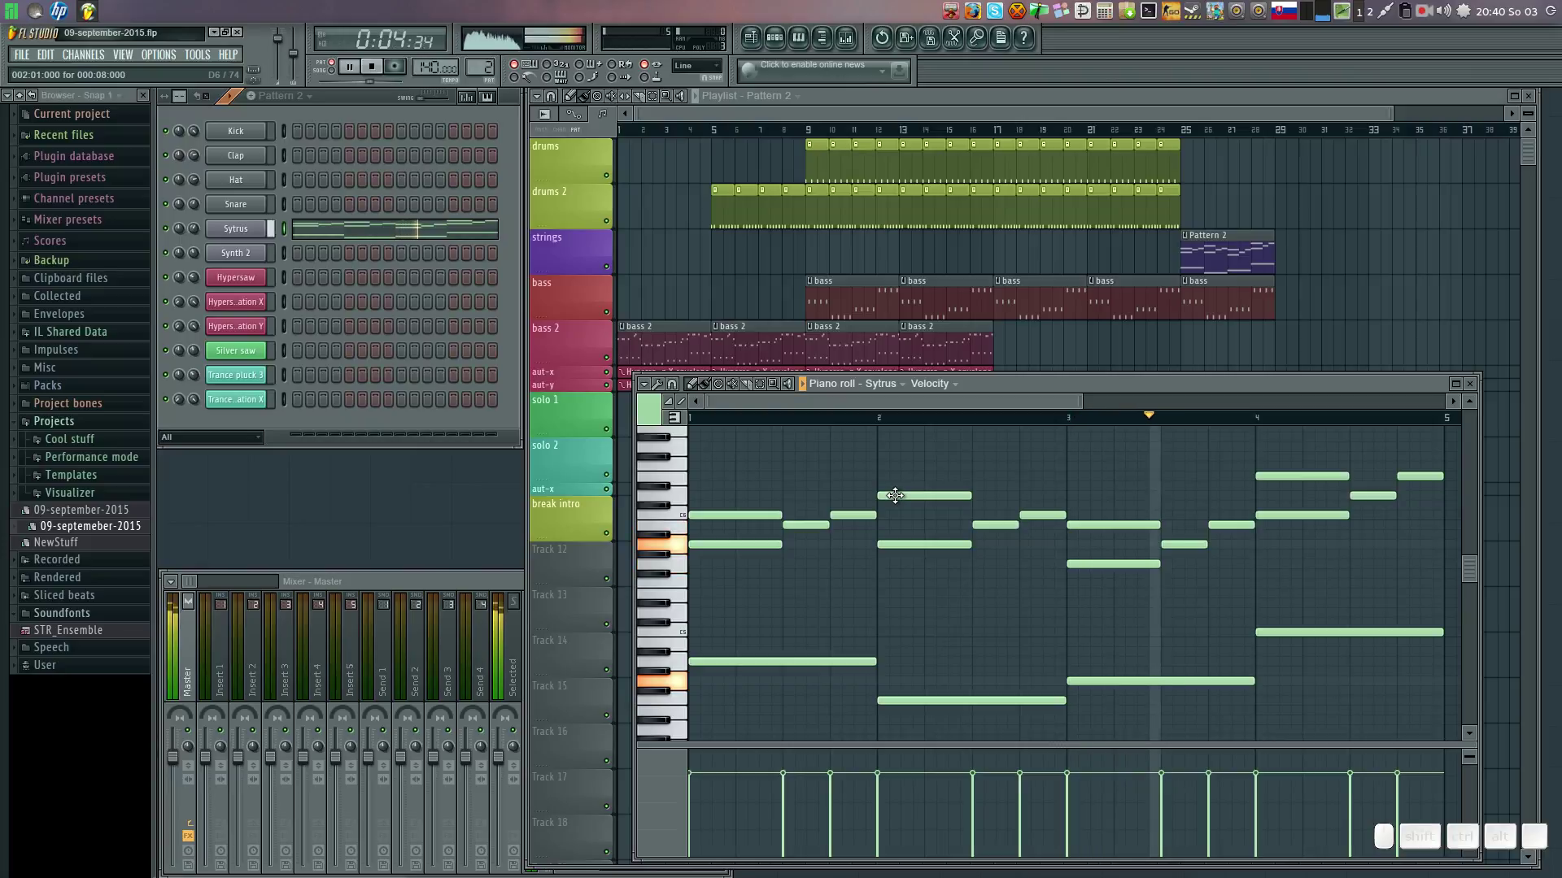
drag(899, 492, 900, 515)
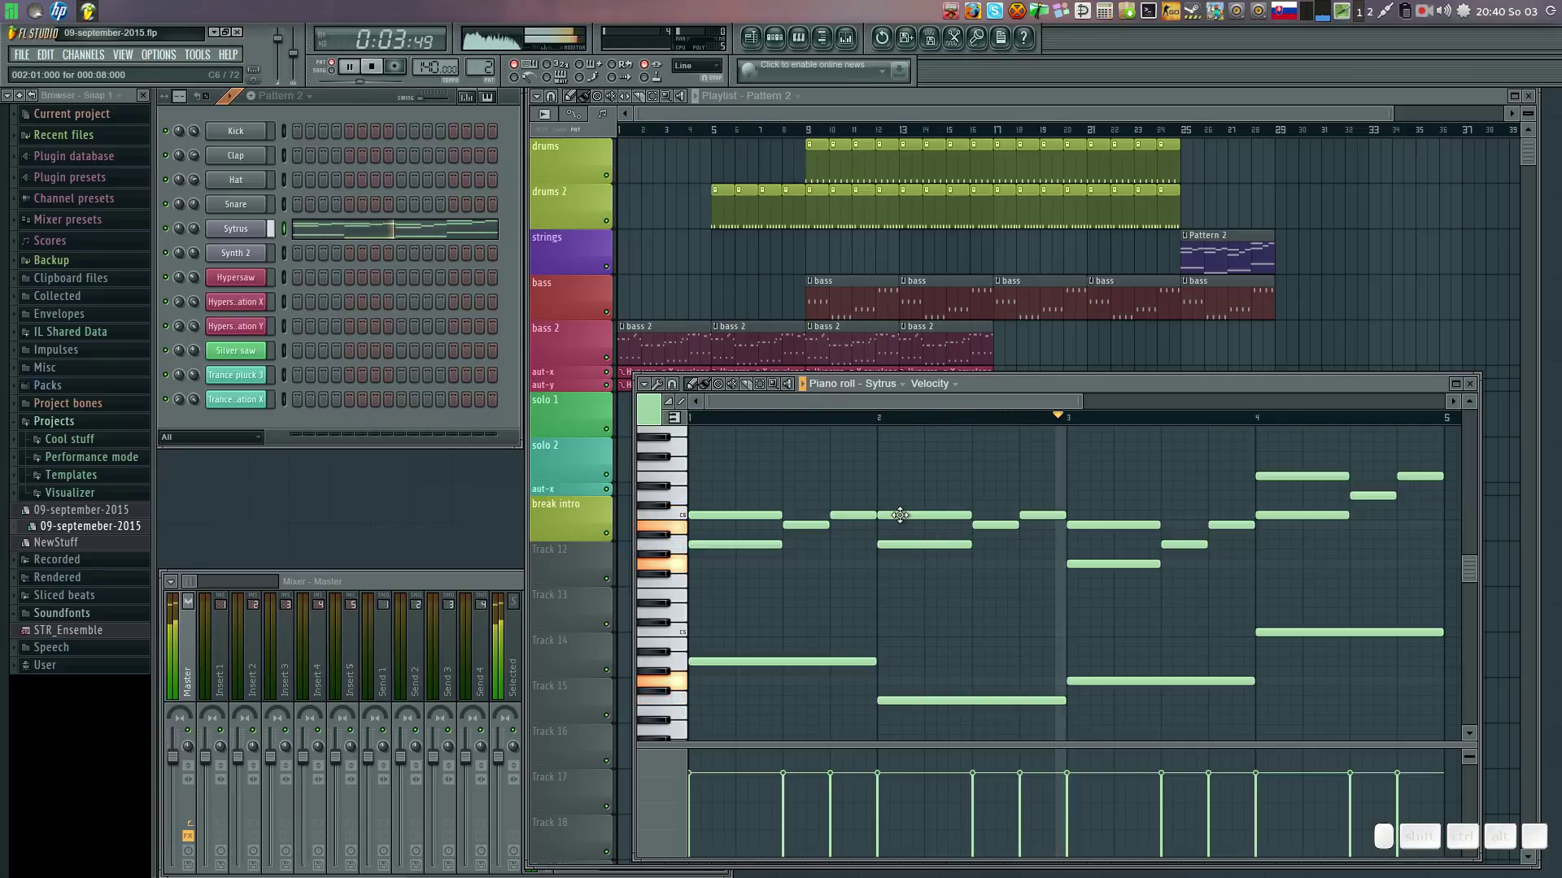
click(904, 511)
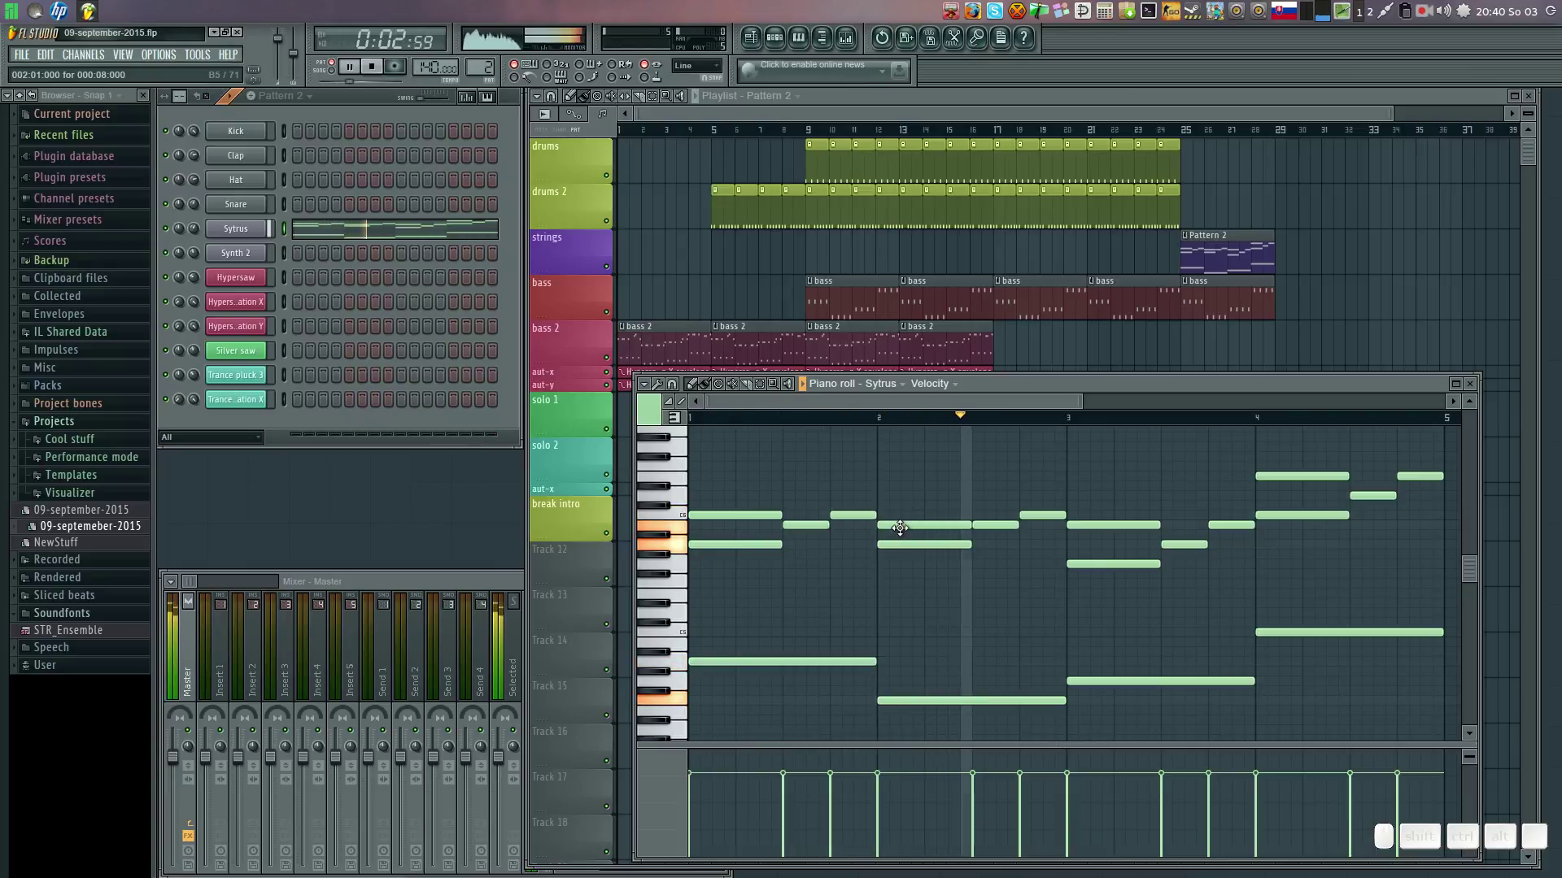
click(904, 524)
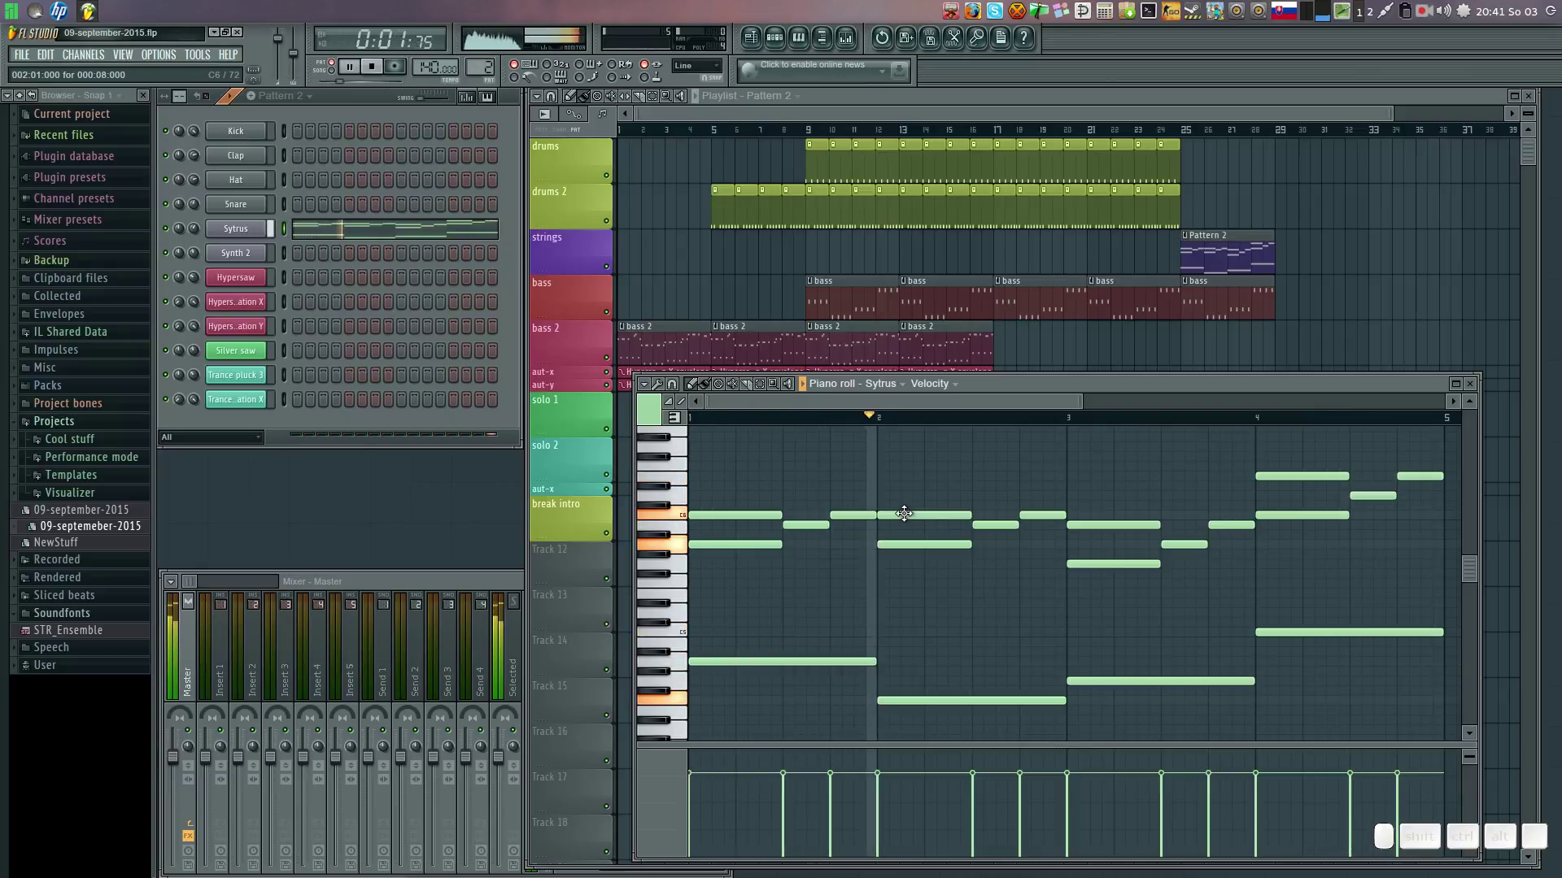
drag(907, 509, 905, 584)
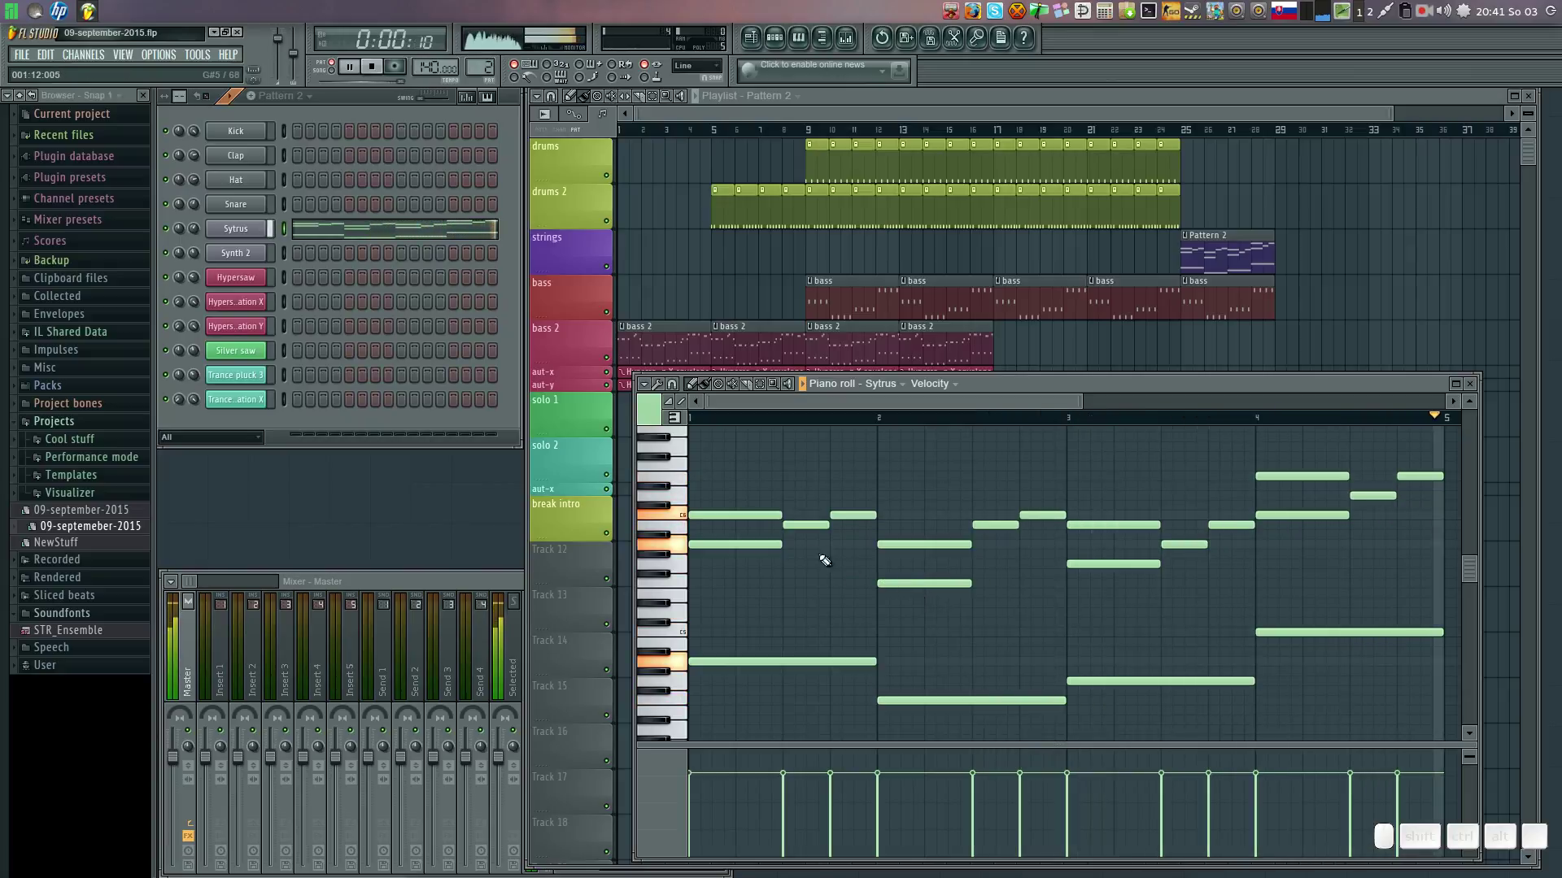
drag(709, 508, 754, 591)
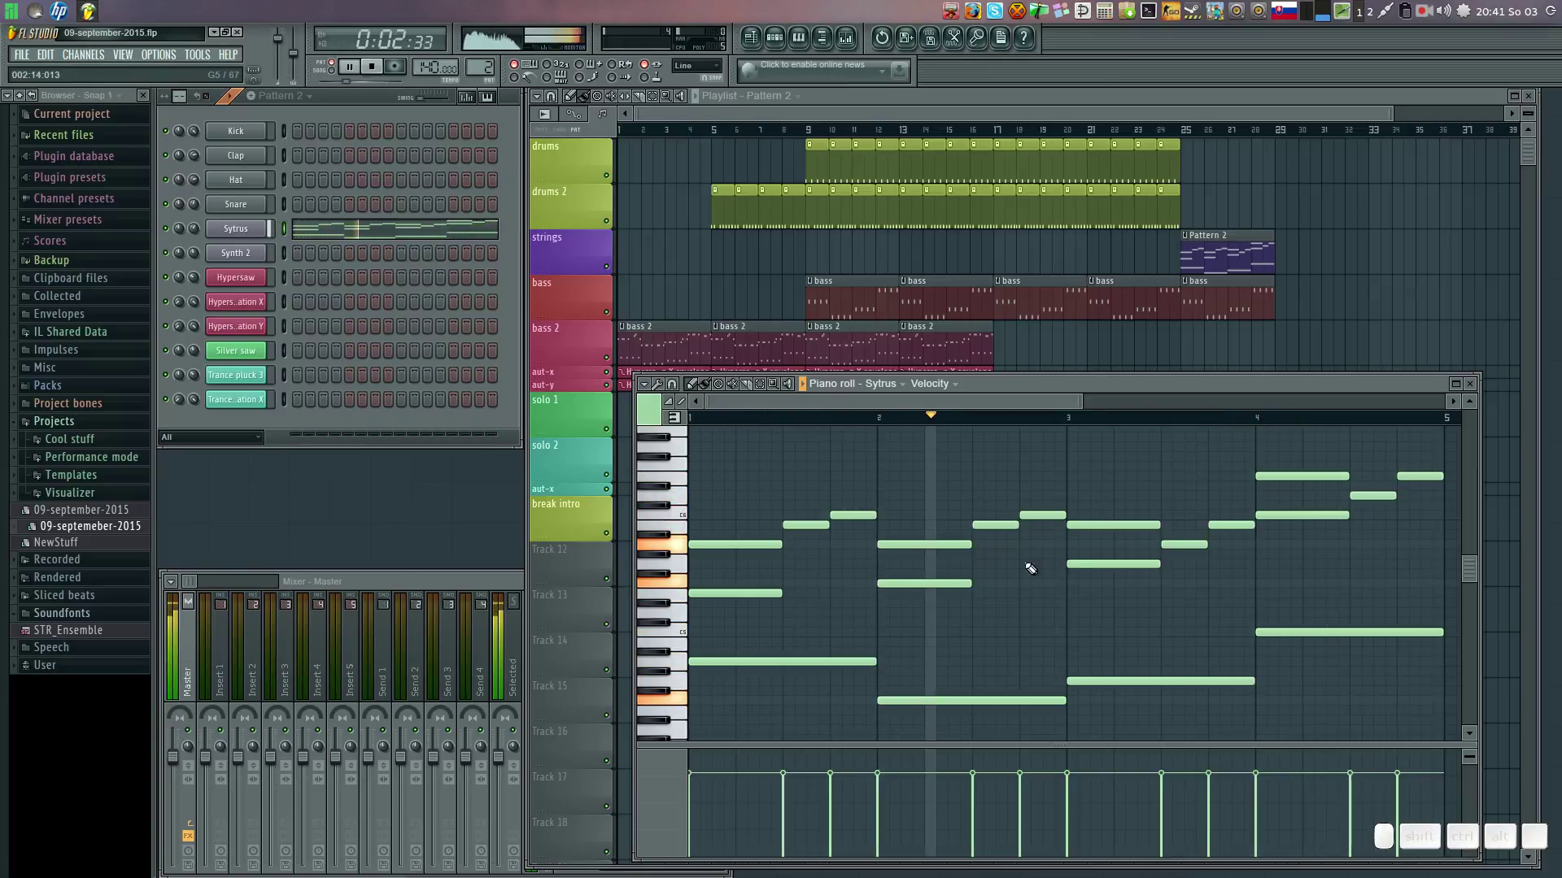
click(722, 590)
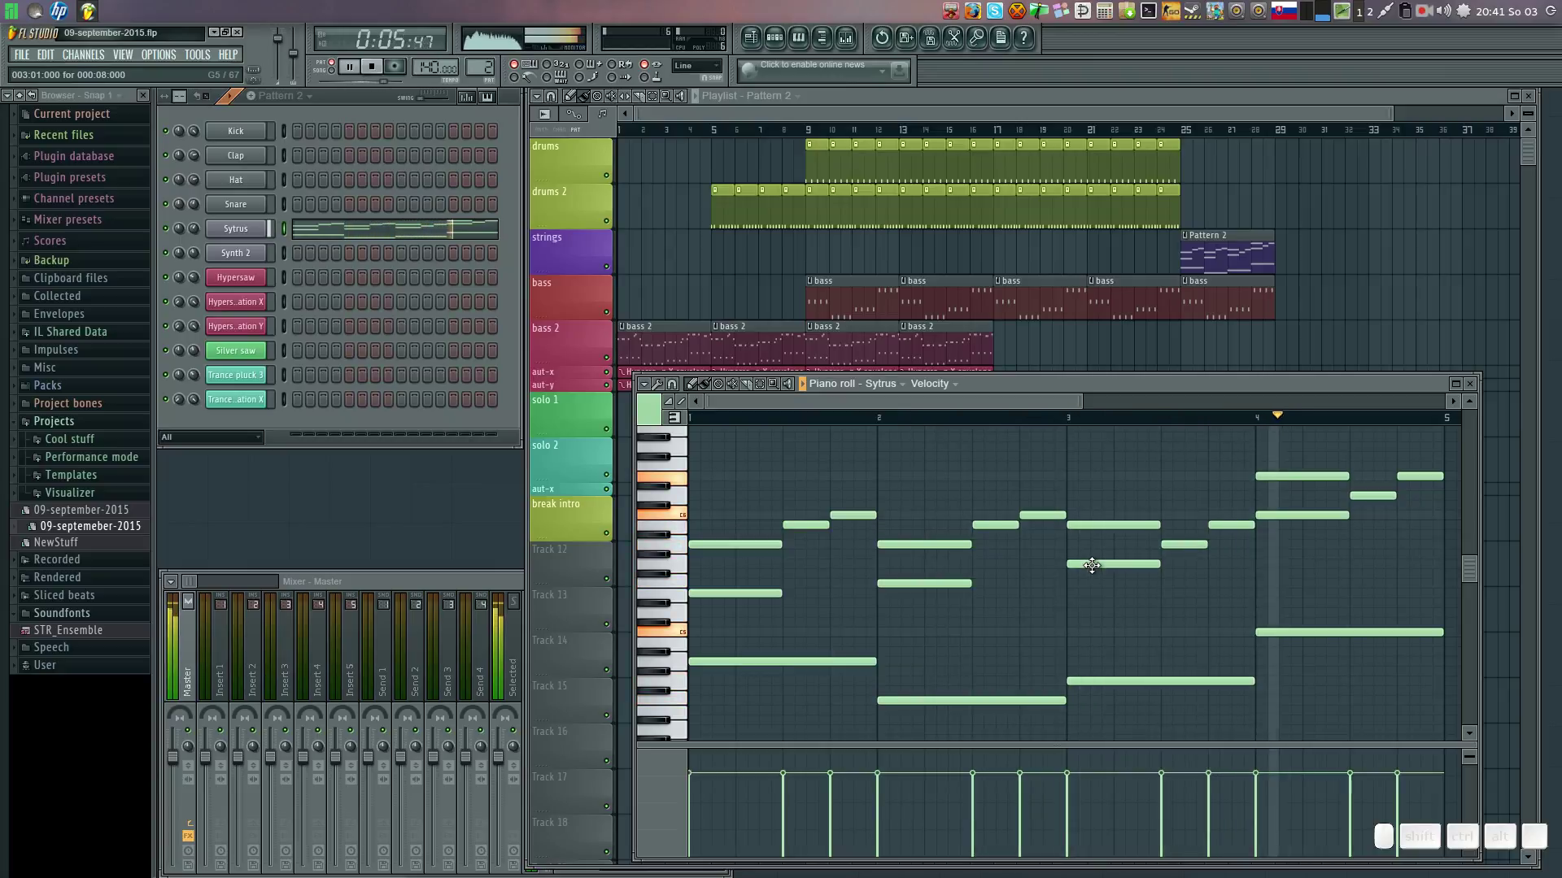
Audition a bar 3 note higher and back, raise the low opening note, then close the Sytrus note editor.
drag(1094, 561, 1090, 496)
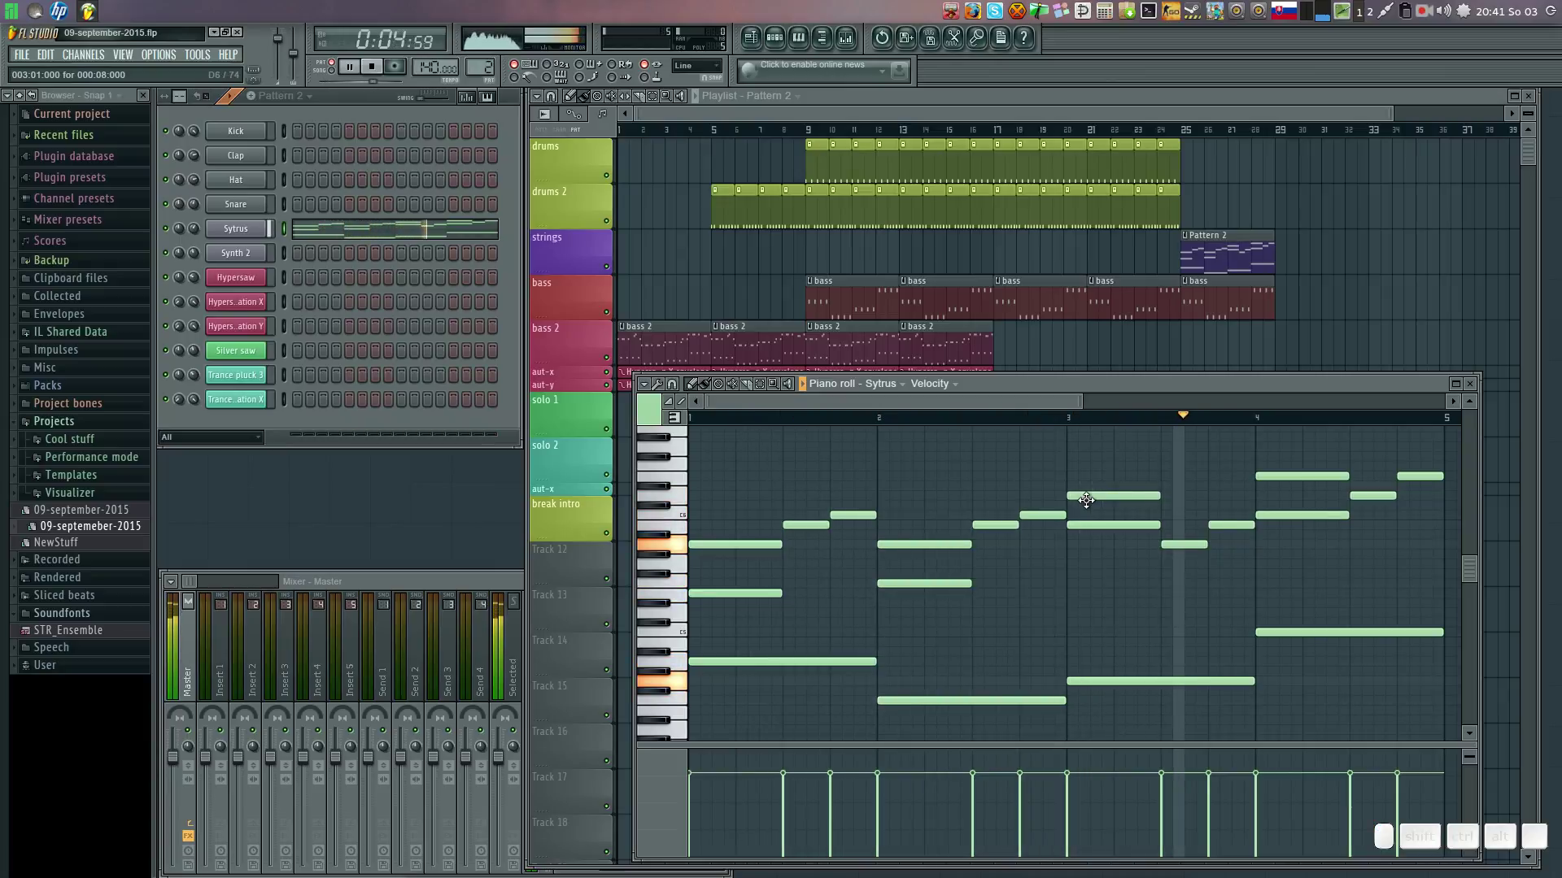
drag(1090, 496, 1090, 580)
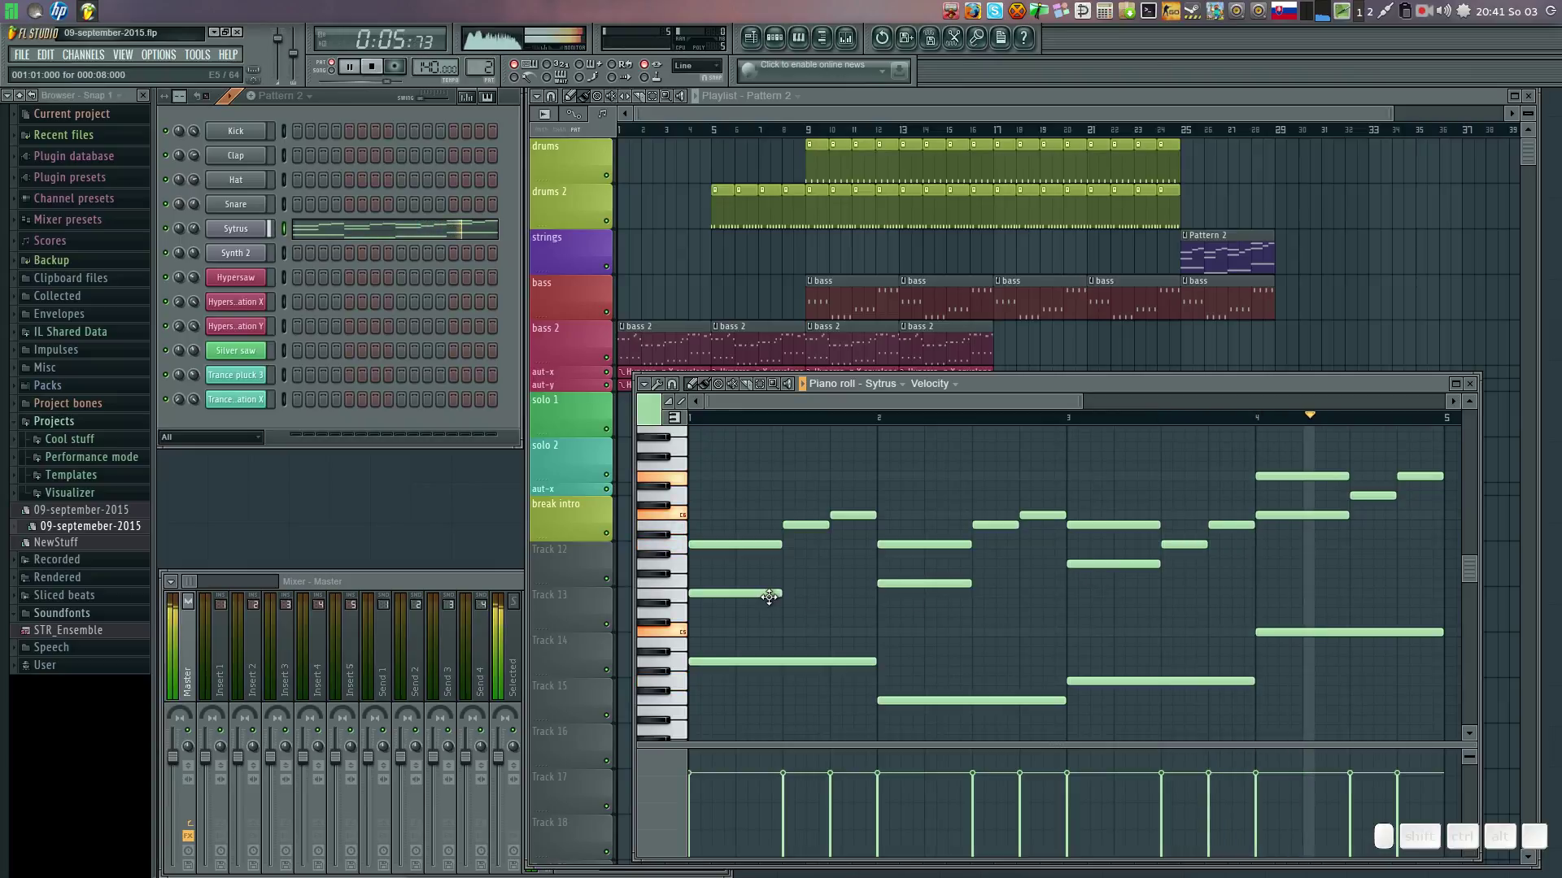
click(768, 591)
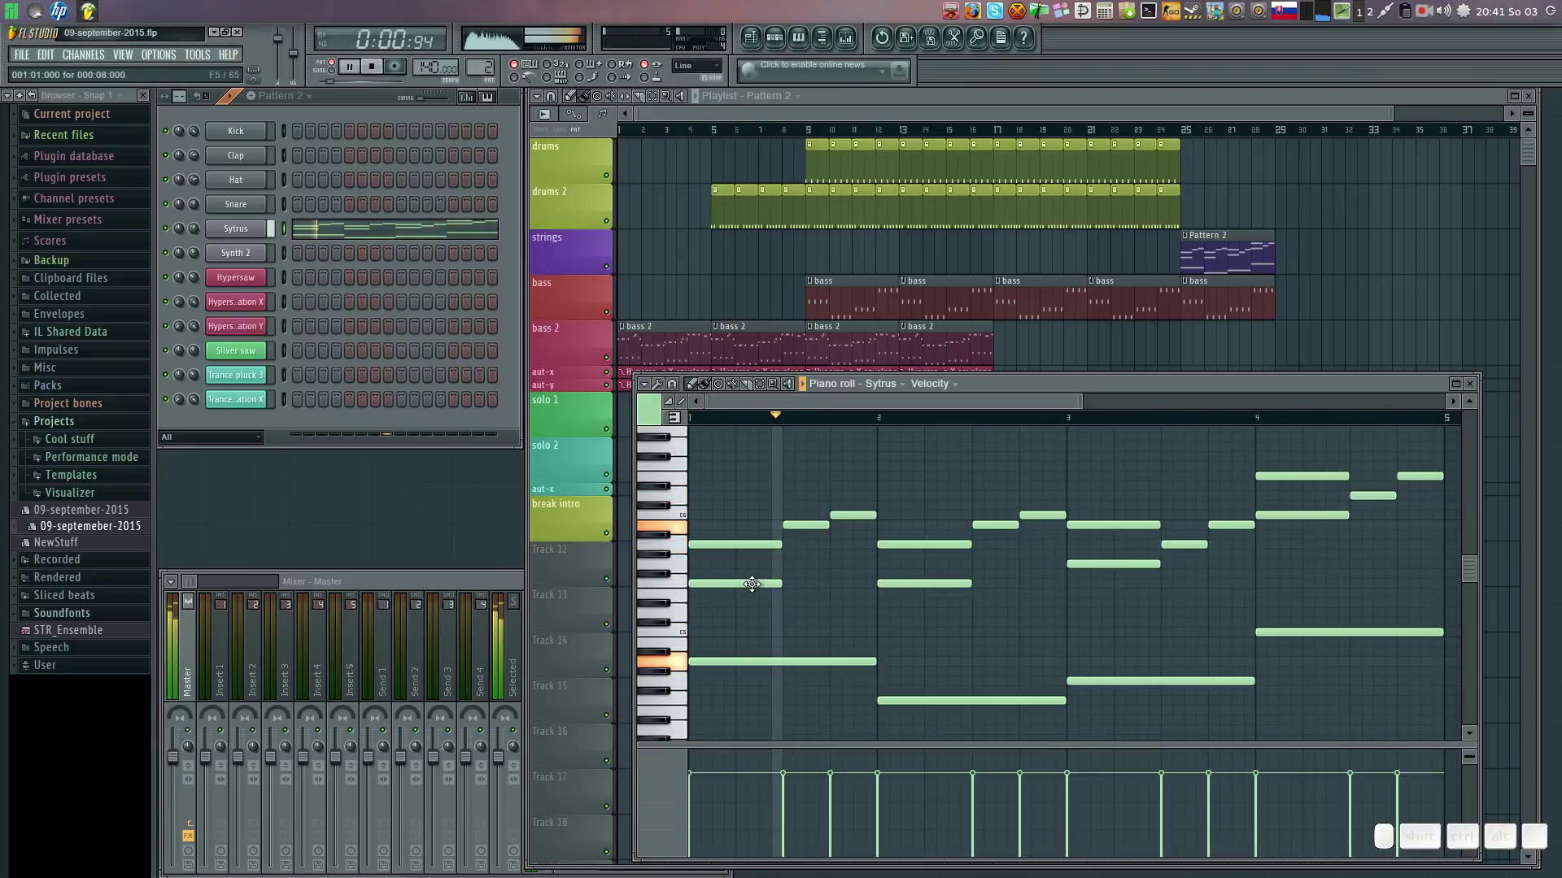
drag(755, 579, 786, 539)
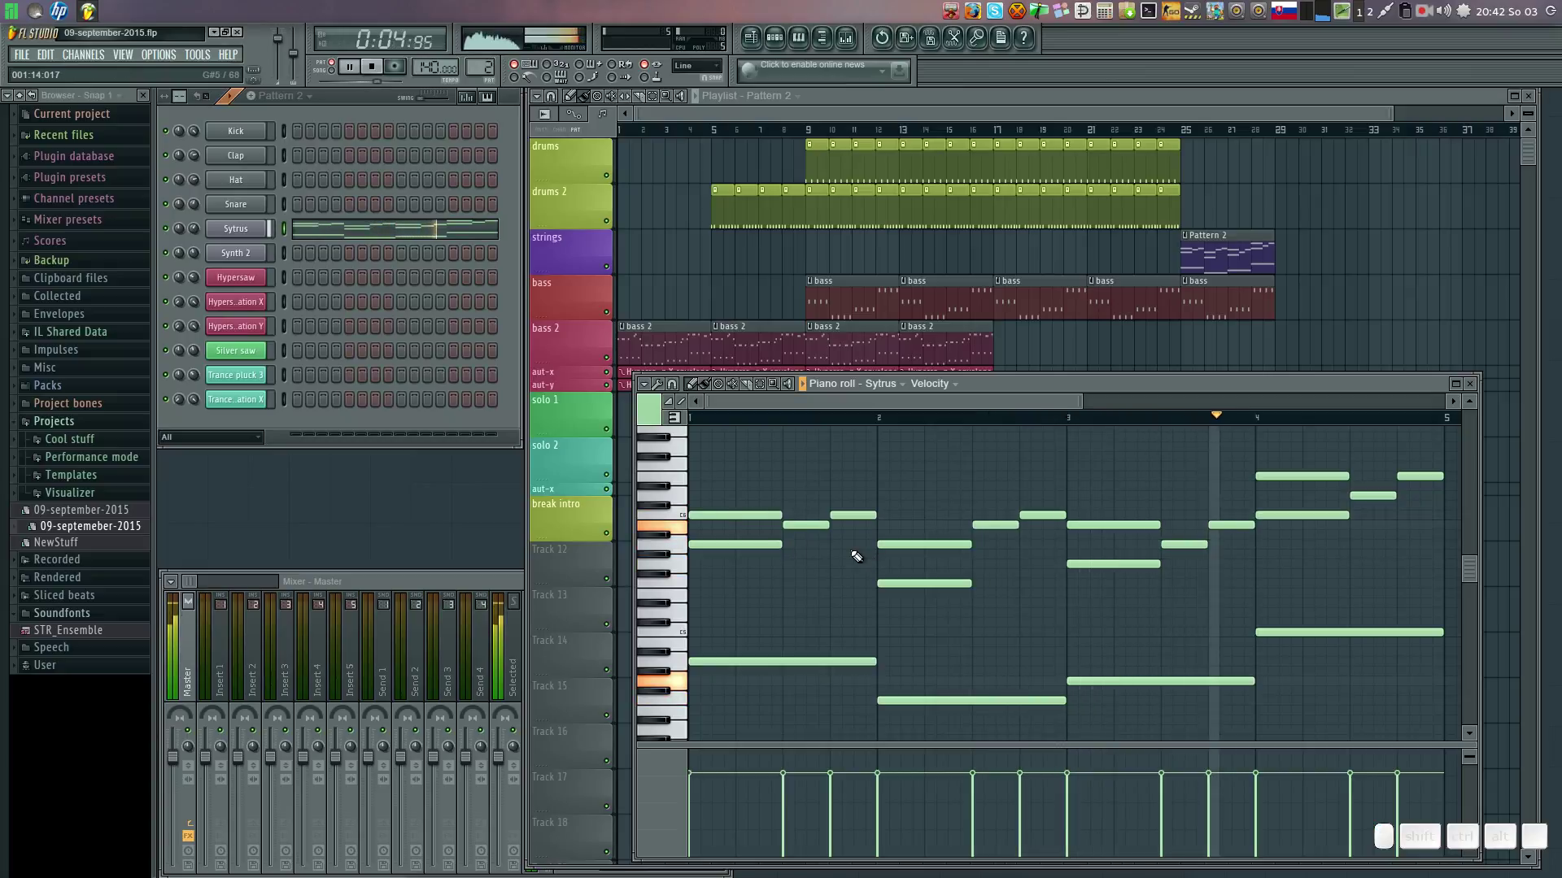
click(1473, 387)
Play the song and paint a new bass clip starting at bar 5.
key(space)
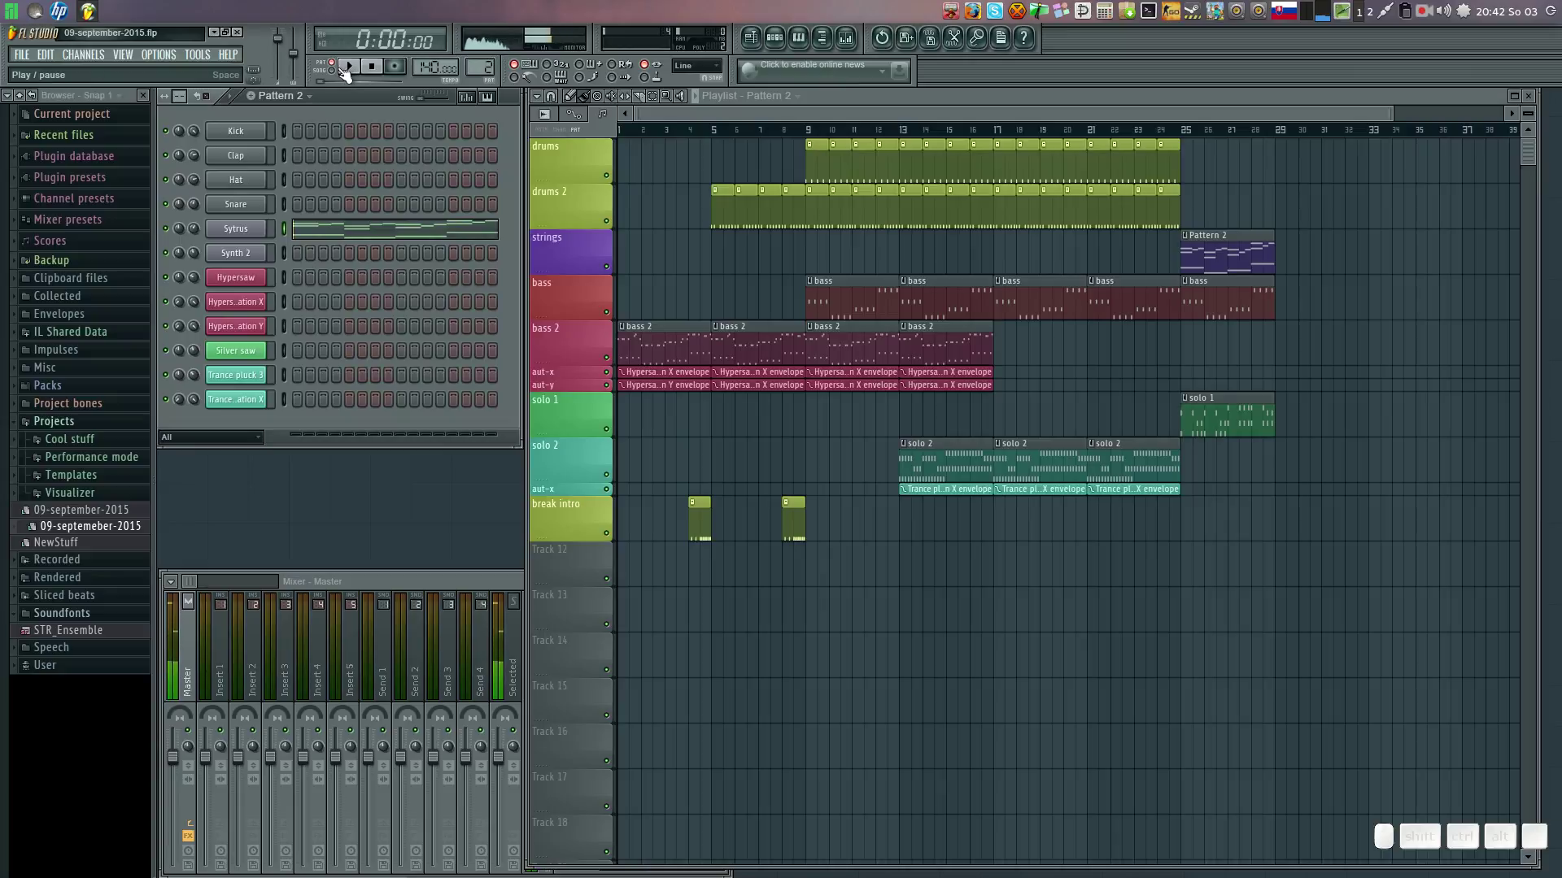
click(340, 73)
key(space)
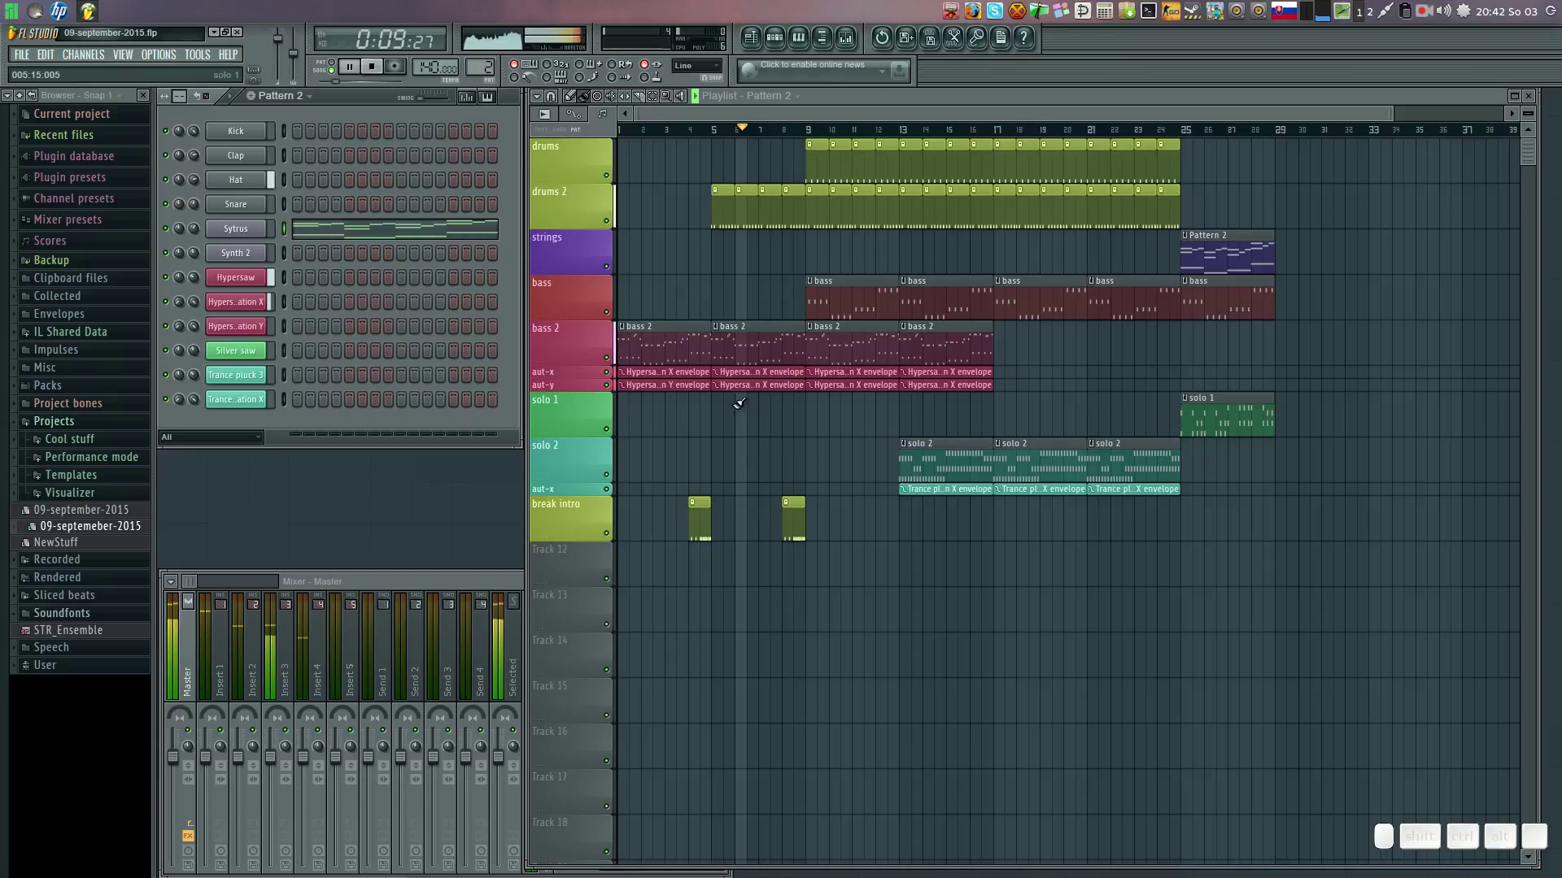
click(851, 279)
click(723, 280)
Remove the drums 2 clip at bar 8 from the playlist.
click(811, 257)
right_click(830, 230)
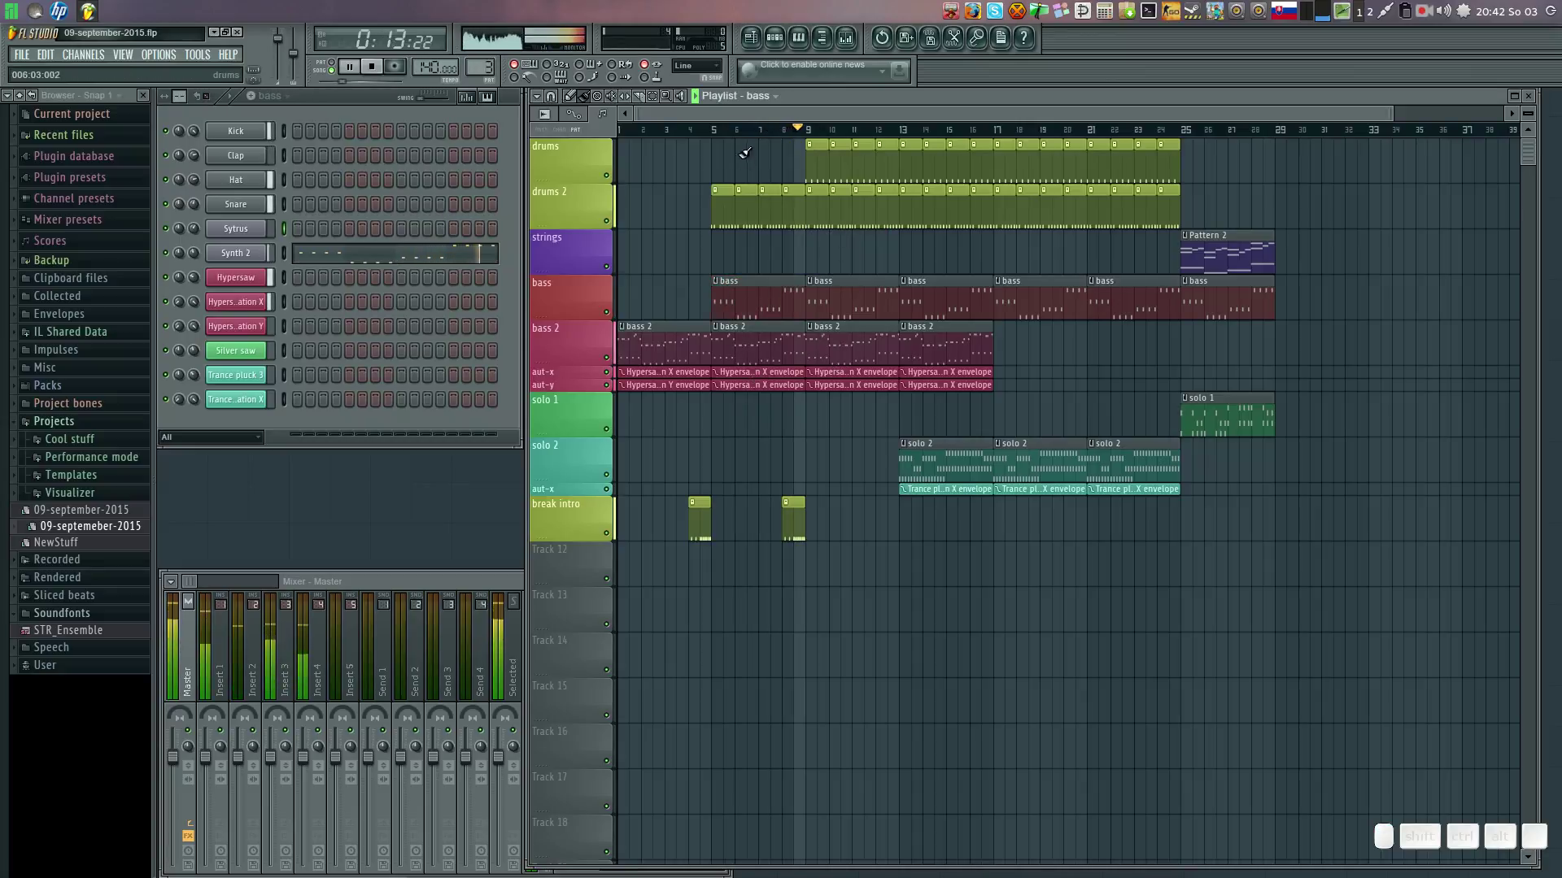
click(695, 134)
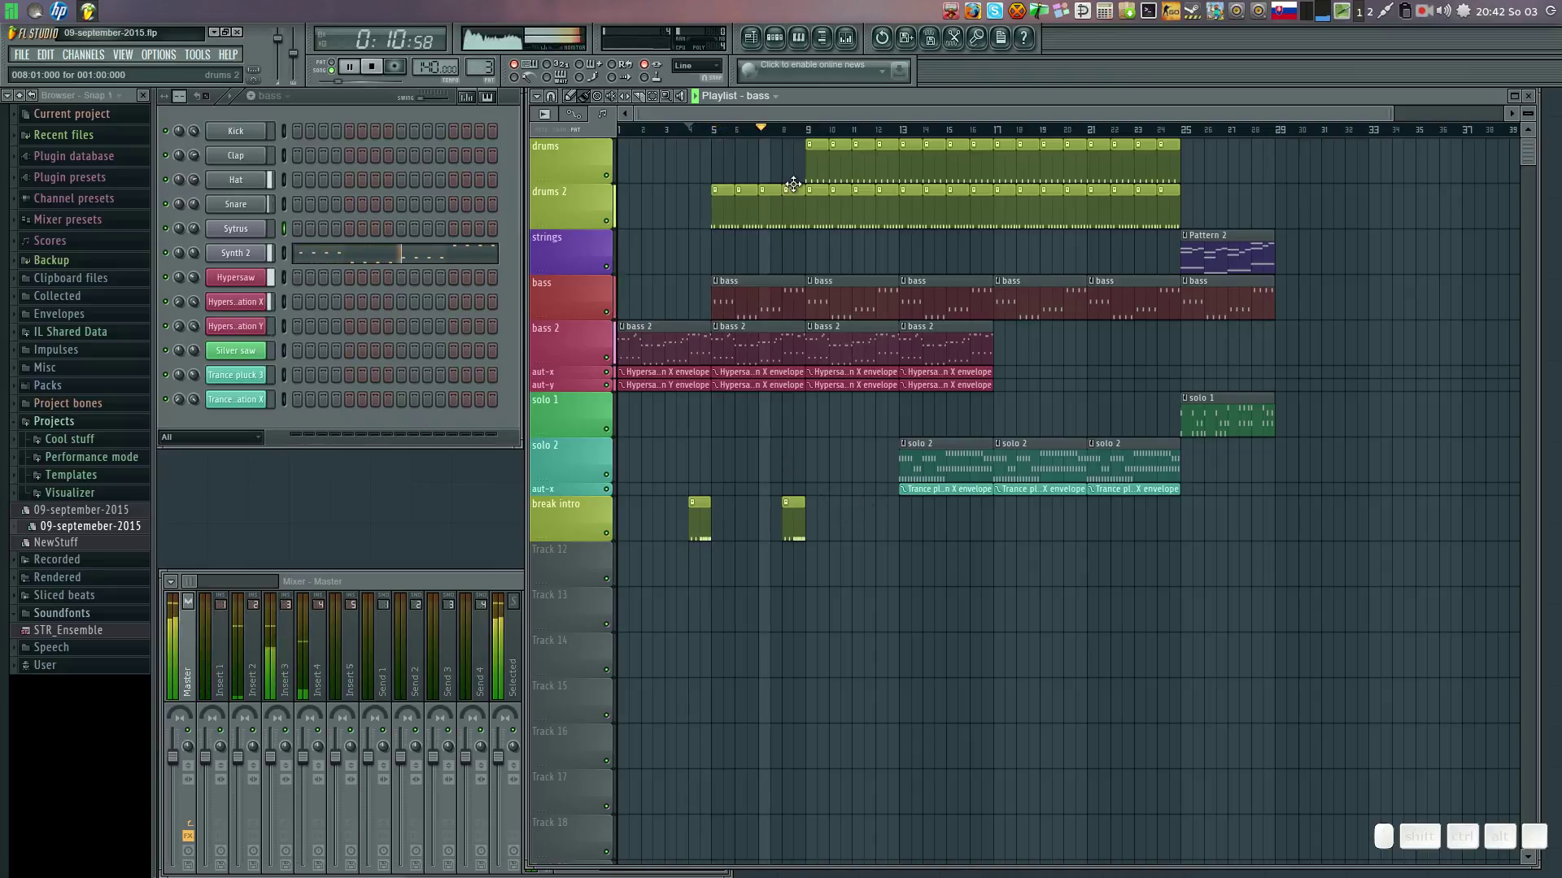
right_click(797, 189)
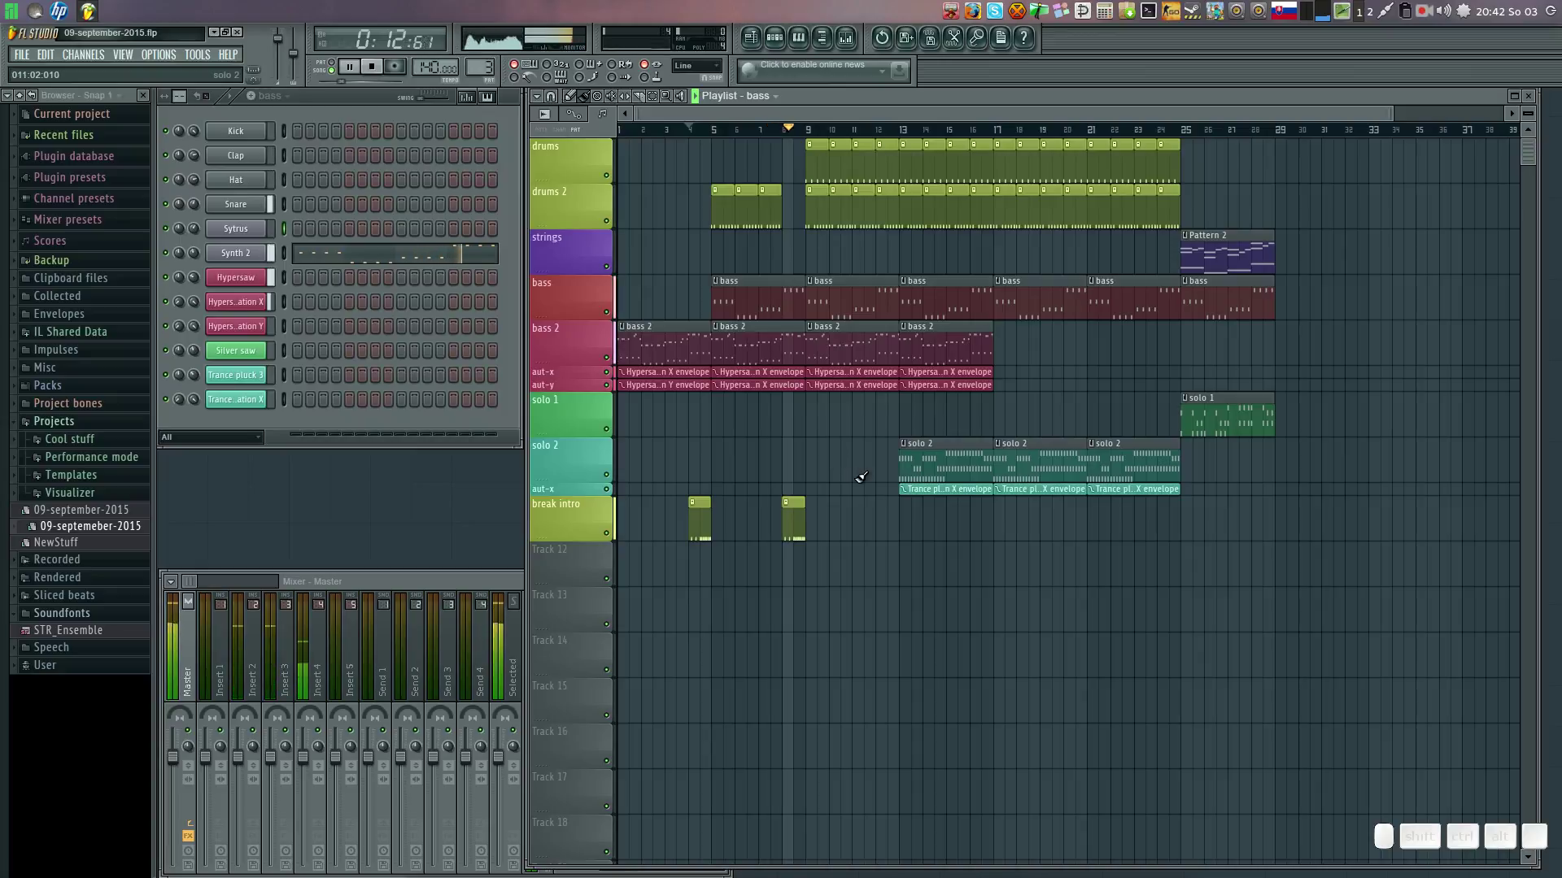
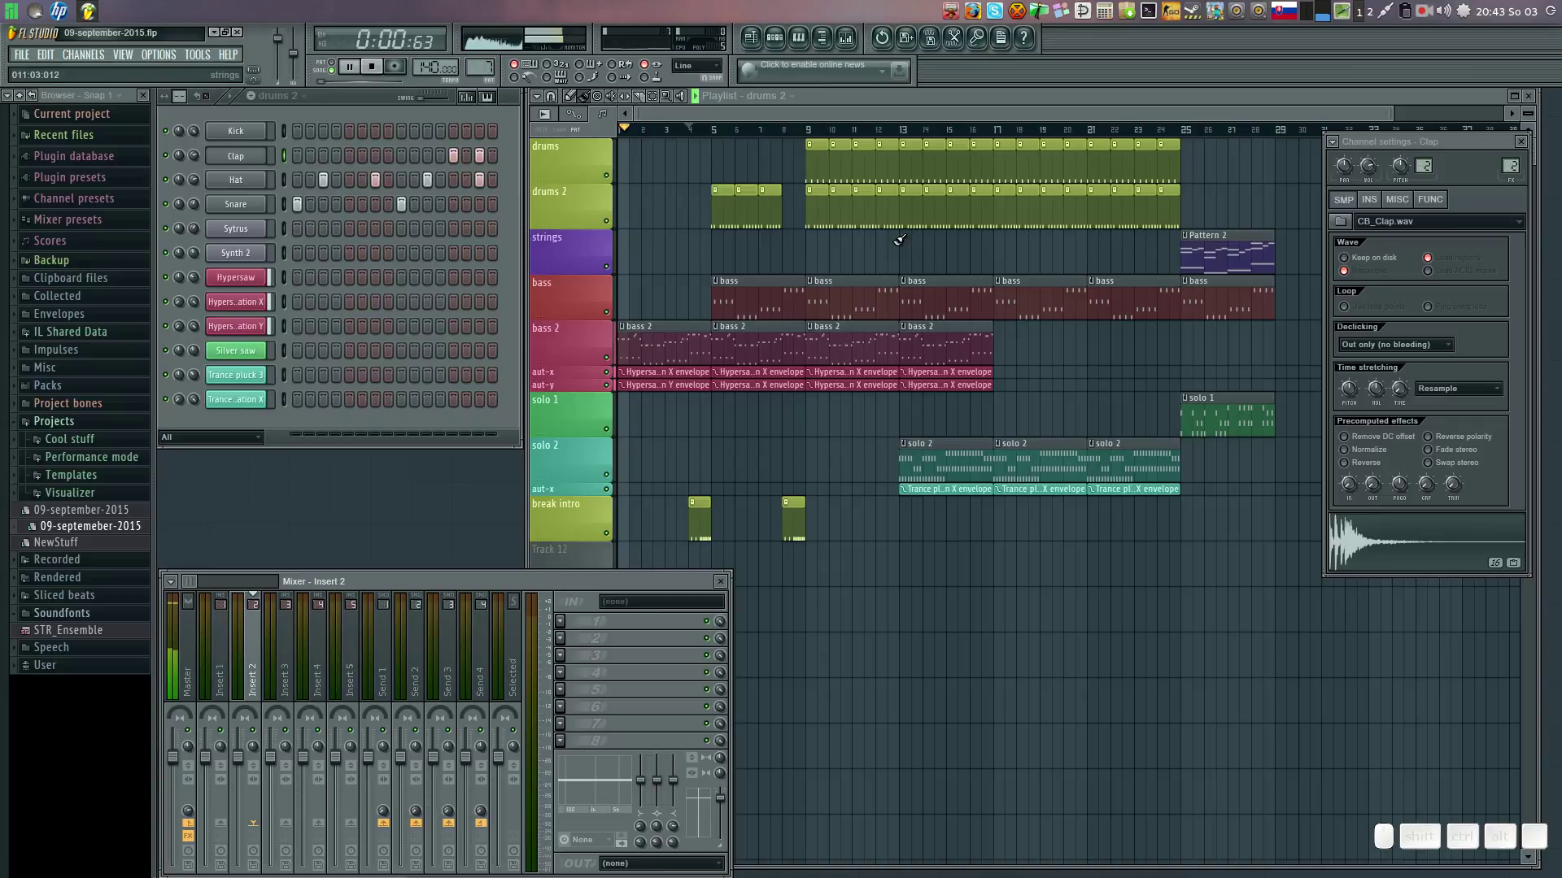
Close the Clap sample settings, leaving the Insert 2 mixer track's effect slots visible.
click(1204, 229)
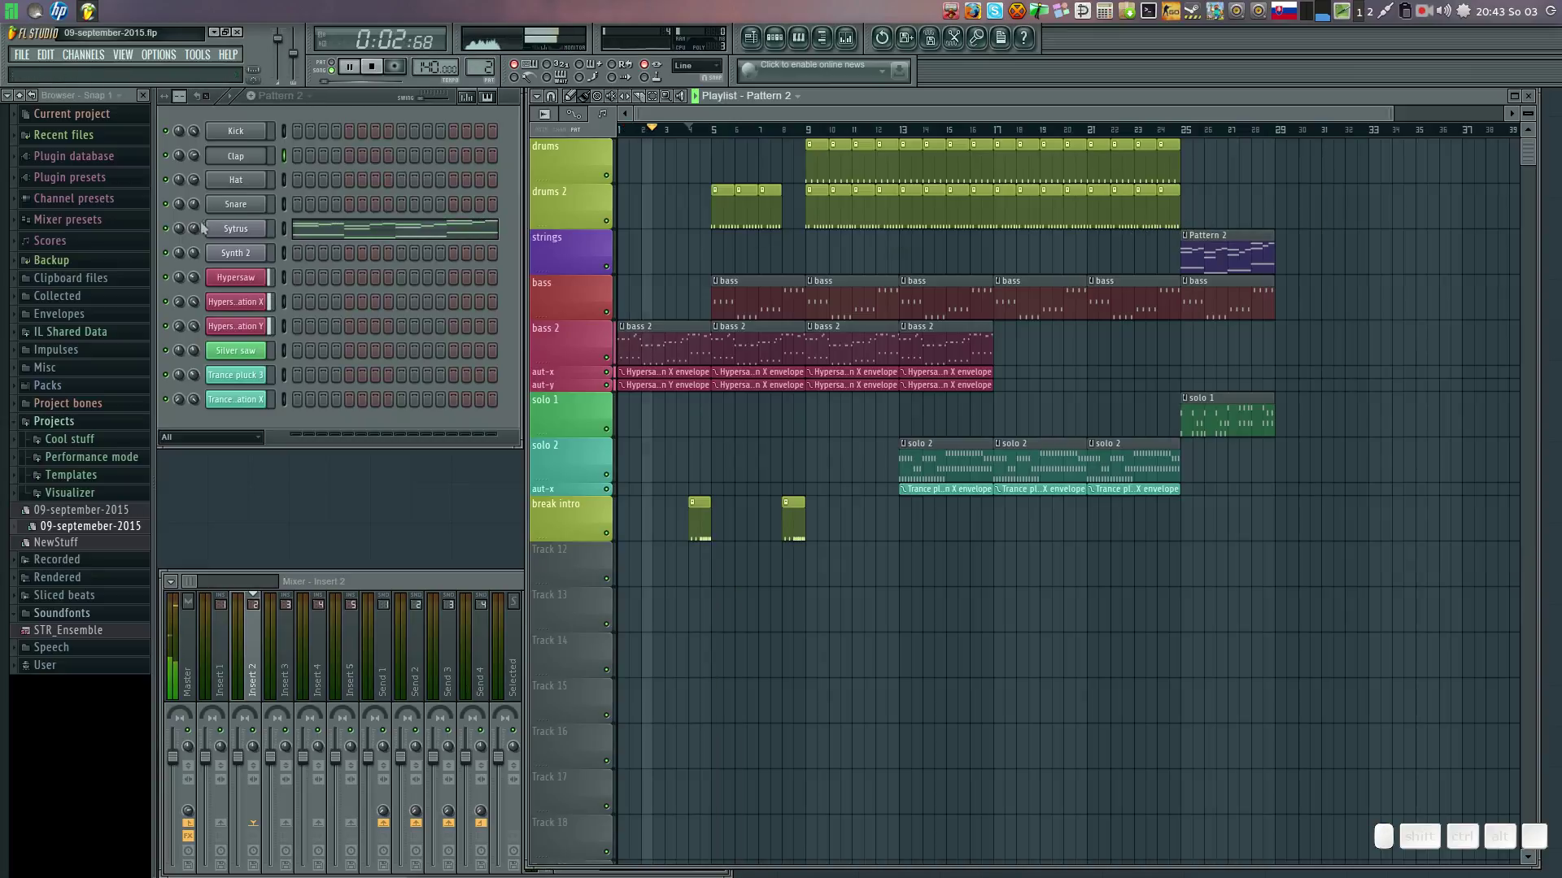
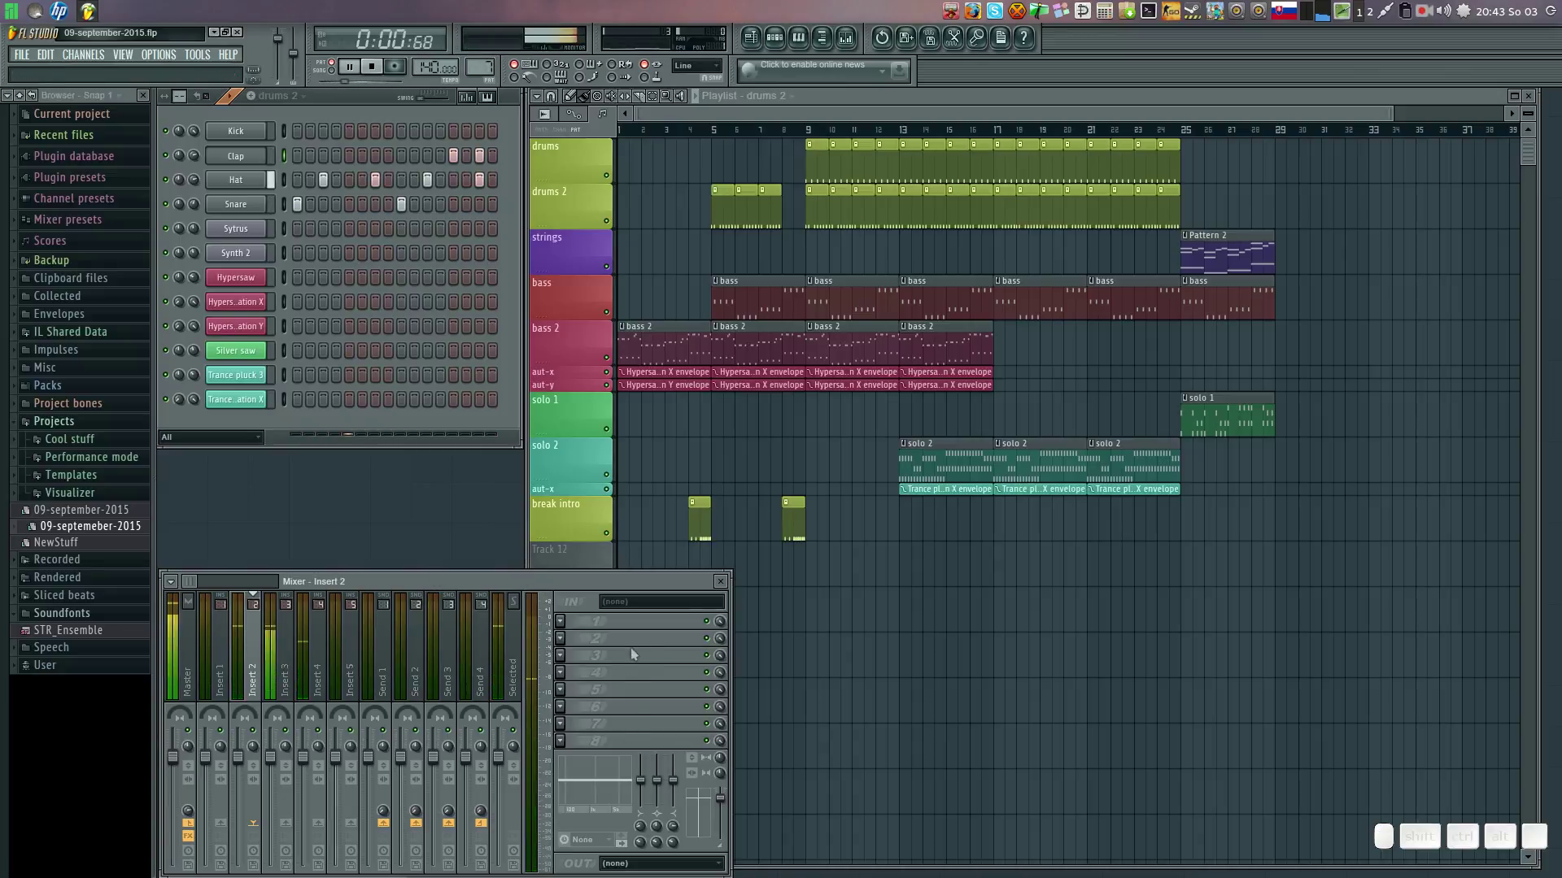
Load Fruity Reeverb 2 into an Insert 2 slot, step through its presets to a room setting, and close it.
click(574, 624)
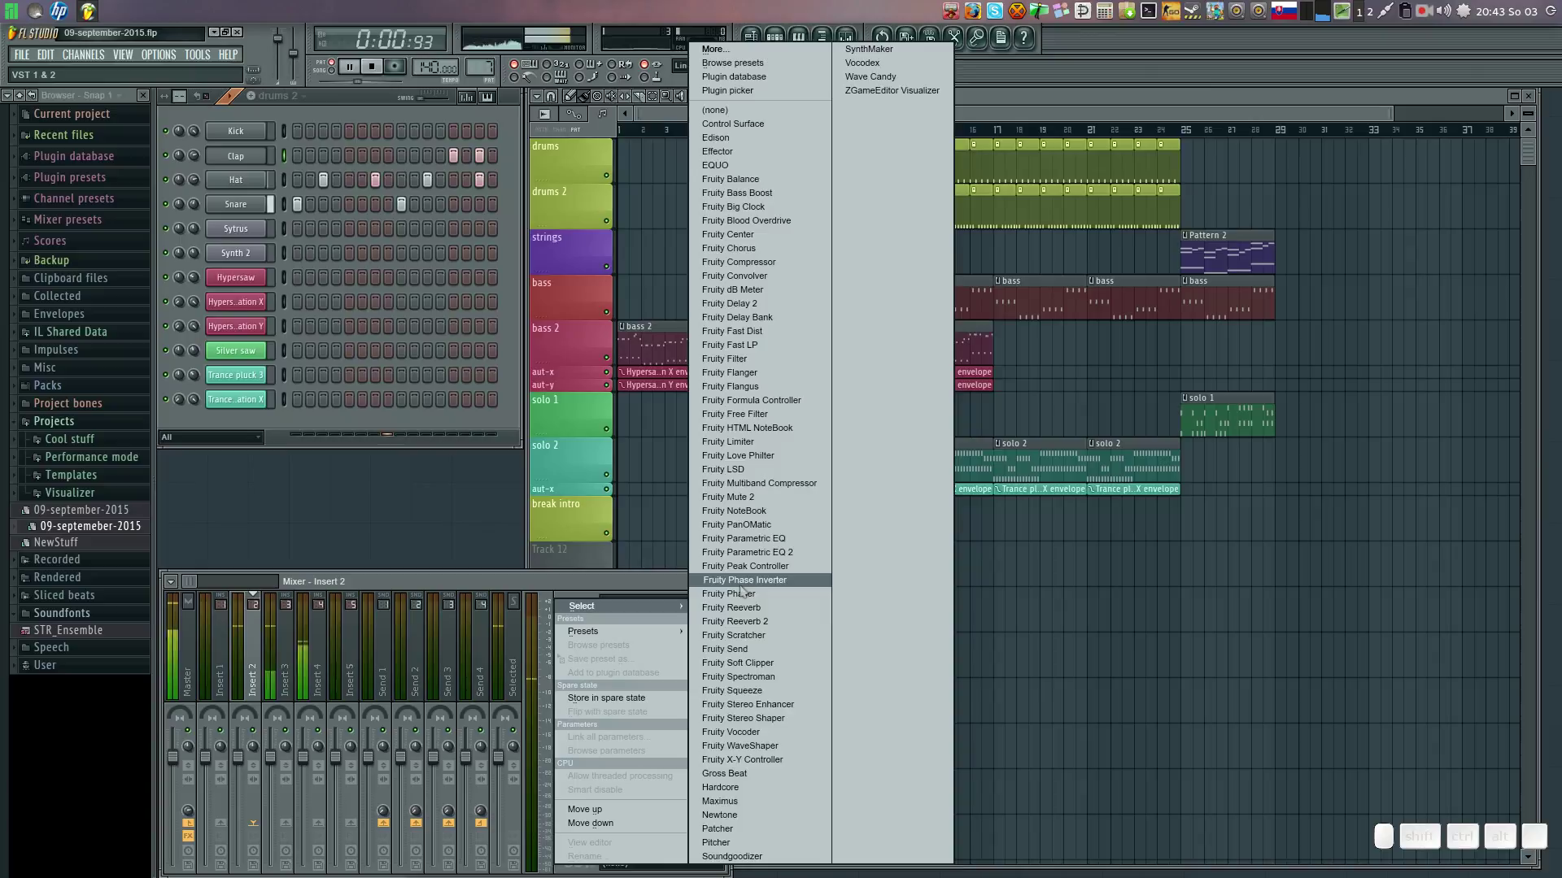
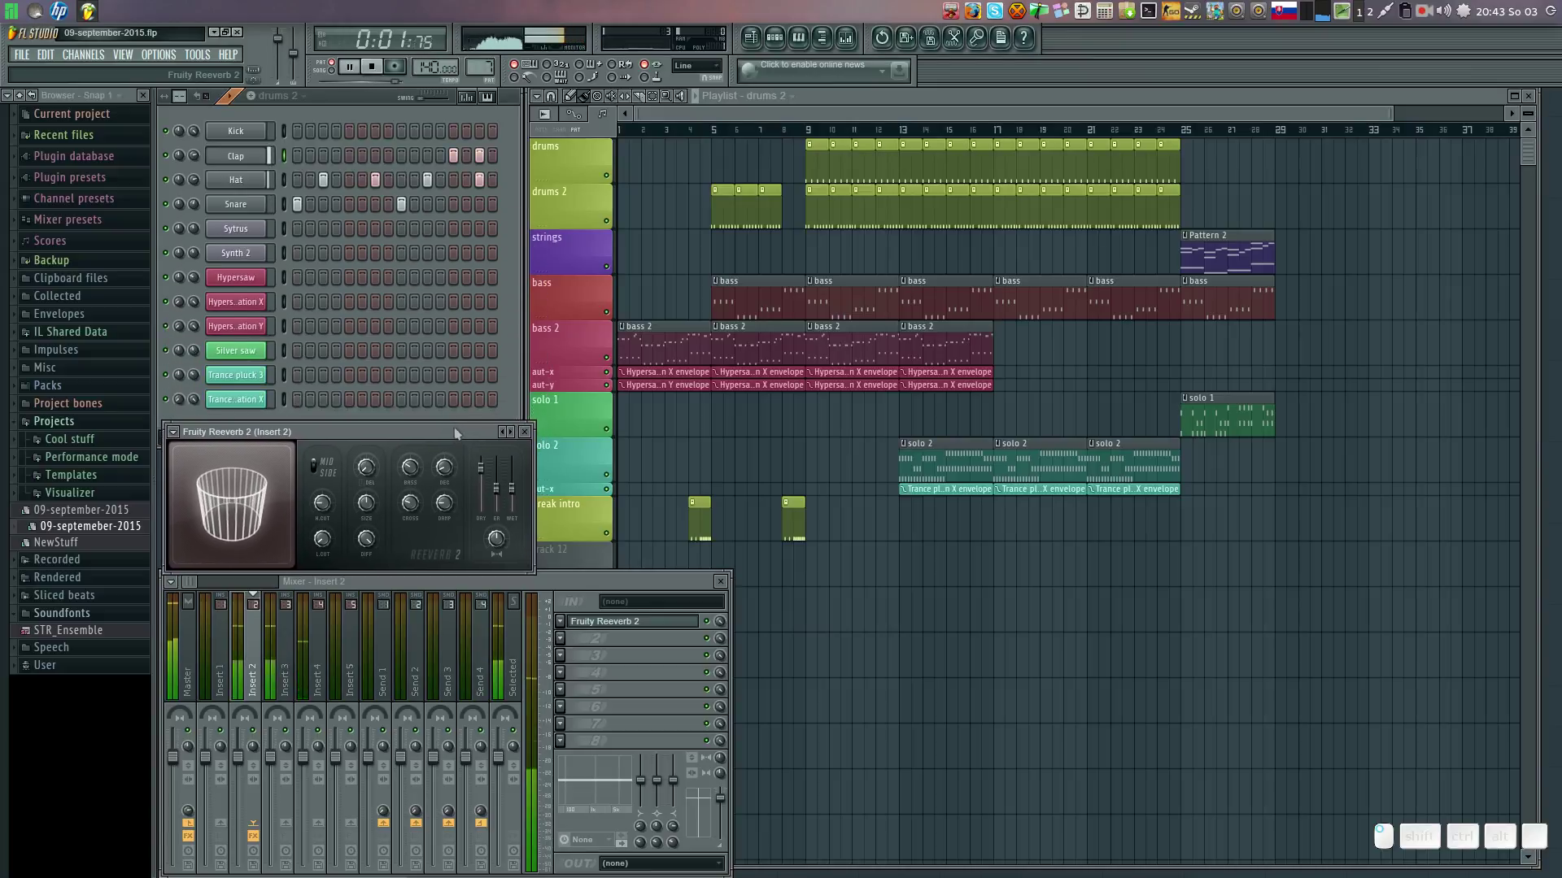
click(518, 457)
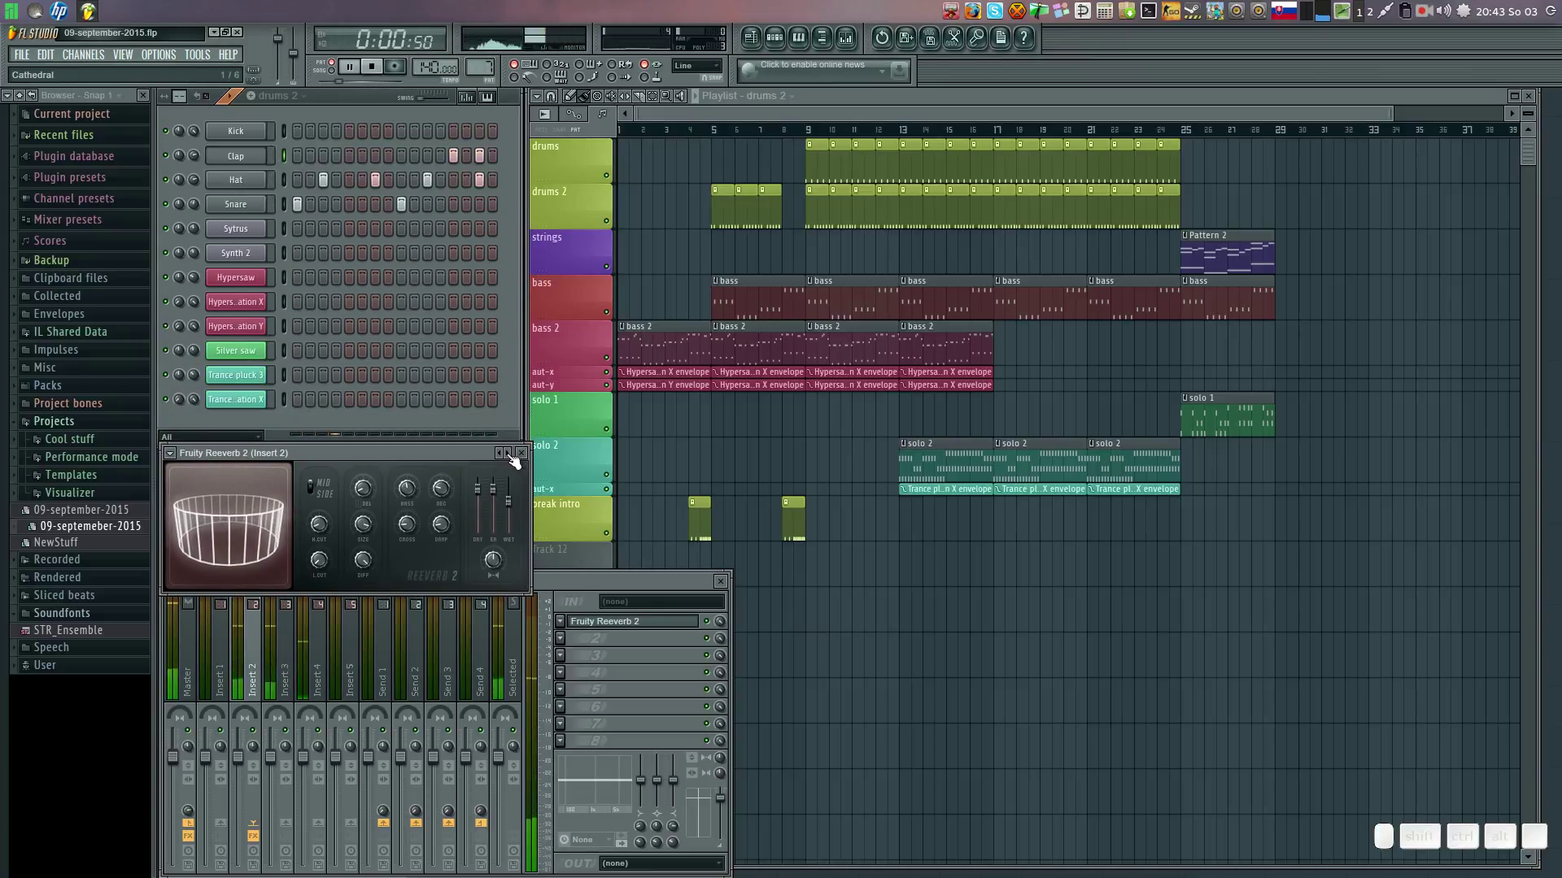
click(517, 459)
click(517, 460)
click(517, 460)
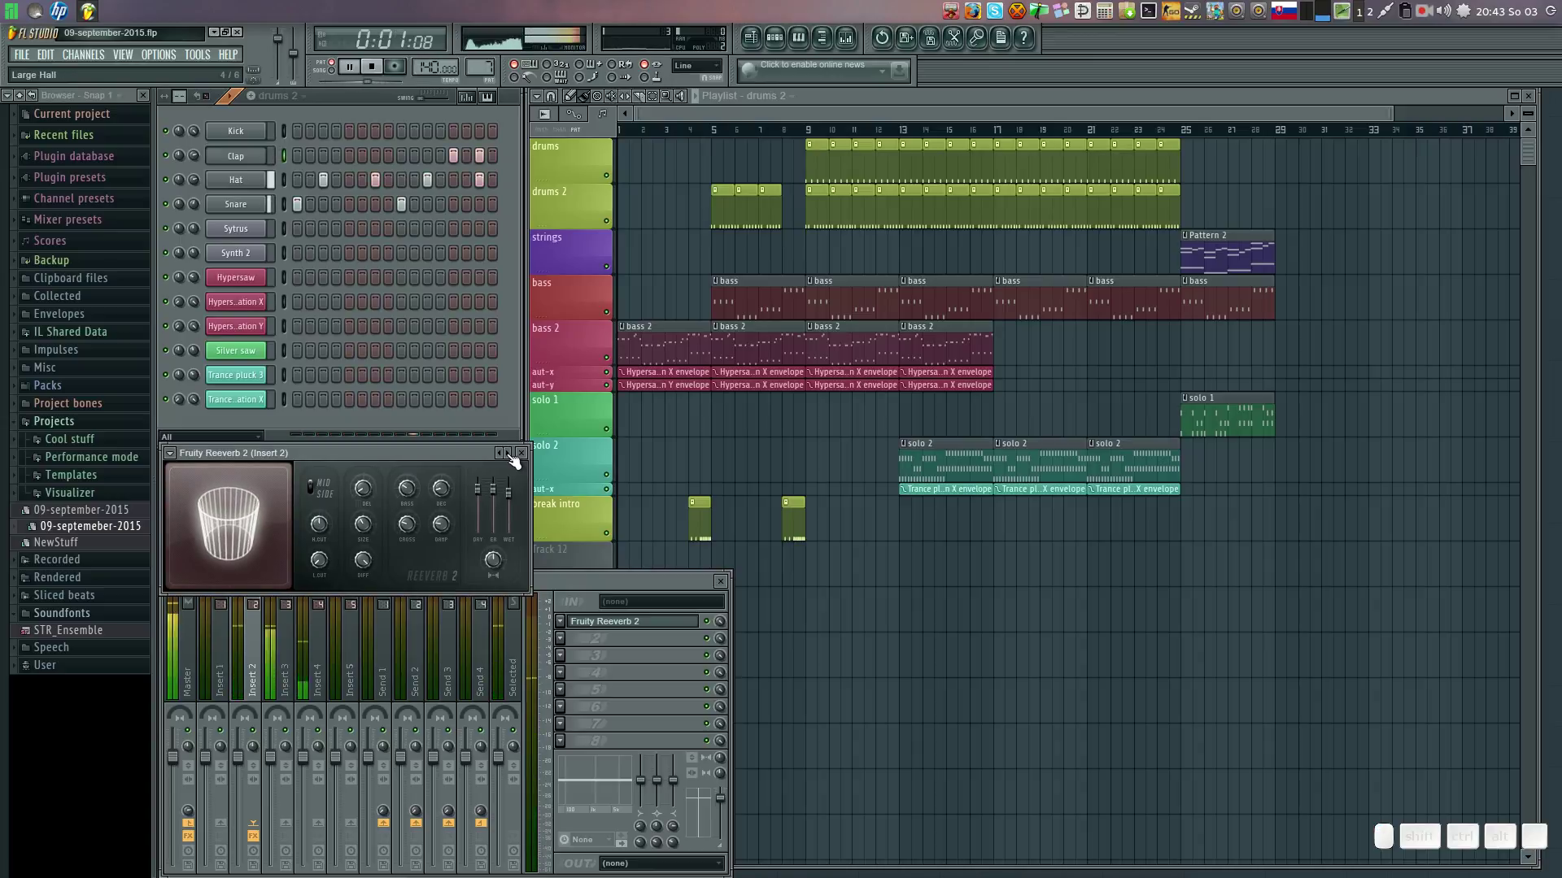
click(516, 459)
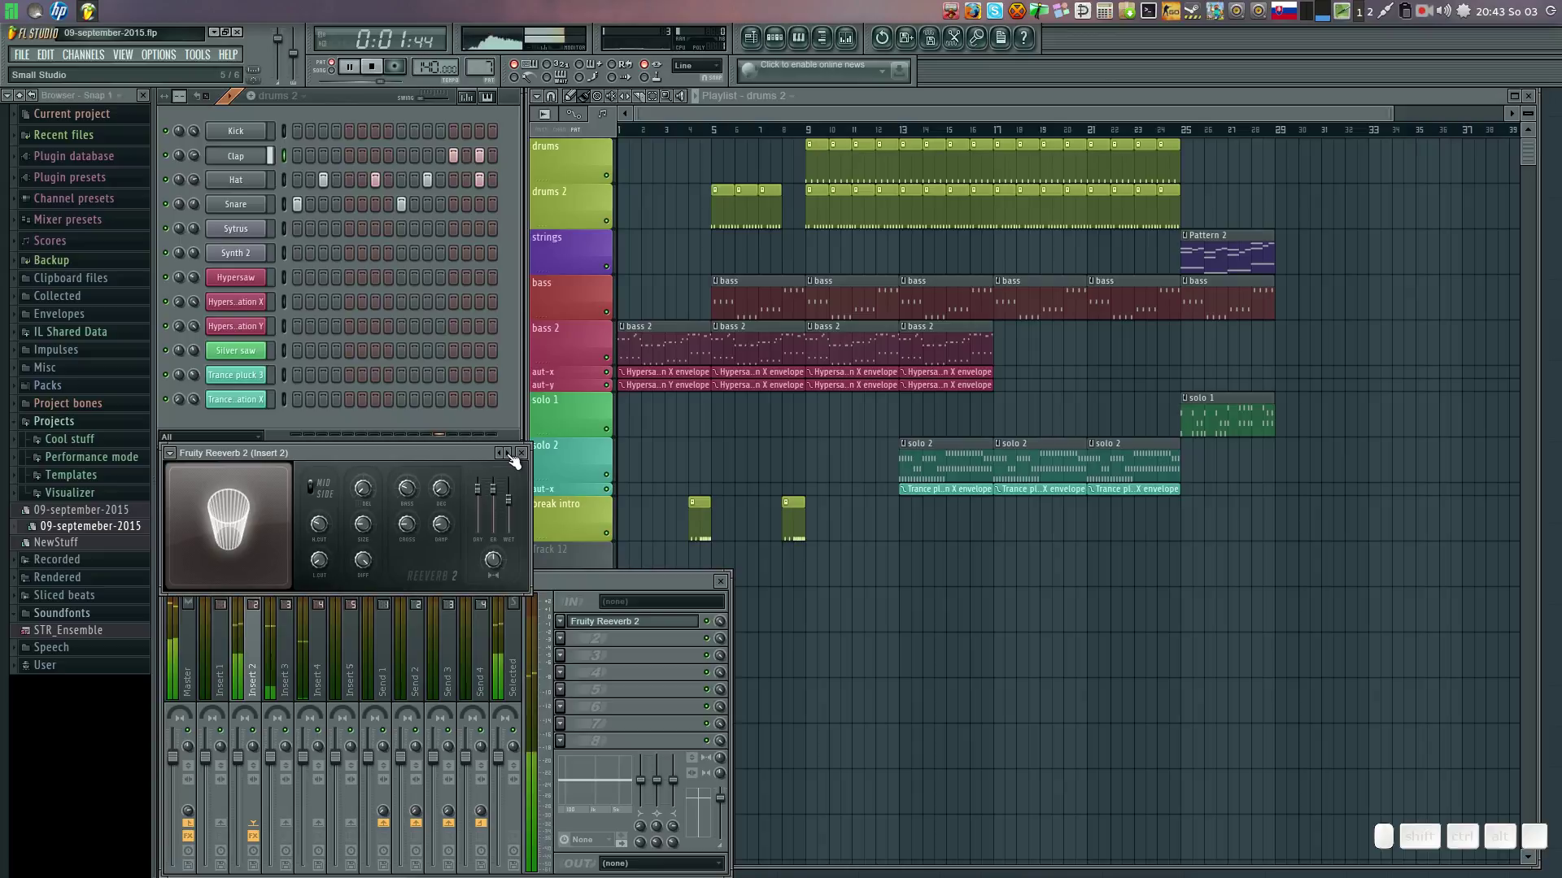
click(516, 459)
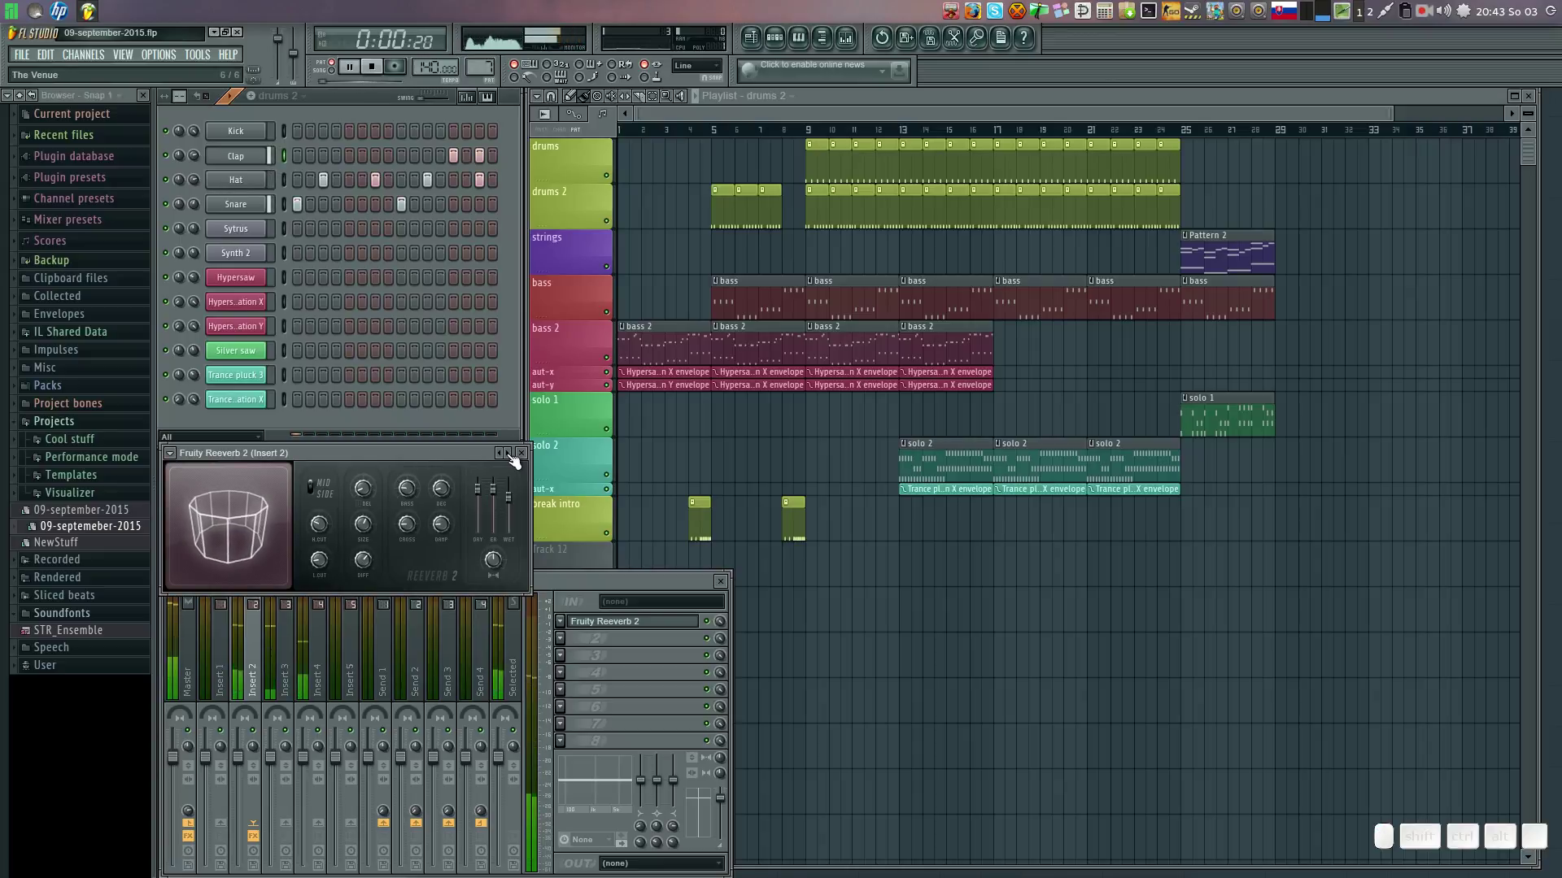
click(517, 460)
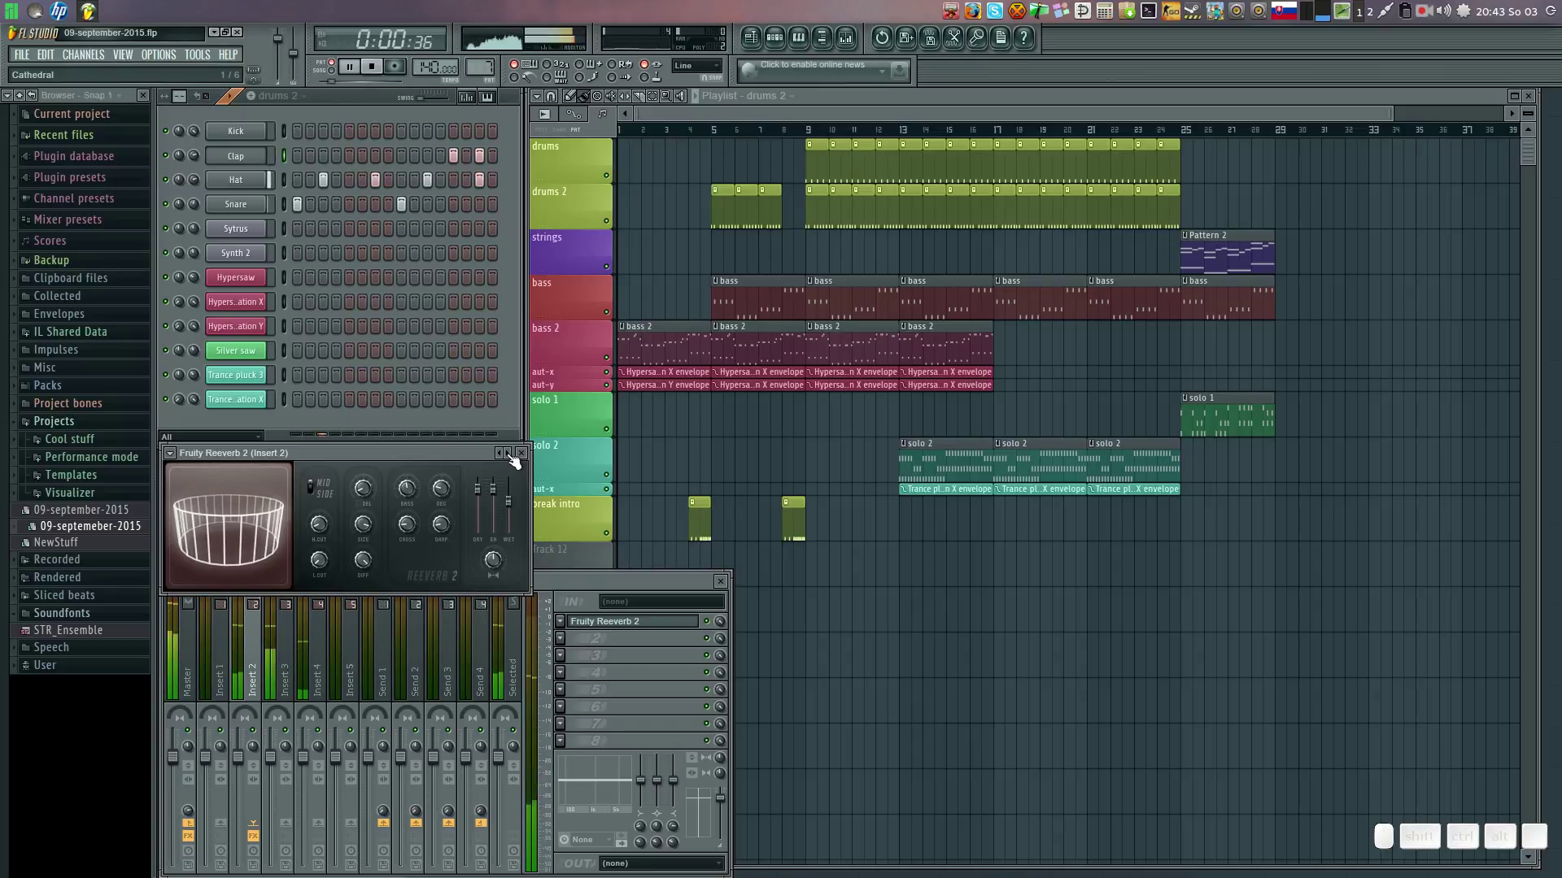
click(517, 460)
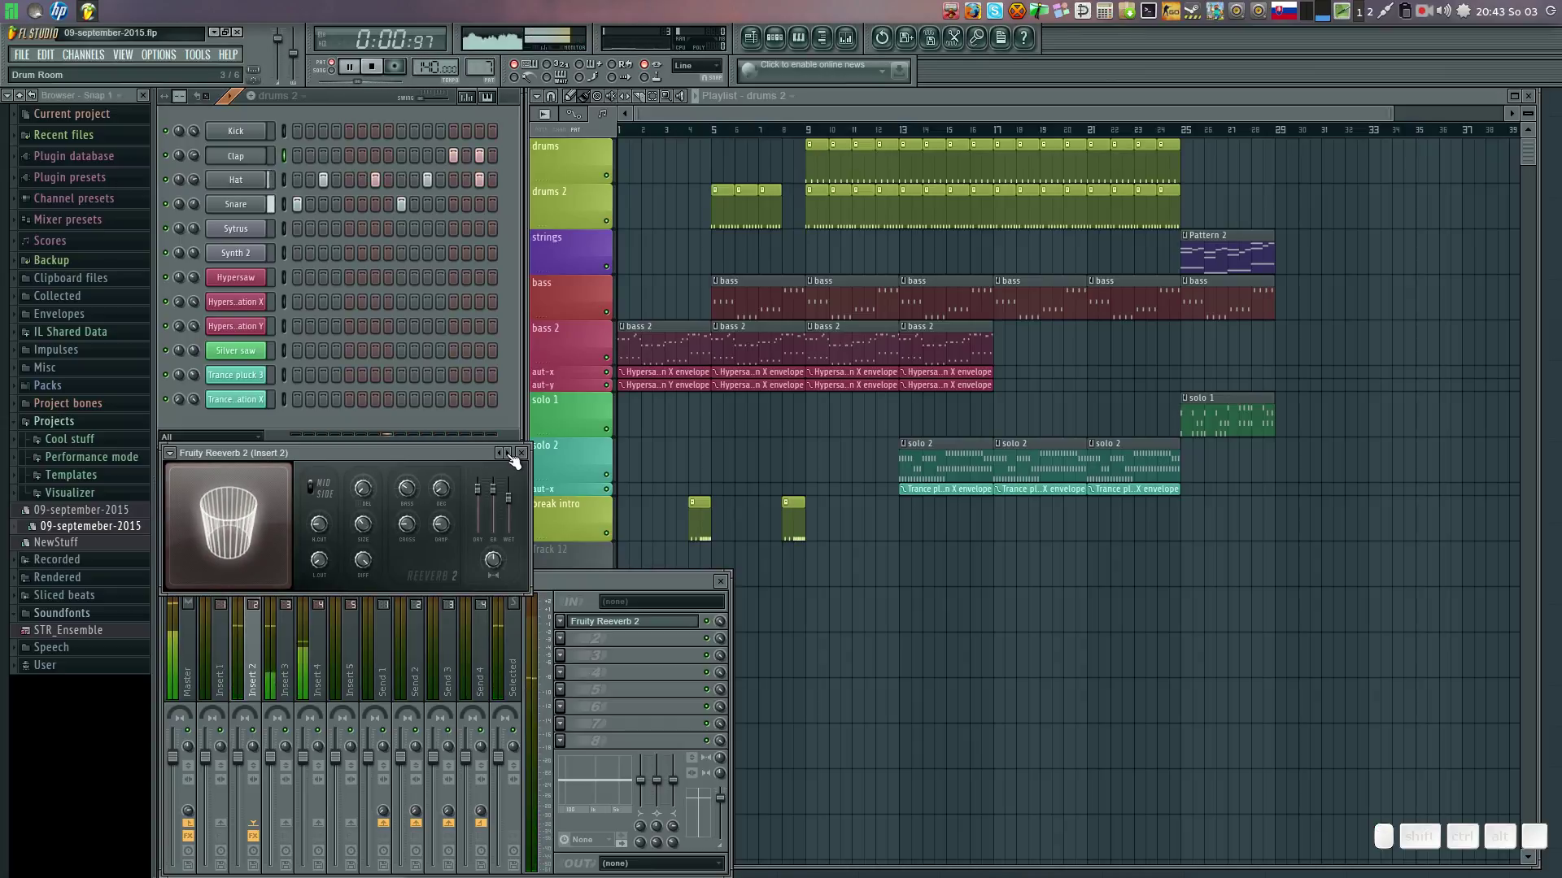
click(516, 459)
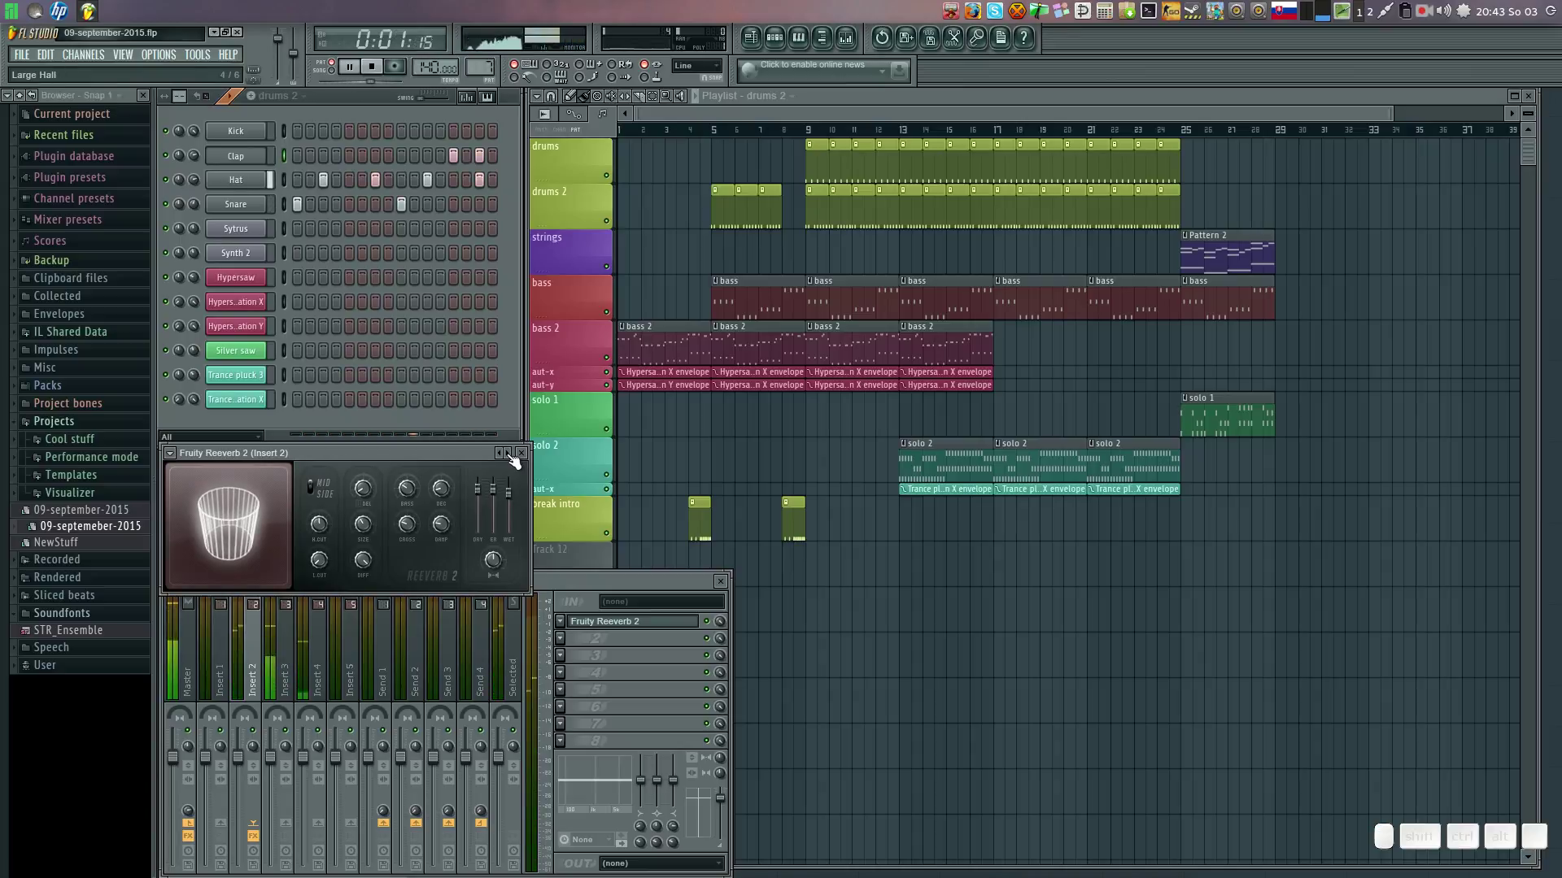
click(517, 459)
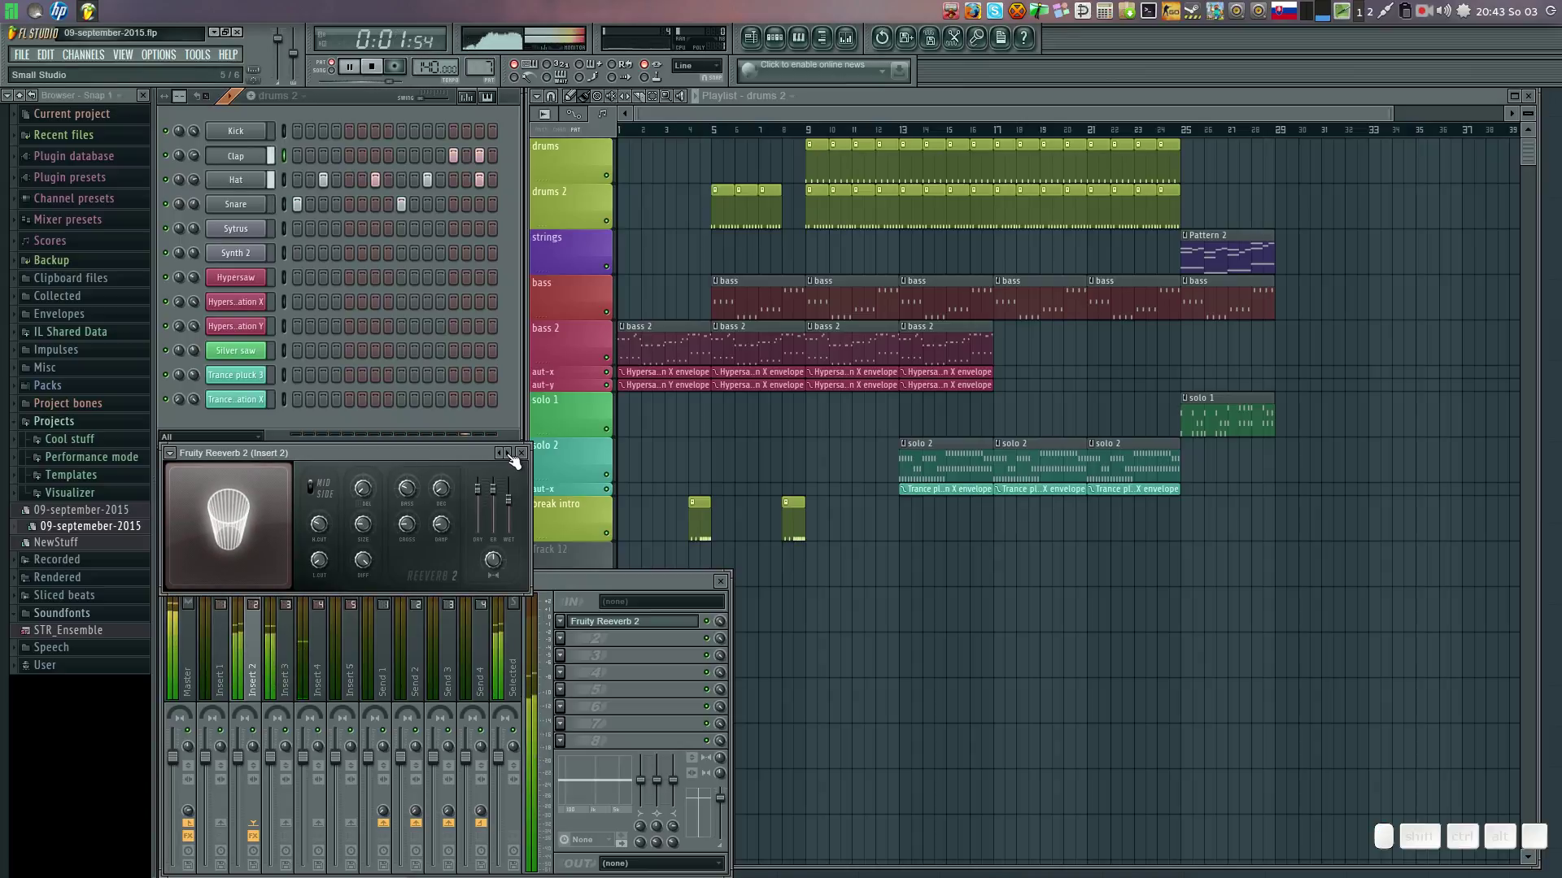
click(517, 459)
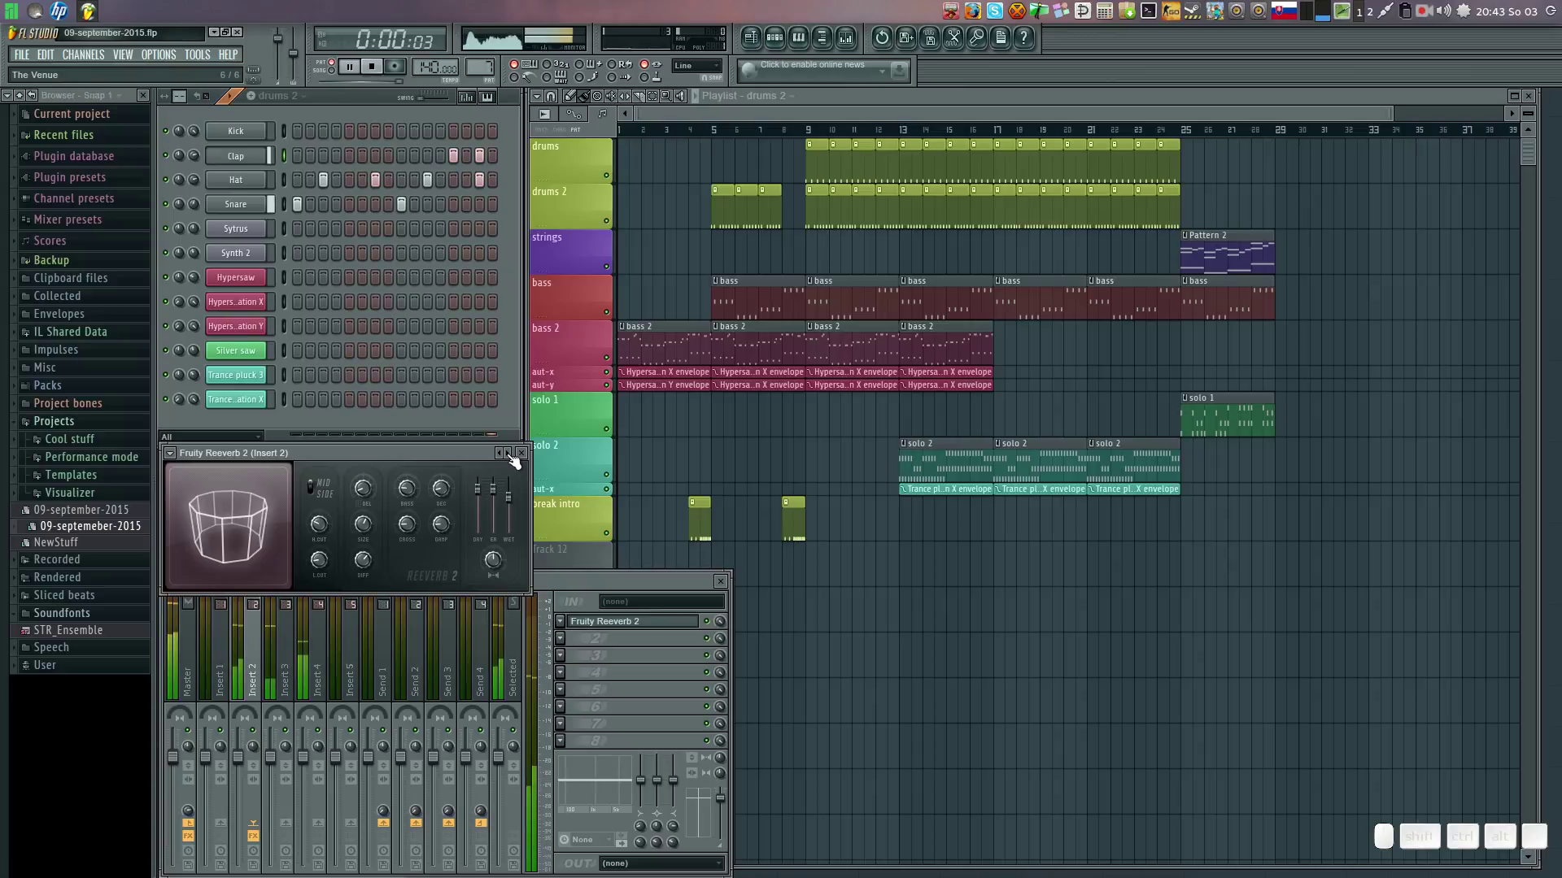
click(529, 458)
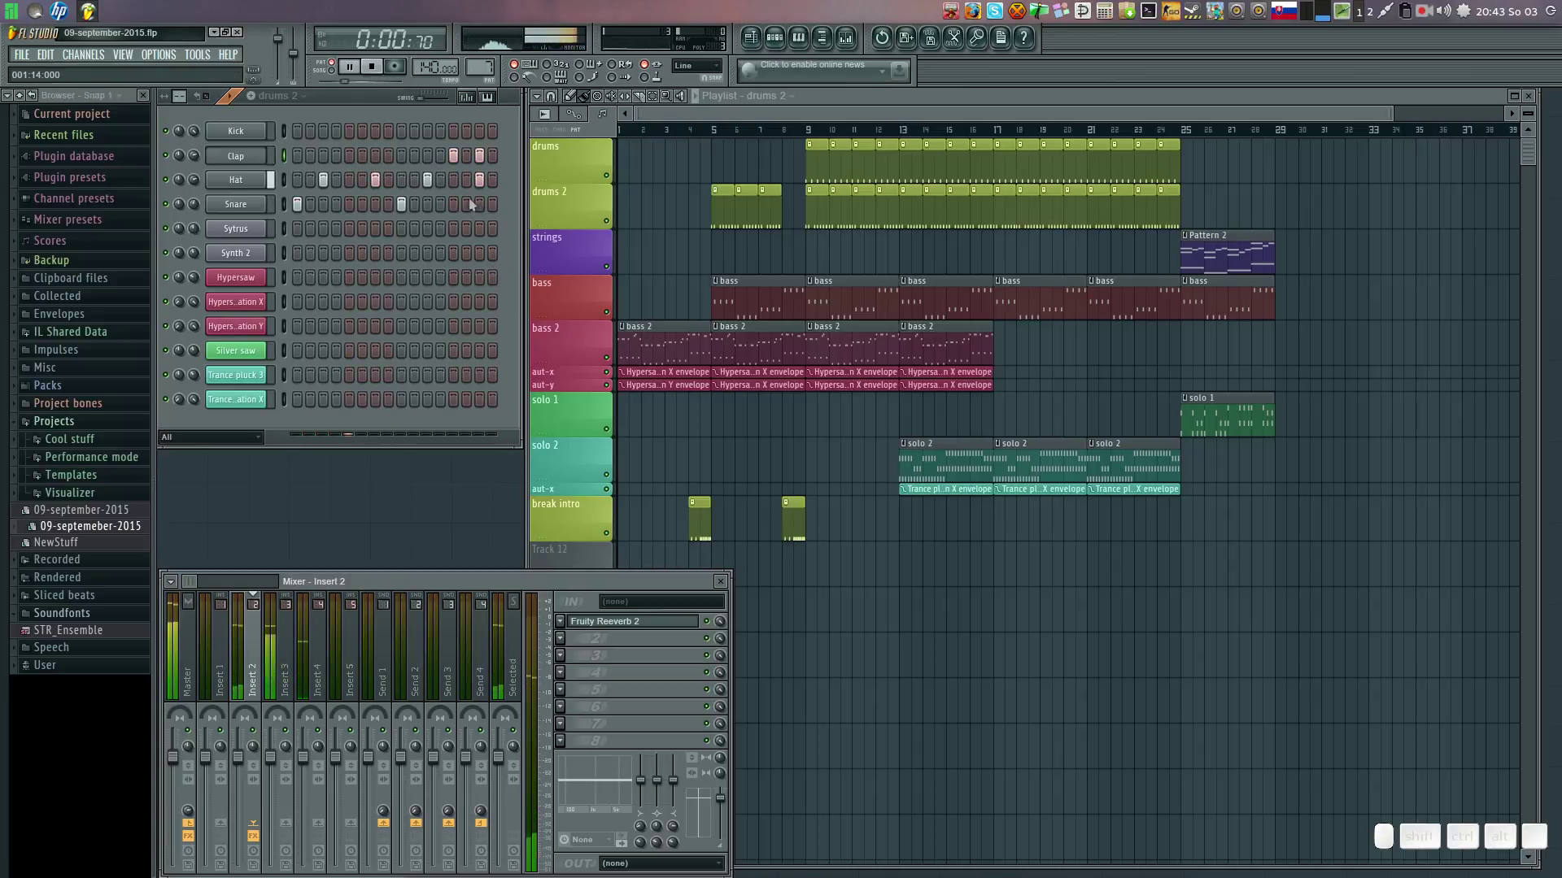
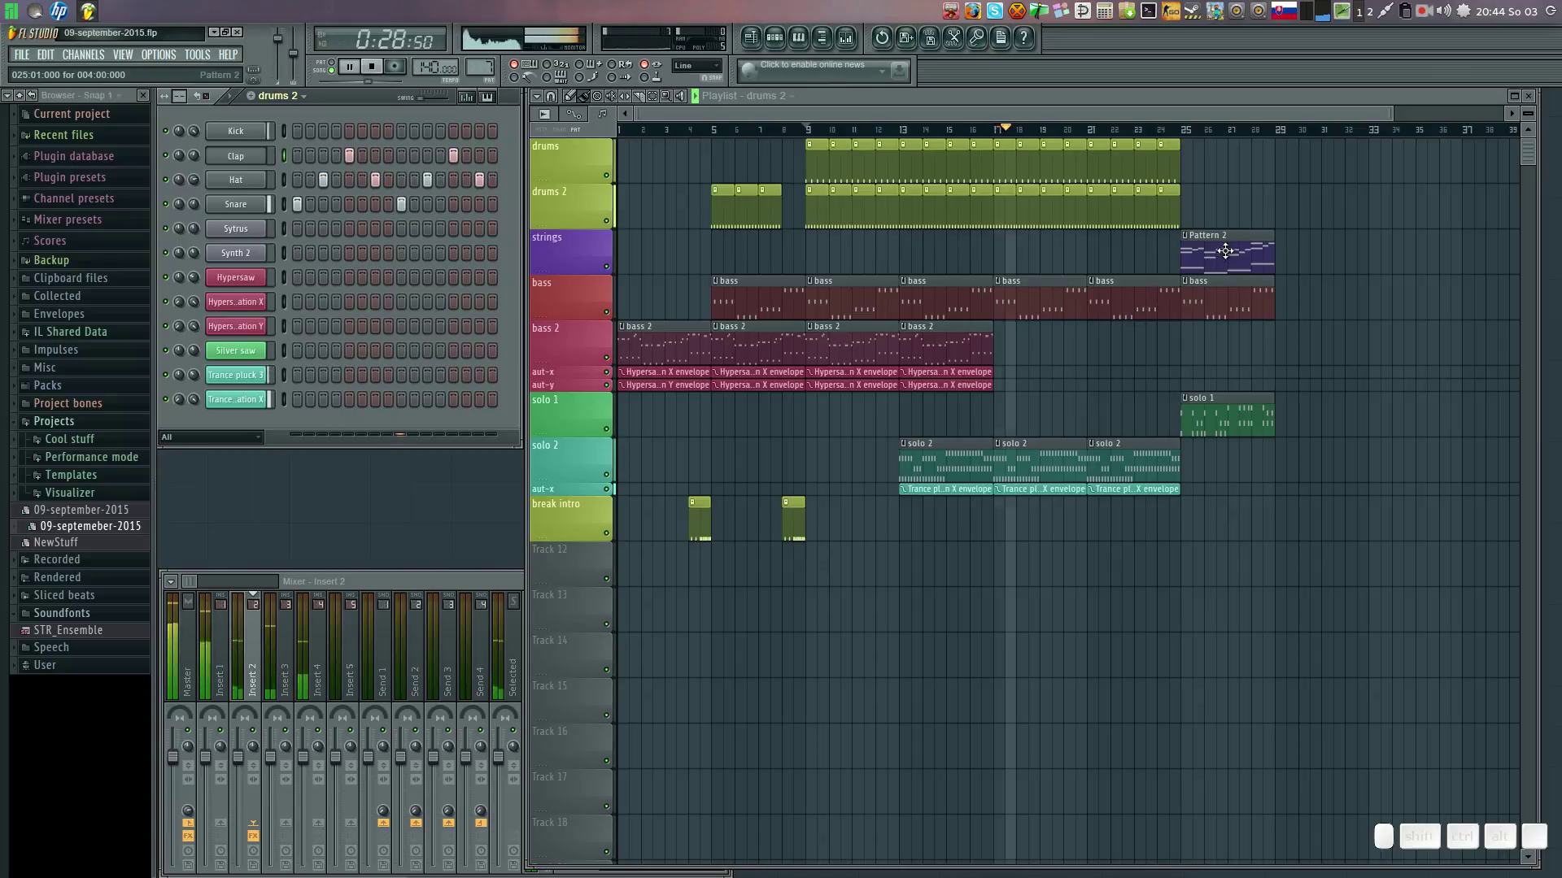
Make the strings Pattern 2 the active pattern for painting further clips.
click(1235, 231)
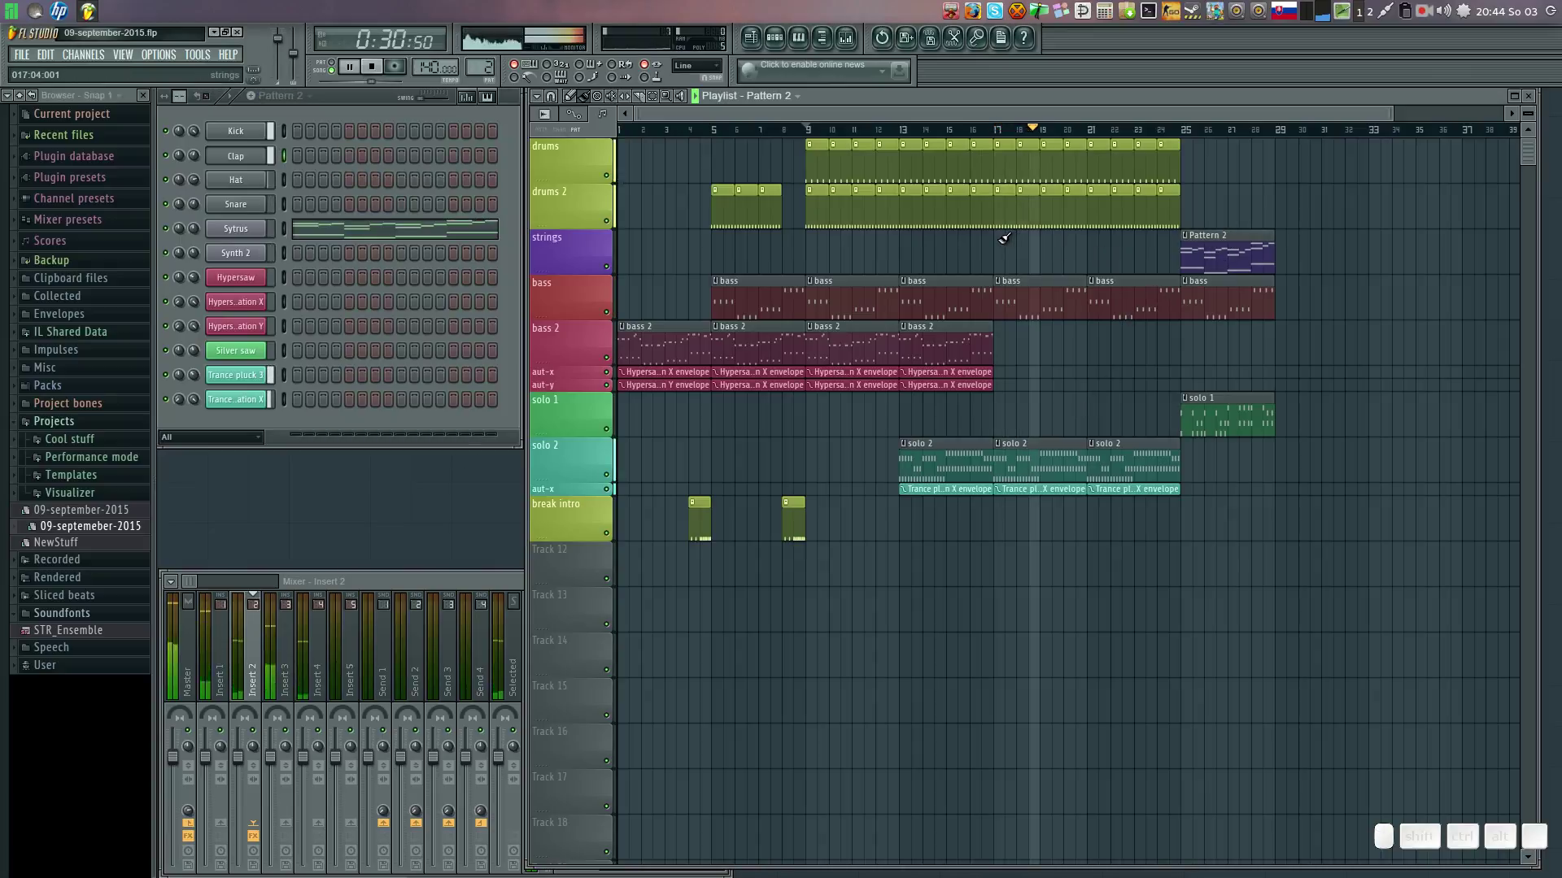
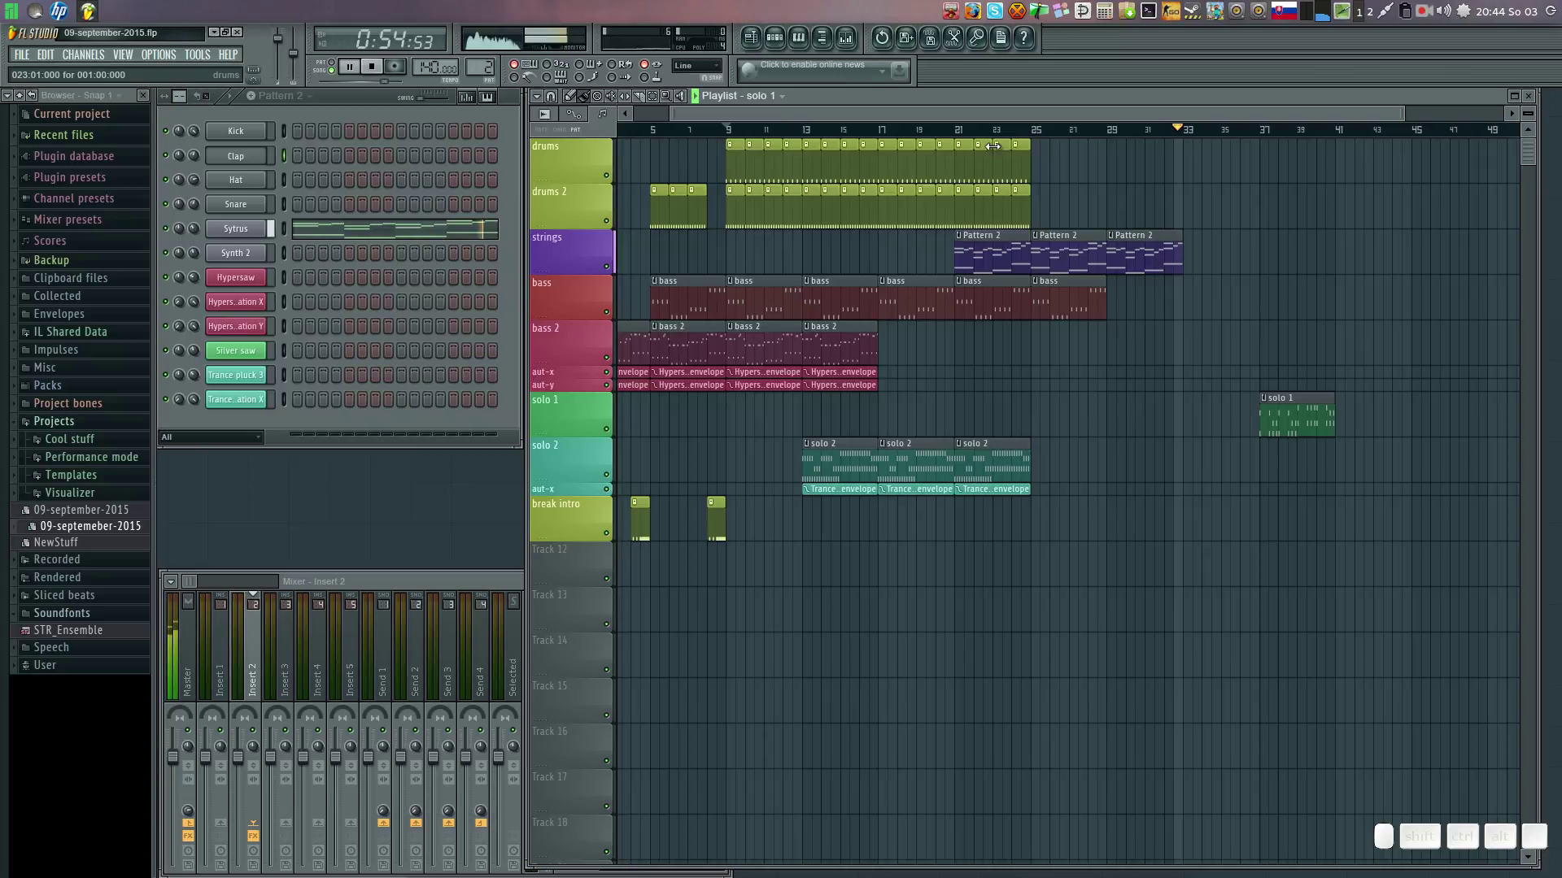
Remove the solo 2 clips at bar 21 and select the drums pattern from its clip.
click(1005, 132)
click(922, 132)
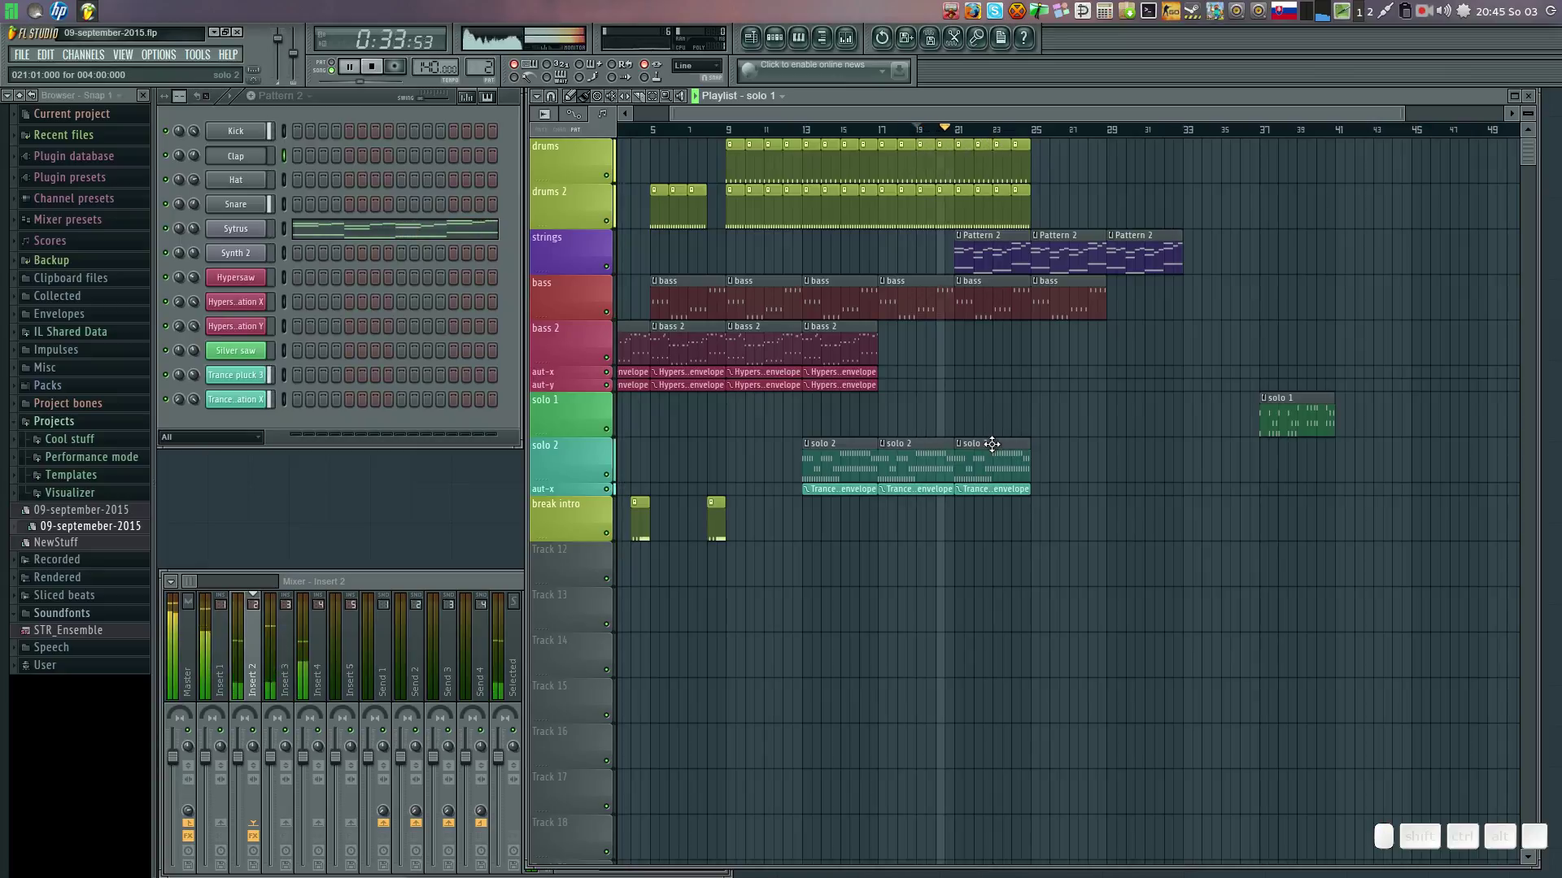
right_click(992, 440)
right_click(1003, 491)
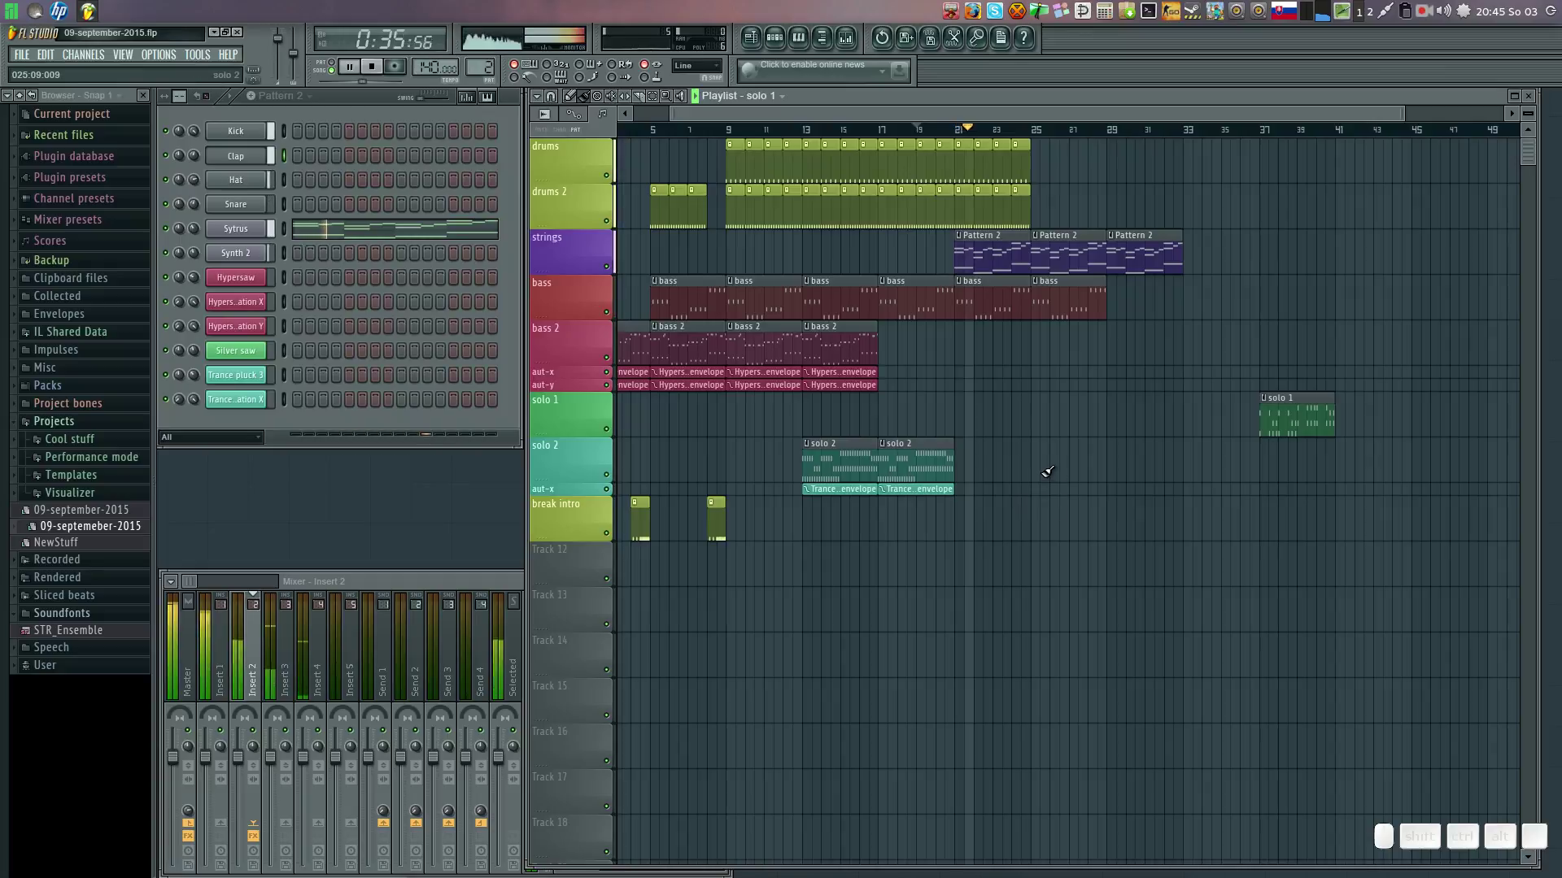
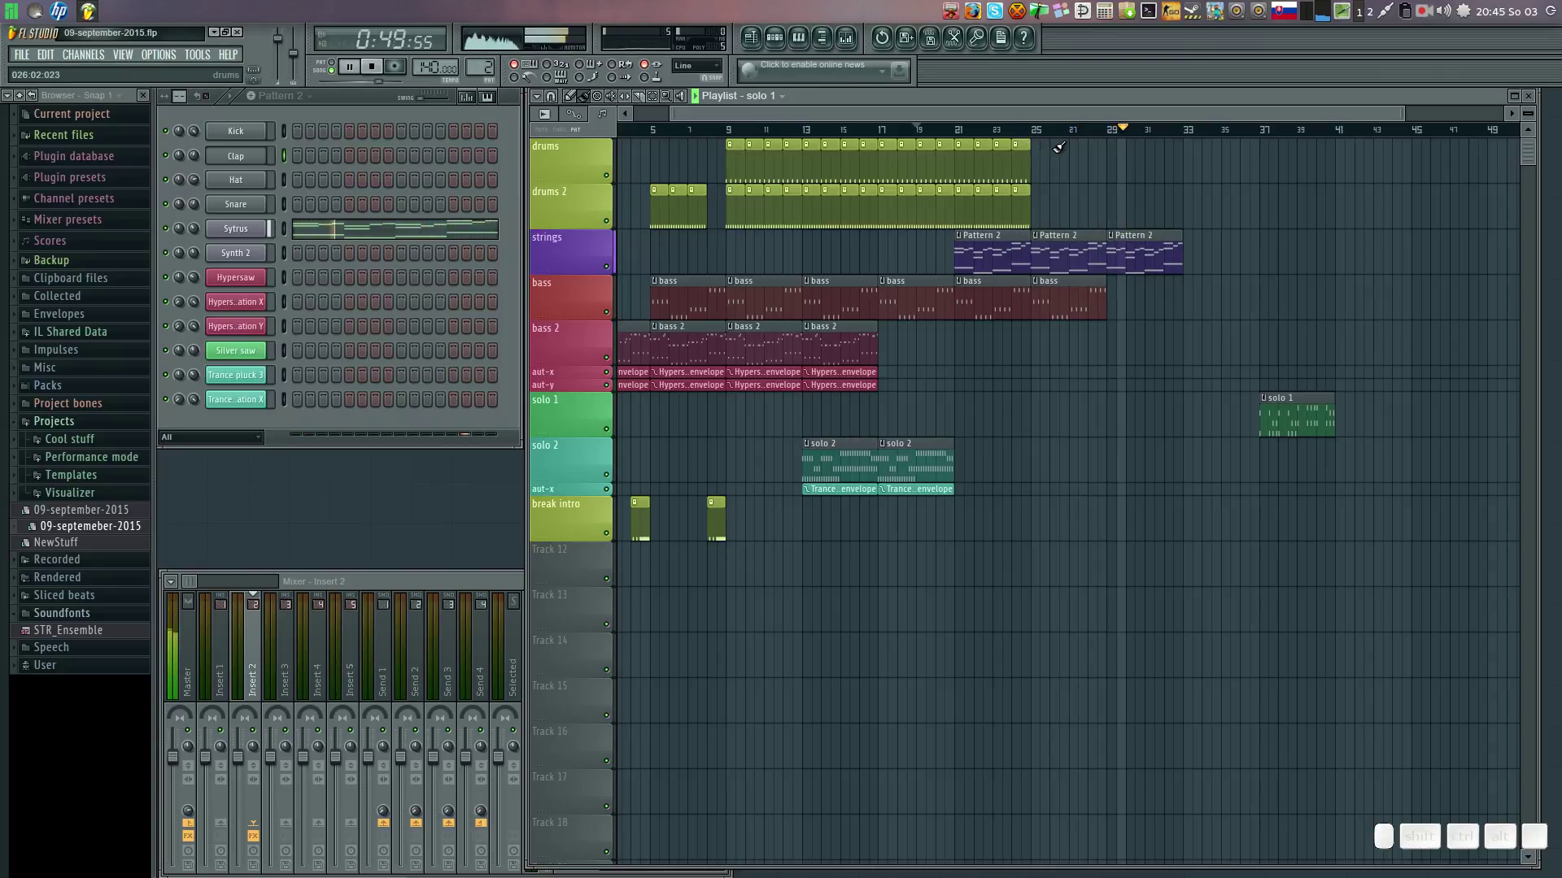
click(1024, 152)
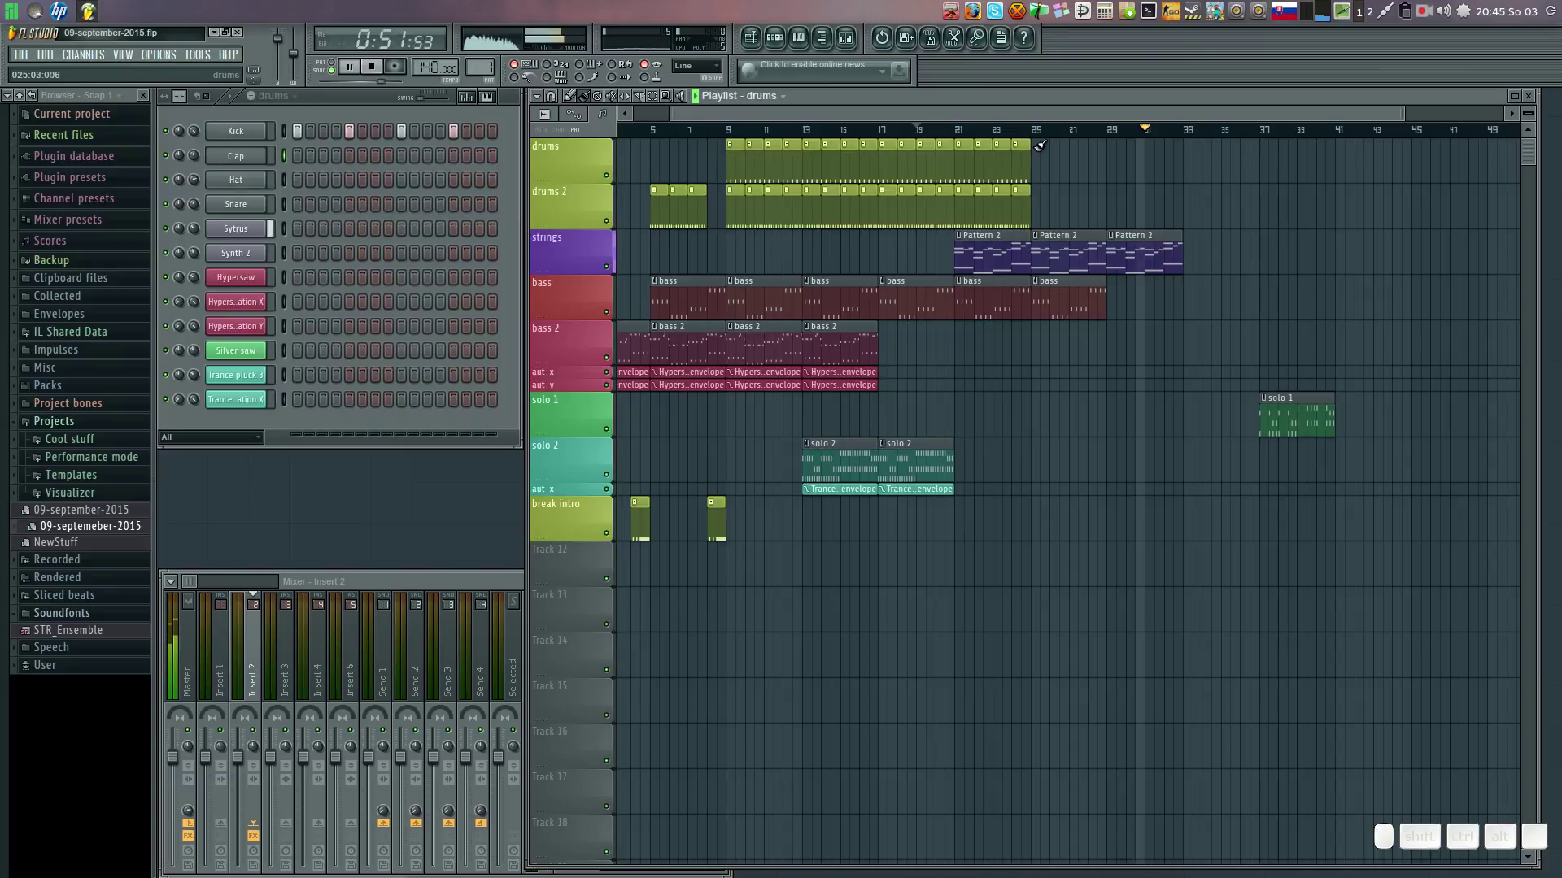
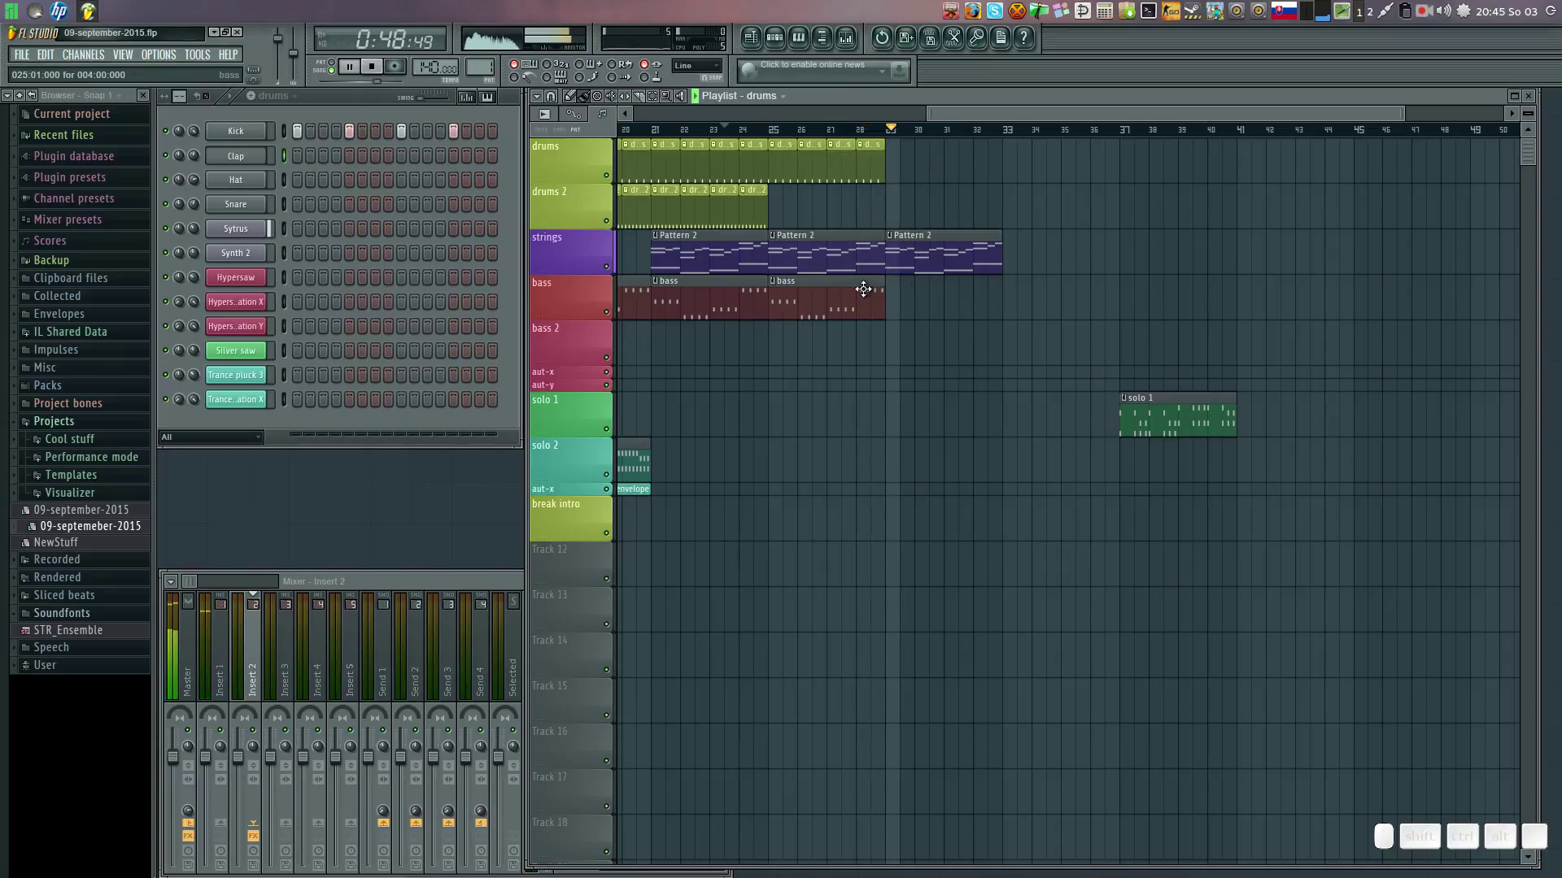
Paint a third bass clip after the second and drag solo 1 left to start where the strings end.
click(854, 277)
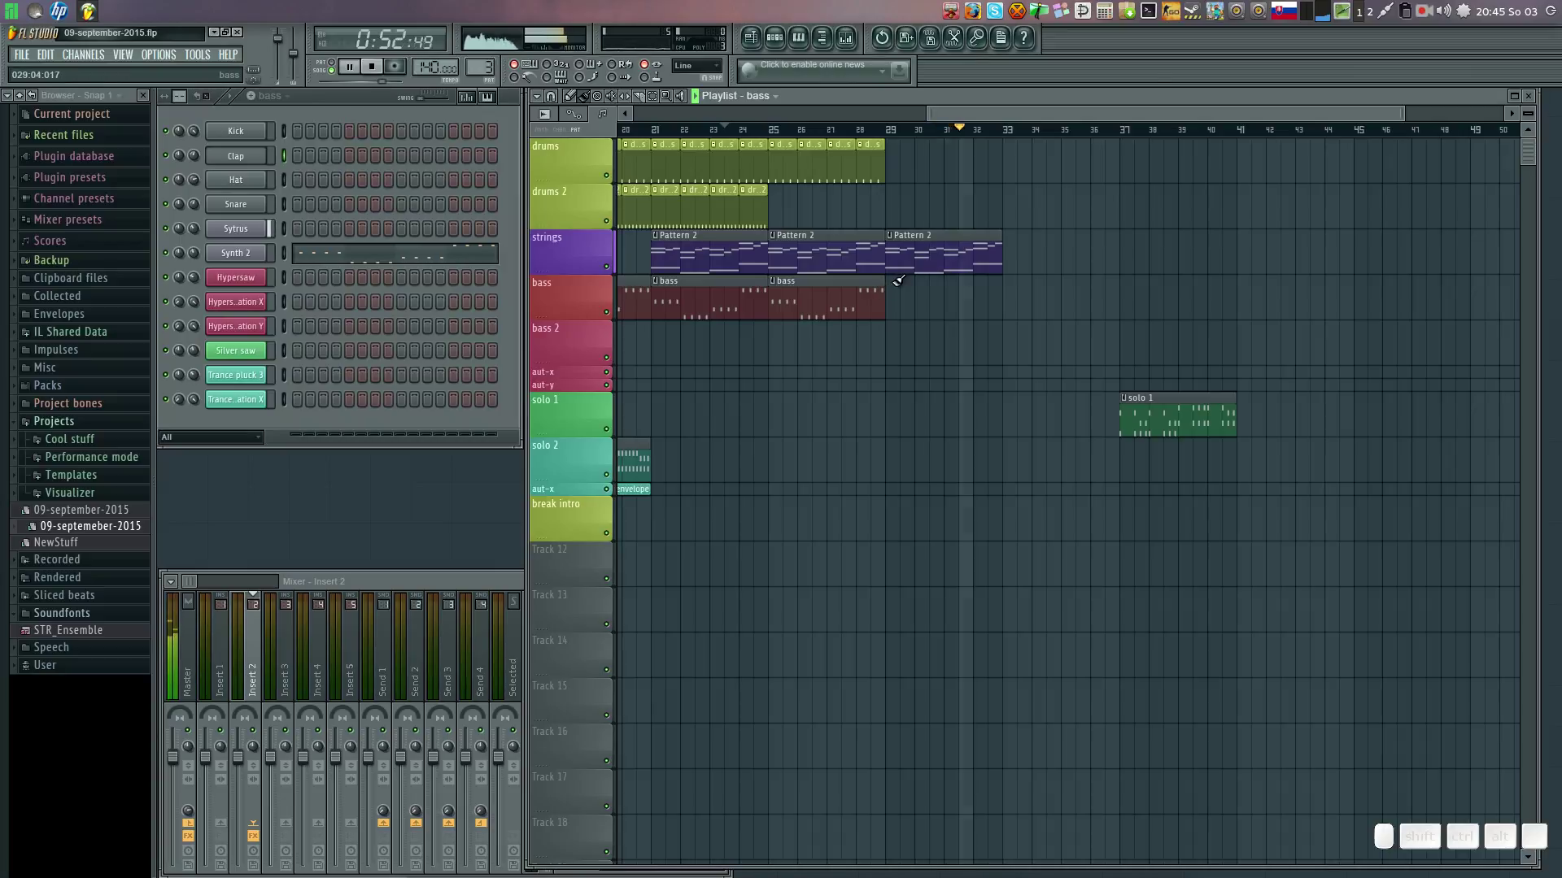
click(903, 276)
click(915, 273)
click(870, 132)
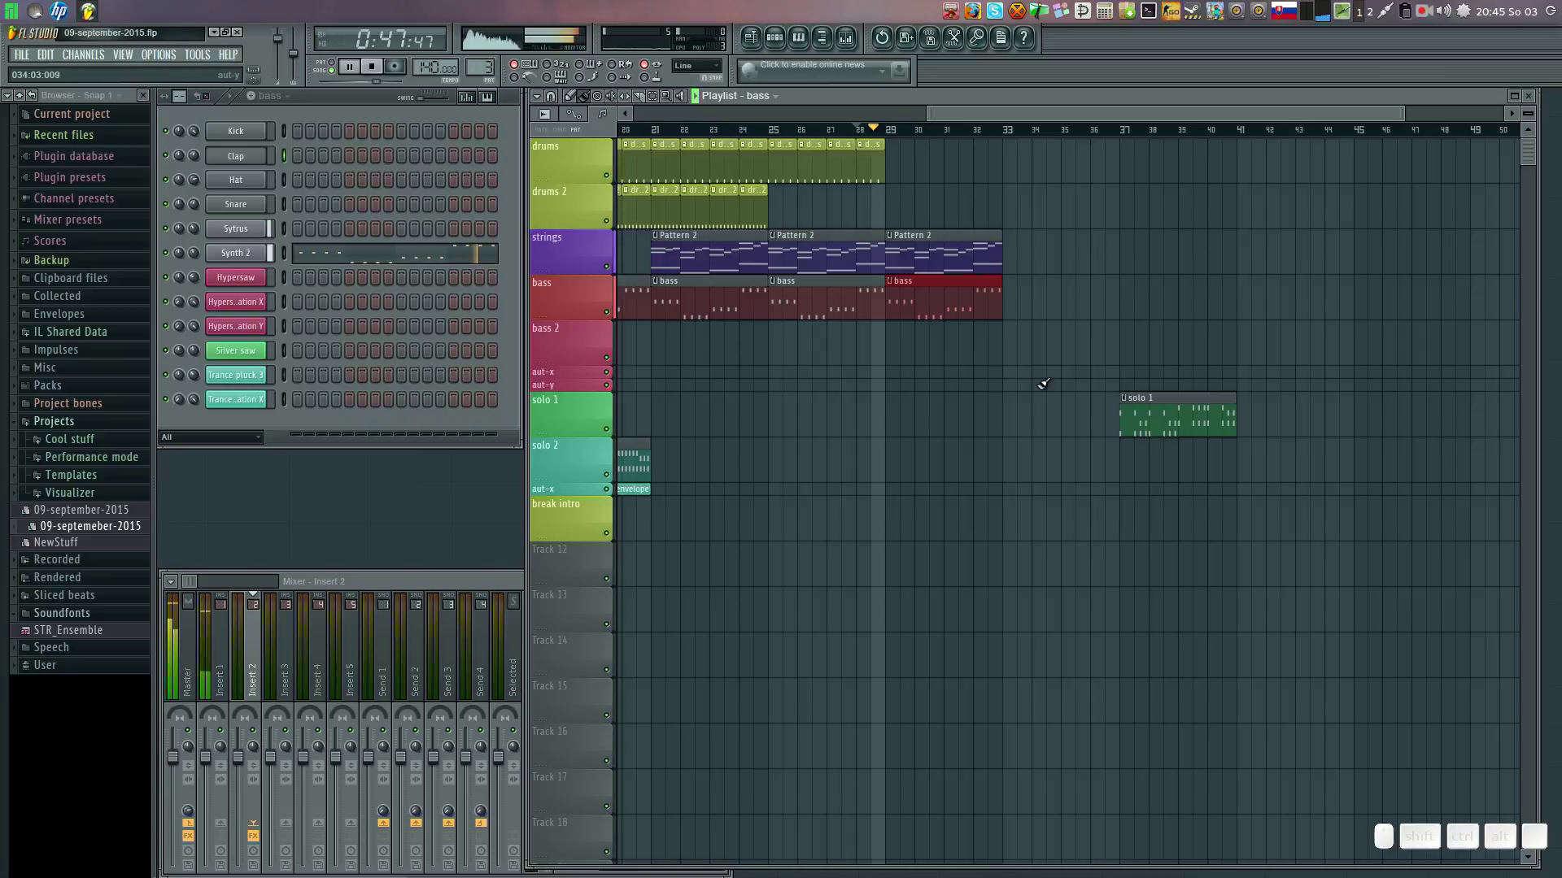
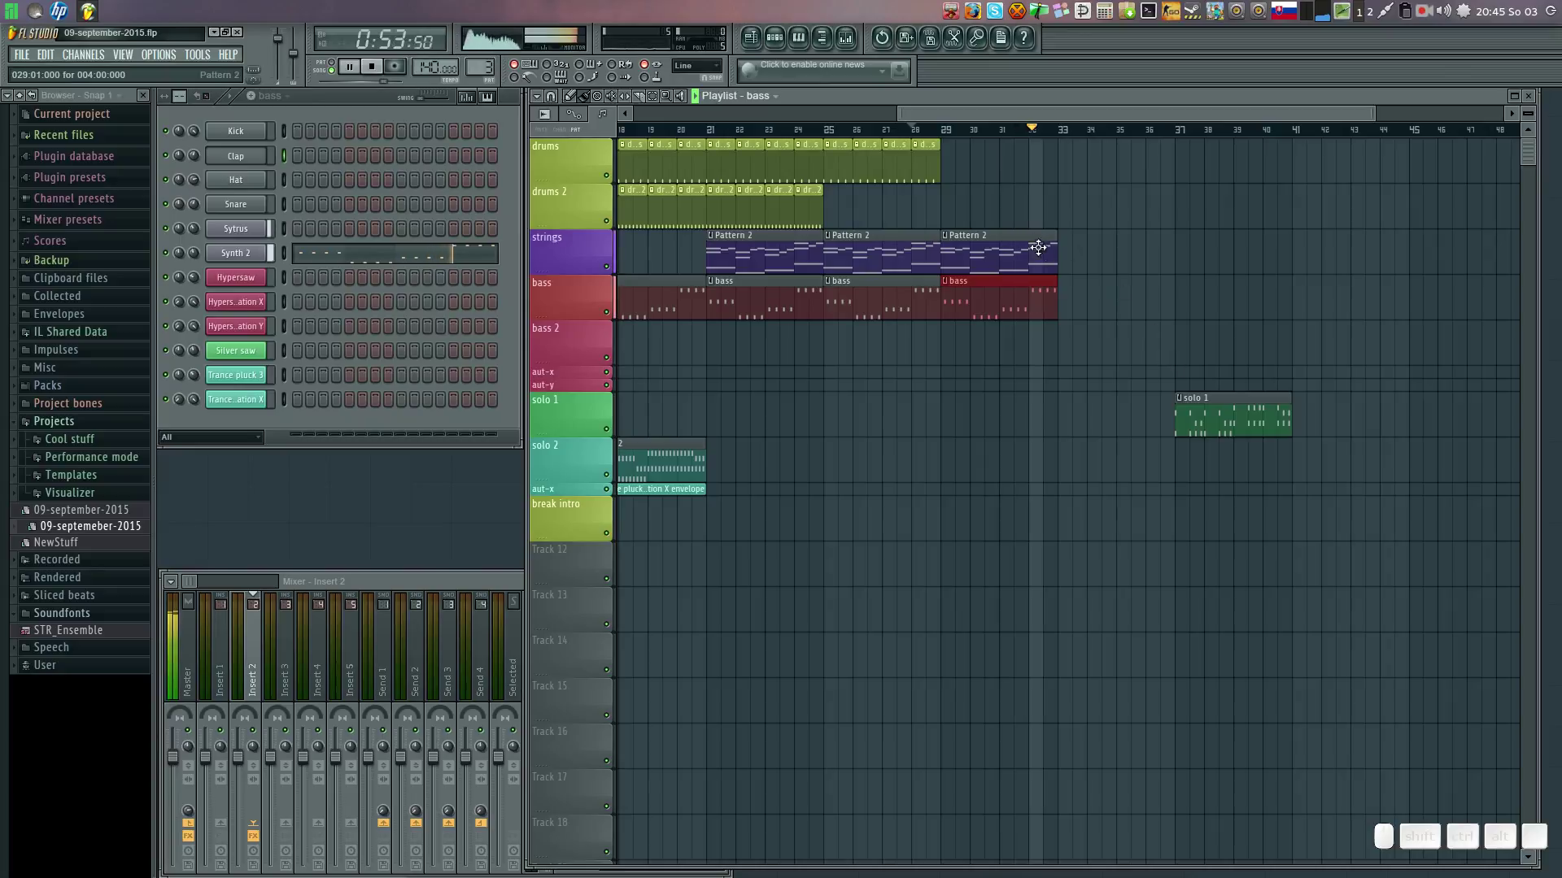
click(1024, 232)
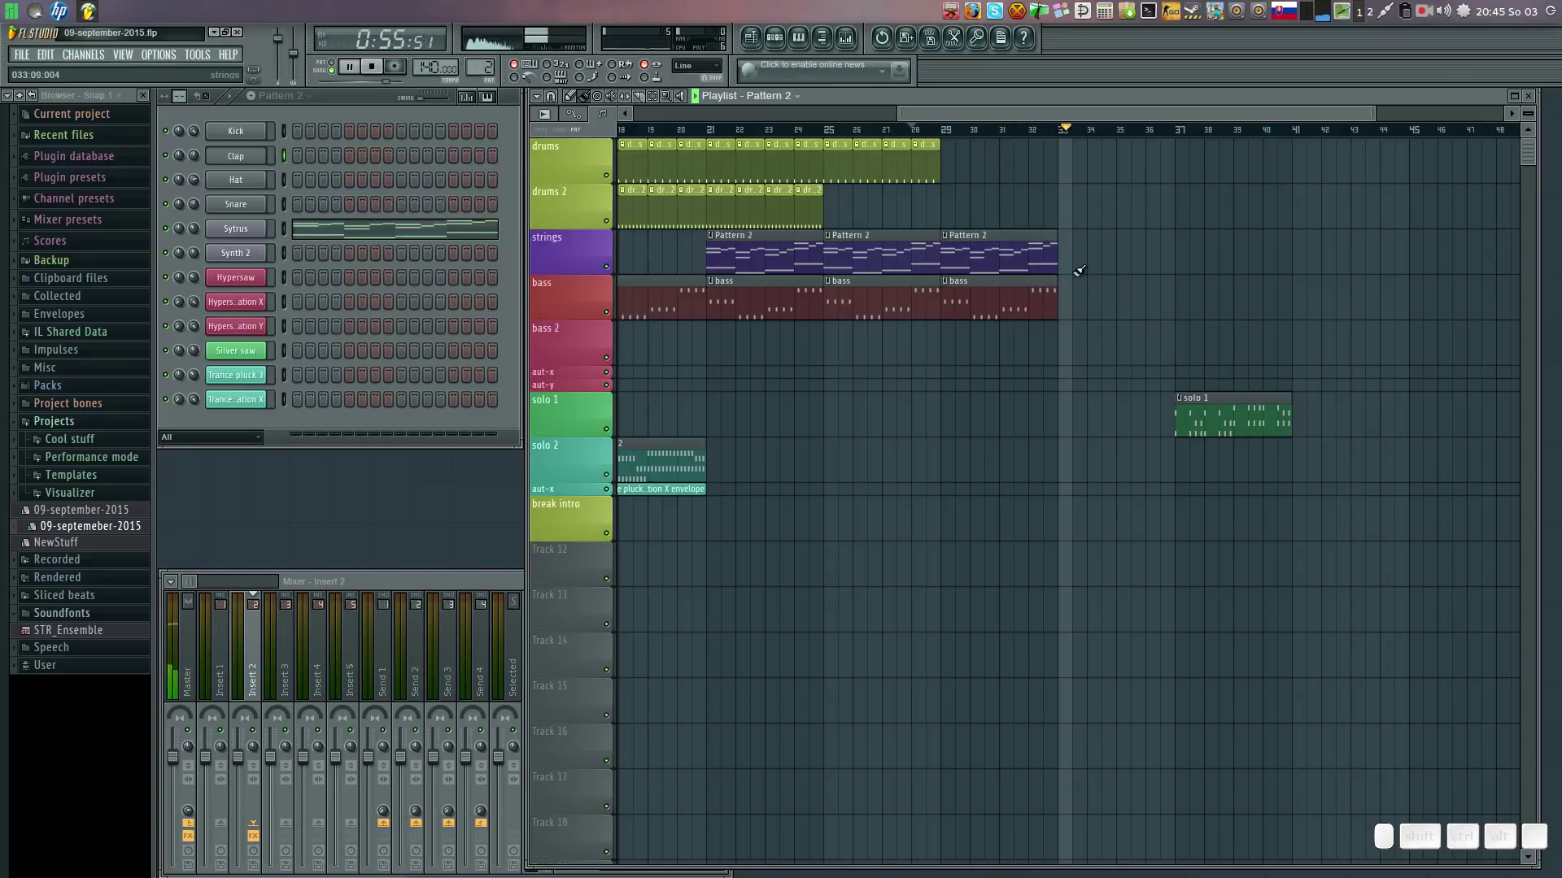
drag(1221, 390, 1027, 191)
Add a second solo 1 clip and paint three solo 2 clips around it.
click(940, 136)
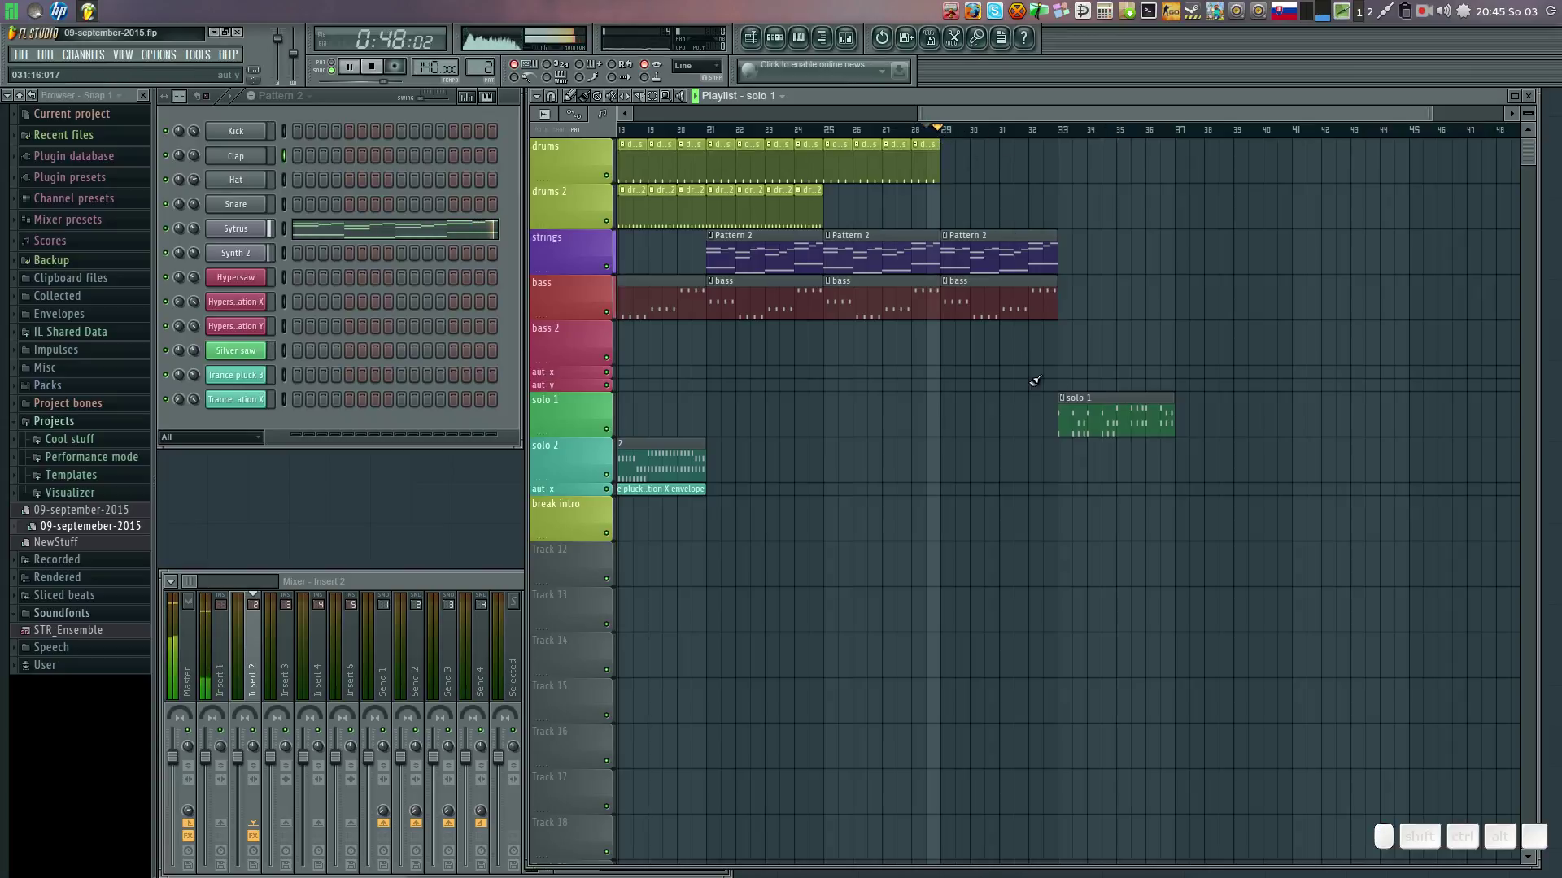
click(1187, 394)
click(674, 439)
click(957, 438)
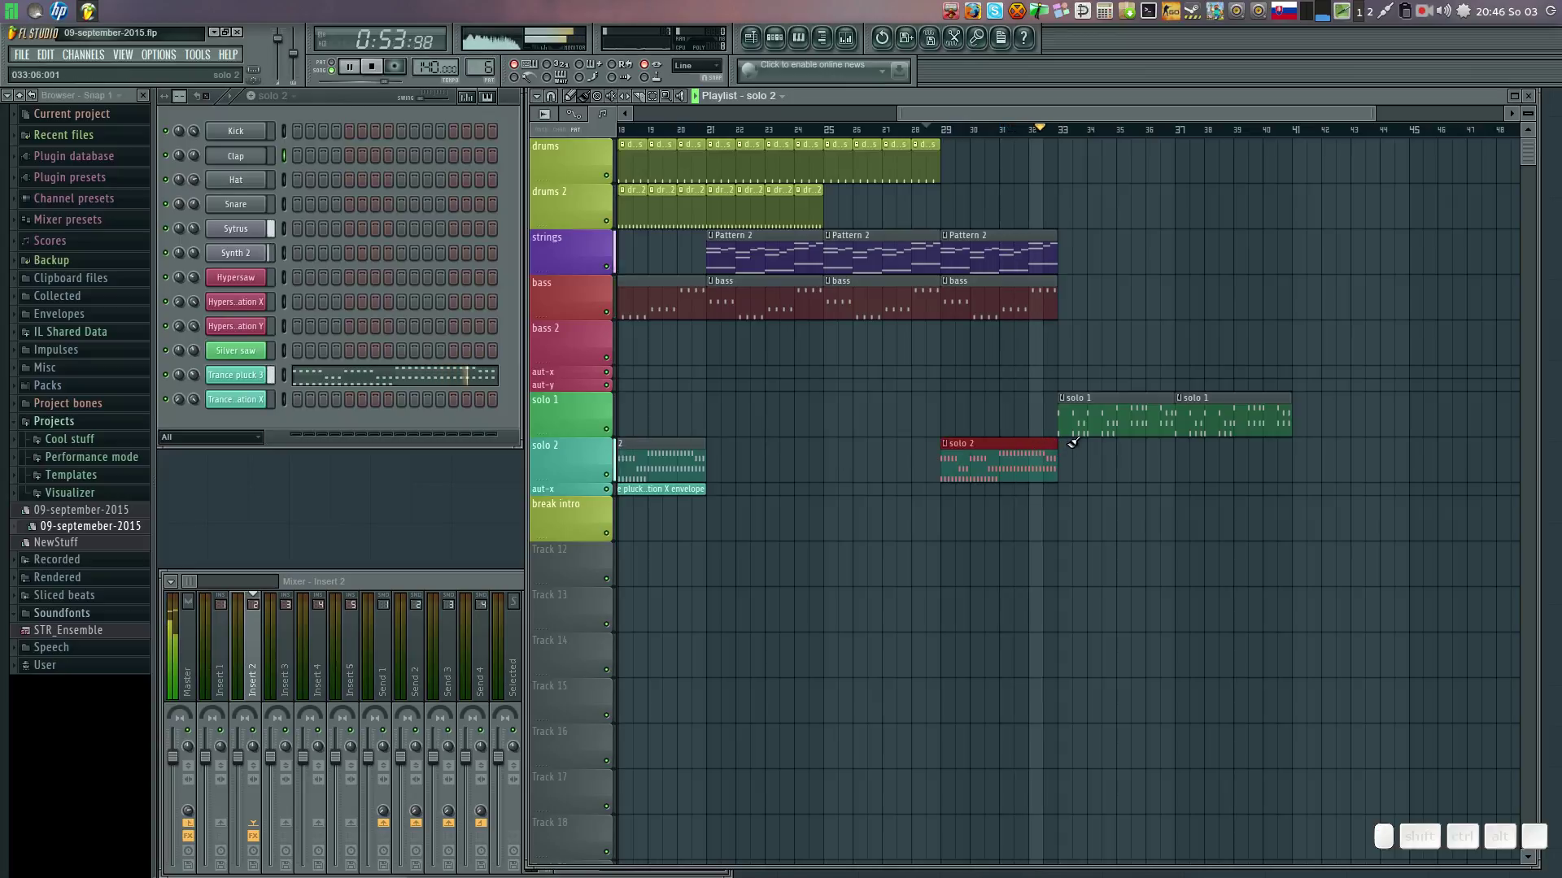
click(1072, 440)
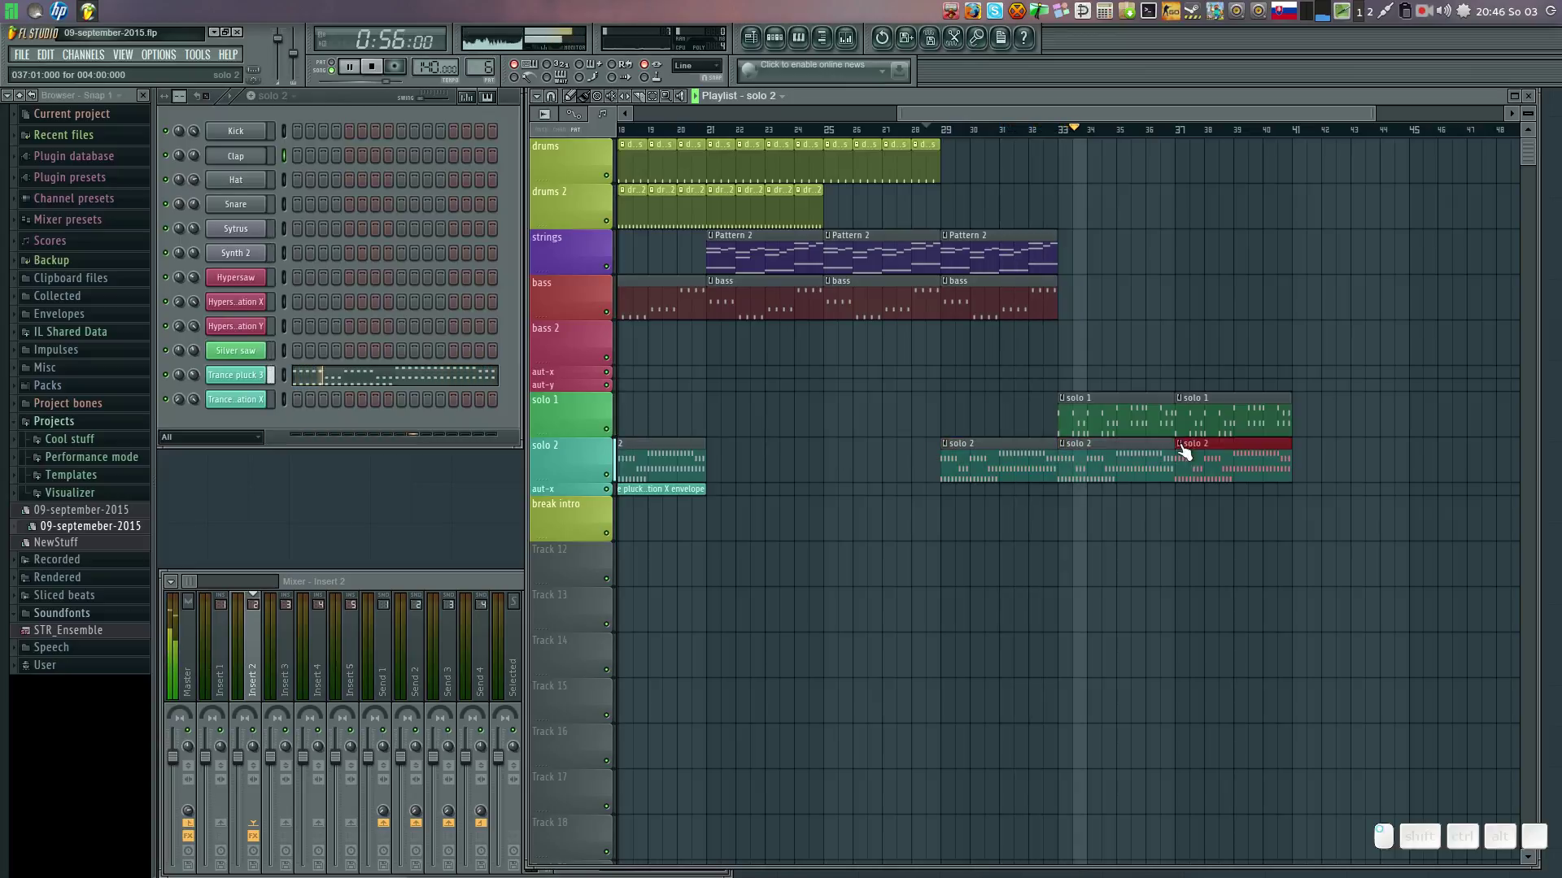
Lay Trance pluck Modulation X automation clips under the solo 2 clips, delete the stray one, and remove the last strings clip.
click(685, 487)
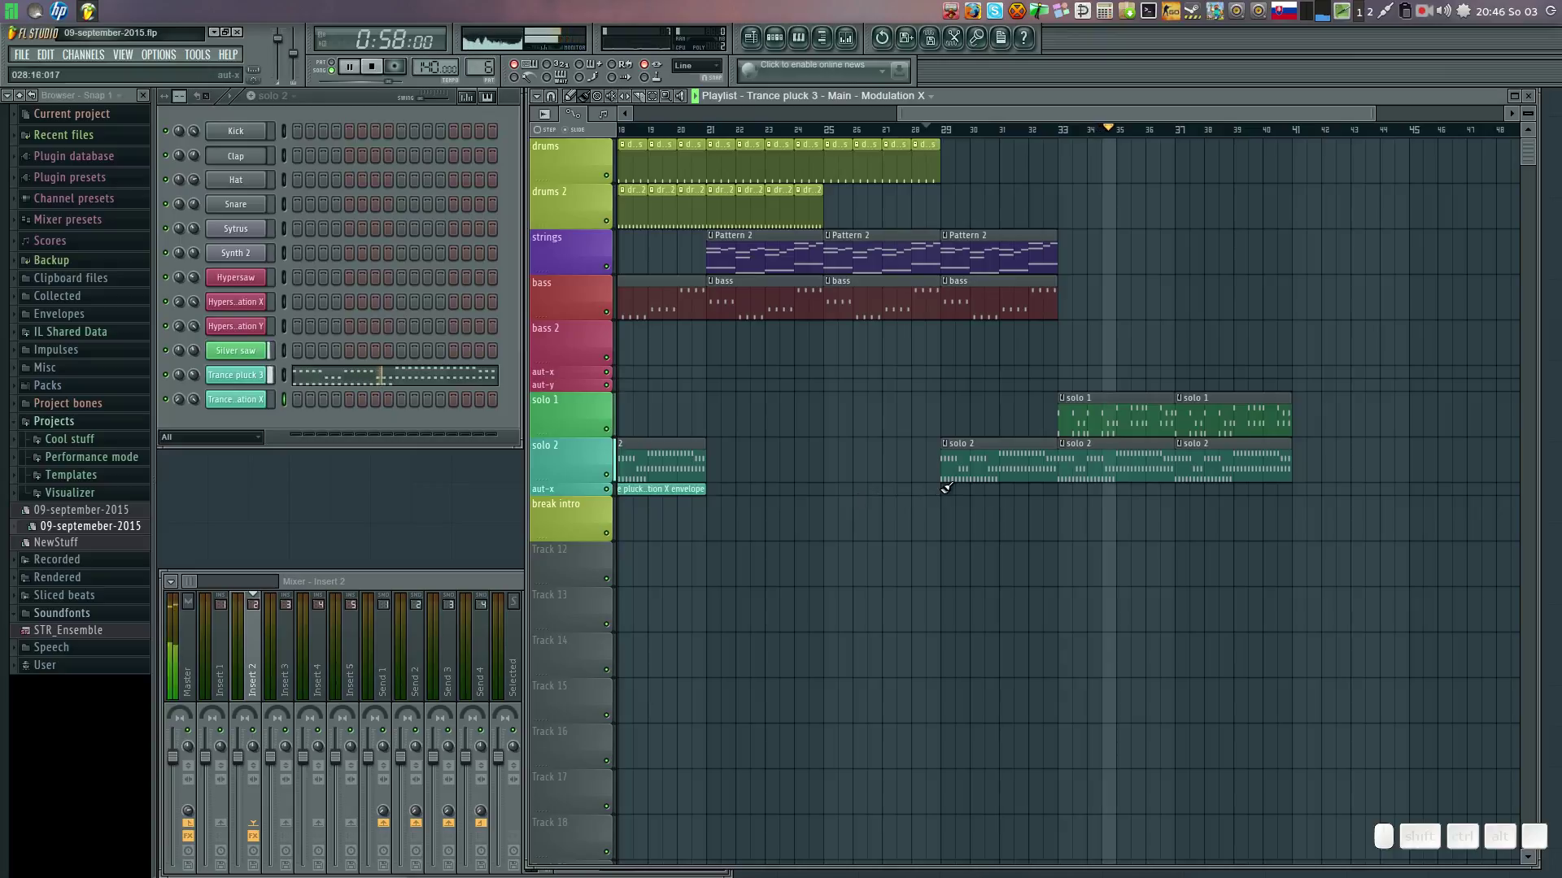
click(953, 484)
drag(1069, 482, 1129, 505)
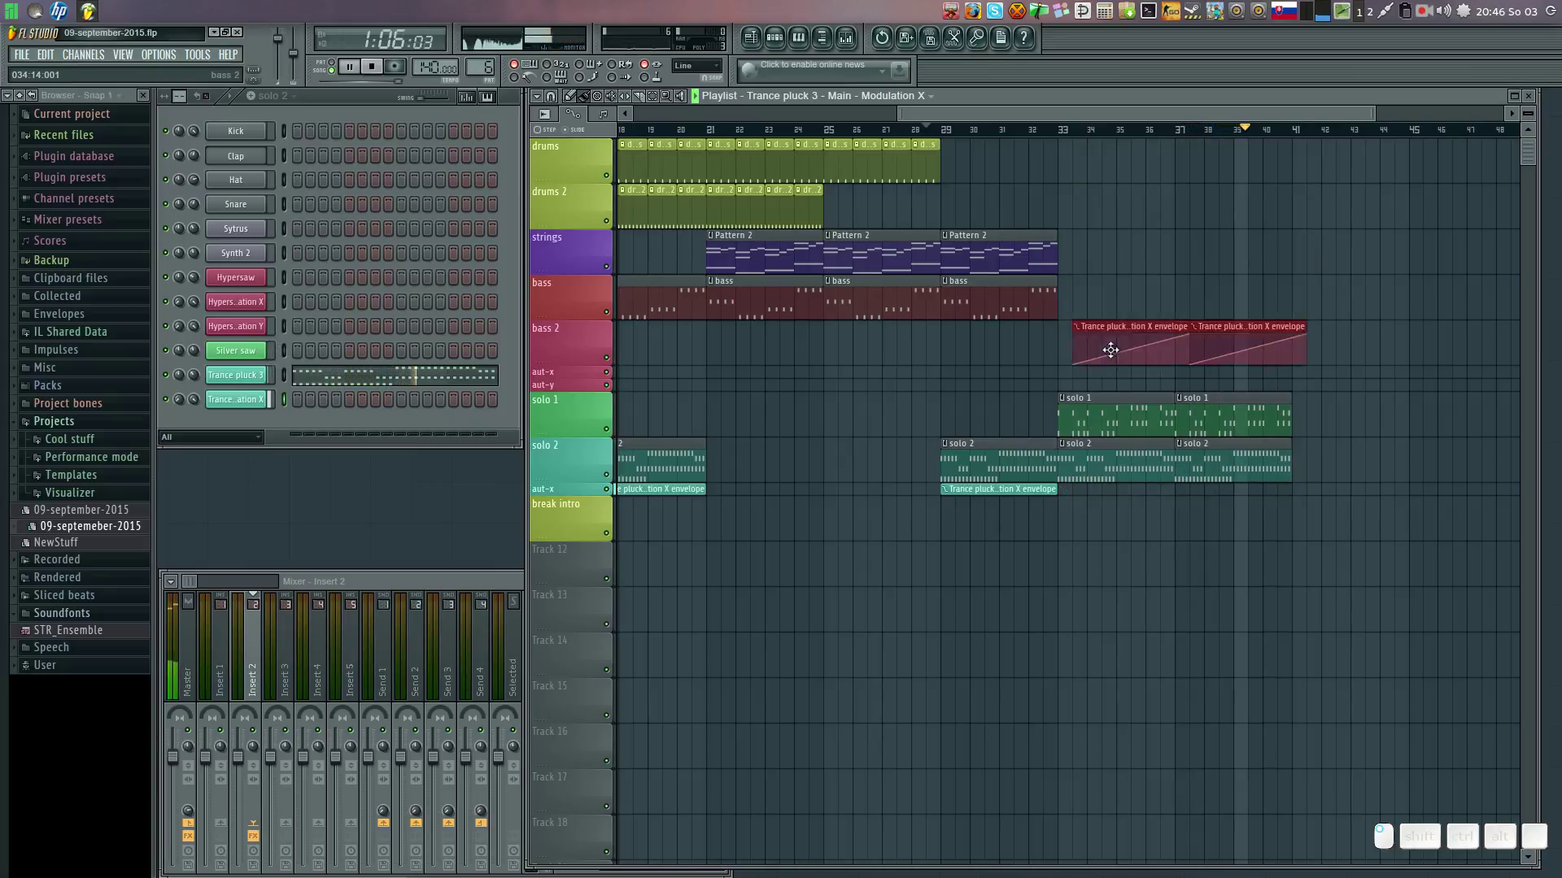
click(1084, 539)
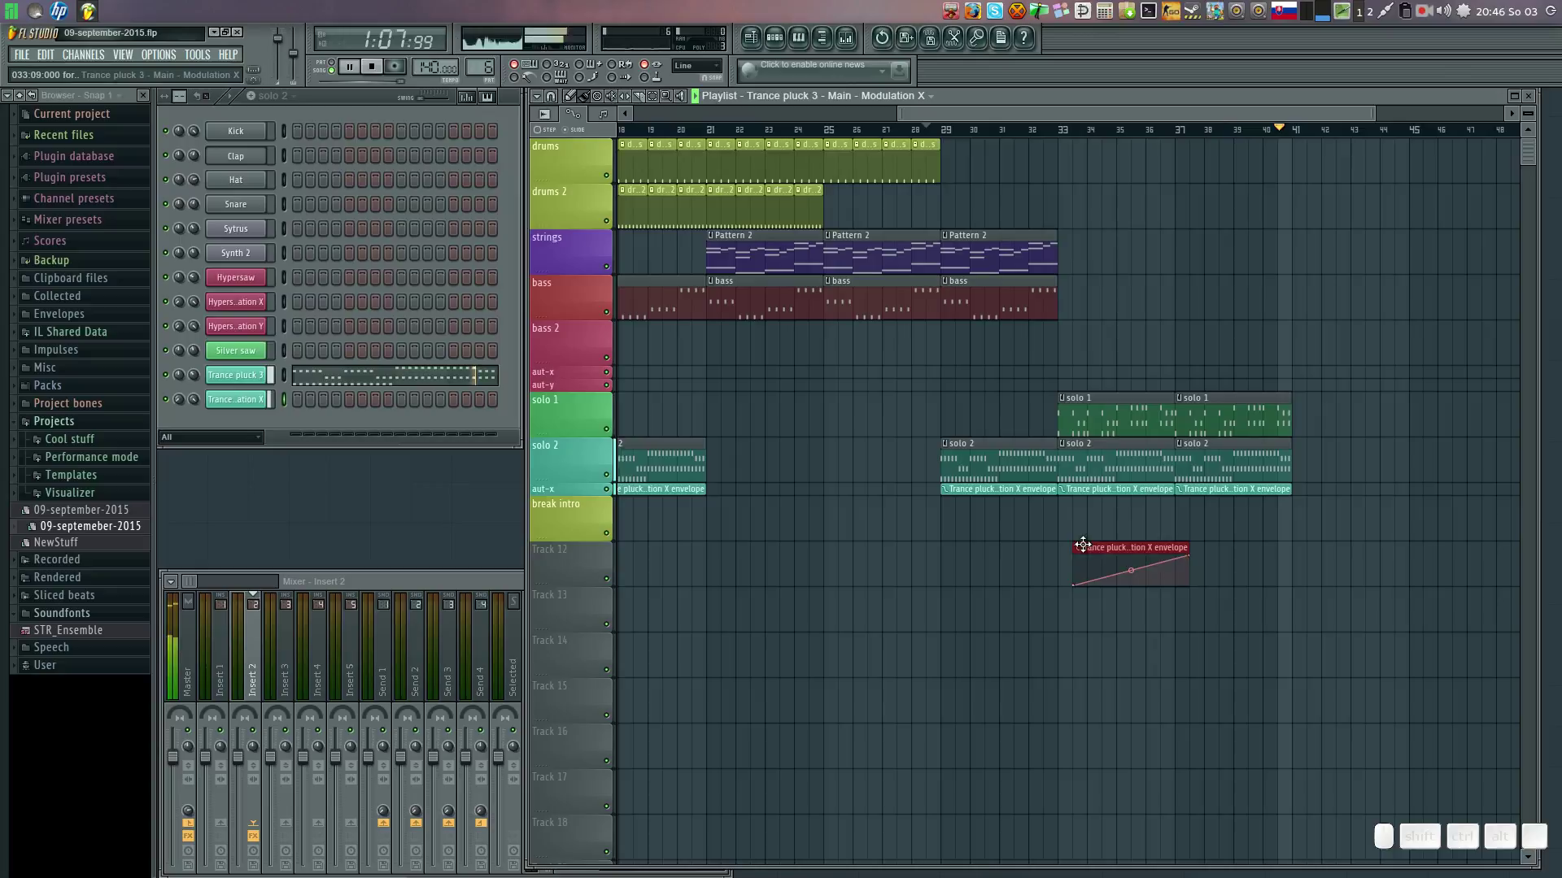
right_click(1087, 542)
click(916, 139)
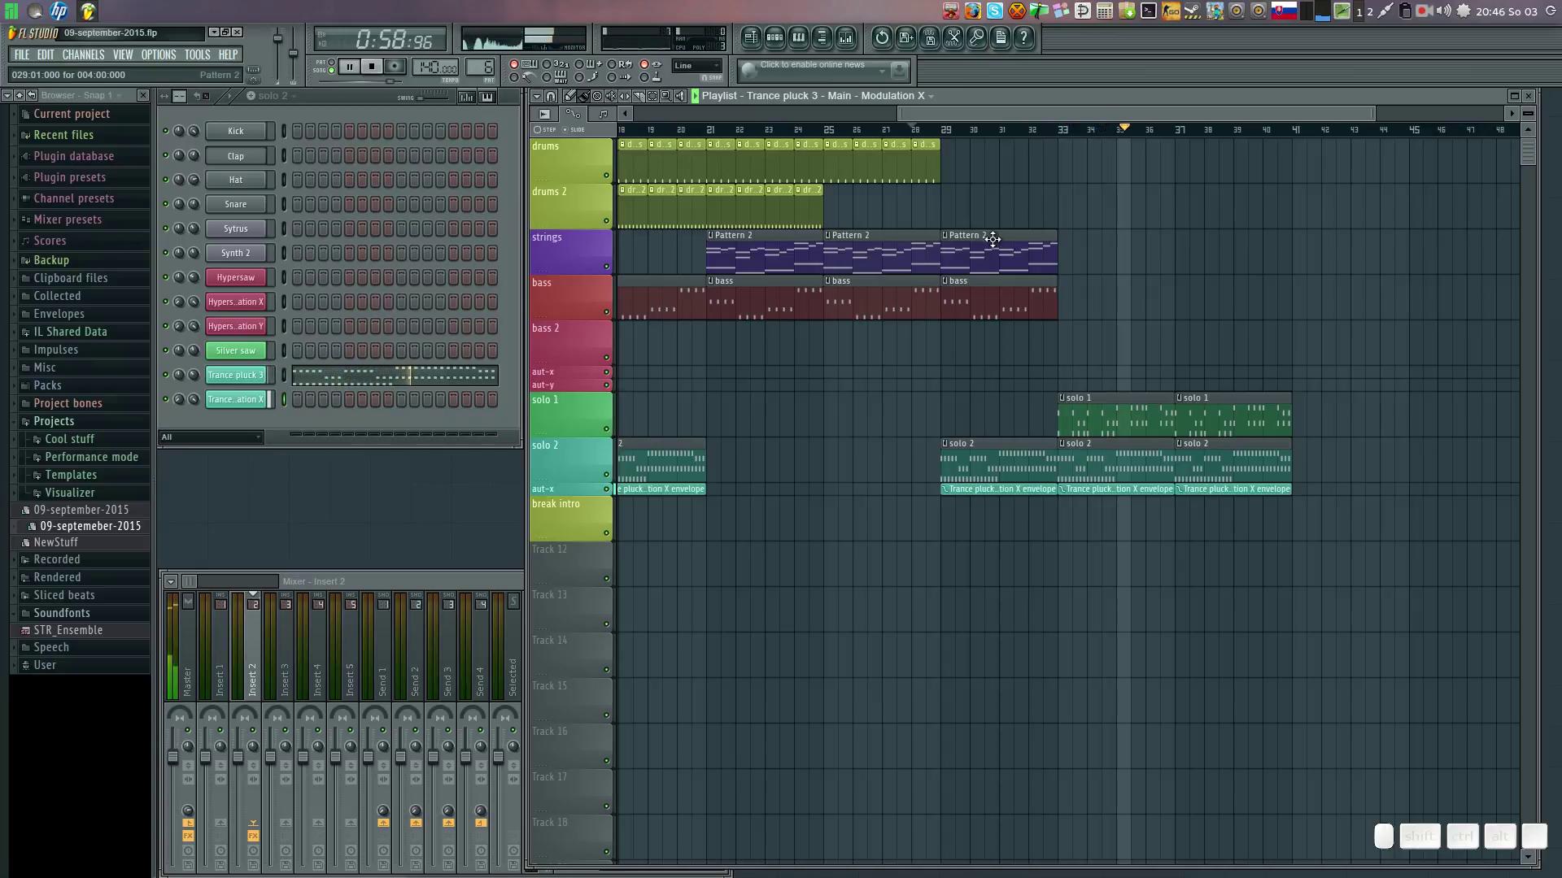
right_click(991, 235)
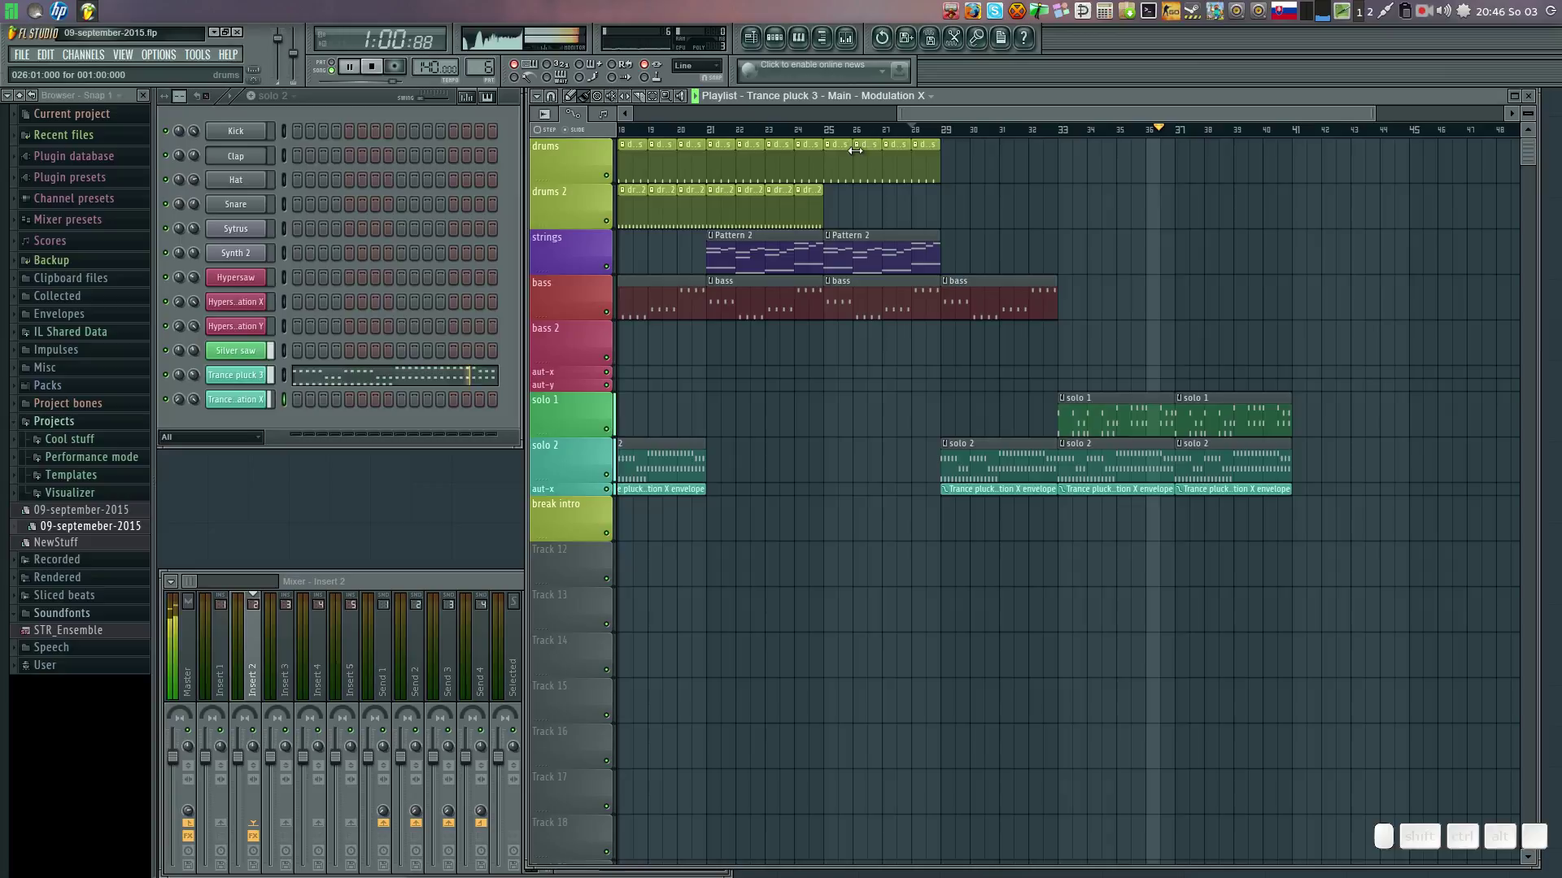
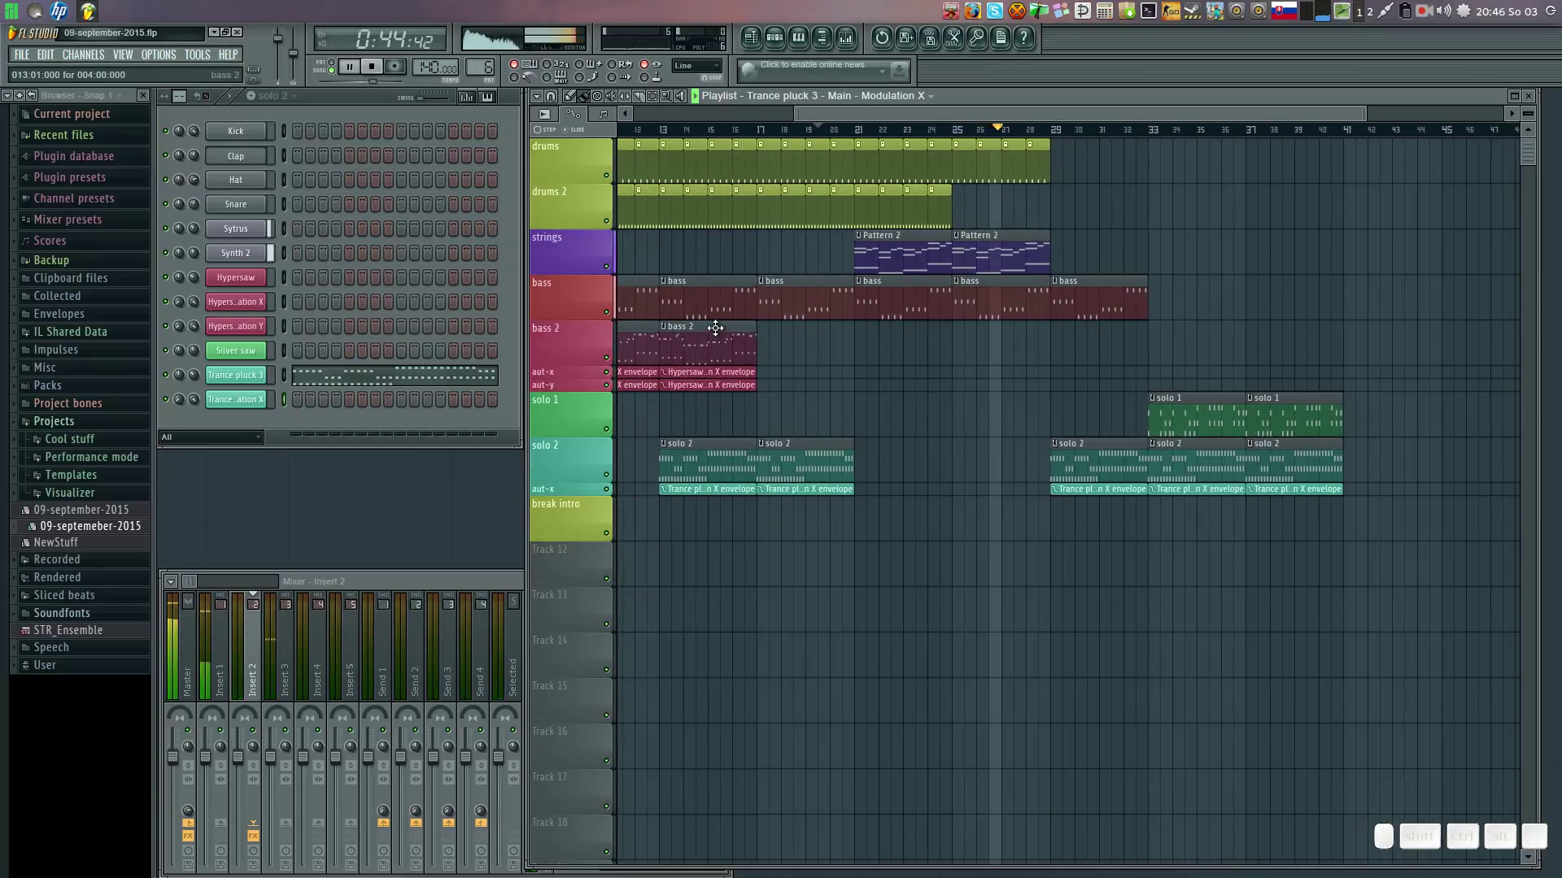
Paint a bass 2 clip in the later section with Hypersaw X envelope clips beneath it.
click(715, 325)
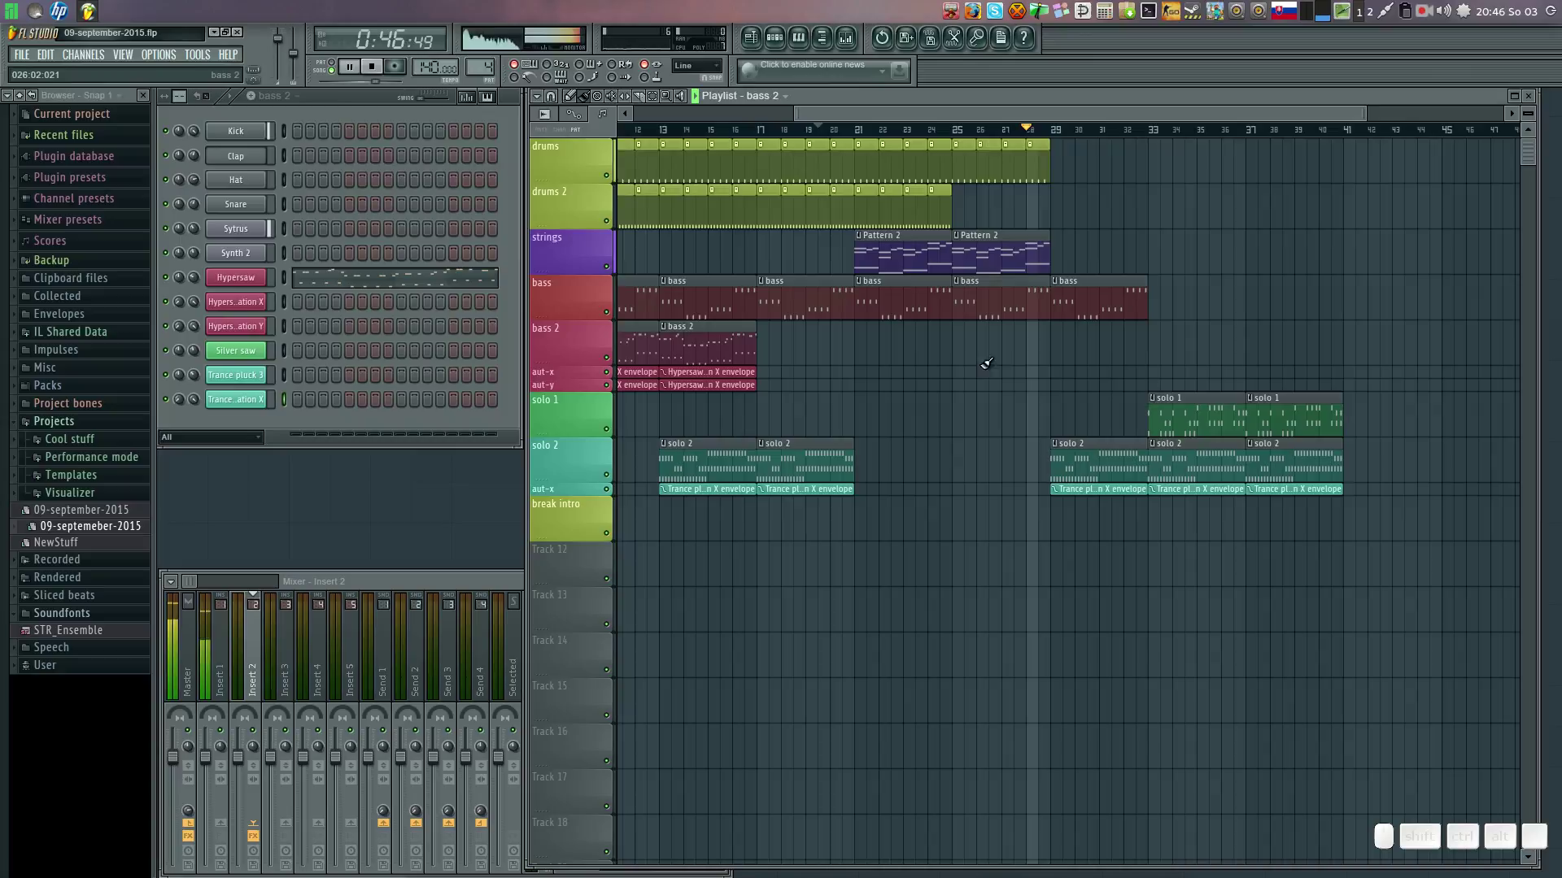
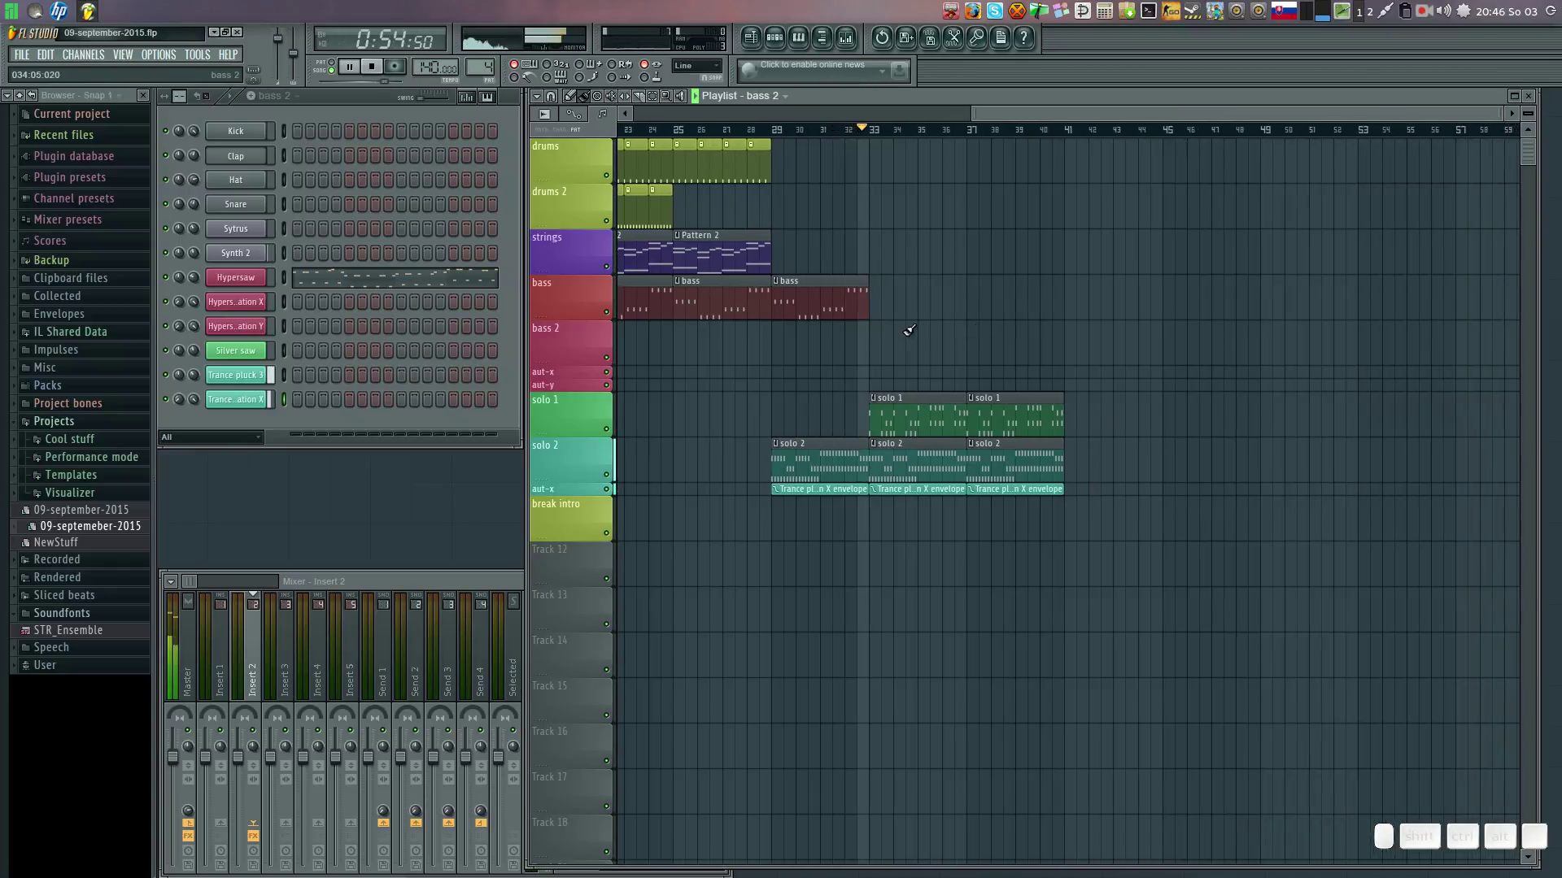
click(980, 321)
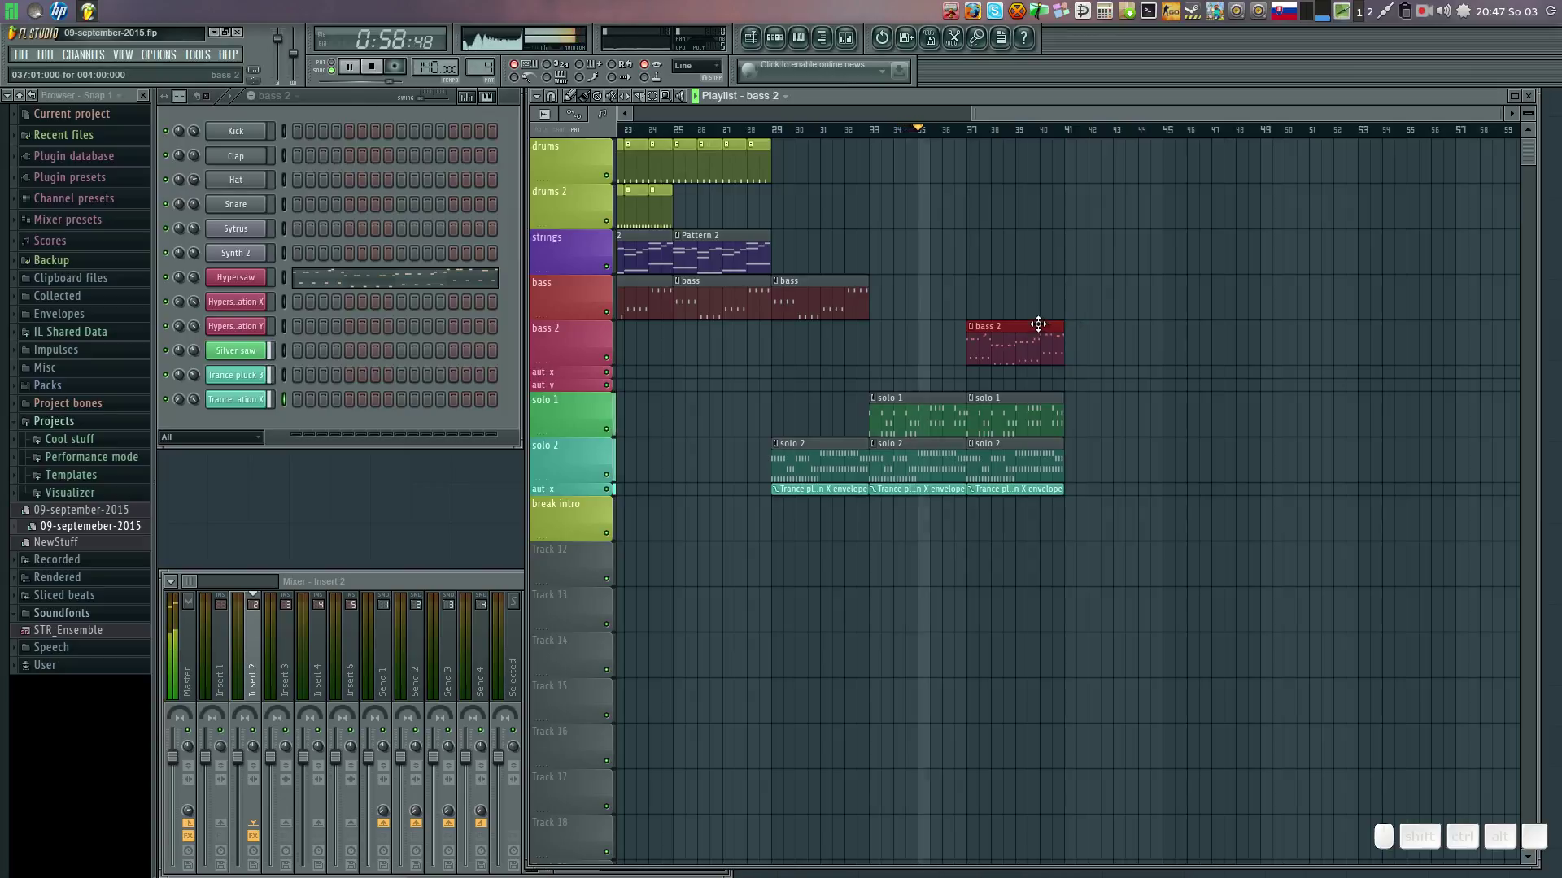
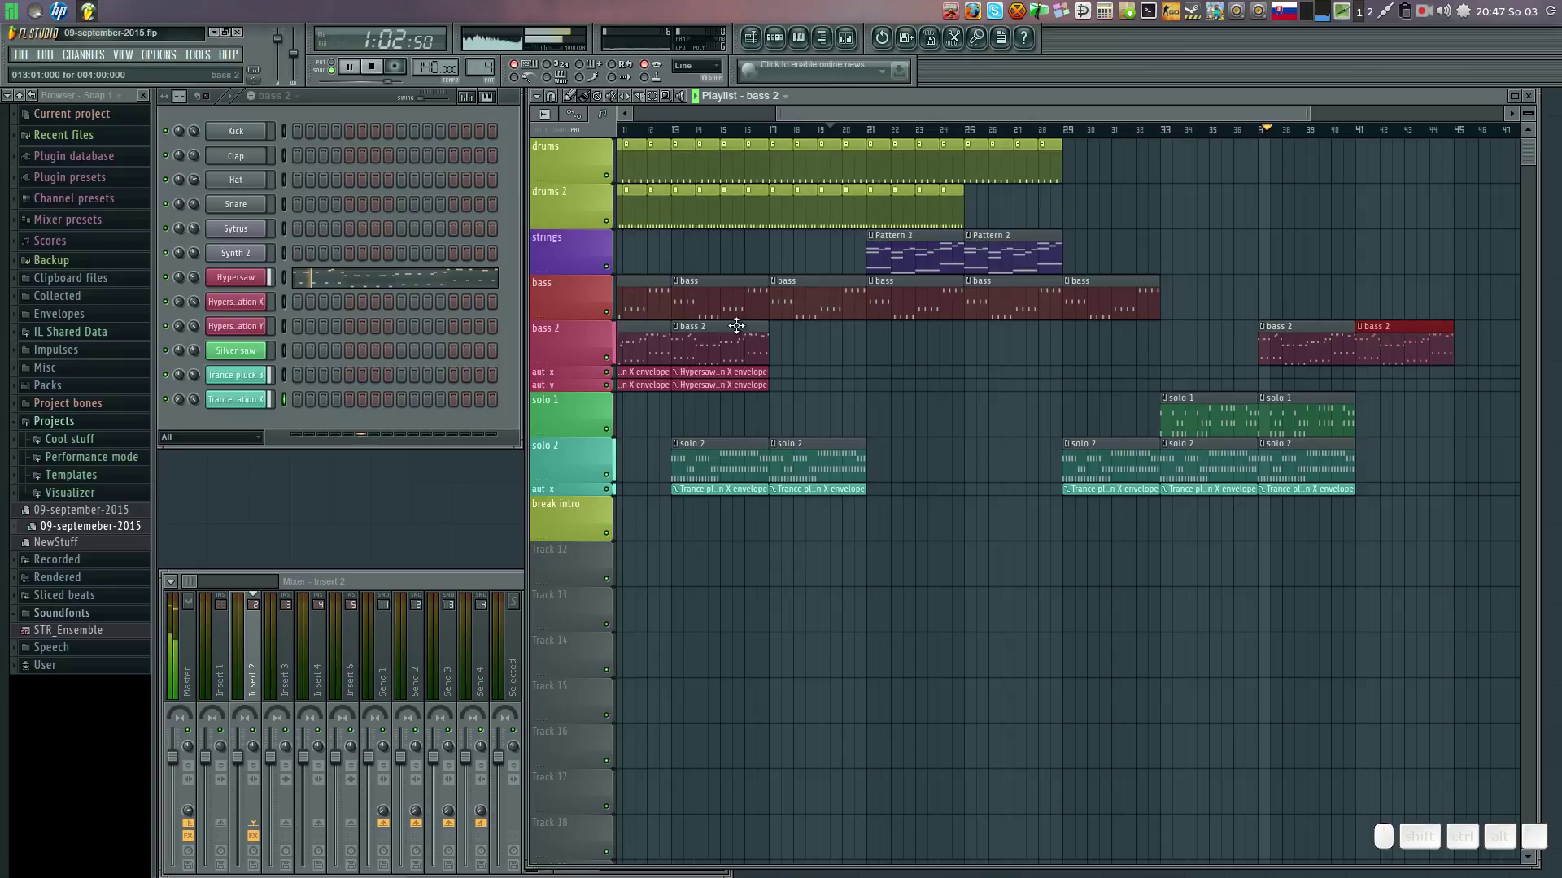
click(737, 368)
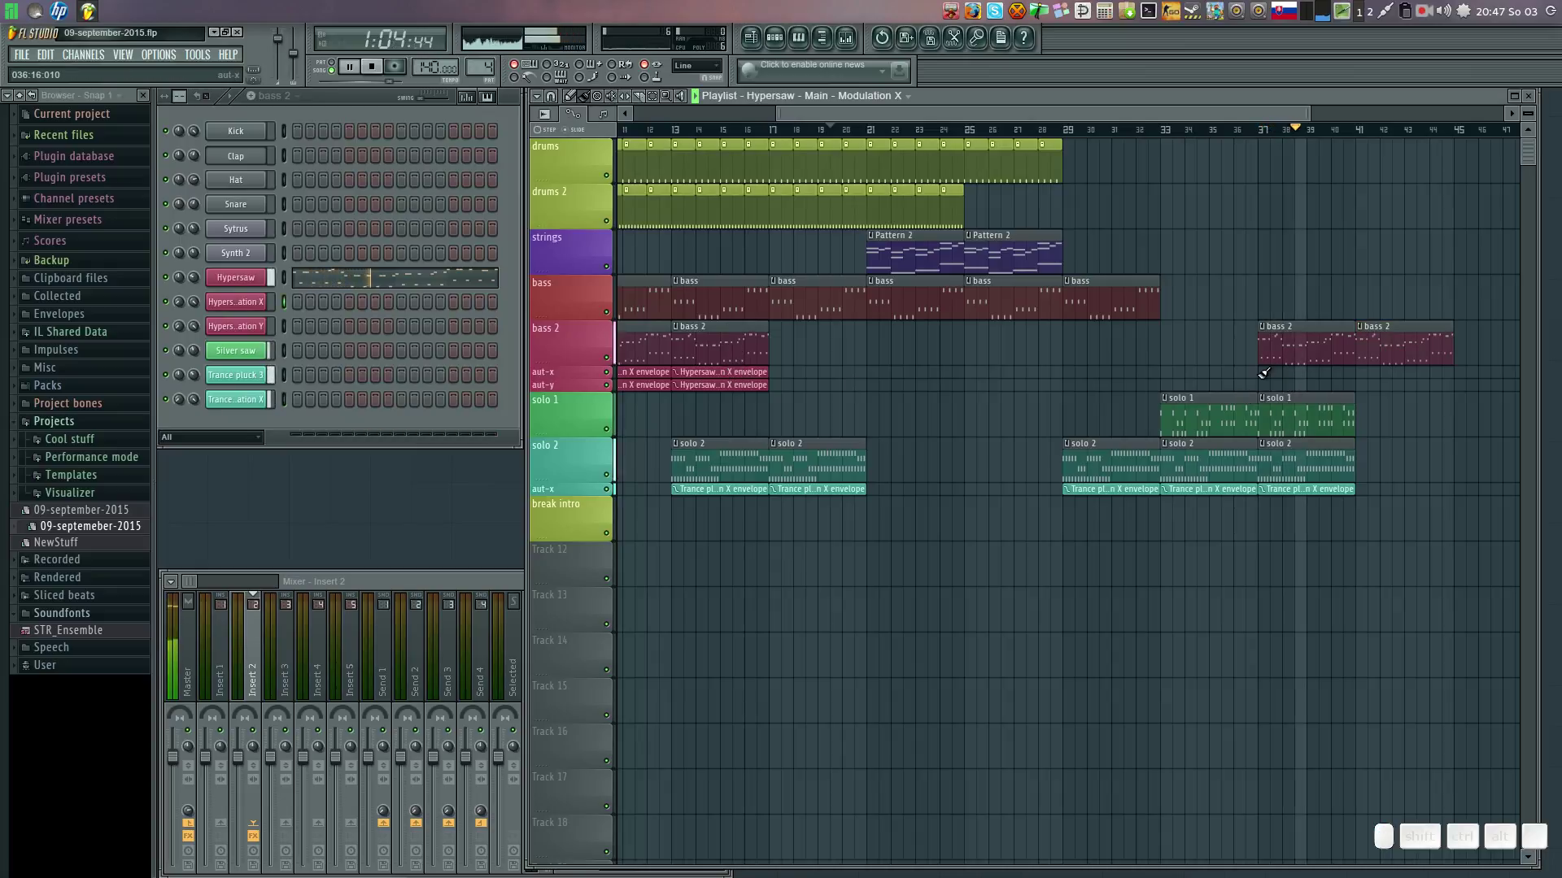
click(1268, 366)
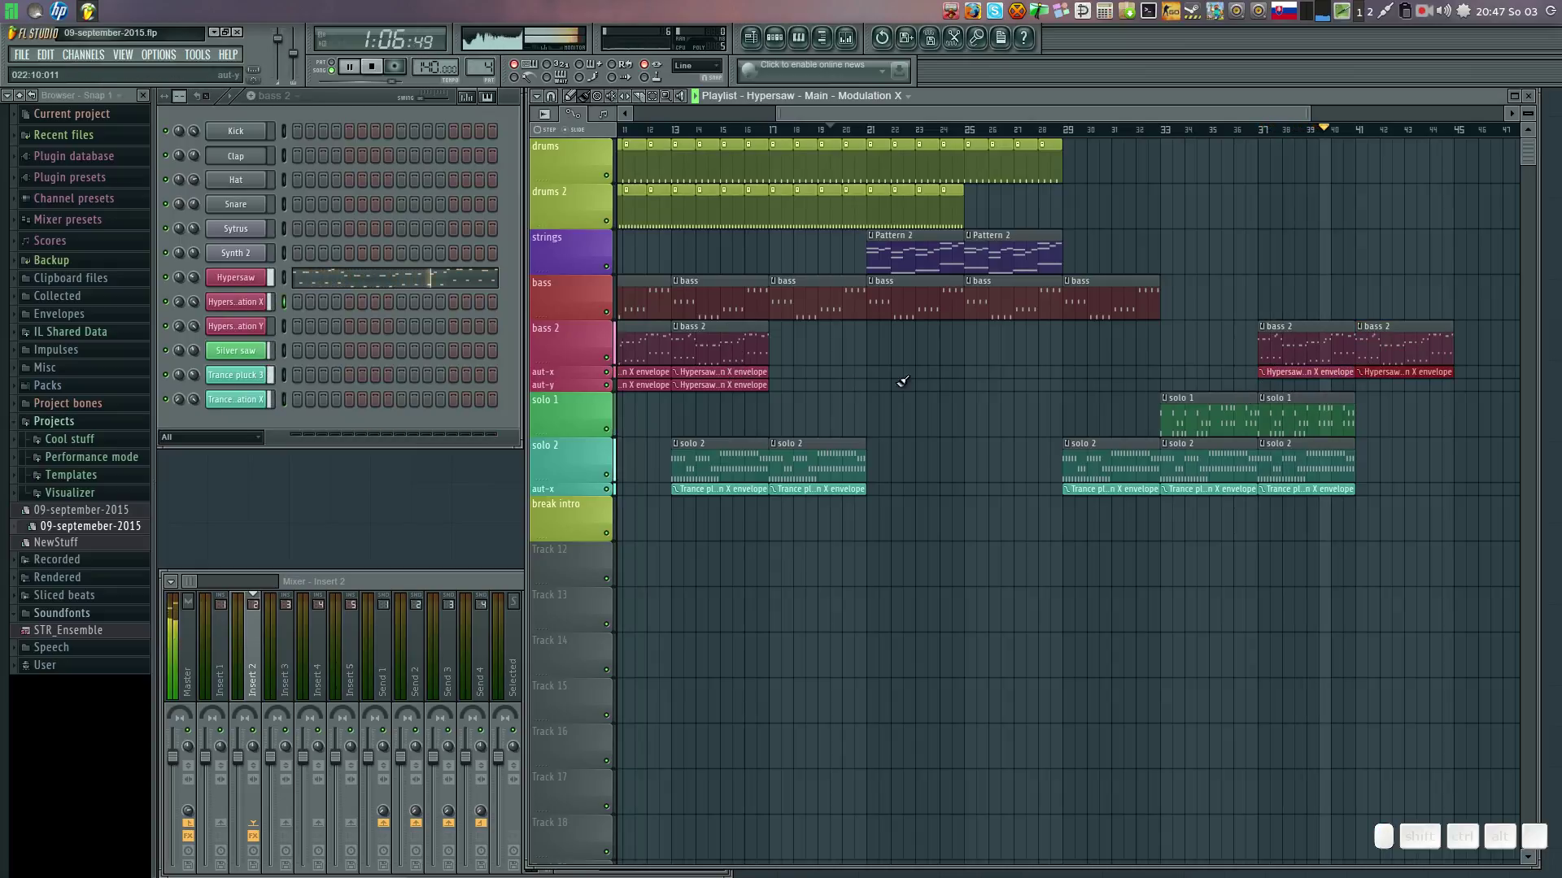
Add matching Hypersaw Y envelope clips under bass 2 and delete the stray clip.
click(724, 382)
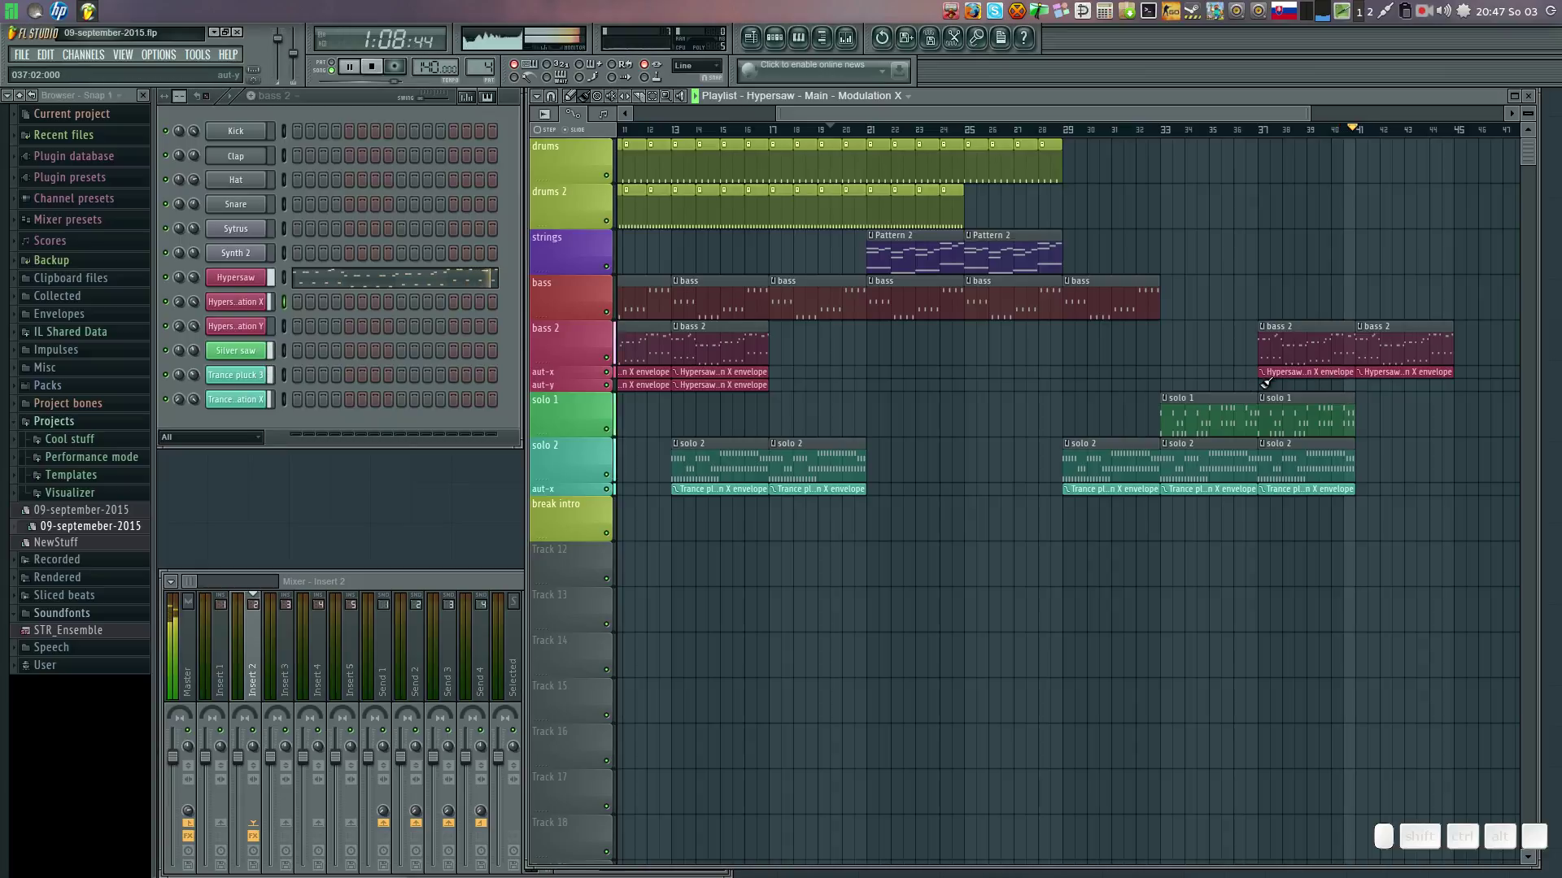
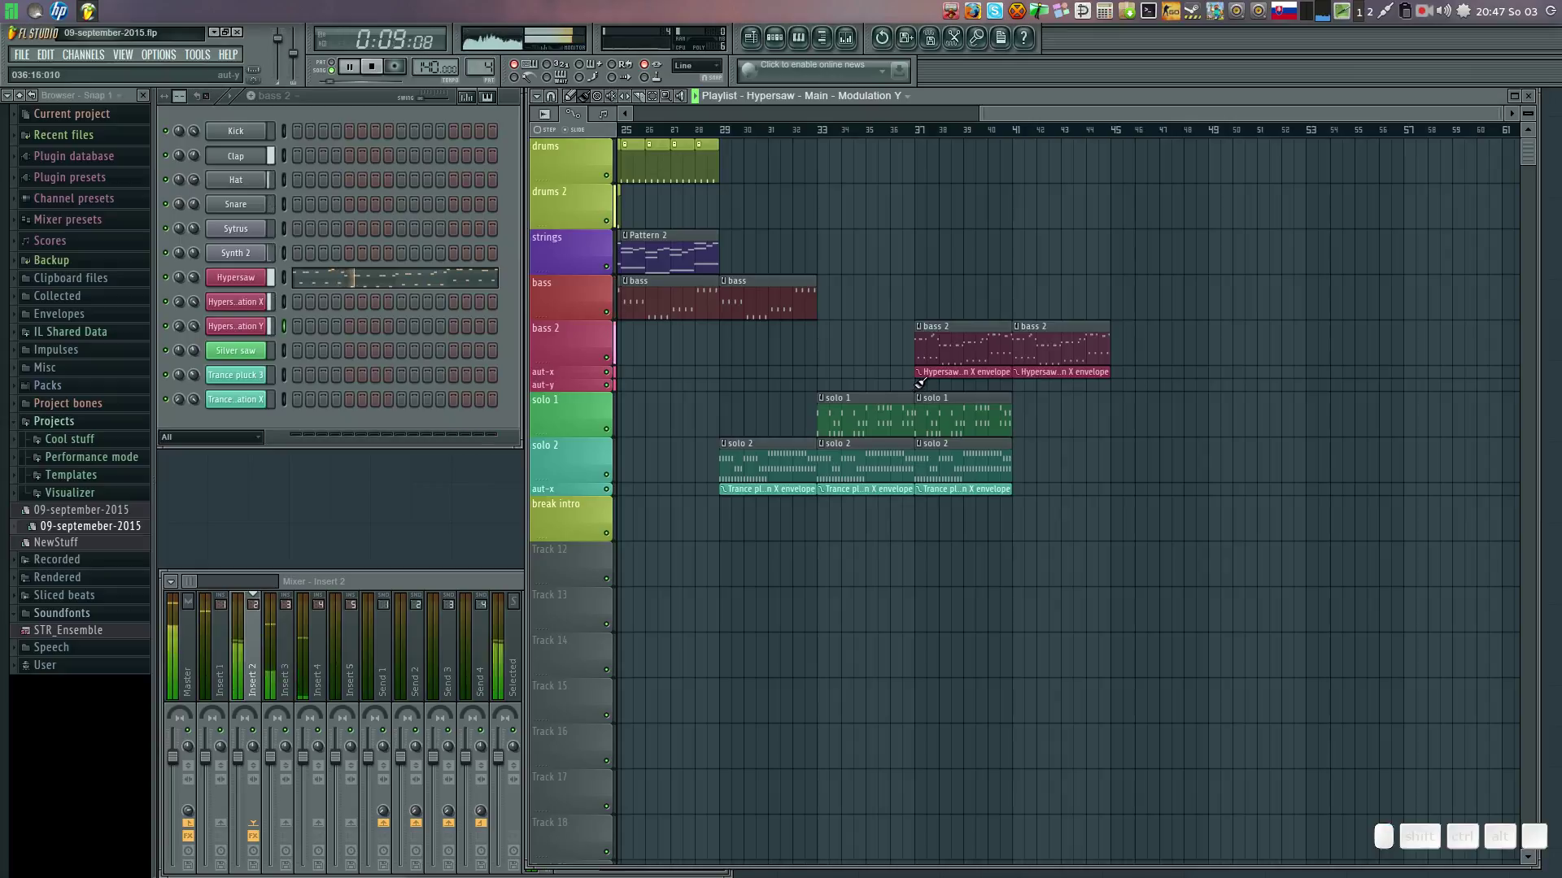
click(926, 377)
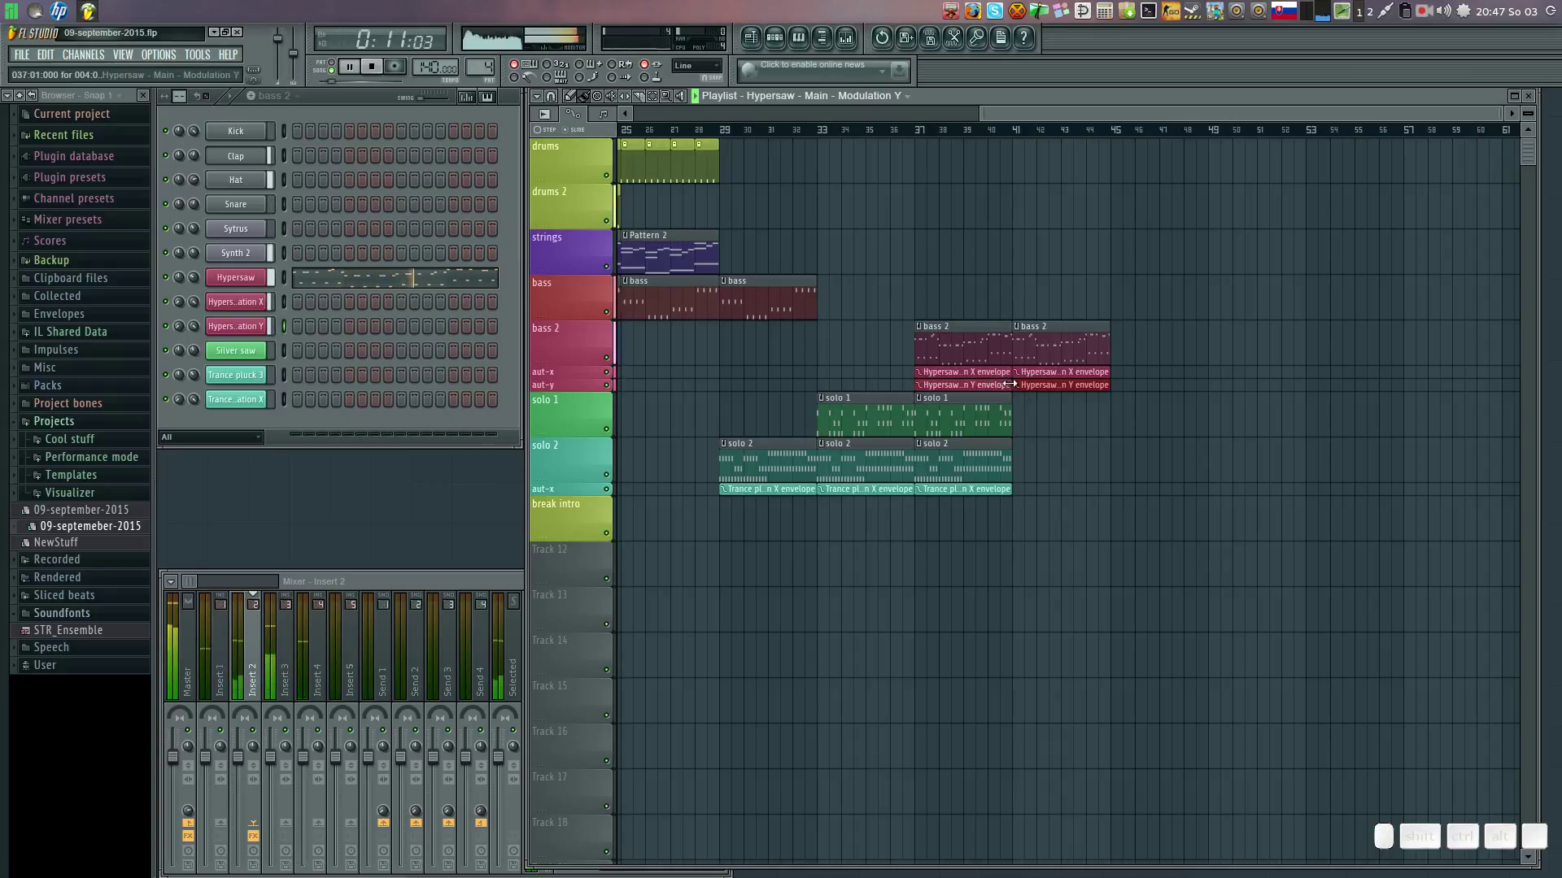
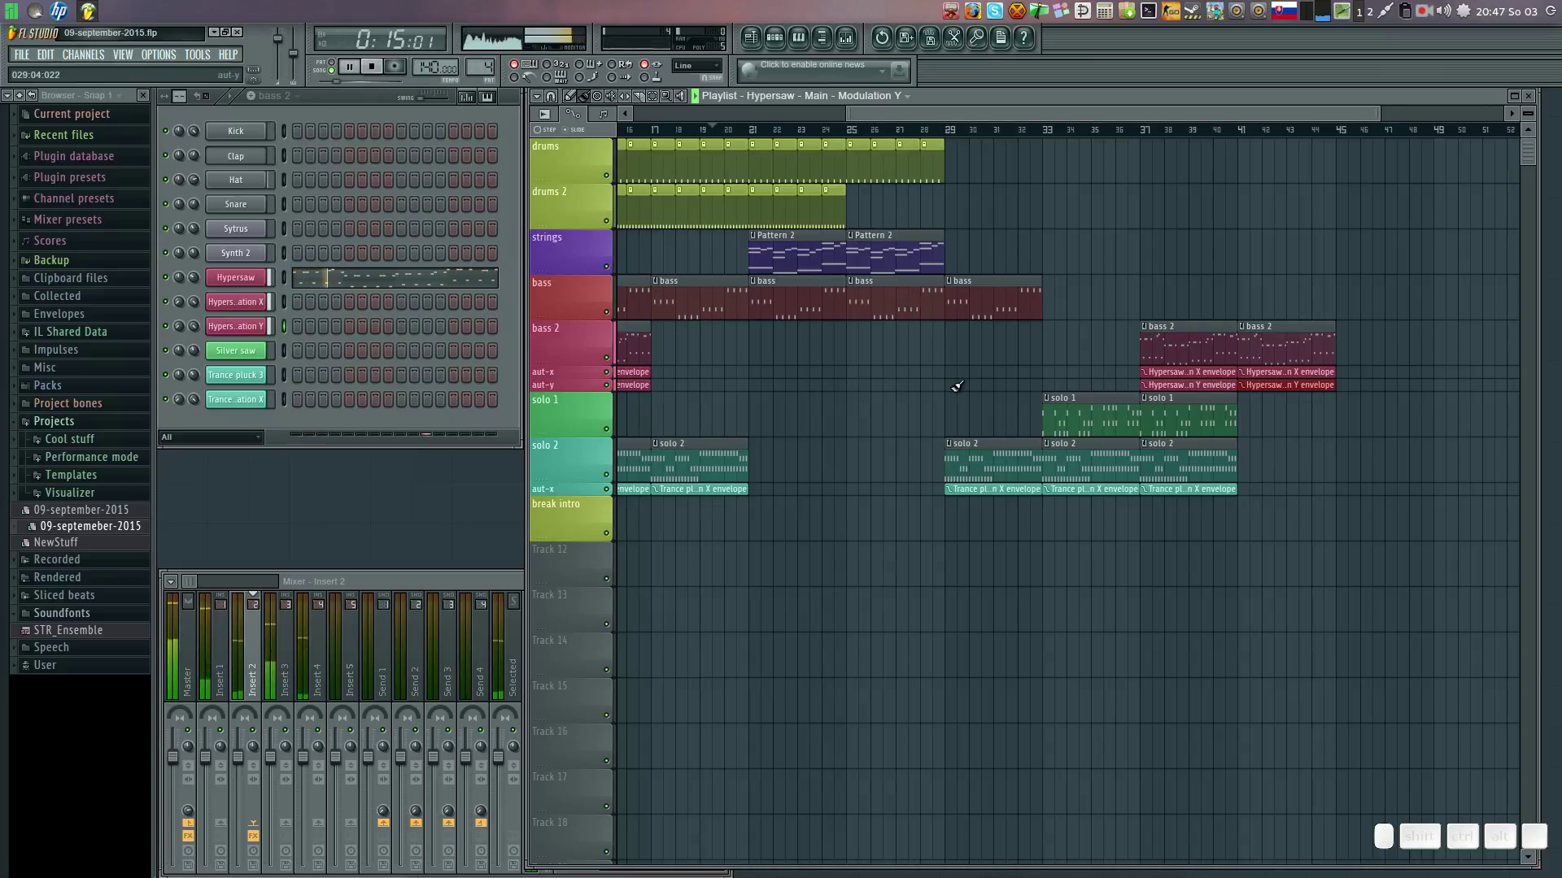
click(962, 345)
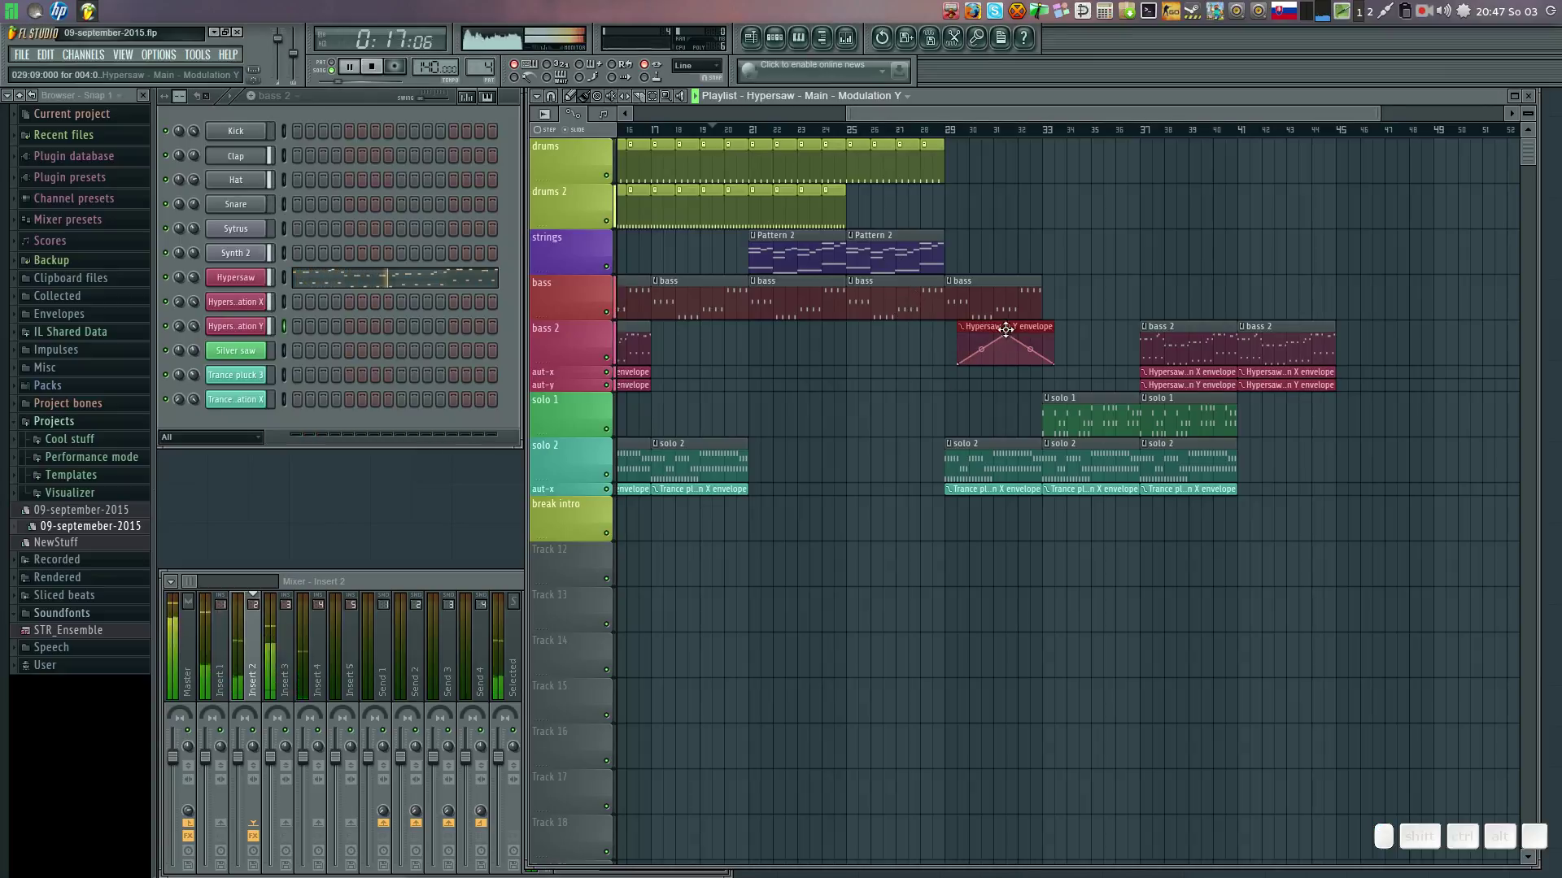
right_click(1008, 324)
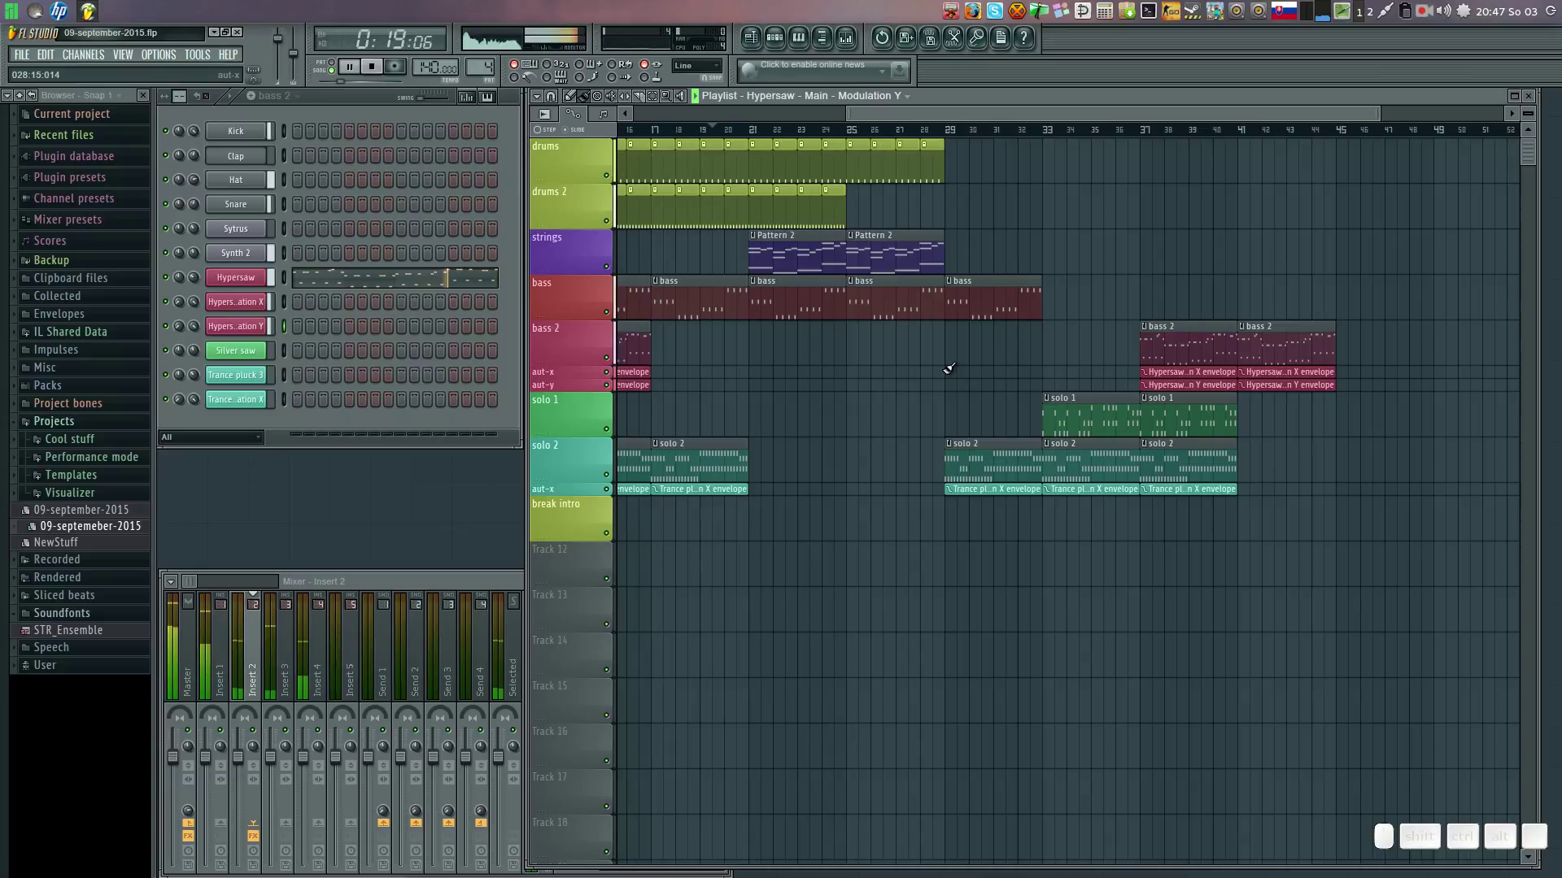
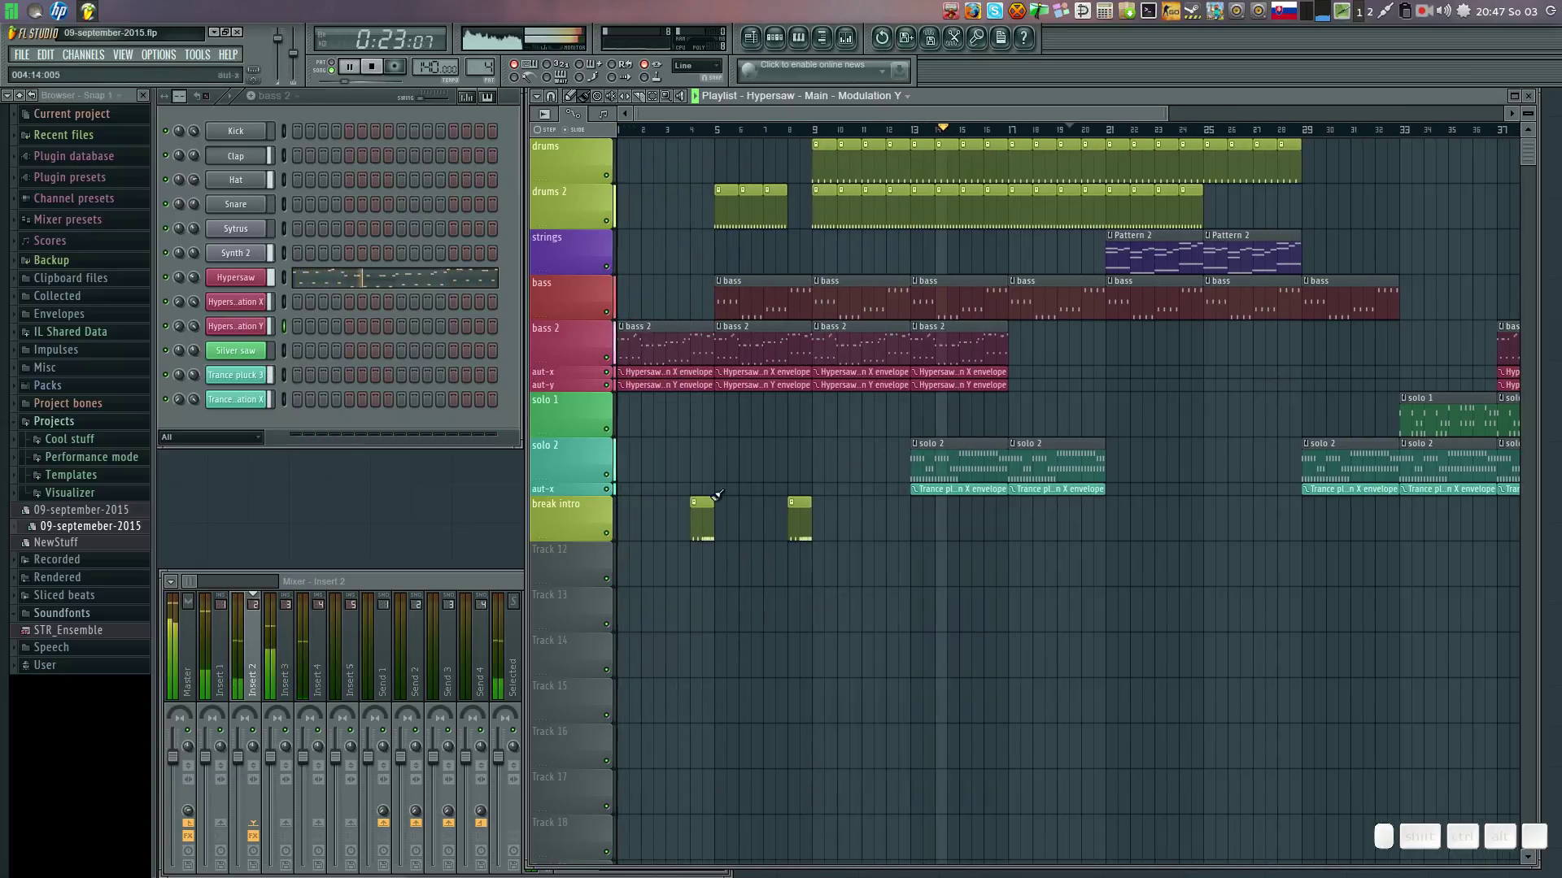
Place a break intro clip at bar 33, drag-fill the later section with drums 2 clips, and select the drums pattern.
click(799, 514)
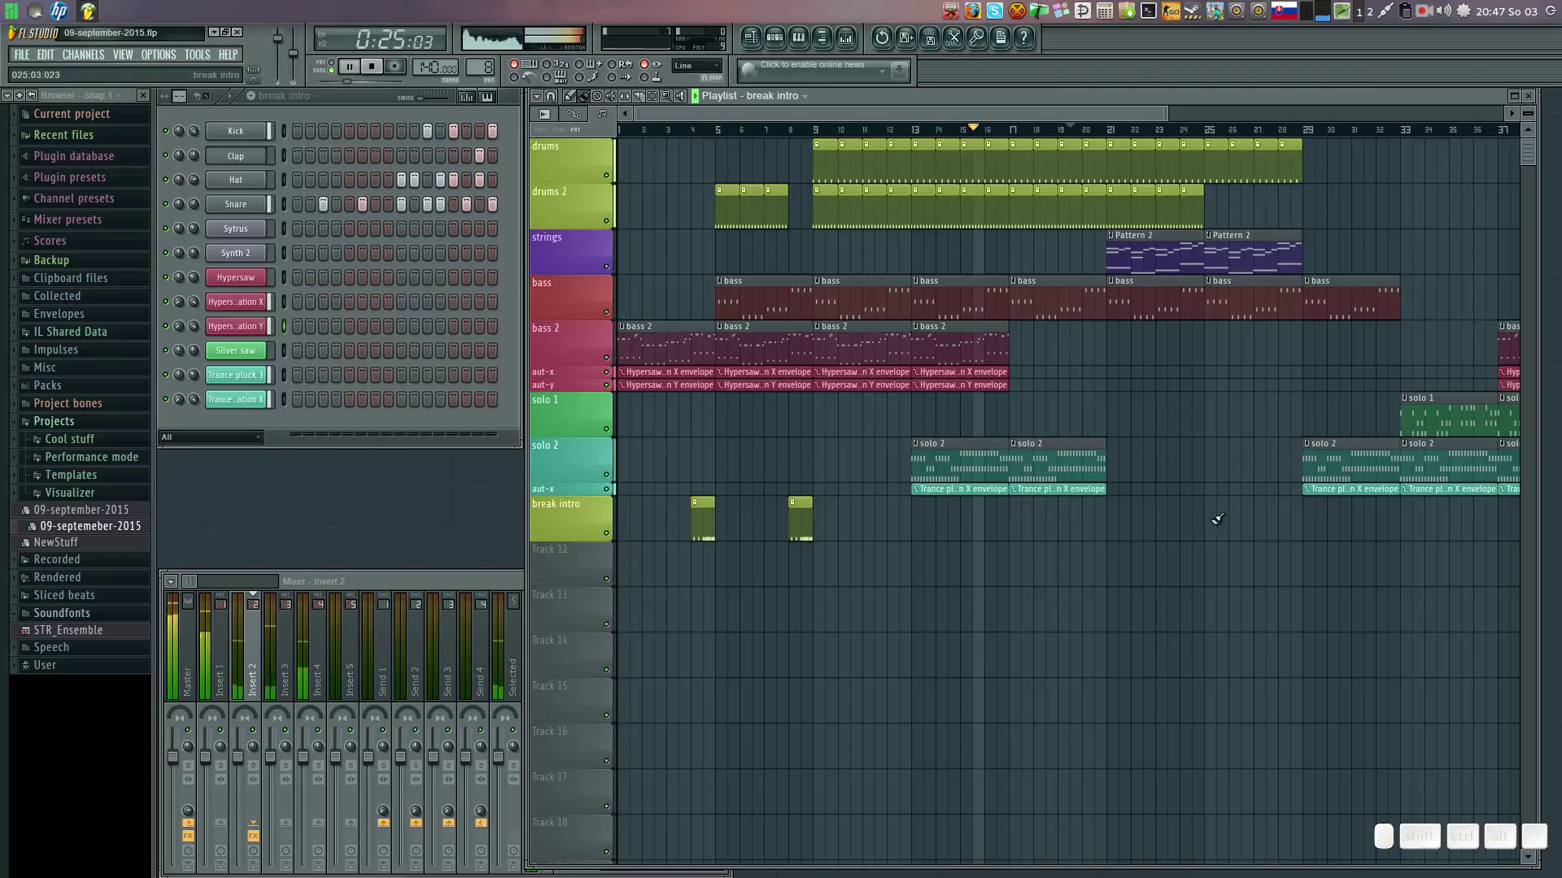
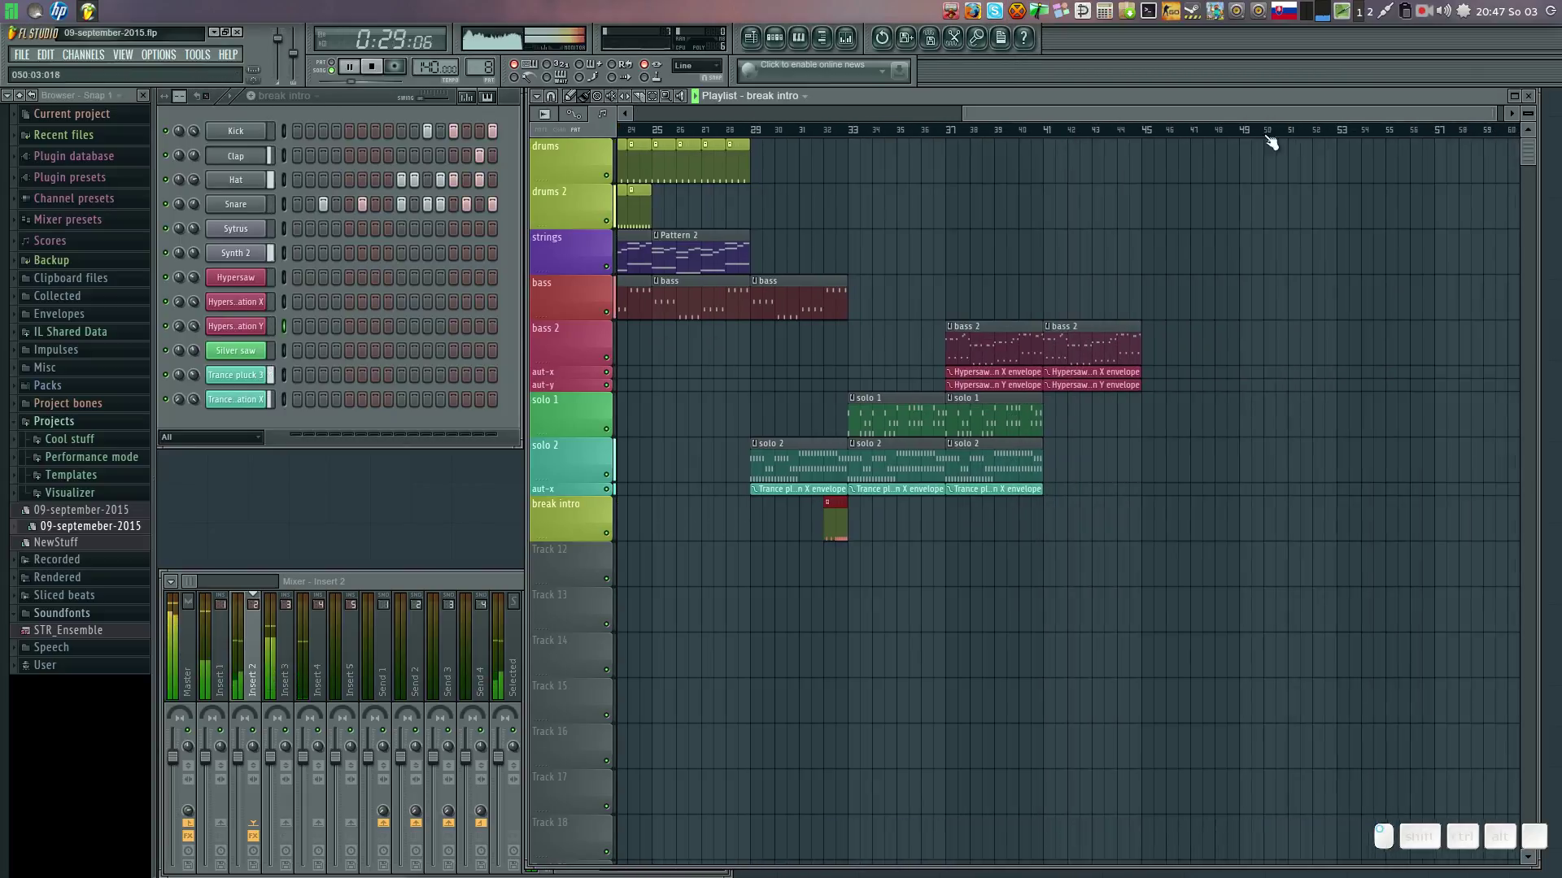
click(632, 198)
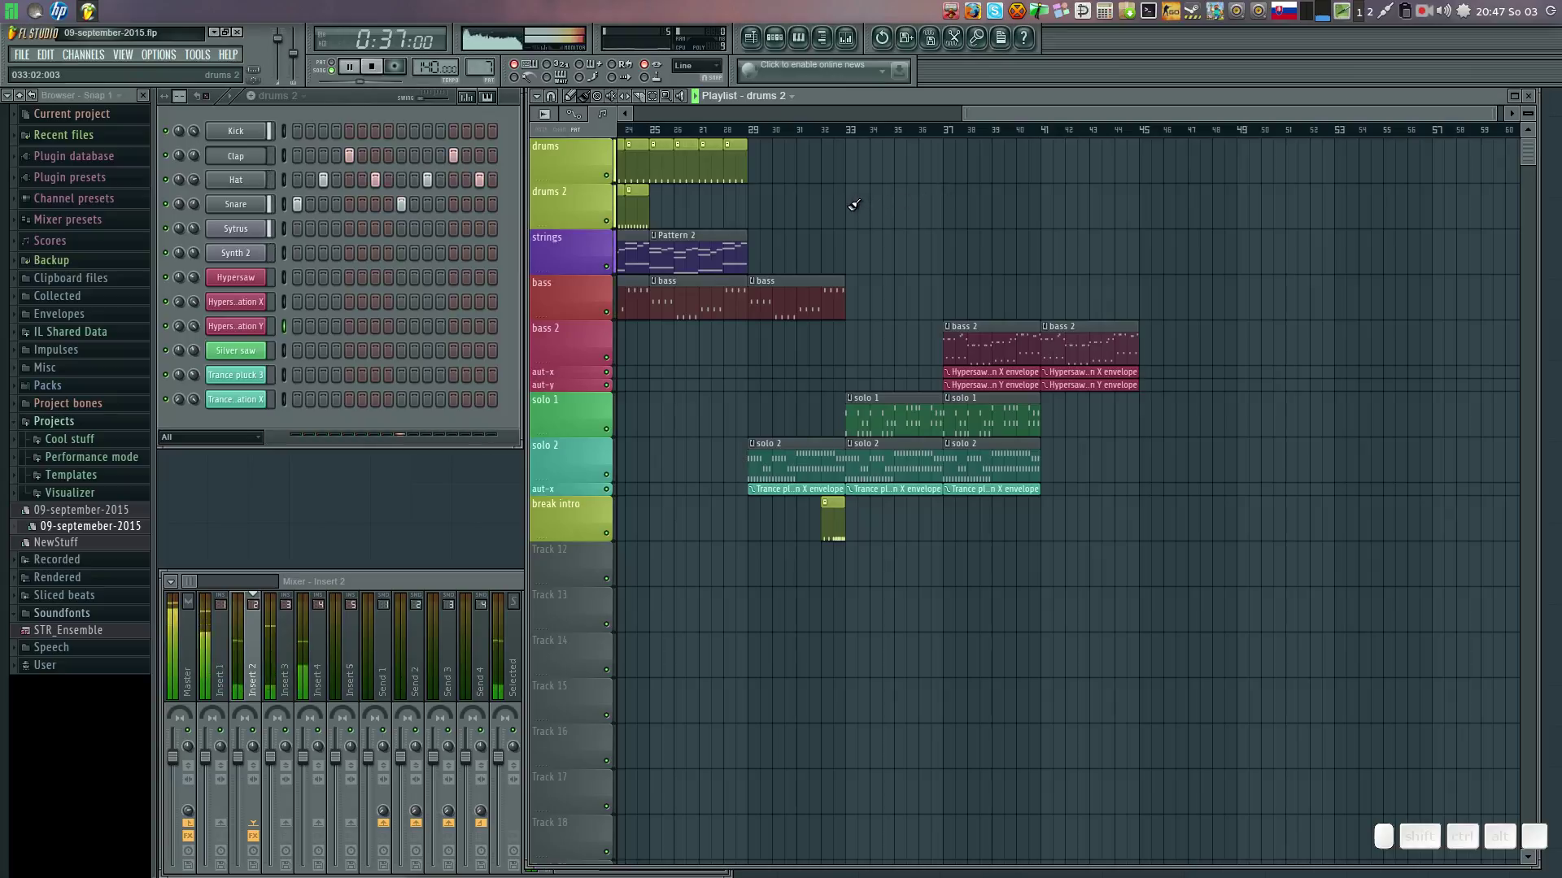
drag(858, 201, 754, 192)
click(711, 159)
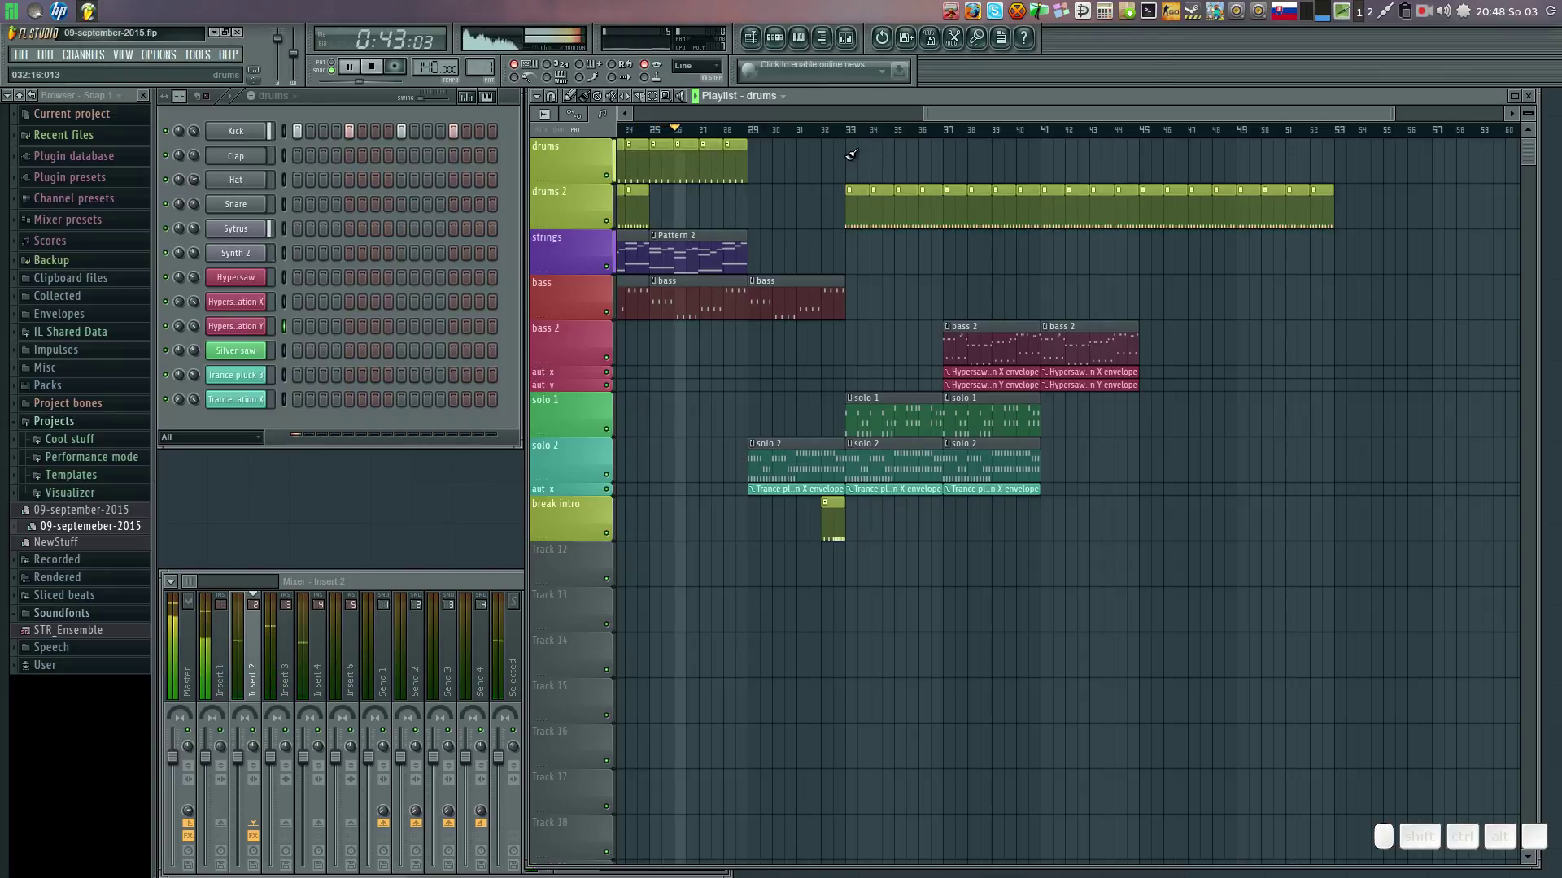
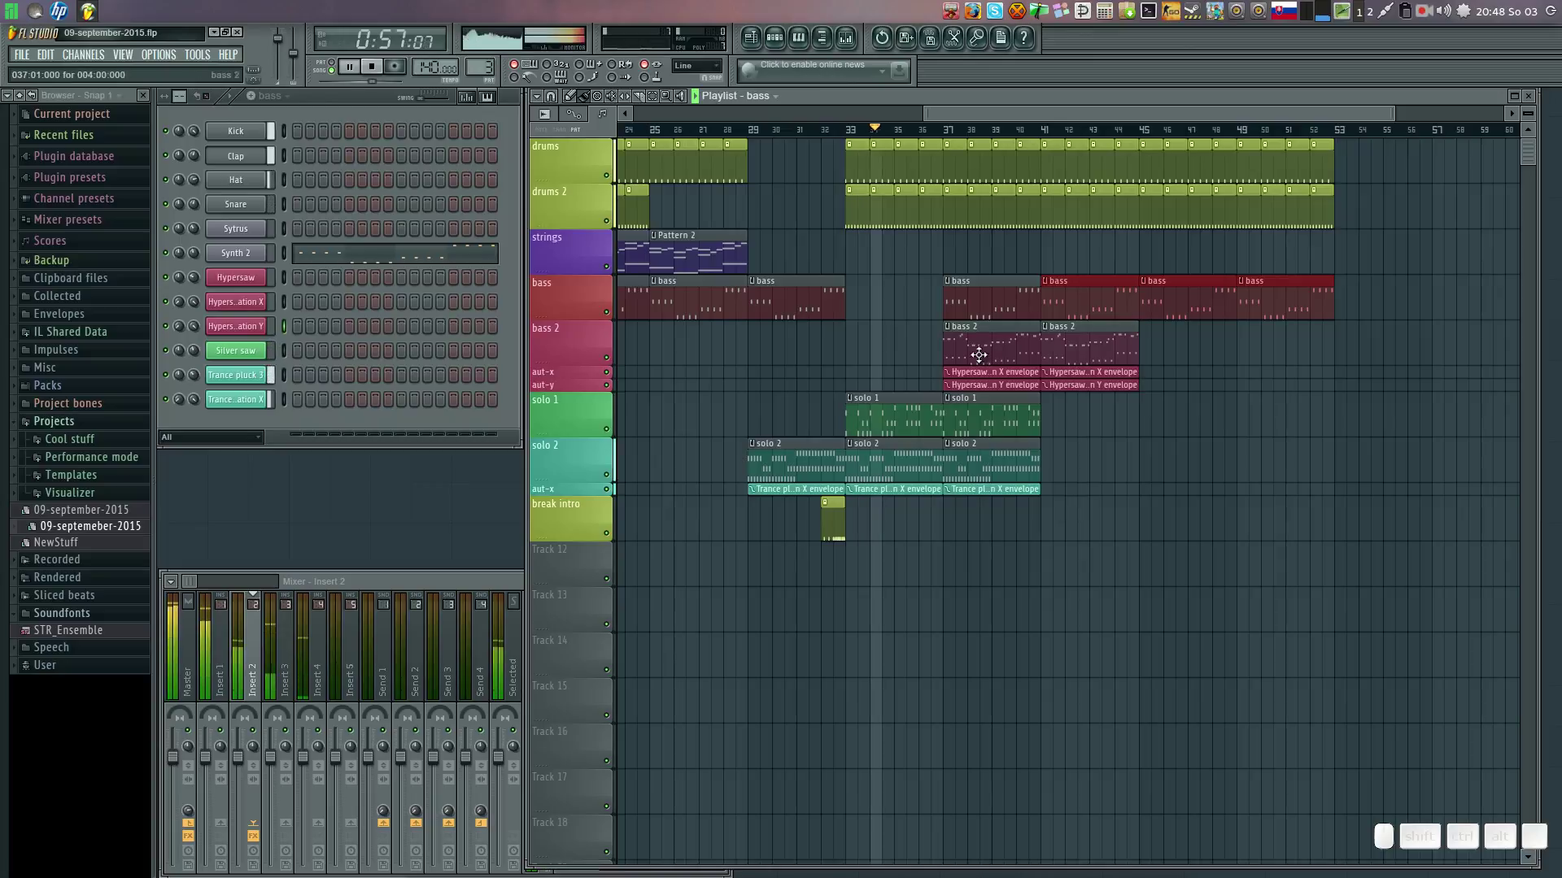
Trim the start of the later drums 2 run, then add a fourth solo 2 clip with its Modulation X envelope.
right_click(861, 189)
right_click(888, 200)
right_click(910, 205)
right_click(930, 211)
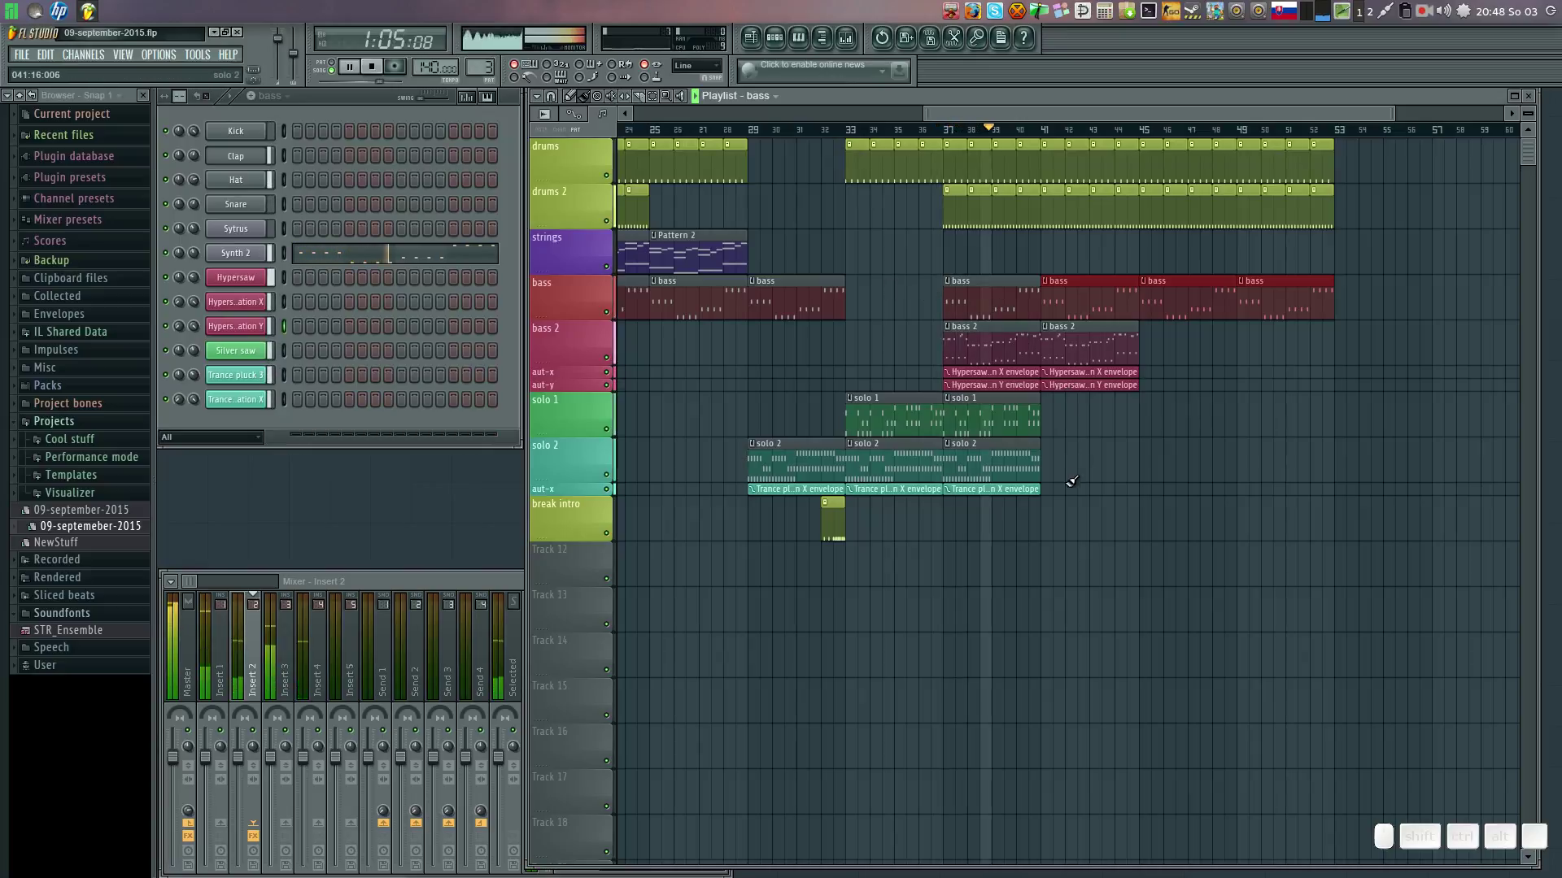
click(1004, 437)
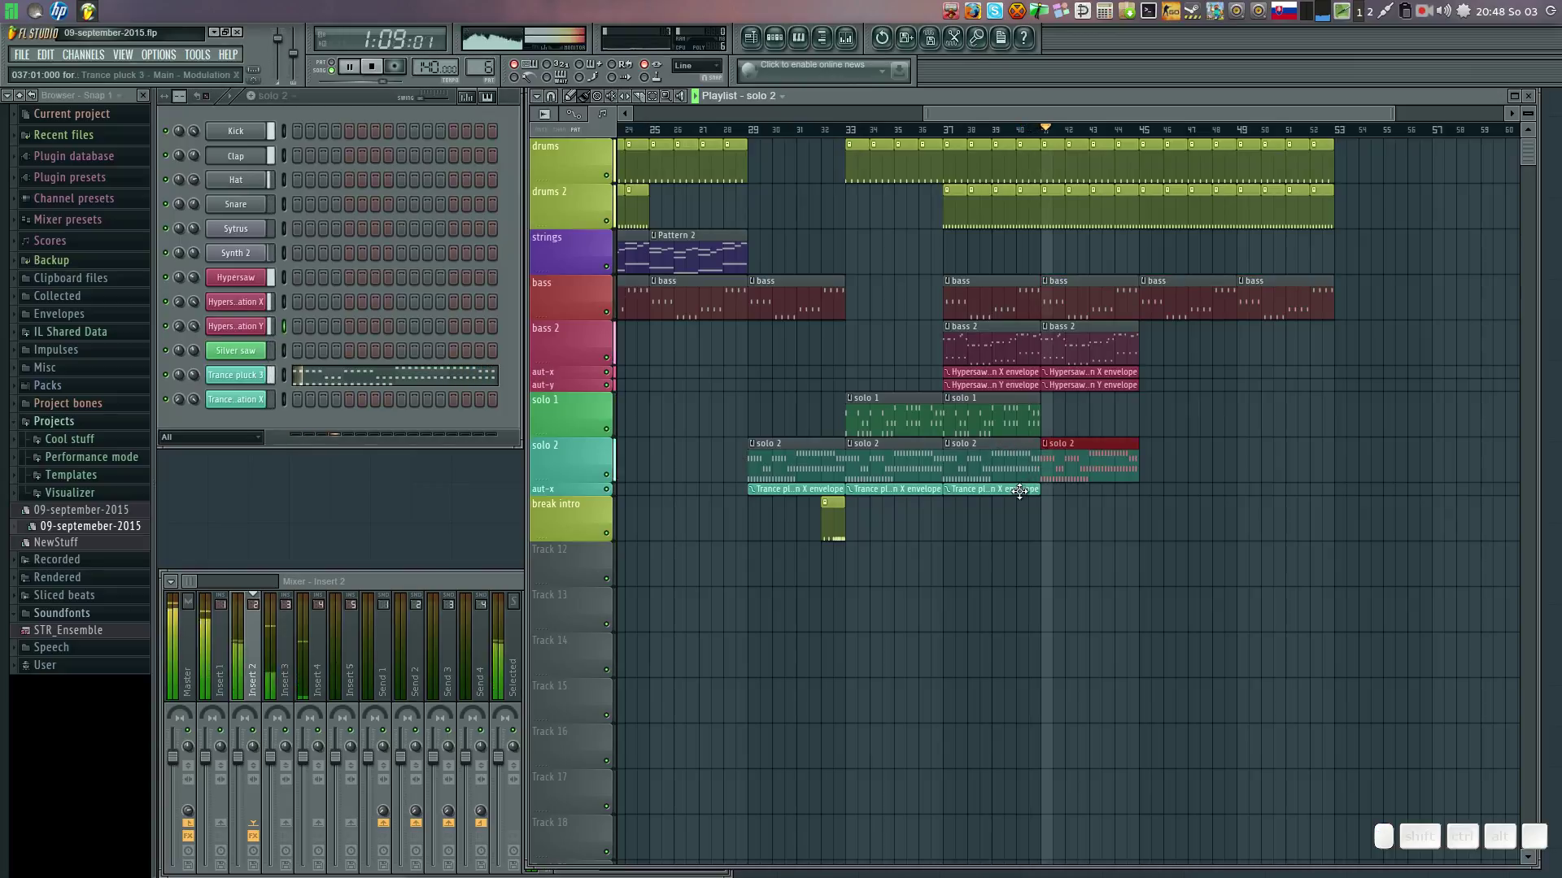
click(1011, 483)
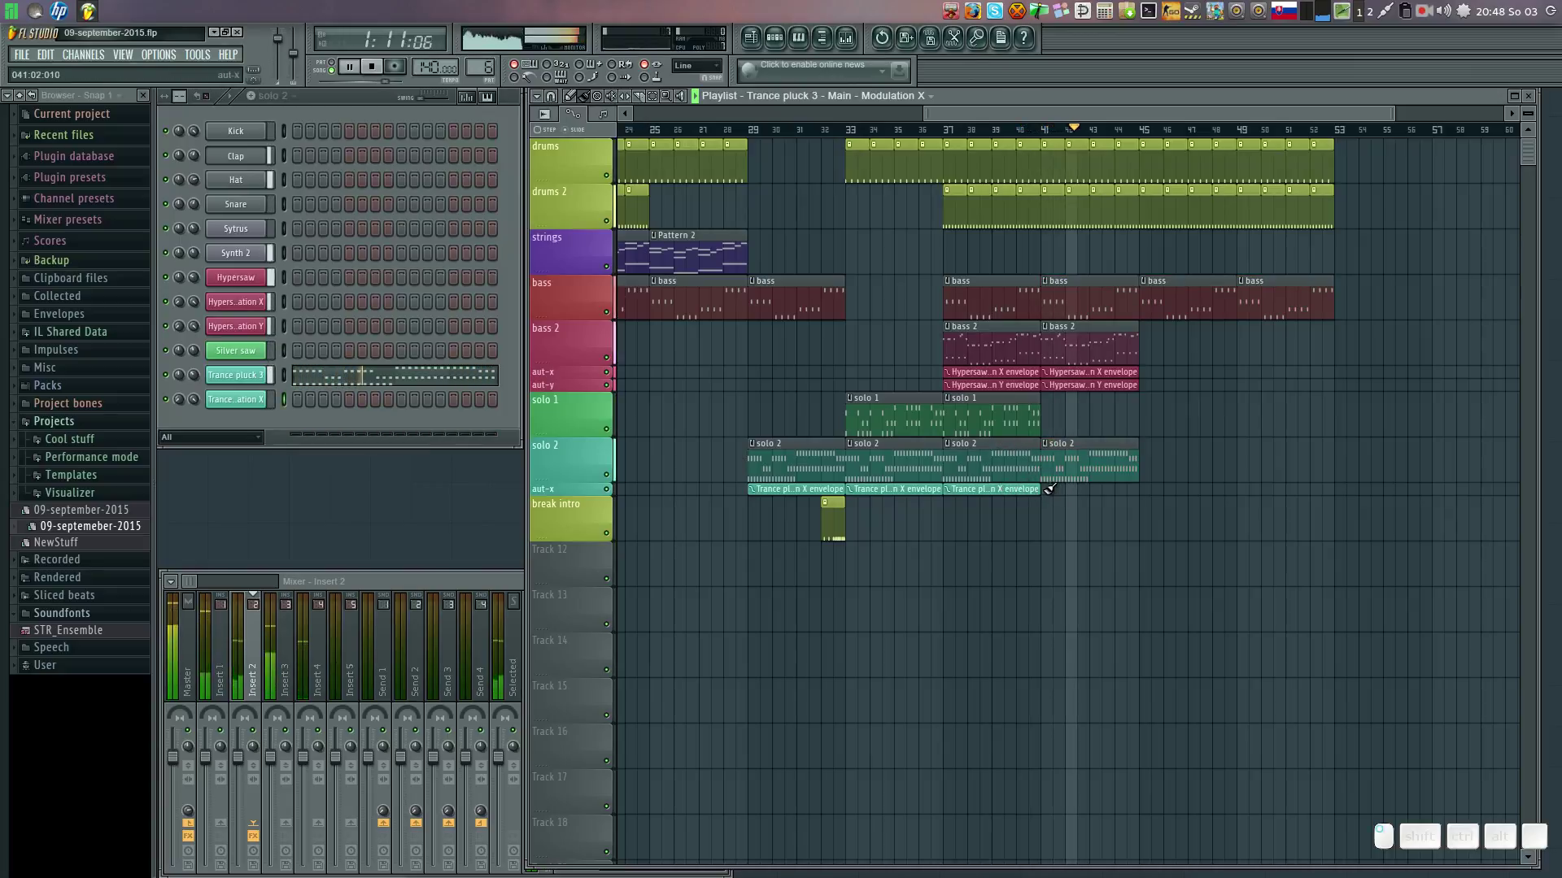
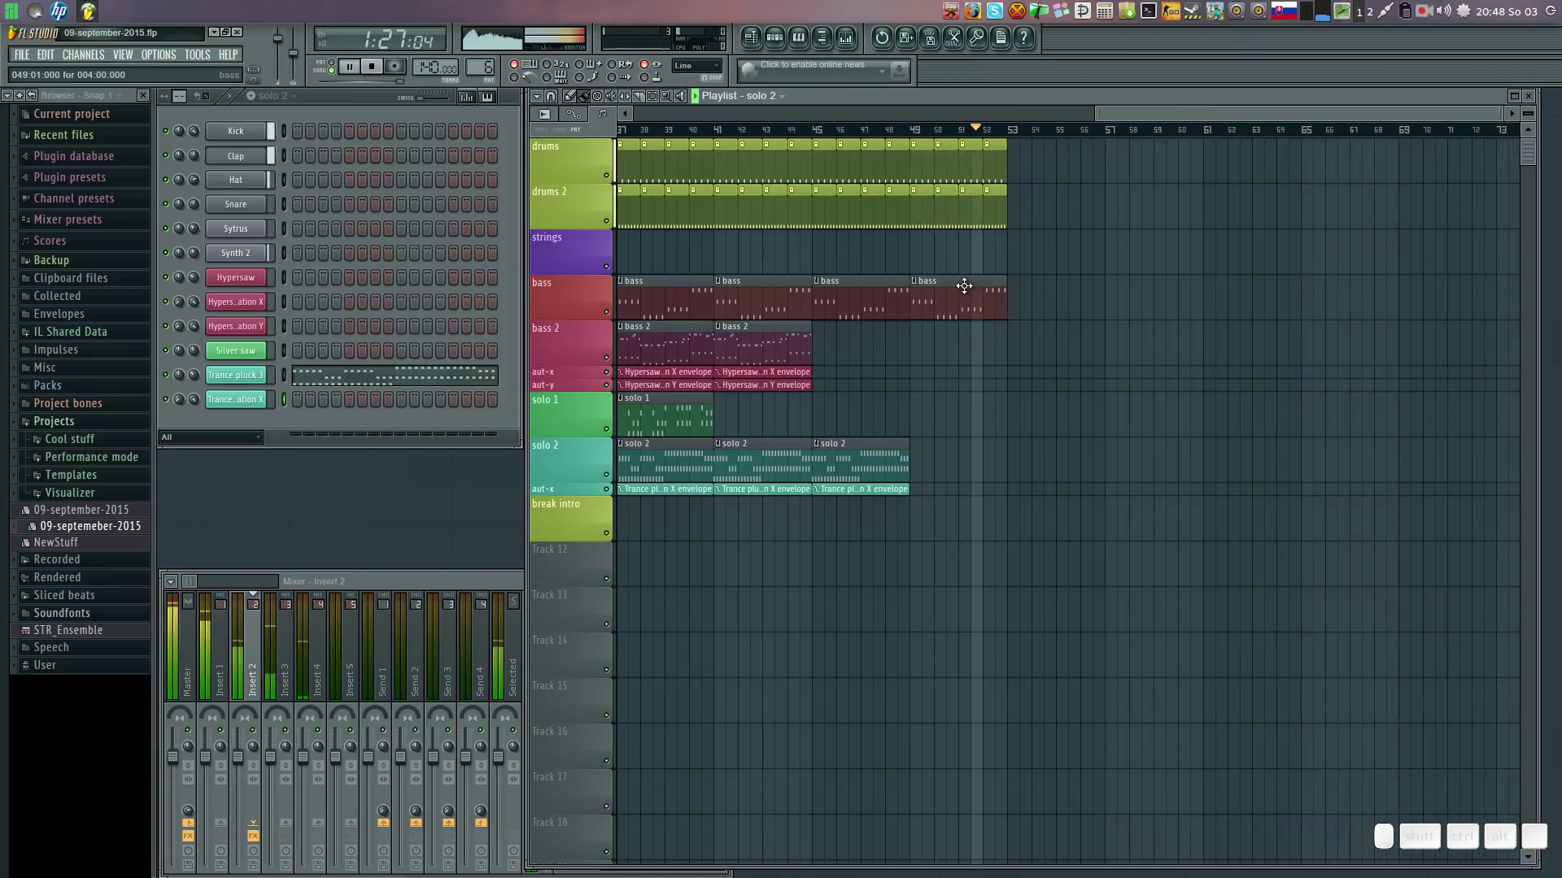
Add three Pattern 2 strings clips further along with bass clips beneath them.
click(967, 276)
click(1020, 279)
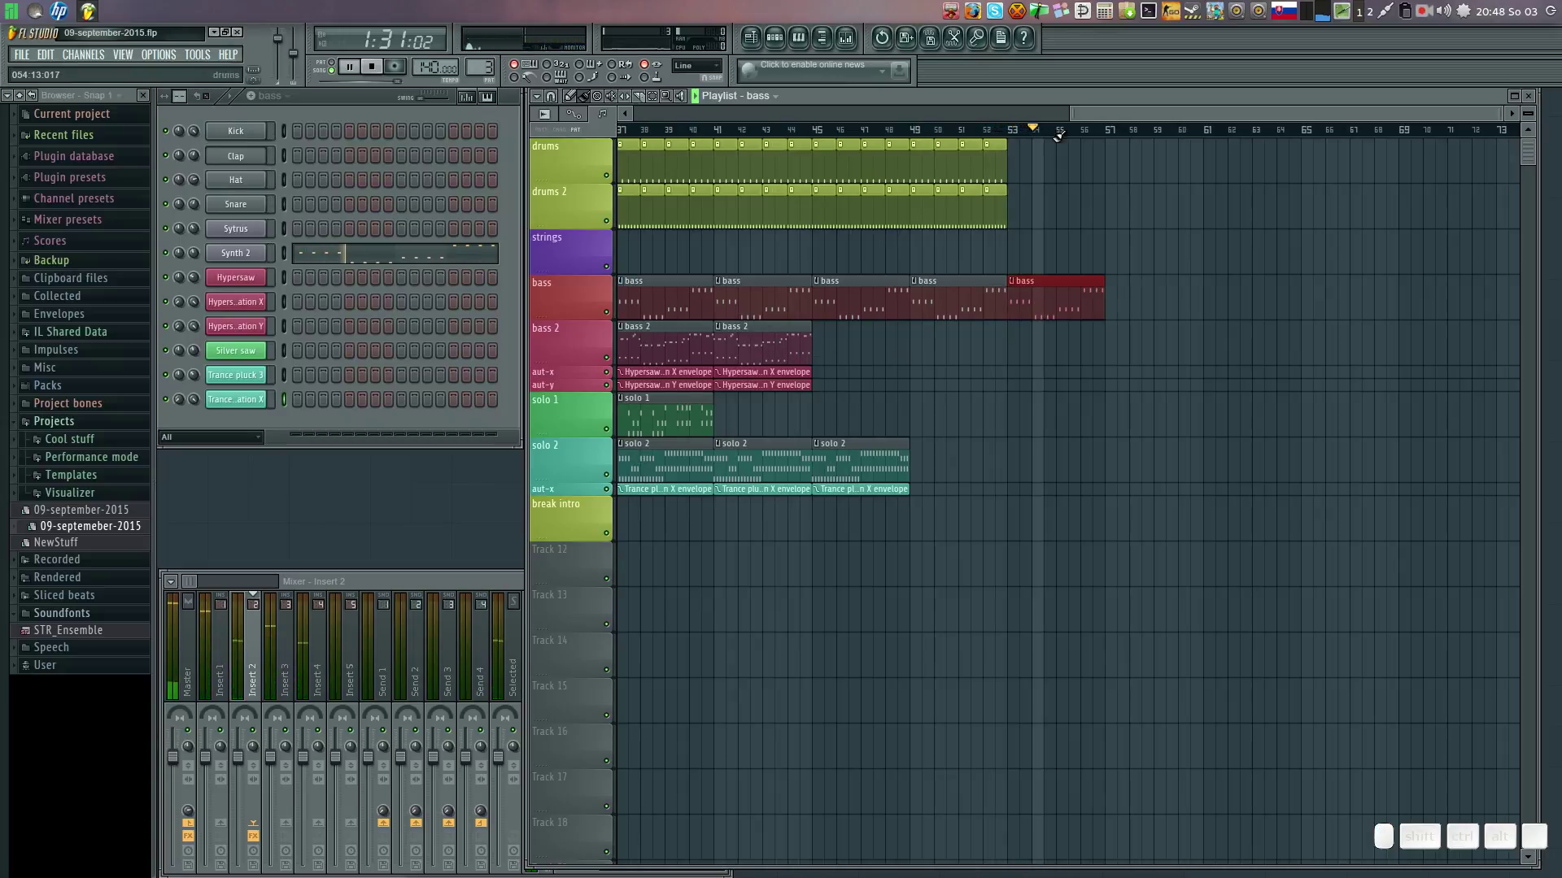
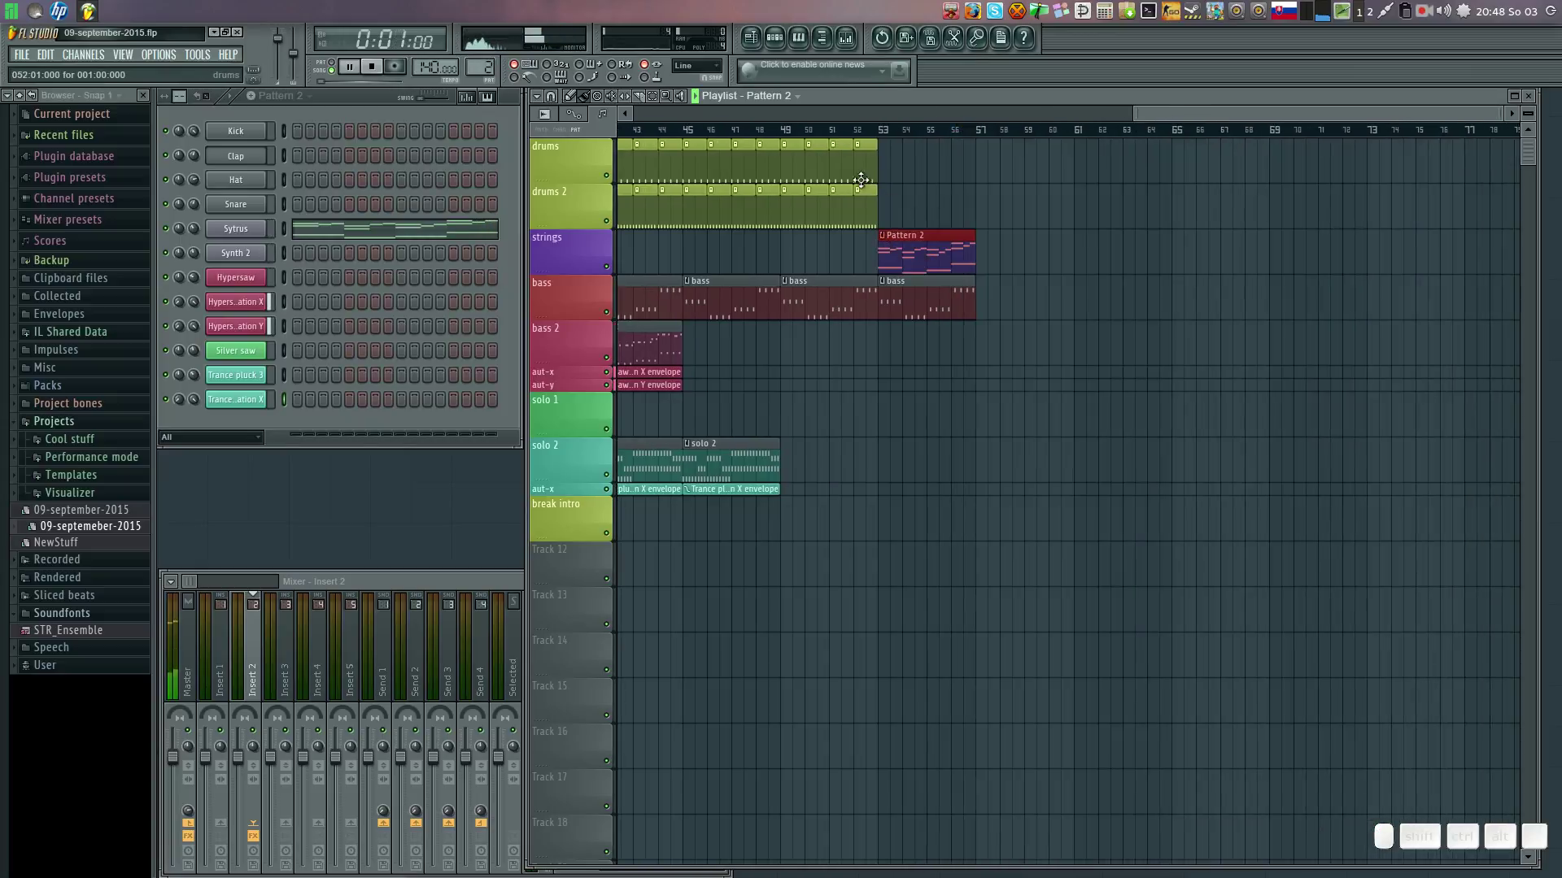
click(842, 130)
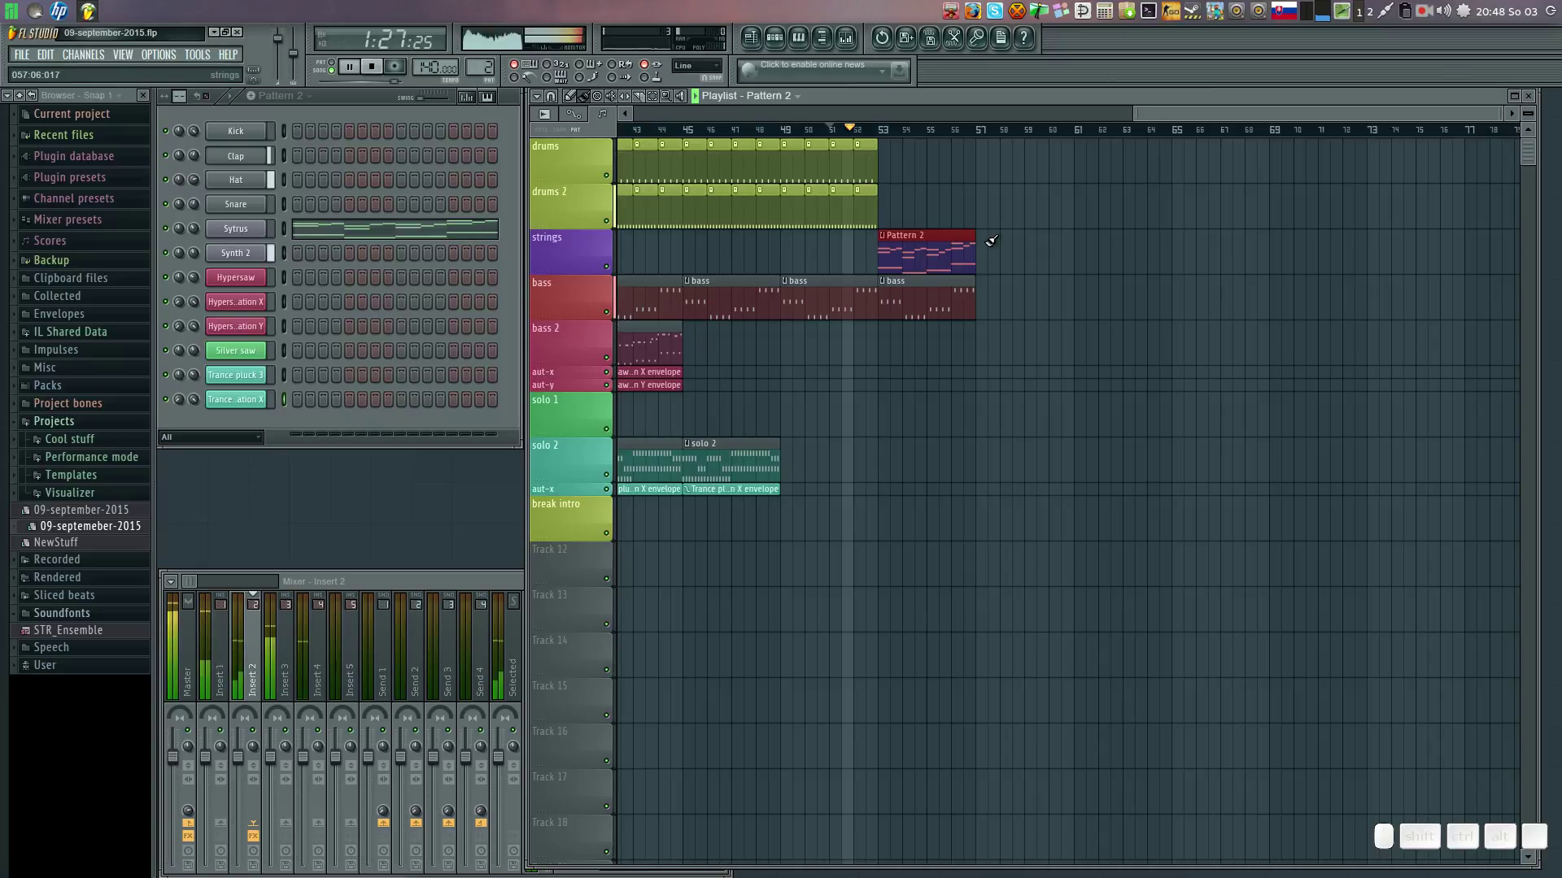
click(989, 237)
click(1087, 233)
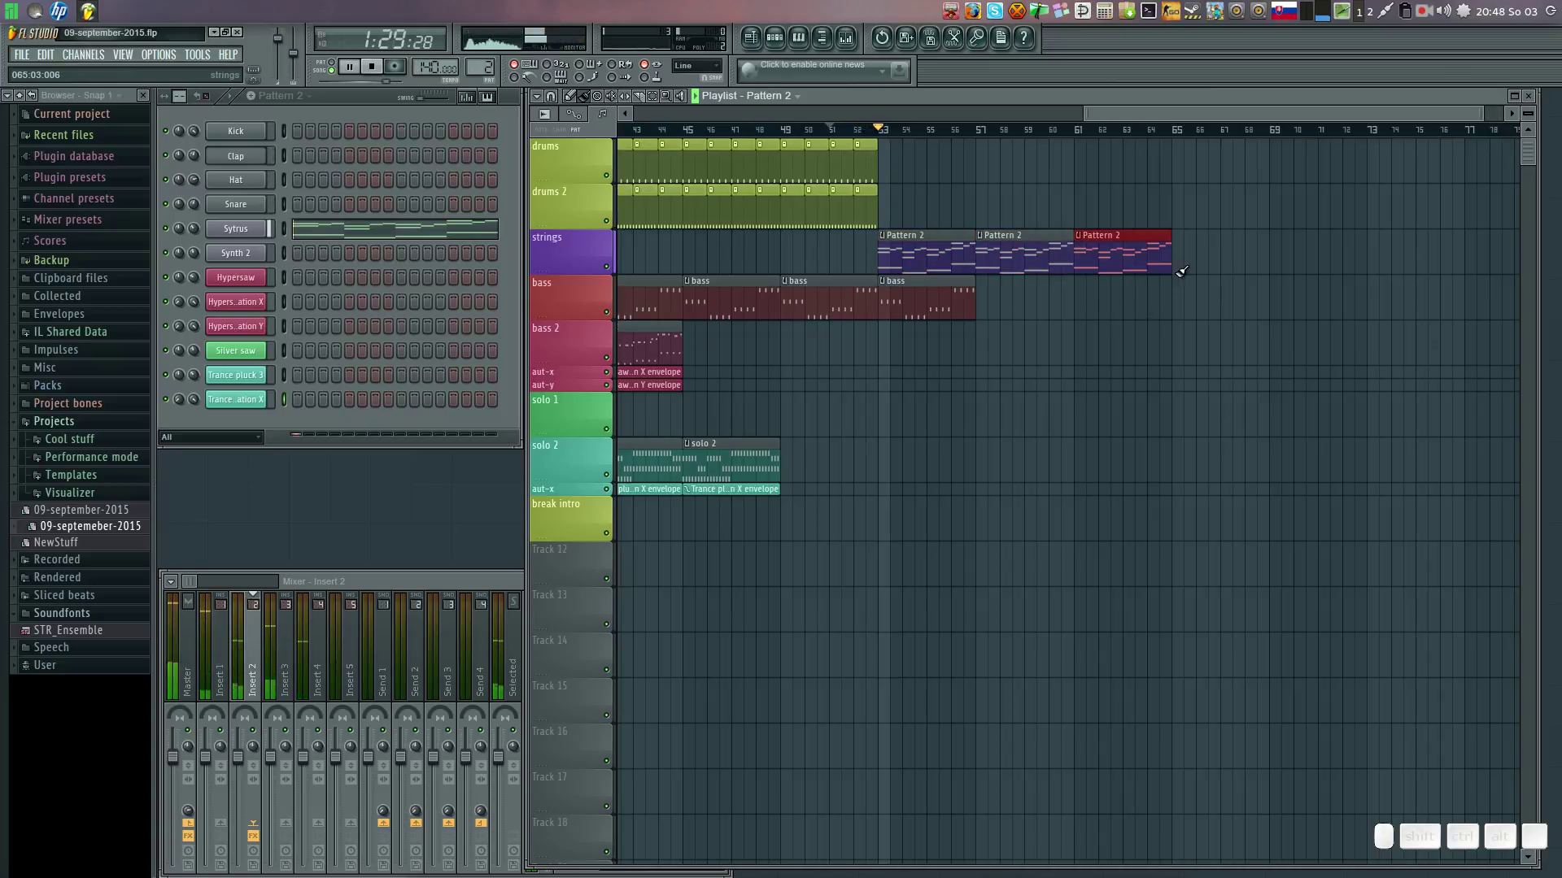
click(921, 279)
click(989, 281)
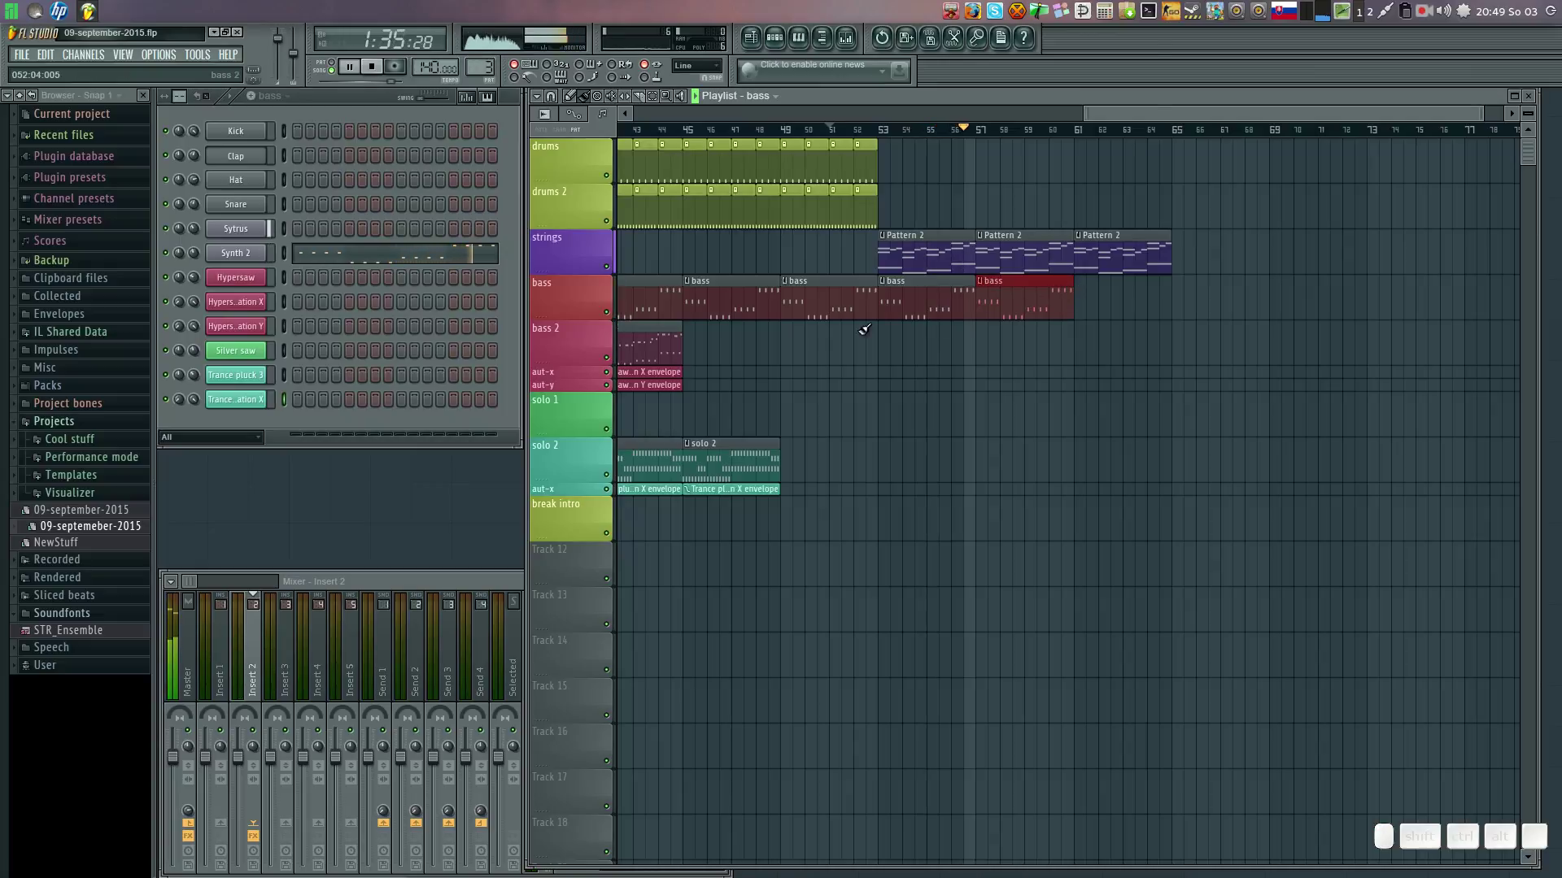
Fill the drums track with clips, then drop a break intro clip and clear the drums above it.
click(867, 148)
drag(892, 158, 1356, 190)
click(1352, 211)
right_click(1360, 190)
click(861, 131)
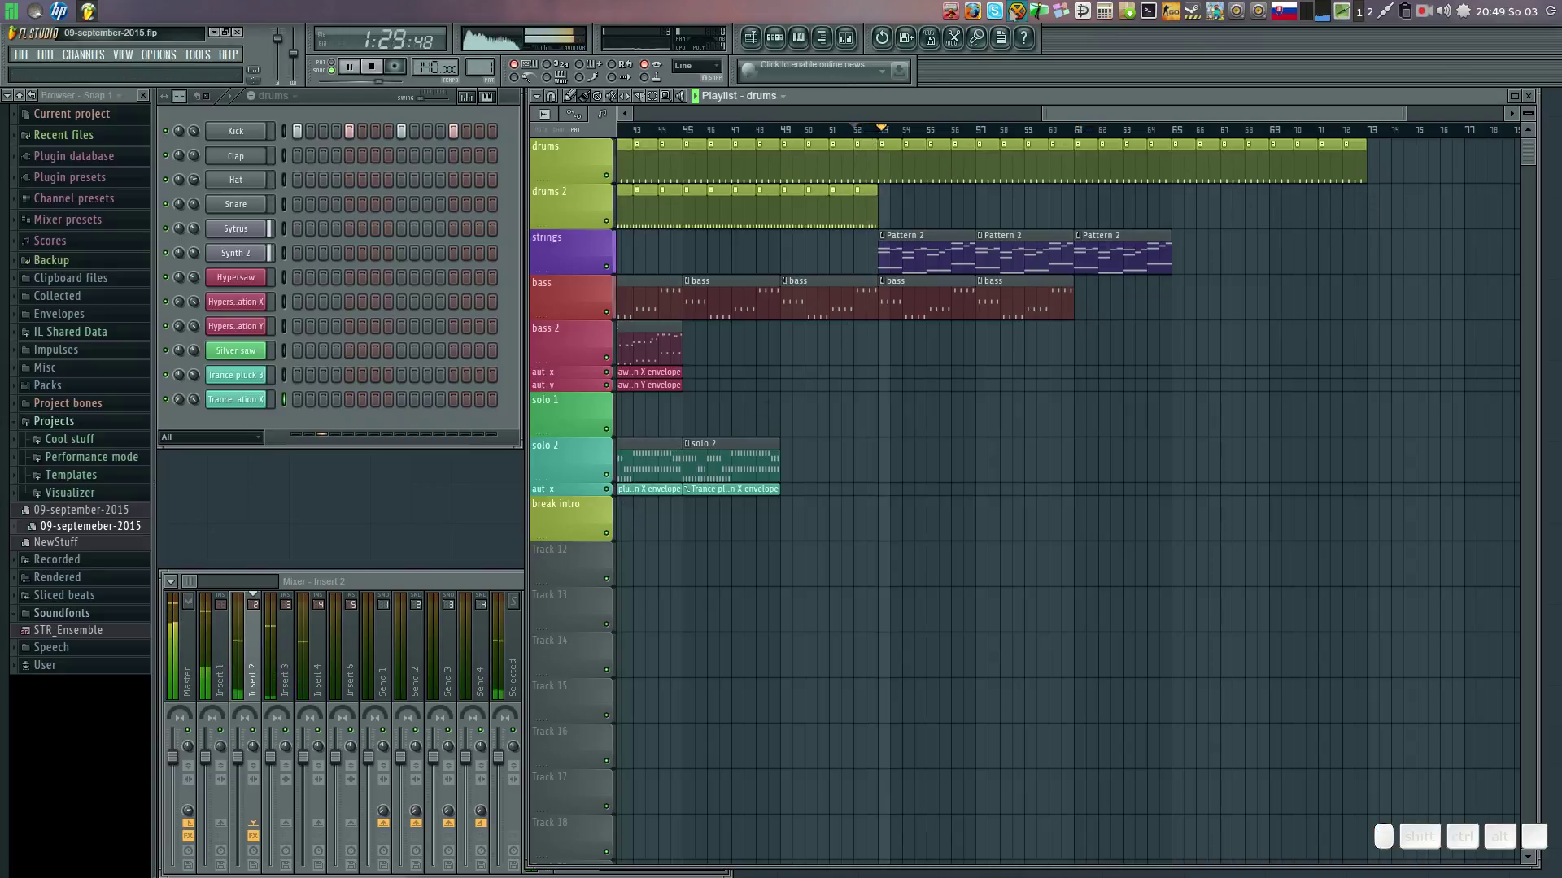
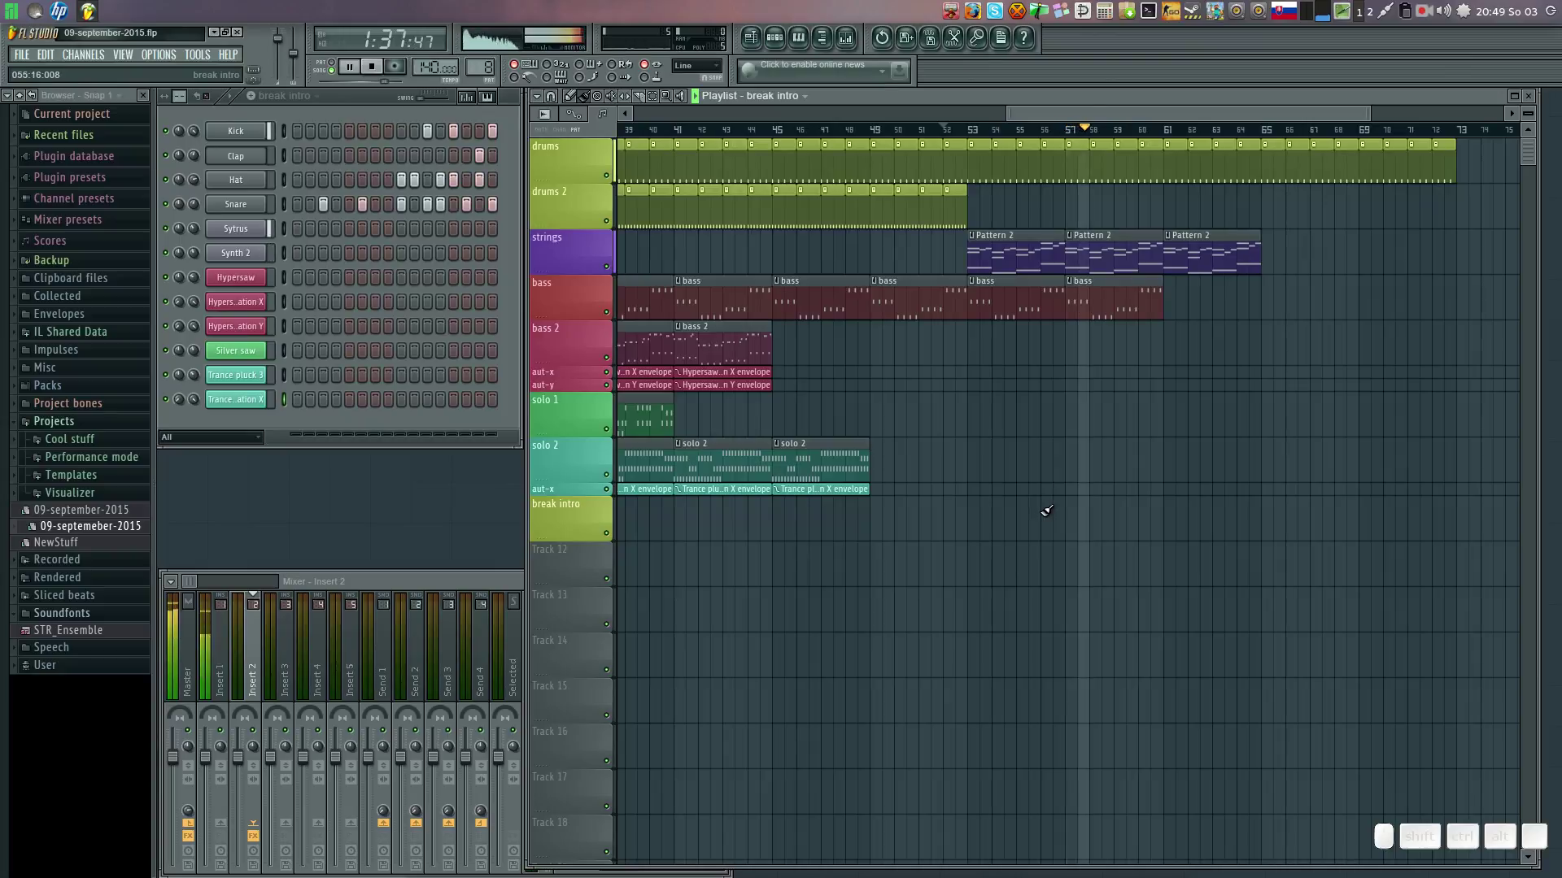
click(1053, 505)
click(1002, 131)
right_click(1056, 164)
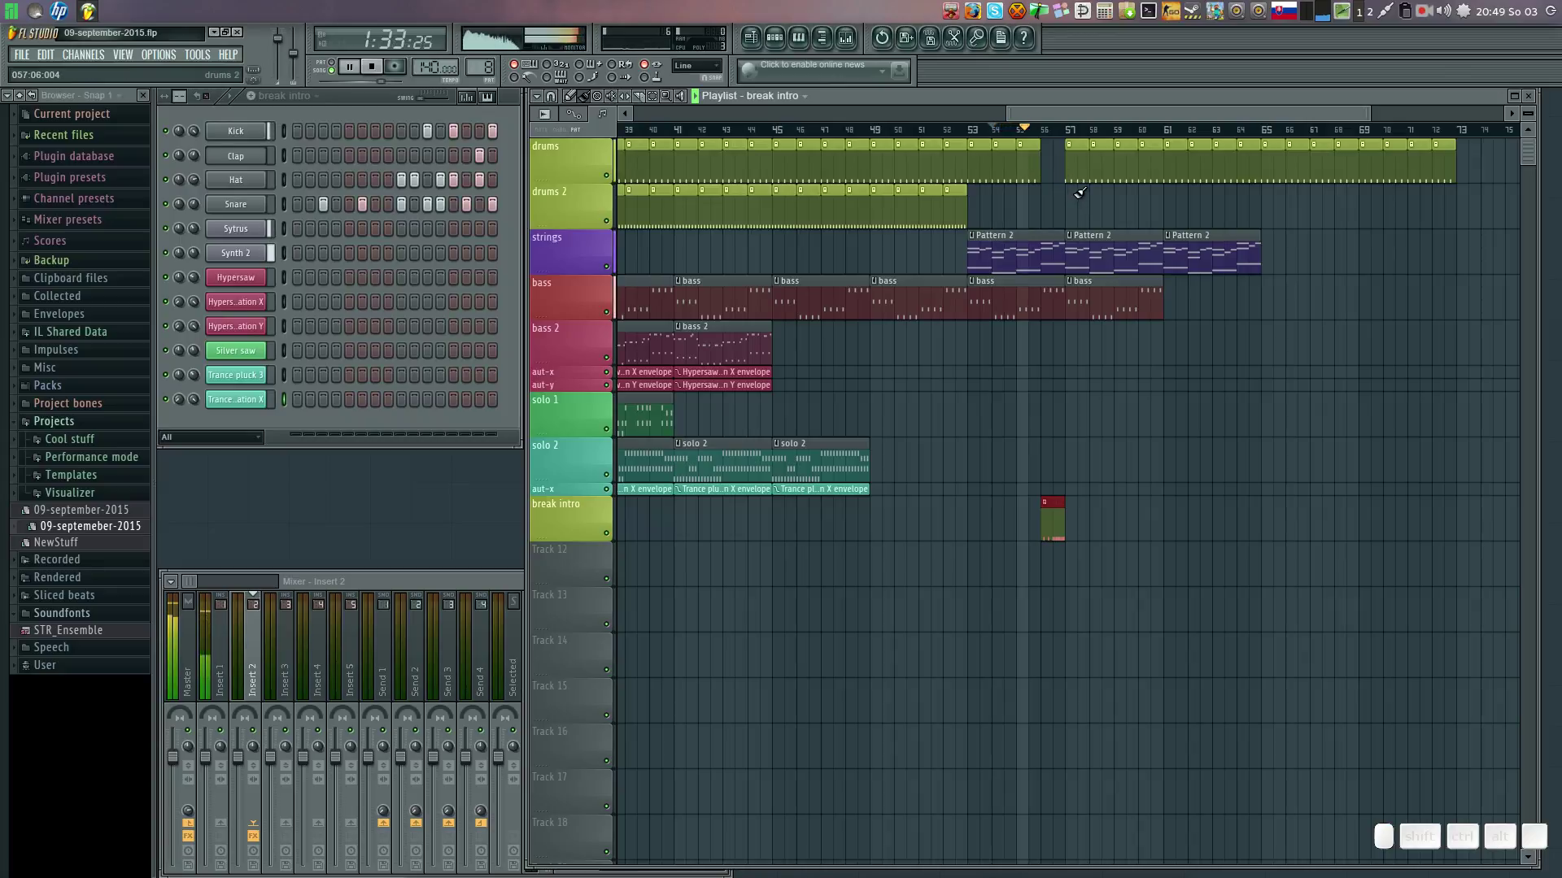
Run drums 2 and bass clips from after the break to the song end, removing overhangs.
click(957, 204)
drag(1078, 184, 1466, 183)
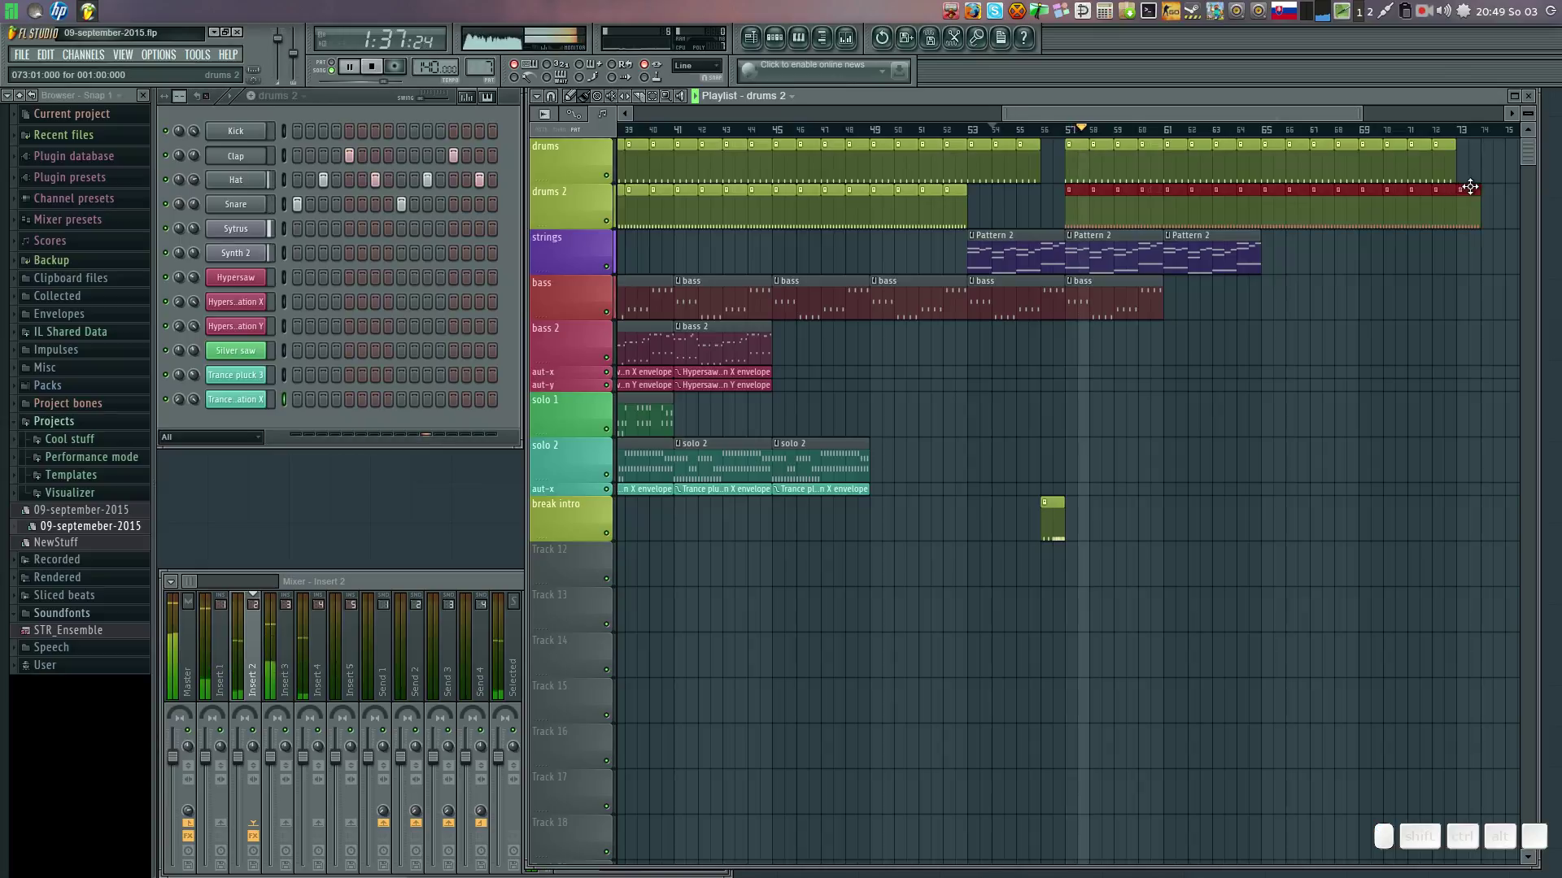
right_click(1470, 202)
click(1433, 236)
right_click(1432, 237)
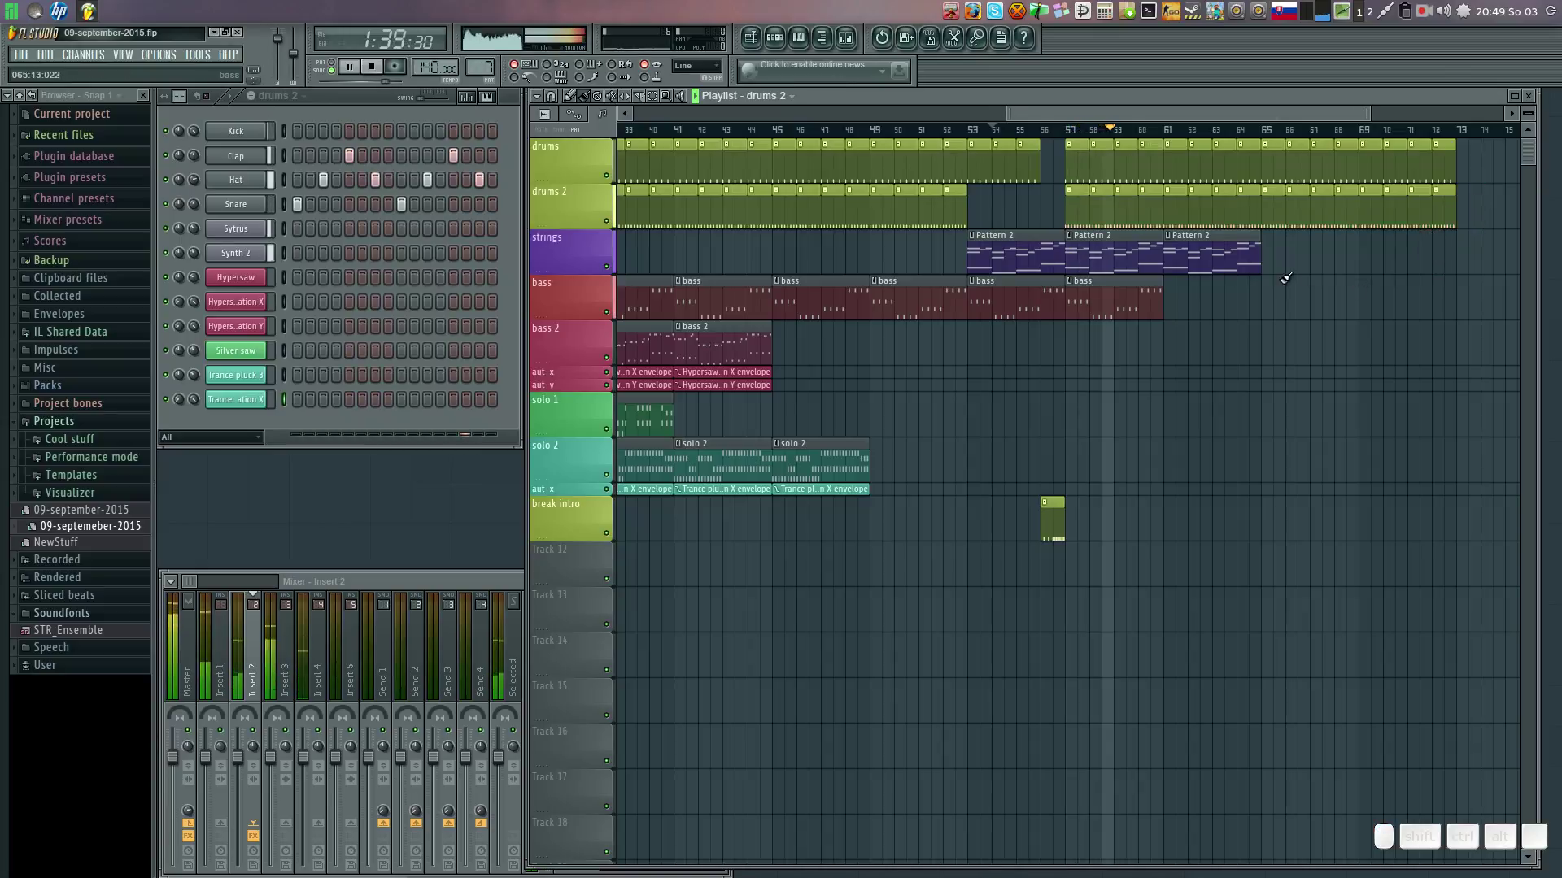
click(1118, 281)
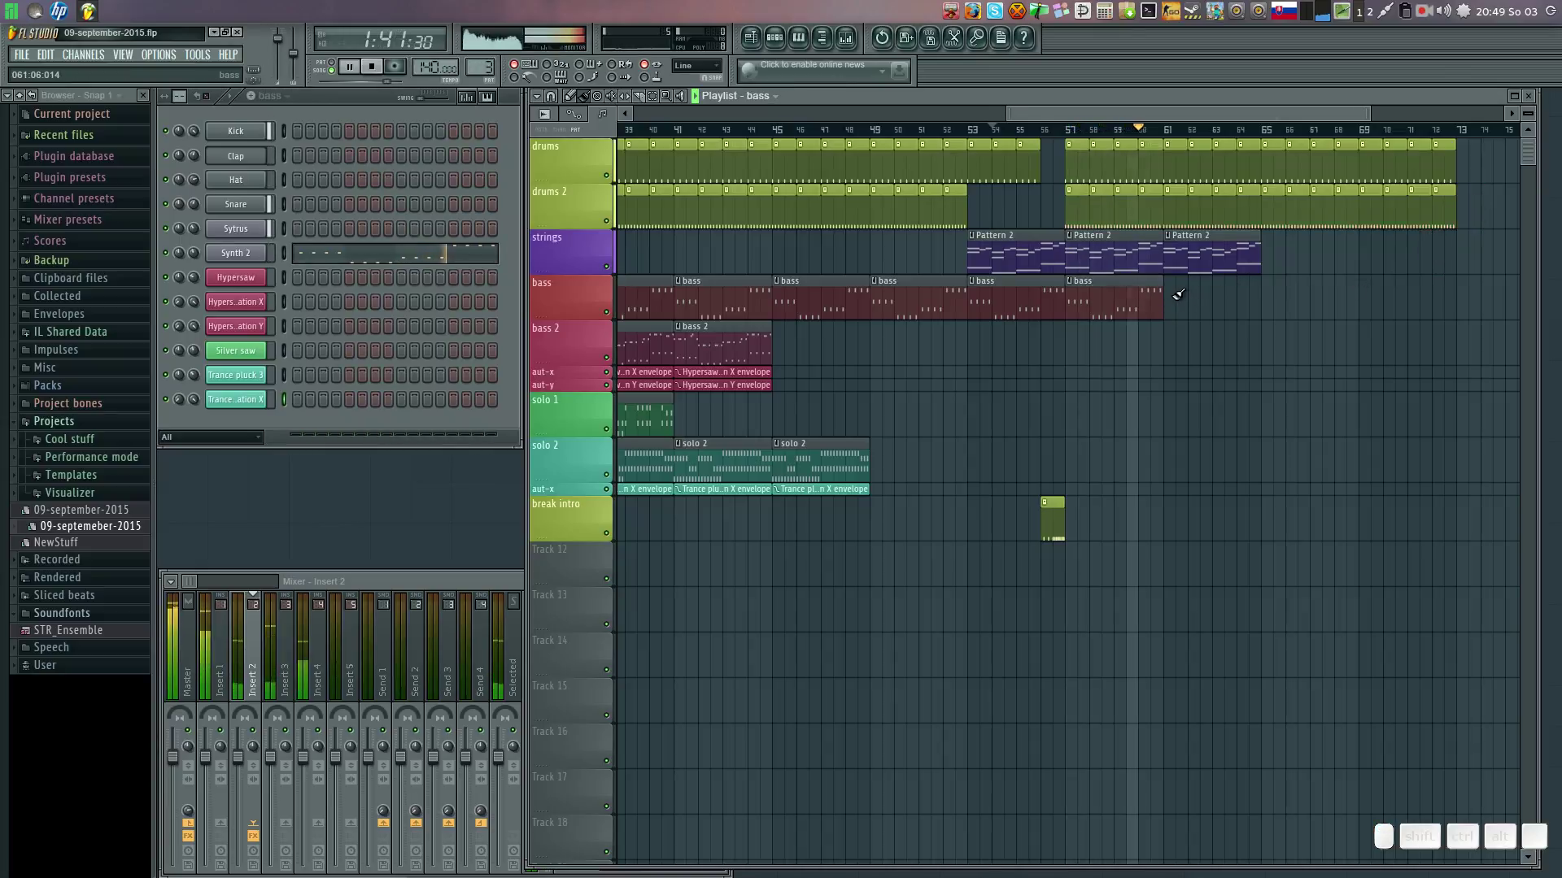
drag(1180, 291, 1347, 332)
click(1294, 339)
right_click(1314, 332)
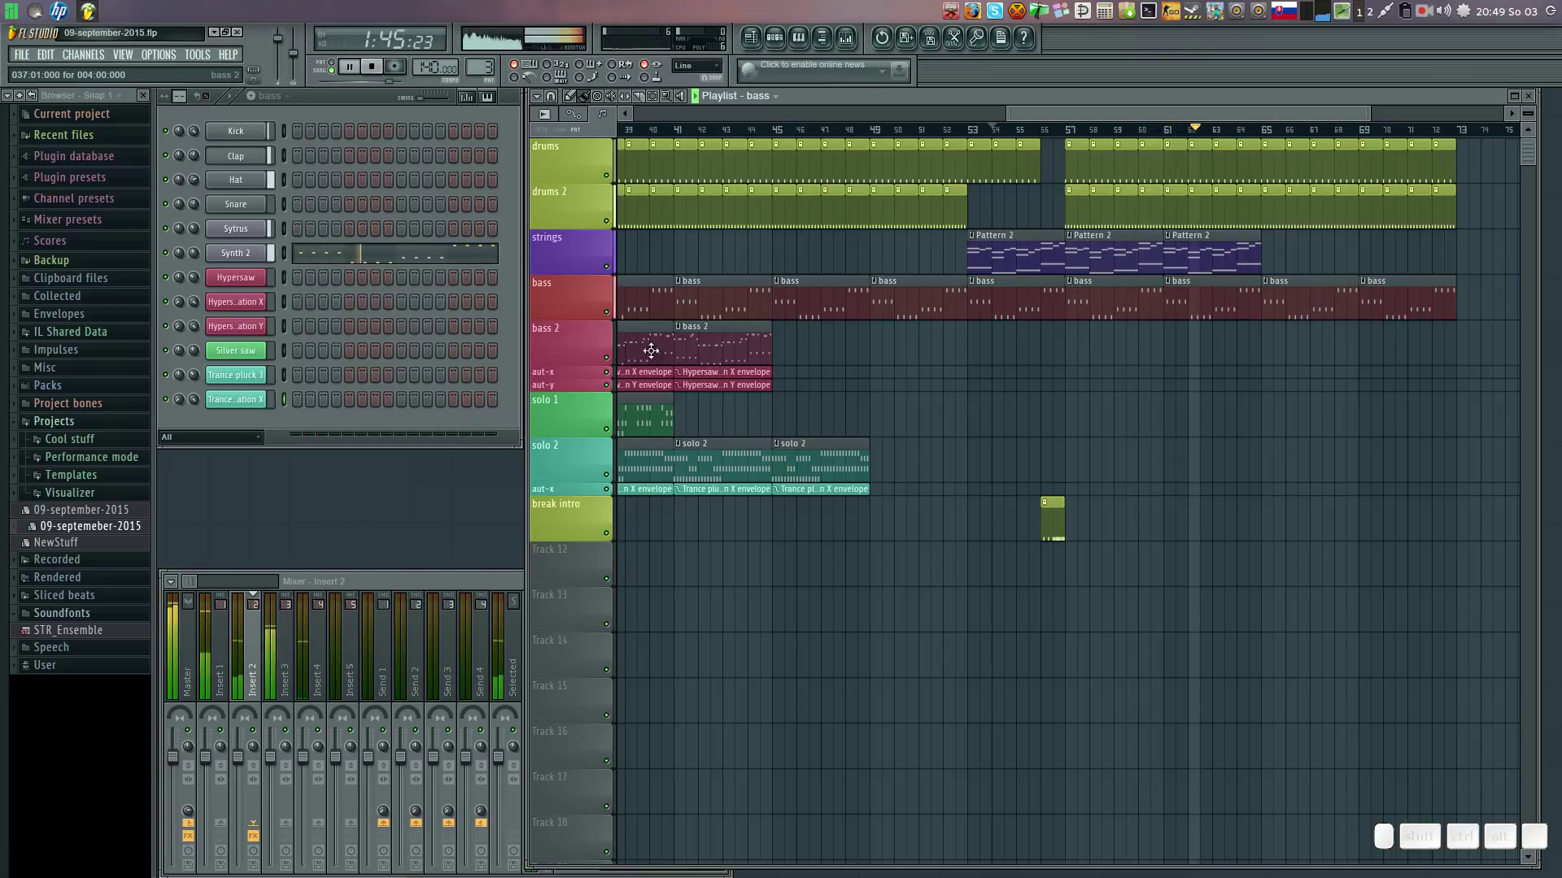
Add two bass 2 clips near the end with Hypersaw X and Y envelope clips under them.
click(733, 343)
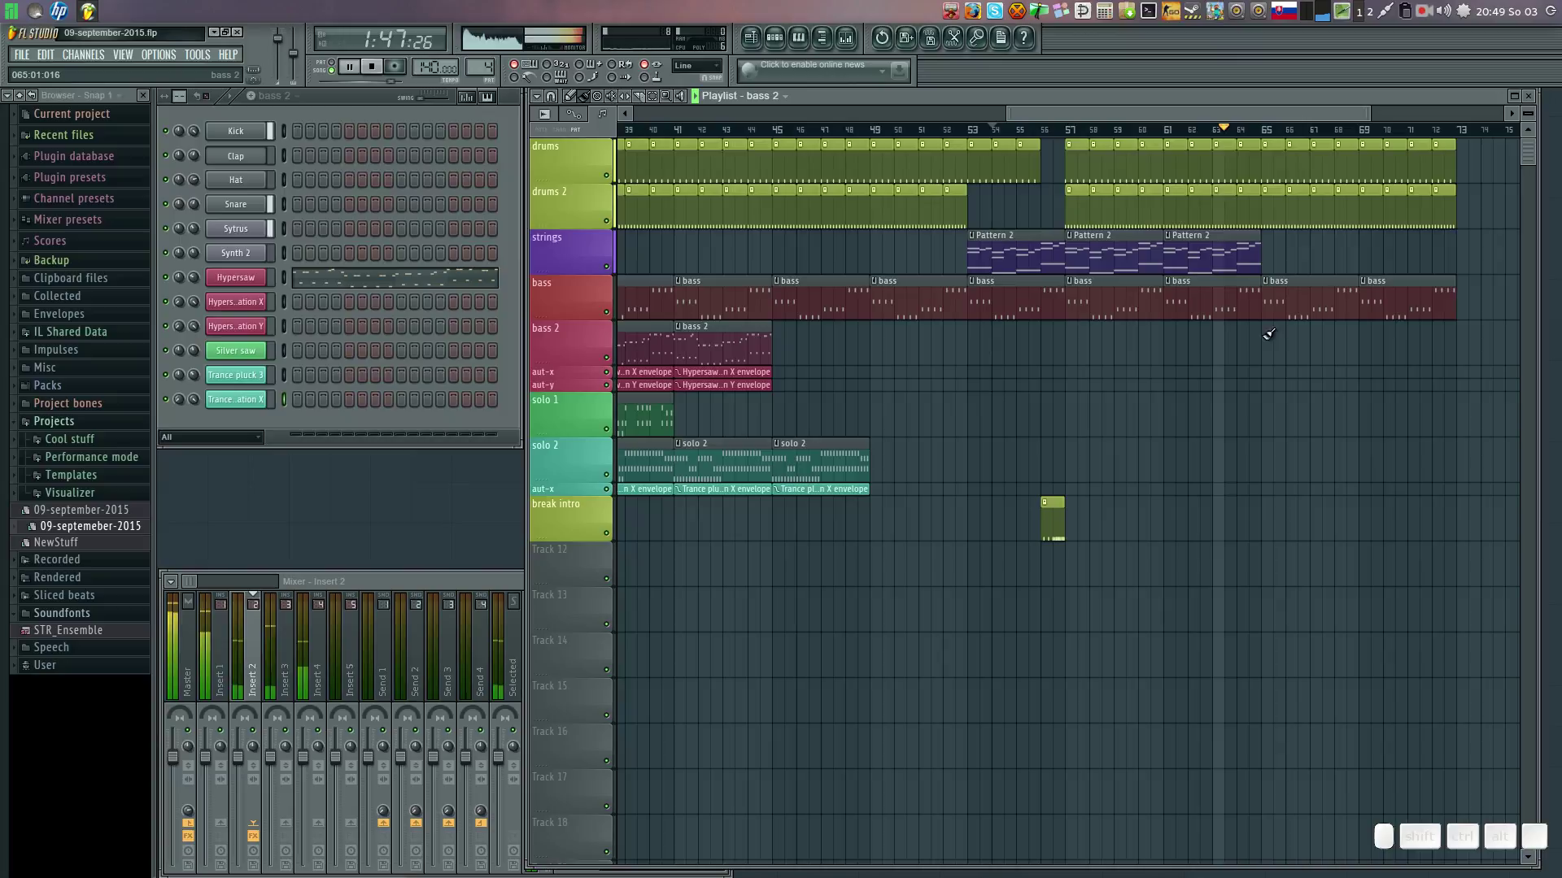
drag(1275, 335, 657, 416)
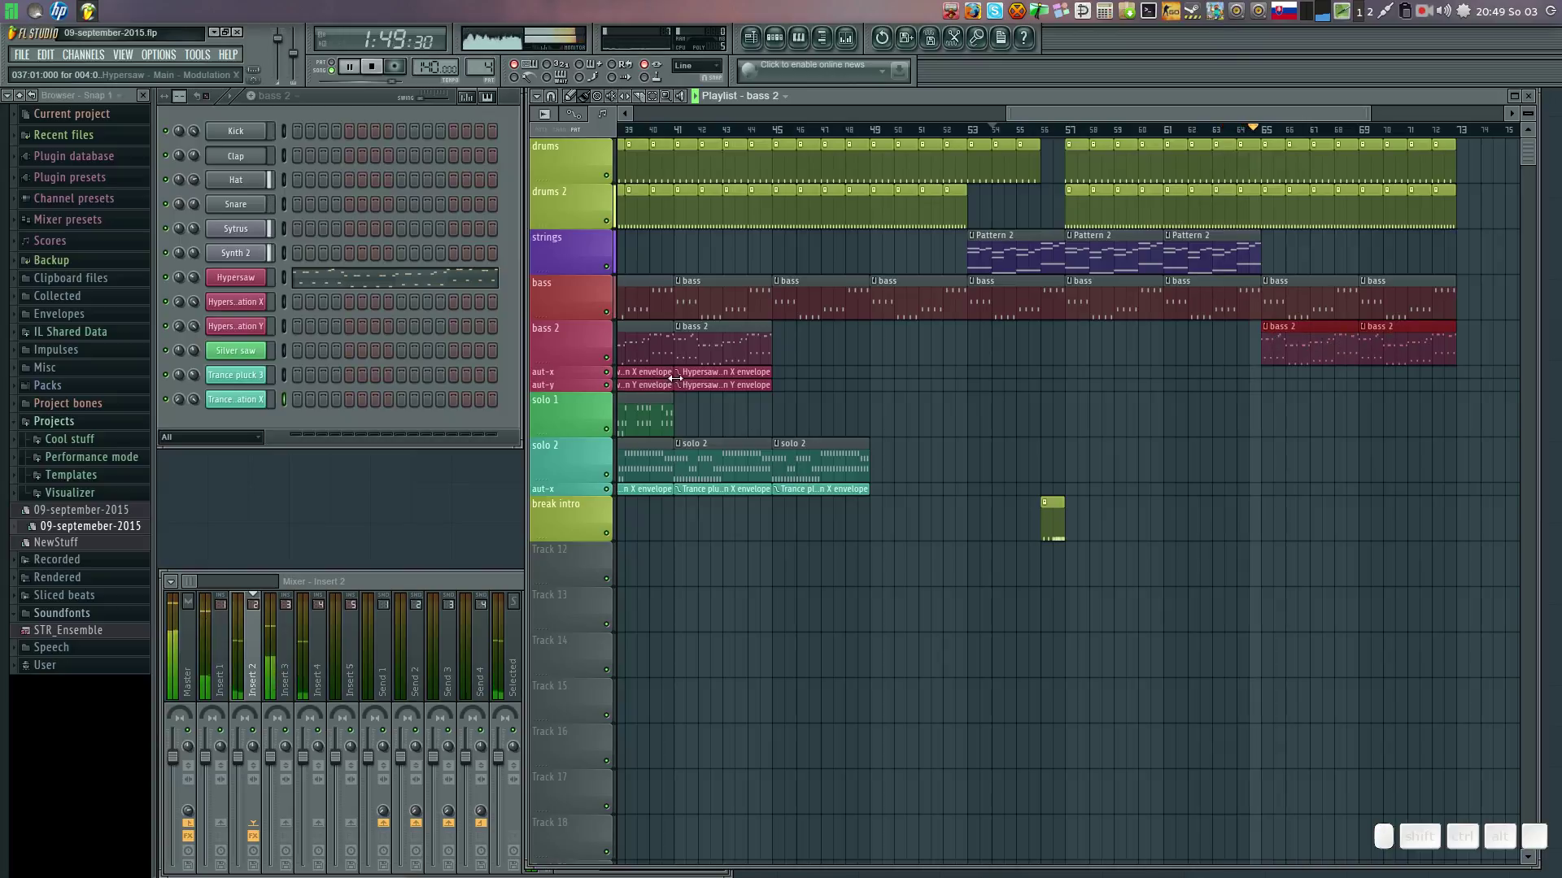
click(699, 370)
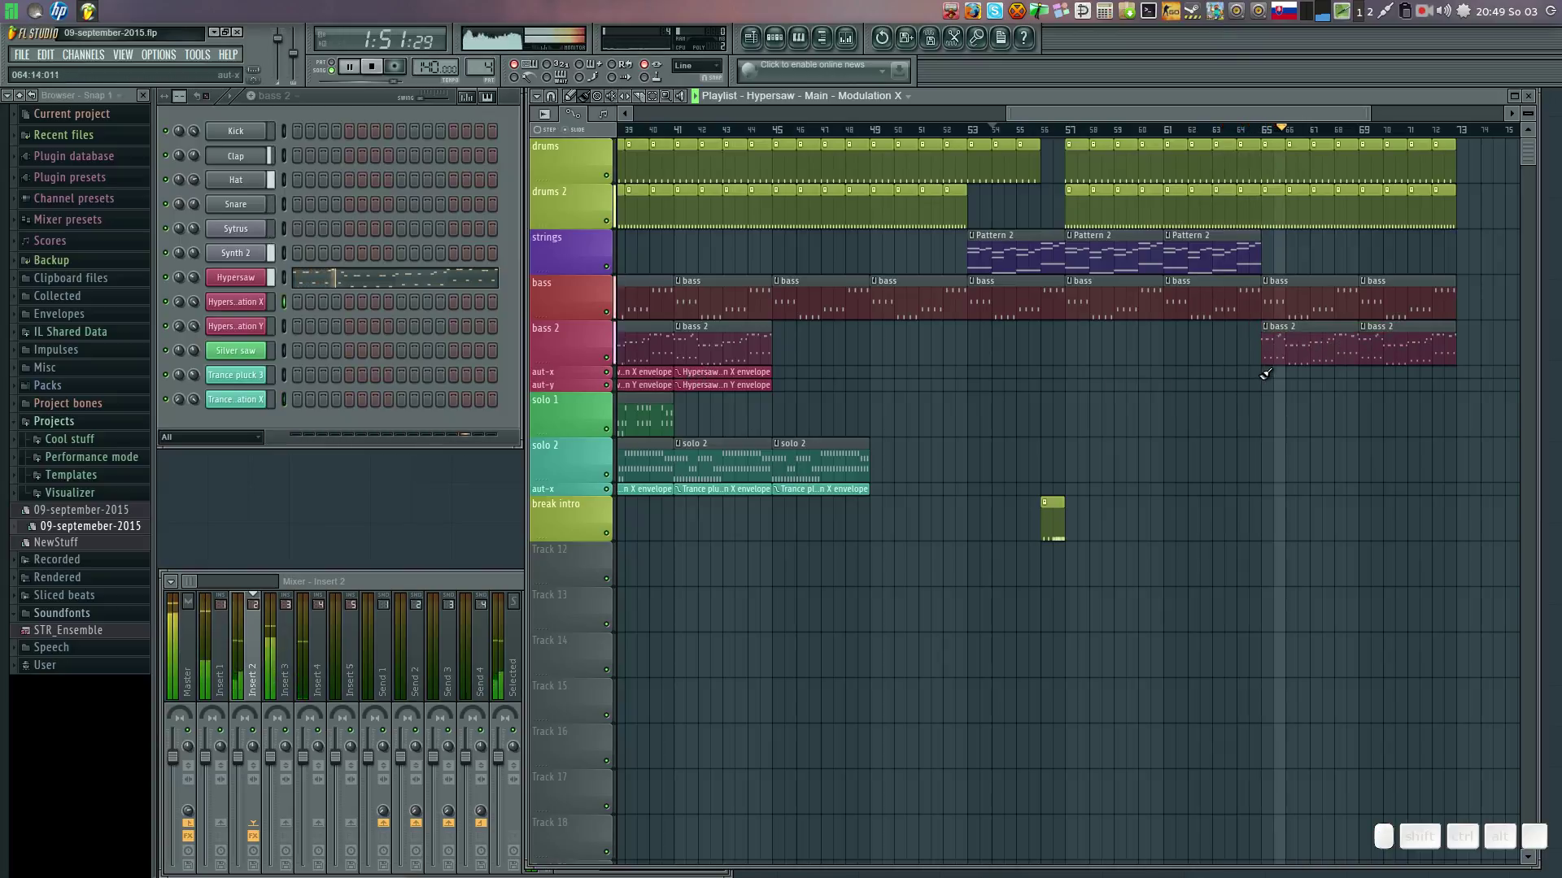
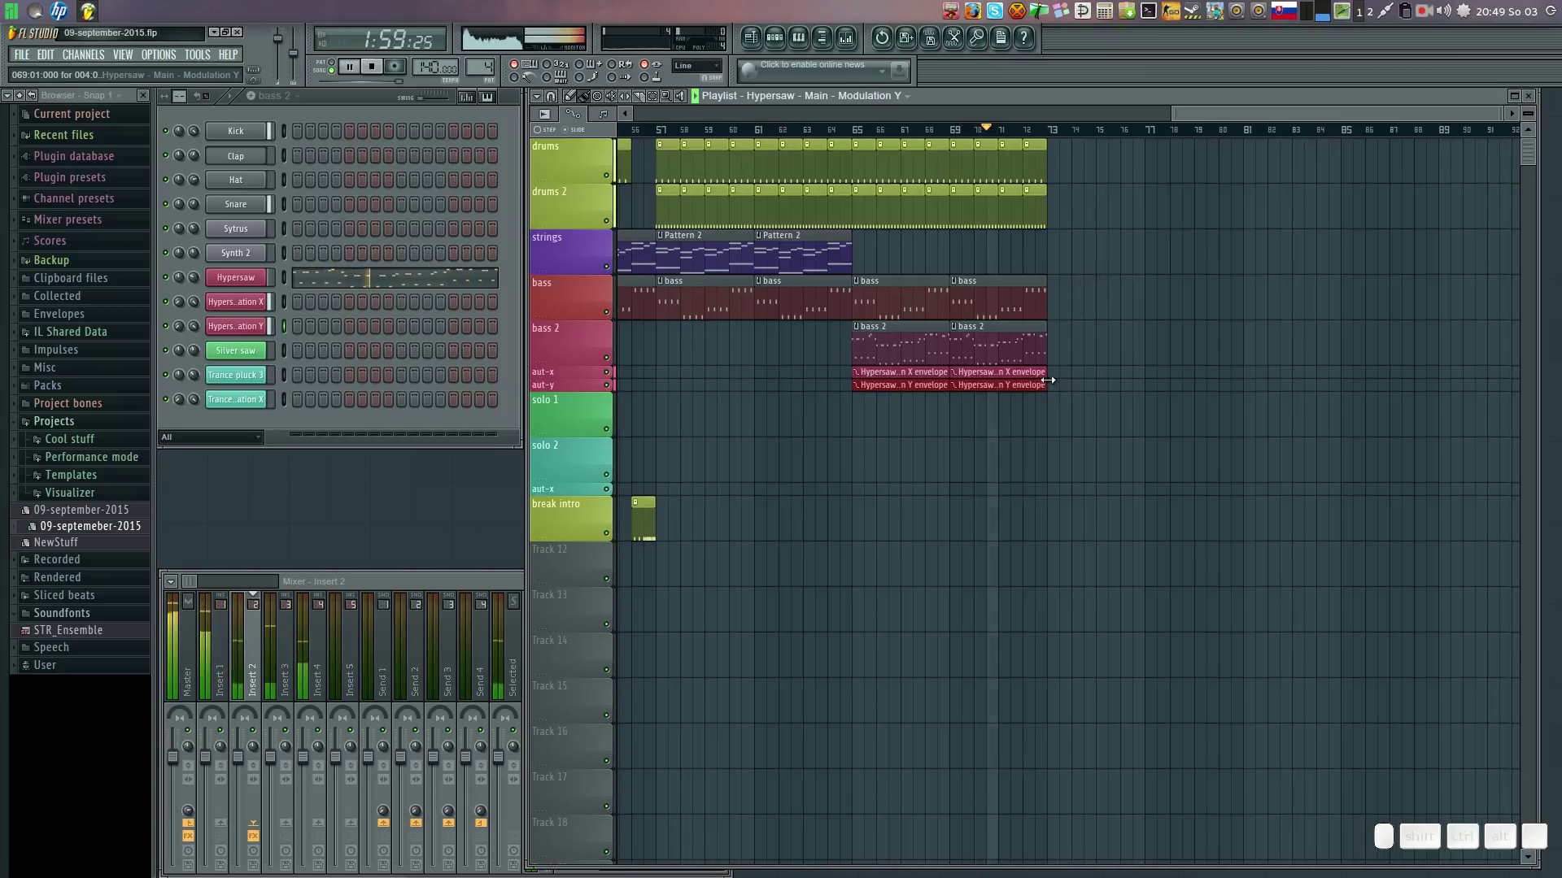
drag(1065, 377, 1083, 386)
click(1082, 382)
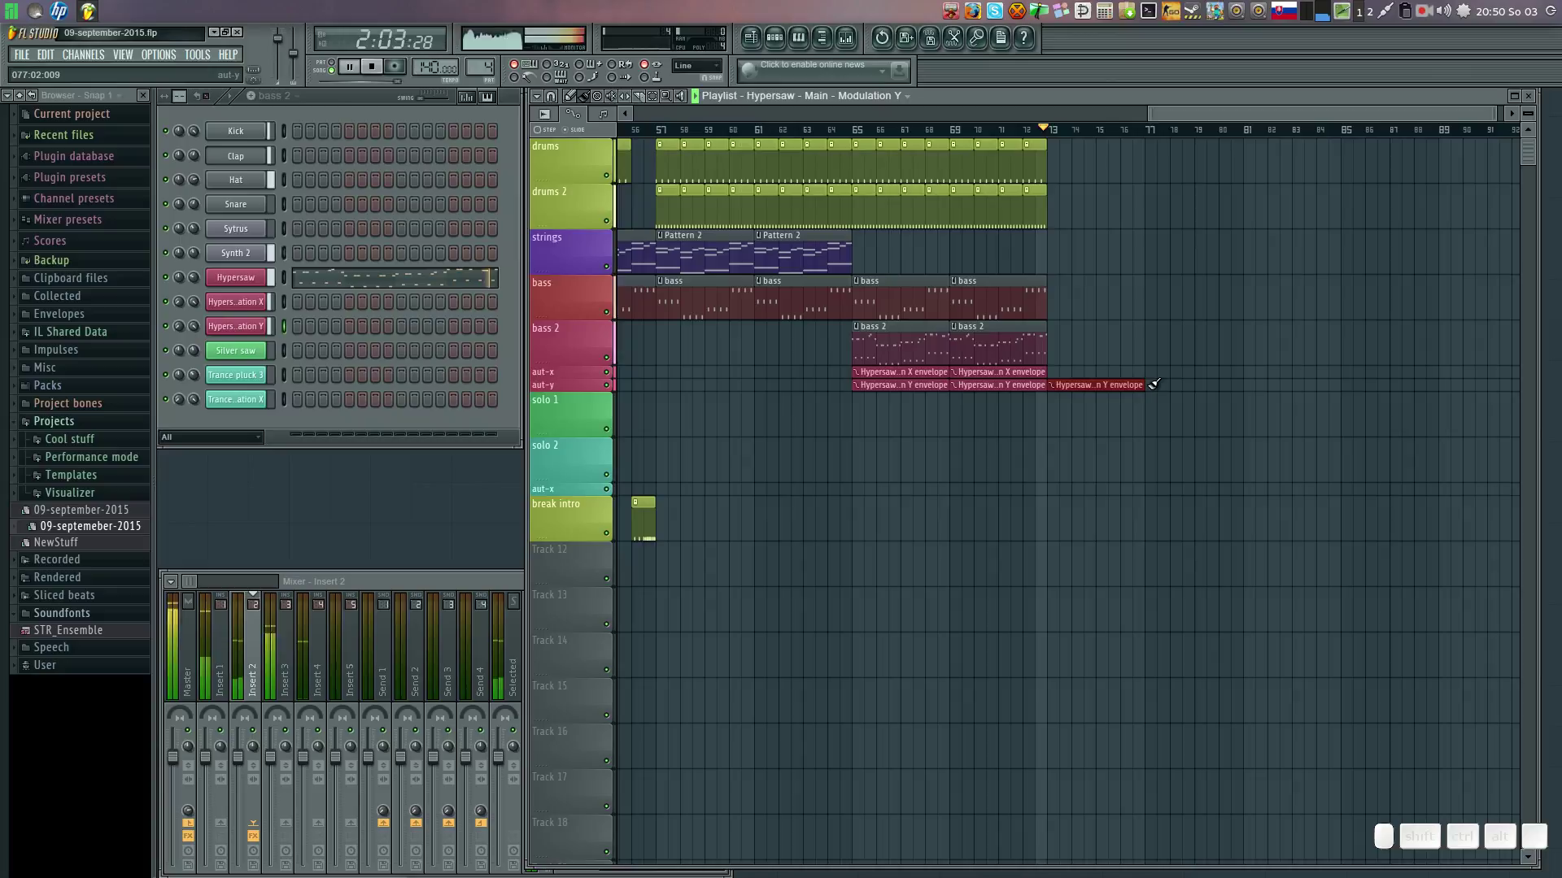
click(1159, 379)
Extend the bass 2 clips, their envelopes and the drums 2 run a little further.
click(1010, 368)
drag(1062, 368, 1071, 350)
click(1010, 349)
drag(1062, 341, 1056, 332)
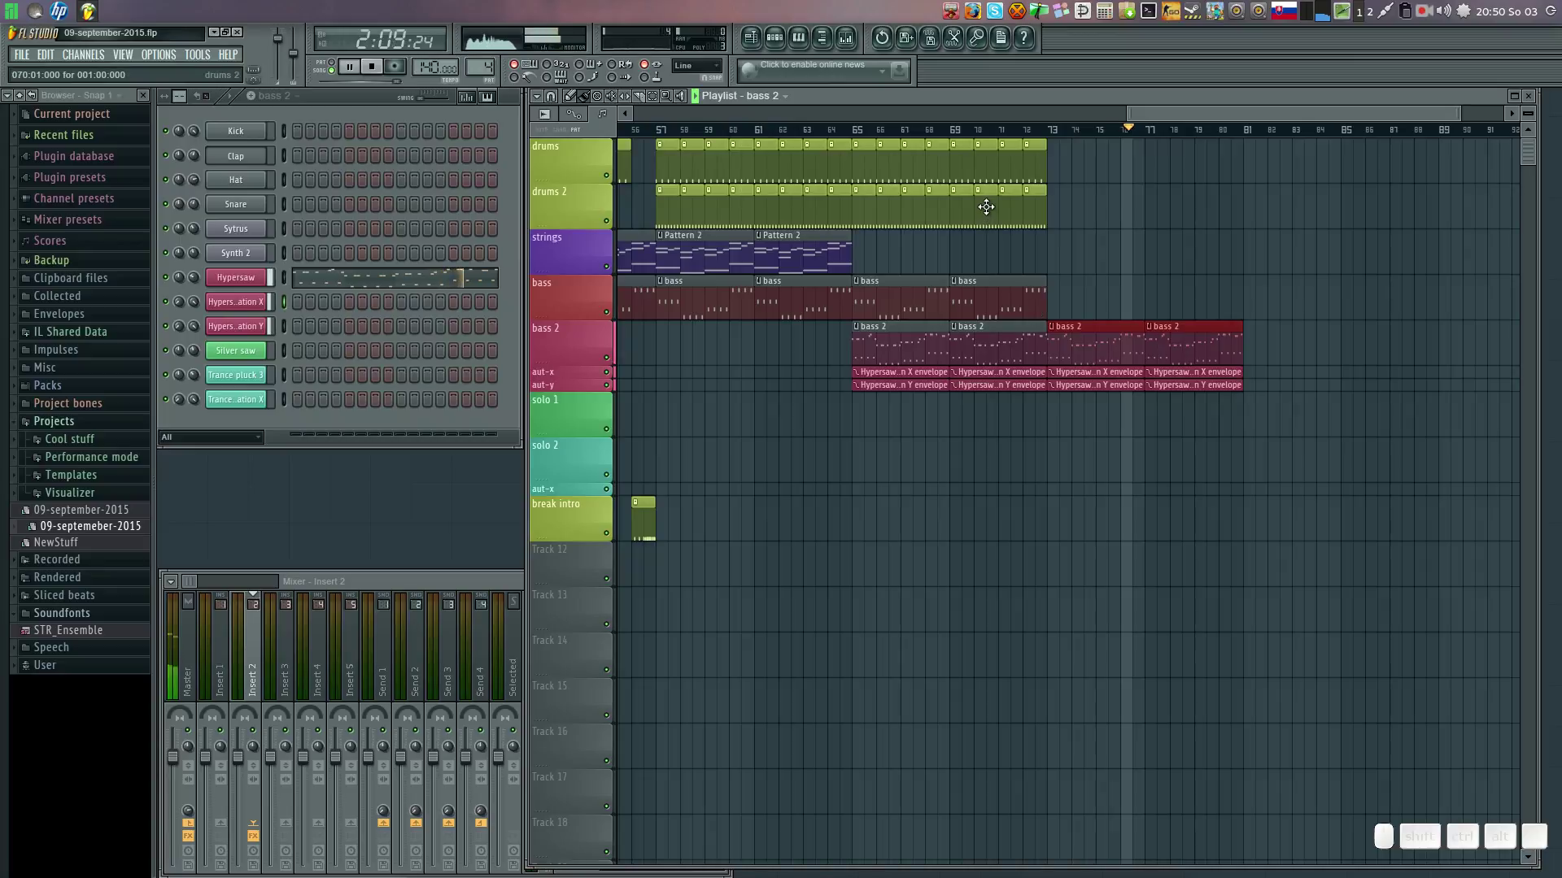
click(1033, 202)
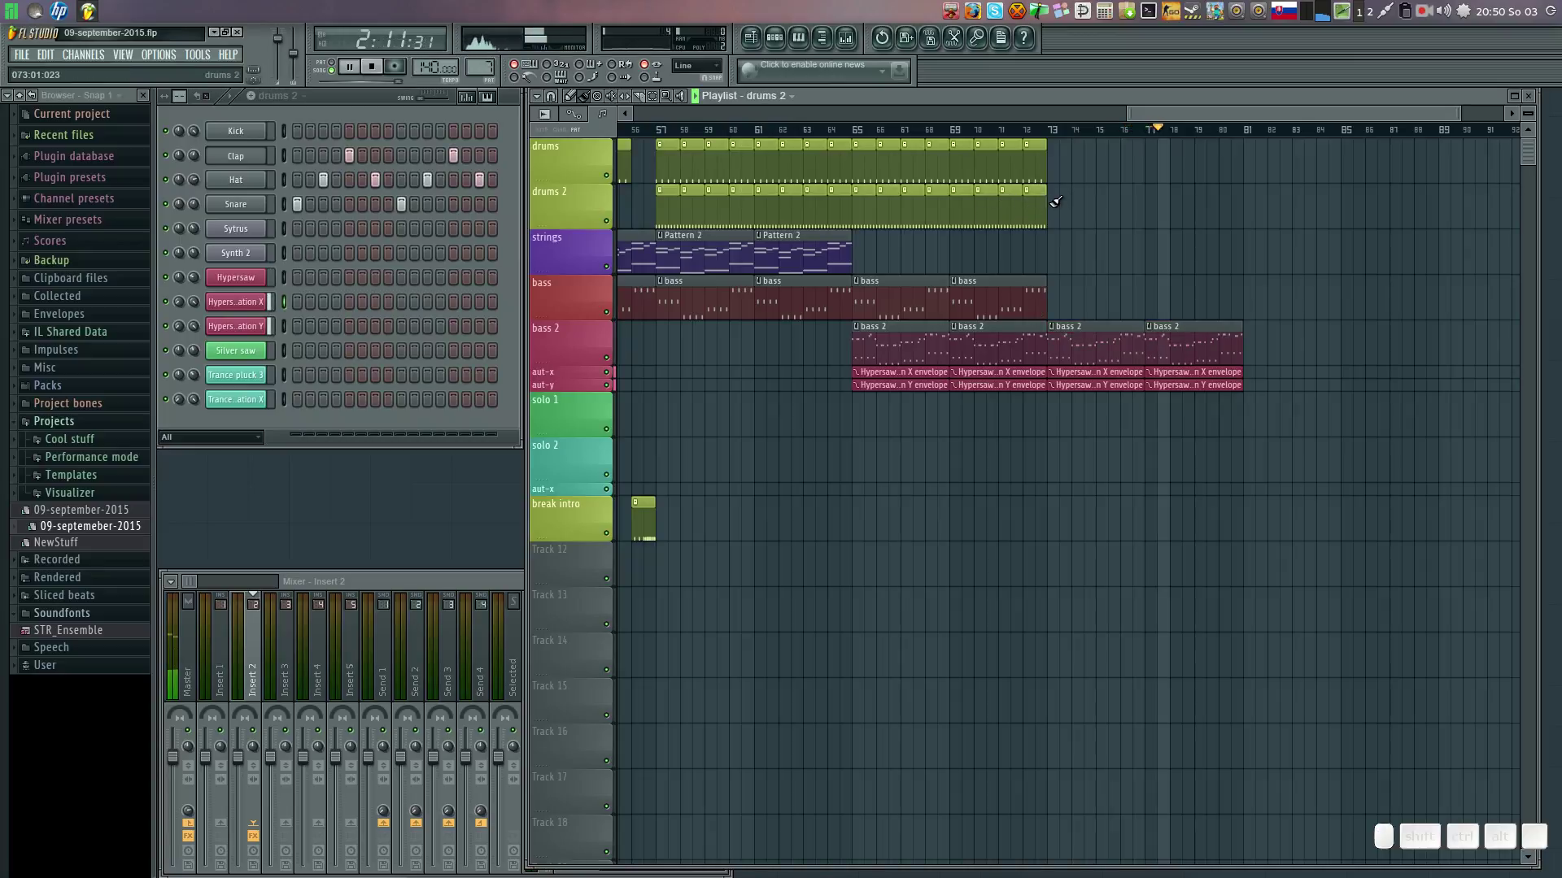
drag(1061, 198, 1074, 175)
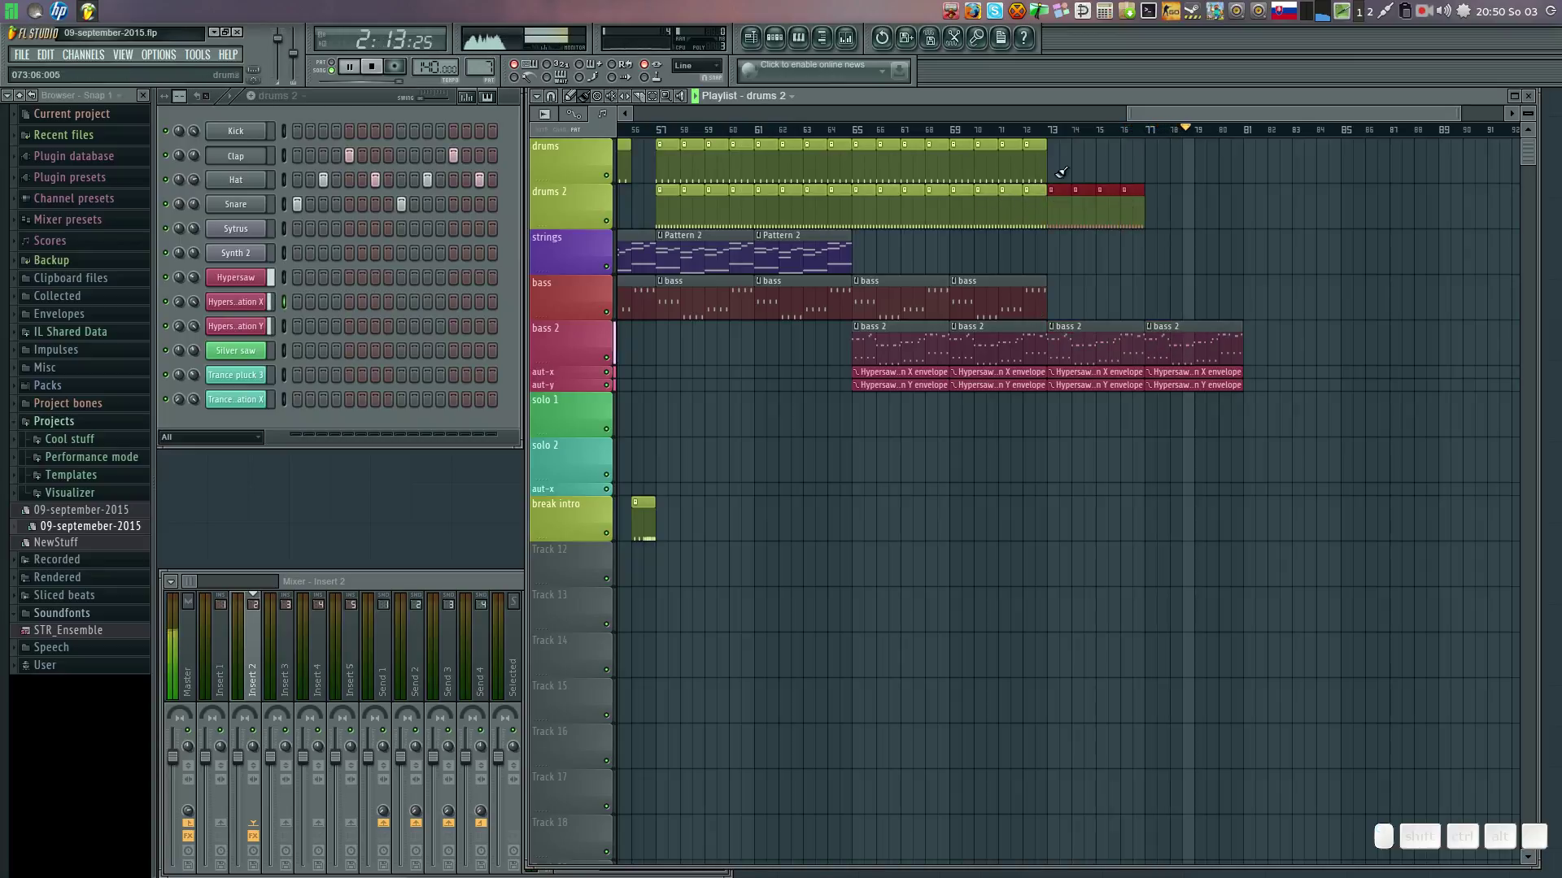
click(982, 139)
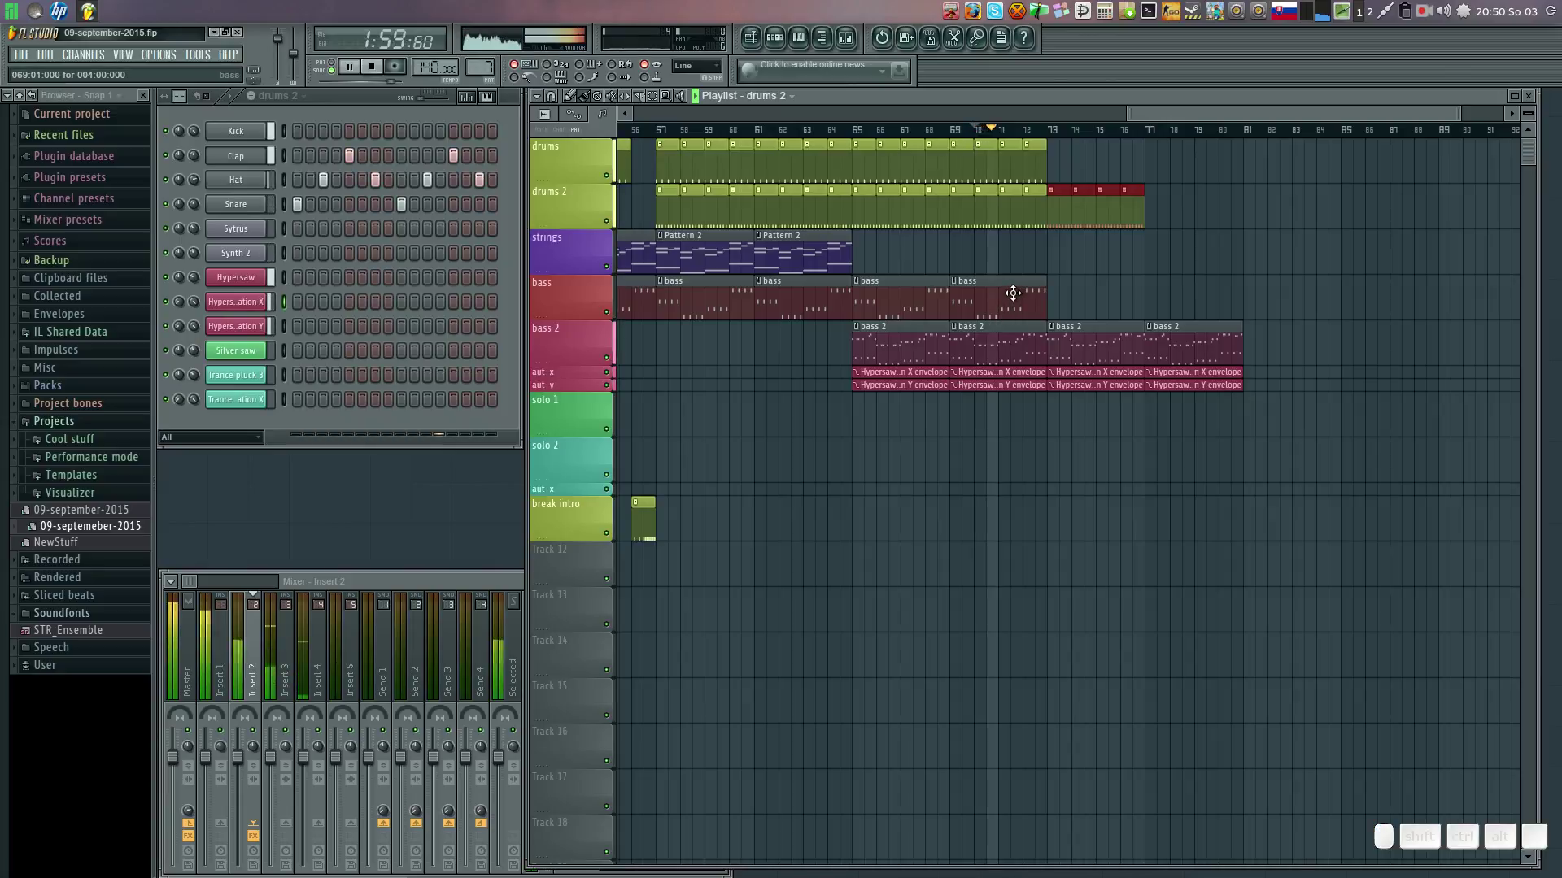
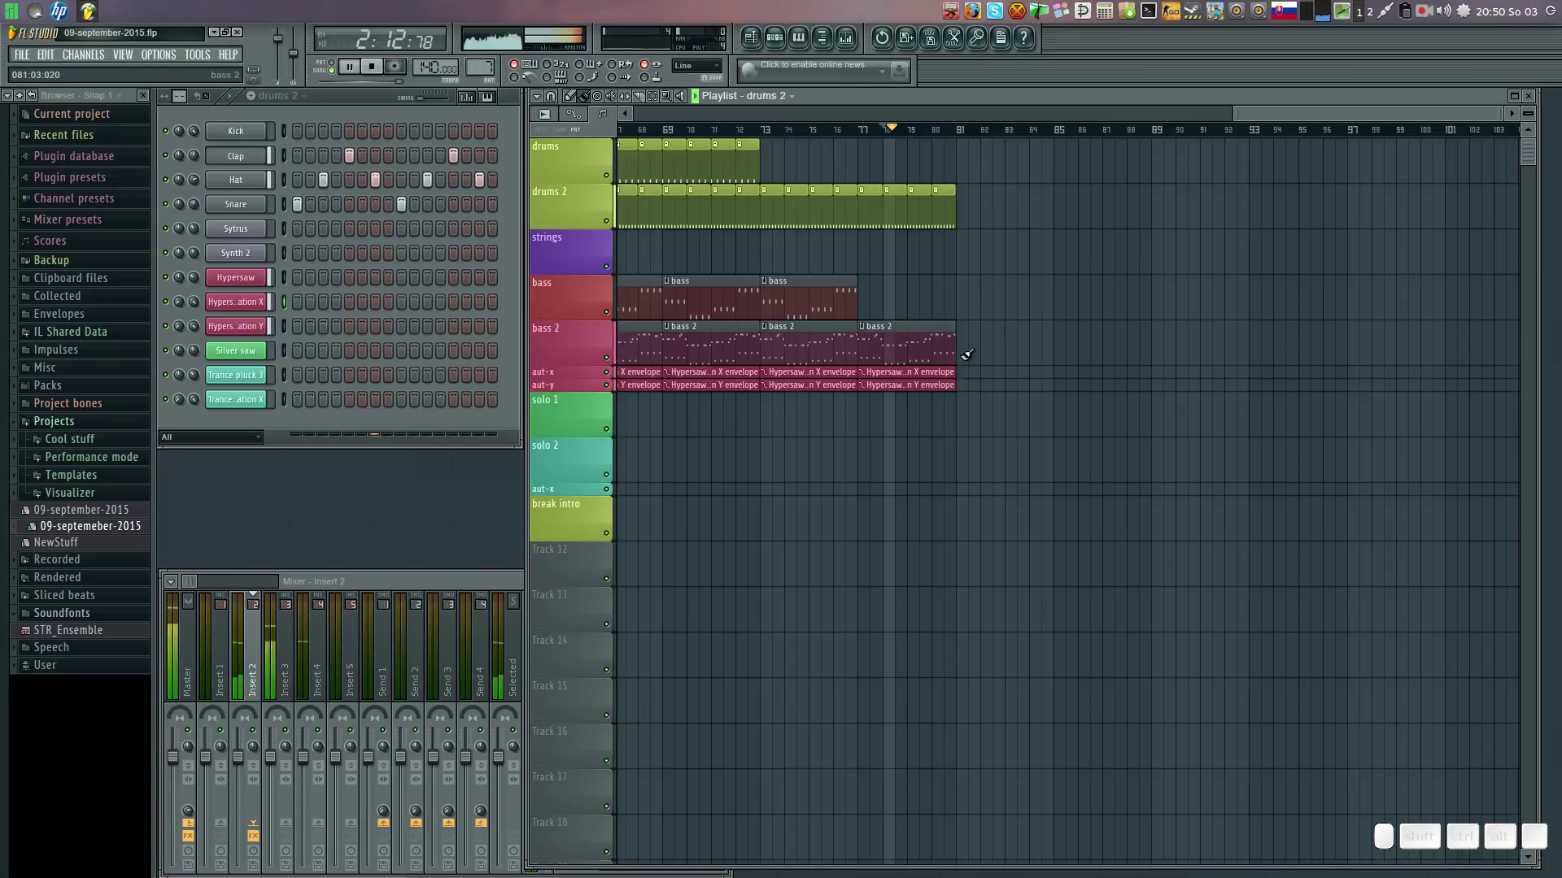
Add two more bass 2 clips with two Hypersaw X and two Y envelope clips beneath them.
click(913, 331)
click(972, 335)
click(933, 369)
click(969, 368)
click(921, 384)
click(968, 380)
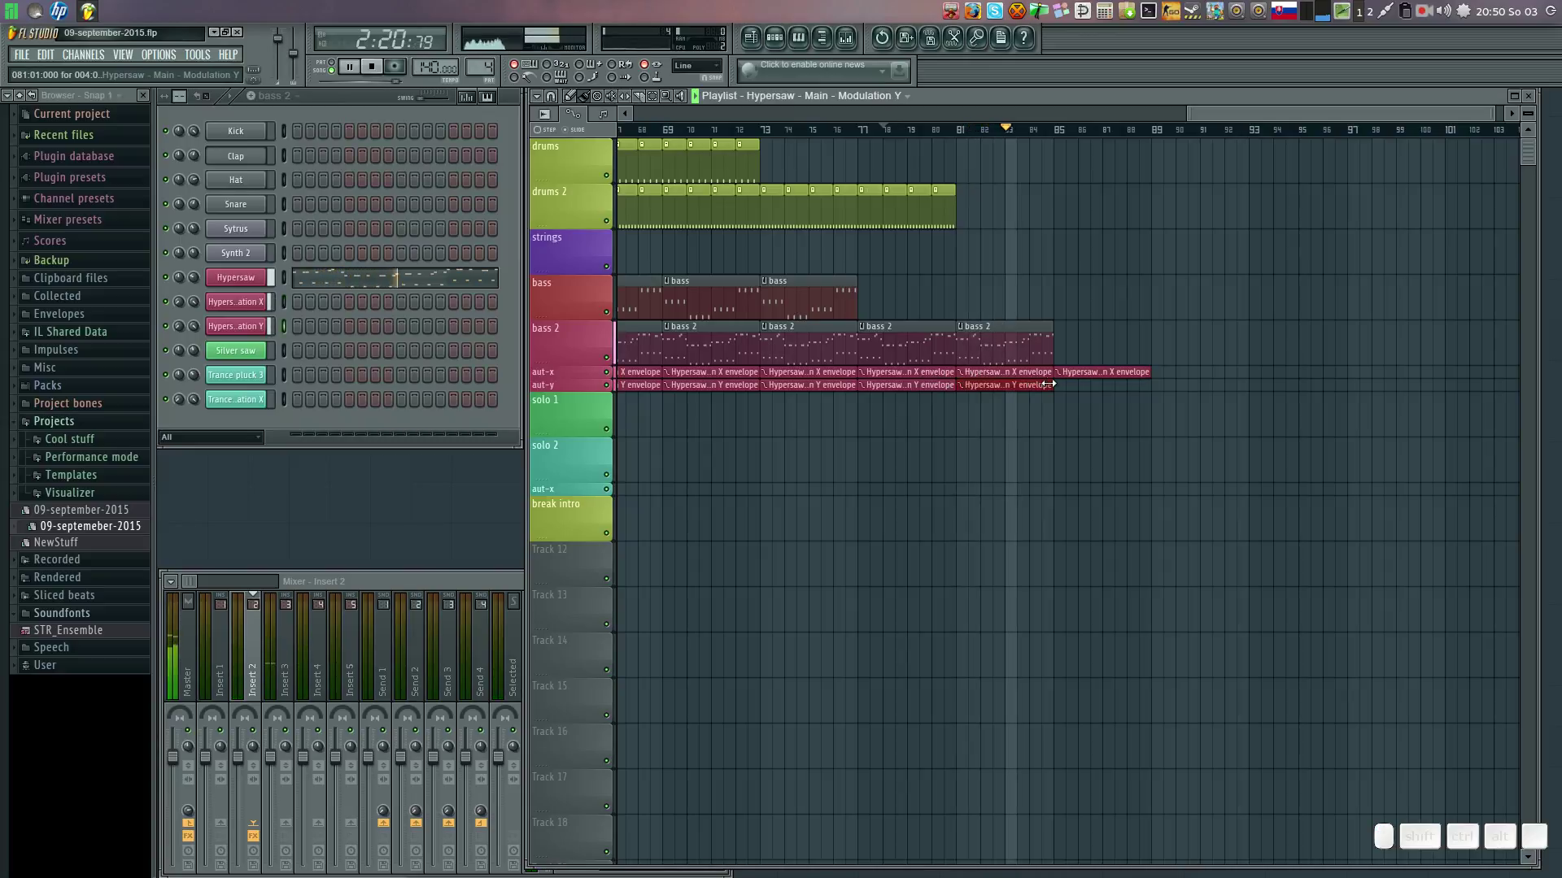
click(1066, 378)
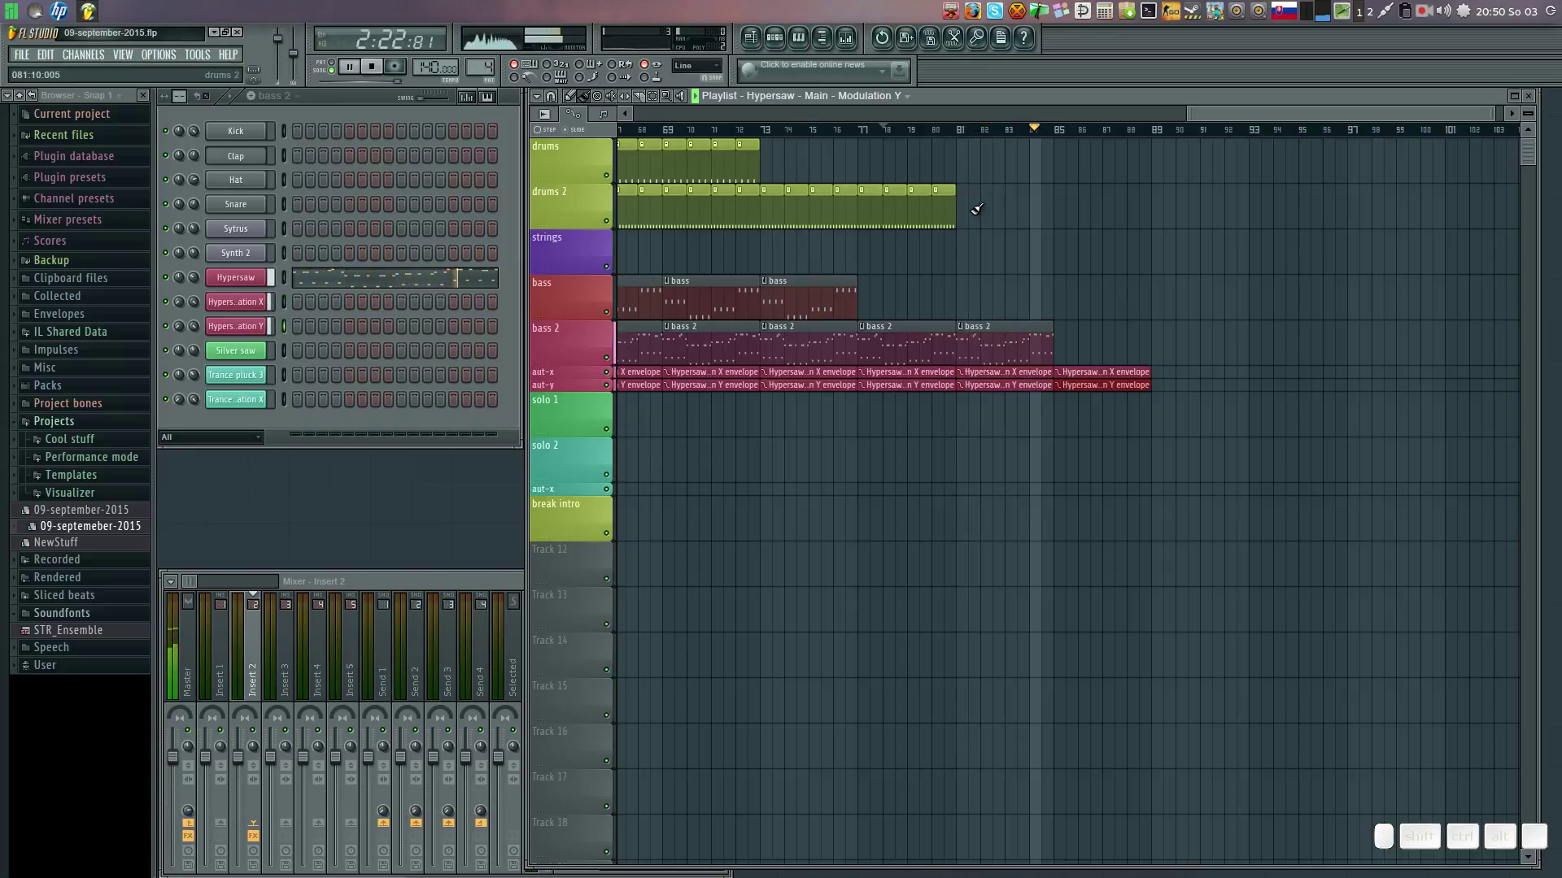
click(1019, 345)
click(1068, 341)
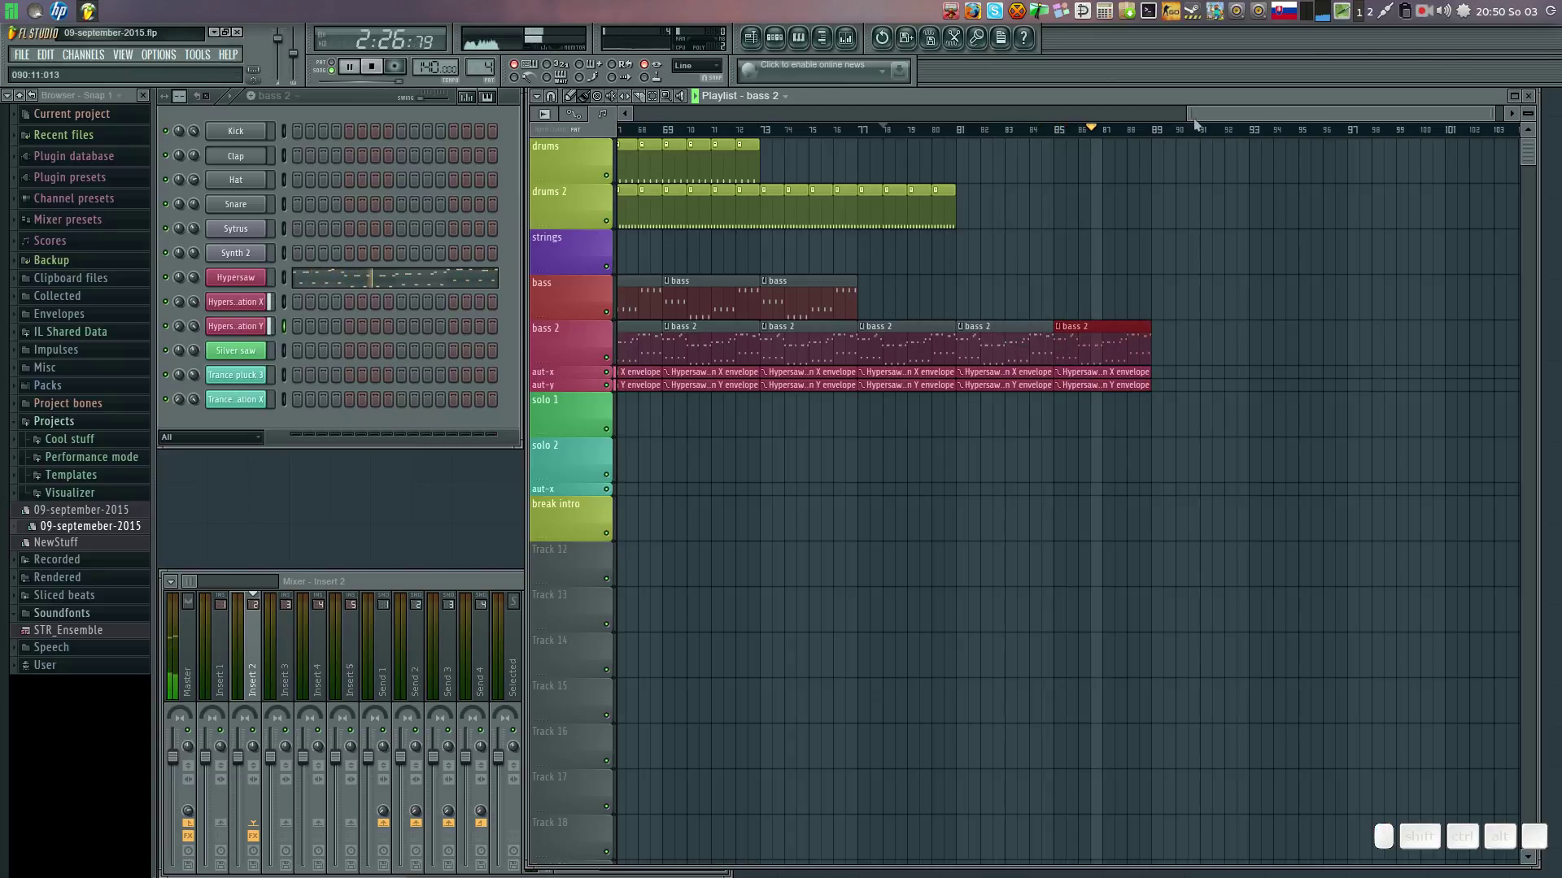
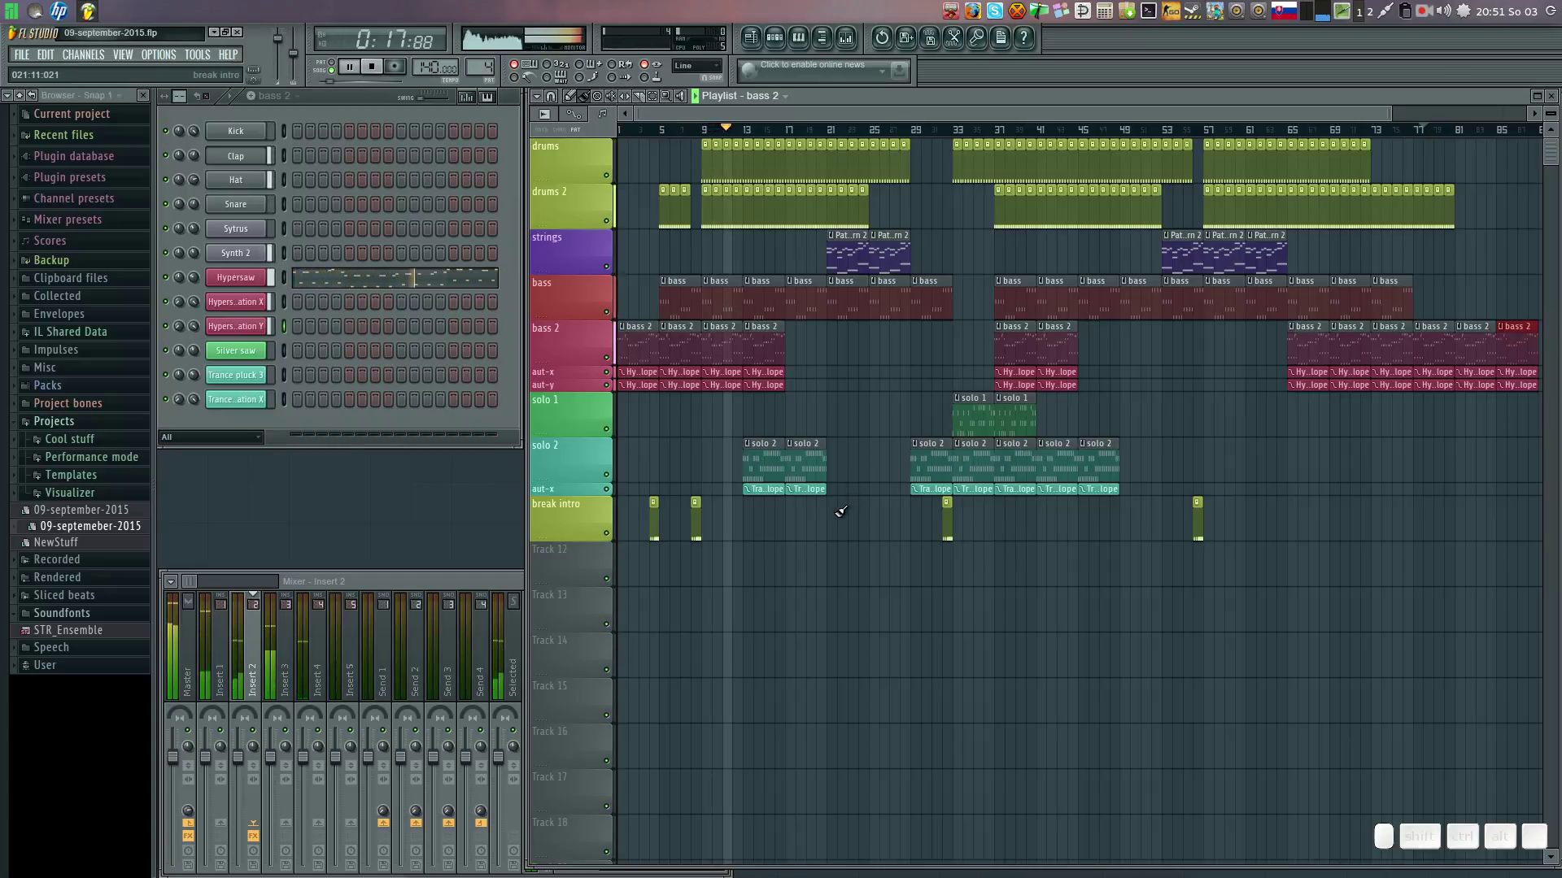
Place solo 2 clips over the later bars with their Trance pluck envelope.
click(753, 464)
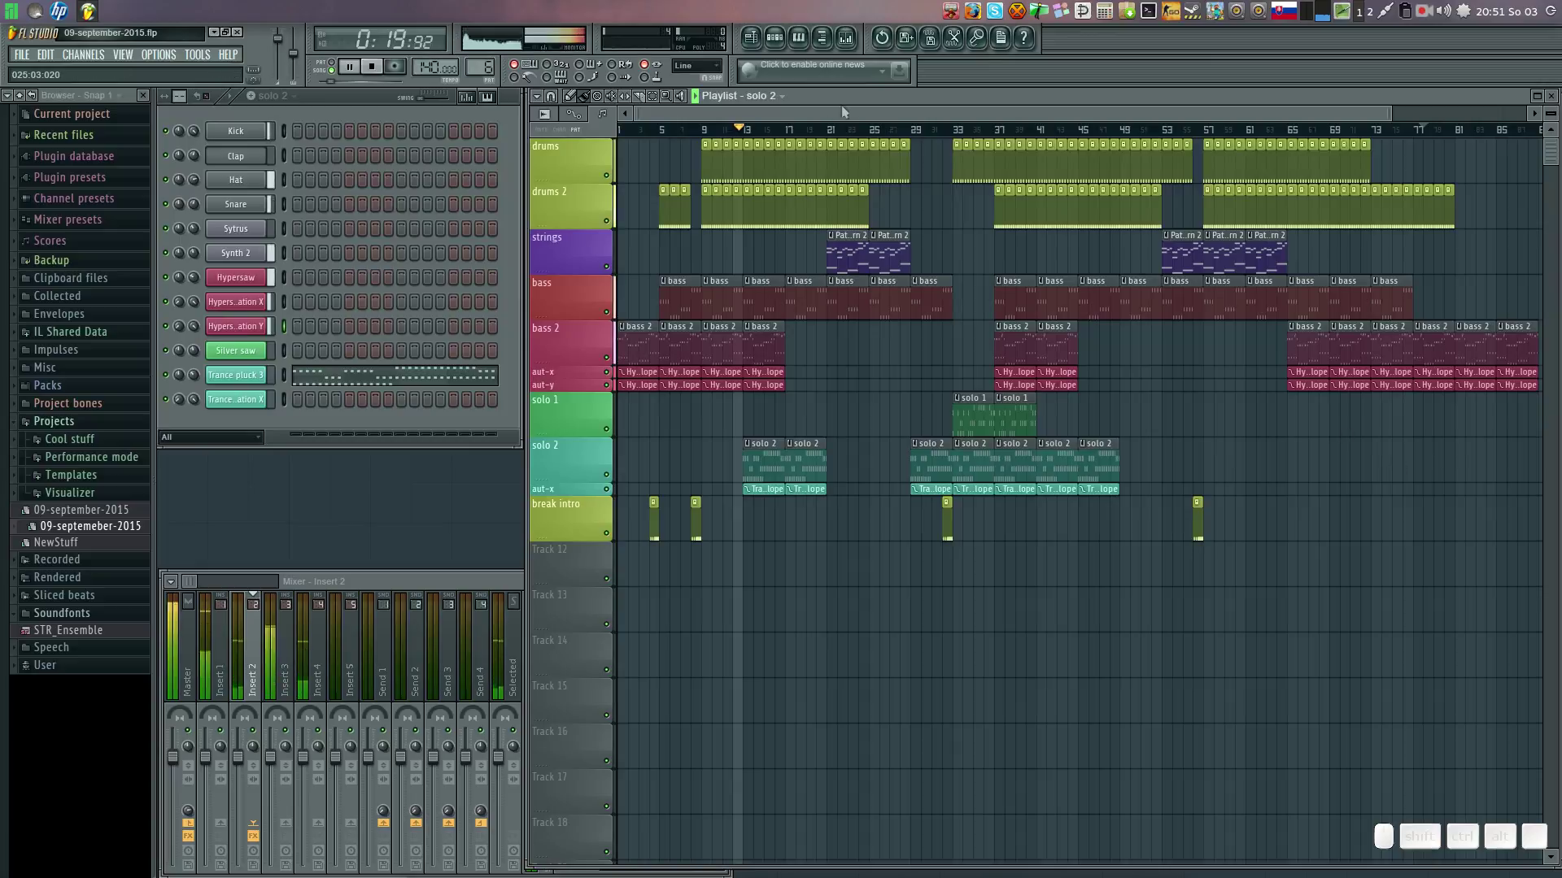
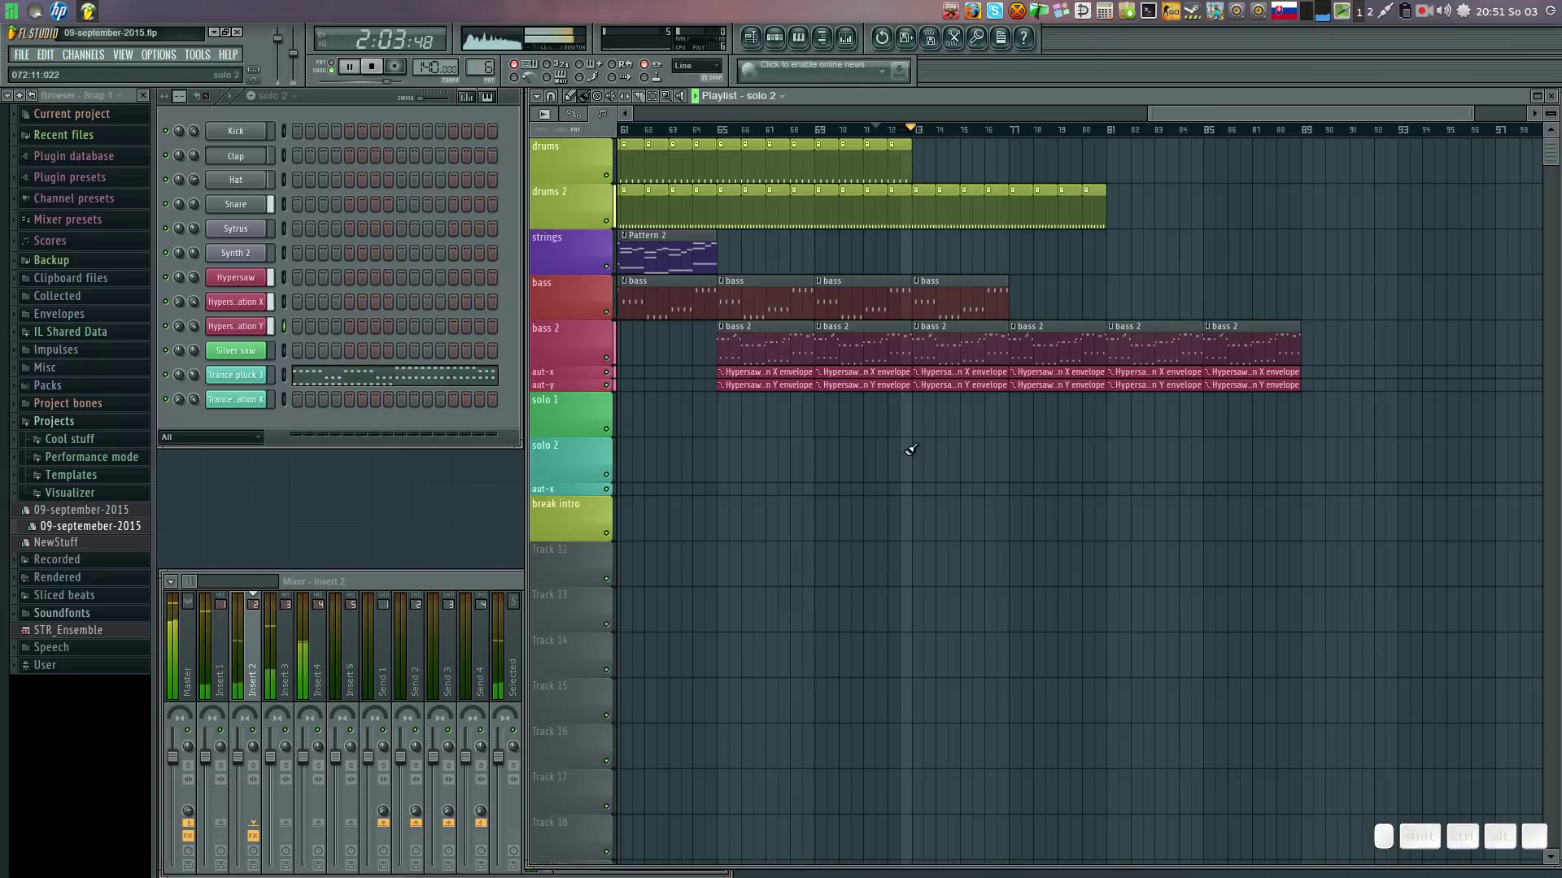
click(928, 445)
click(1020, 446)
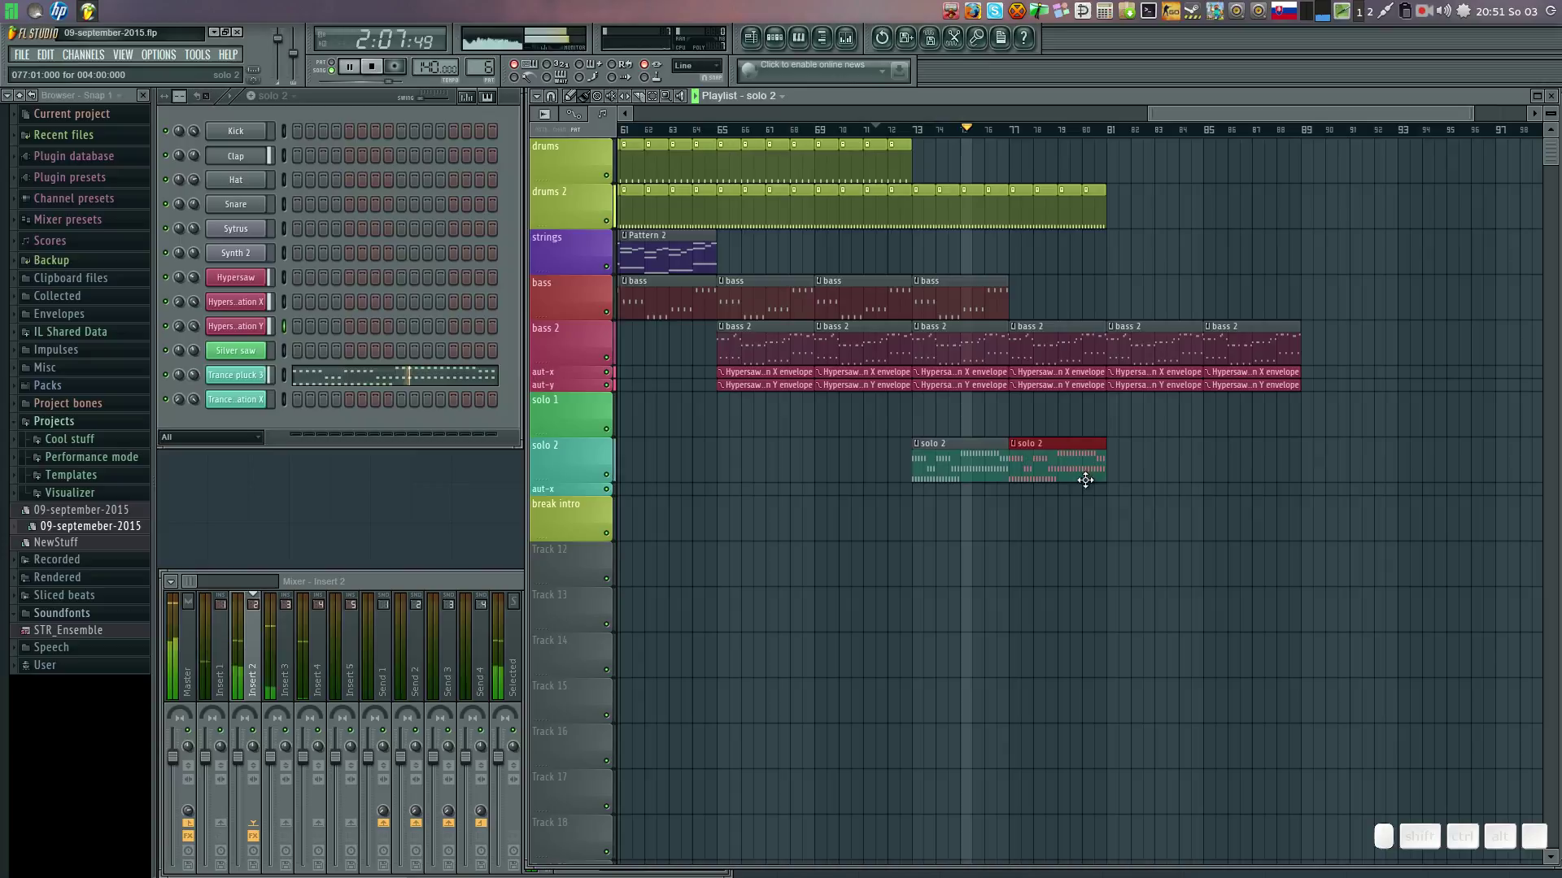
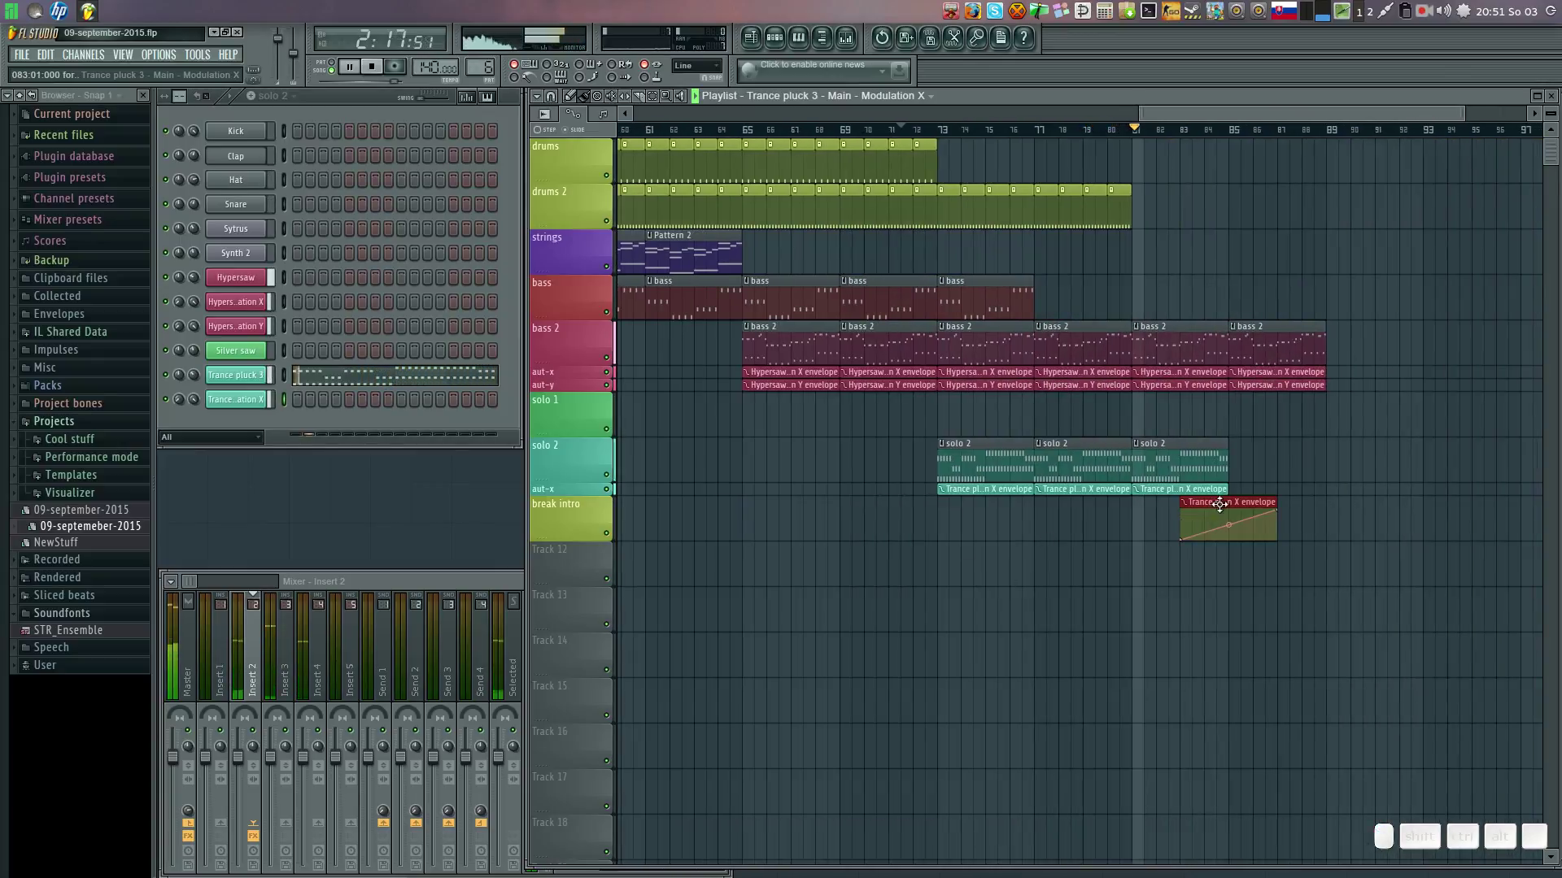
click(1227, 498)
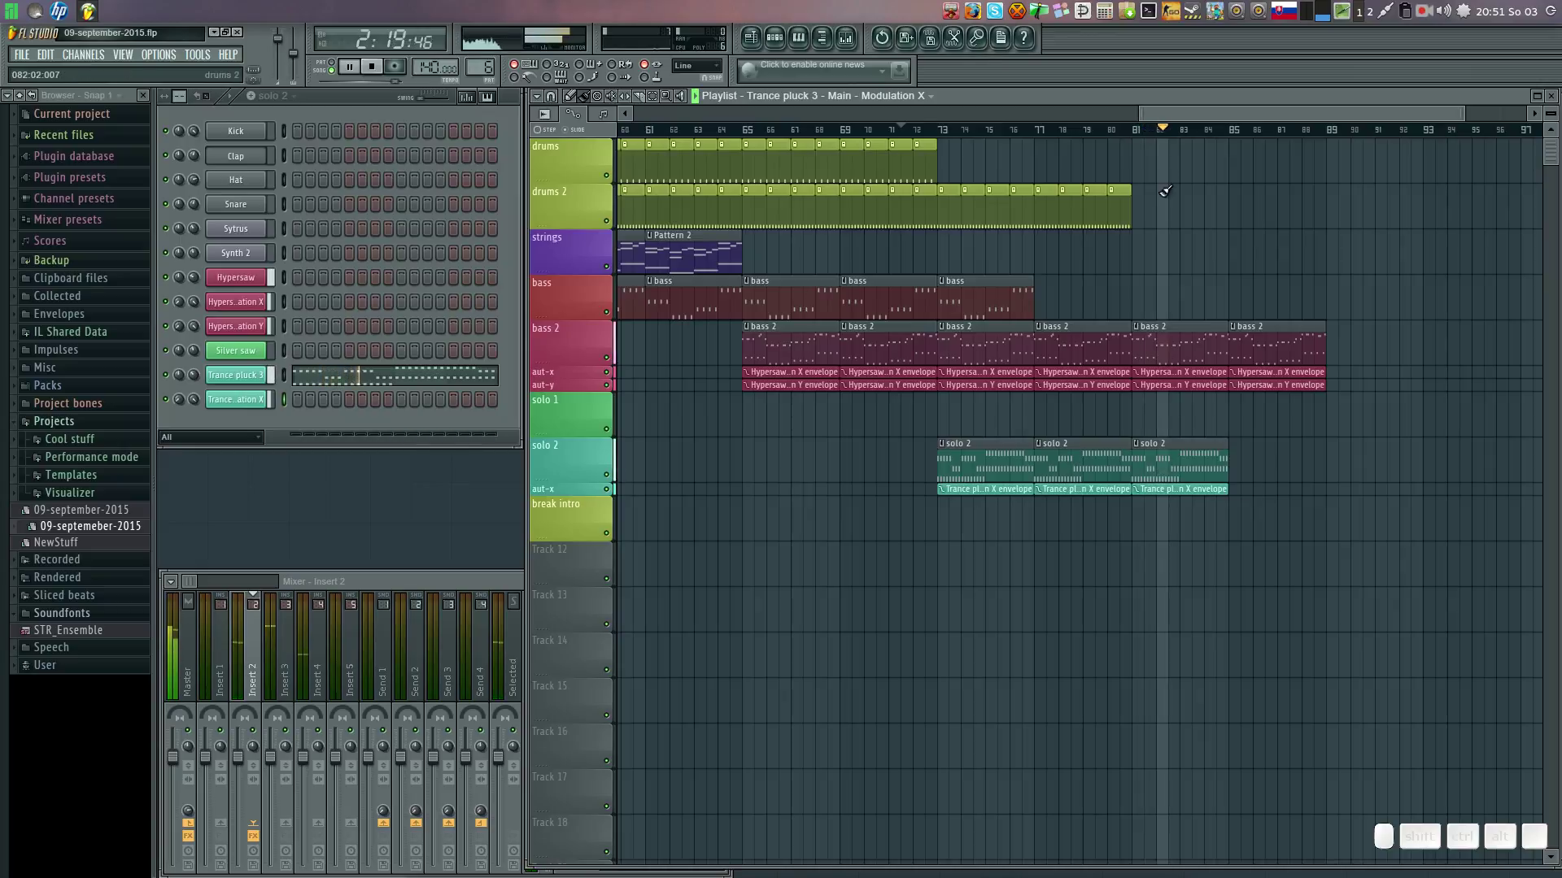
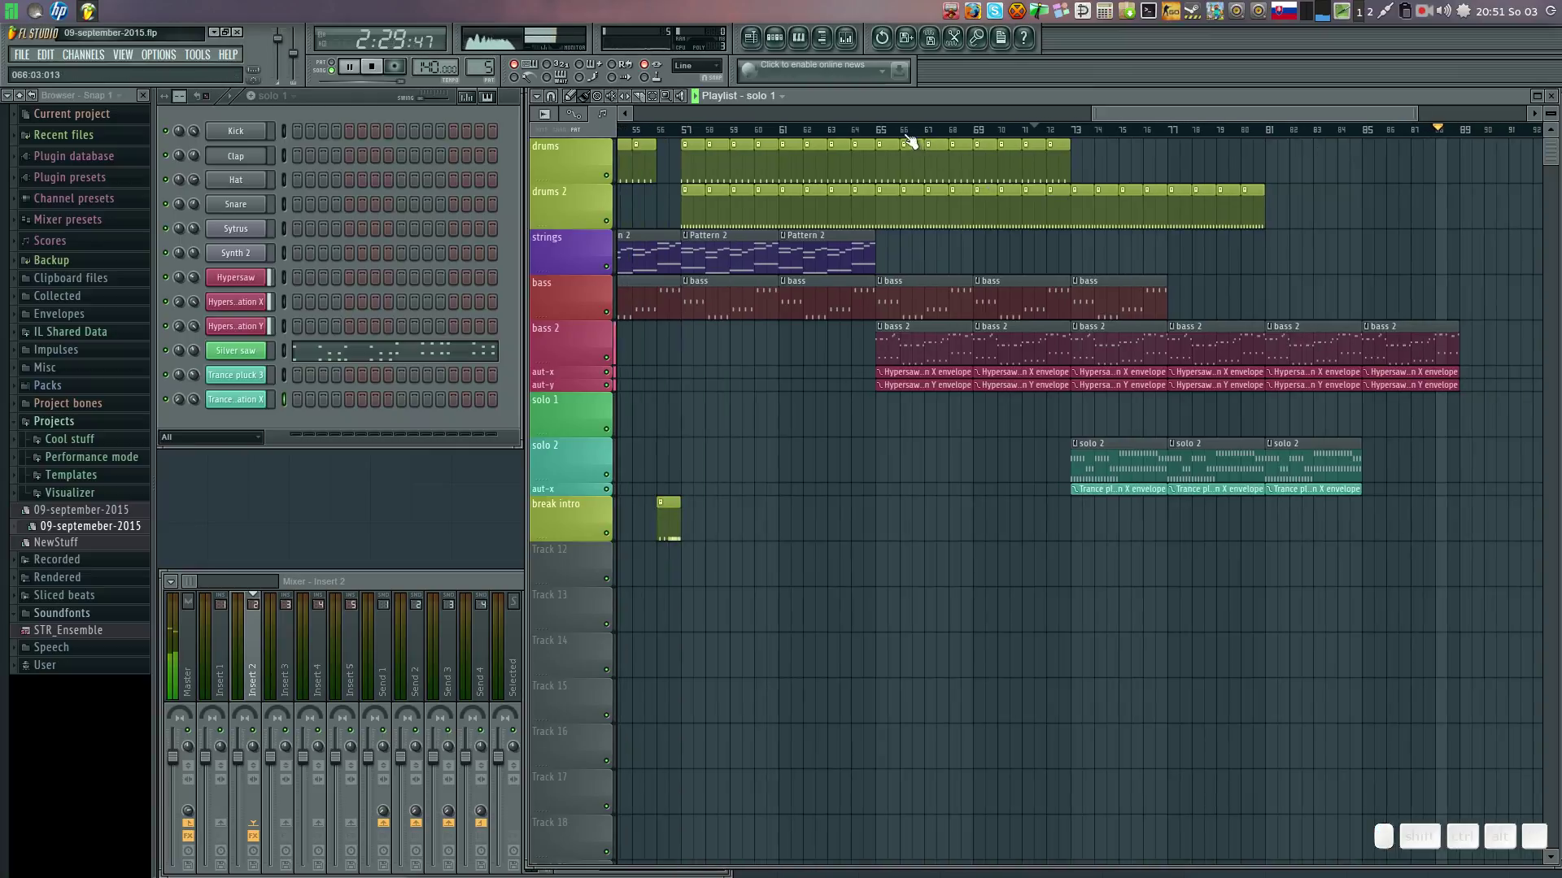
Place two solo 1 clips just before the solo 2 clips in the final section.
click(828, 133)
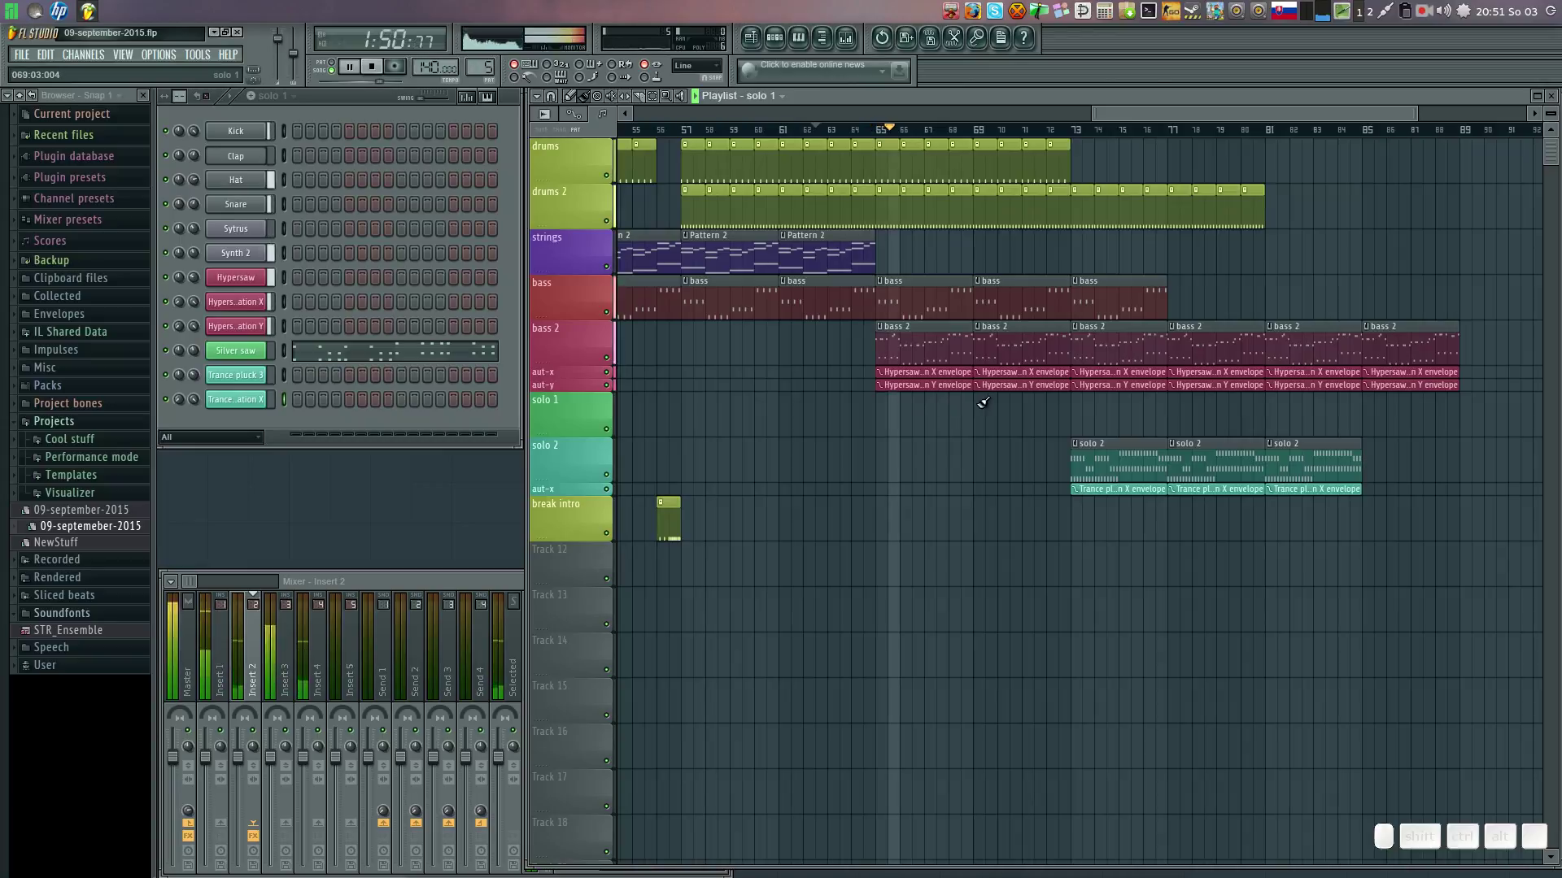
click(987, 398)
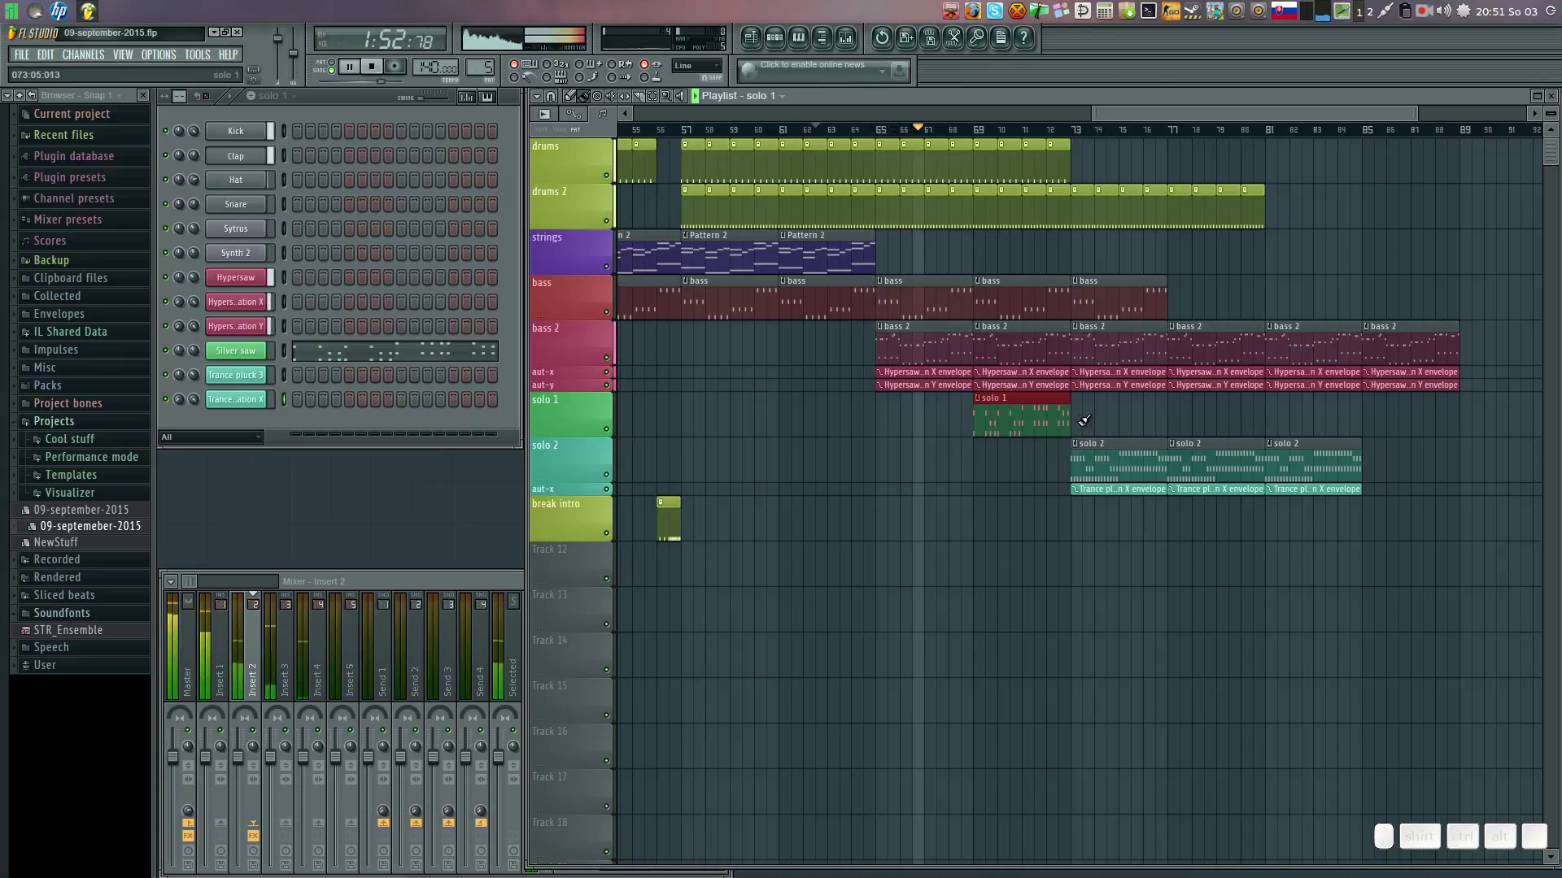
click(1087, 405)
click(1027, 480)
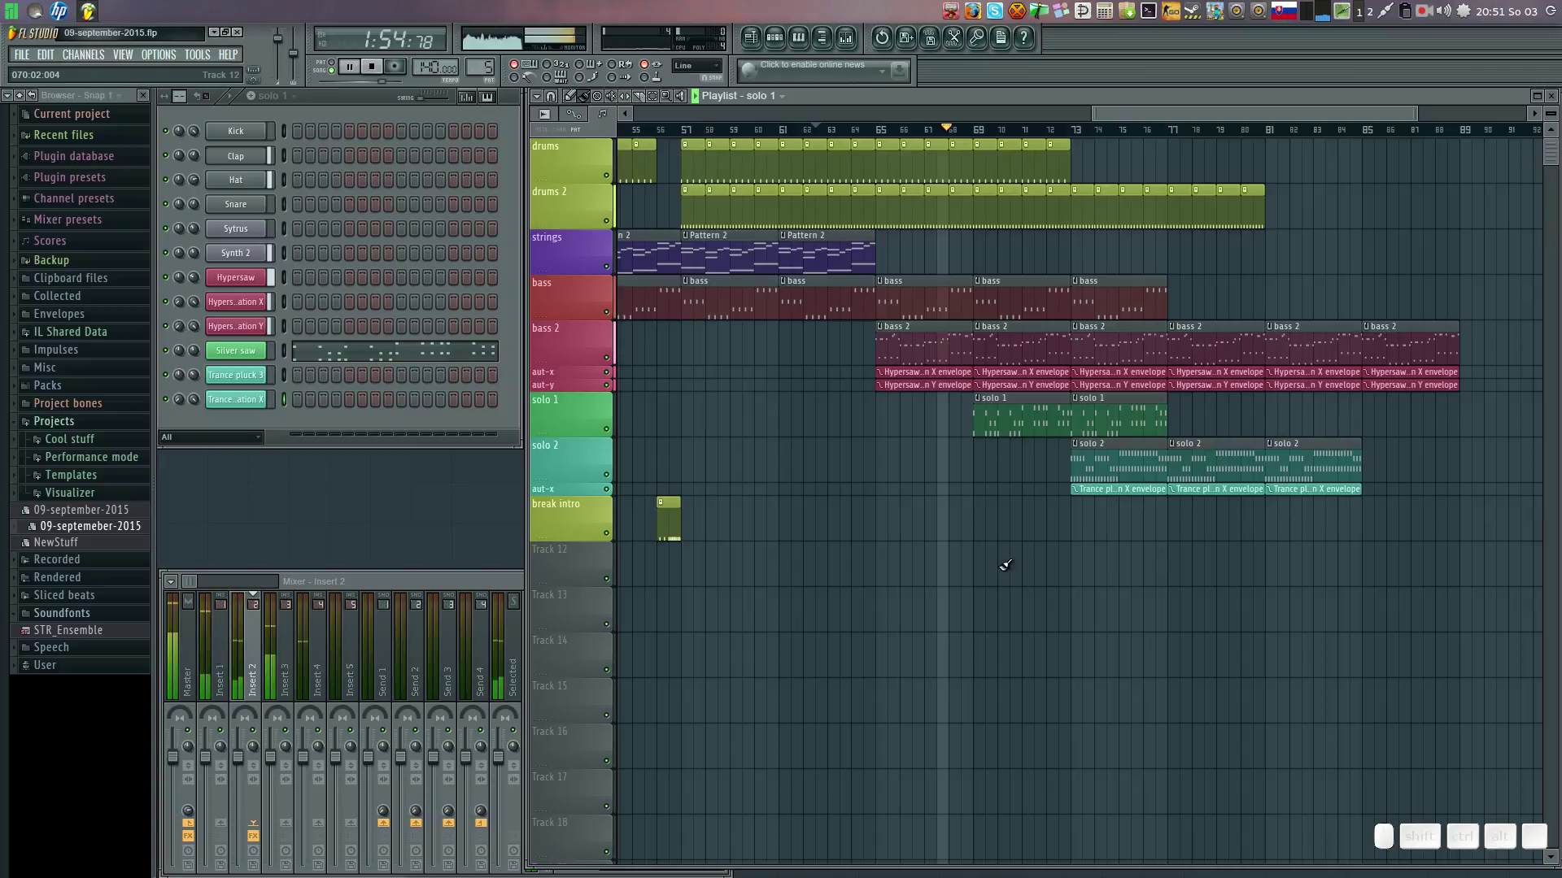
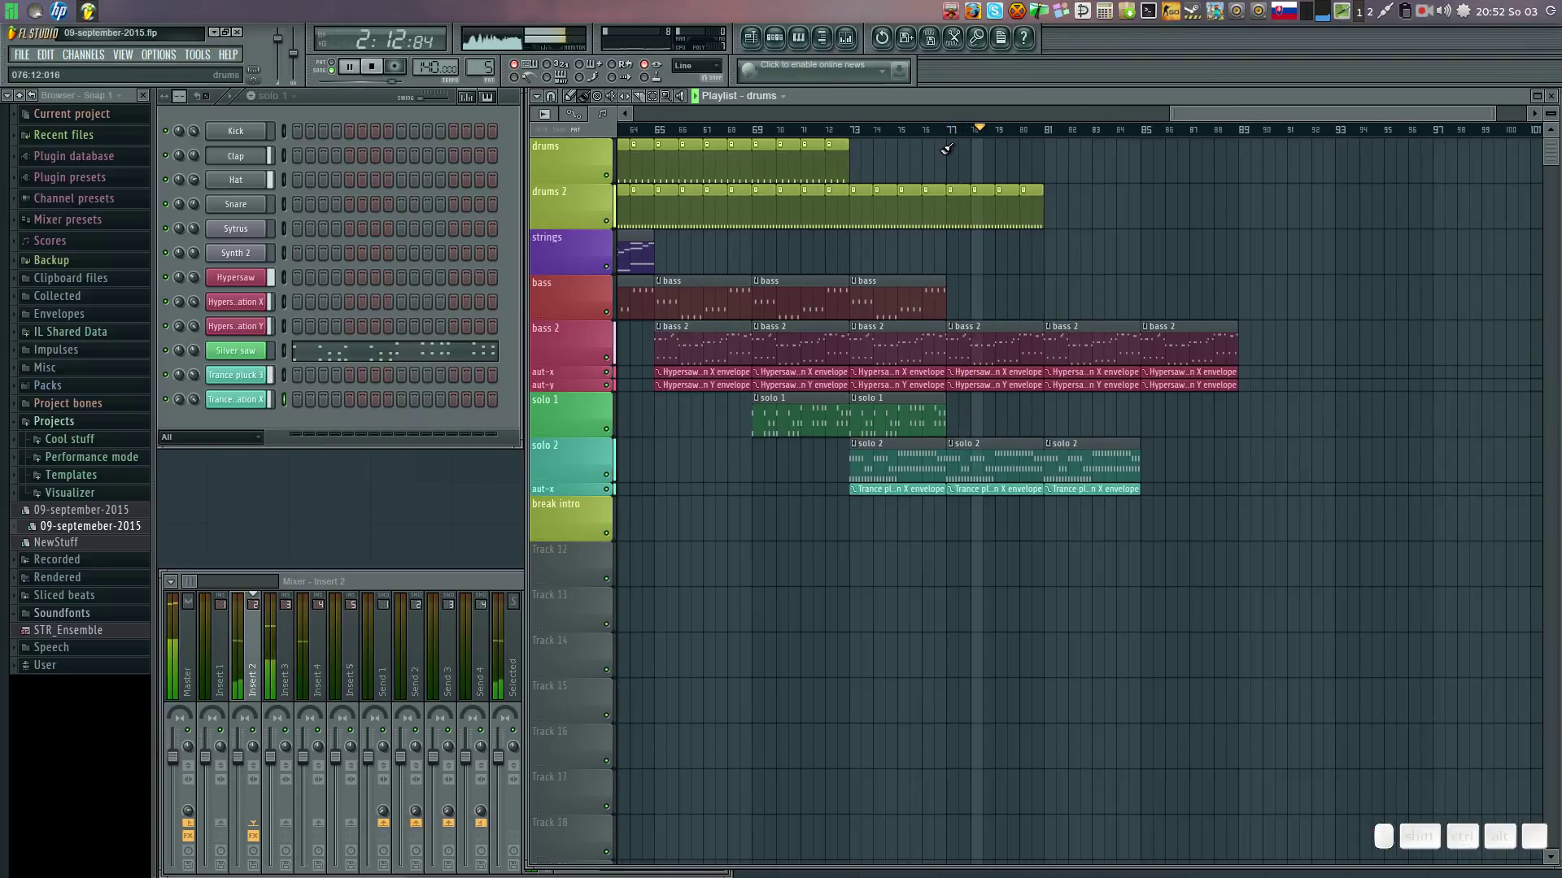
Repeat the drums pattern across the later bars and remove stray clips on drums 2 and Track 12.
drag(959, 142, 1154, 155)
right_click(1154, 154)
click(1244, 196)
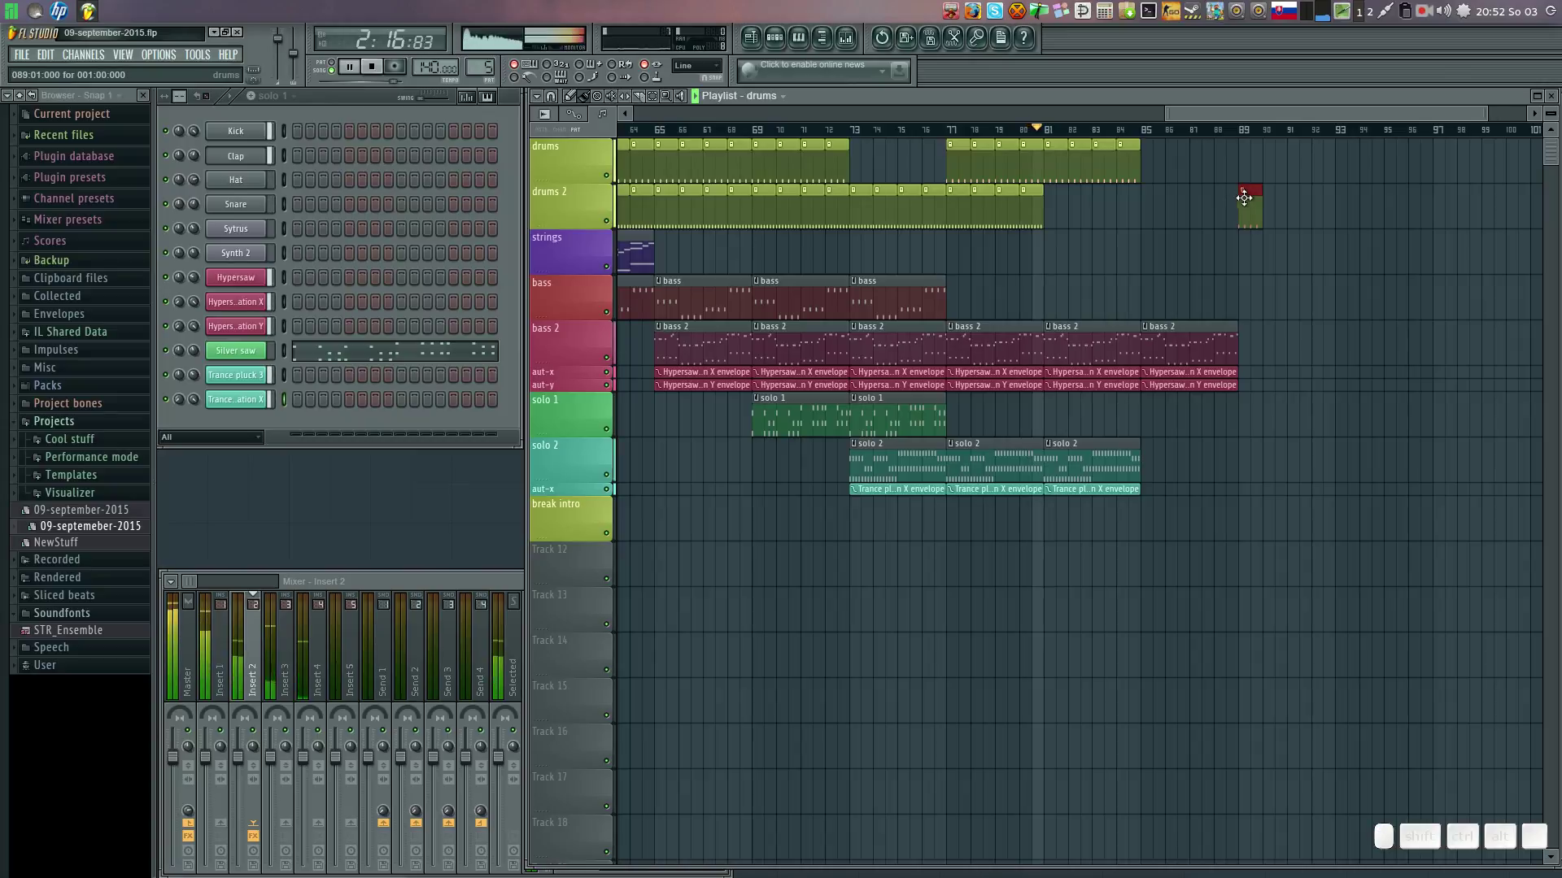
right_click(1252, 194)
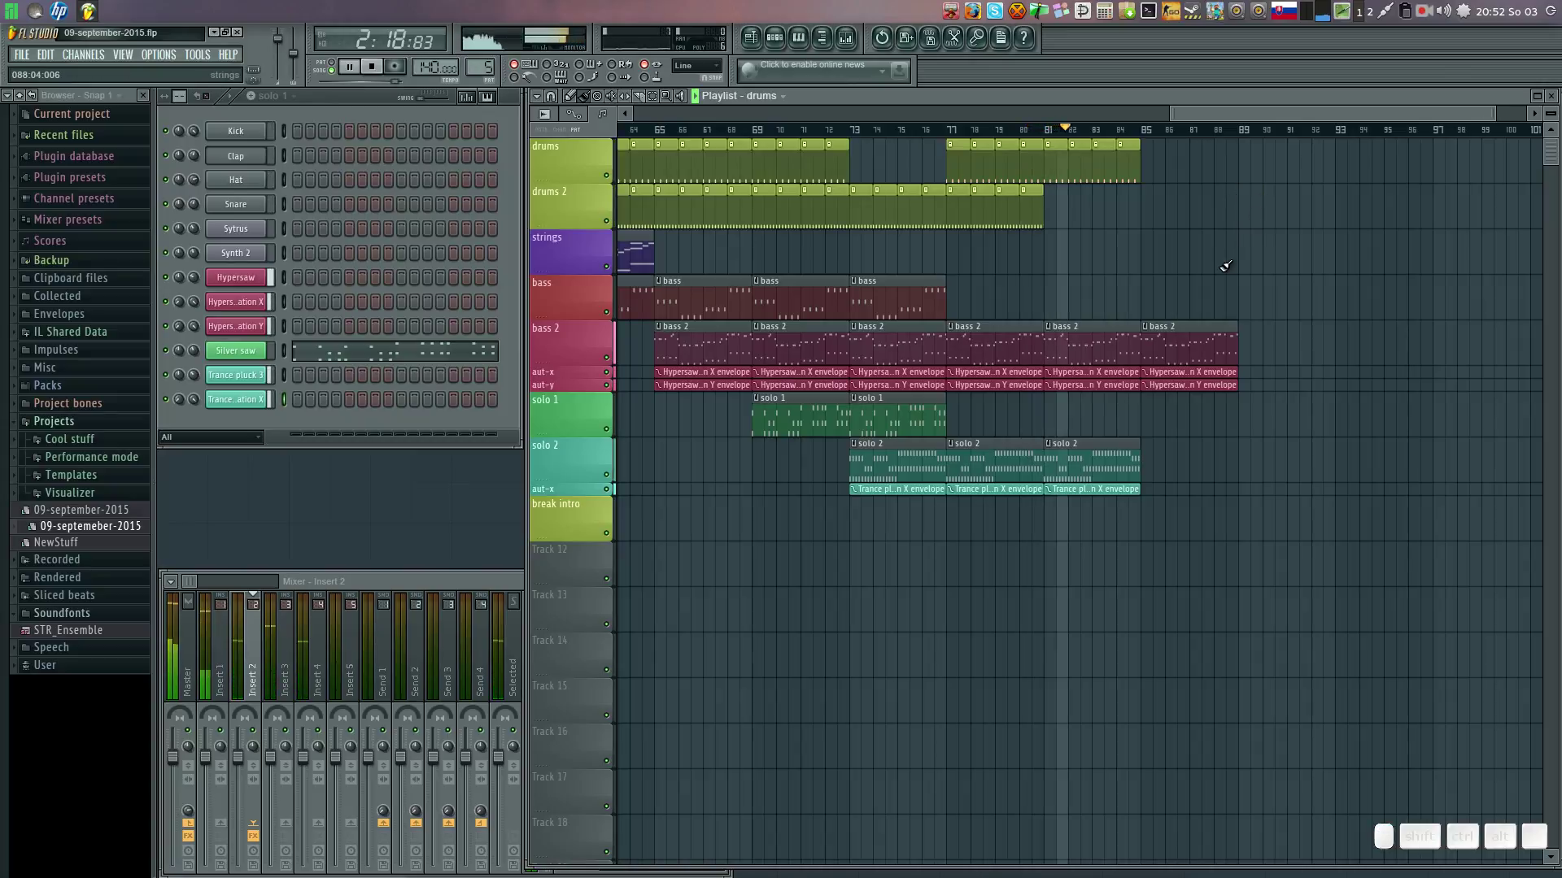
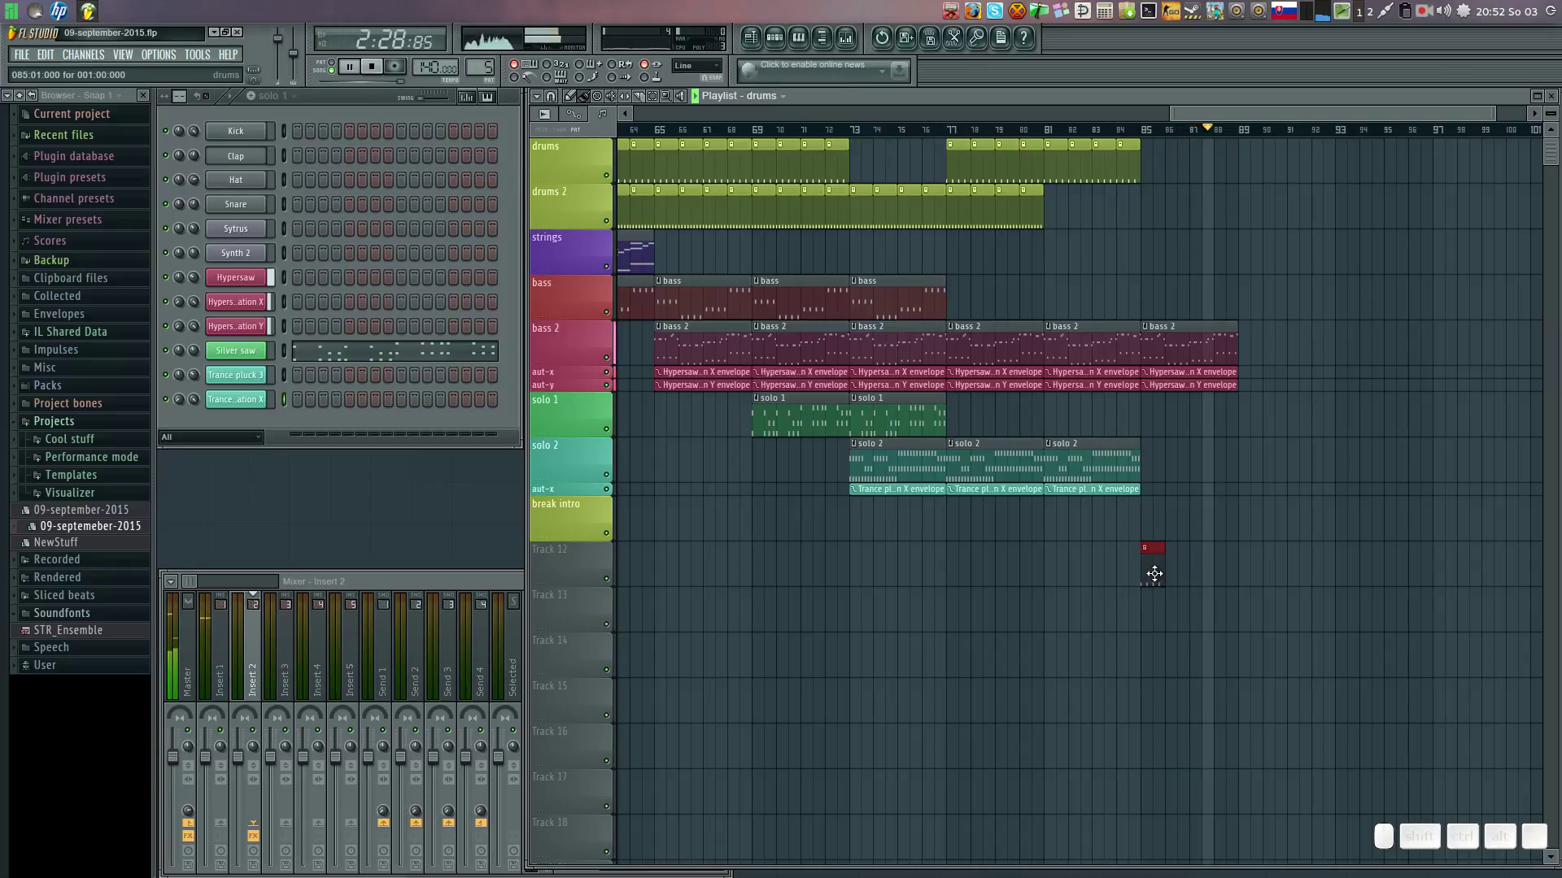
right_click(1158, 566)
Create a new empty pattern and name it 'break outro'.
key(space)
click(262, 102)
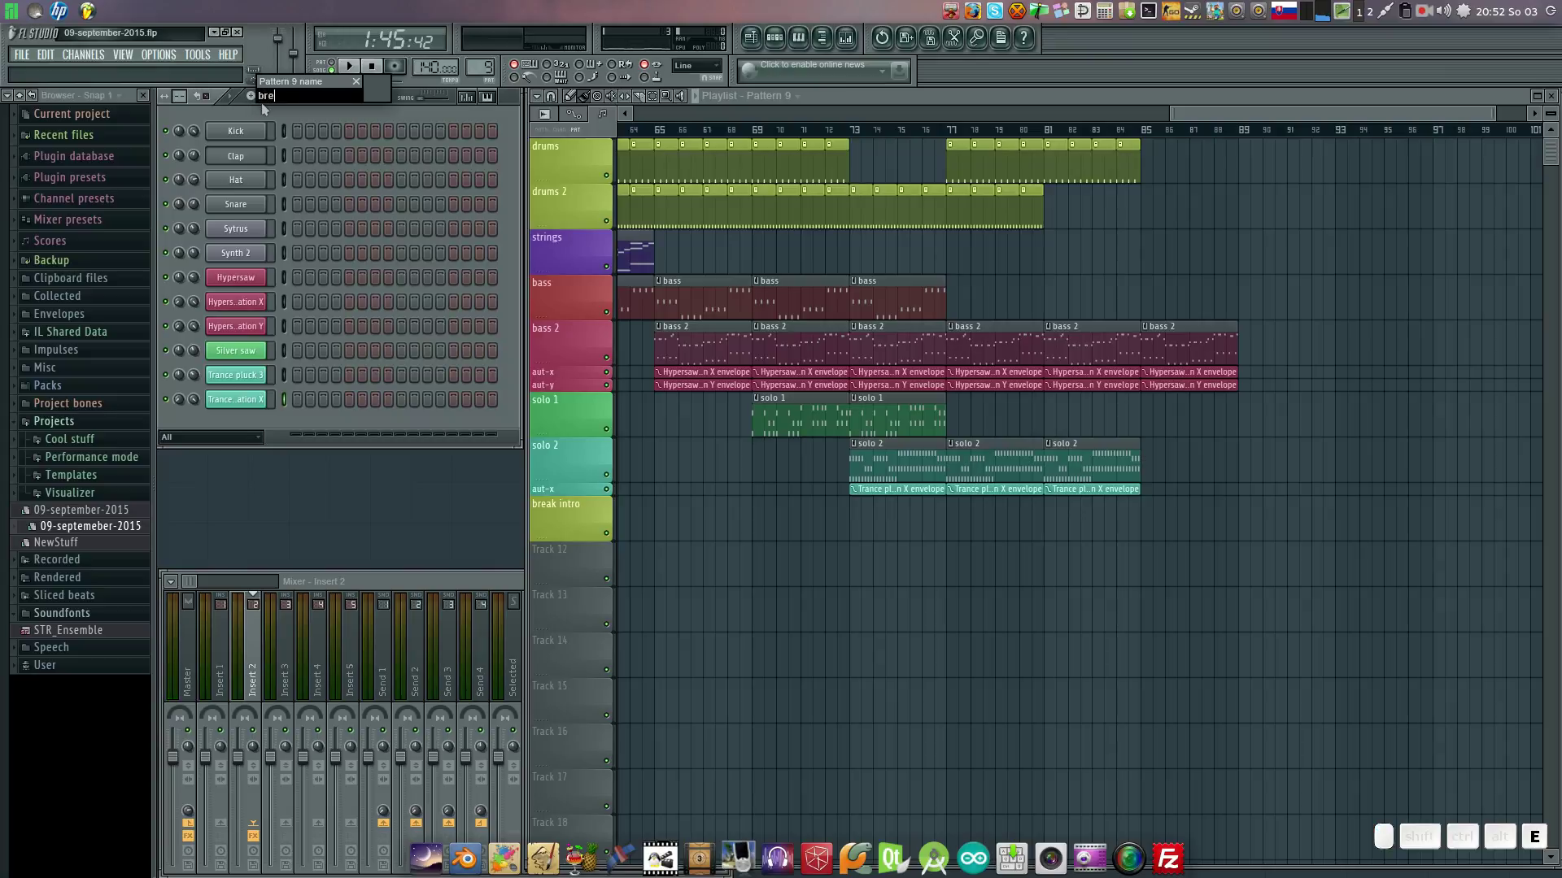
key(space)
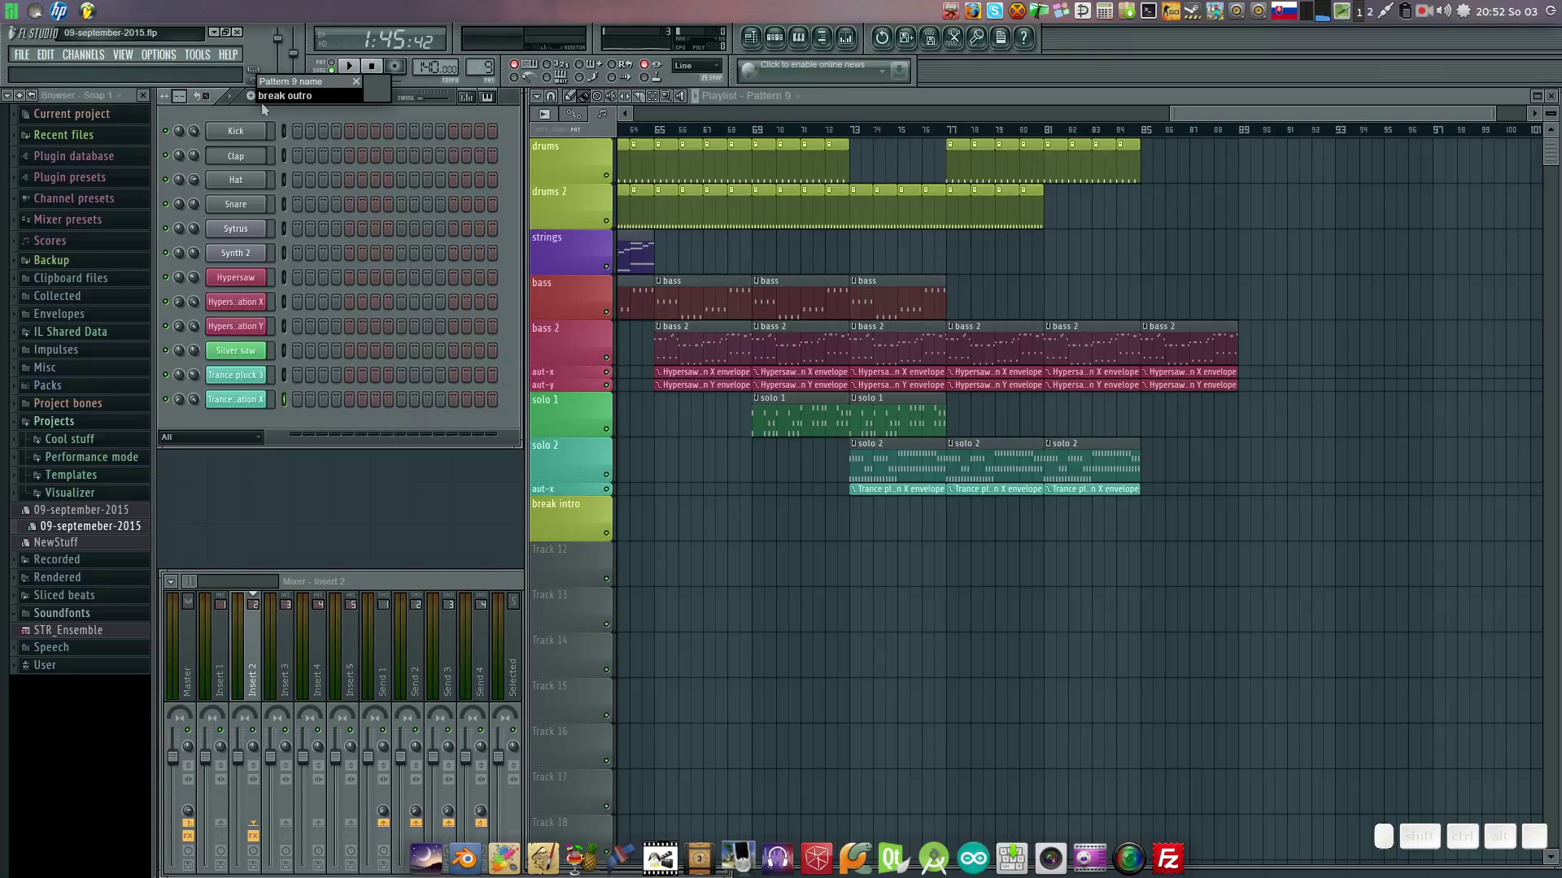
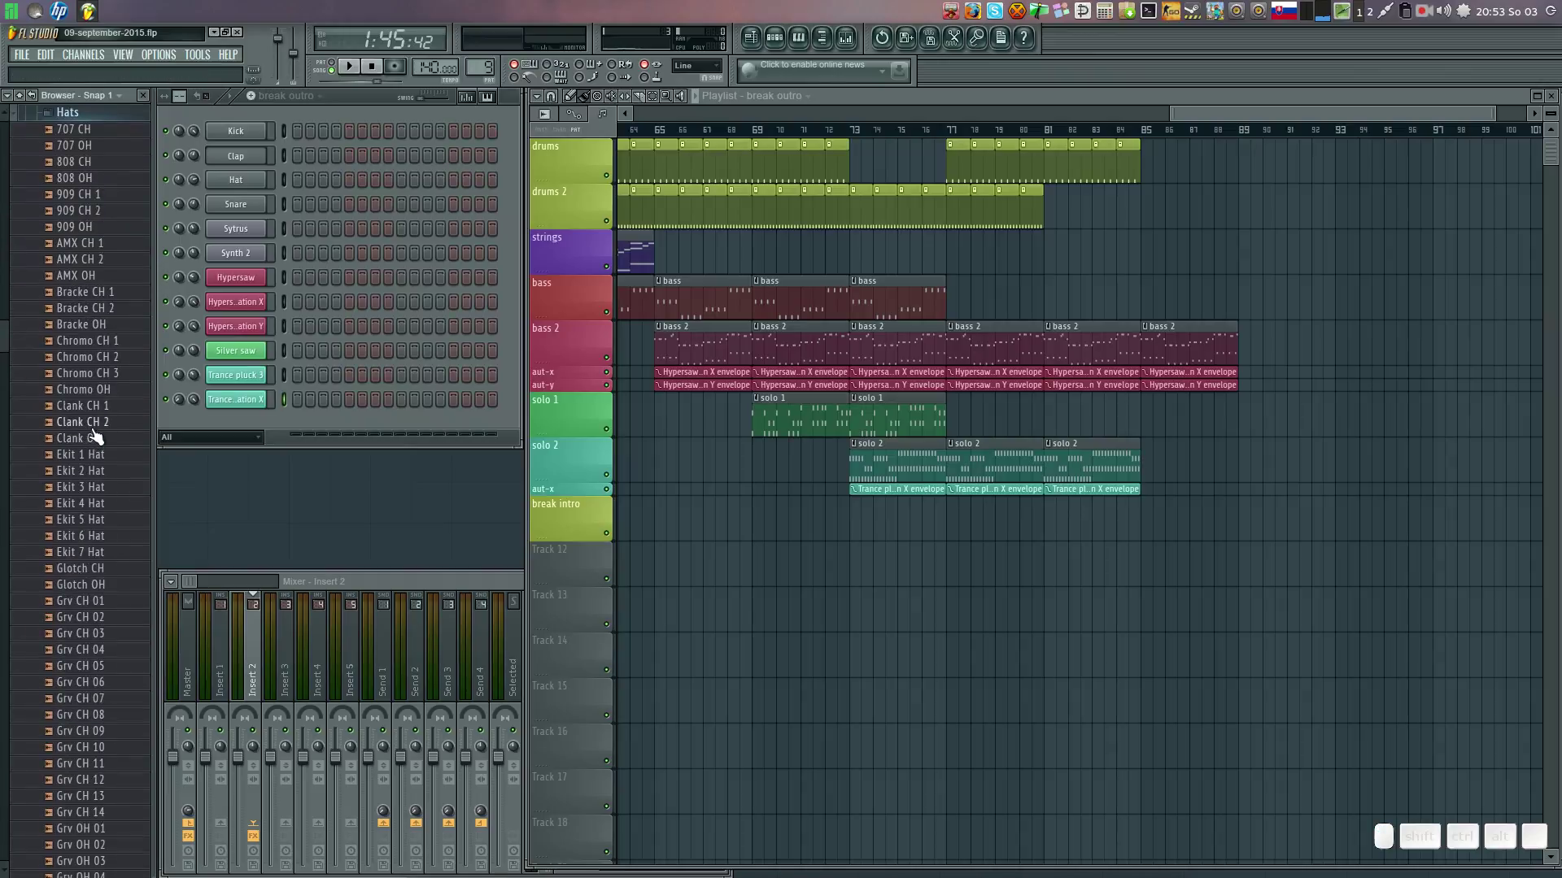
Browse the drum samples and audition the new sample channel in pattern playback mode.
scroll(down, 3)
scroll(down, 3)
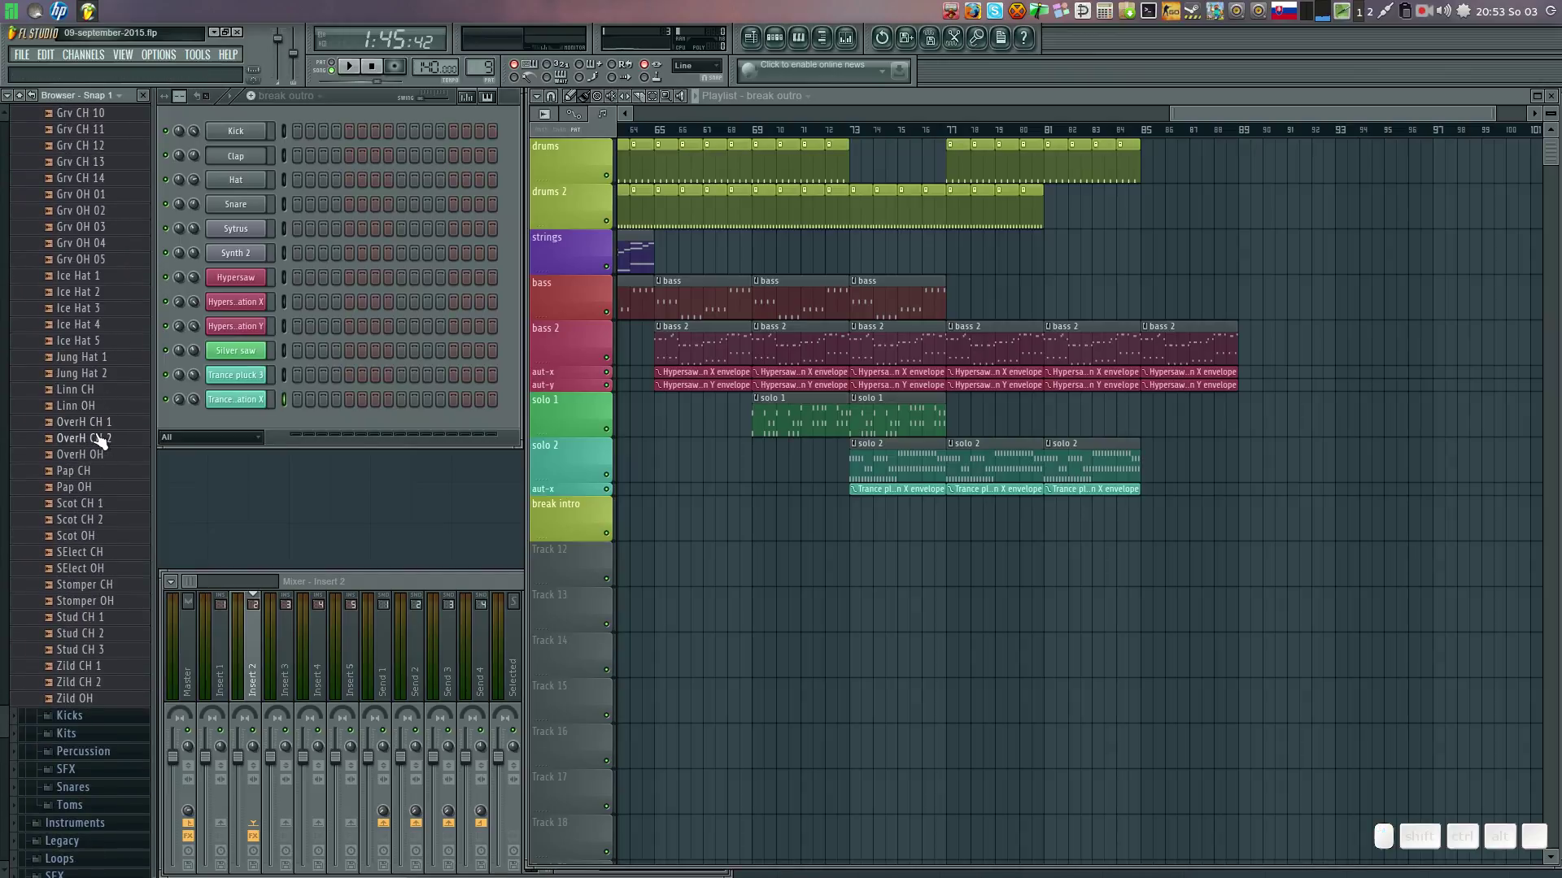
scroll(up, 3)
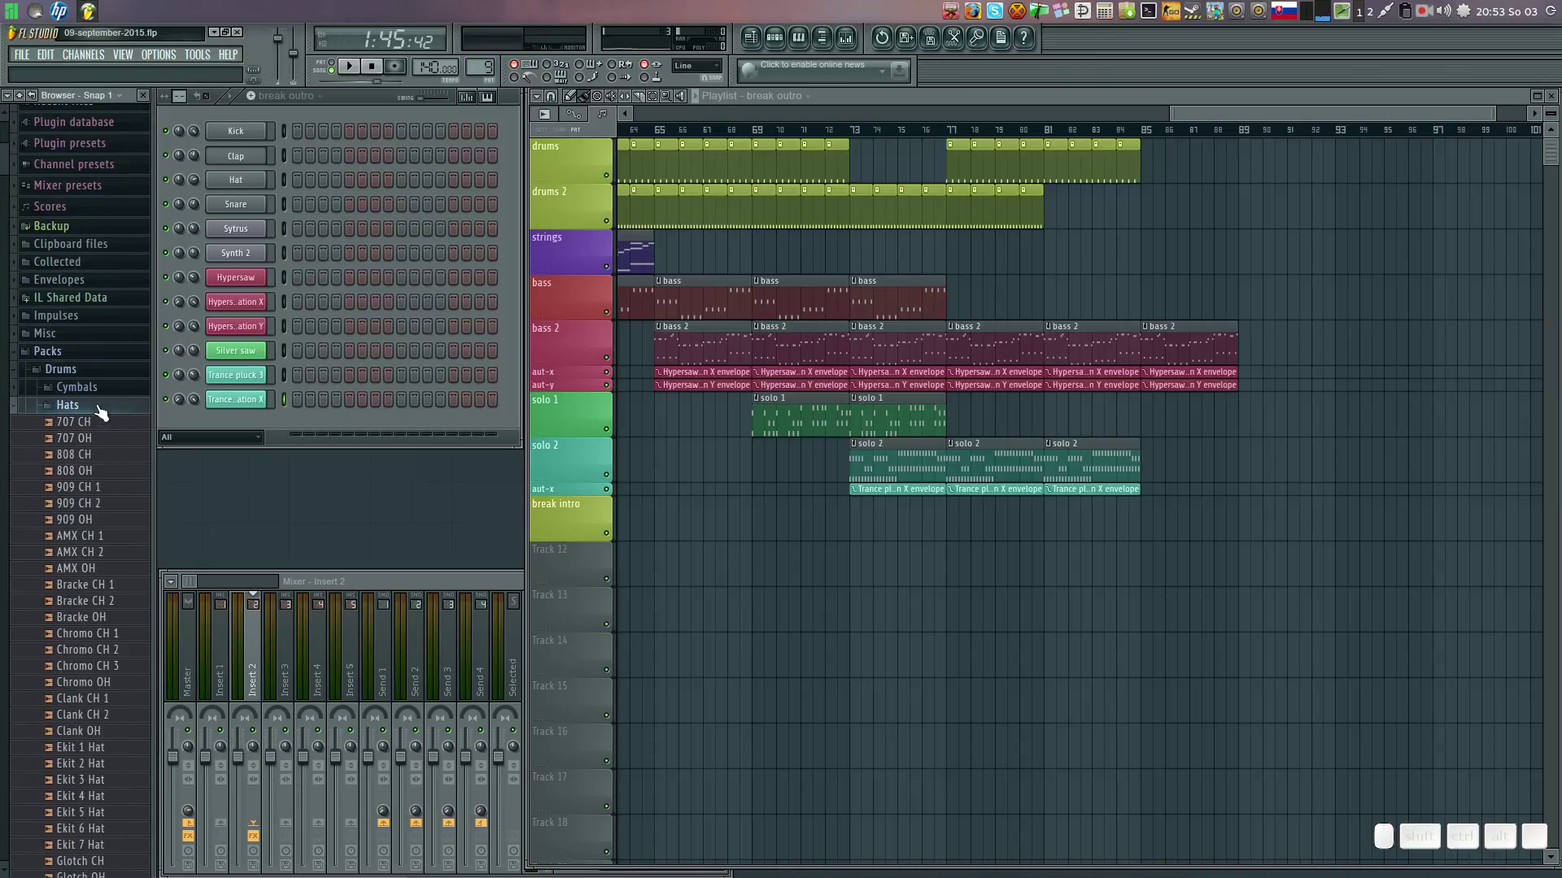
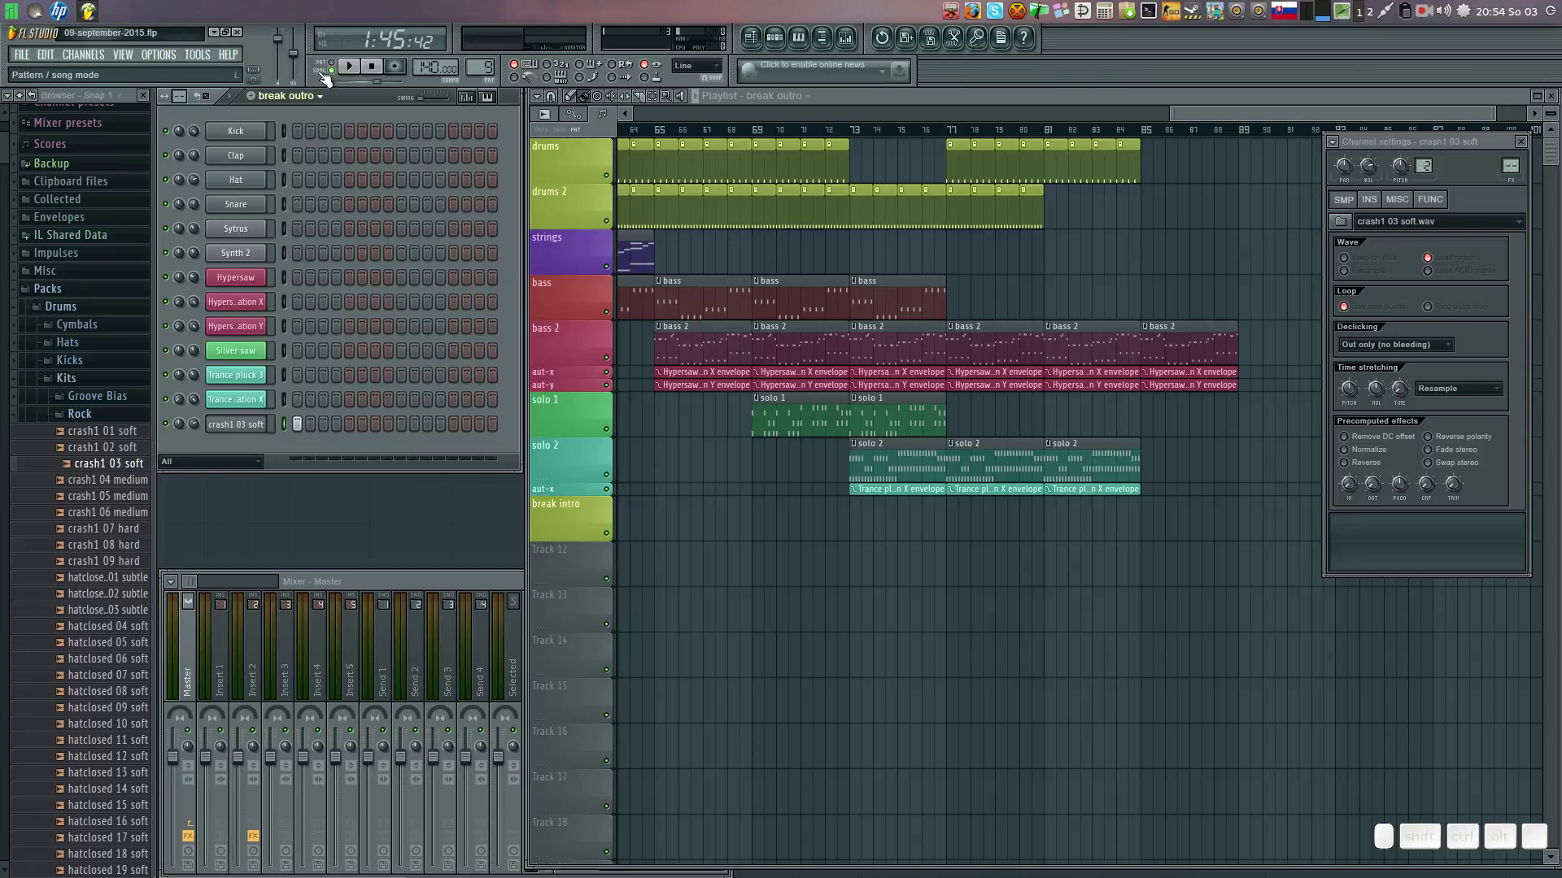
click(337, 70)
click(356, 74)
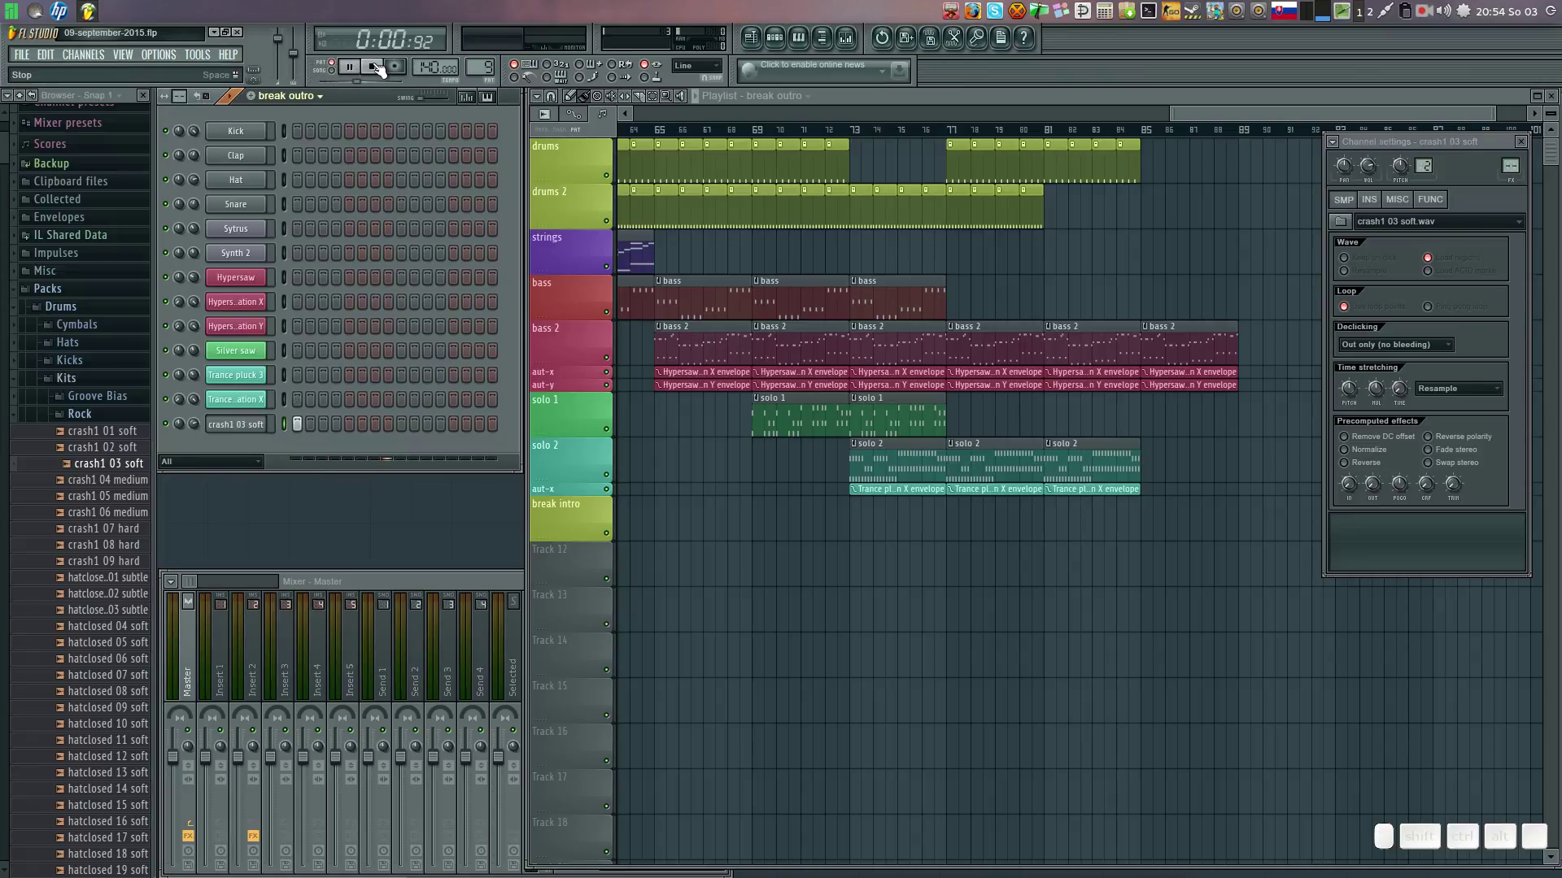
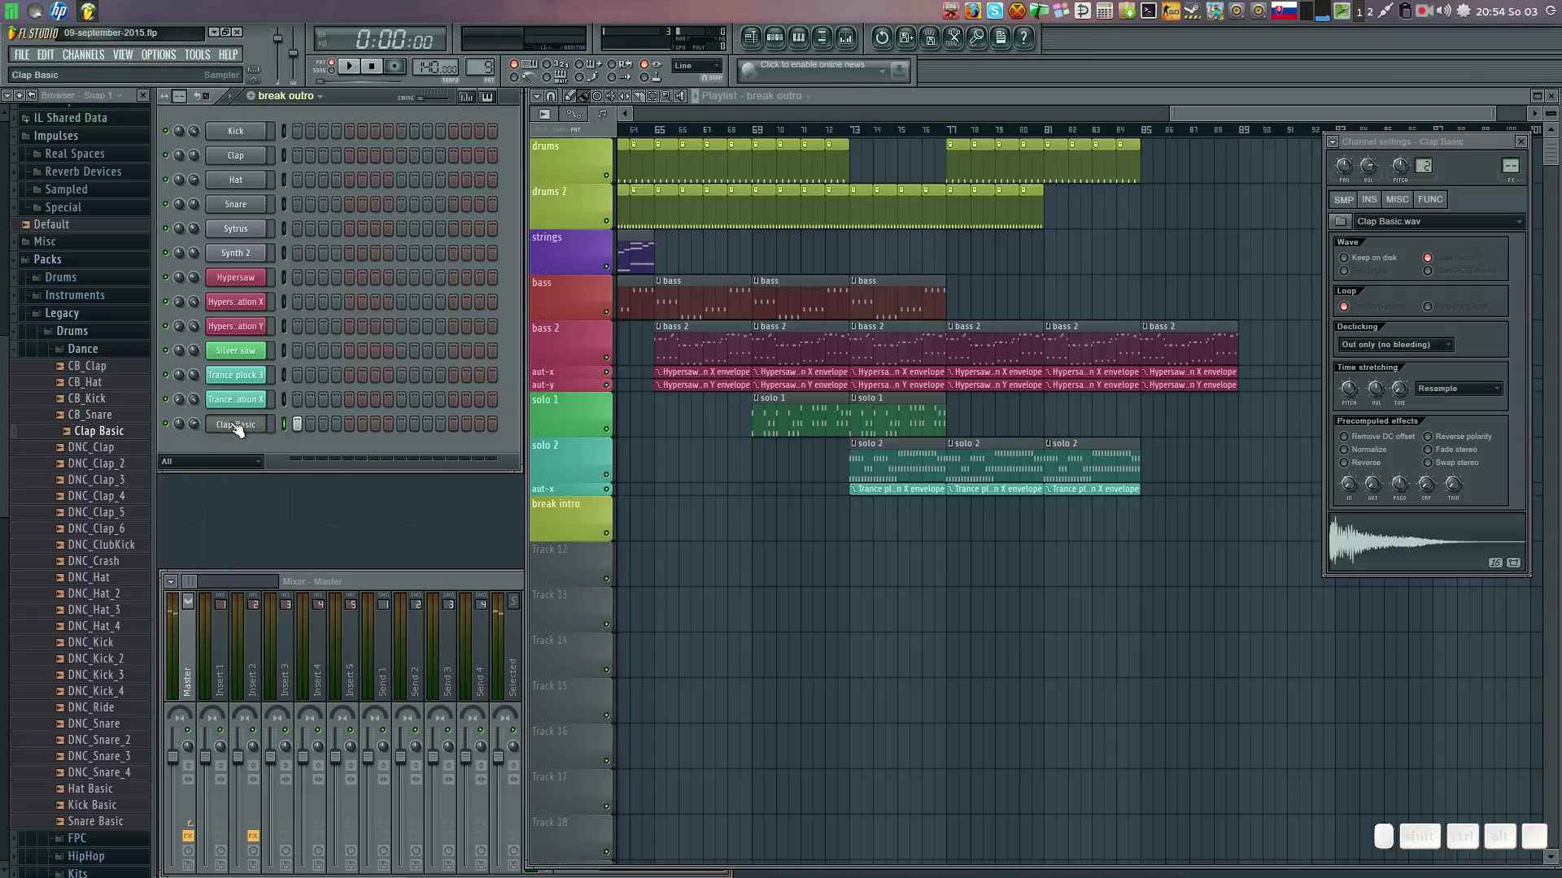
Rename the pattern to 'break background'.
click(363, 73)
click(377, 74)
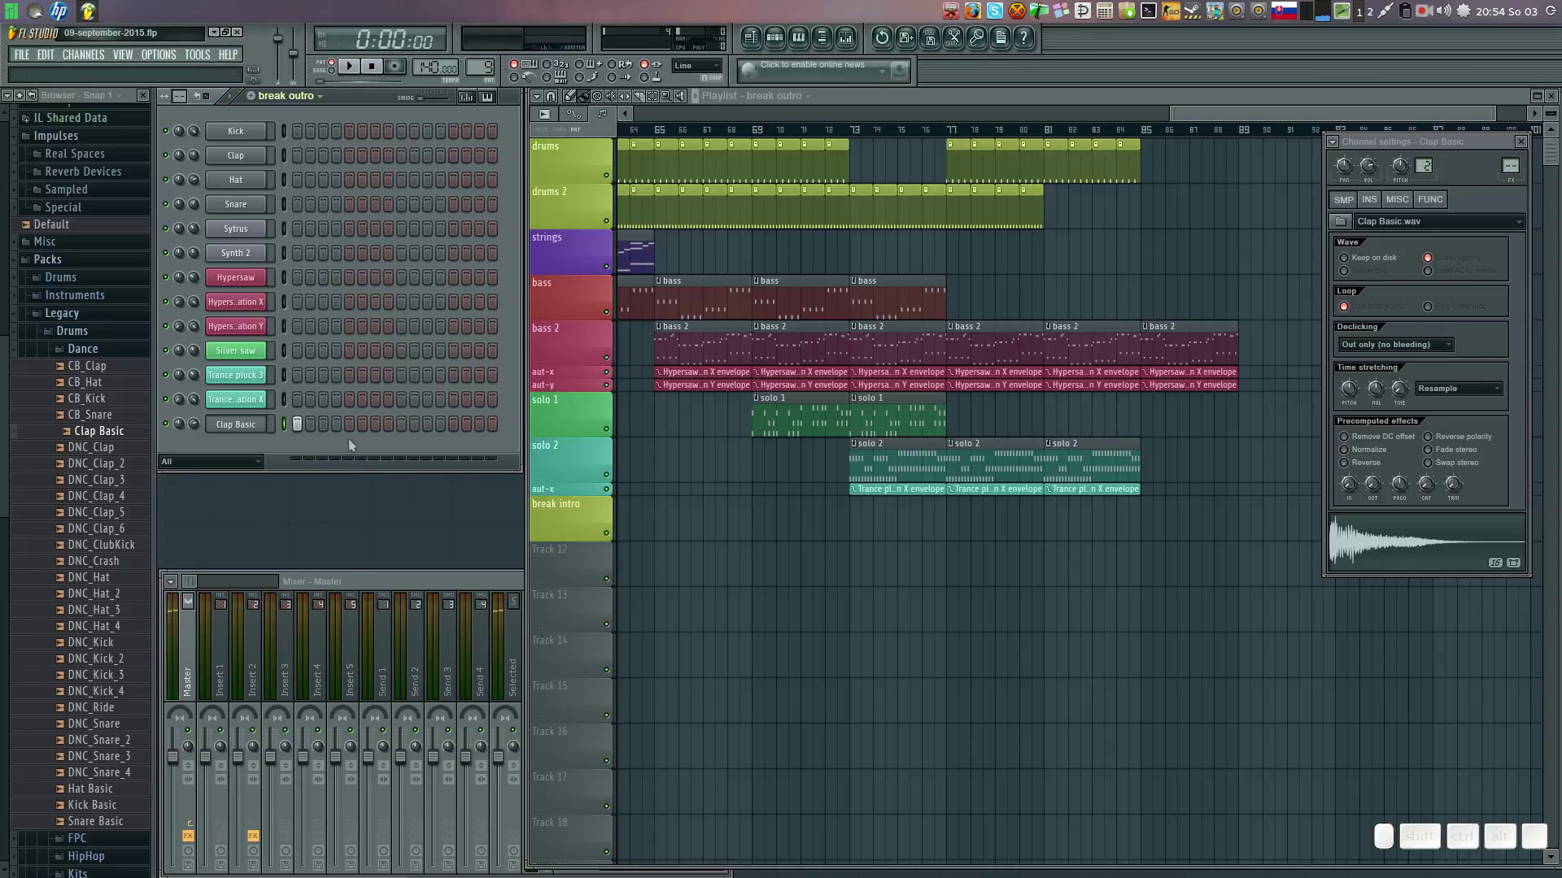
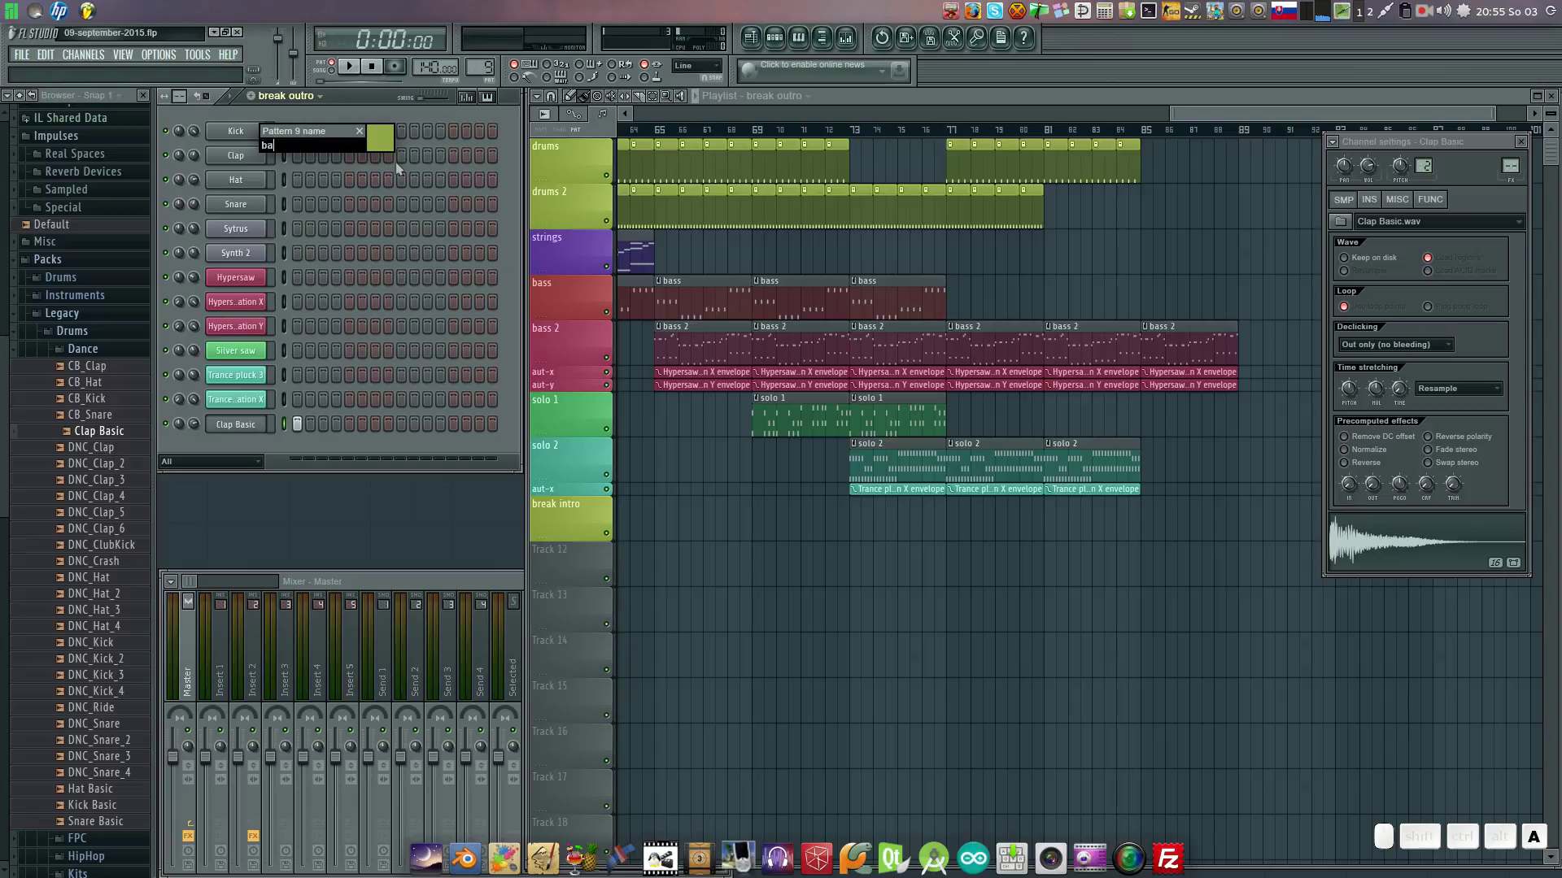
key(Home)
key(d)
key(BackSpace)
key(space)
key(End)
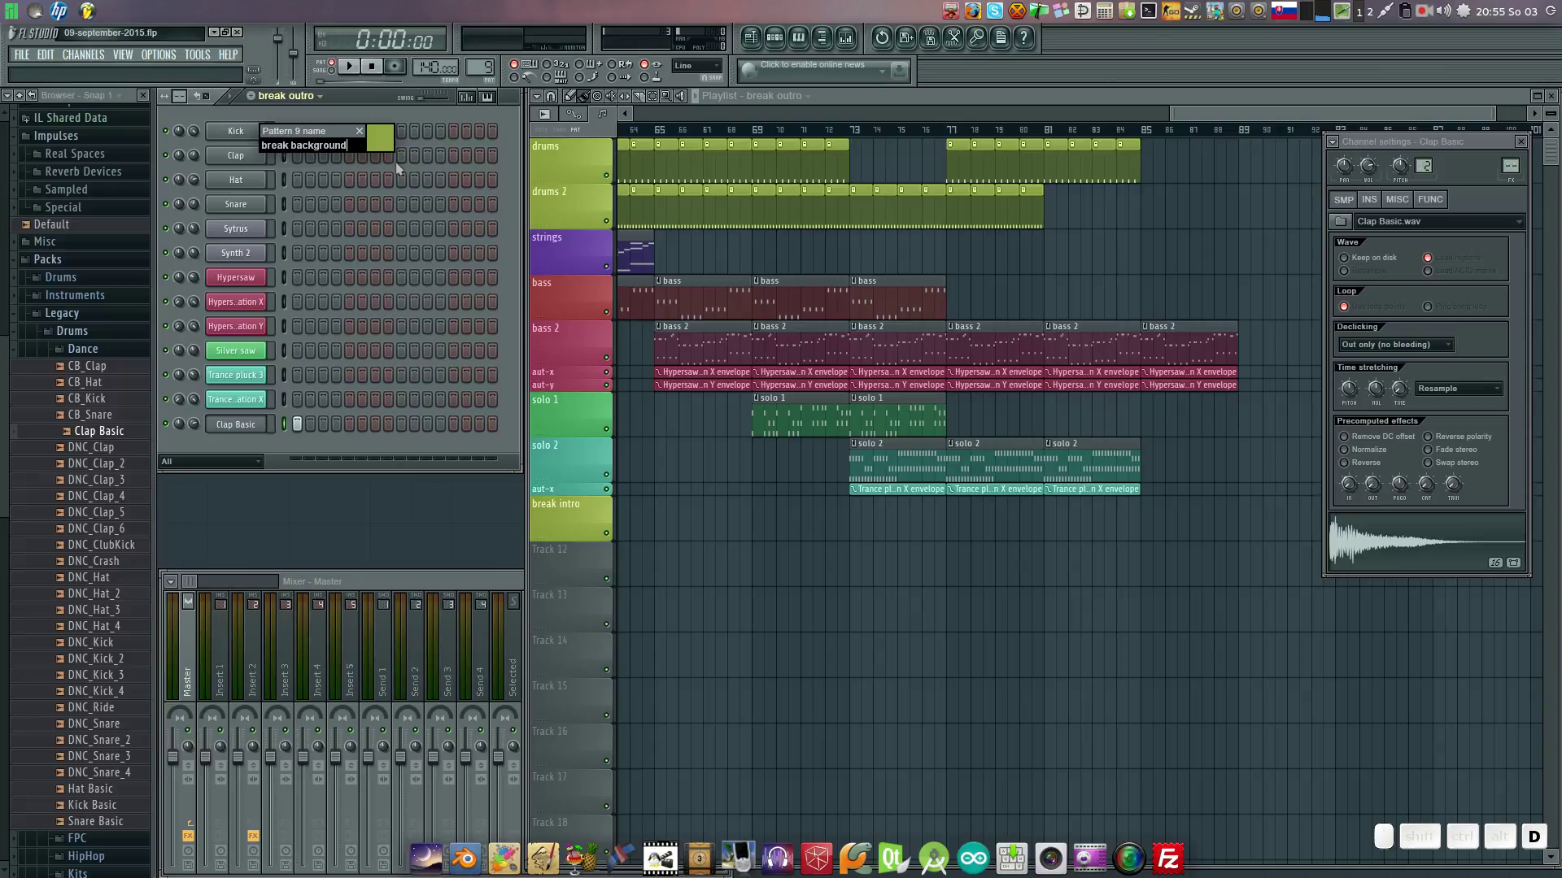
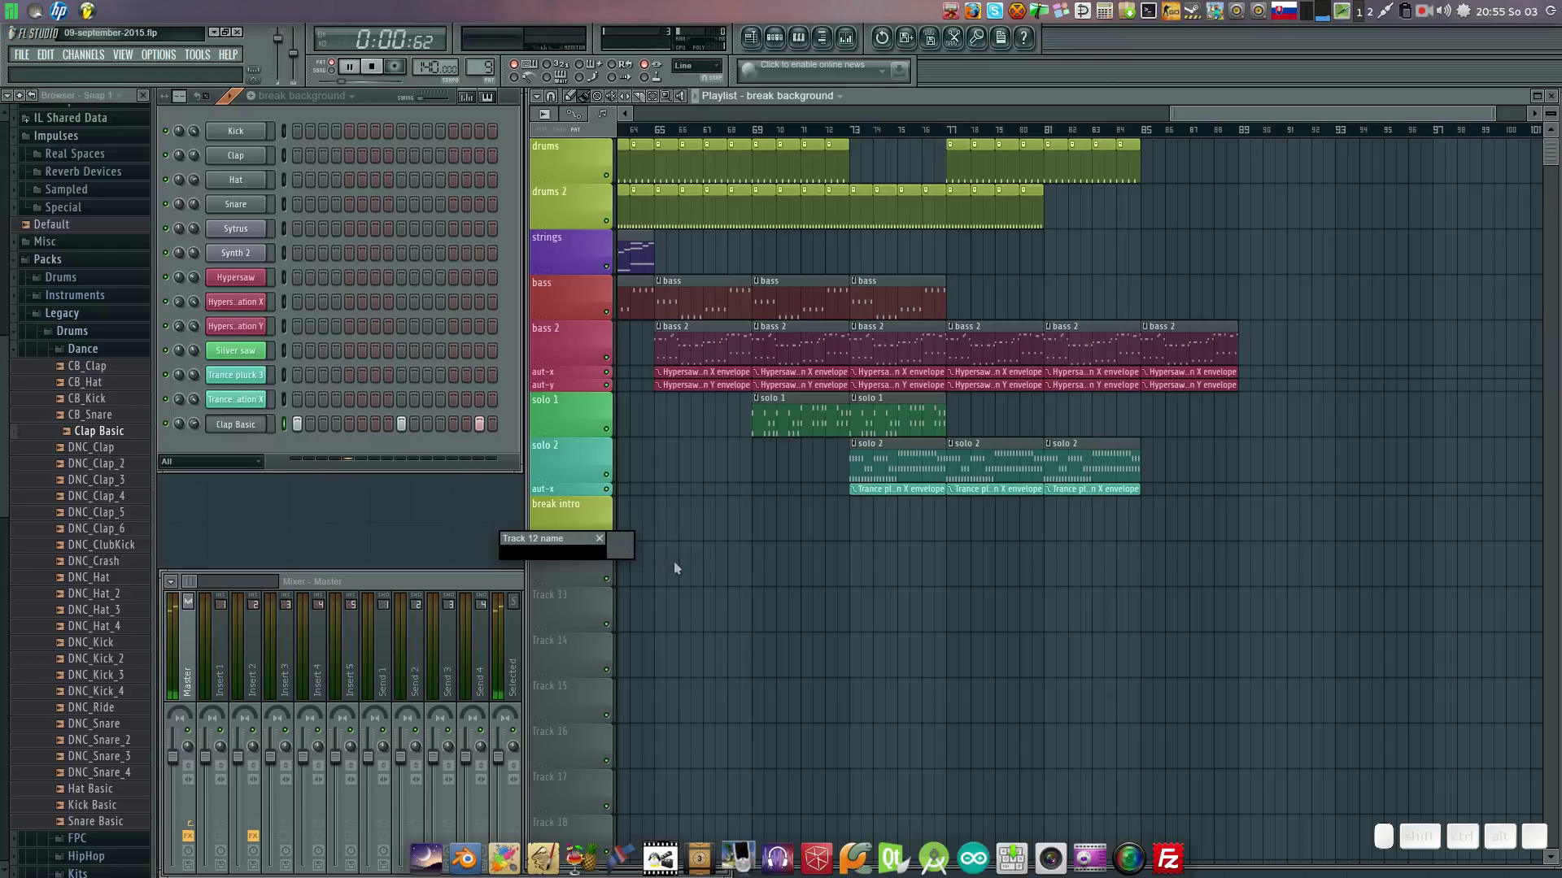
Name Track 12 break background, move its clip near bar 80 and play the song there.
key(space)
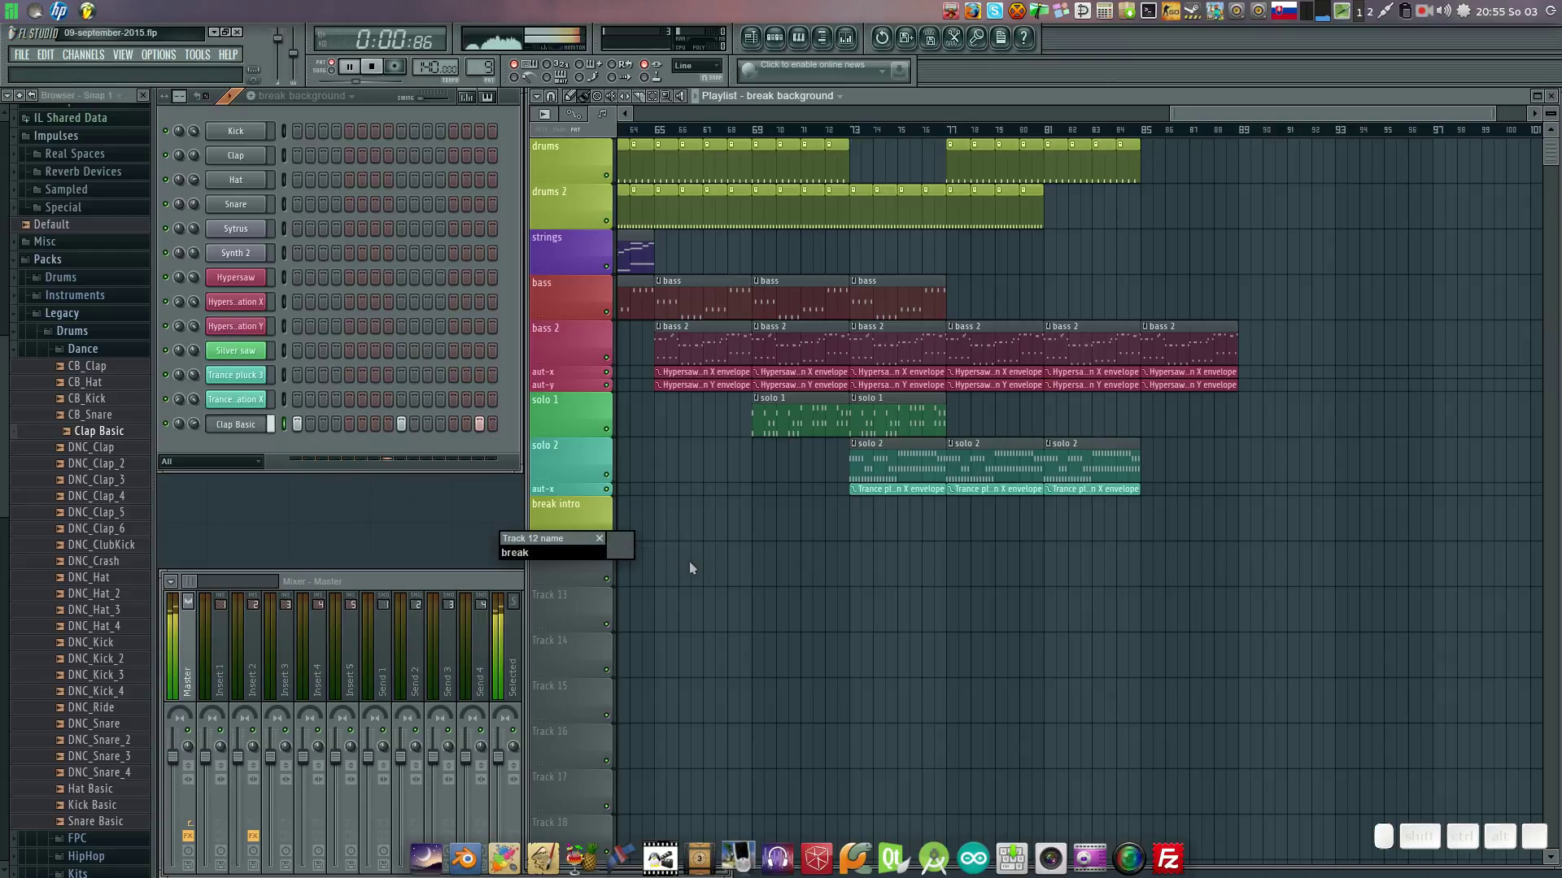
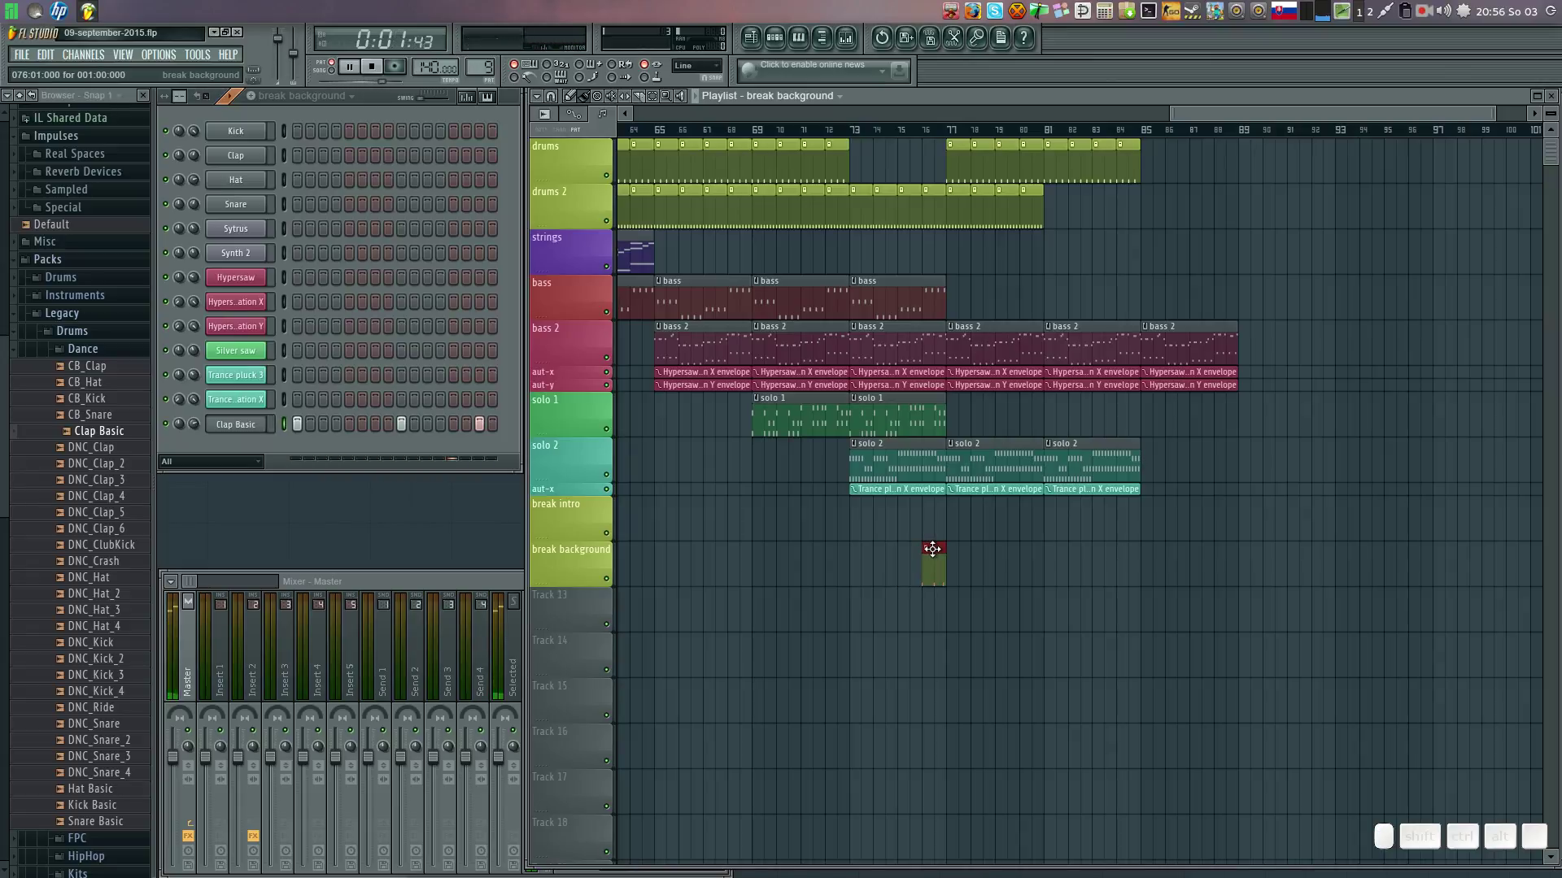
key(space)
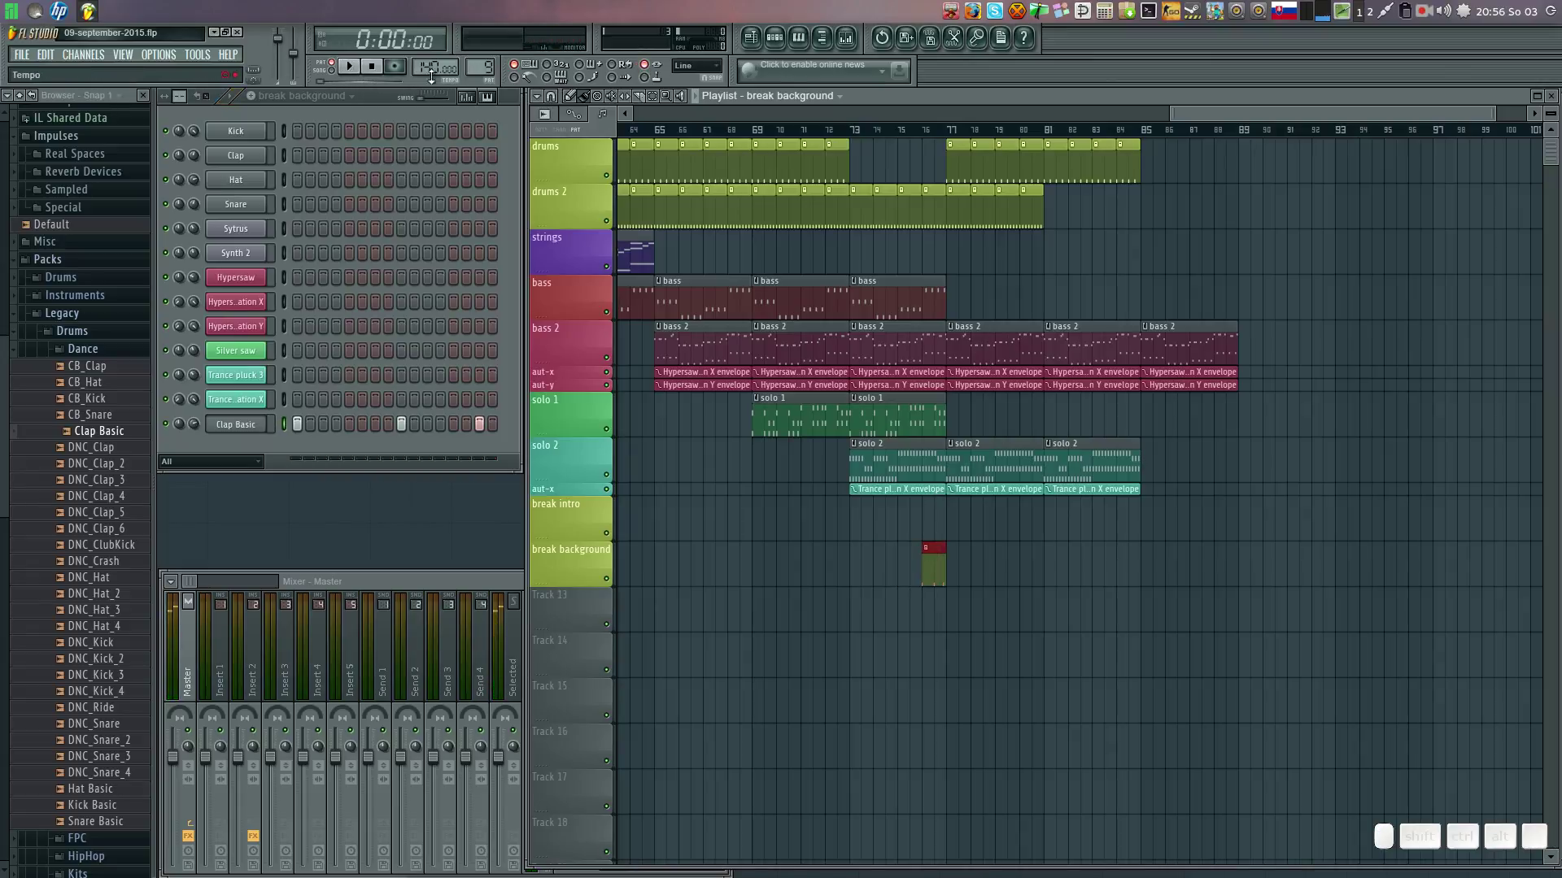
drag(940, 546, 1014, 206)
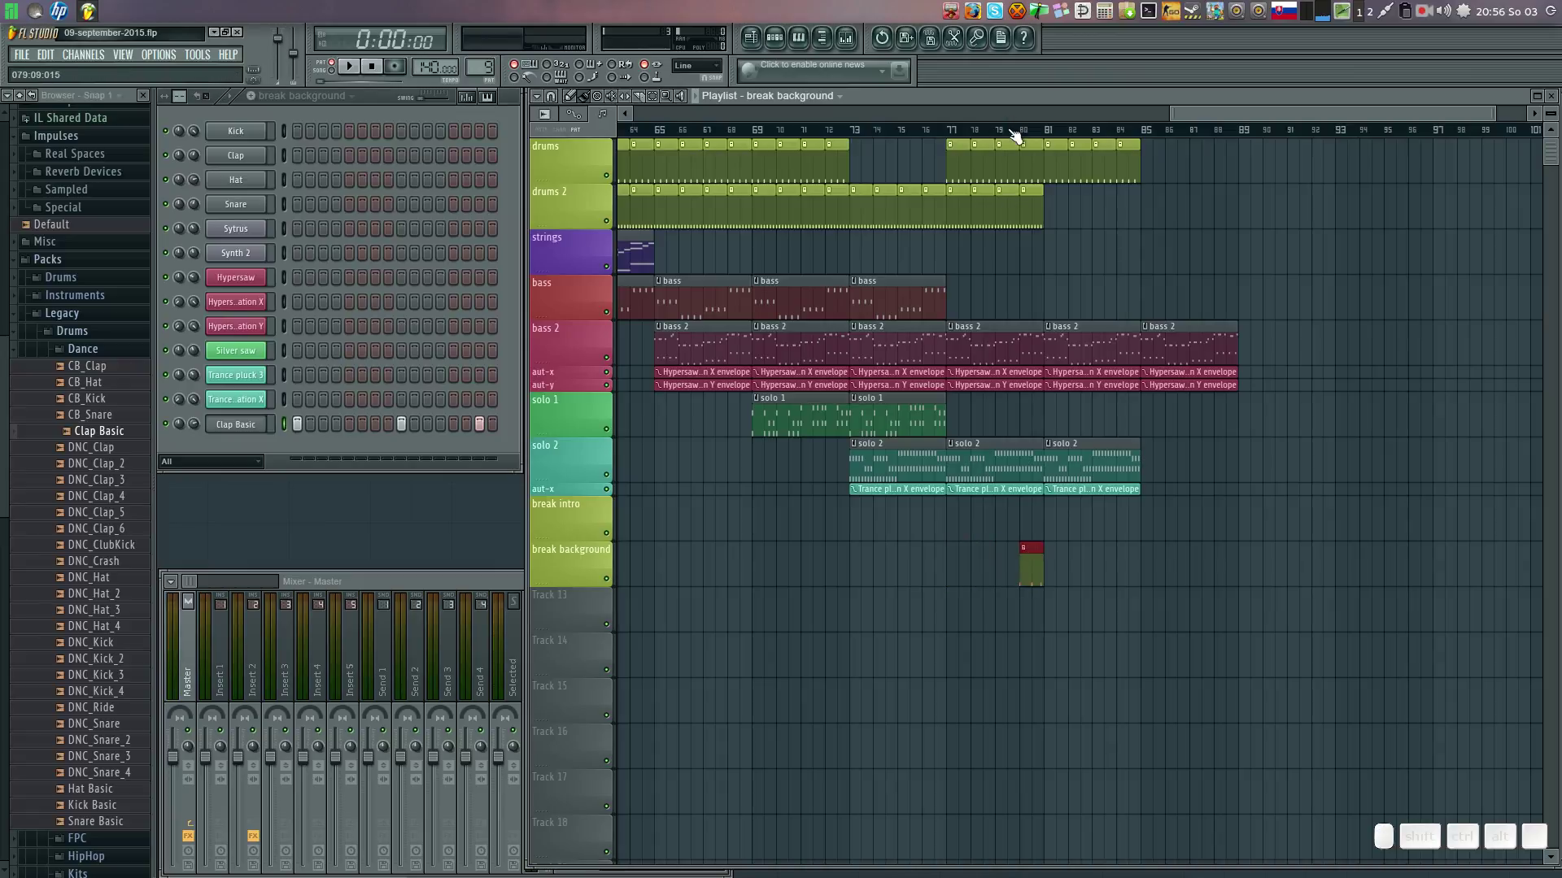
click(338, 78)
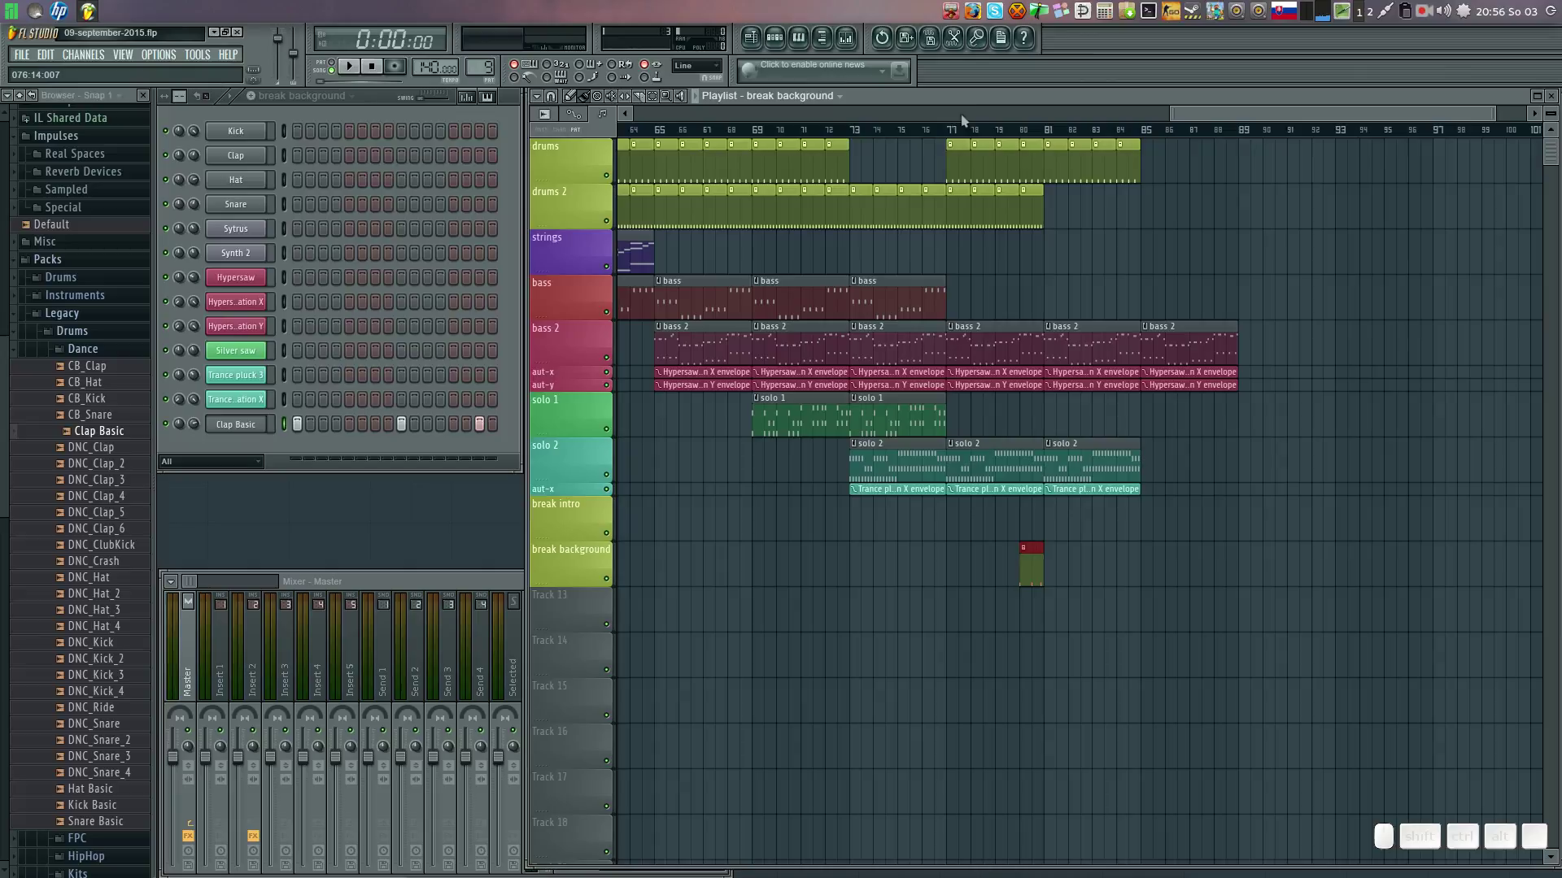
key(space)
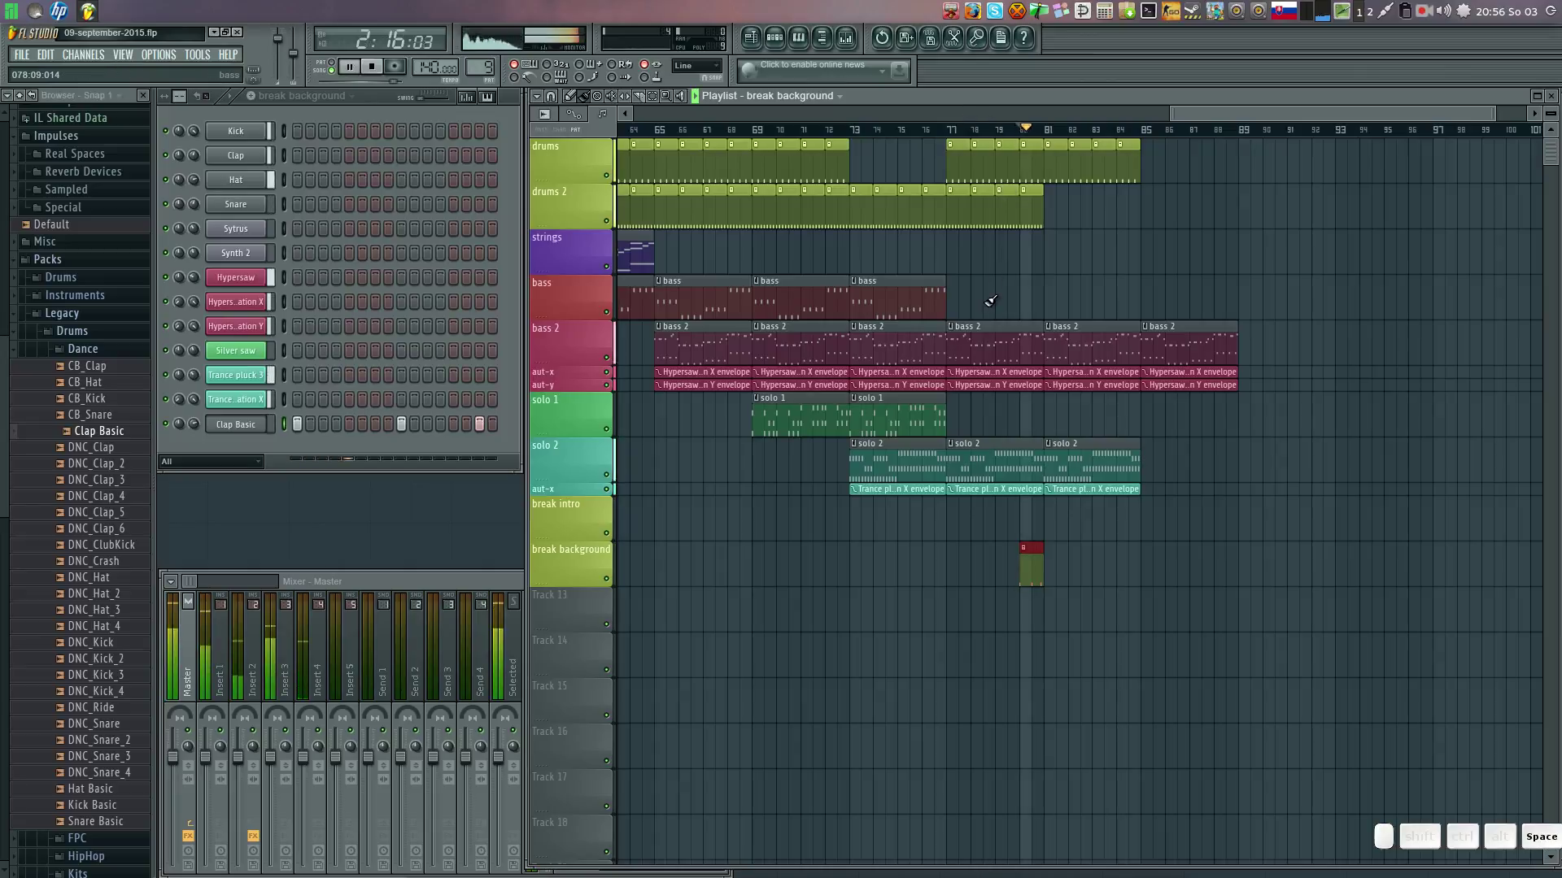
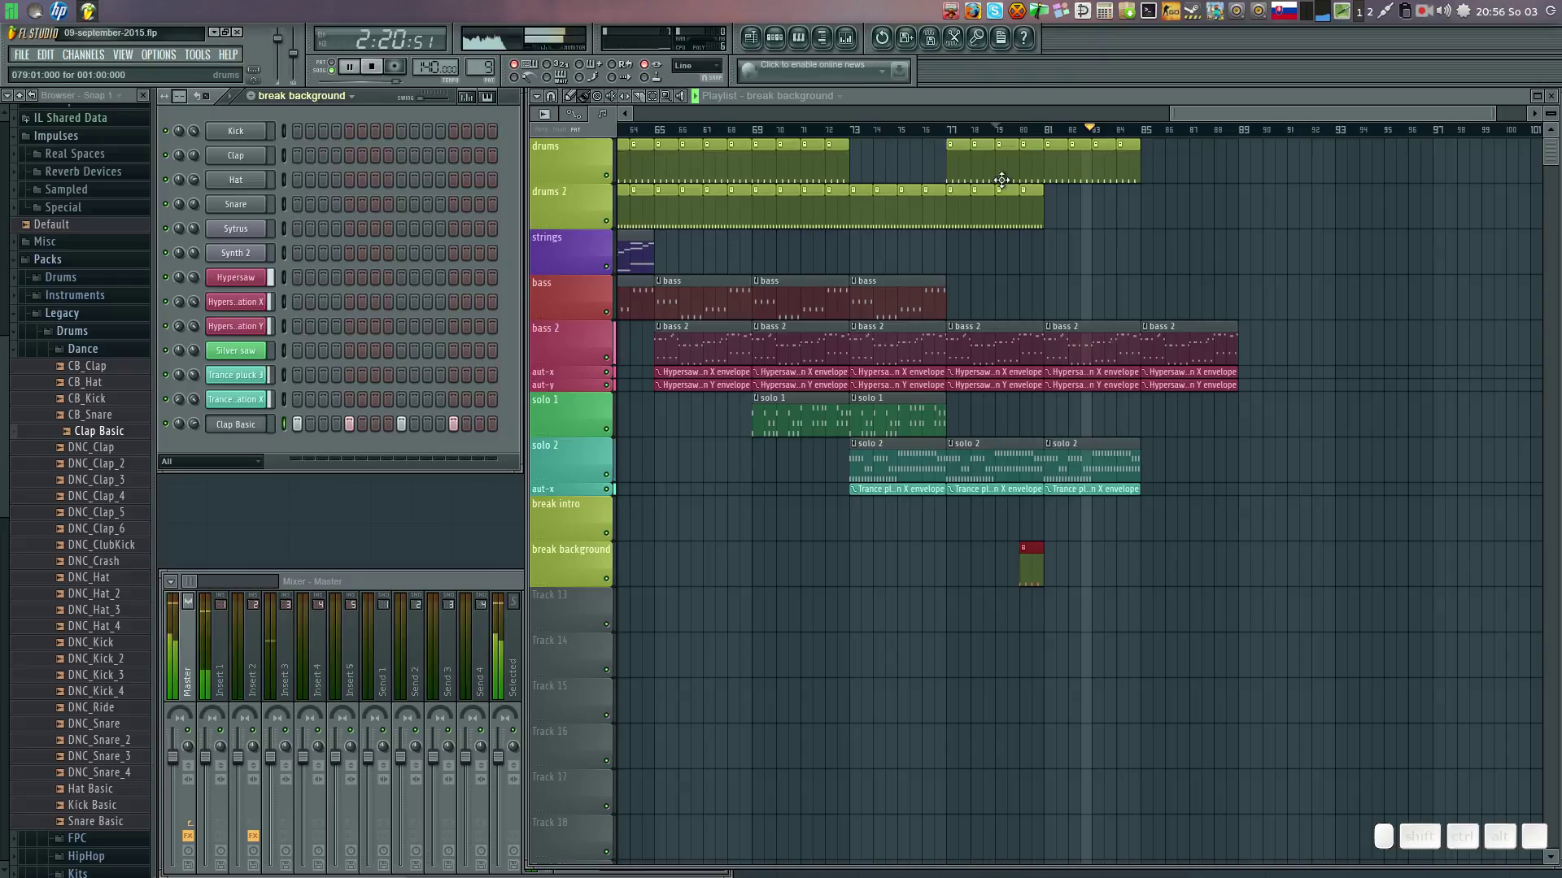
click(1003, 138)
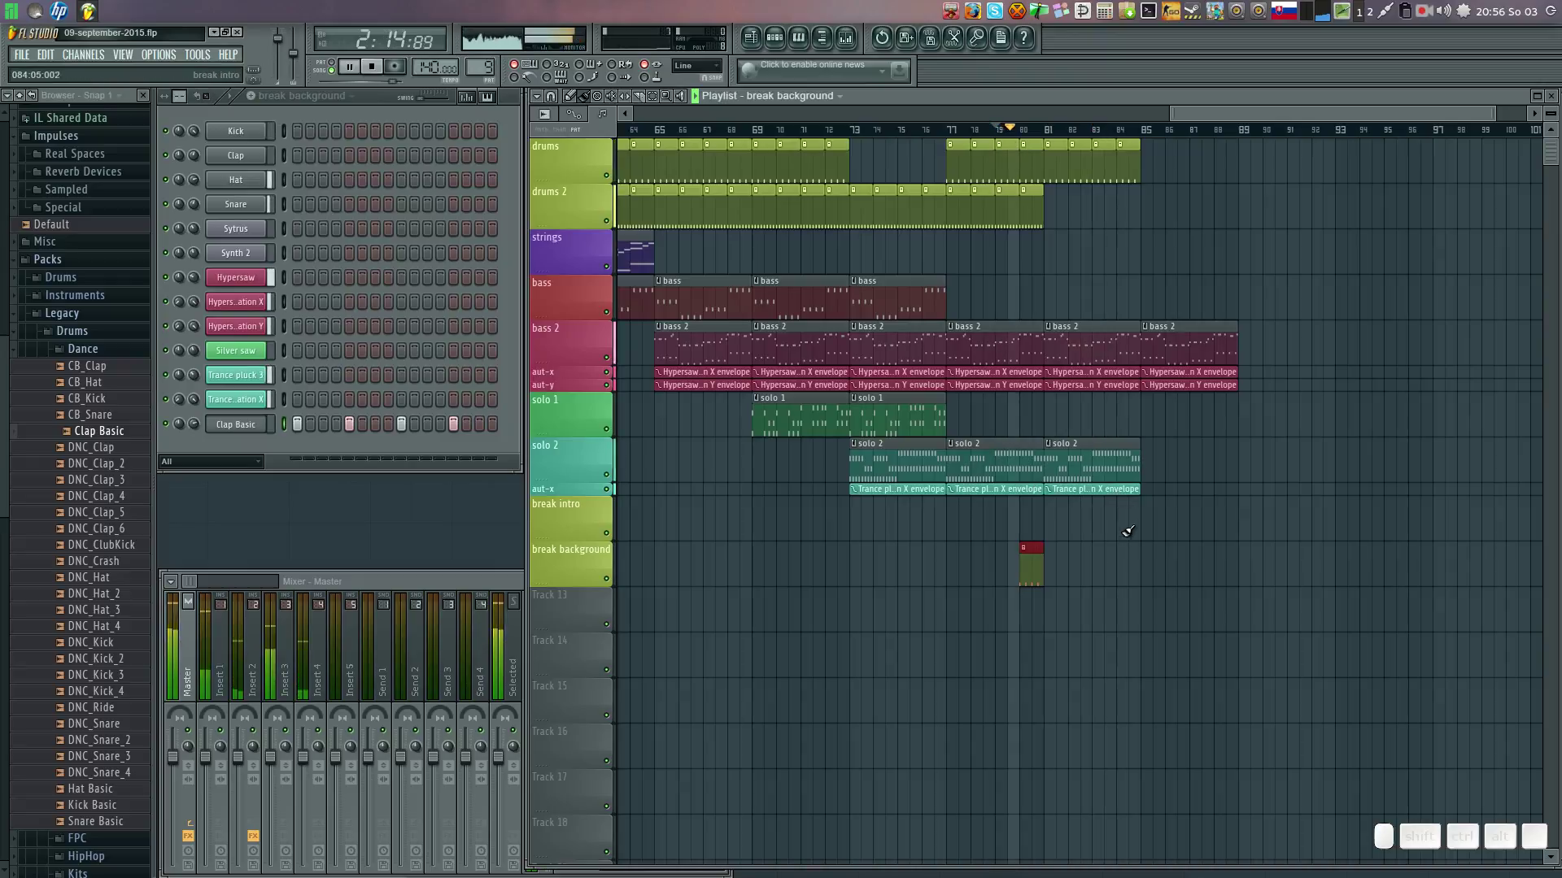
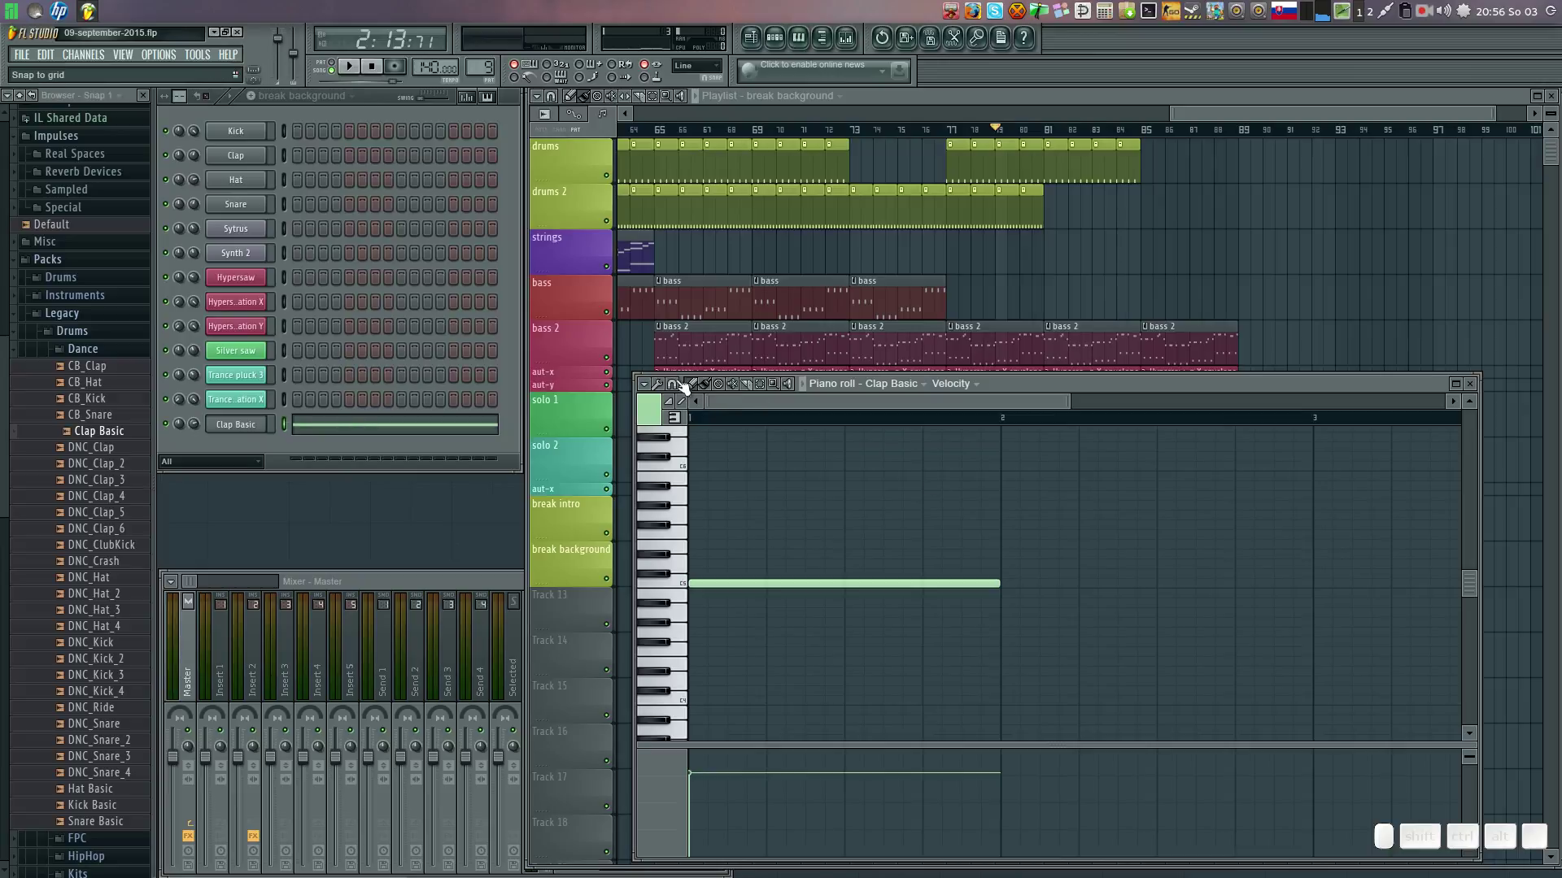
Shorten the long Clap Basic note to a brief hit and play the pattern back.
click(651, 409)
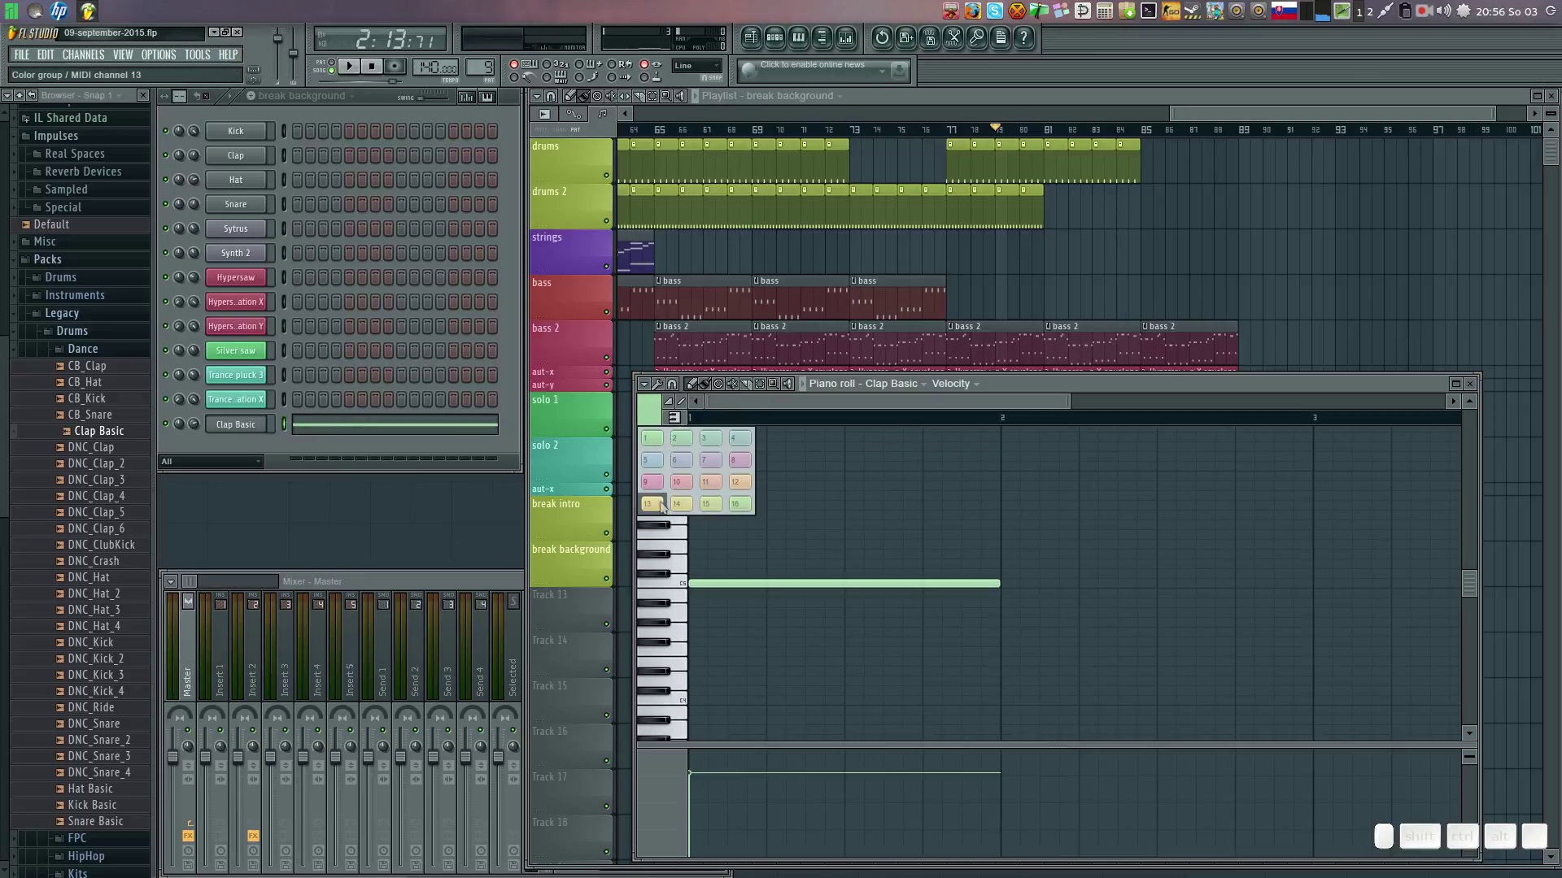
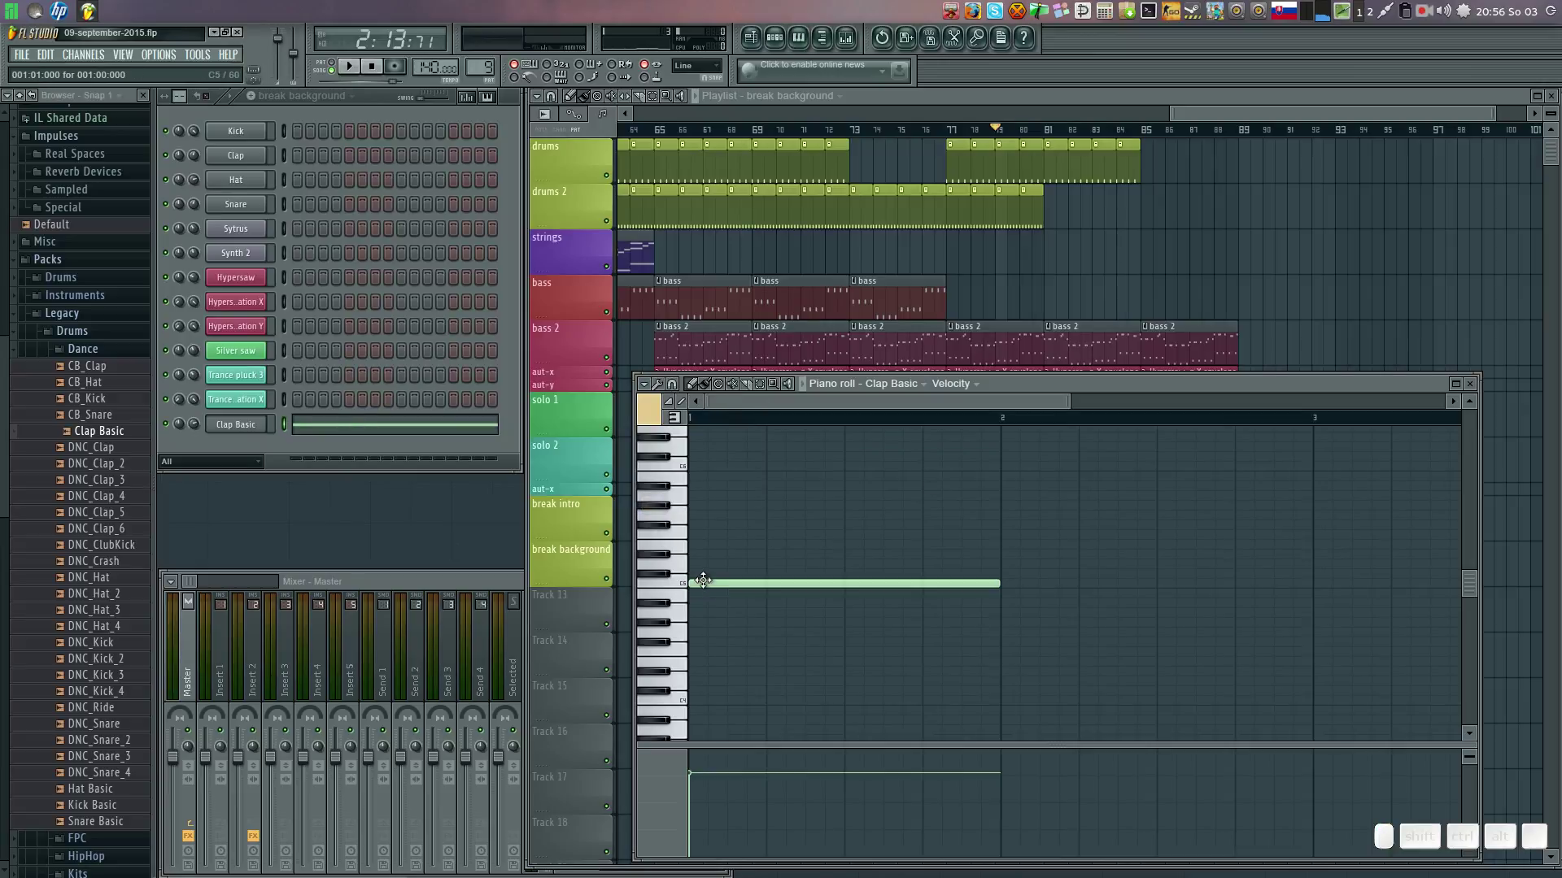
right_click(707, 577)
click(696, 582)
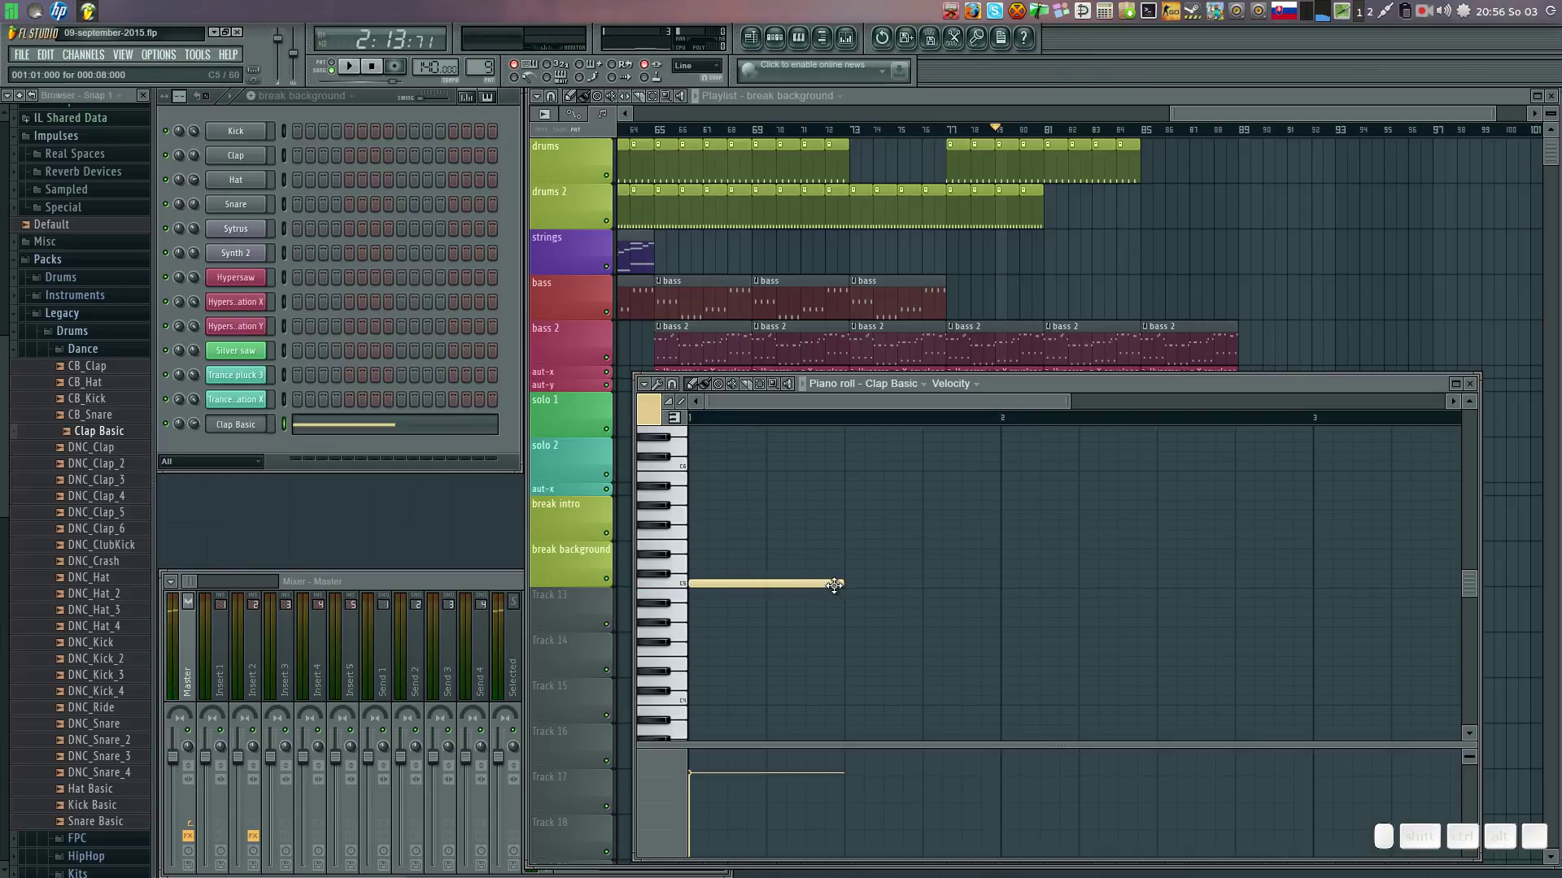
drag(841, 579, 725, 607)
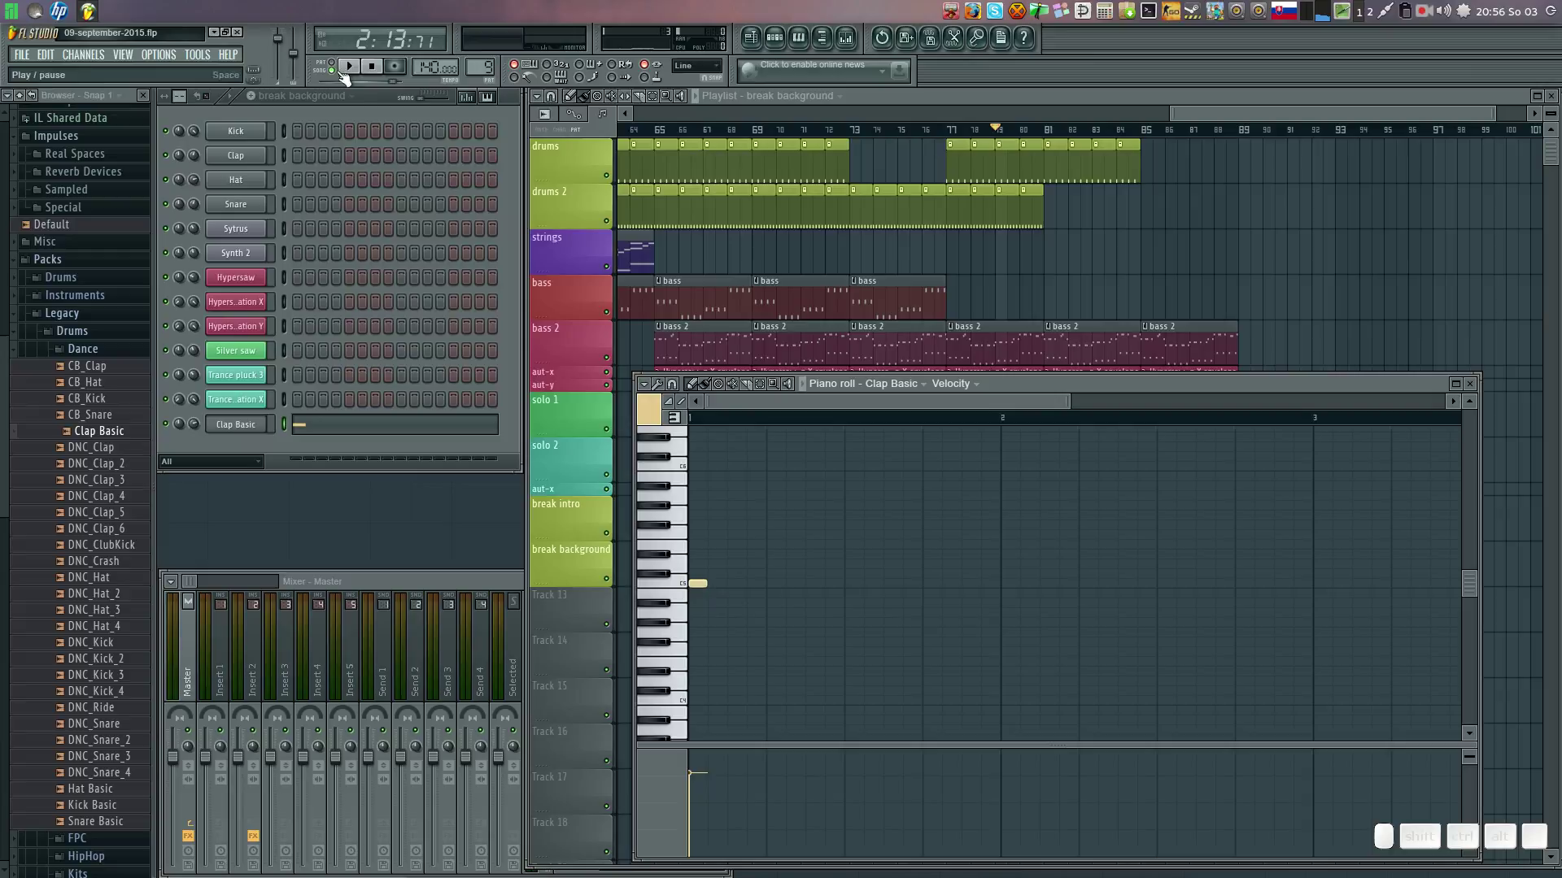
click(336, 67)
key(space)
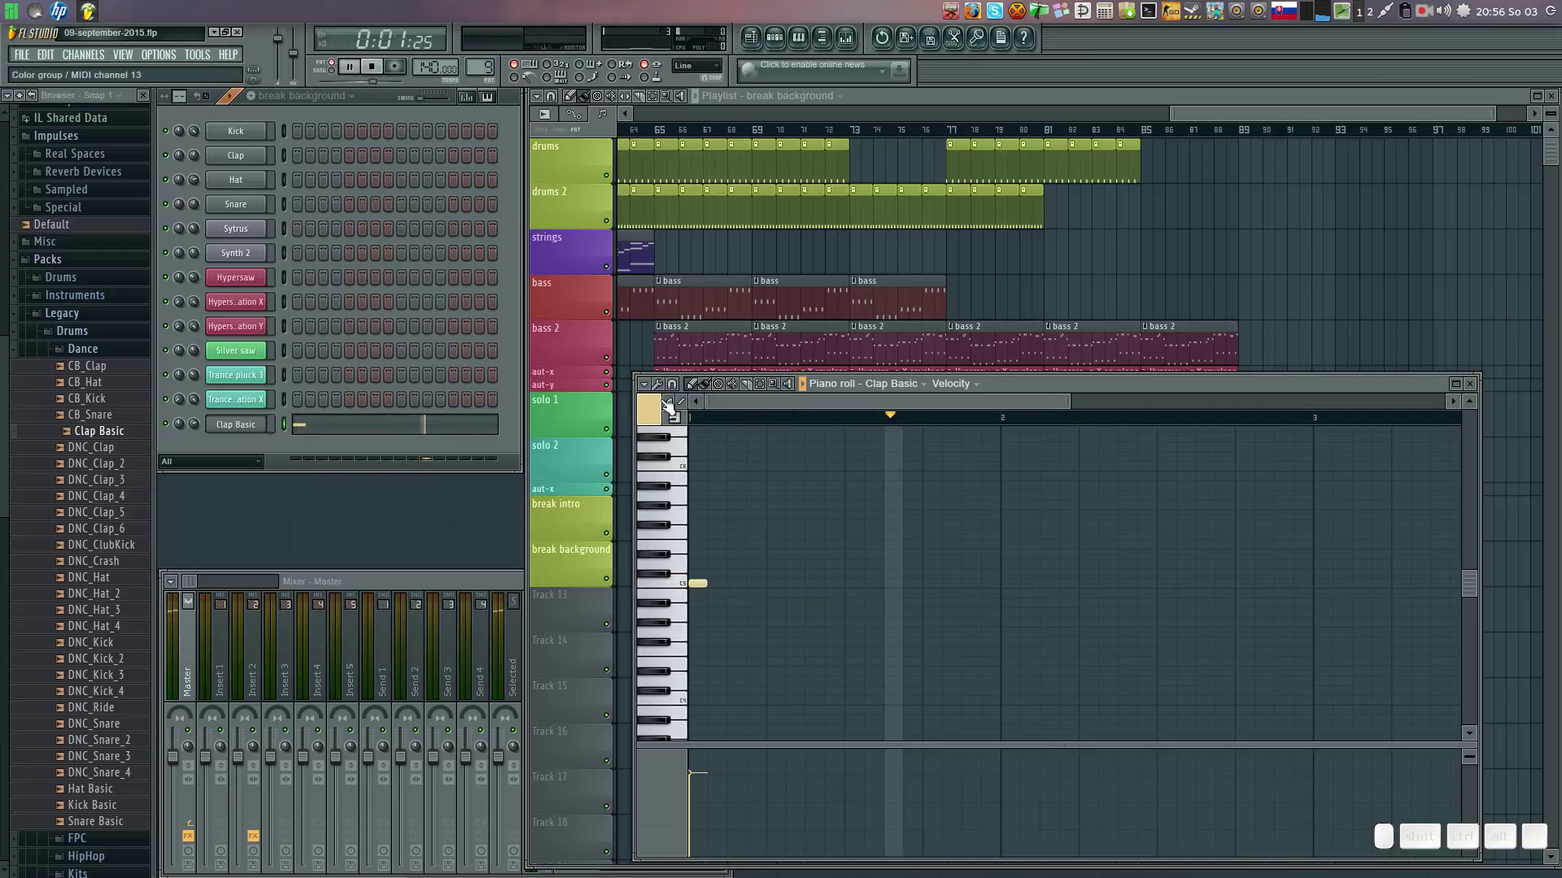
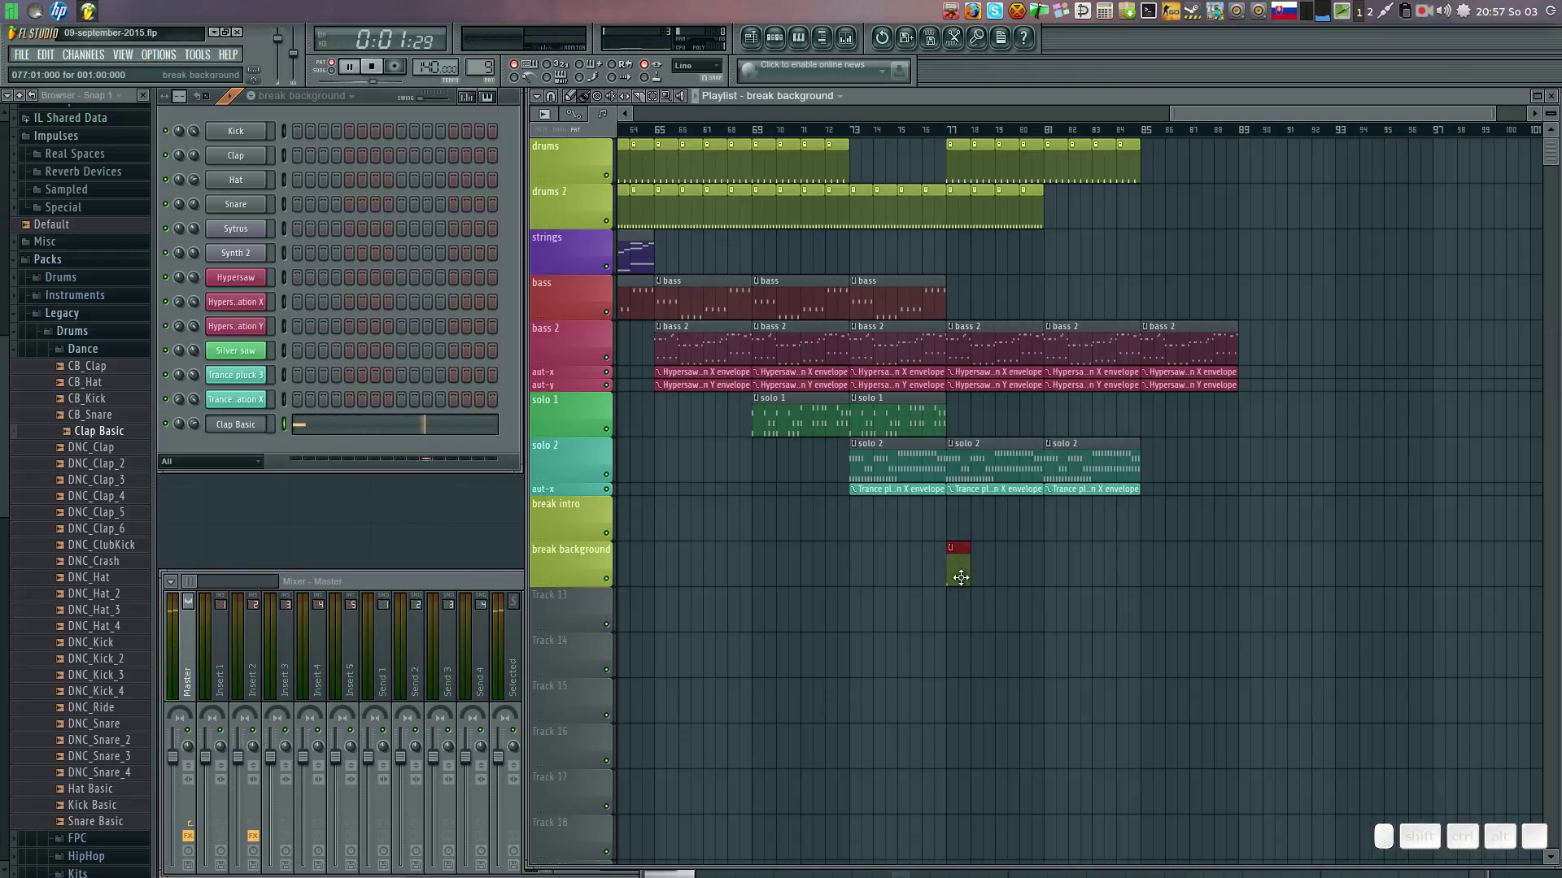
Open break background's notes and put Clap Basic hits on beats two, three and four.
double_click(337, 427)
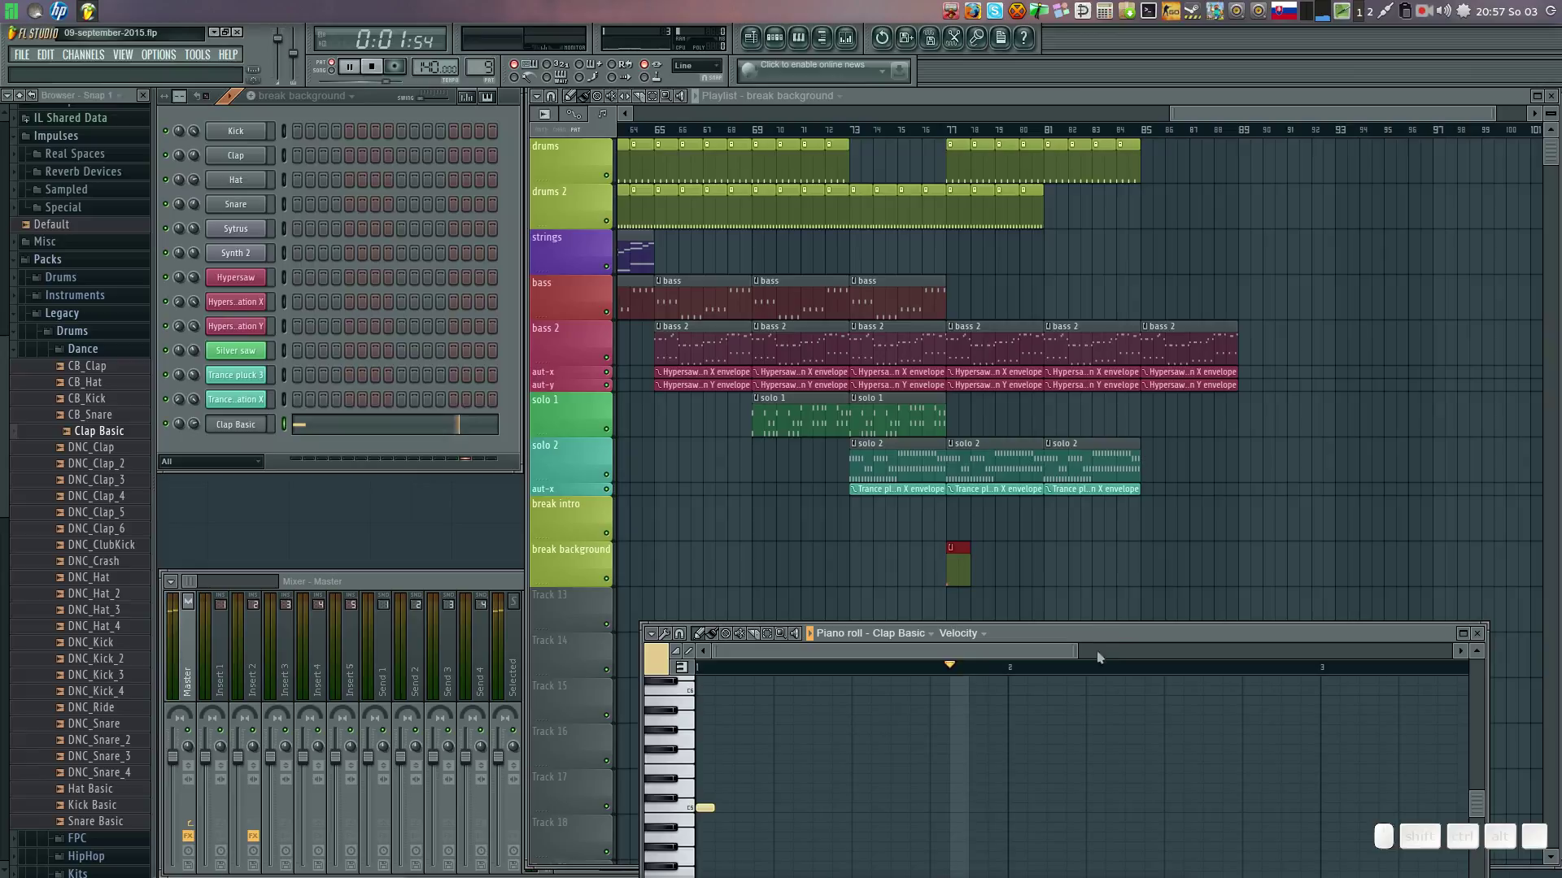
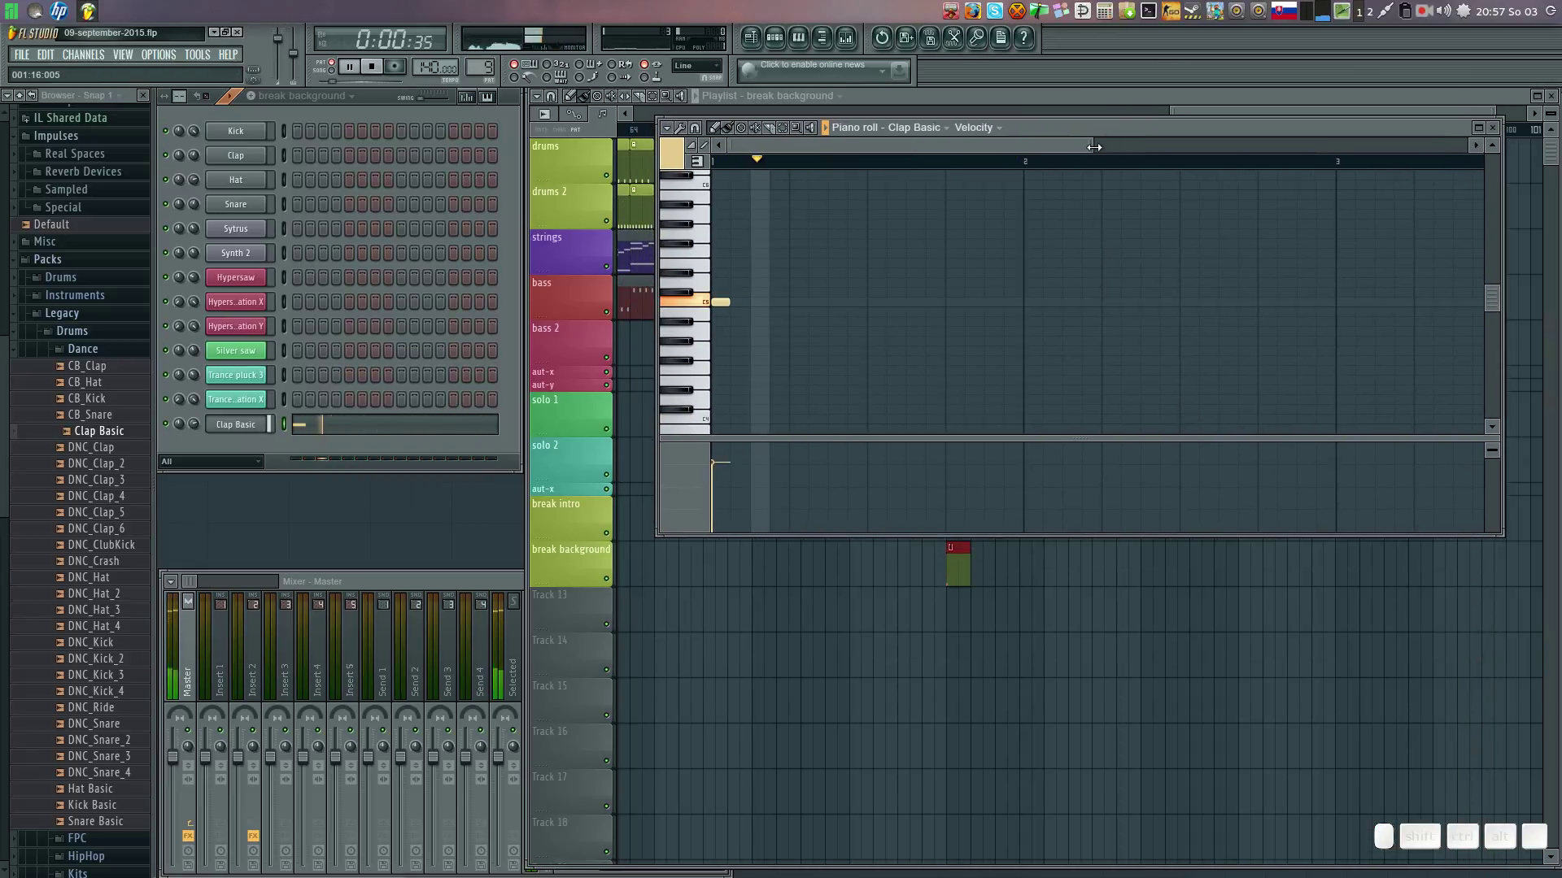
click(1034, 297)
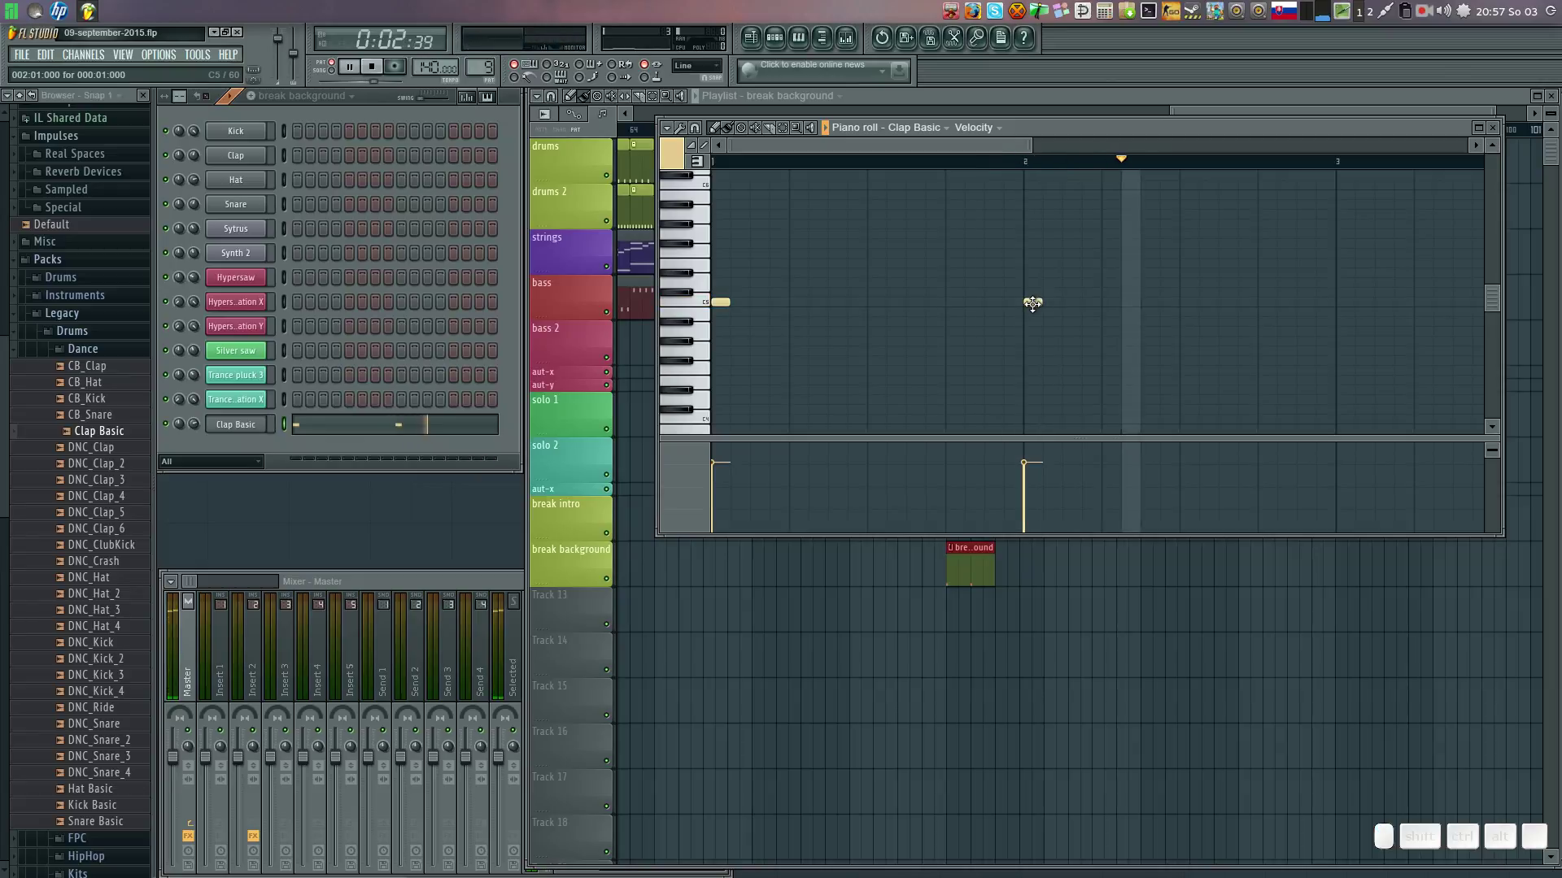
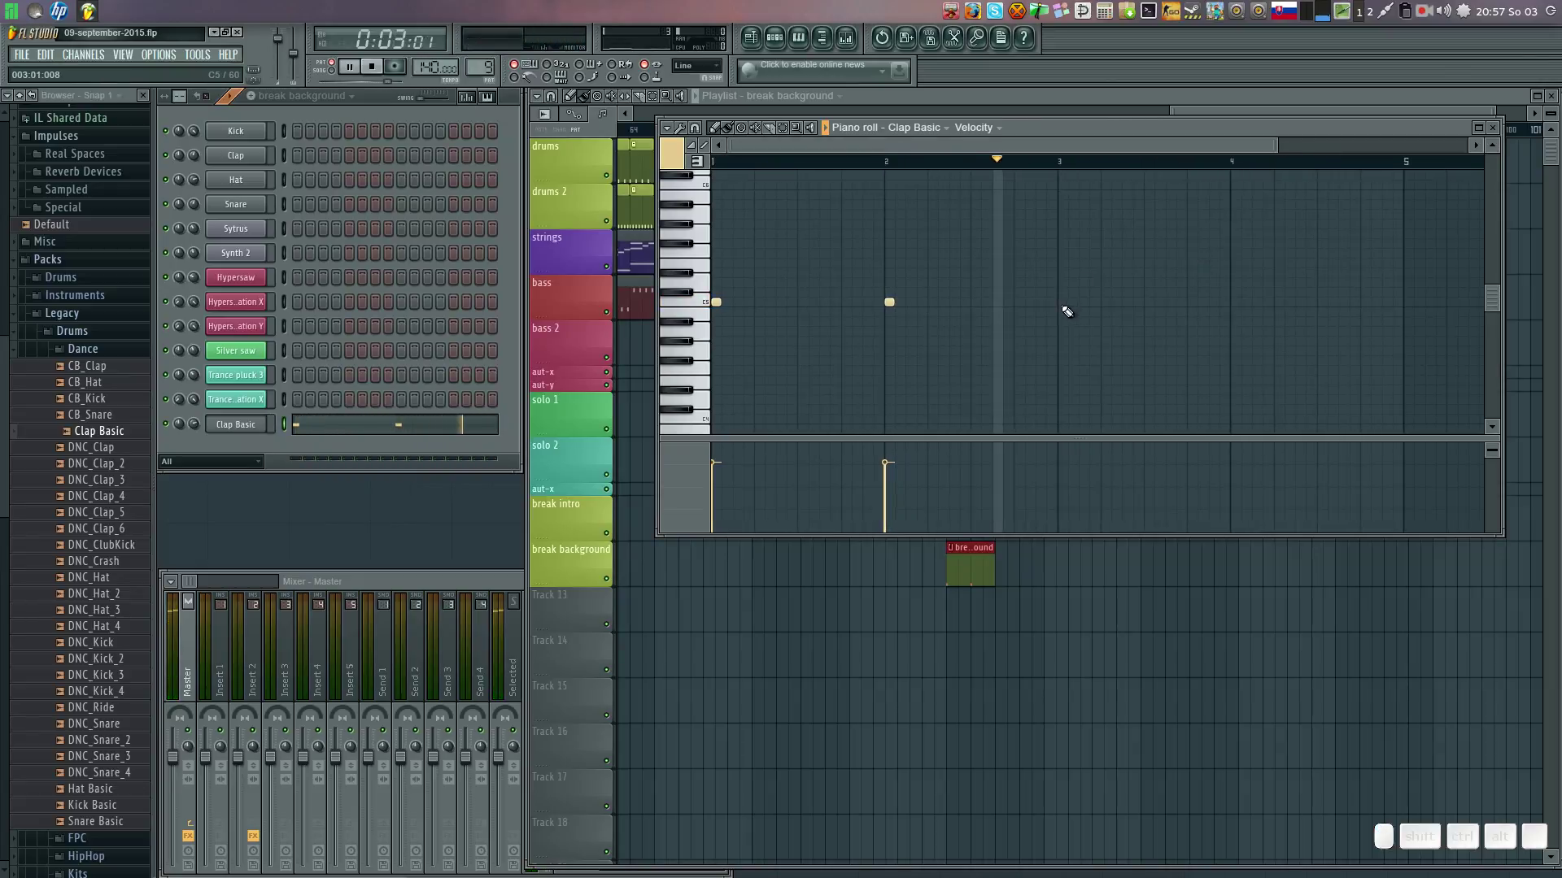
click(1066, 295)
click(1236, 296)
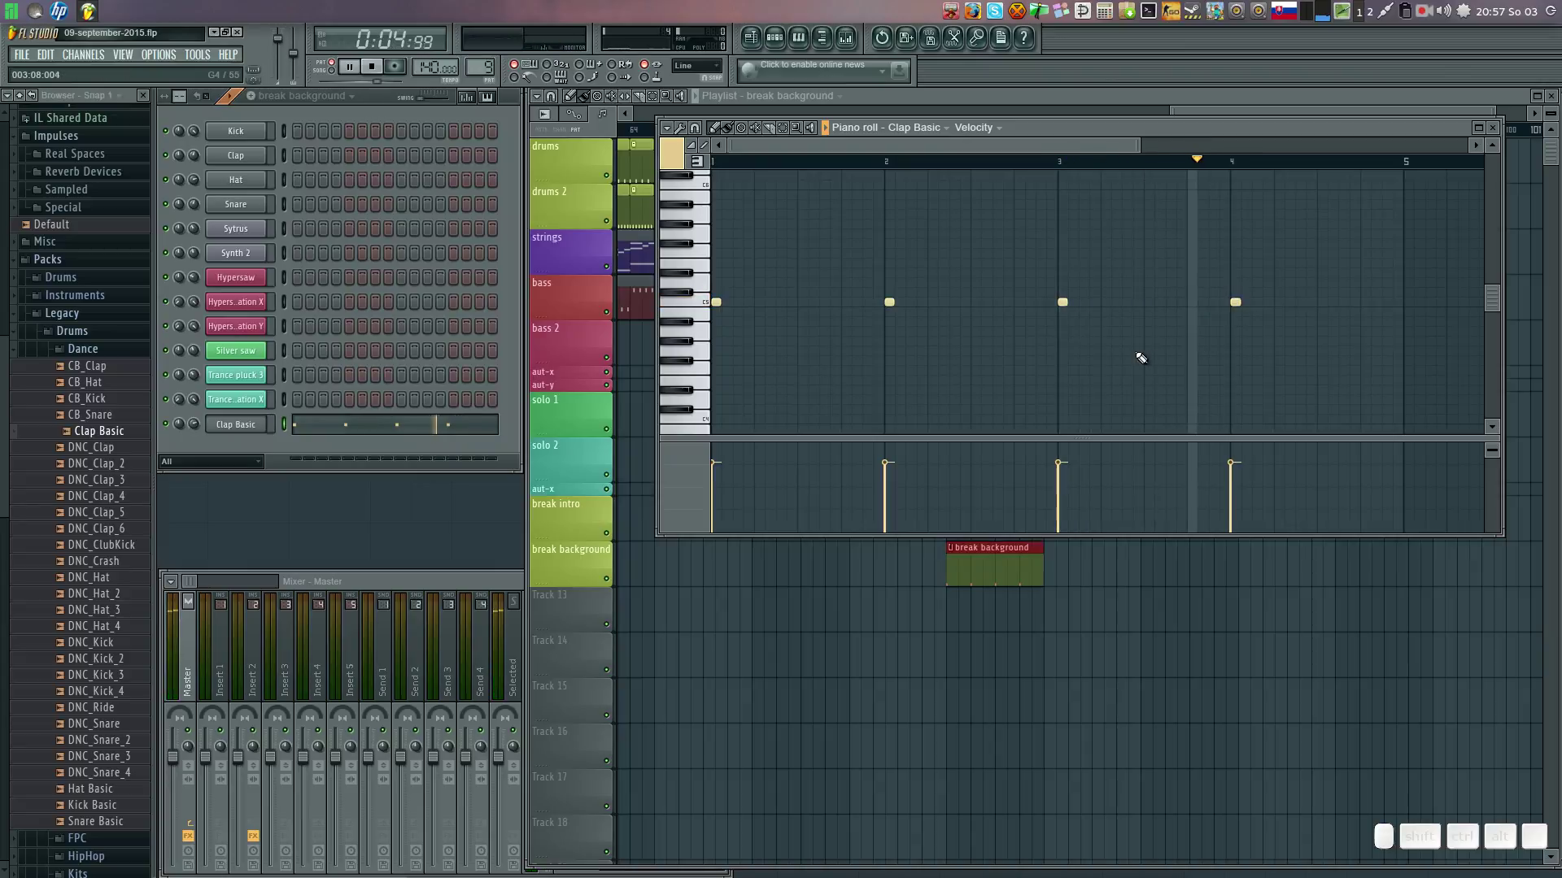
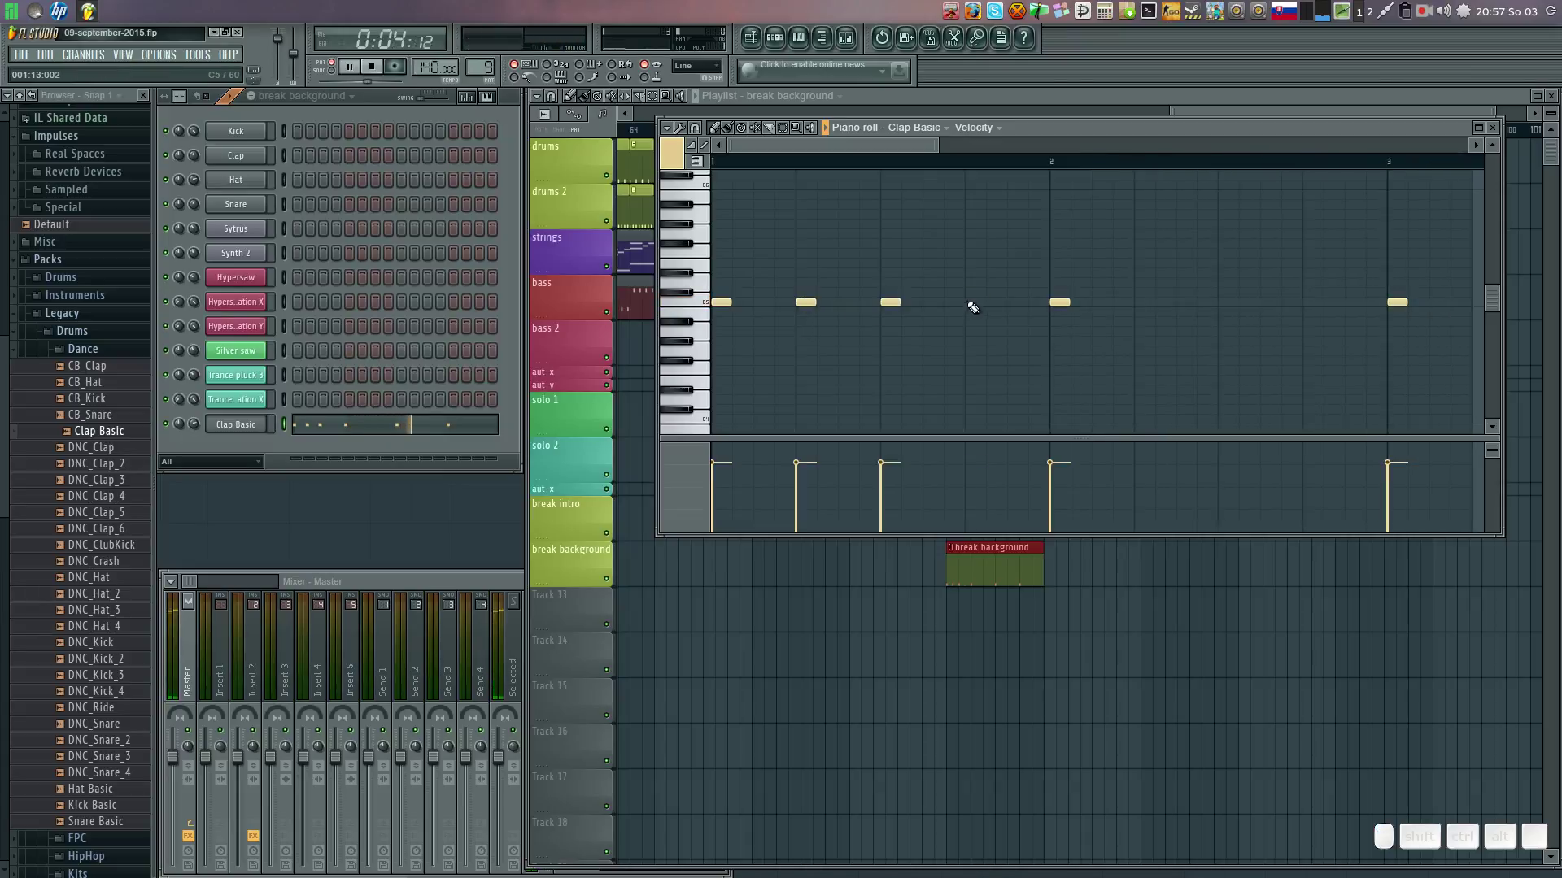
click(1229, 293)
right_click(1233, 292)
drag(1325, 299, 1304, 309)
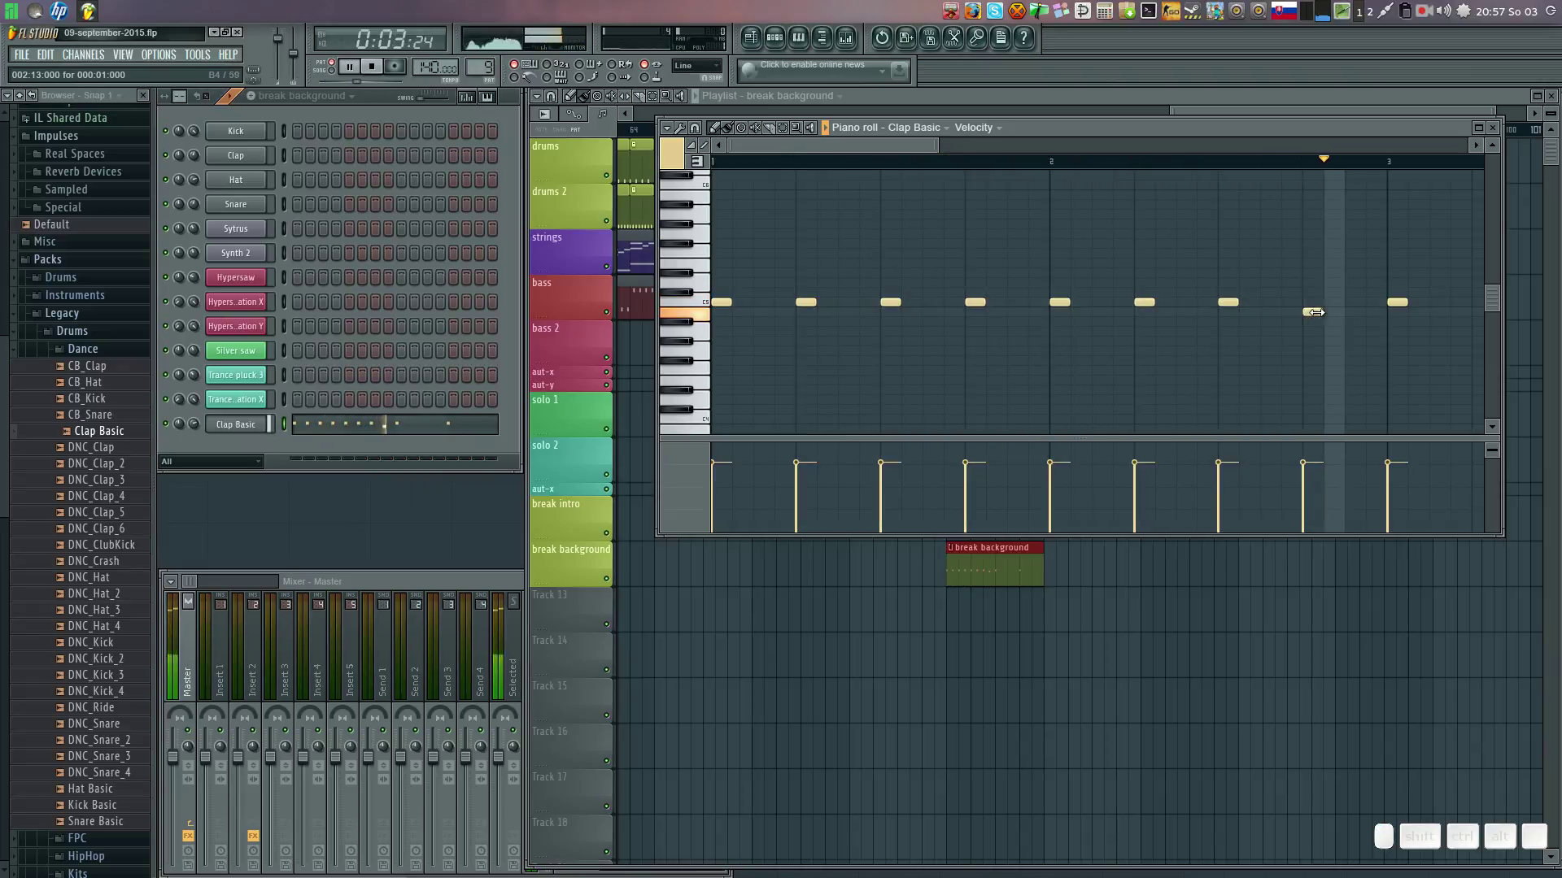
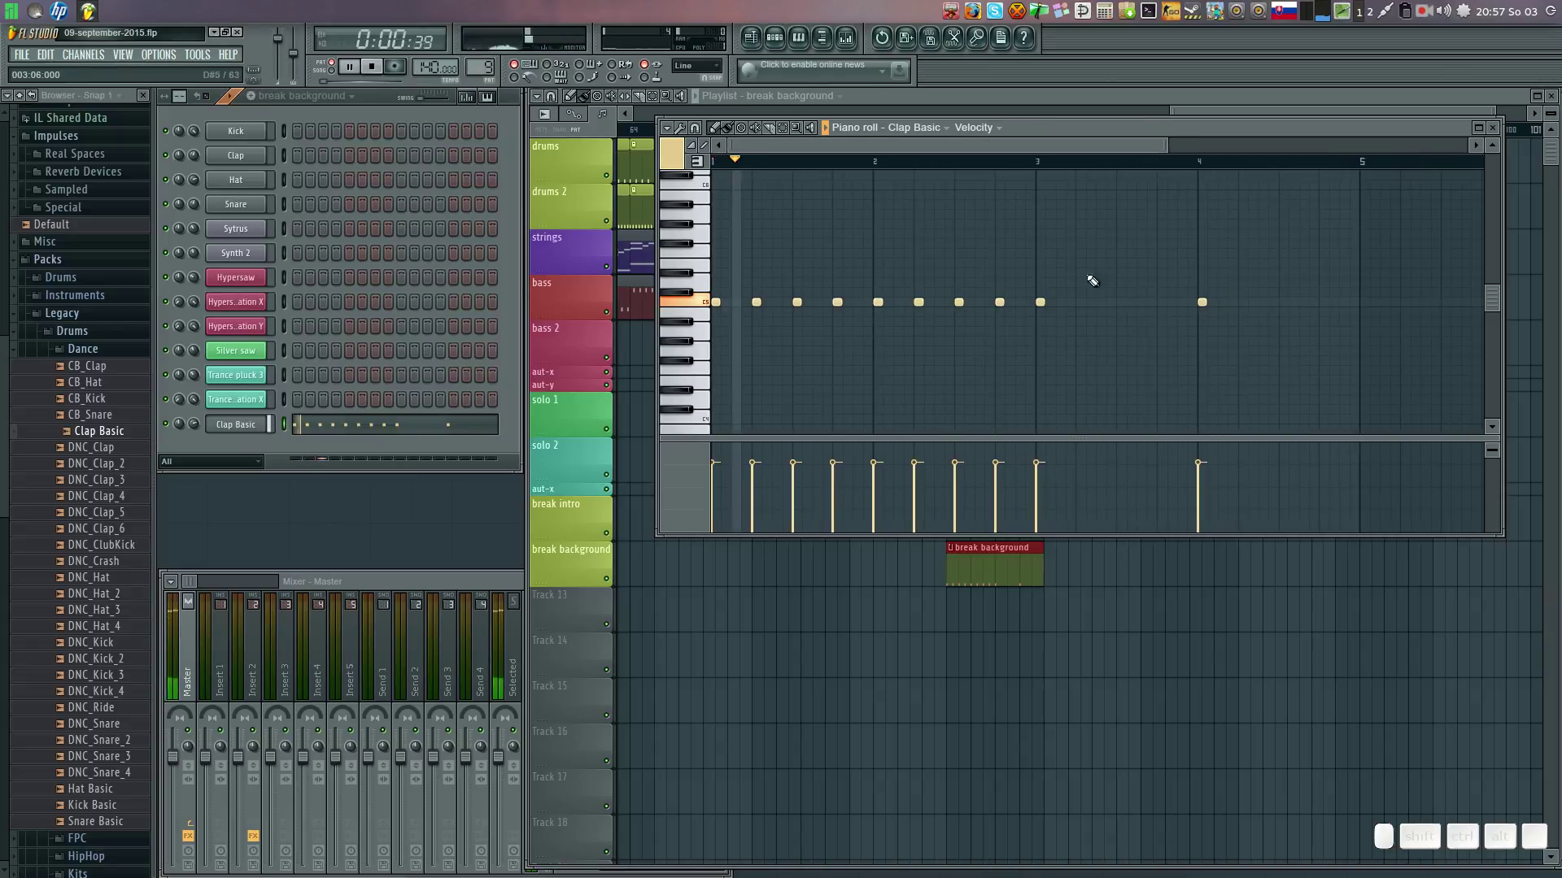
Add clap hits between the existing ones to start the roll.
click(1079, 301)
click(1122, 297)
click(1158, 299)
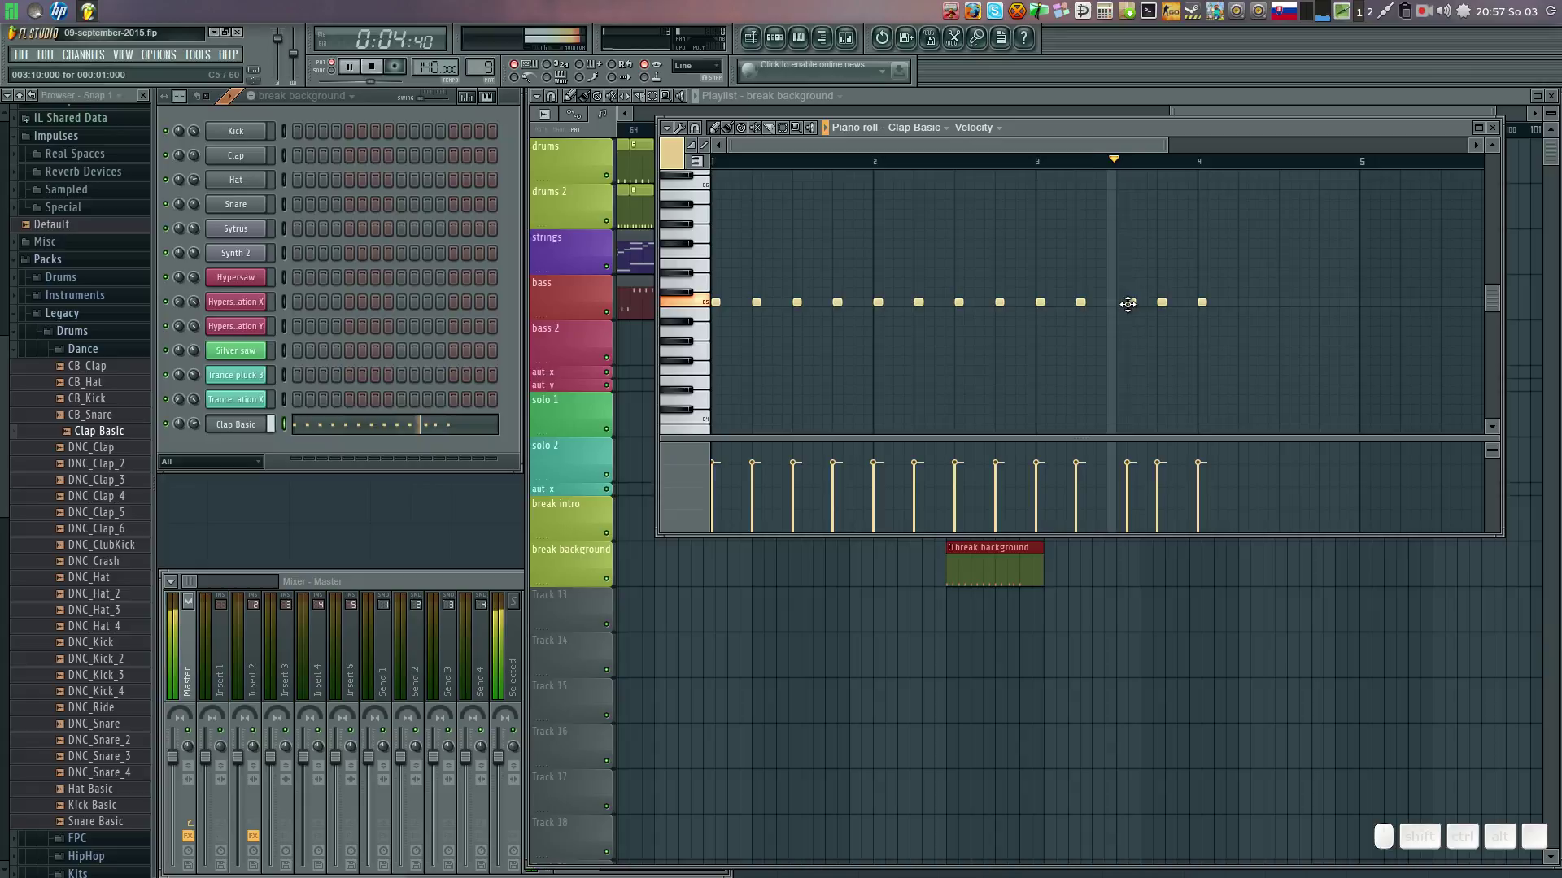
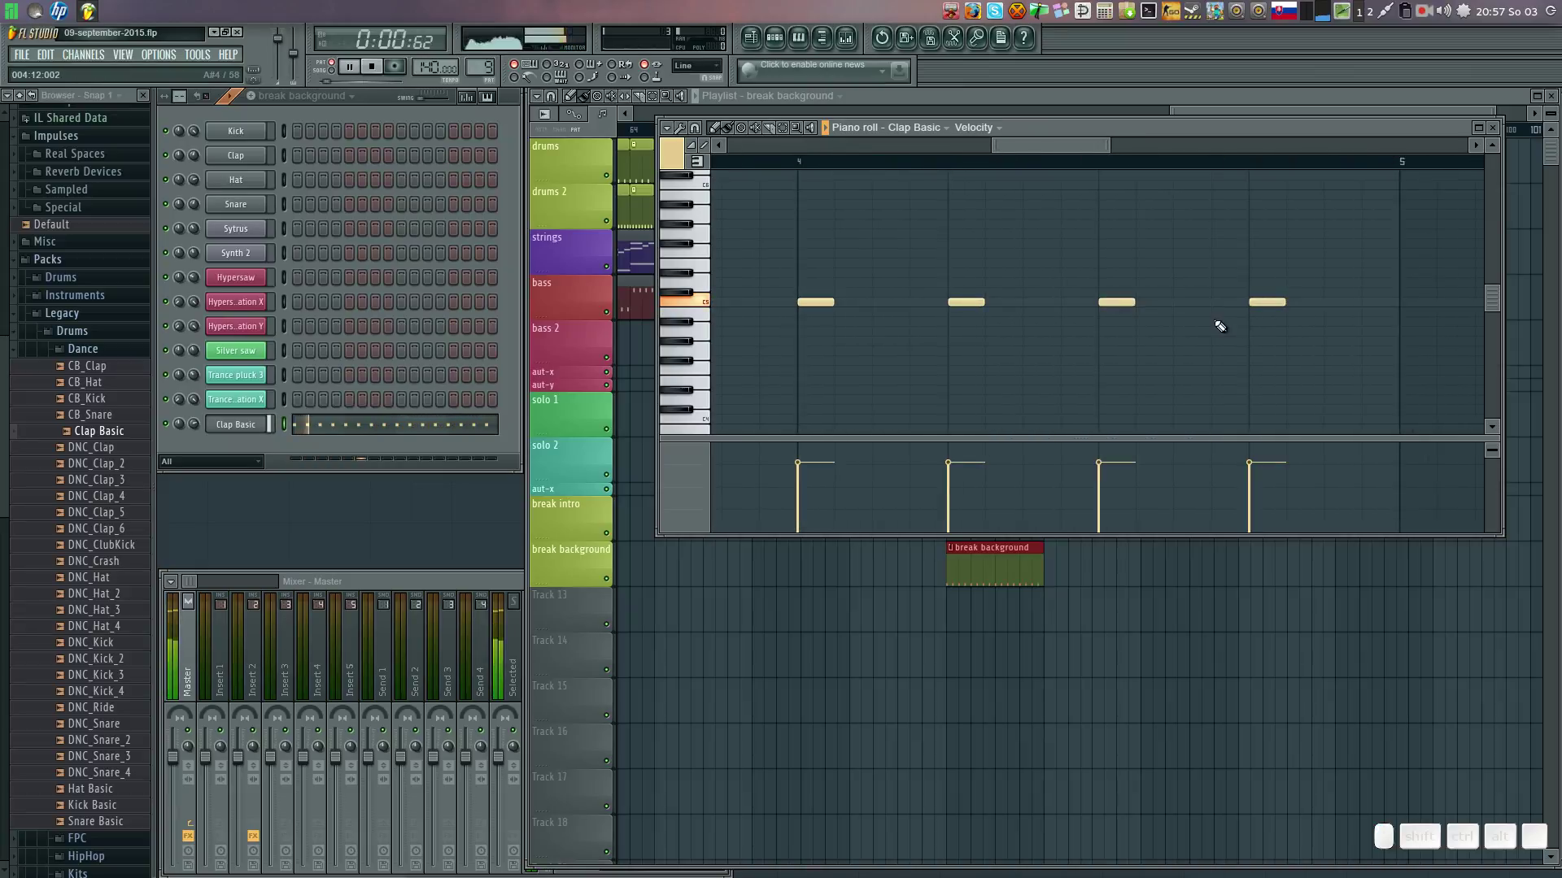
click(1194, 309)
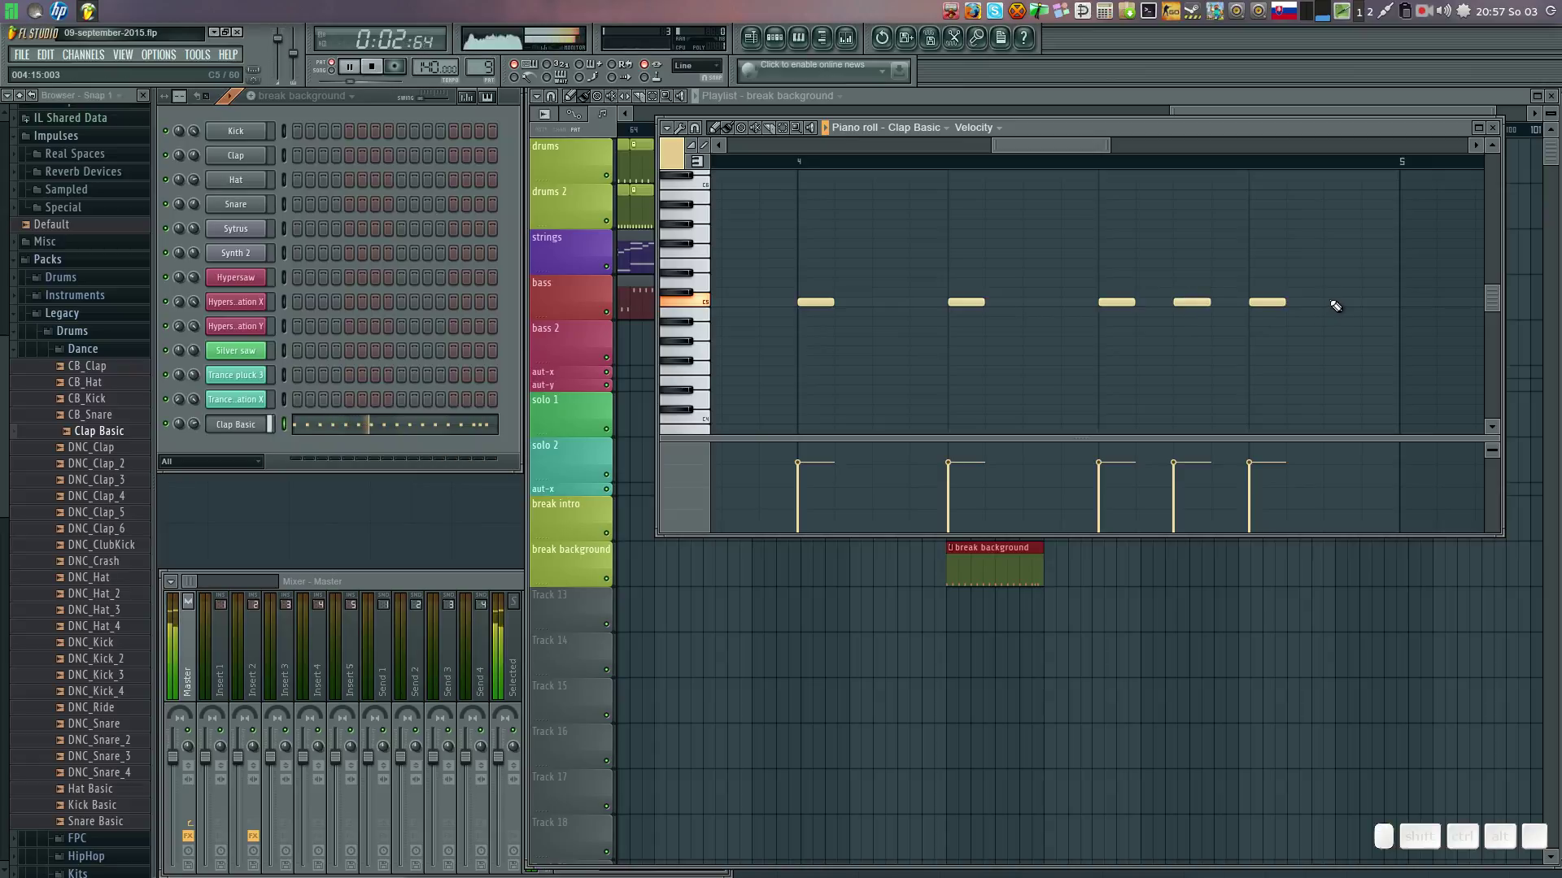
click(1330, 296)
click(1027, 298)
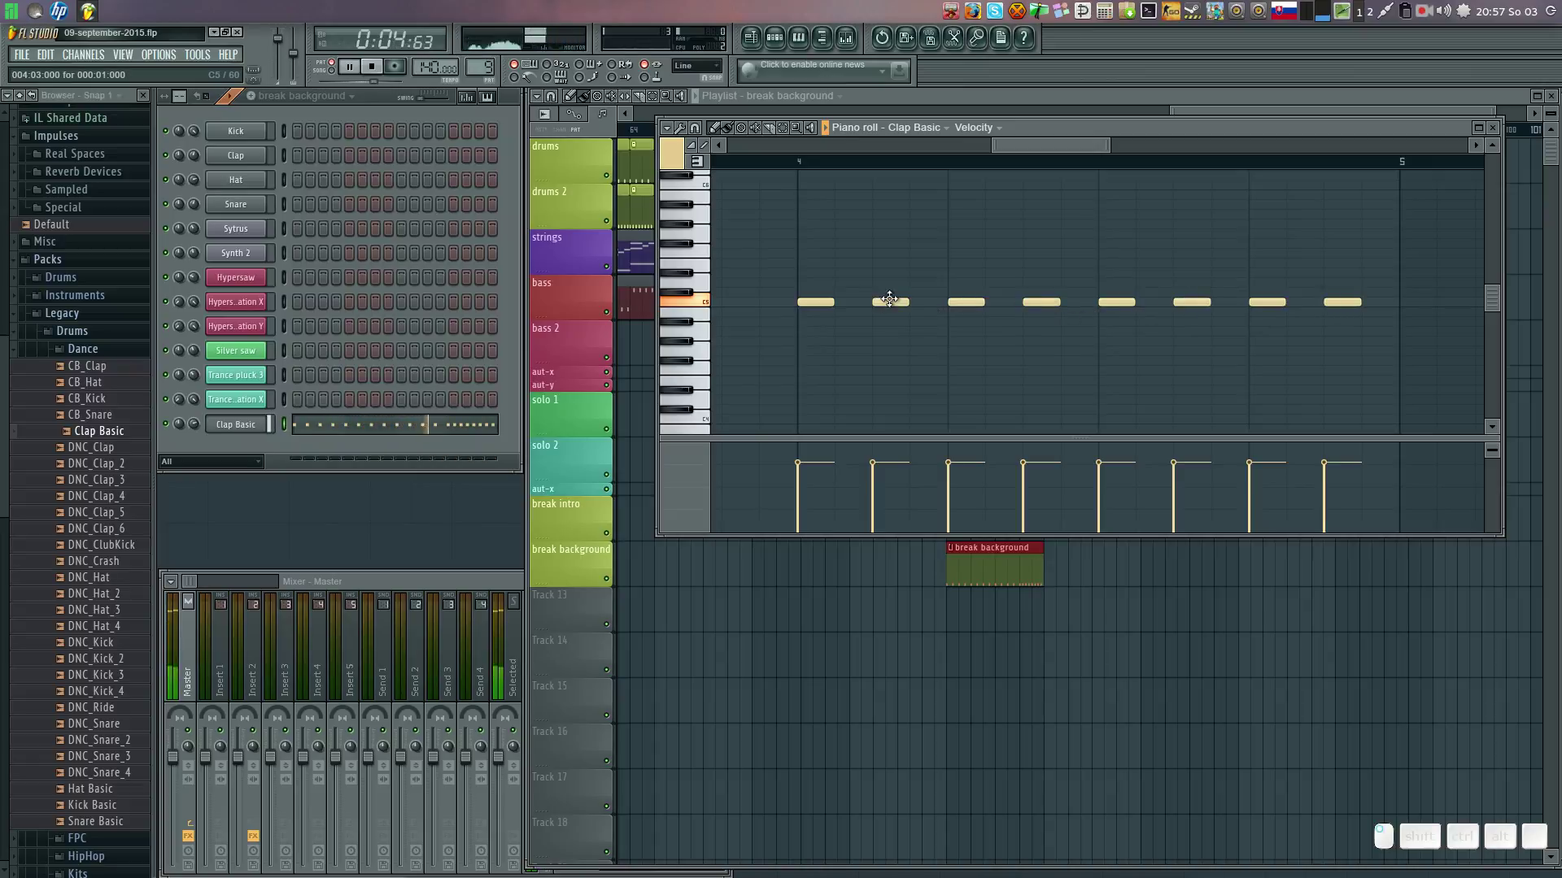
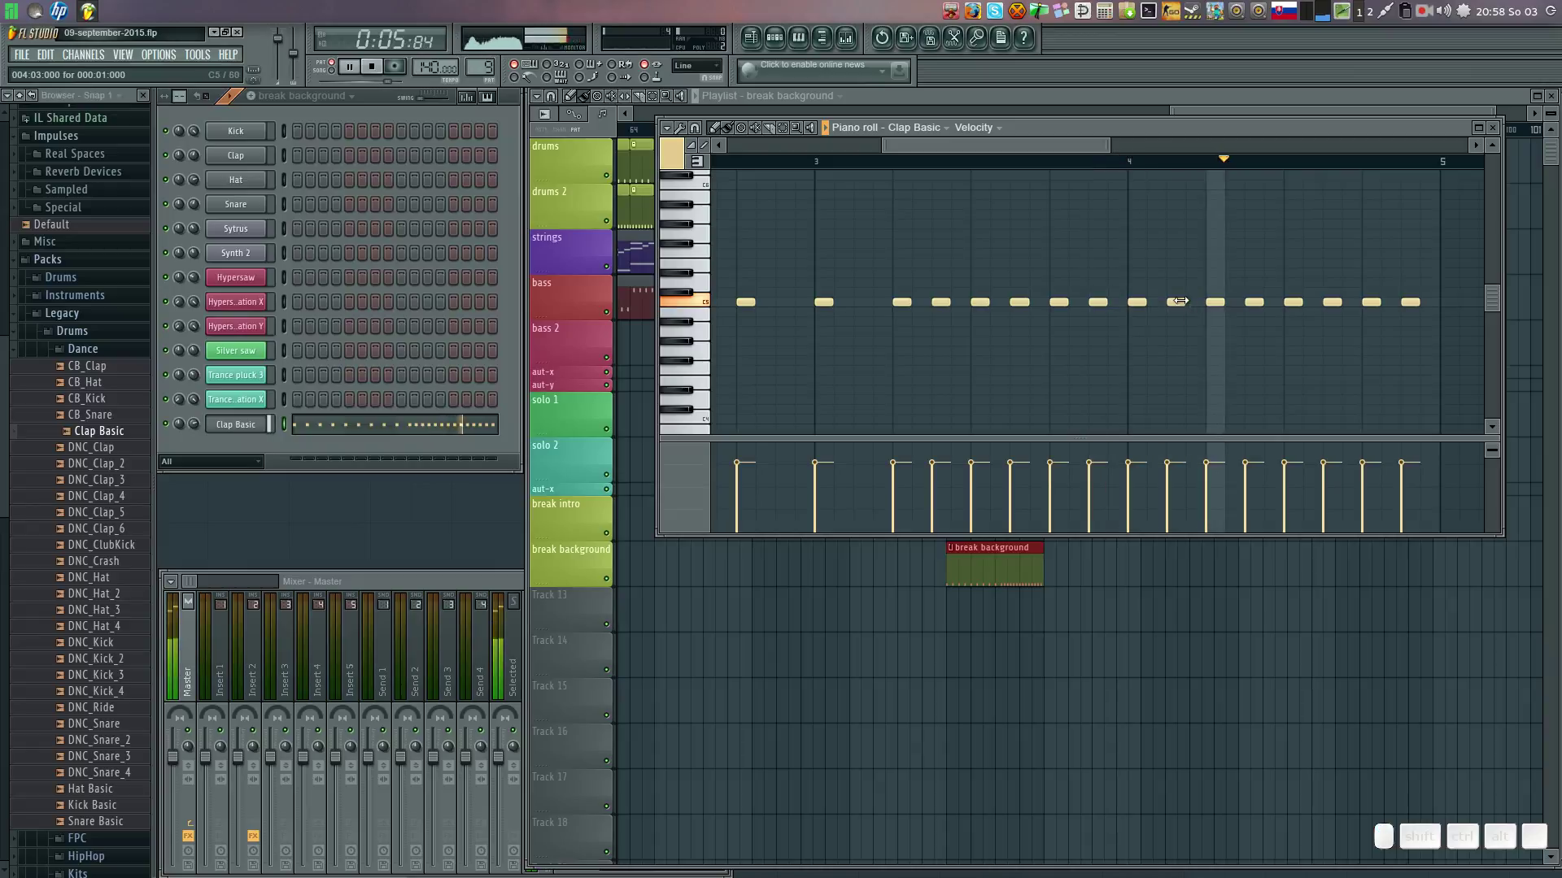
Add faster clap hits running toward the end of the roll.
click(1156, 297)
click(1195, 296)
click(1237, 295)
click(1277, 296)
click(1312, 303)
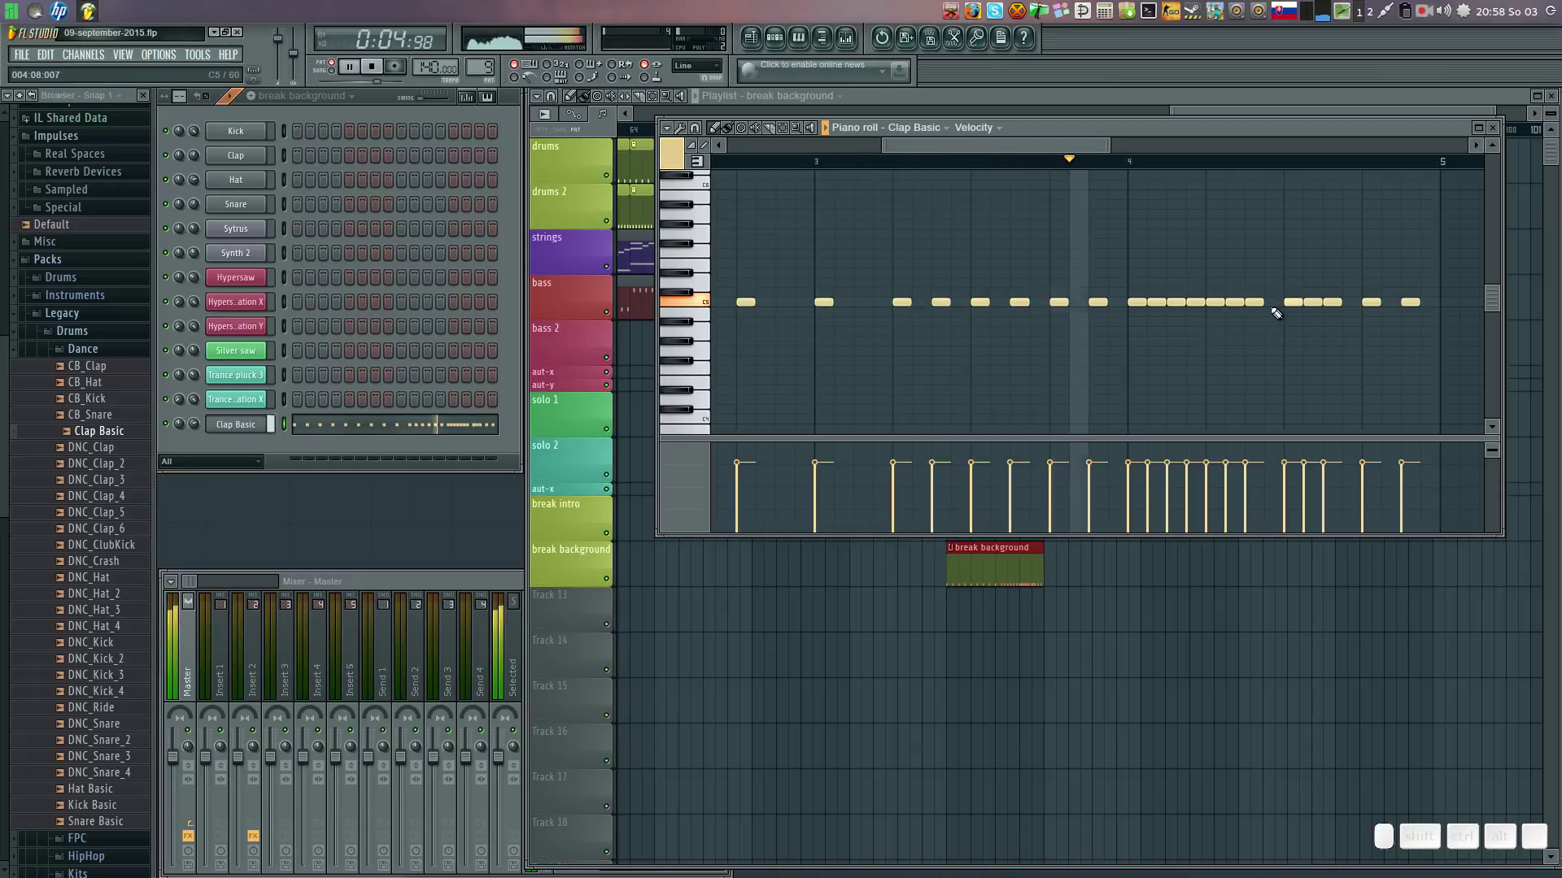
click(1352, 297)
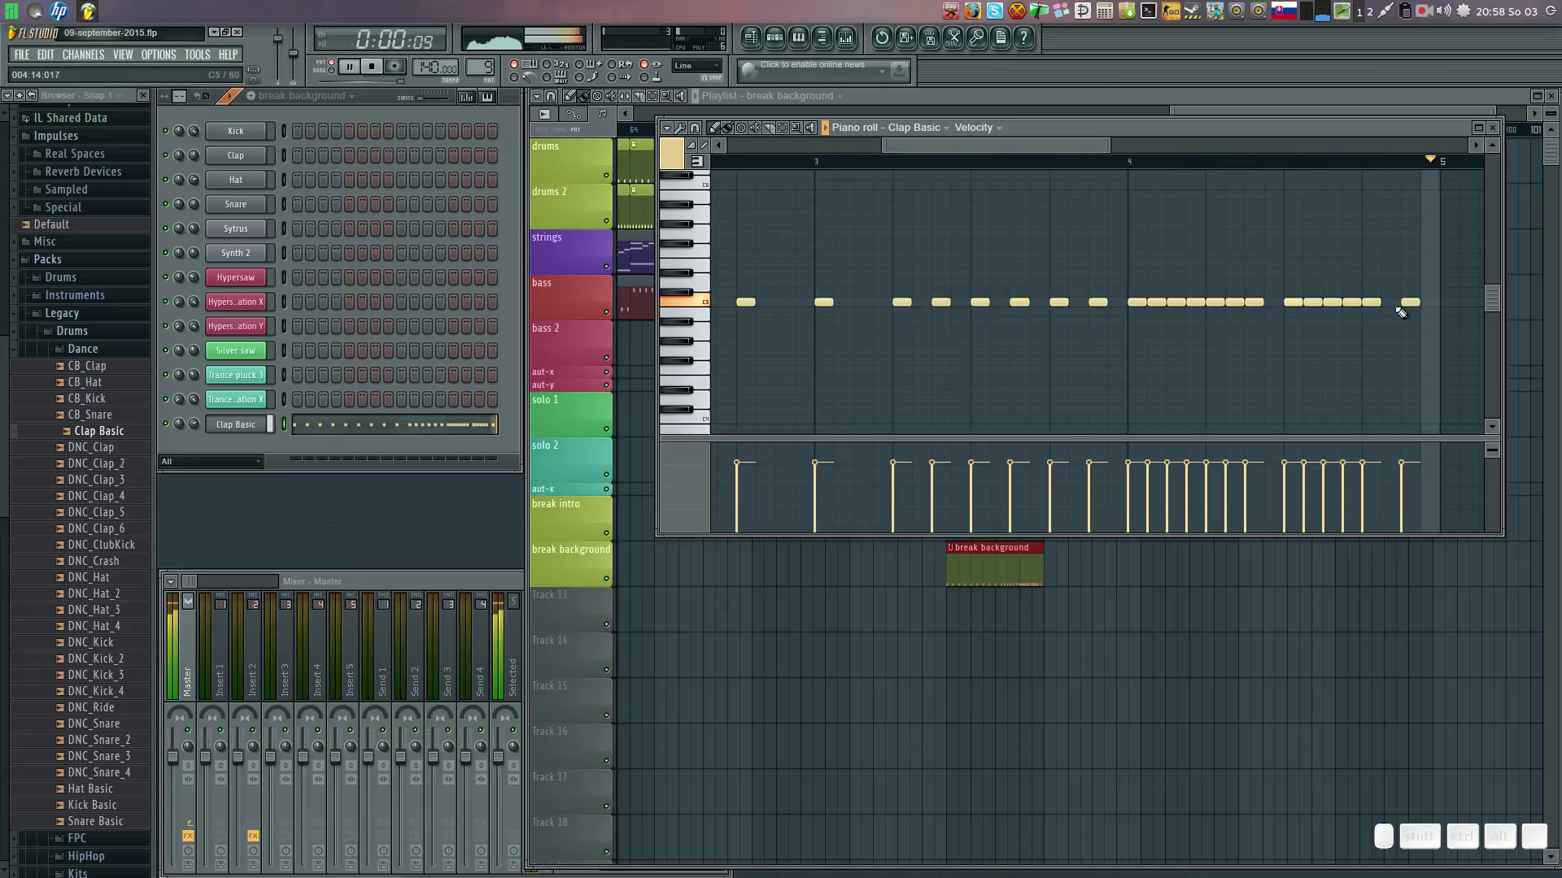
click(1390, 298)
click(1431, 298)
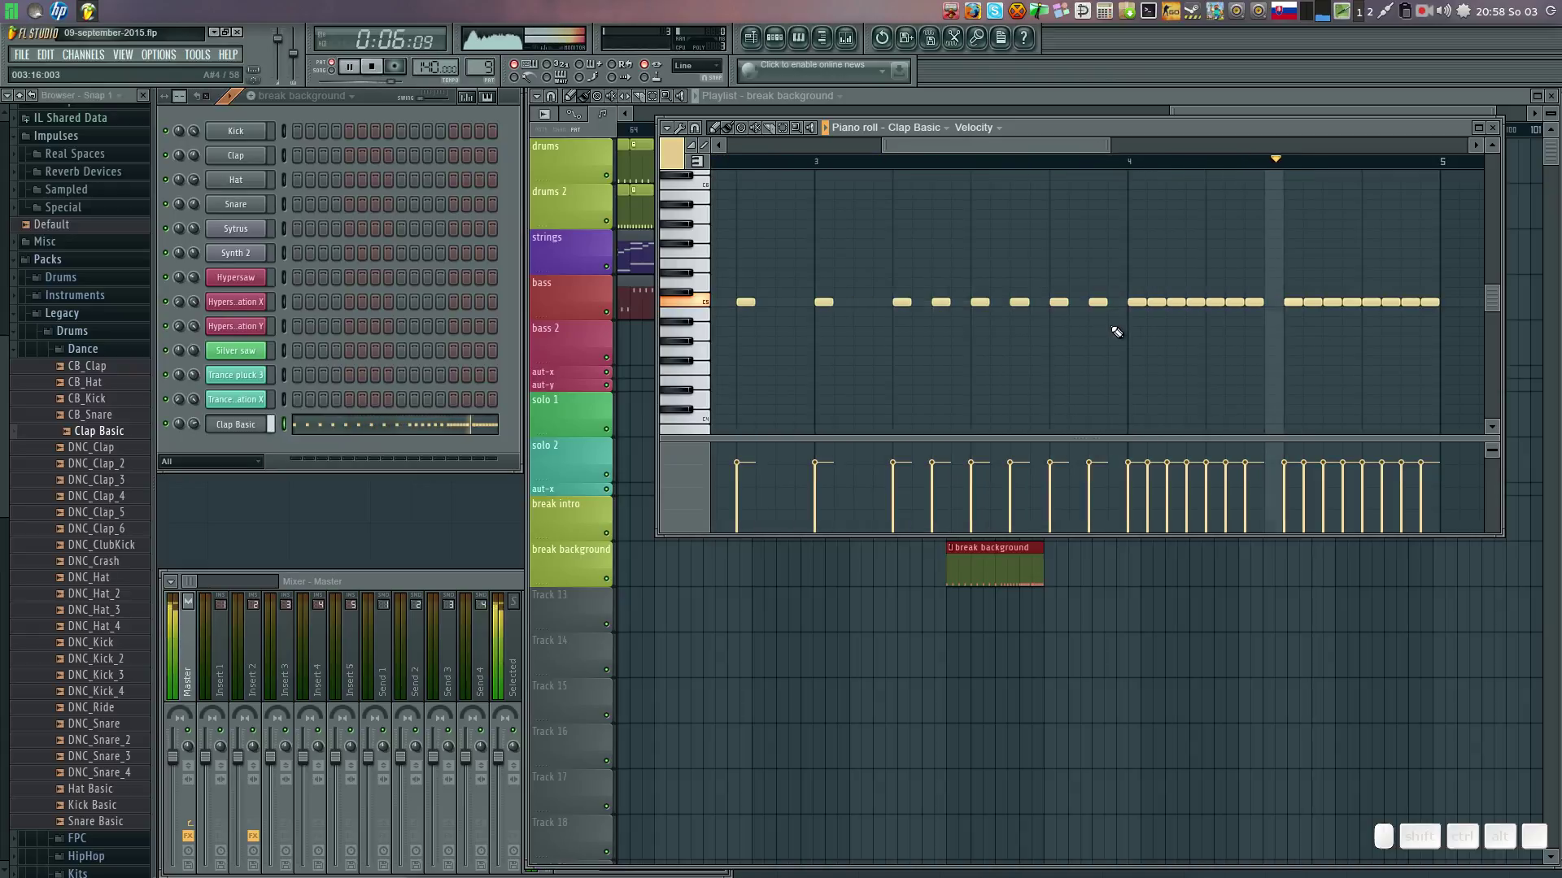
Fill in denser hits at the end and middle of the roll and close the note editor.
click(1271, 296)
click(861, 298)
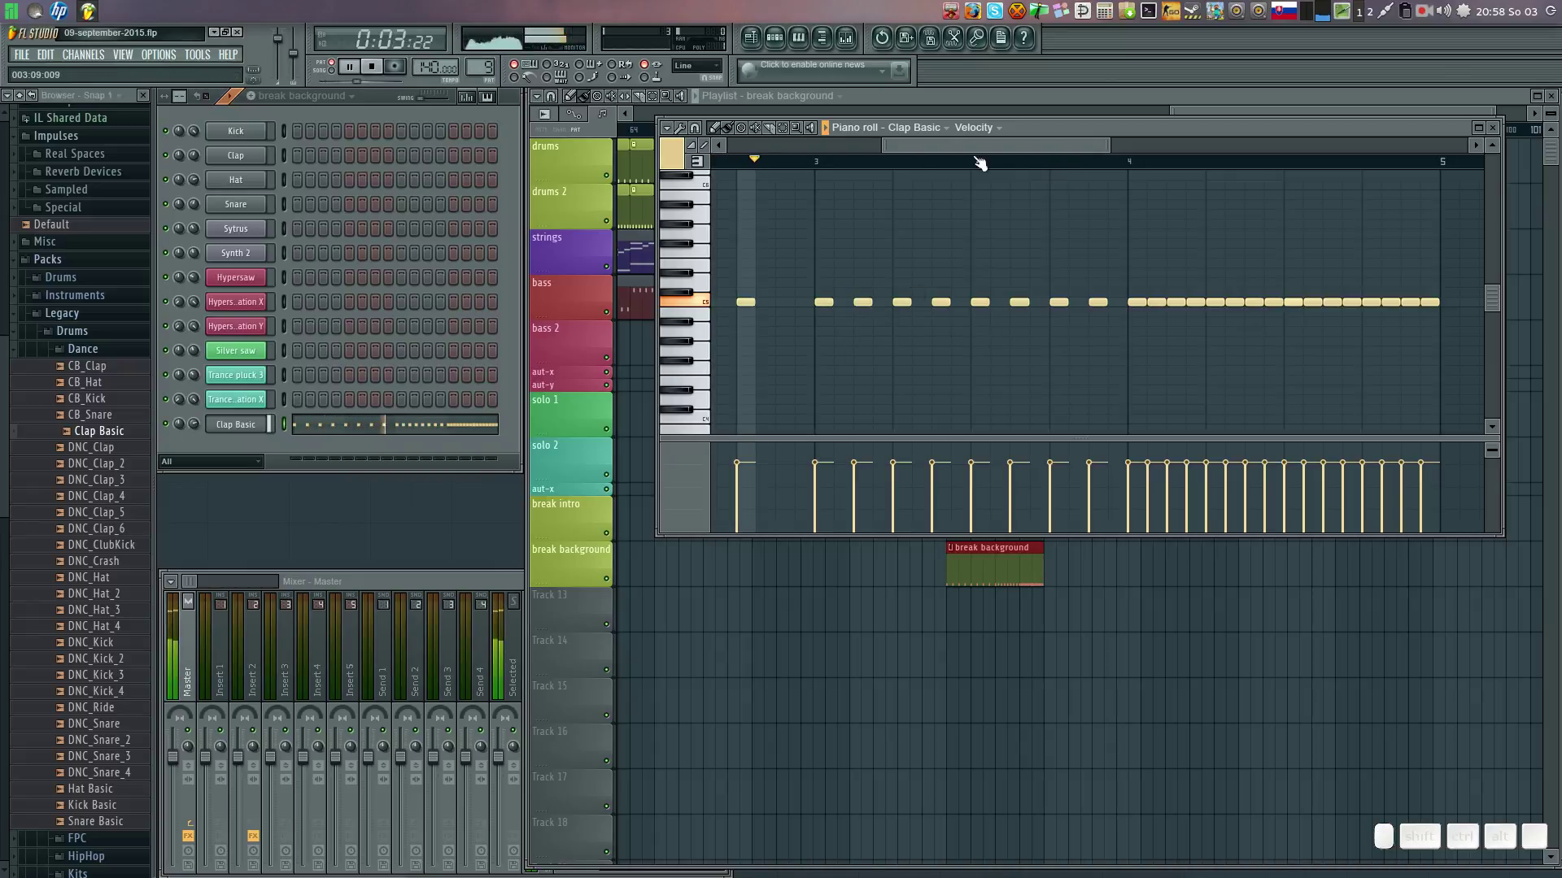
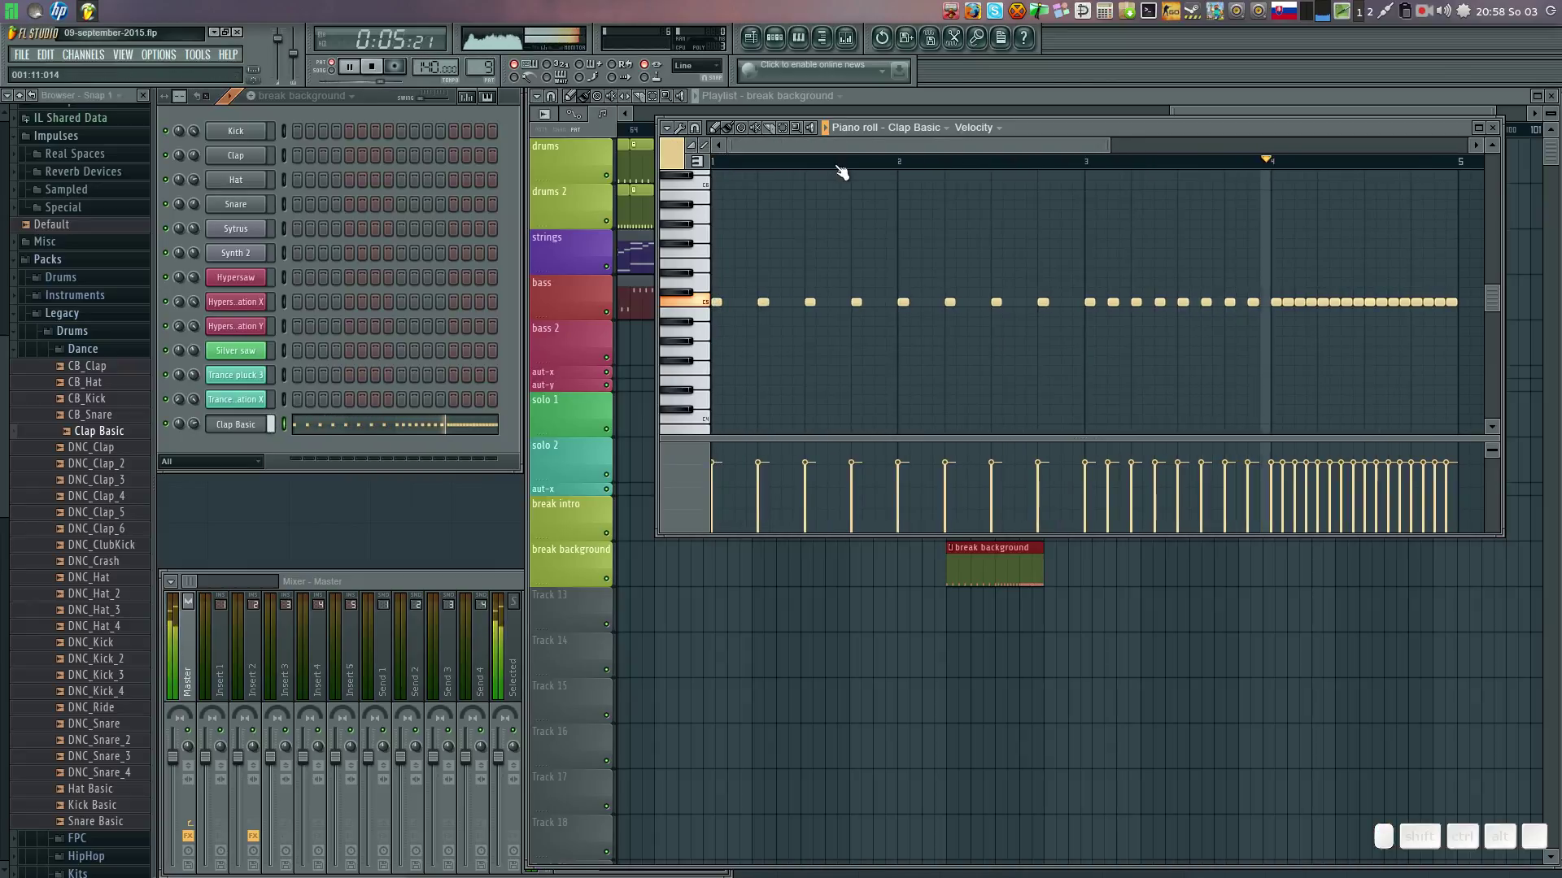
click(1065, 296)
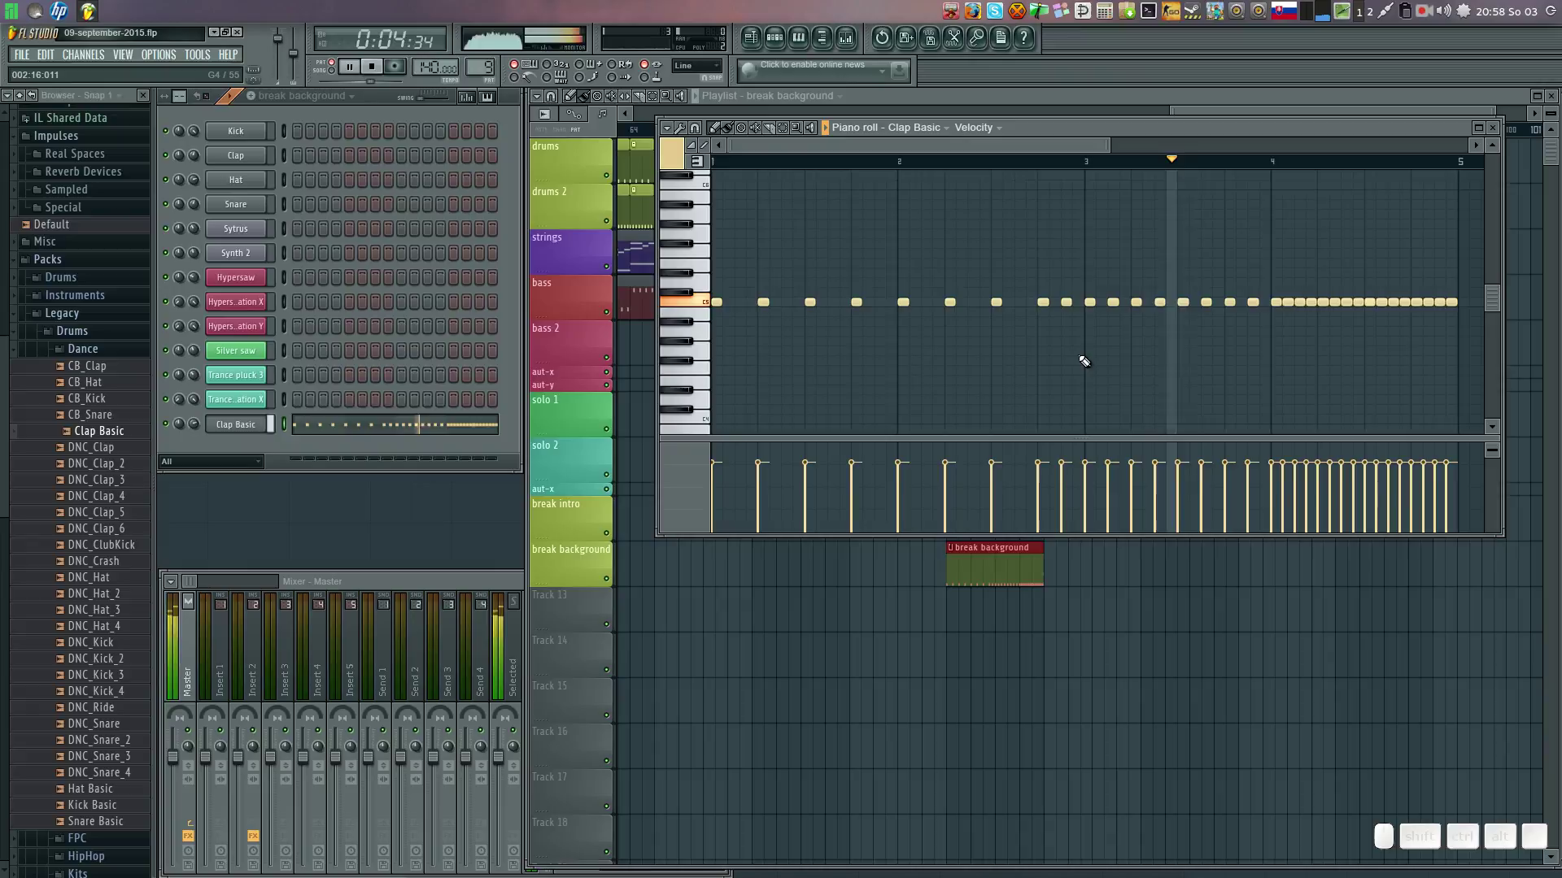
click(1017, 299)
click(1503, 128)
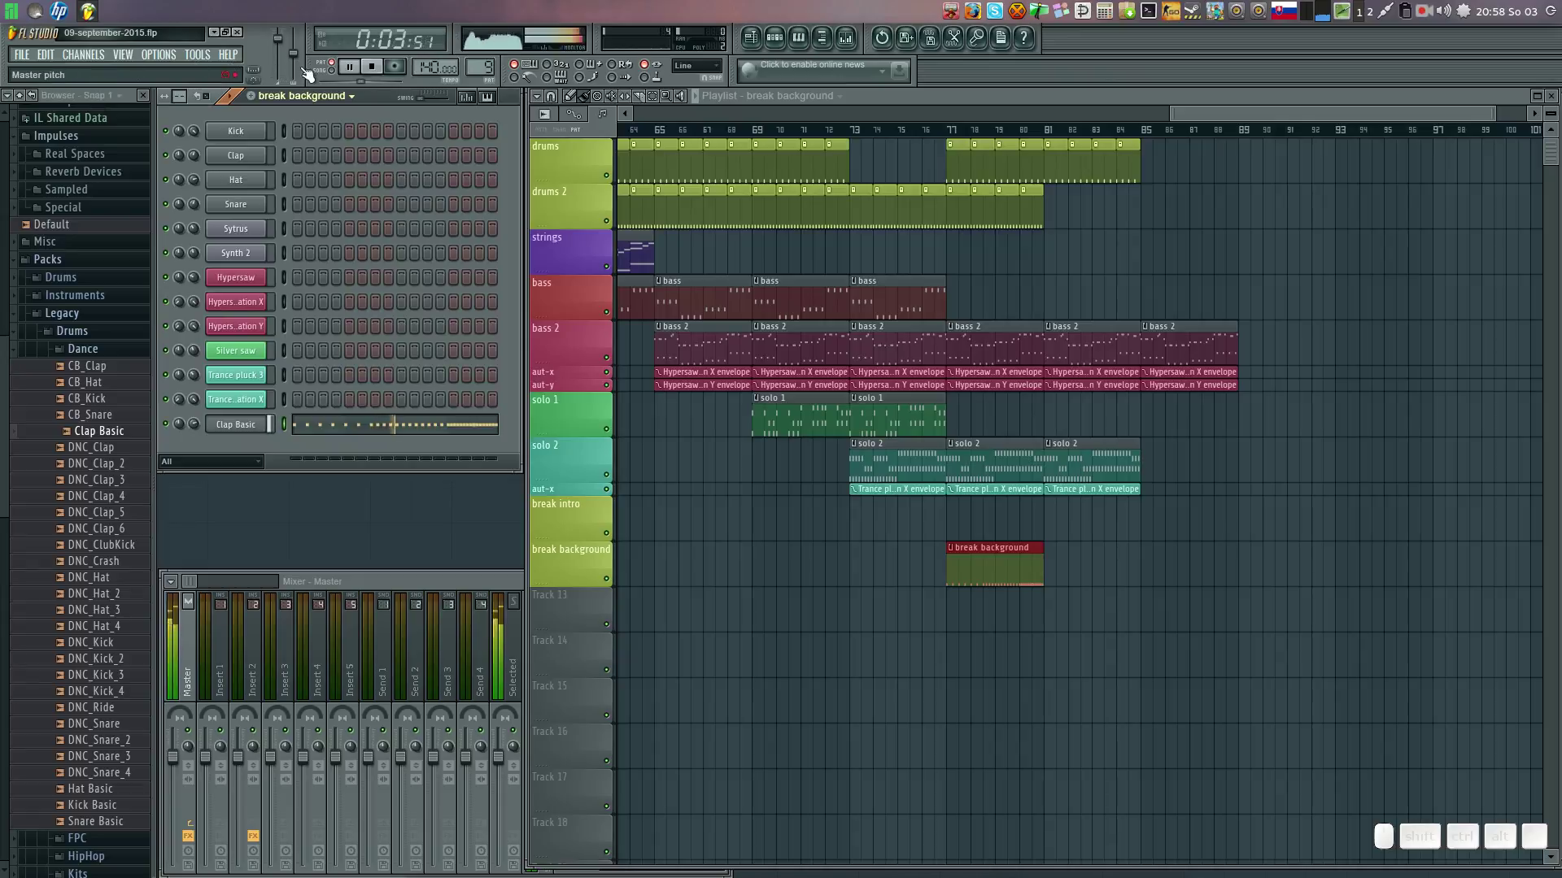
Play the song around the break and add extra clap hits at the very end of the roll.
click(334, 75)
click(933, 133)
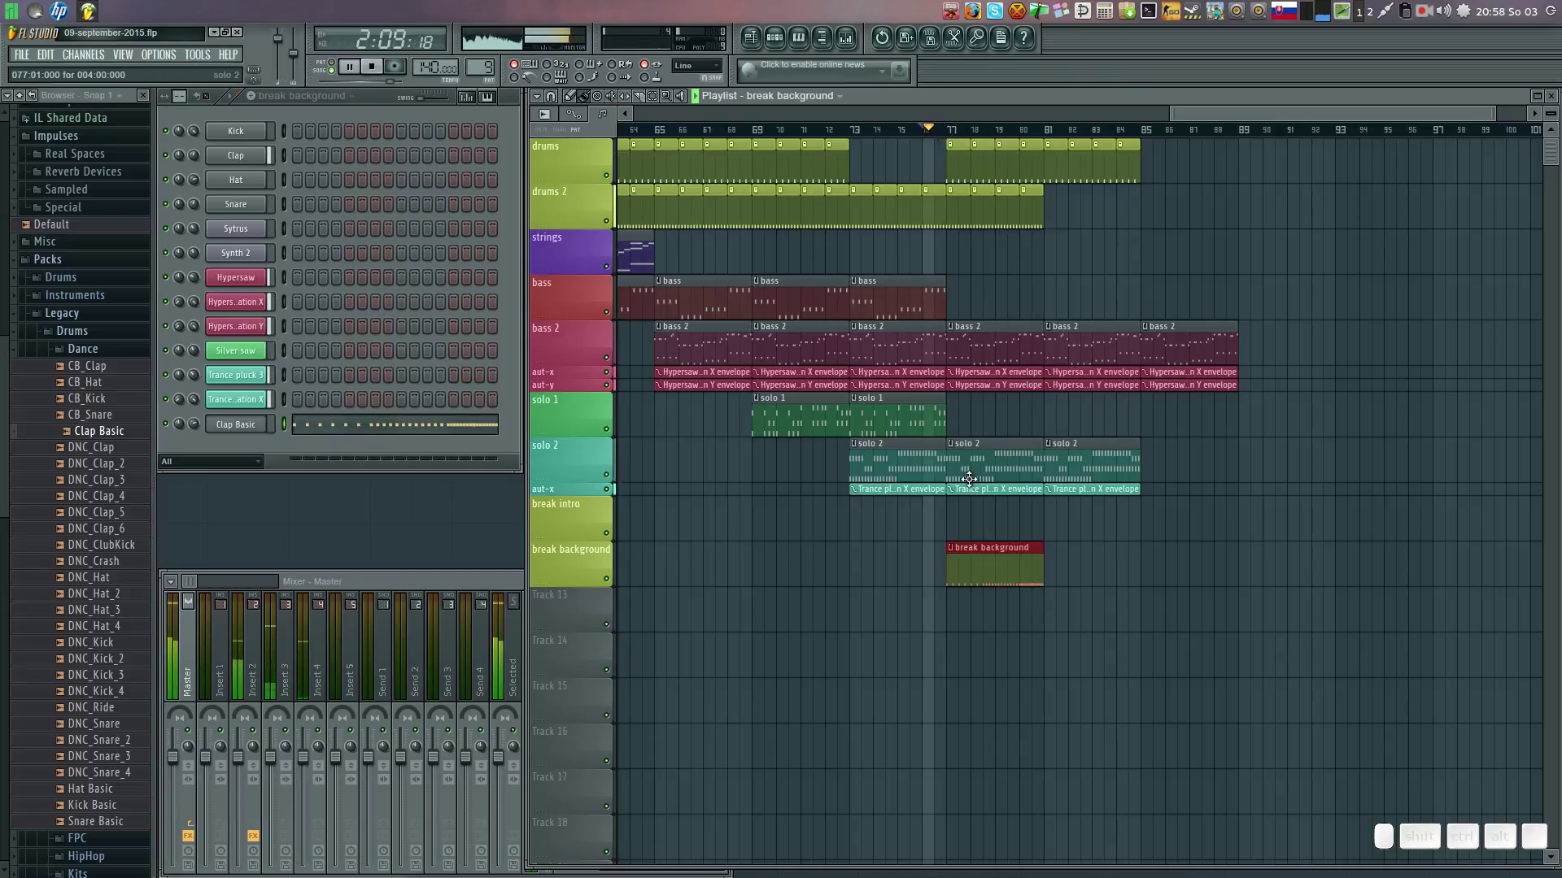
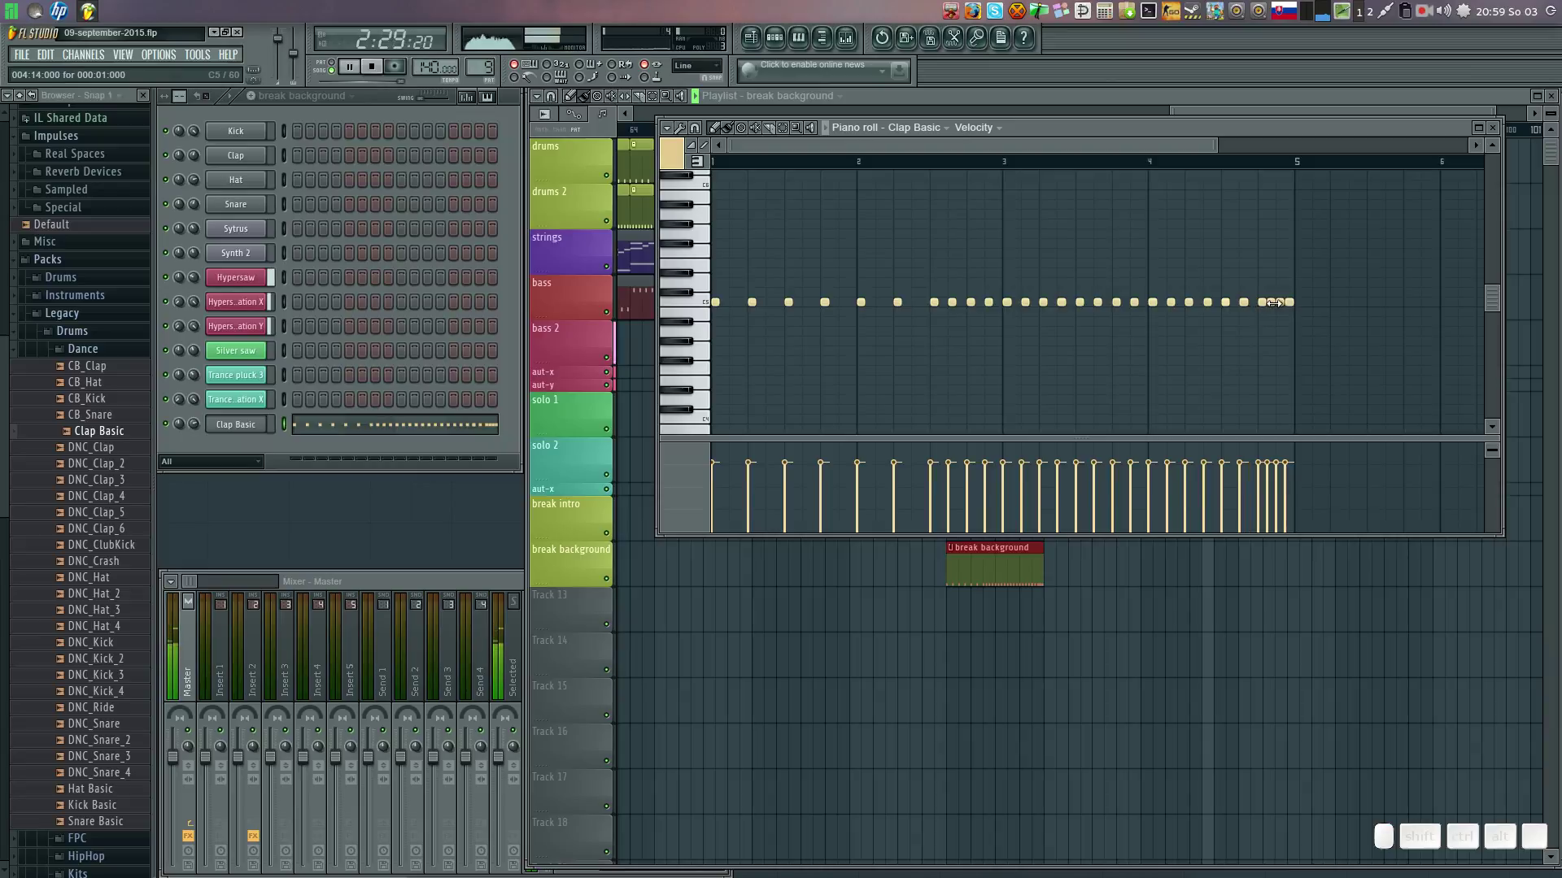
click(1505, 134)
click(947, 134)
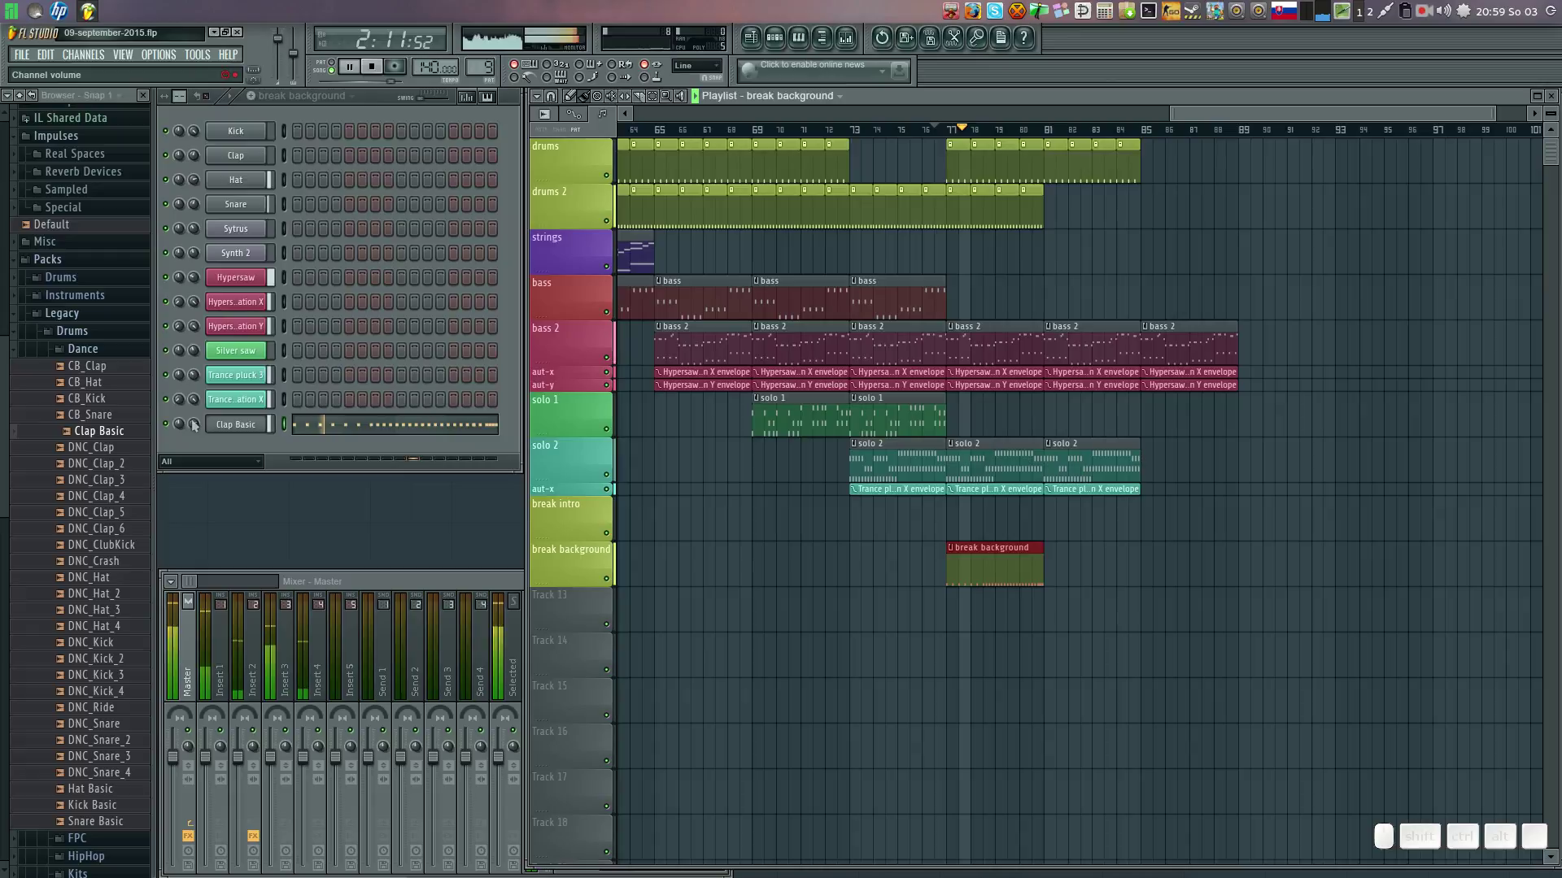
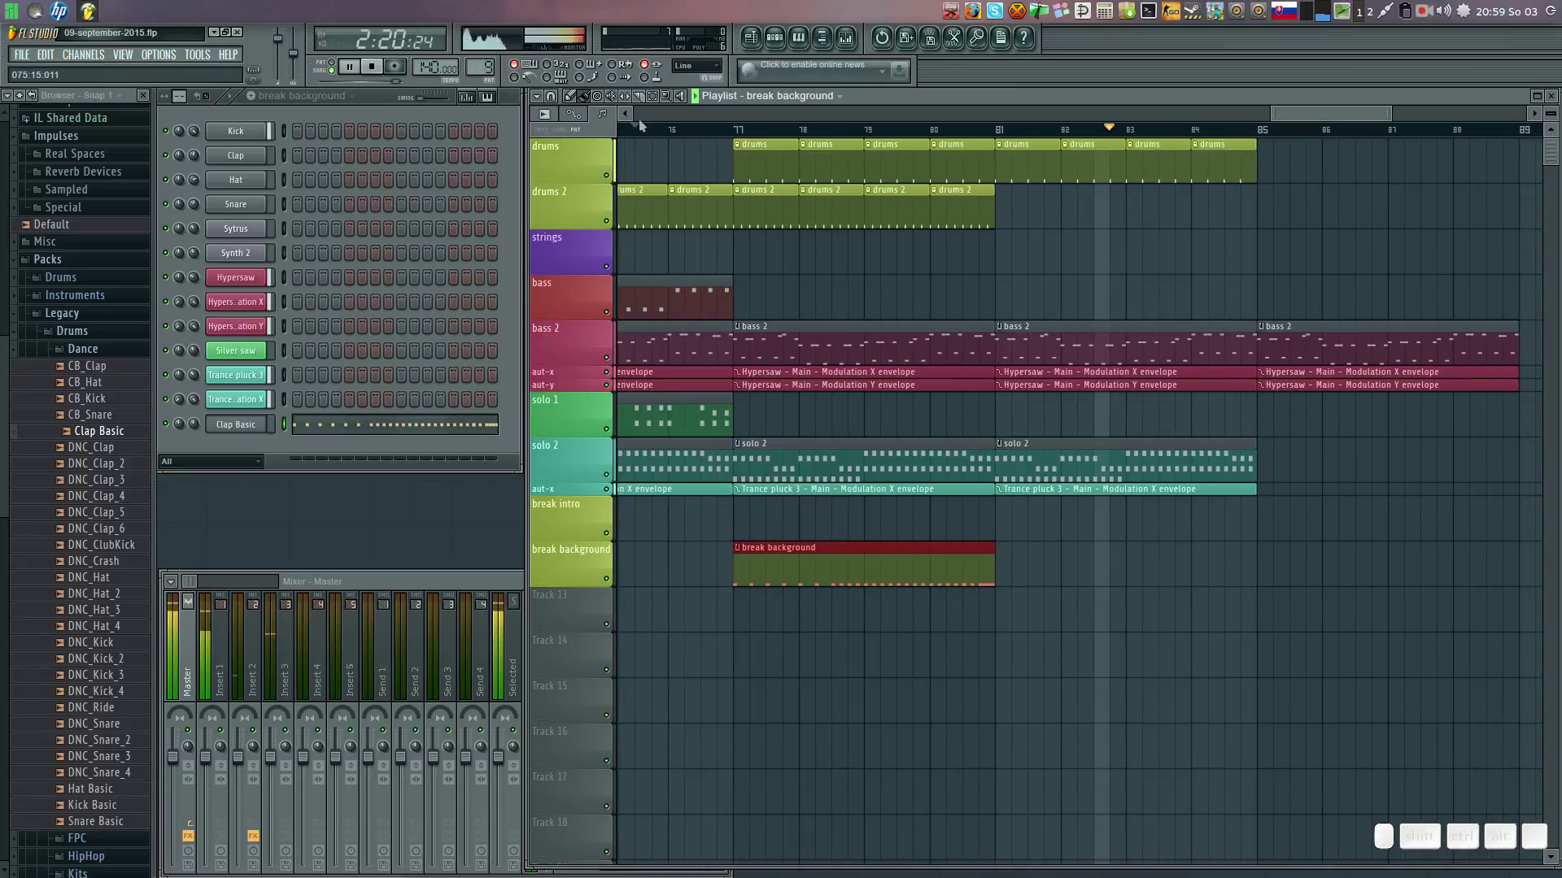
Move the break background clip four bars later in the Playlist.
click(688, 131)
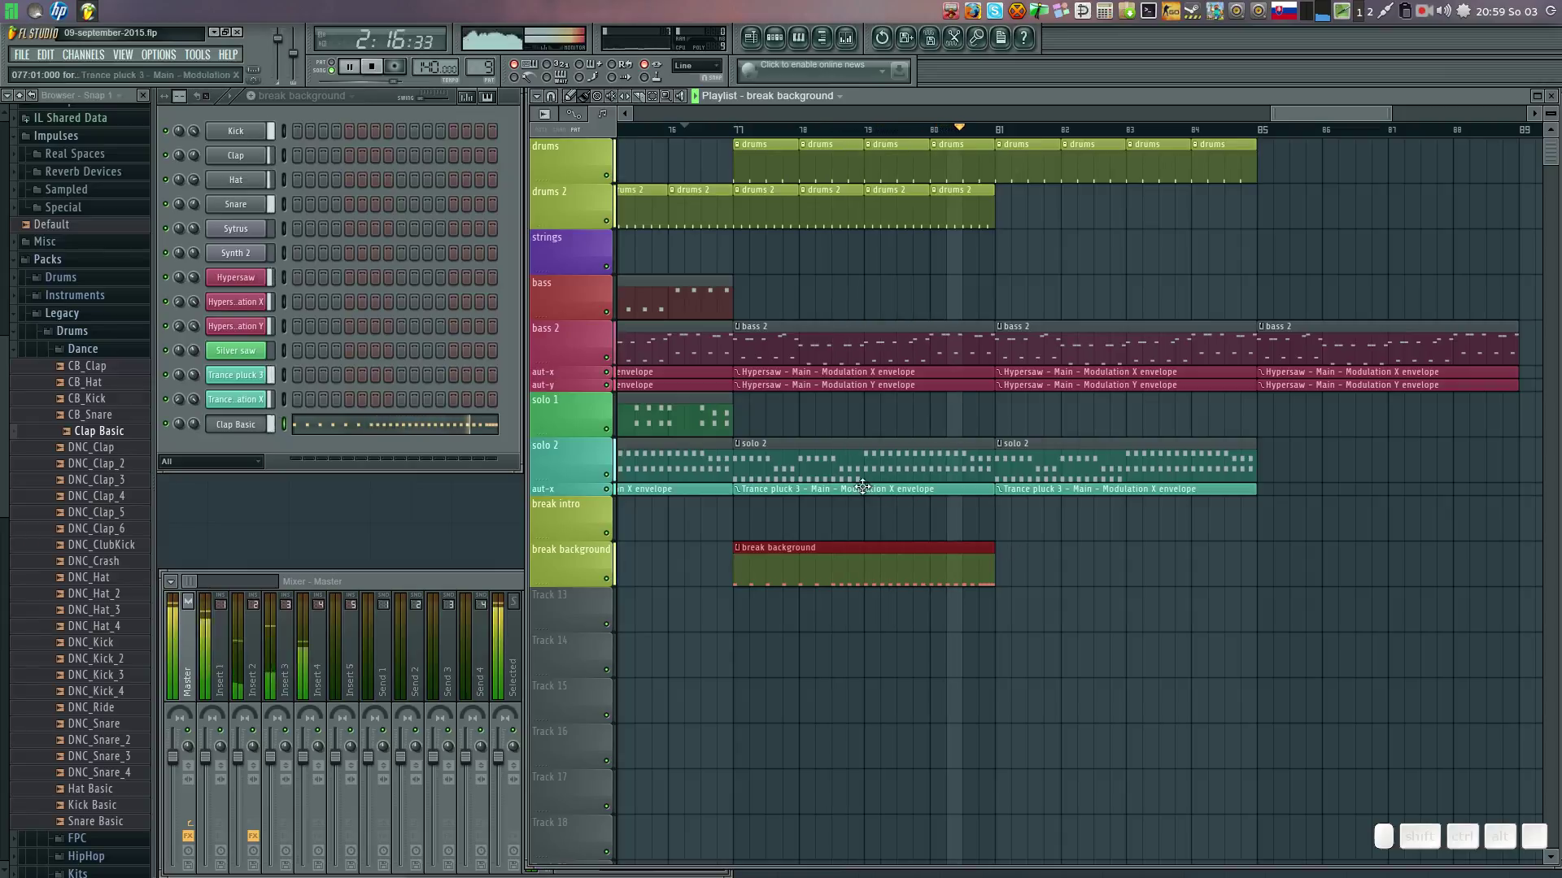
click(712, 395)
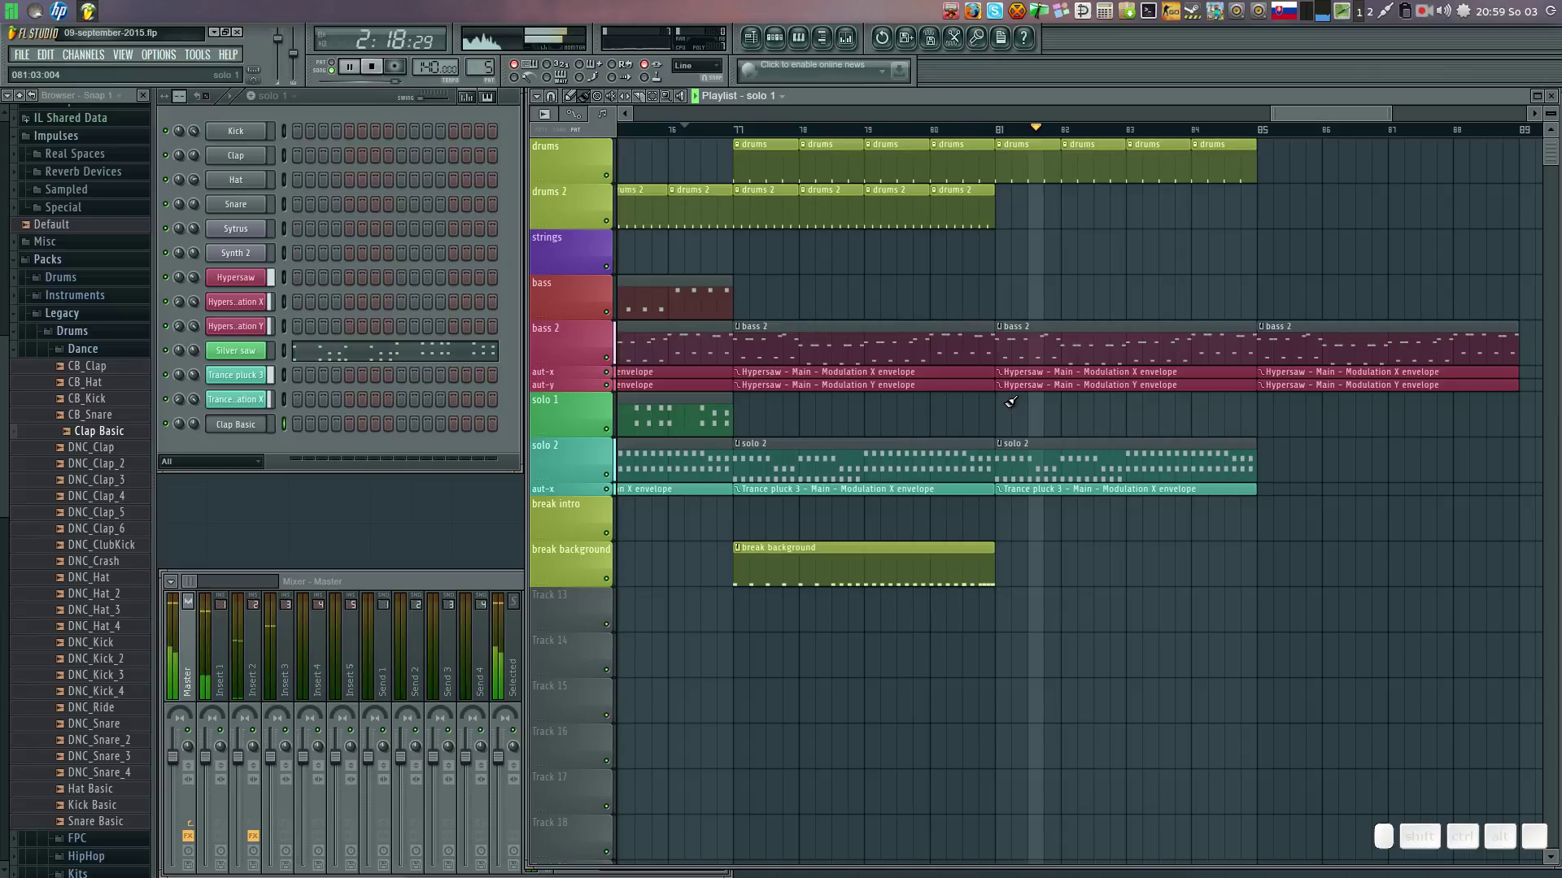
click(1010, 399)
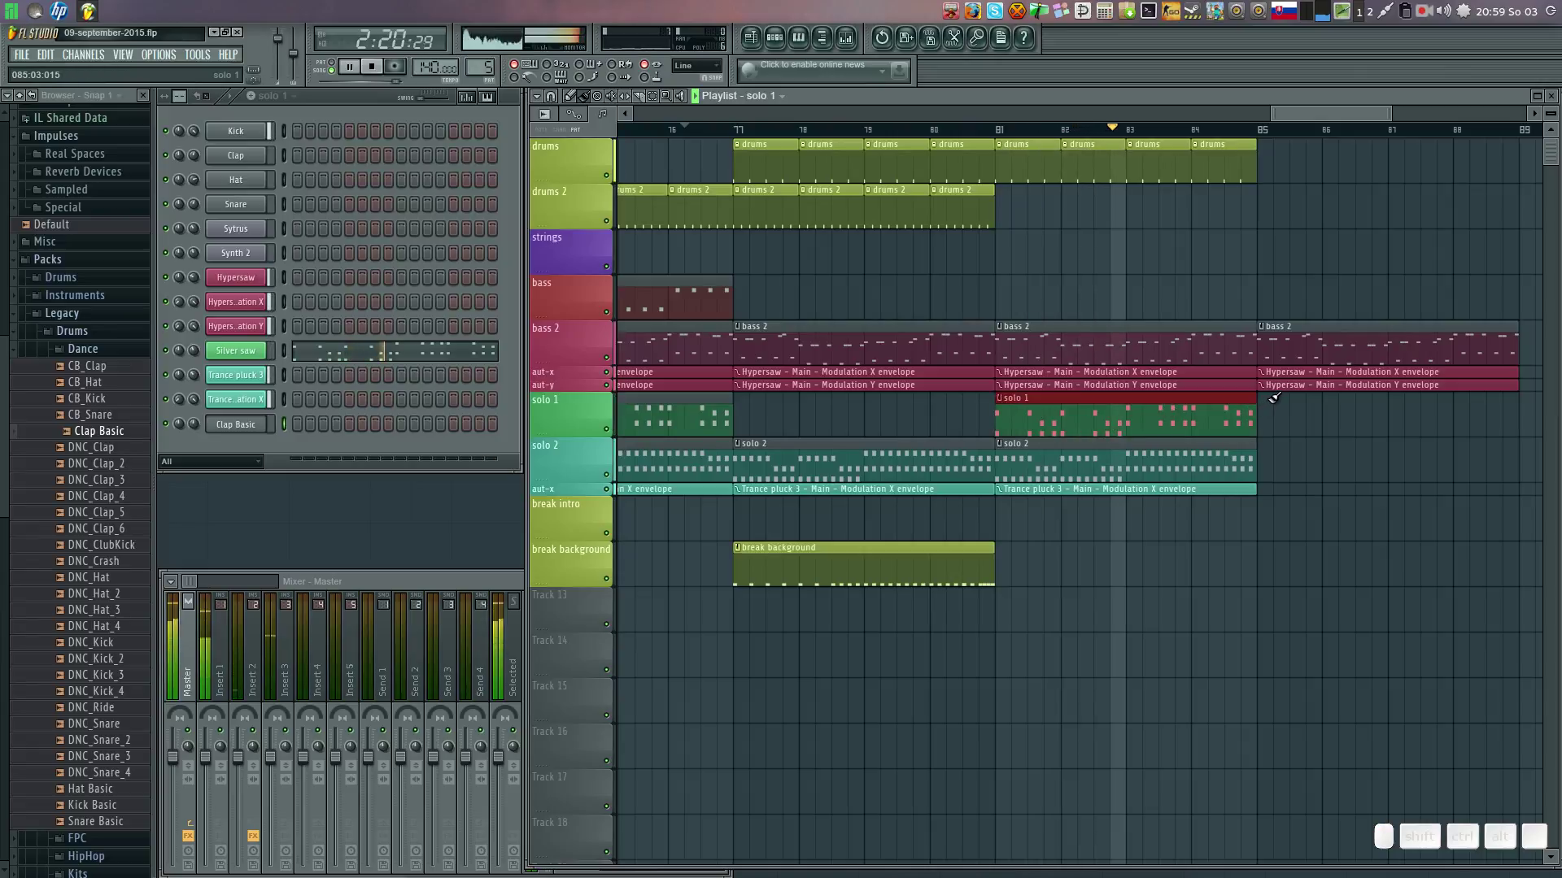
click(1275, 402)
right_click(1302, 503)
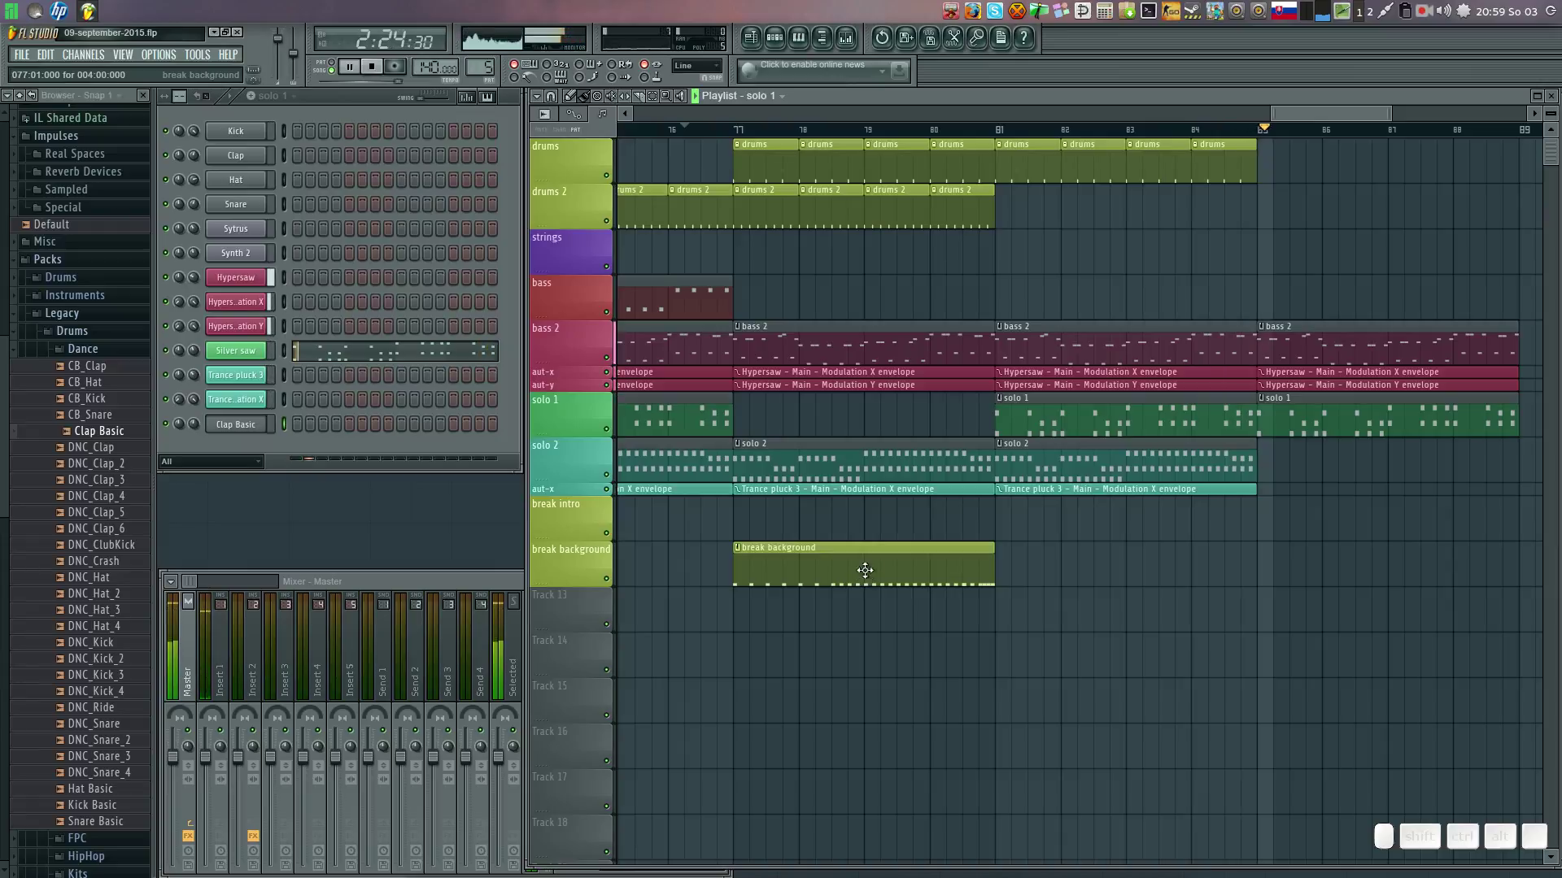
click(1128, 540)
Extend the drums 2 row with more clips and add a solo 1 clip after the existing ones.
click(734, 133)
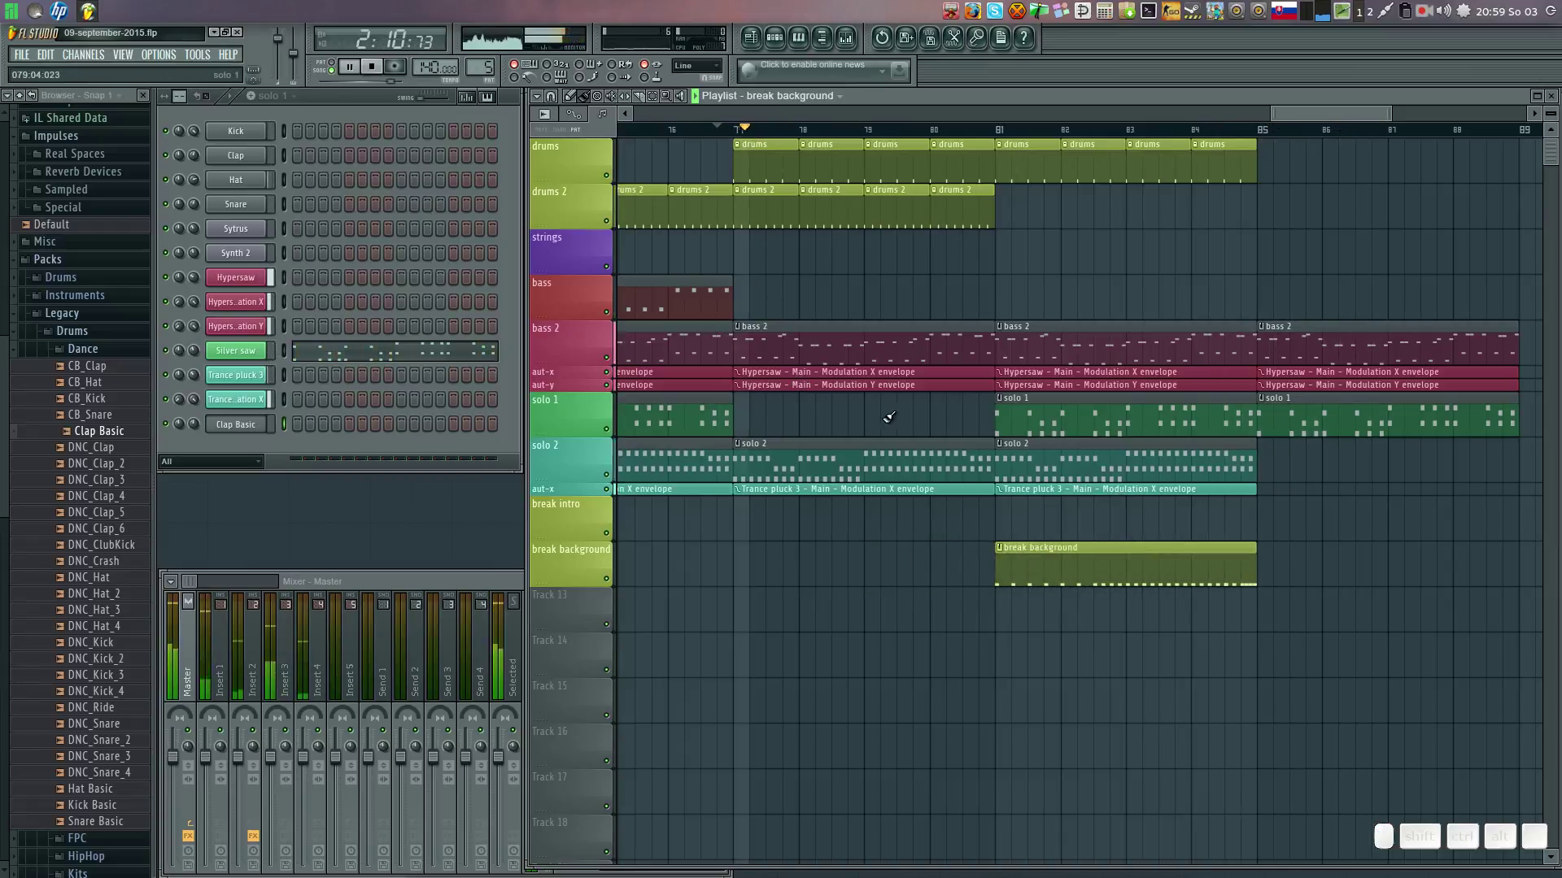
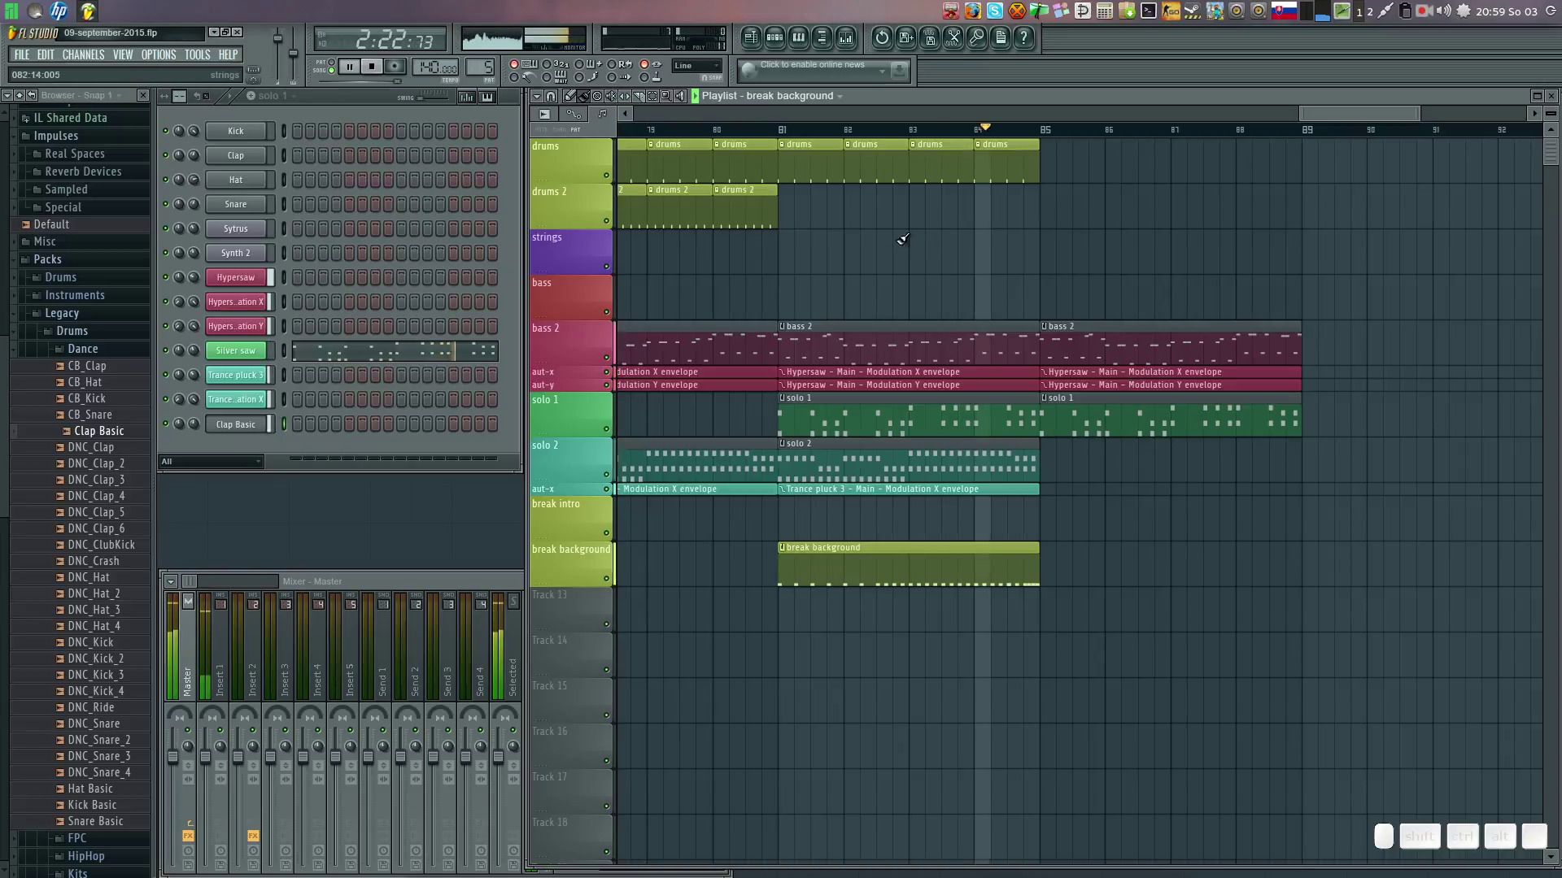
click(754, 185)
drag(790, 190, 880, 135)
click(756, 135)
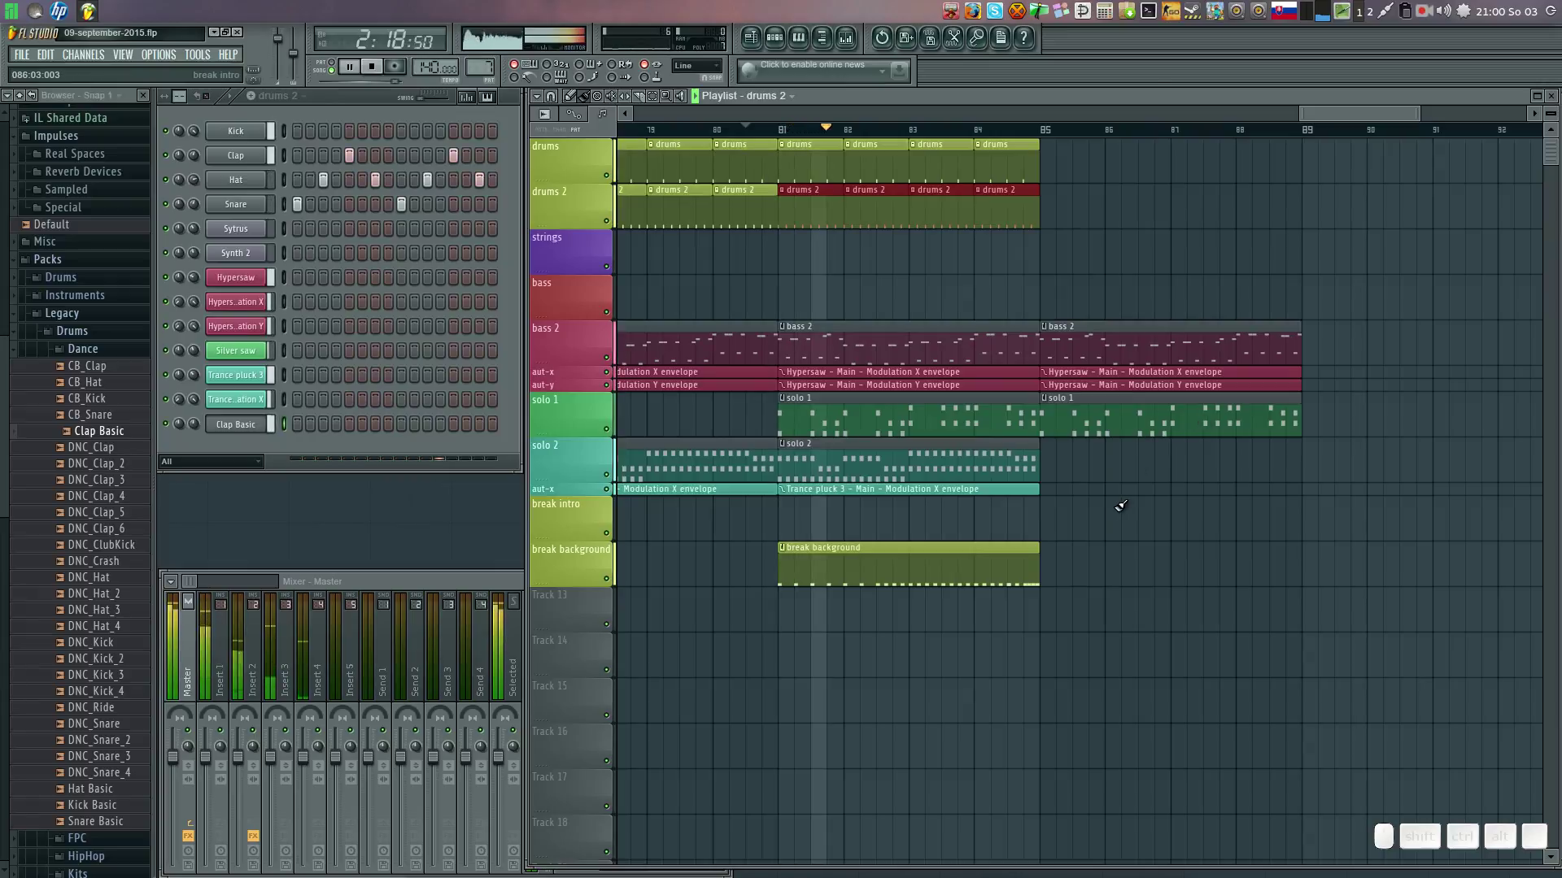
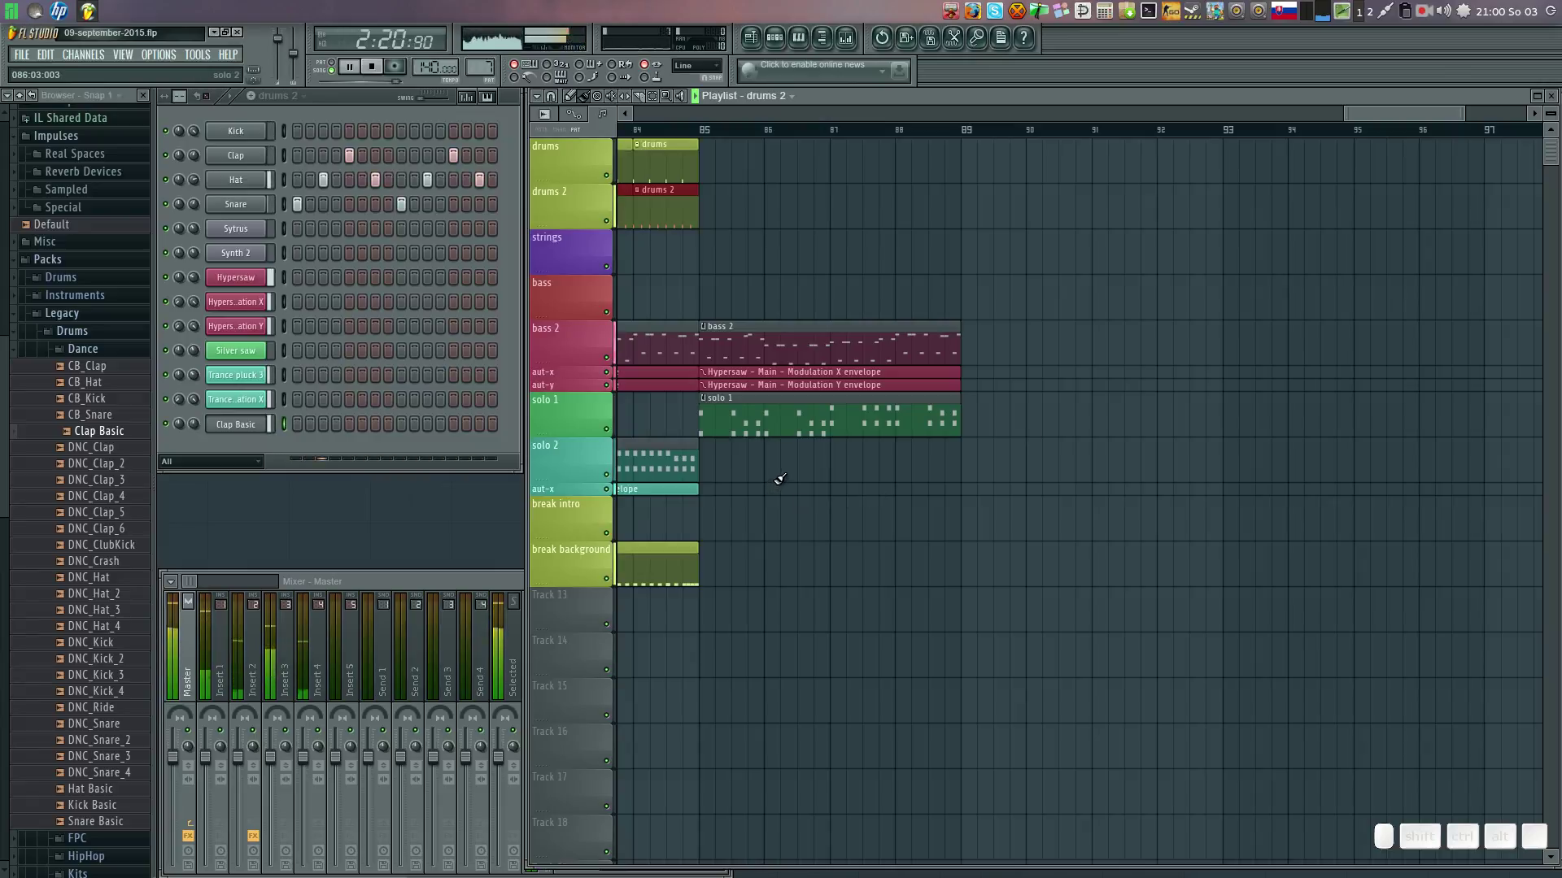
click(903, 395)
click(976, 398)
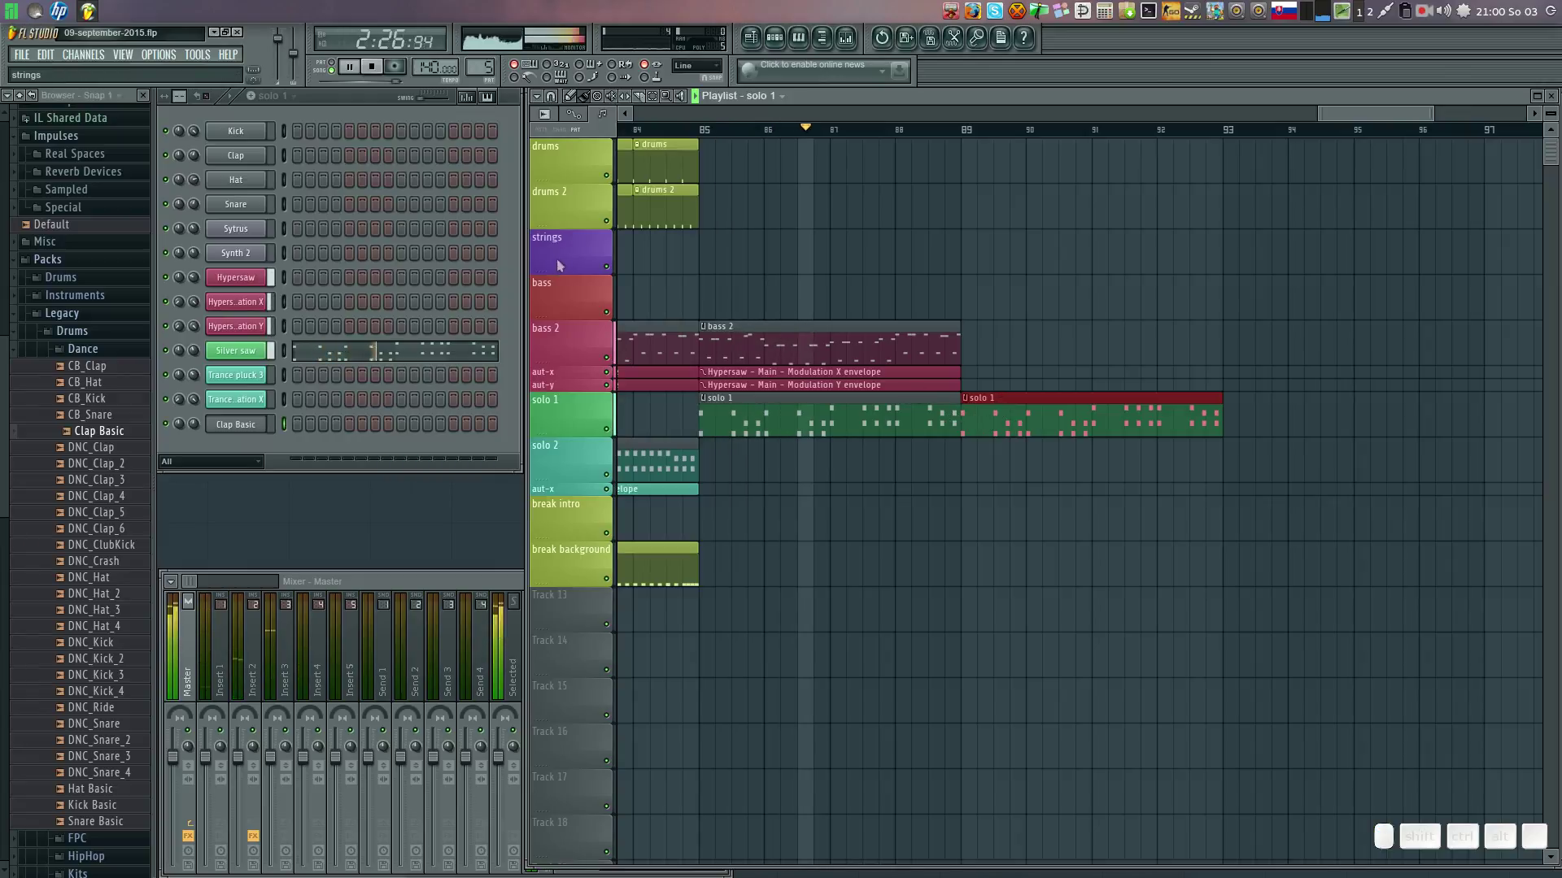
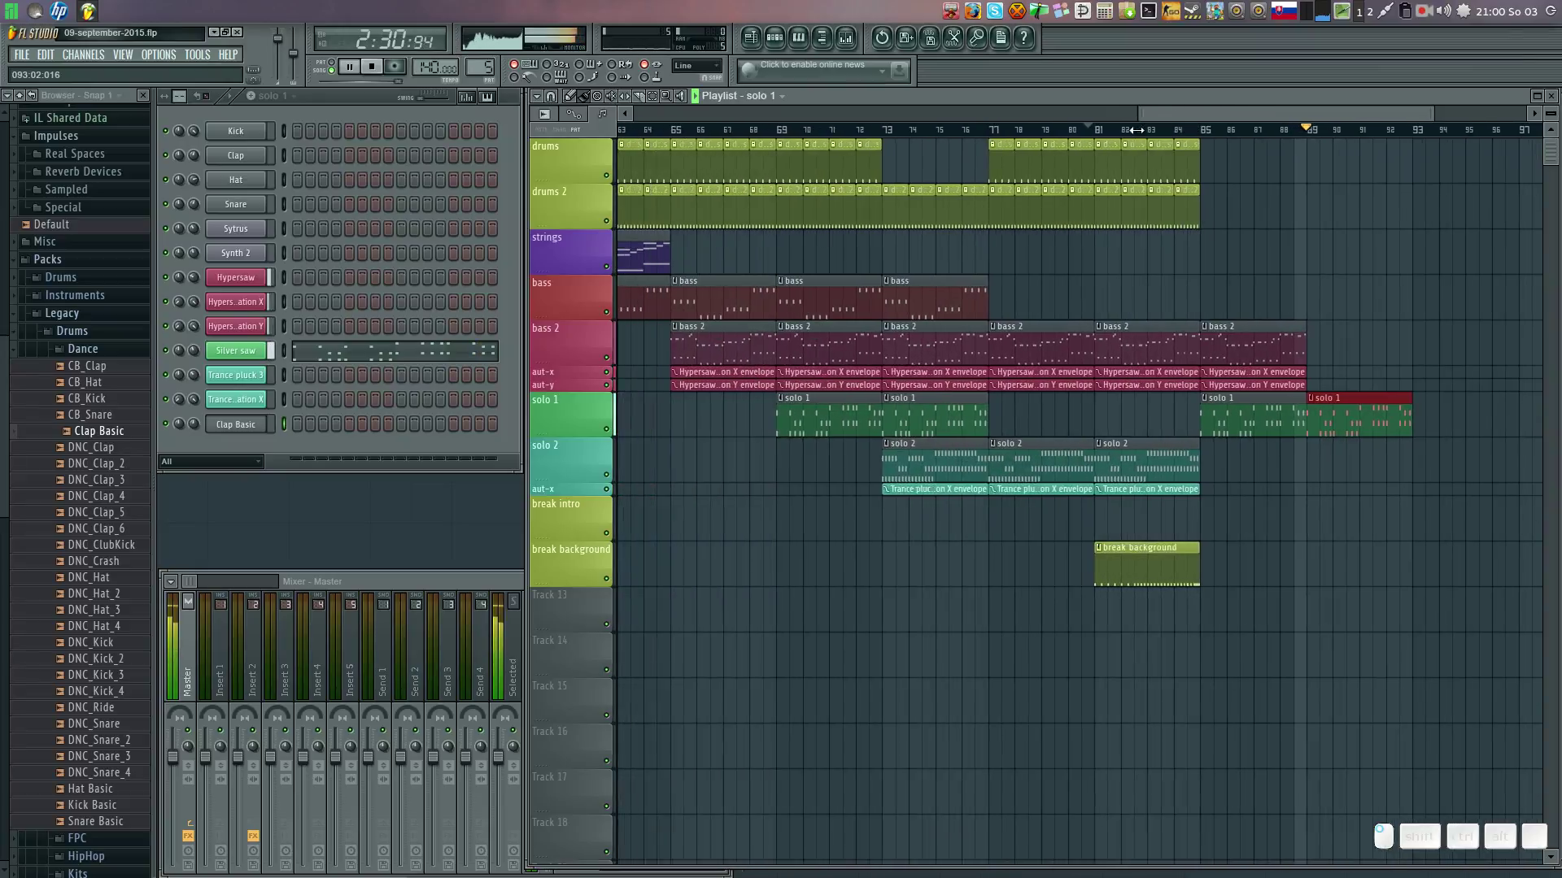
Add Pattern 2 strings clips at the song's end with bass clips painted beneath them.
click(714, 248)
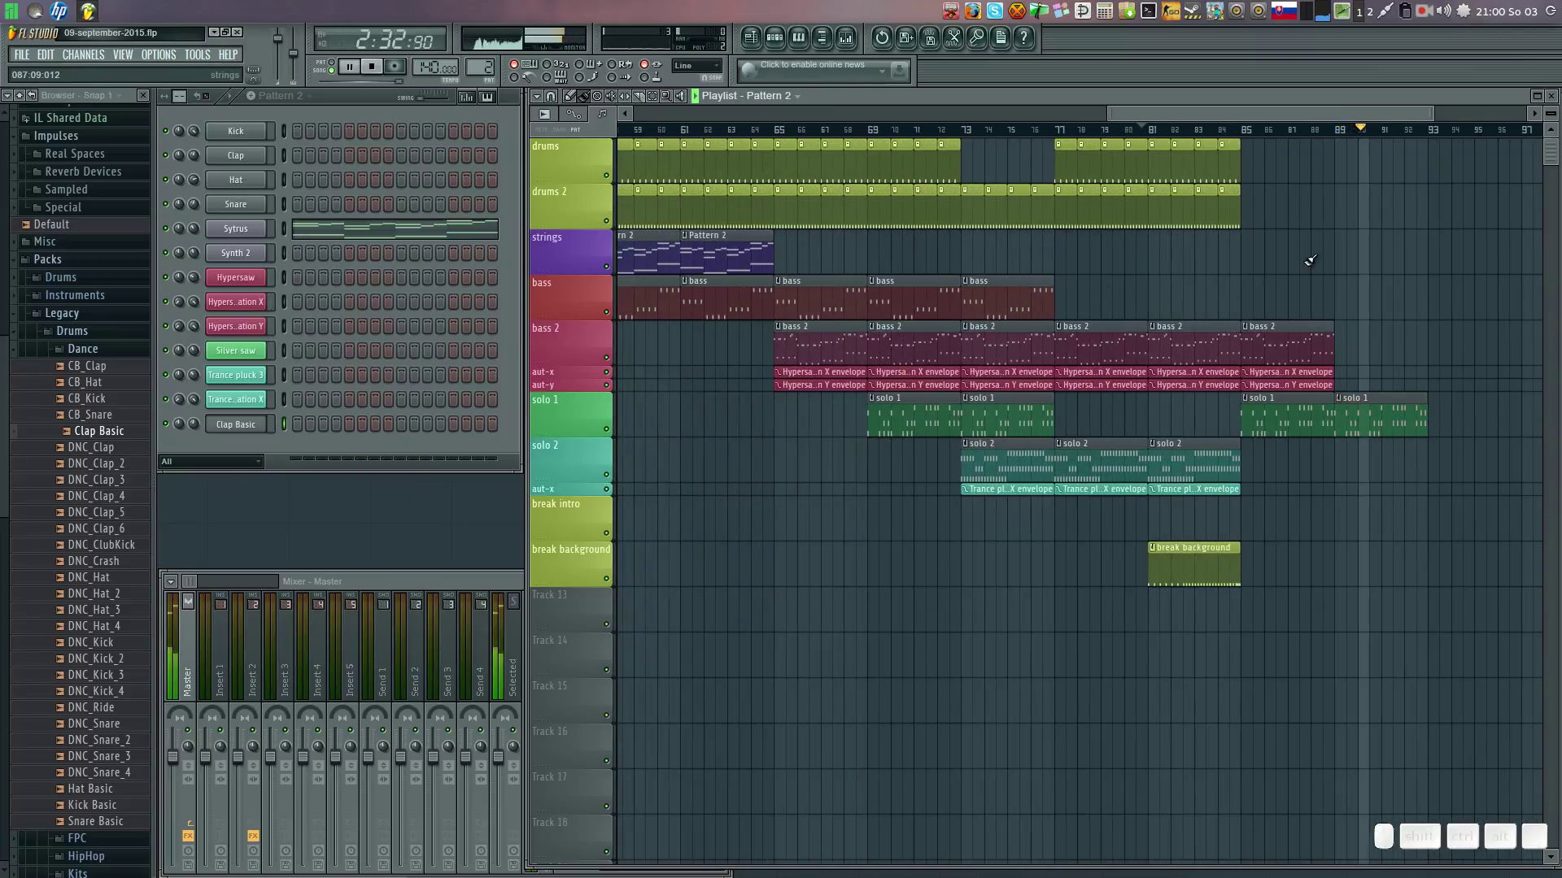
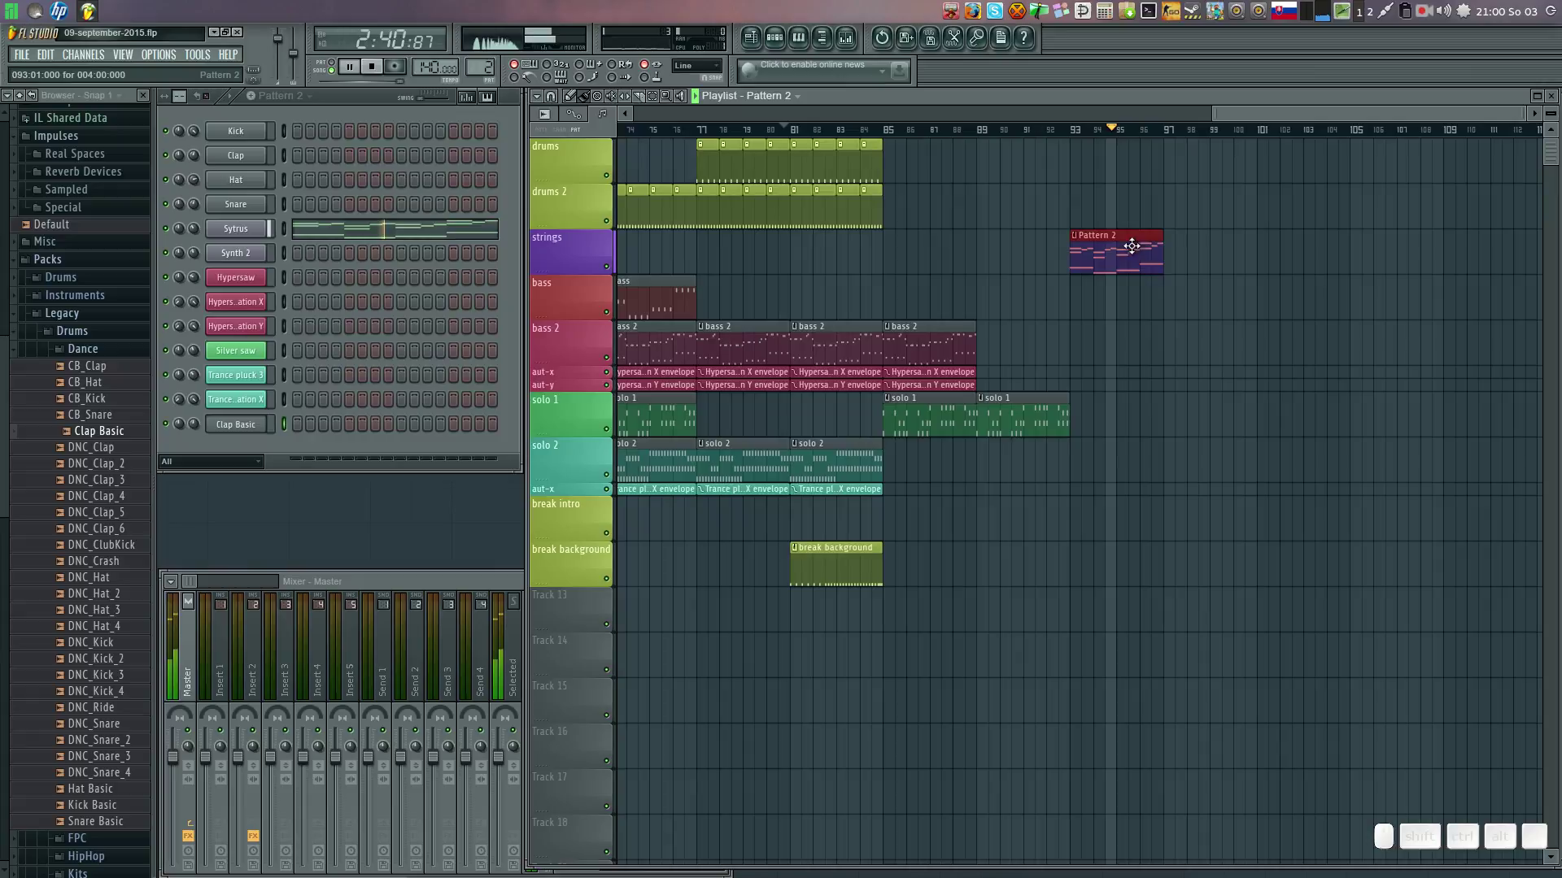
click(1176, 237)
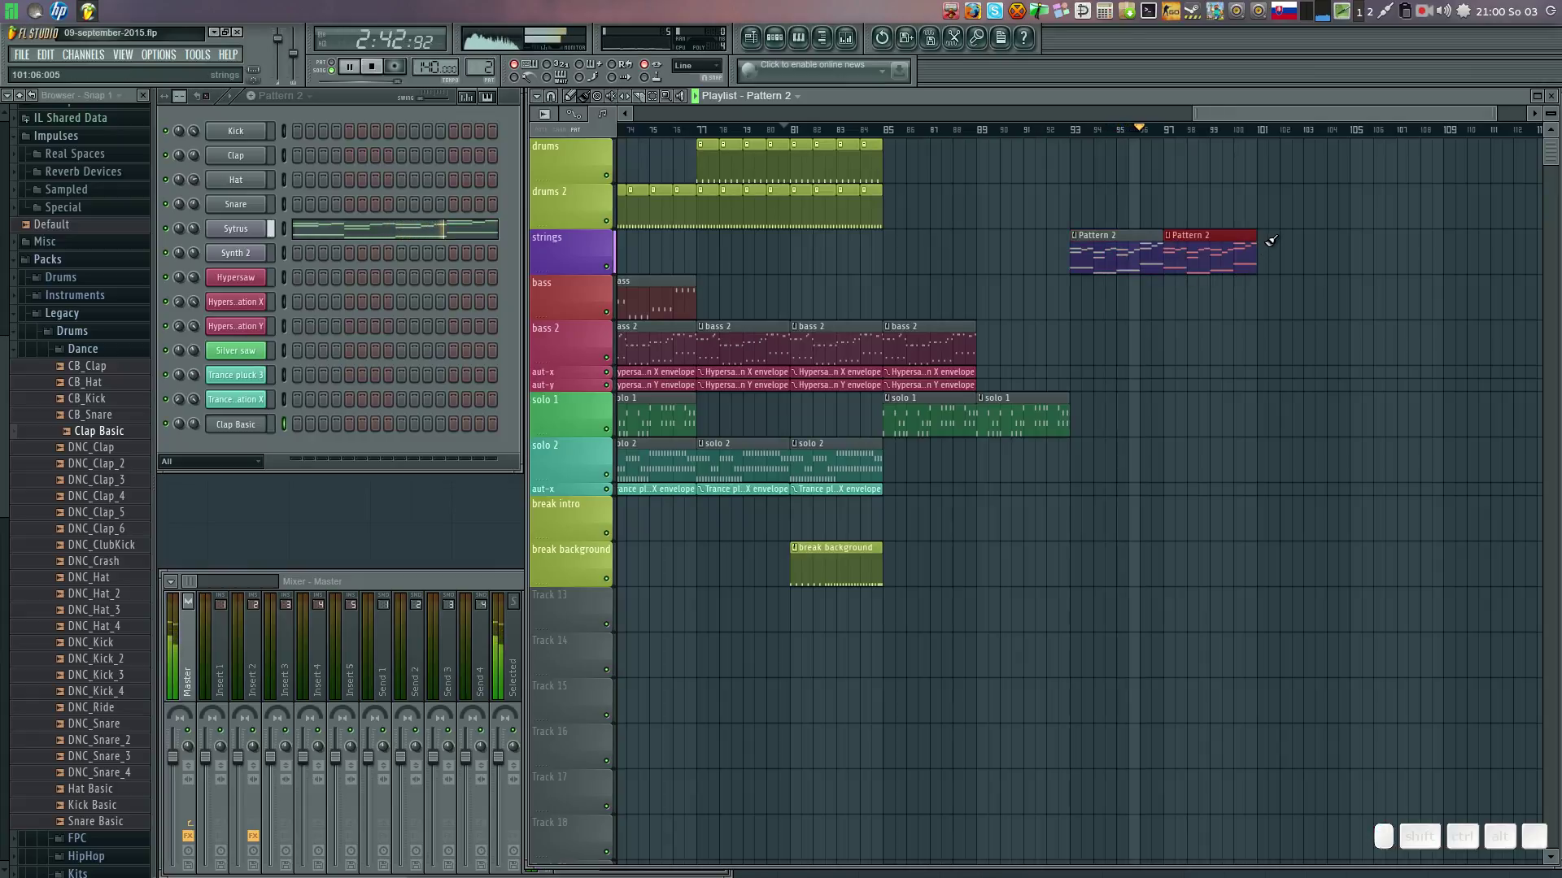
click(1364, 237)
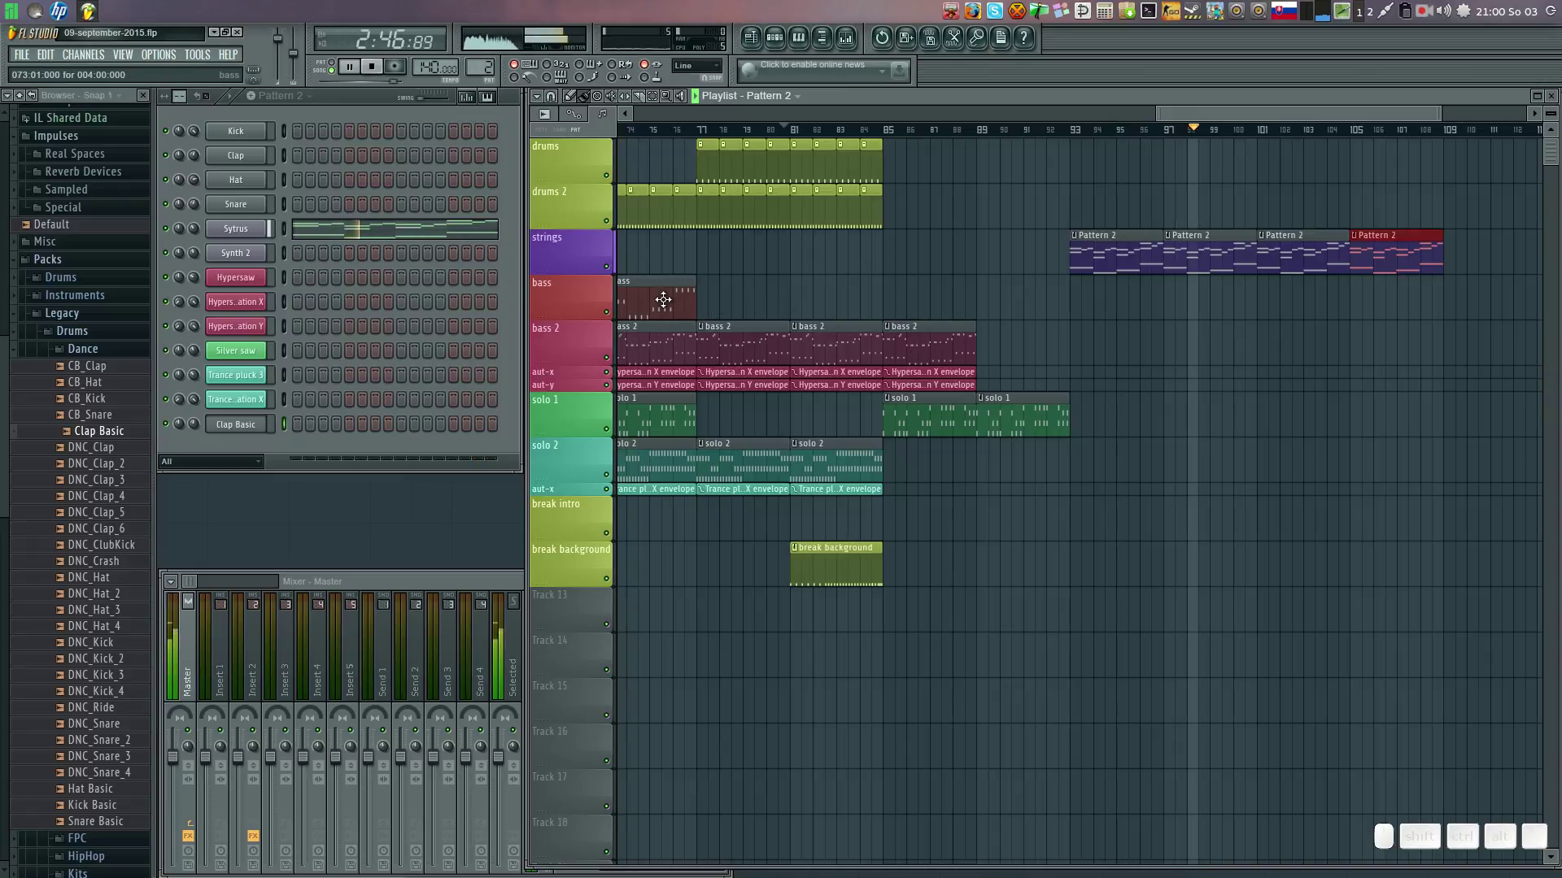
click(663, 296)
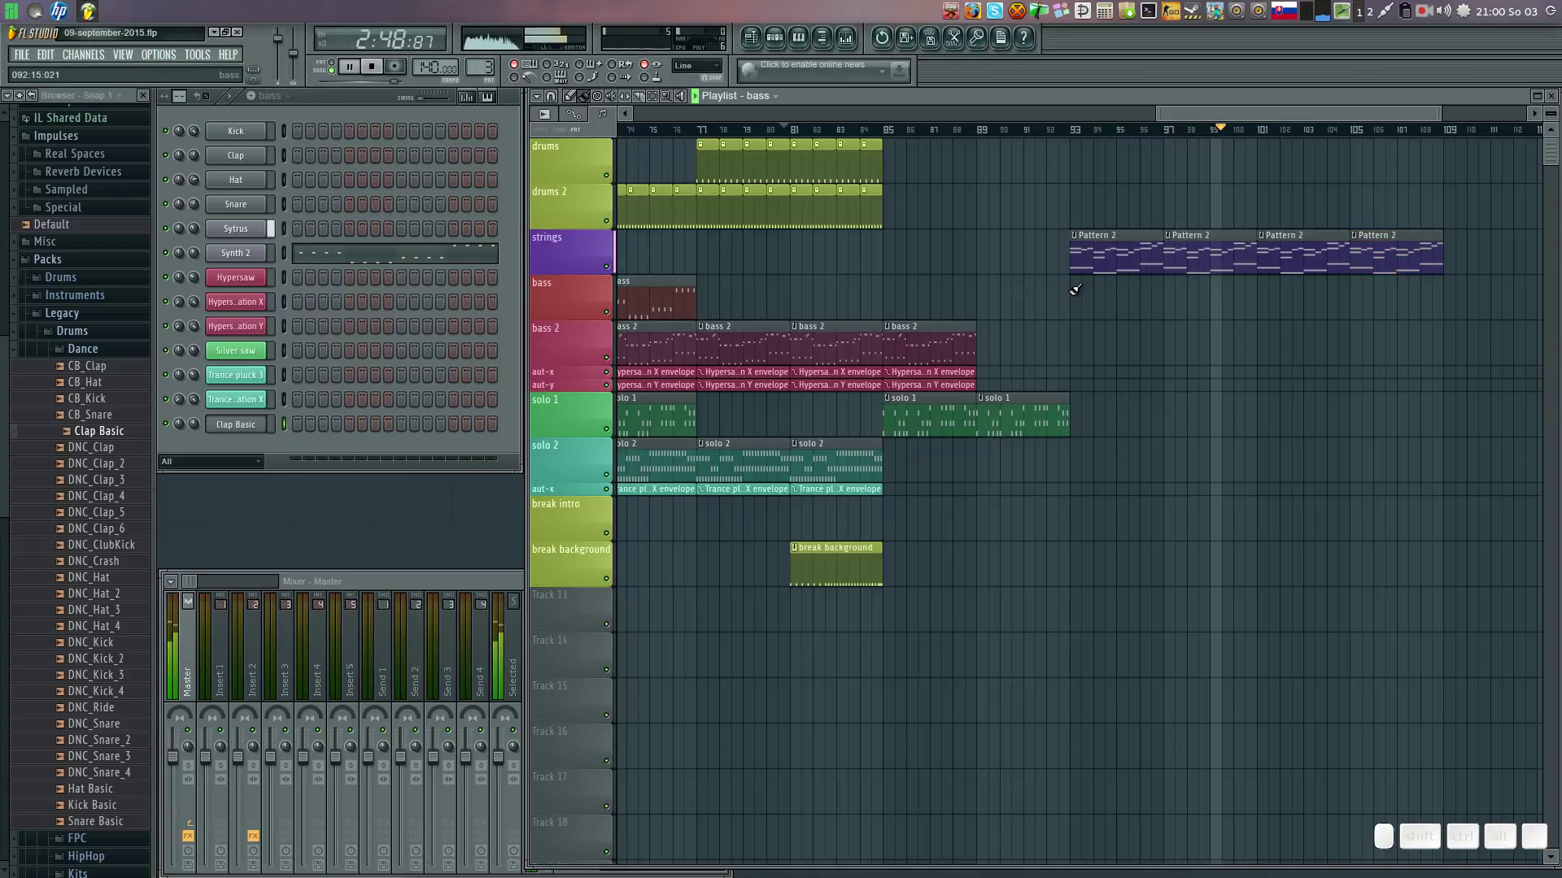
drag(1178, 287, 1102, 313)
Add a solo 1 clip and a break background clip, then paint drums clips across the end section.
click(880, 131)
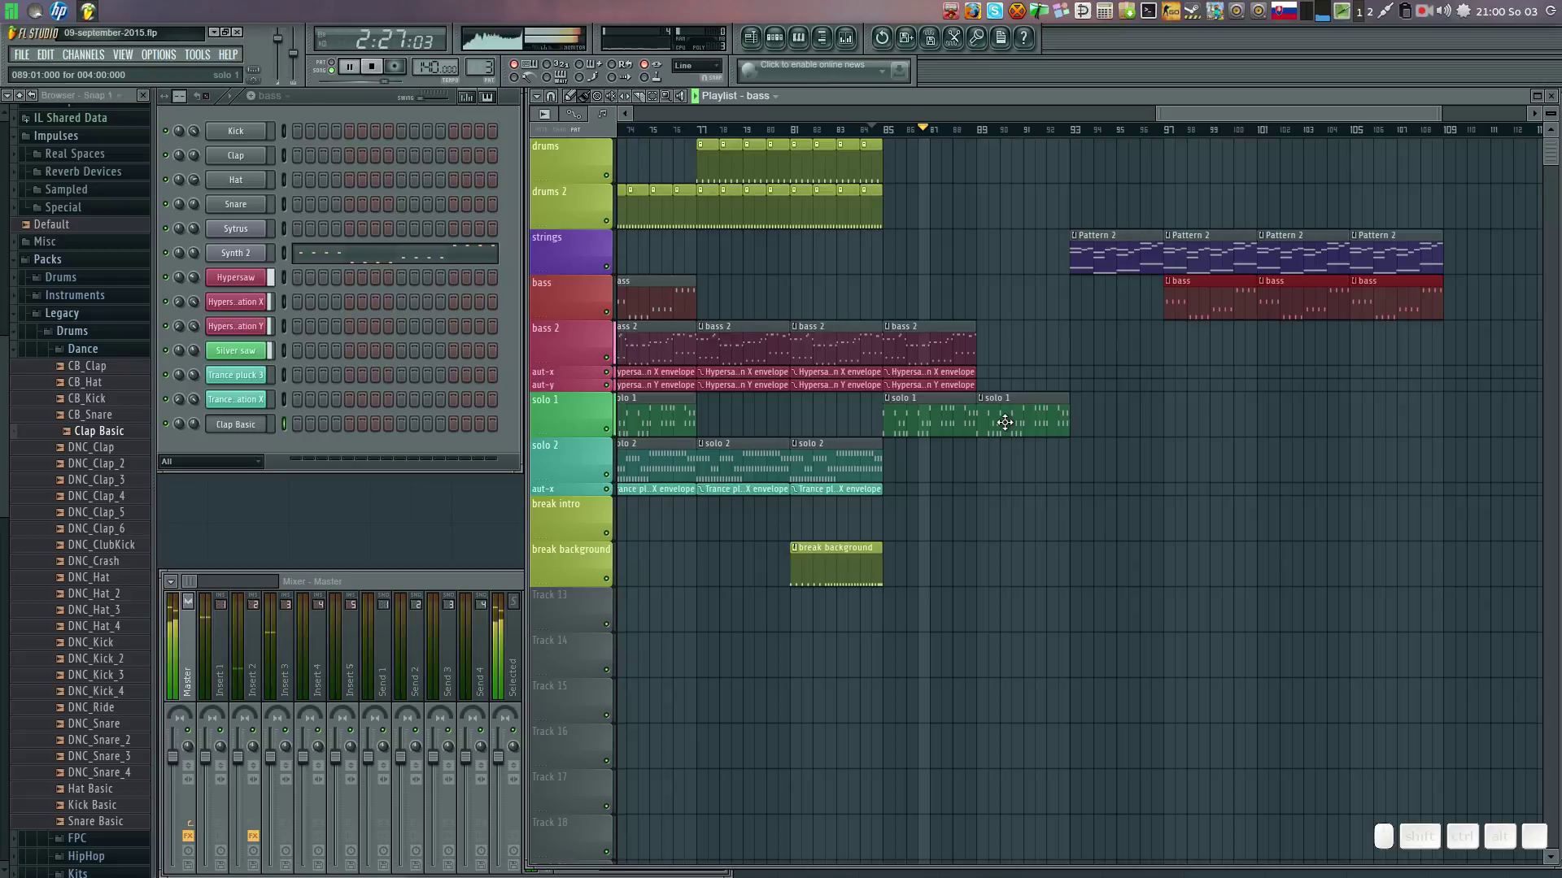
click(1009, 418)
click(1083, 406)
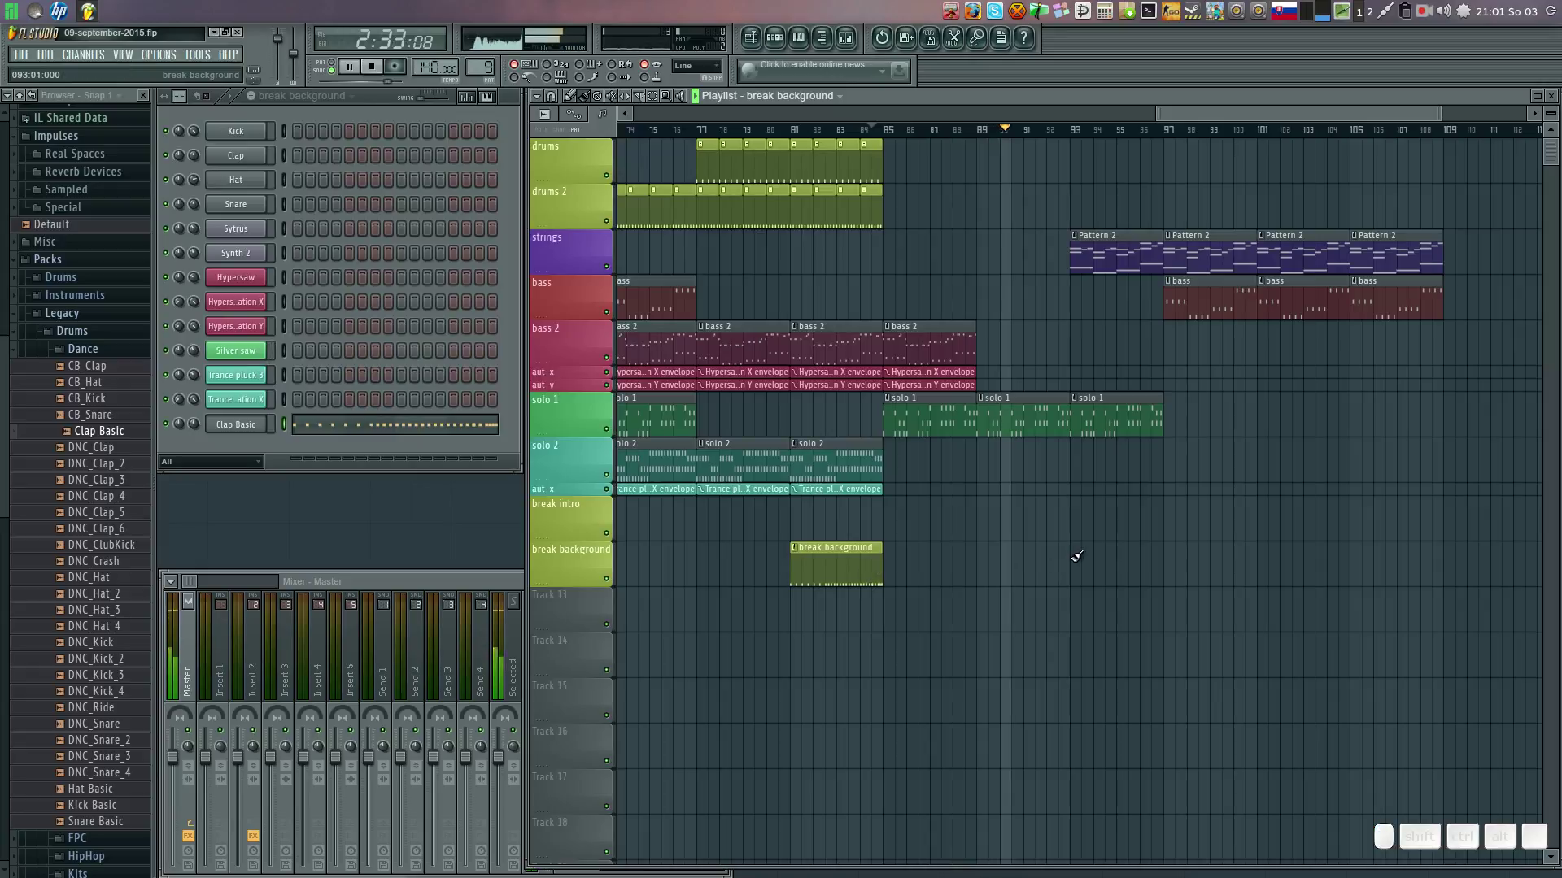
click(1085, 552)
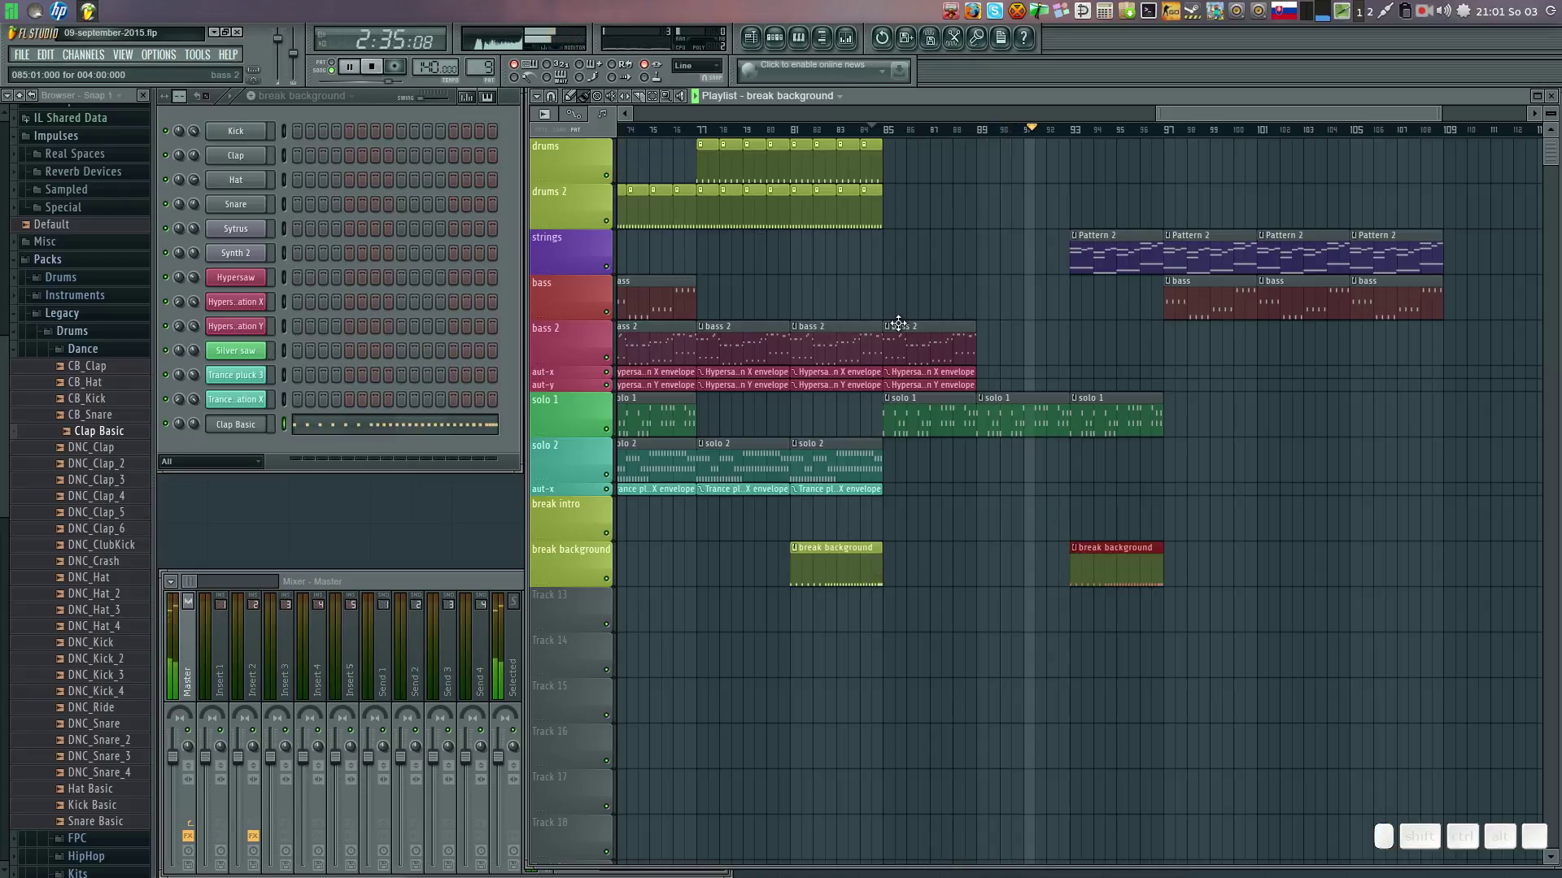
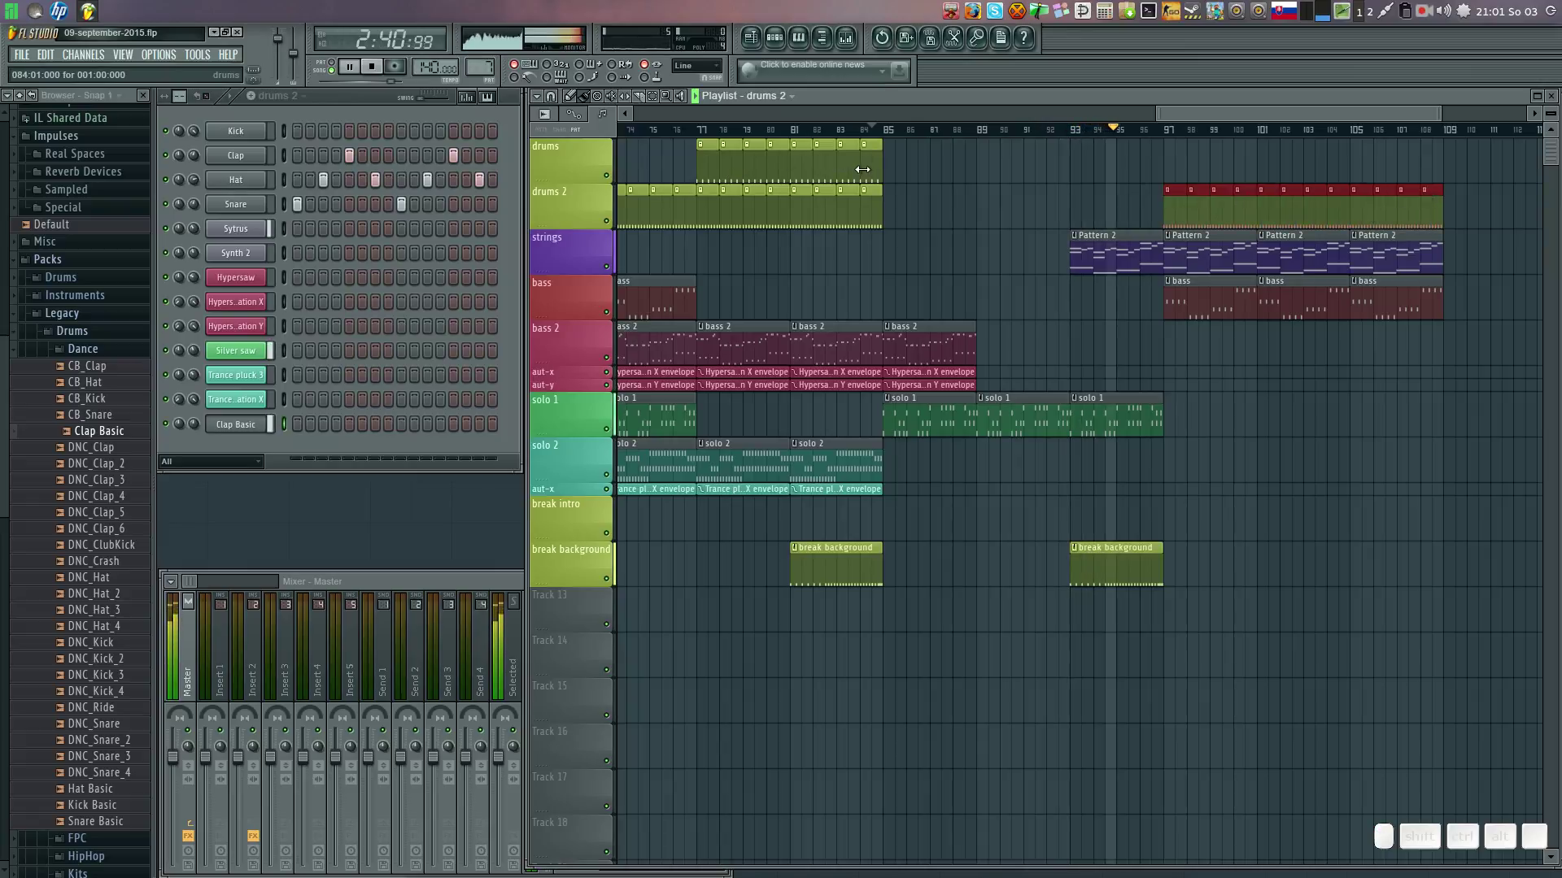
click(866, 161)
drag(1178, 138, 1412, 170)
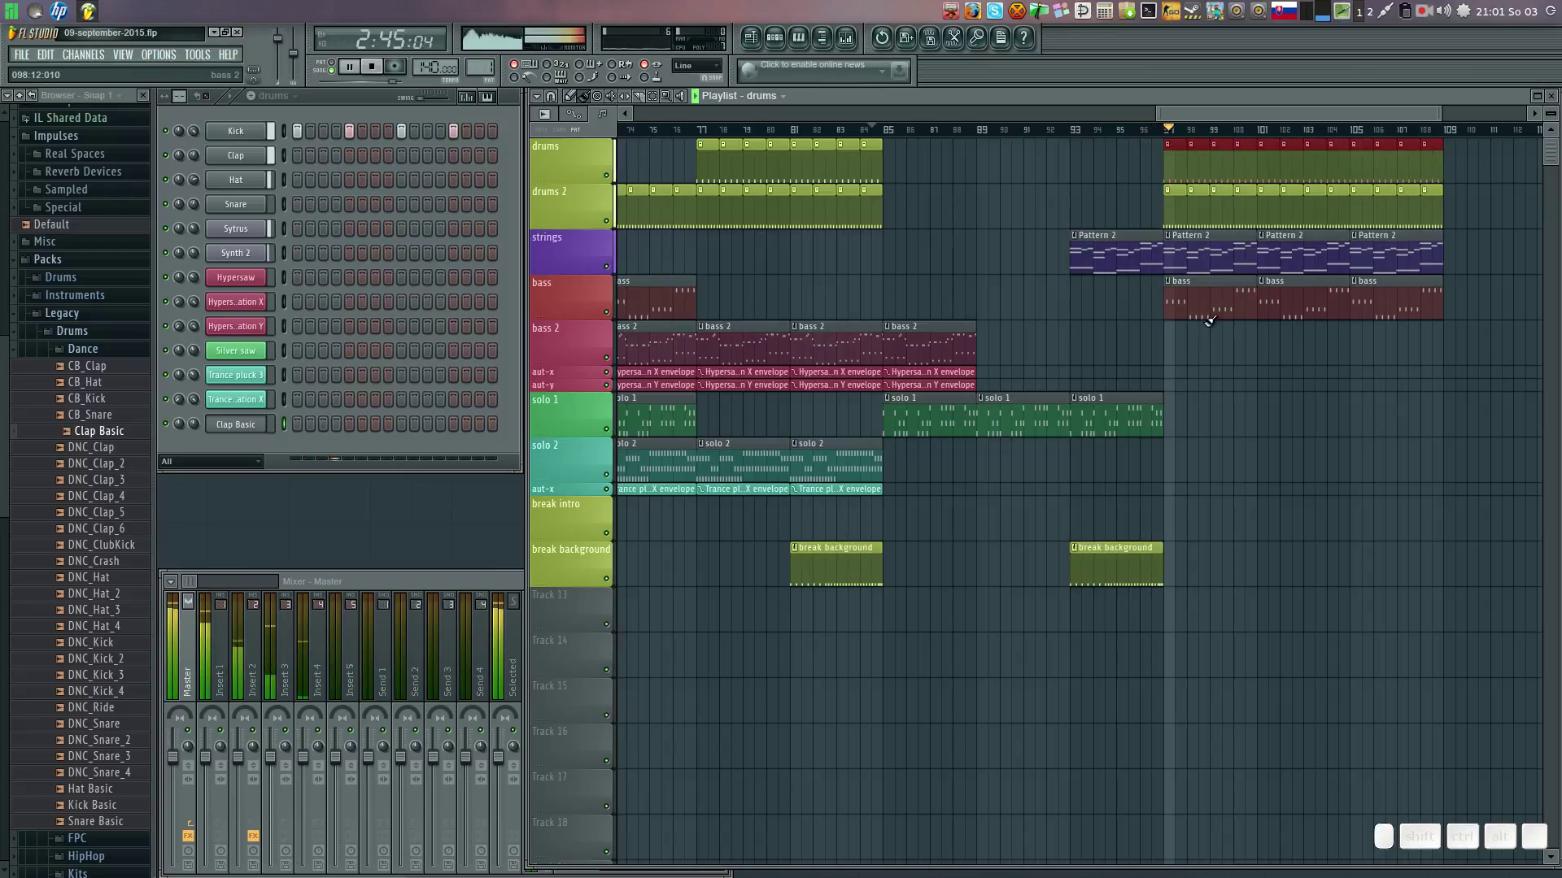
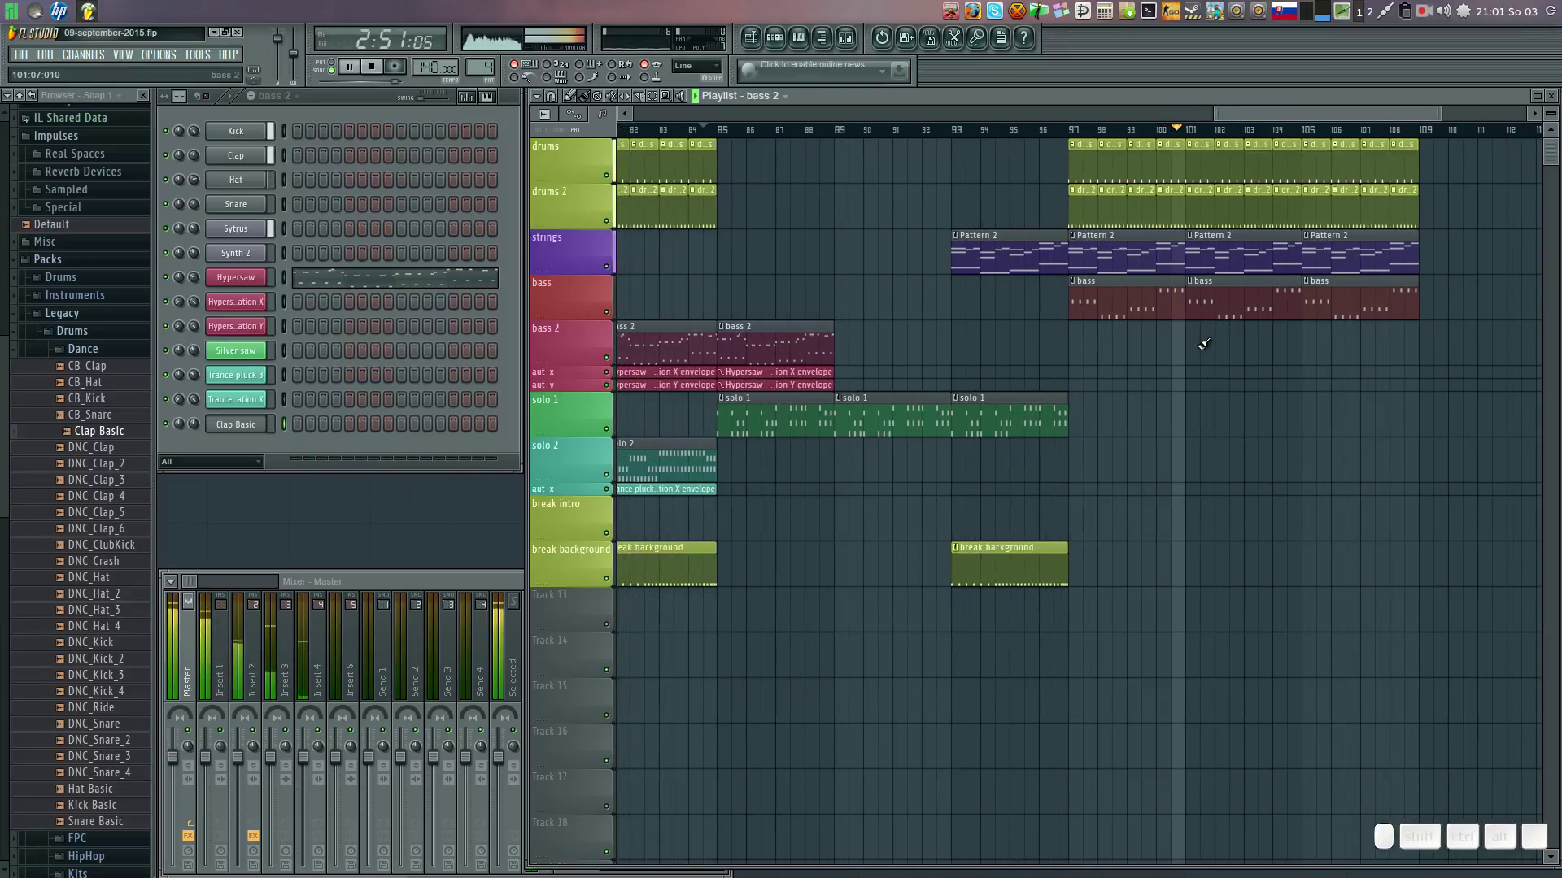
Paint bass 2 clips into the end section with Hypersaw X and Y modulation envelope clips beneath.
drag(1198, 329, 908, 364)
click(784, 368)
drag(1203, 366, 1128, 370)
drag(1230, 367, 920, 376)
click(797, 381)
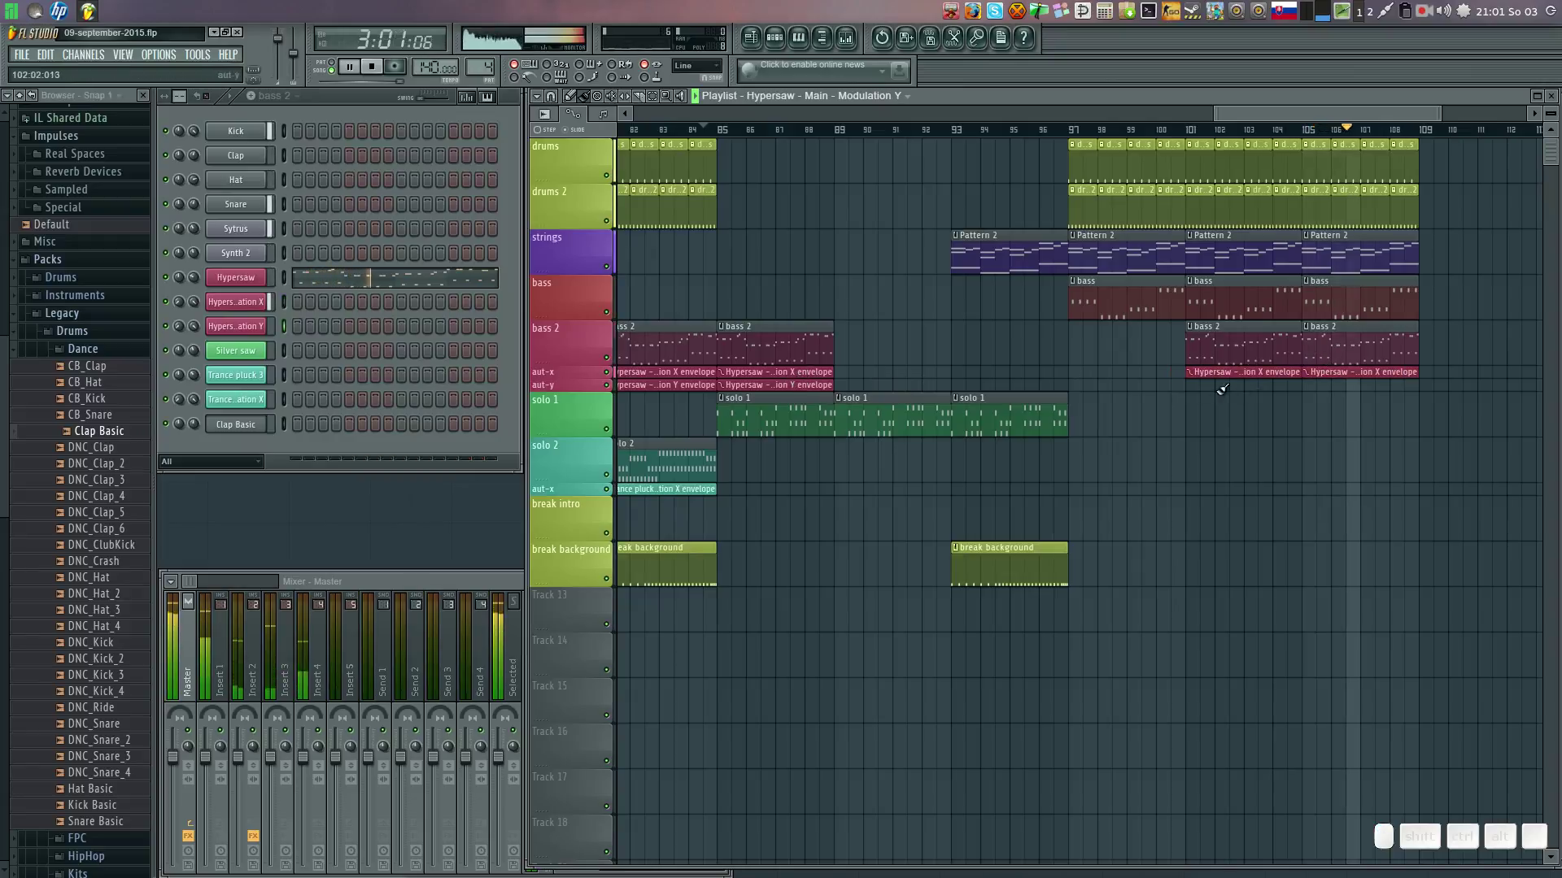
drag(1197, 380, 1299, 402)
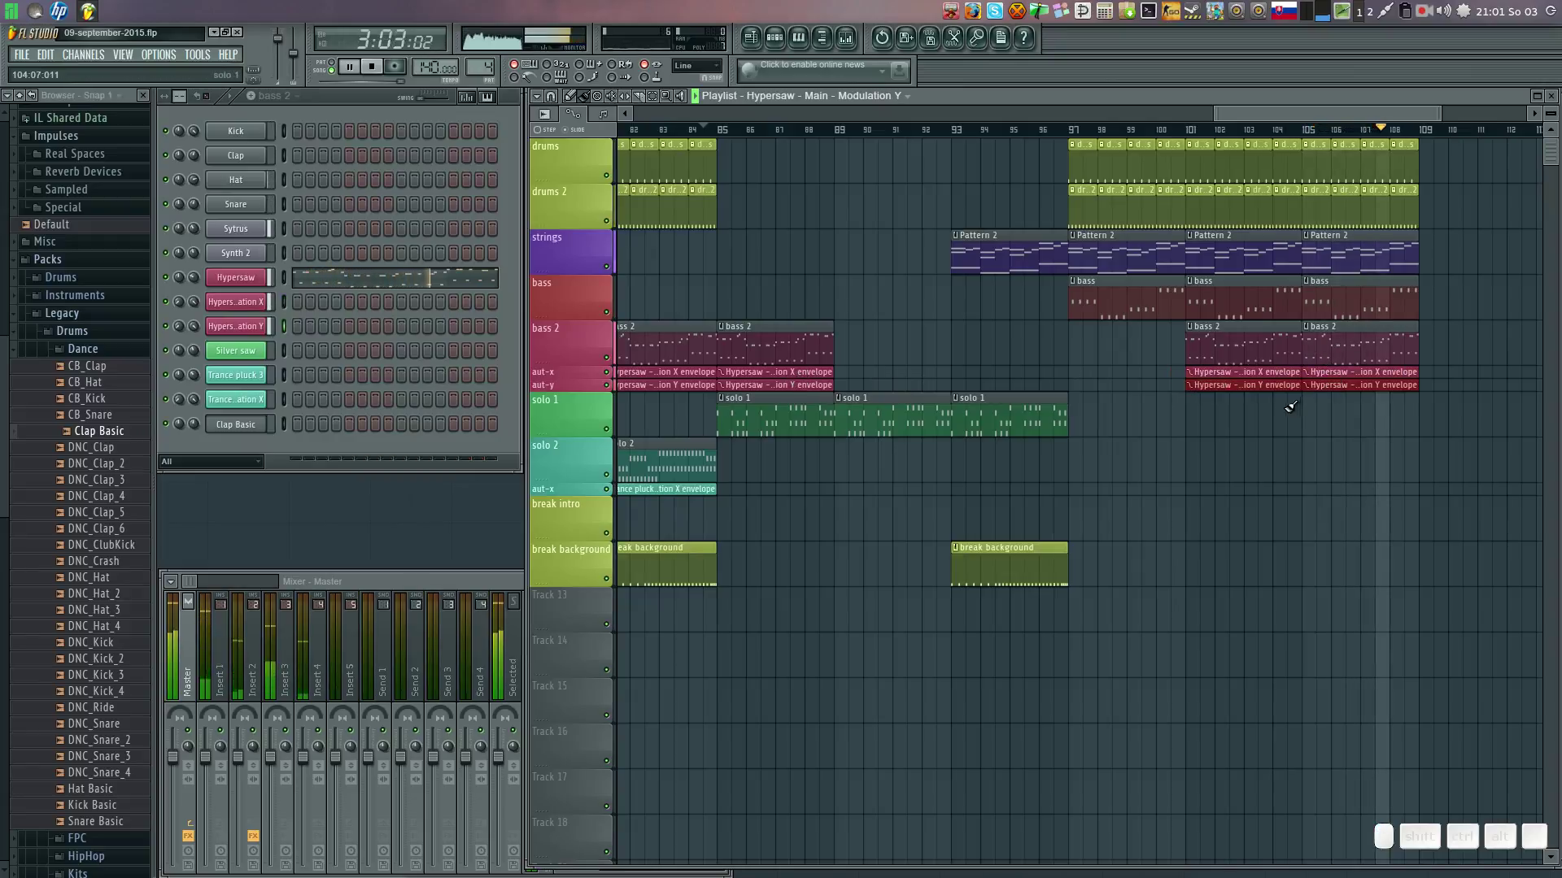
click(954, 136)
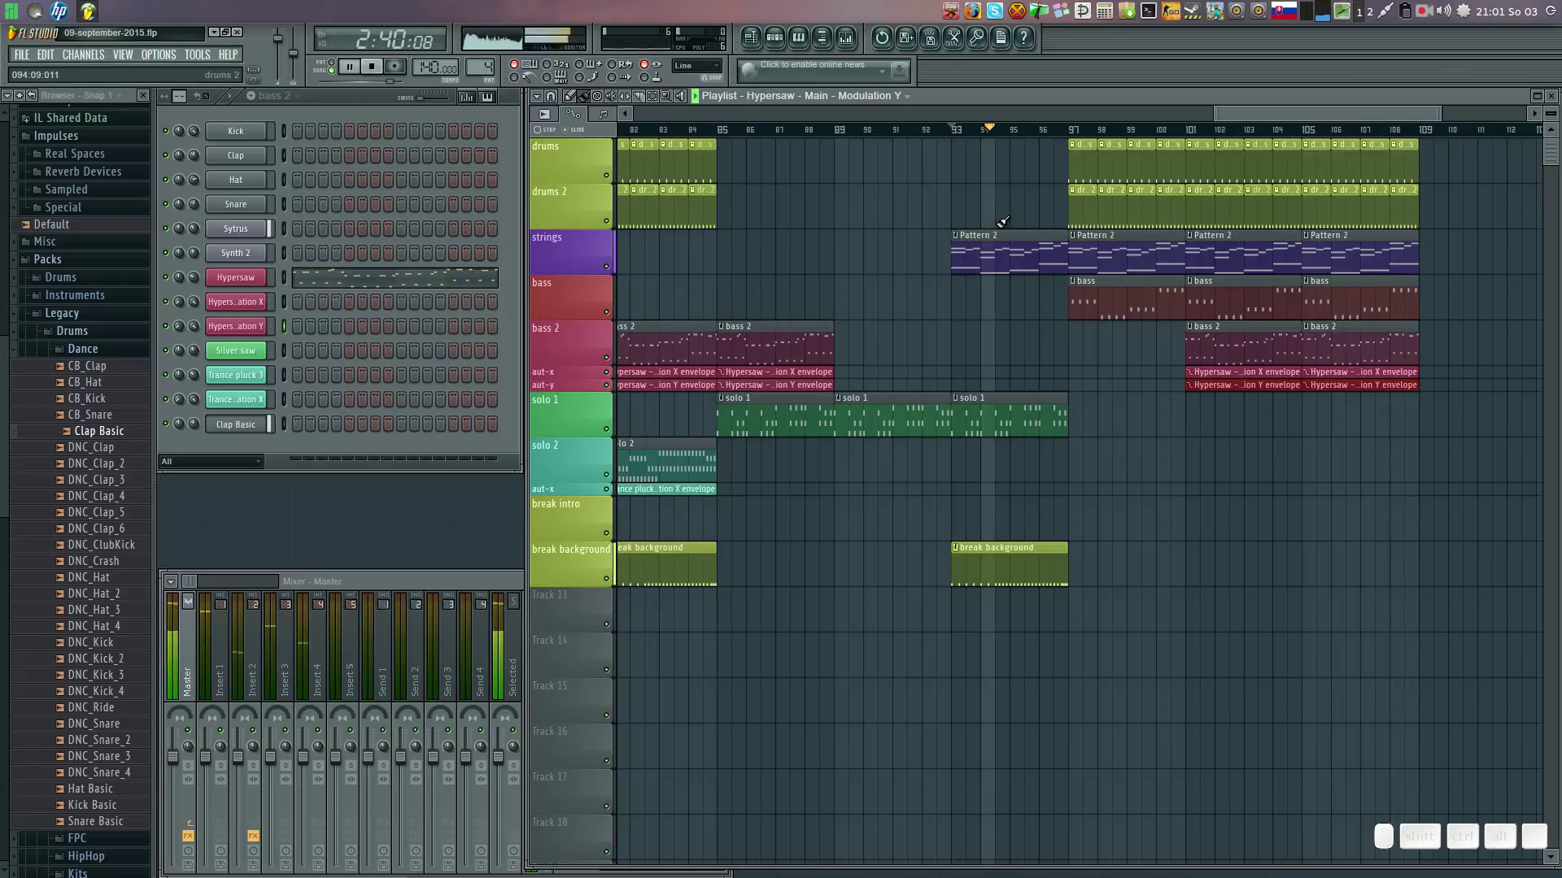
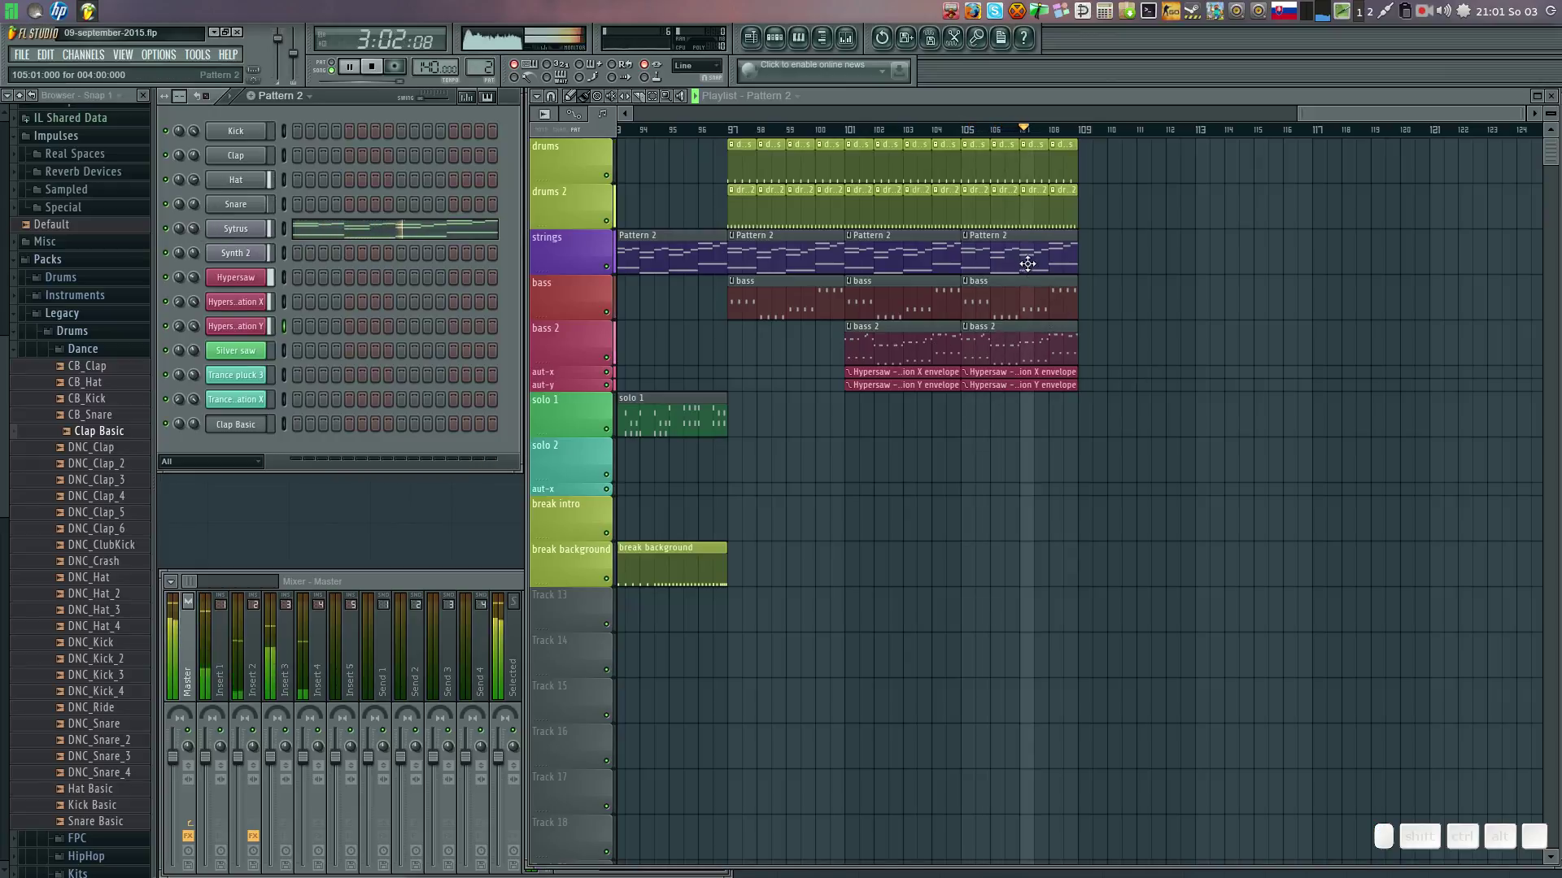
click(1092, 252)
click(1032, 299)
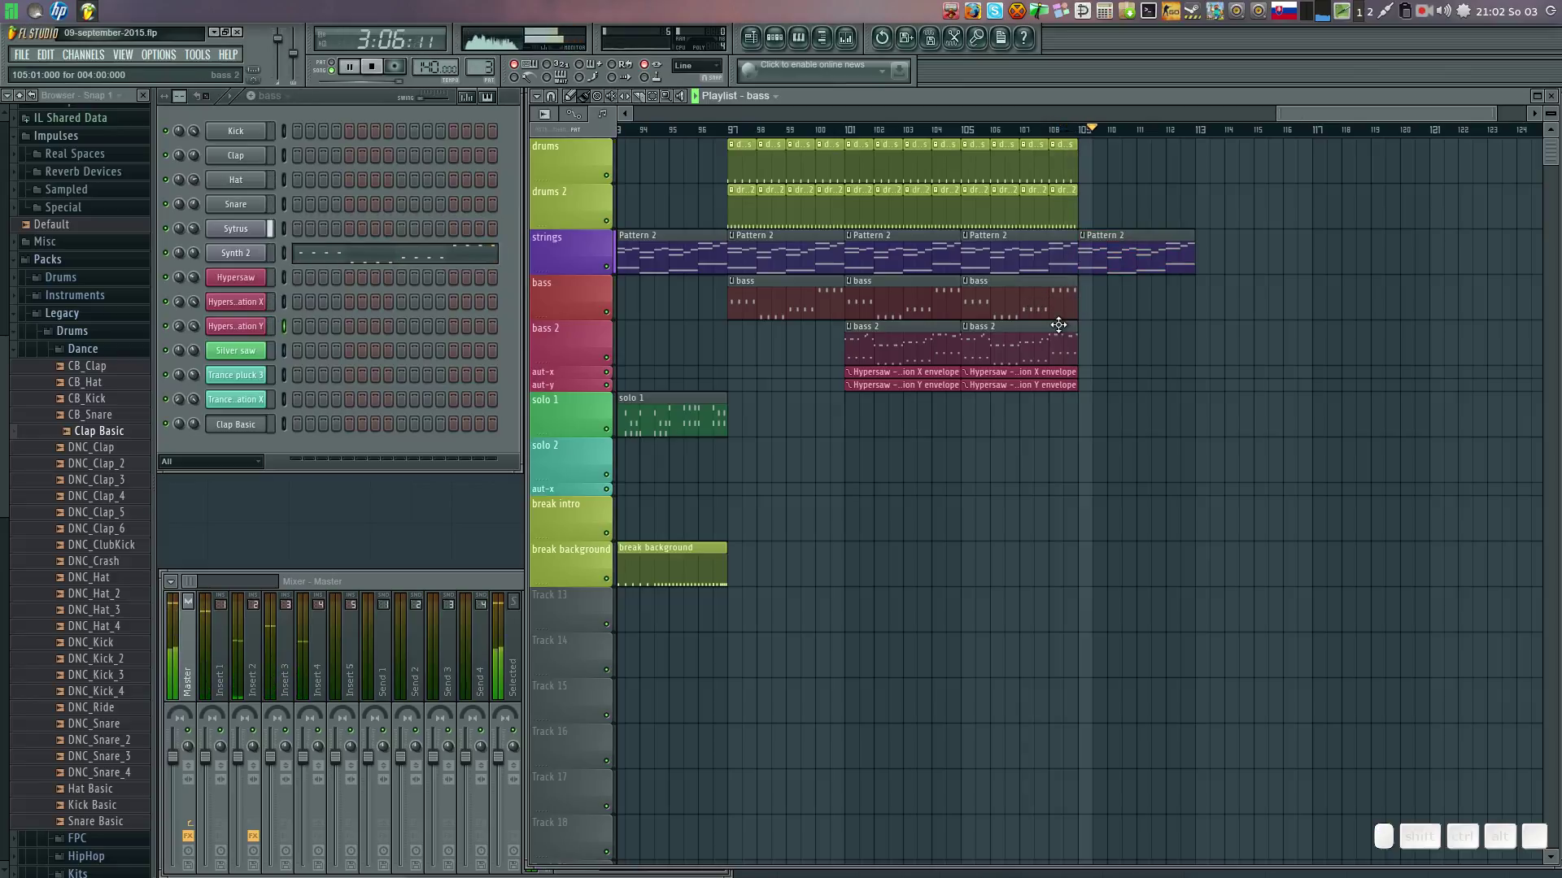
click(1093, 330)
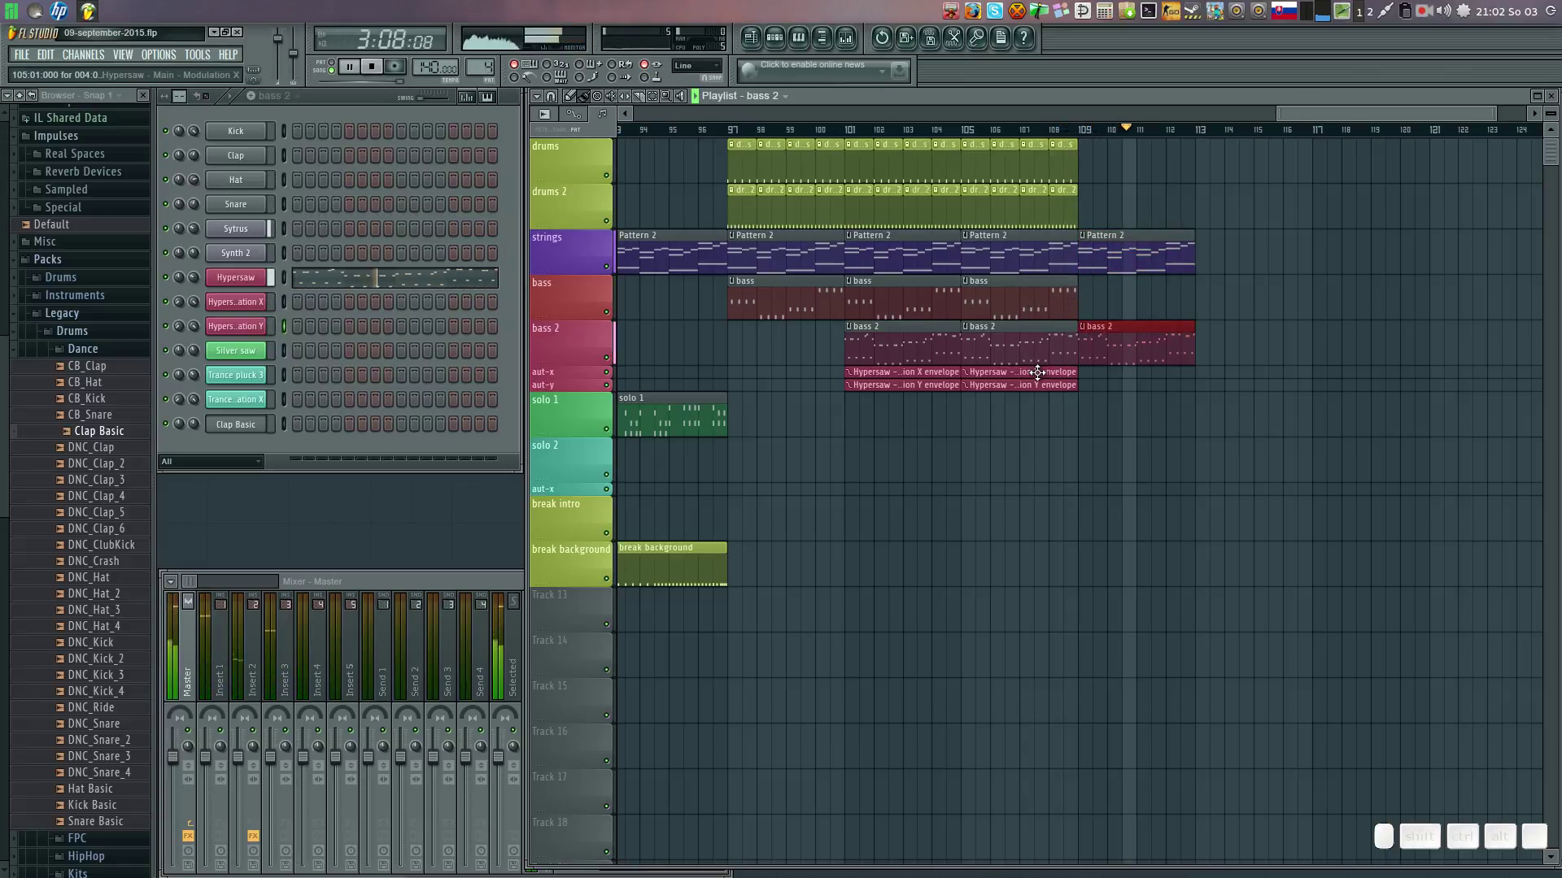
click(1040, 367)
click(1090, 367)
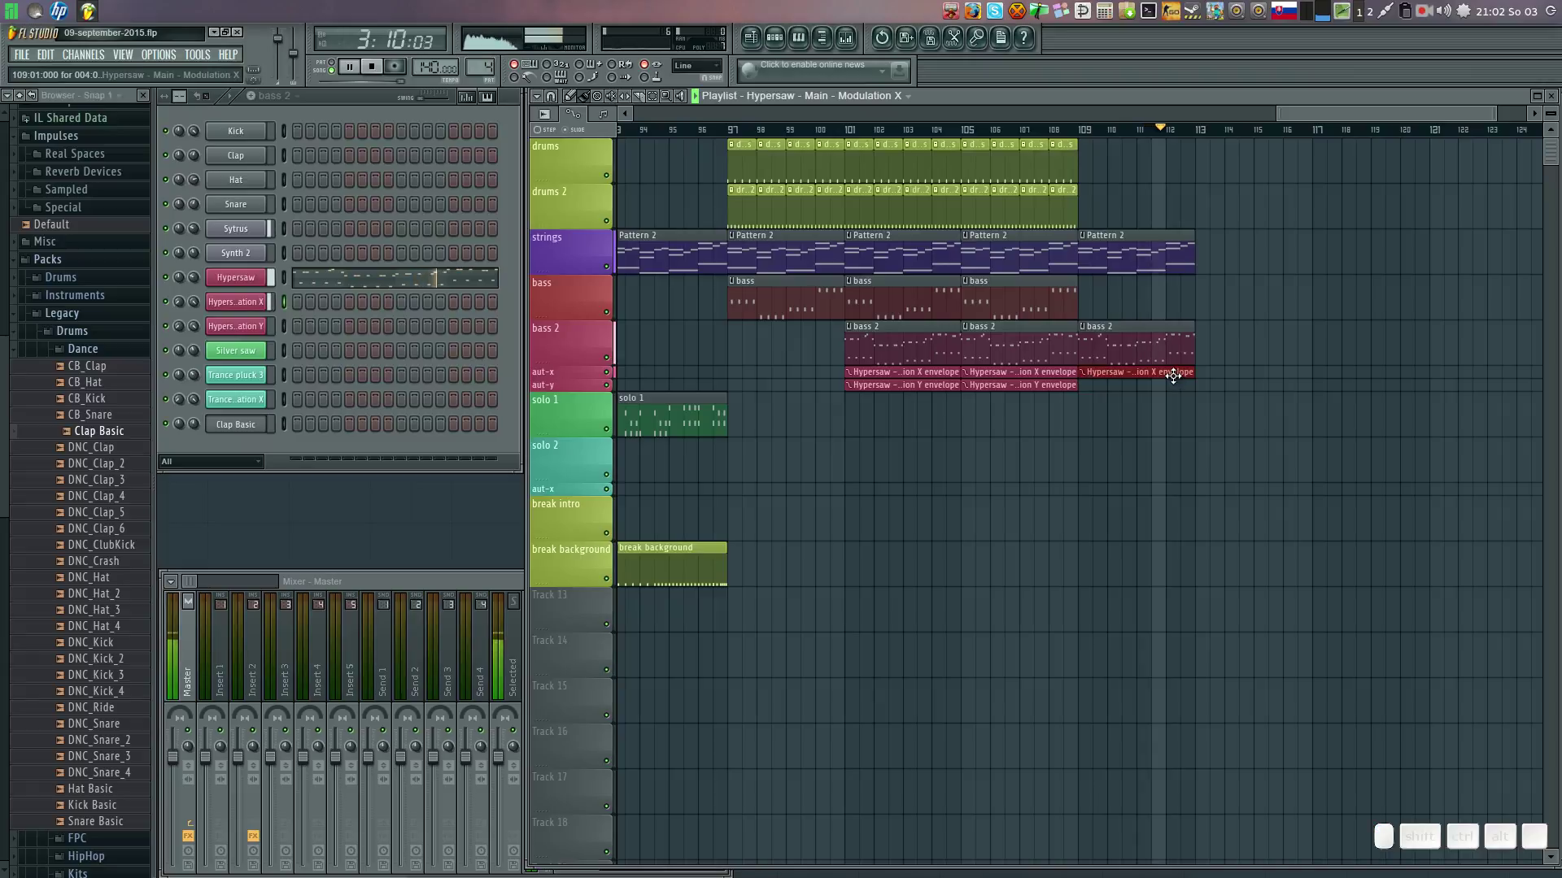
click(1209, 365)
click(1041, 383)
drag(1092, 381, 1163, 356)
click(1158, 349)
click(1208, 340)
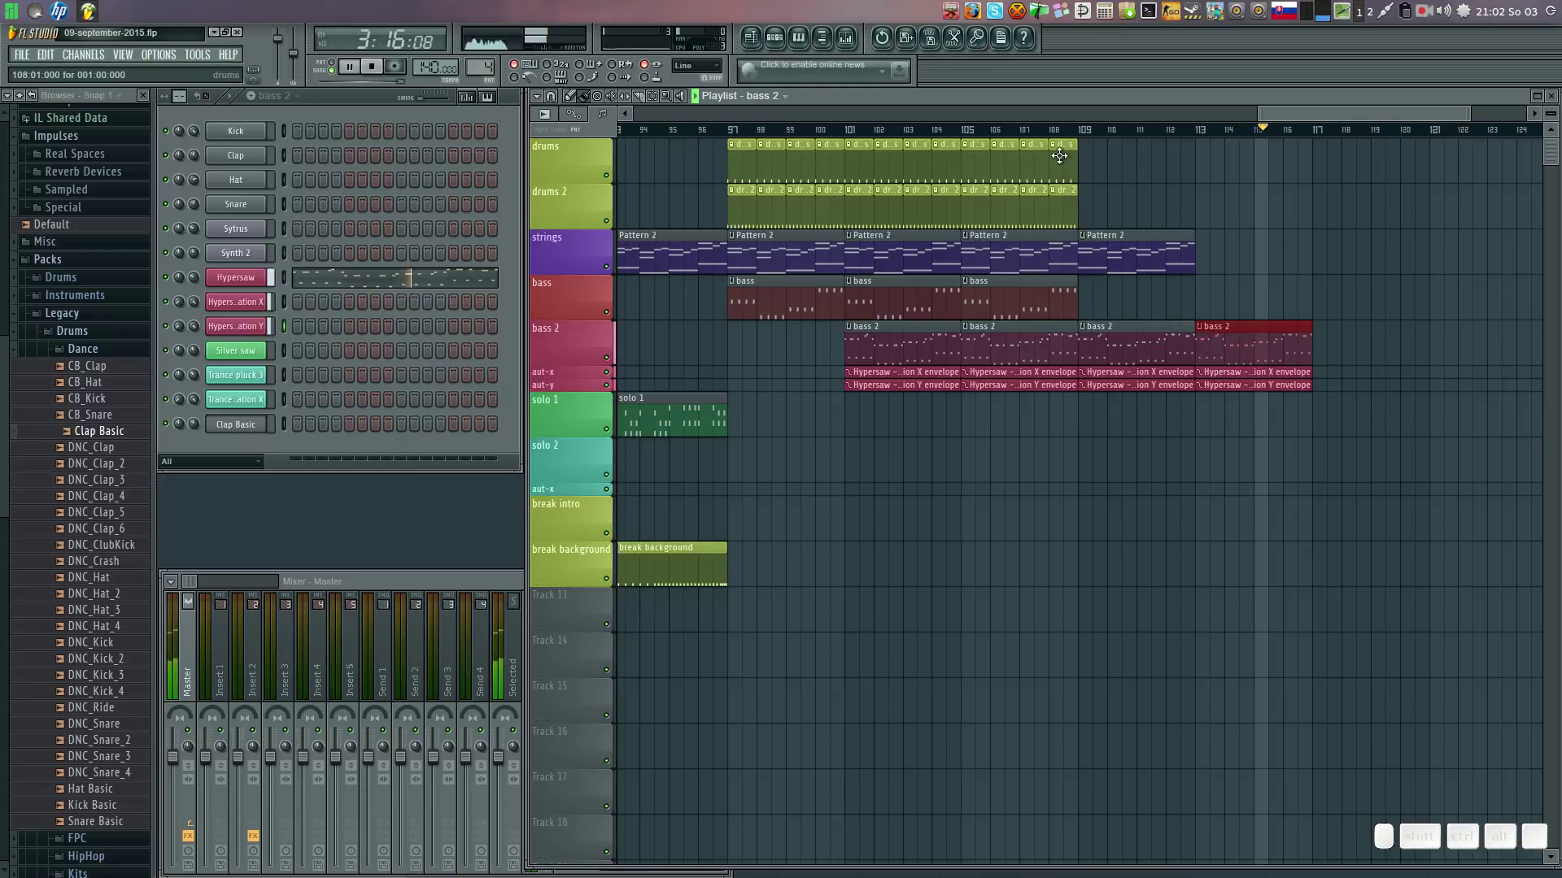
click(1063, 135)
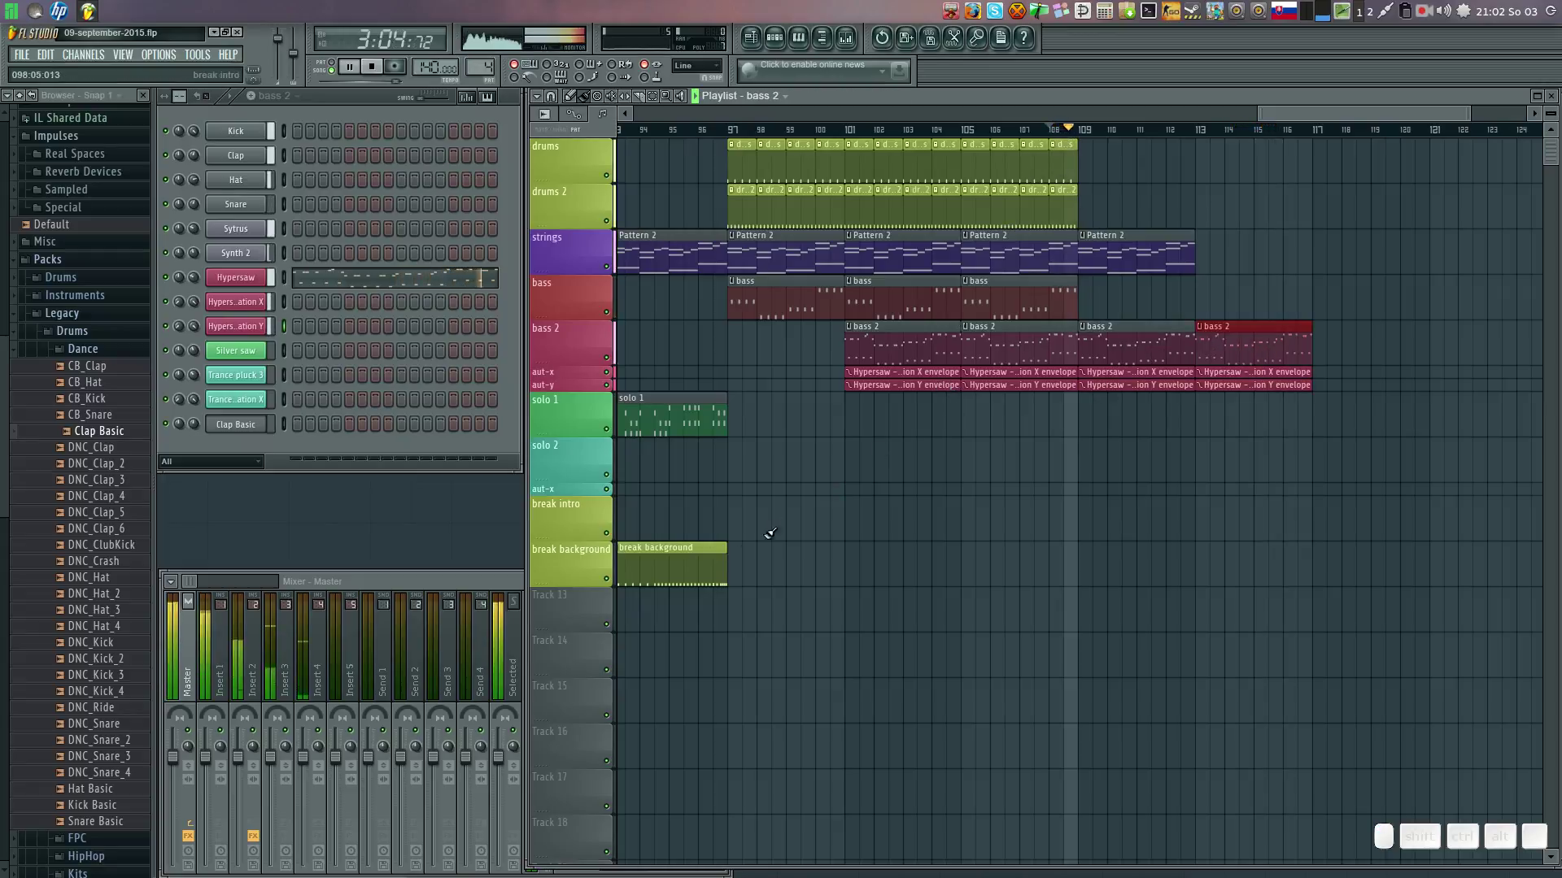
click(1064, 164)
drag(1090, 161, 1174, 163)
click(1303, 197)
right_click(1312, 200)
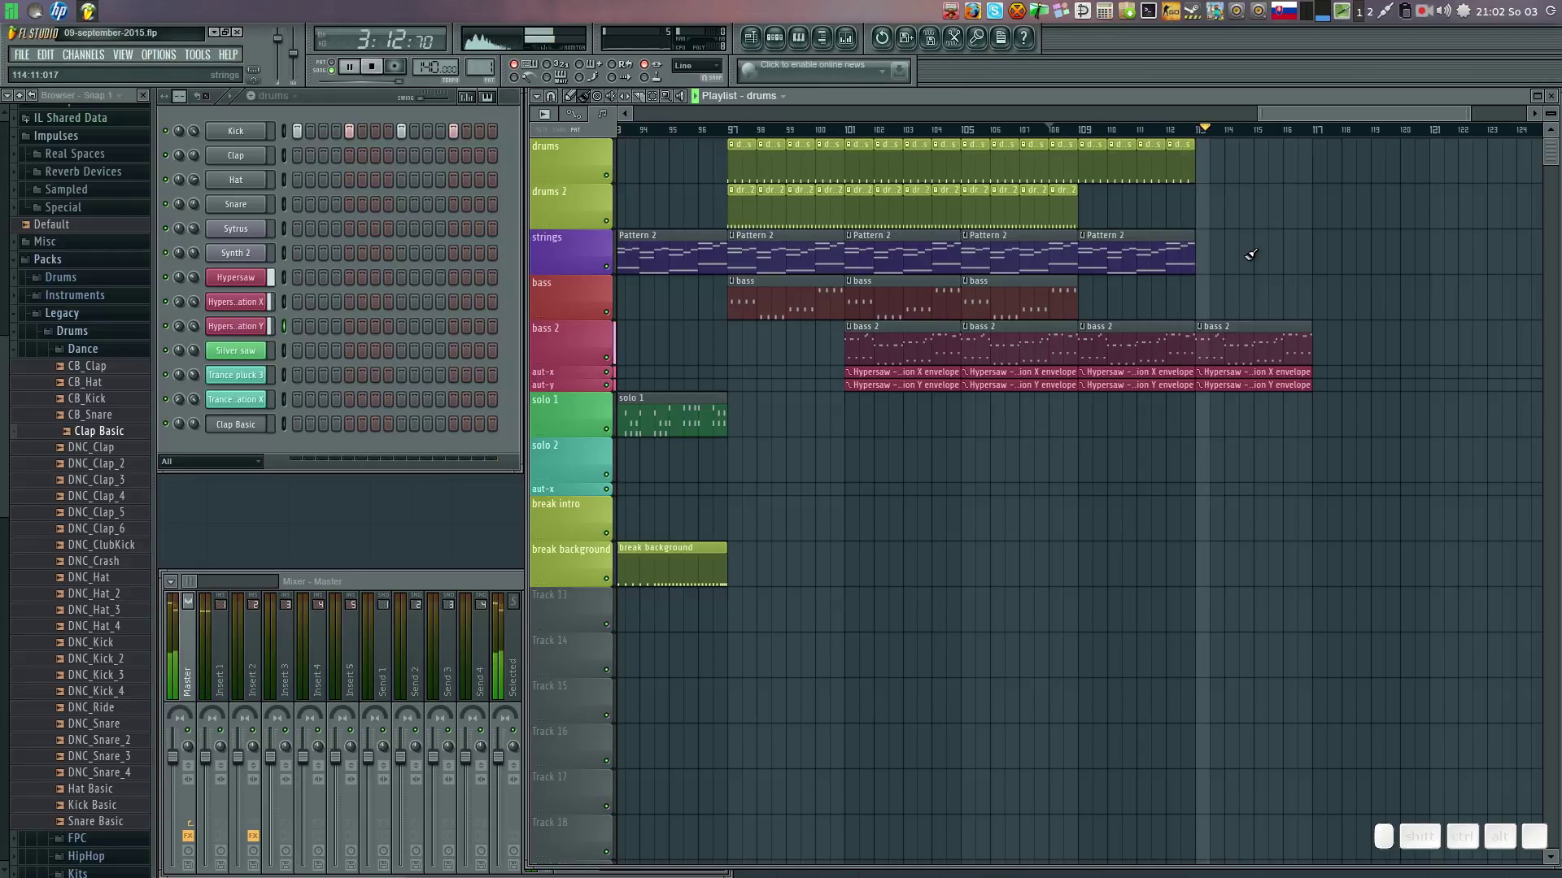
click(1060, 202)
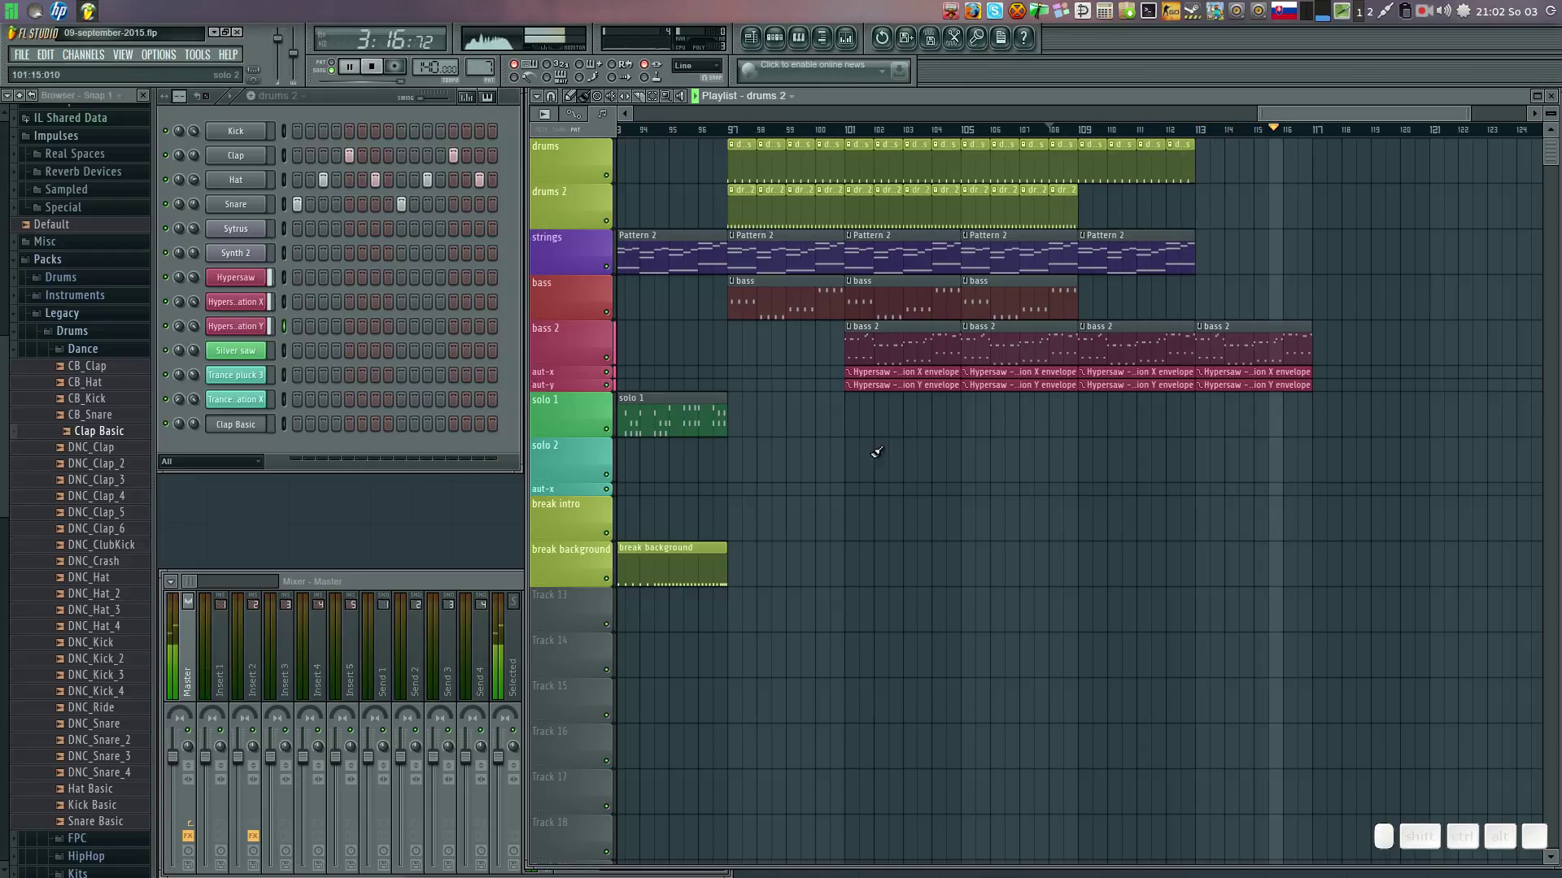
click(699, 565)
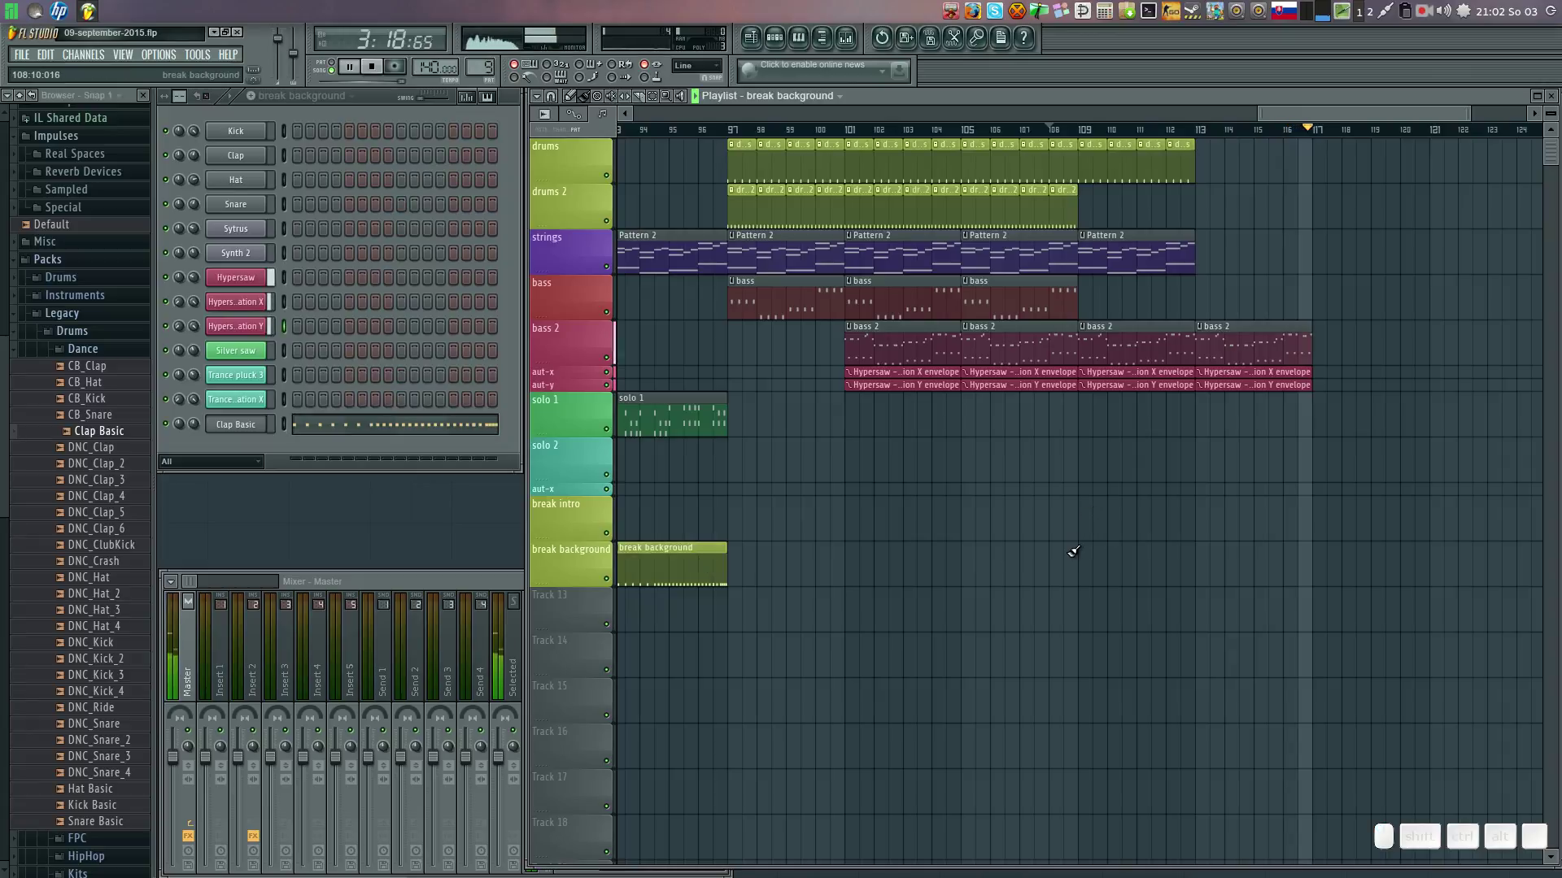
click(1091, 545)
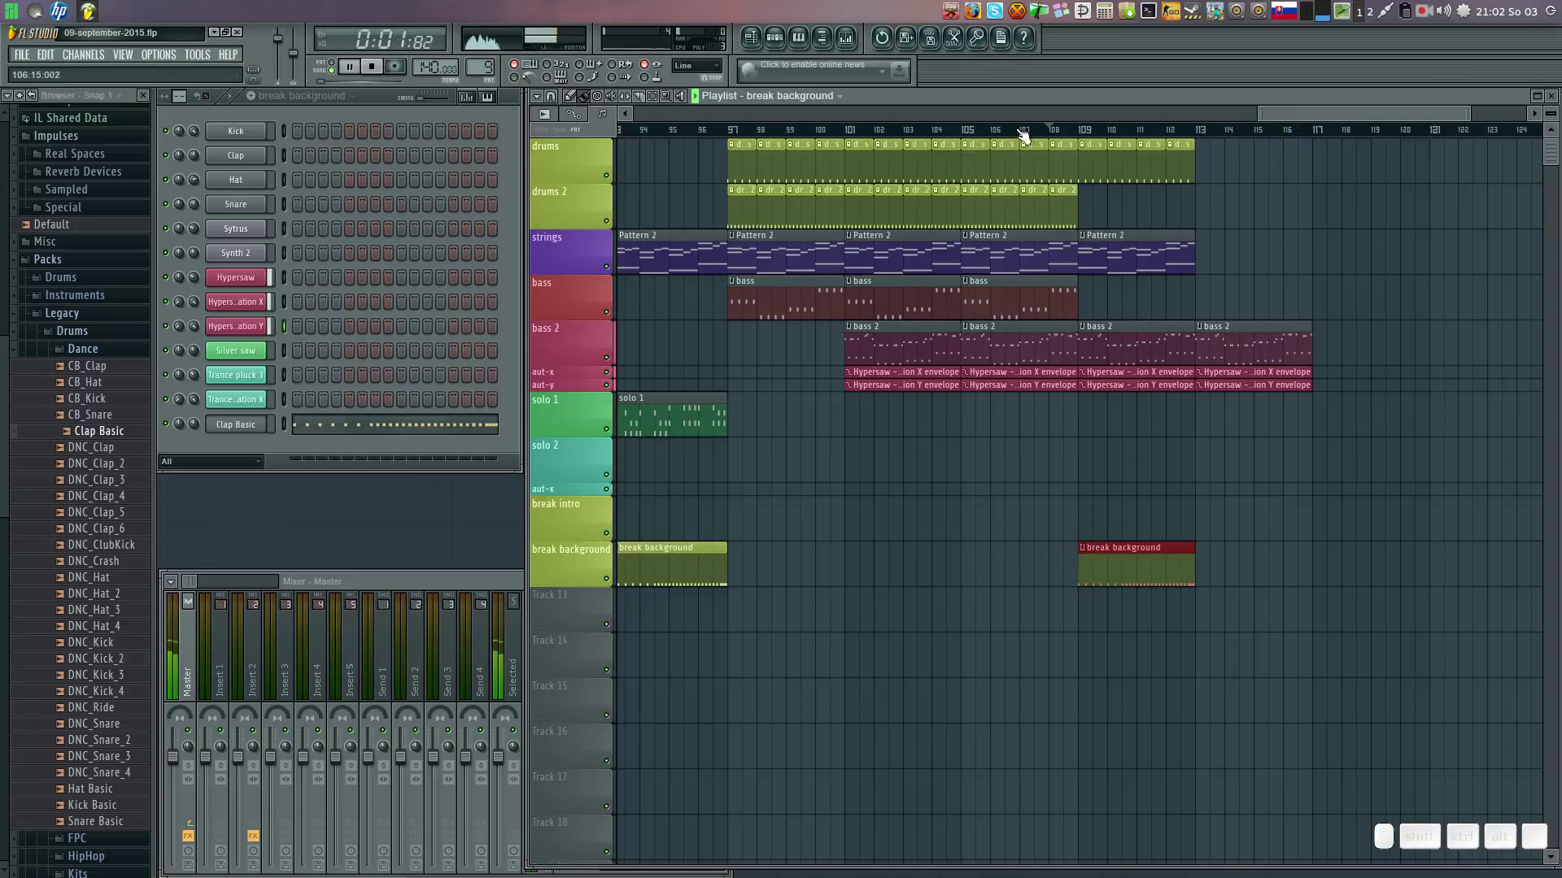
click(1027, 129)
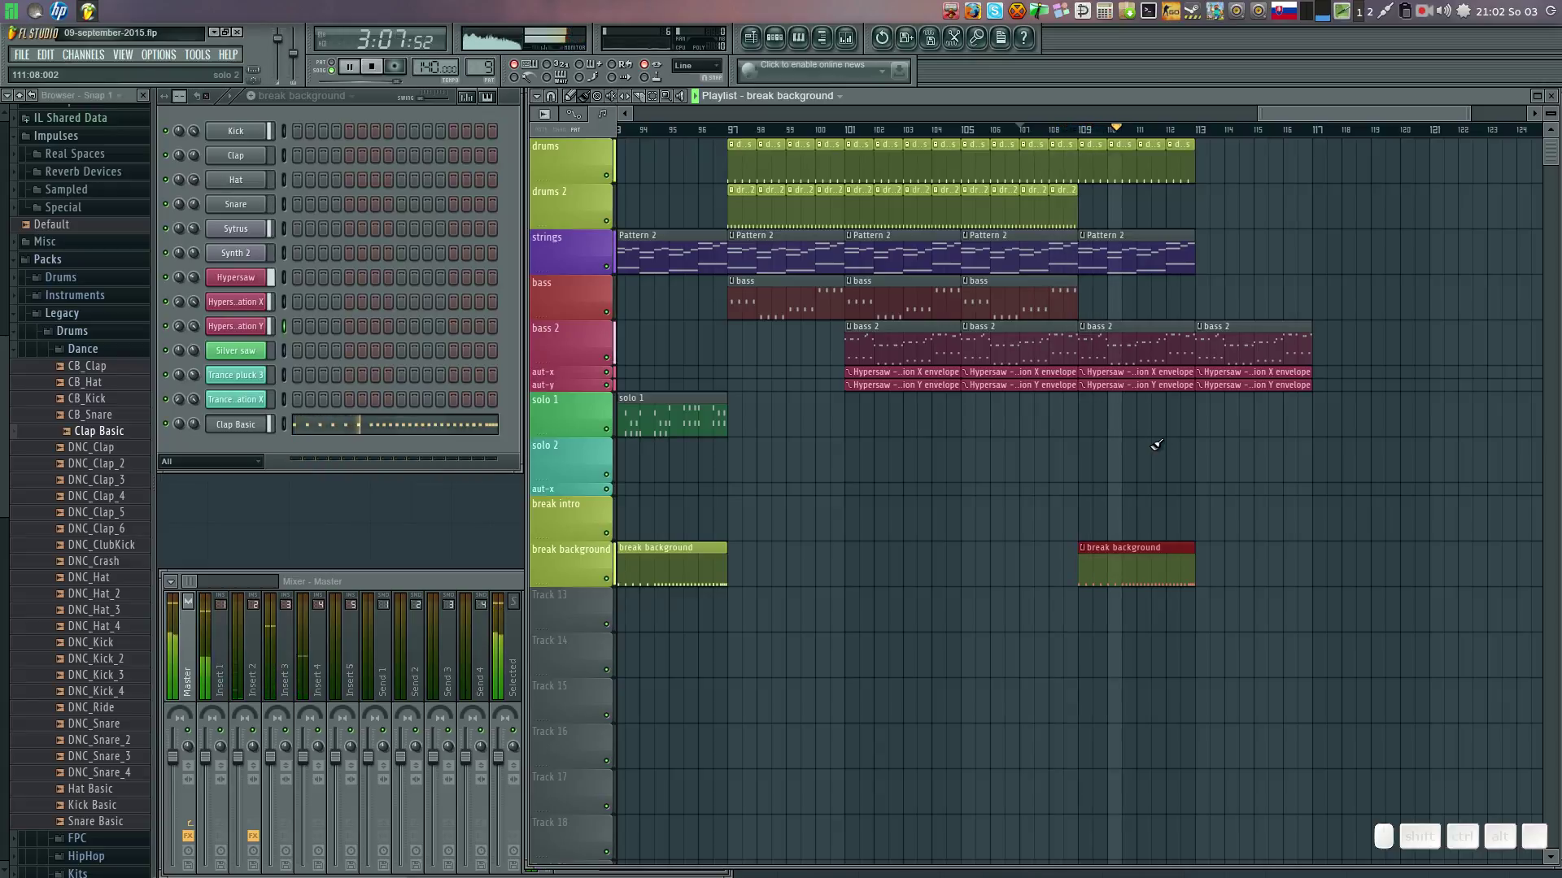
click(1034, 301)
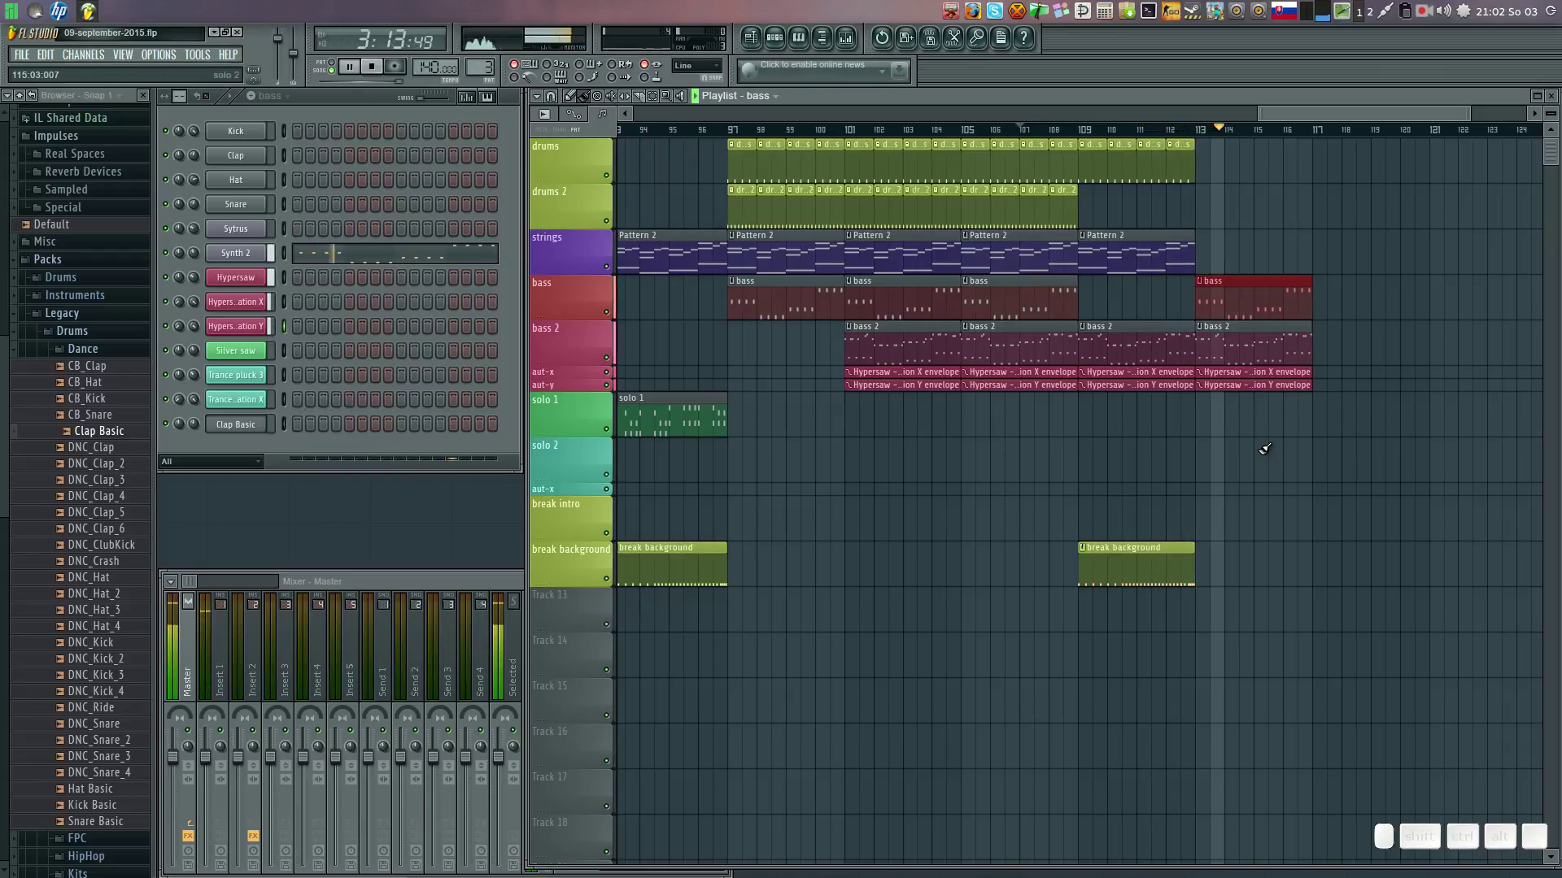
right_click(1235, 296)
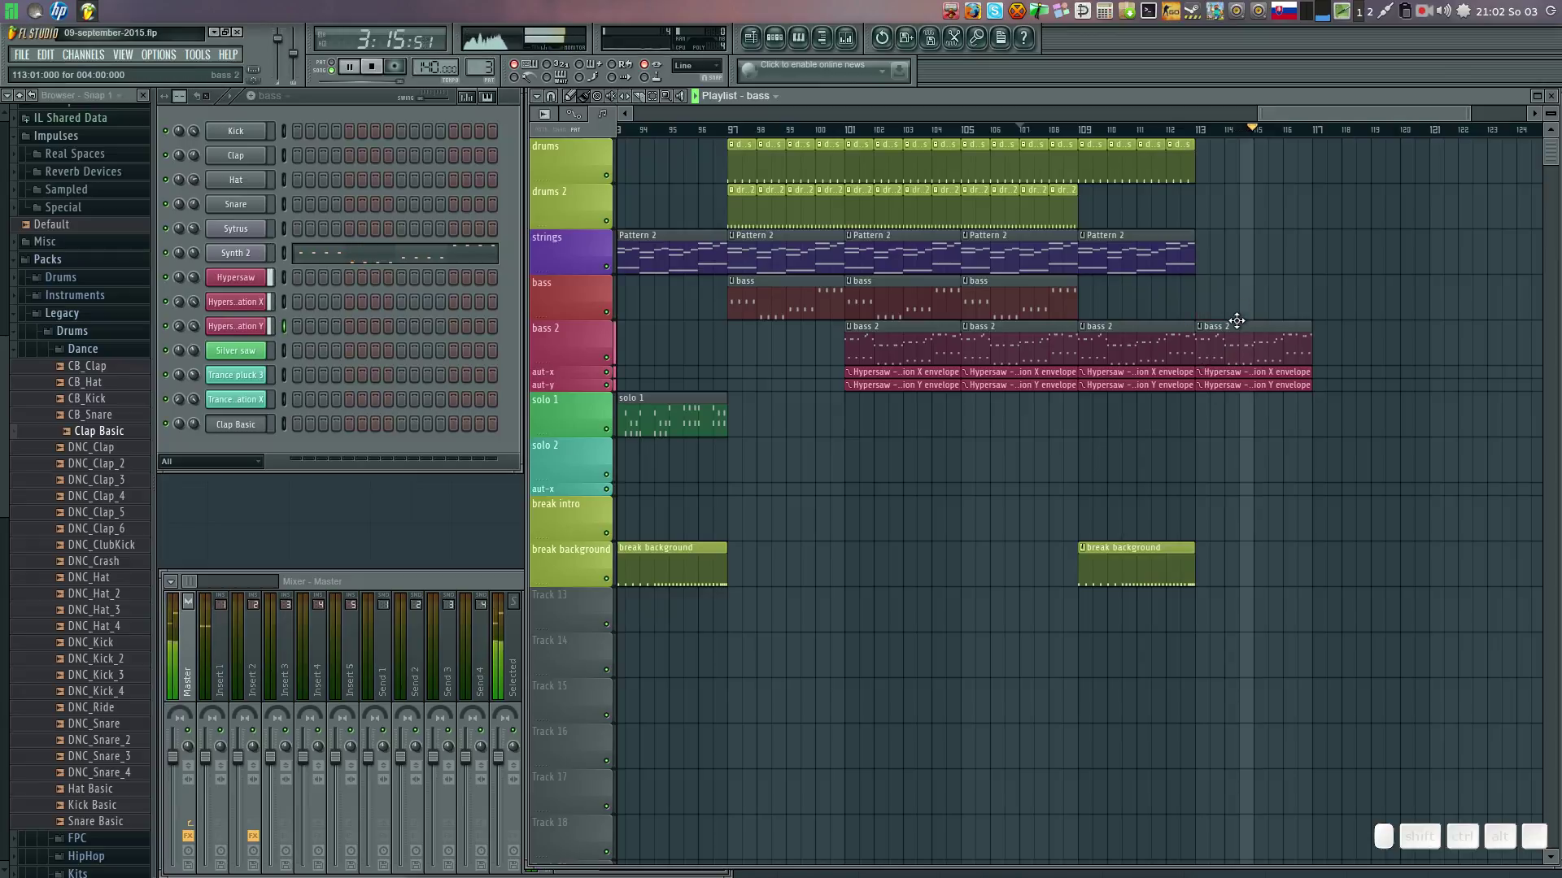
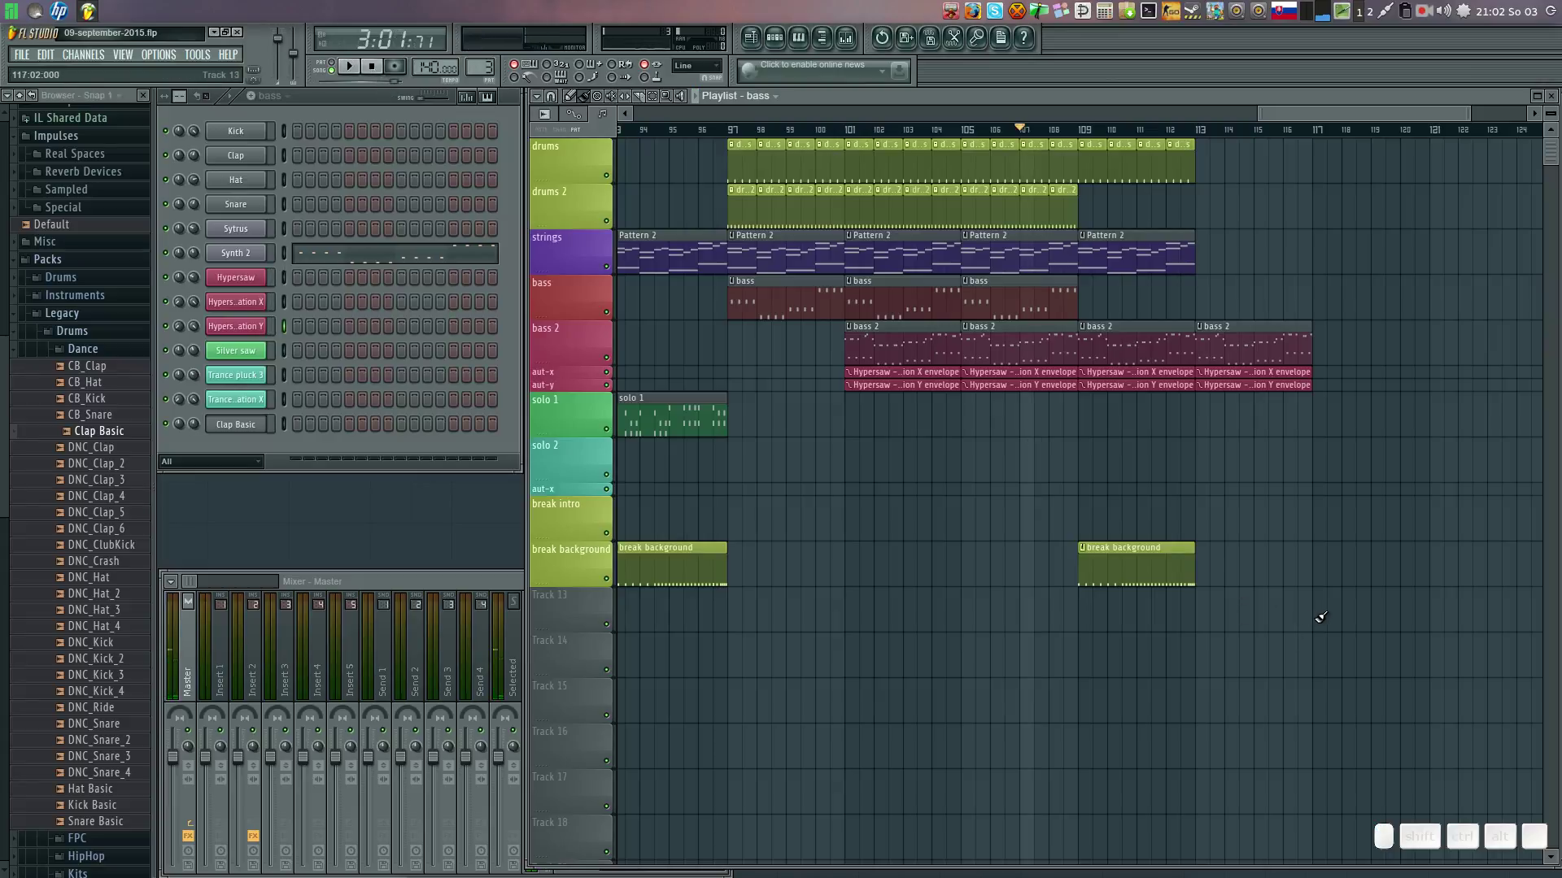
Create a new empty pattern and begin naming it 'break outro'.
right_click(1356, 614)
click(263, 99)
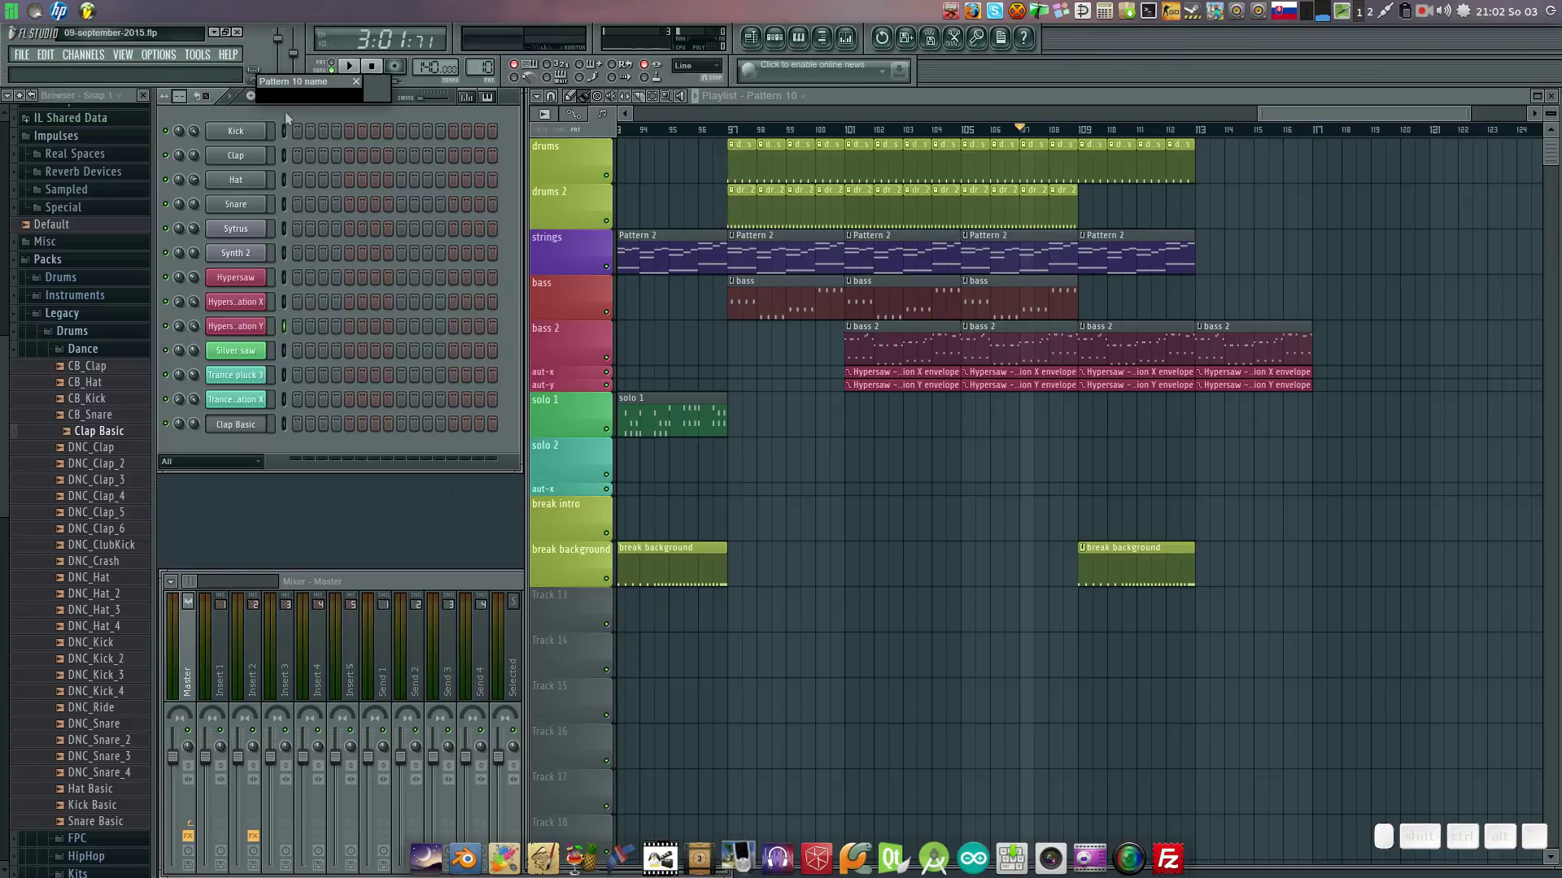
key(space)
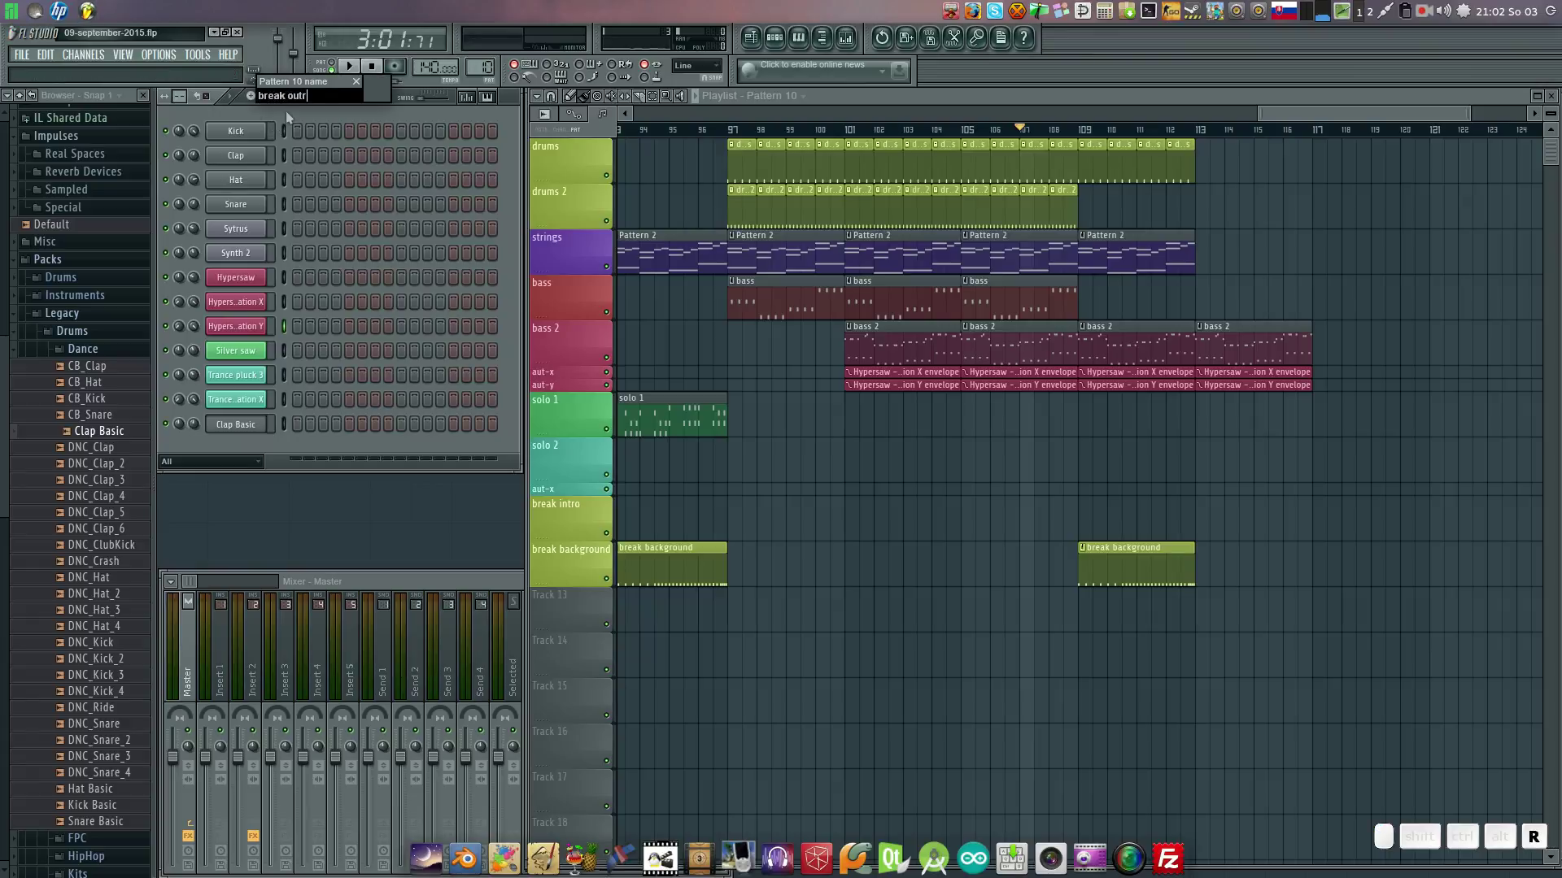
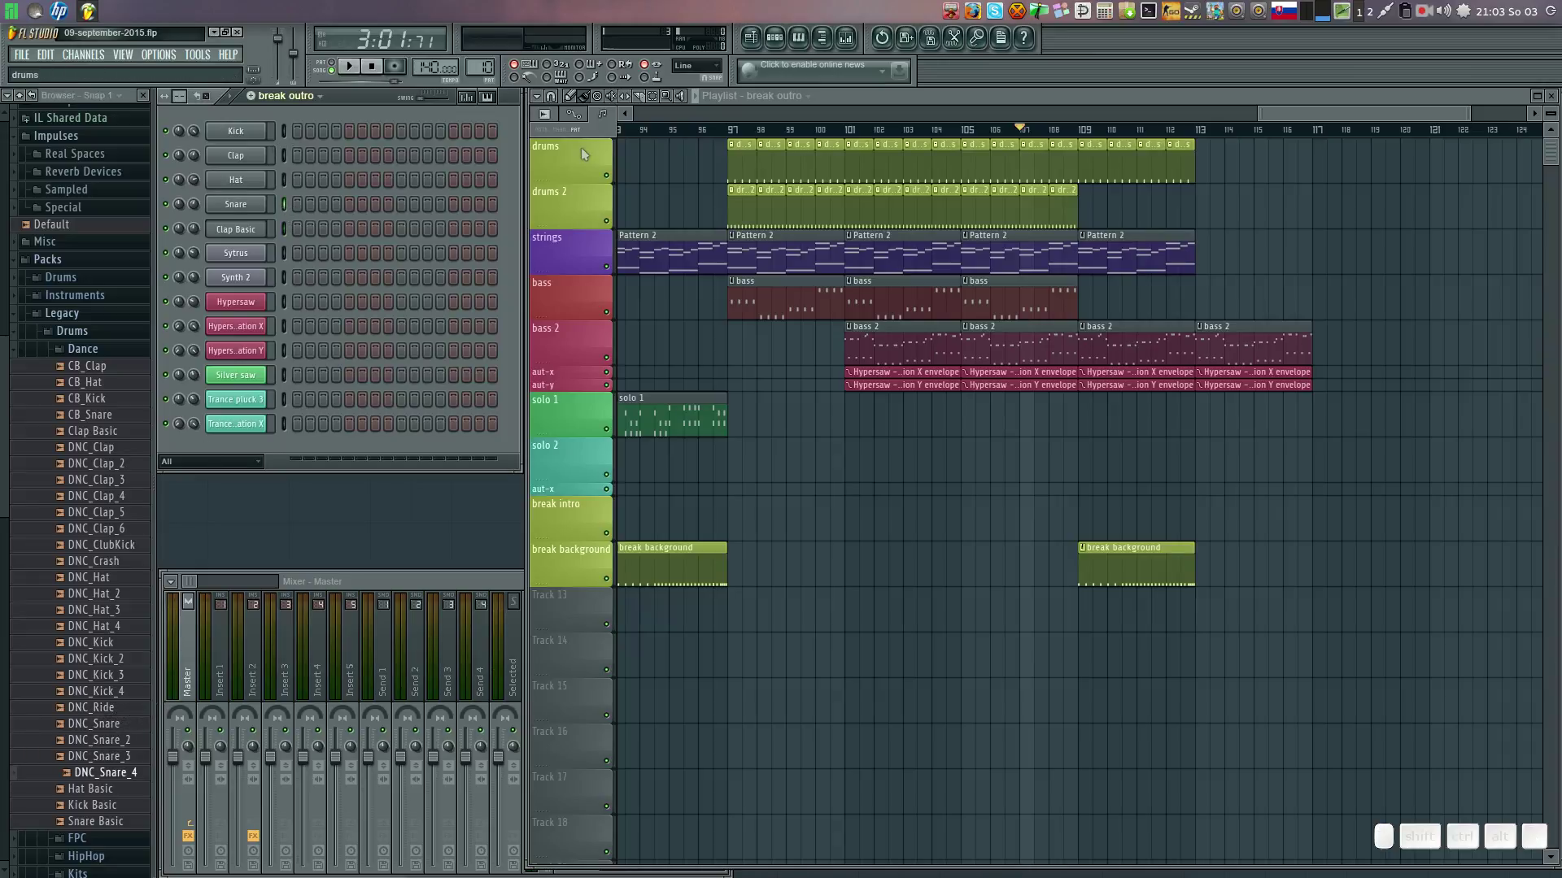
Switch to the drums 2 pattern and stop playback.
click(743, 196)
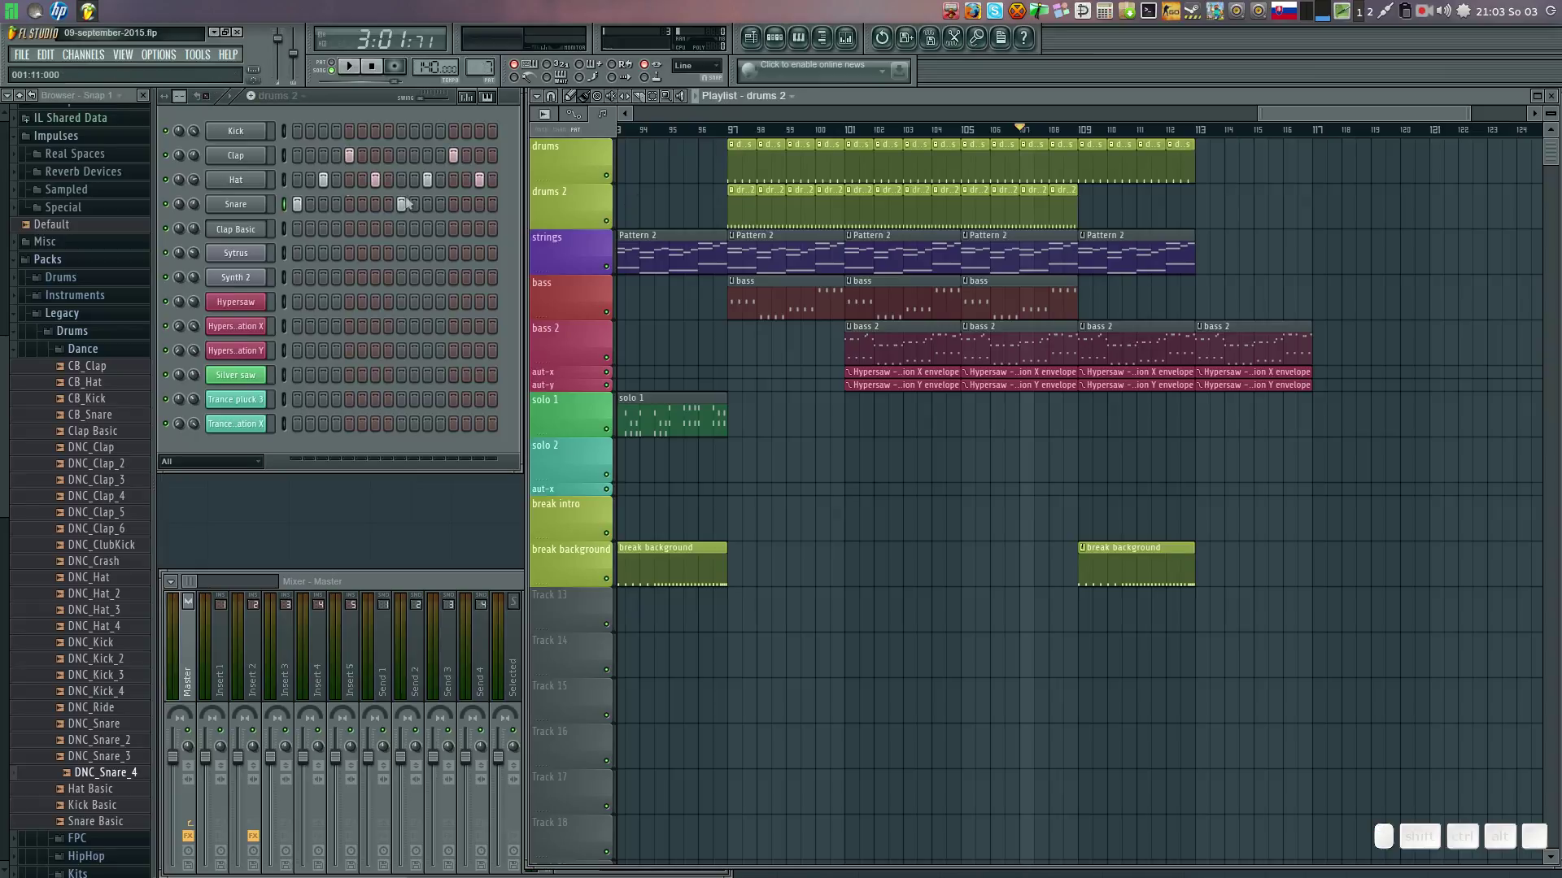
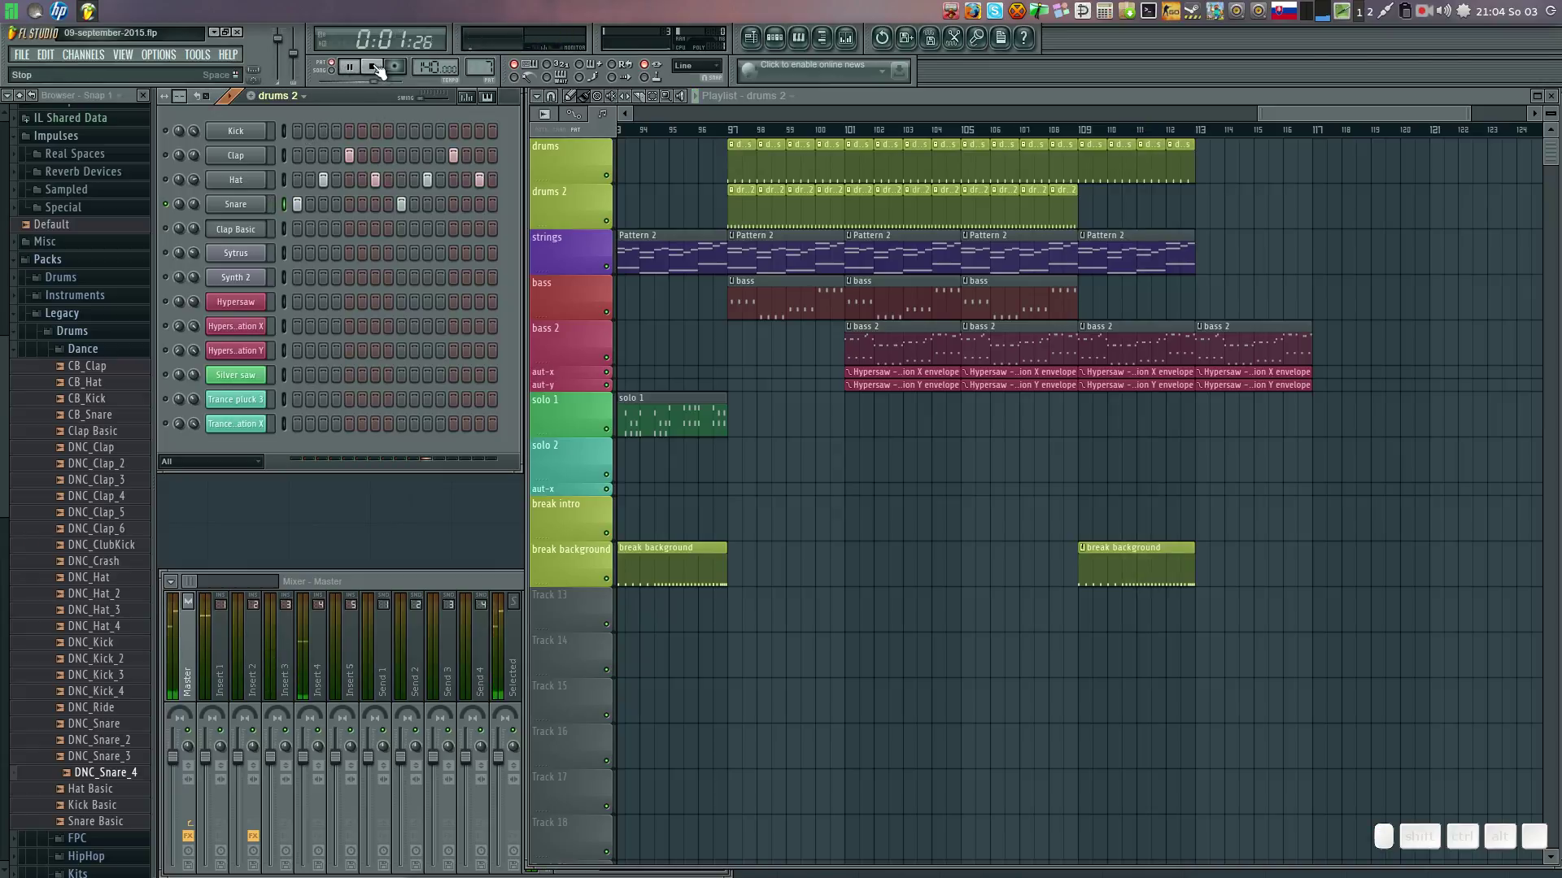
click(381, 71)
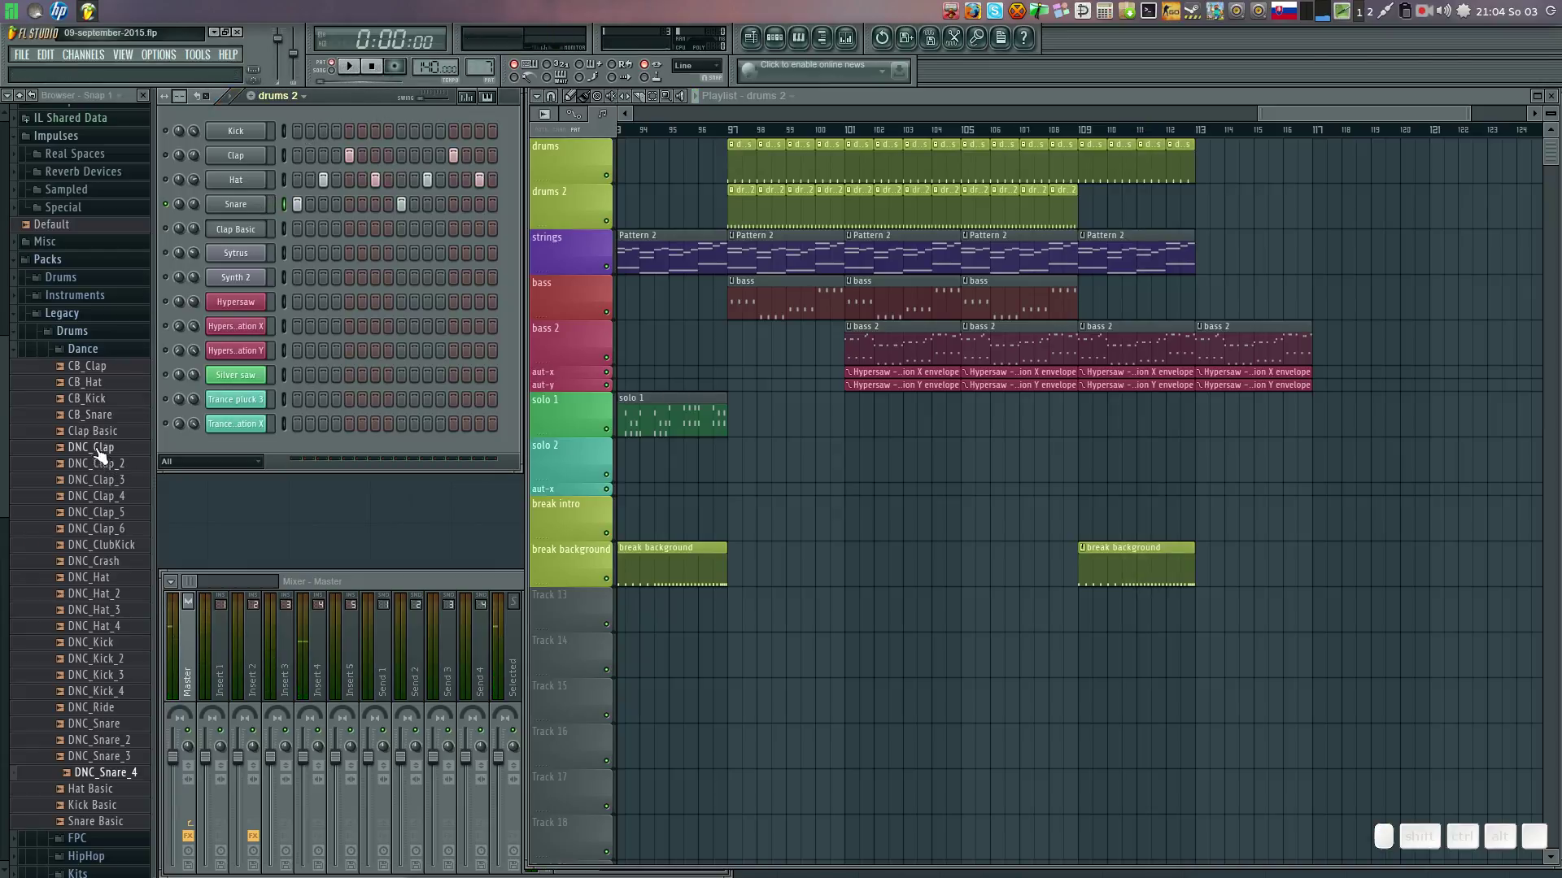
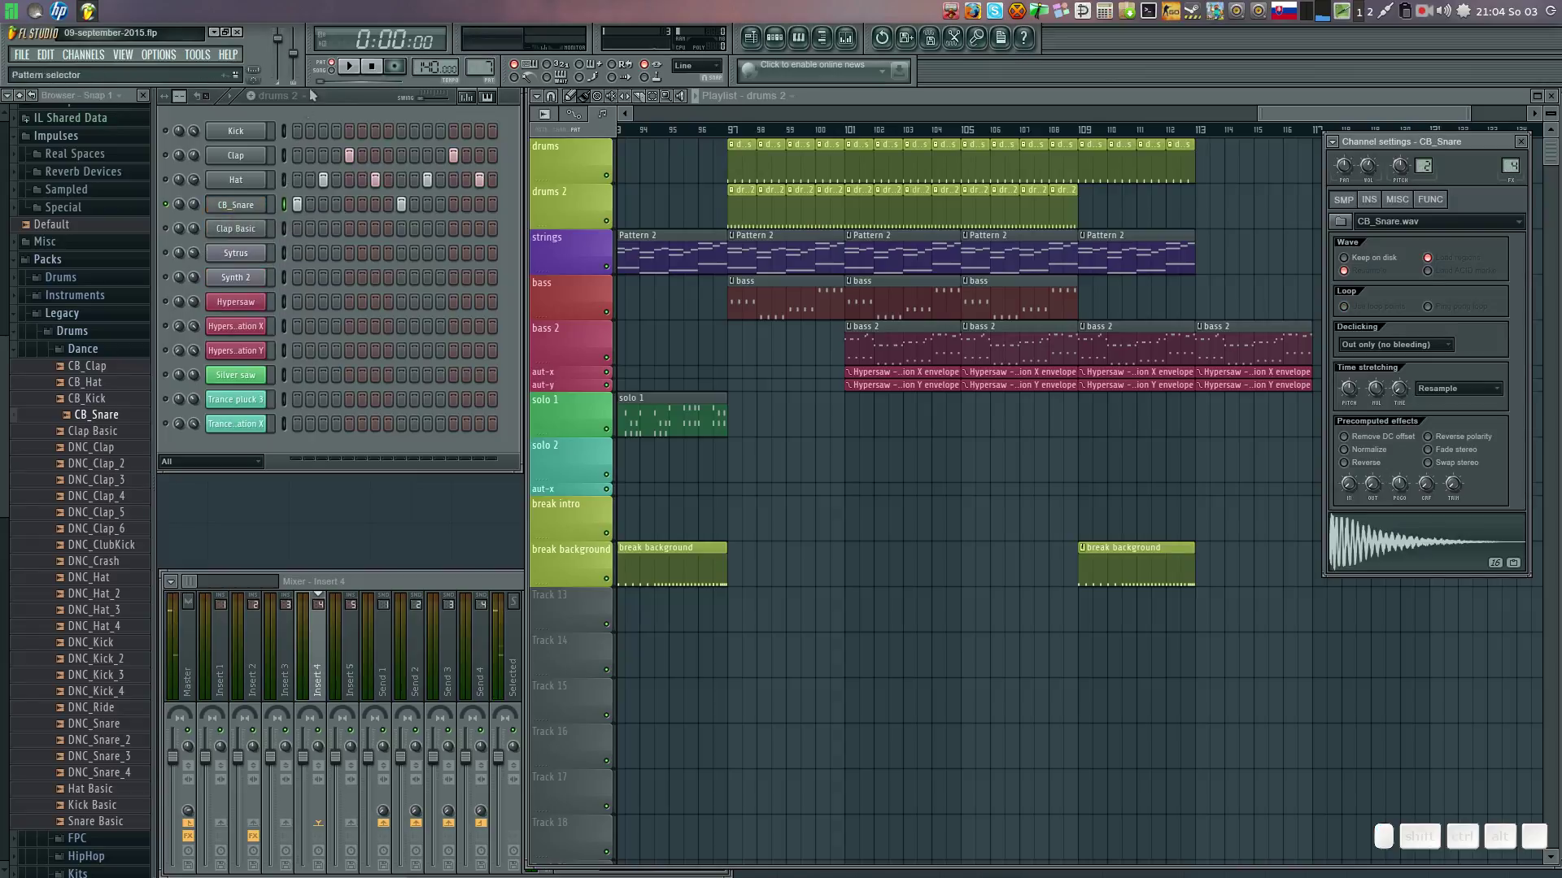
Audition drums 2, then browse samples on break background's Clap Basic channel to load Snare Basic.
click(354, 75)
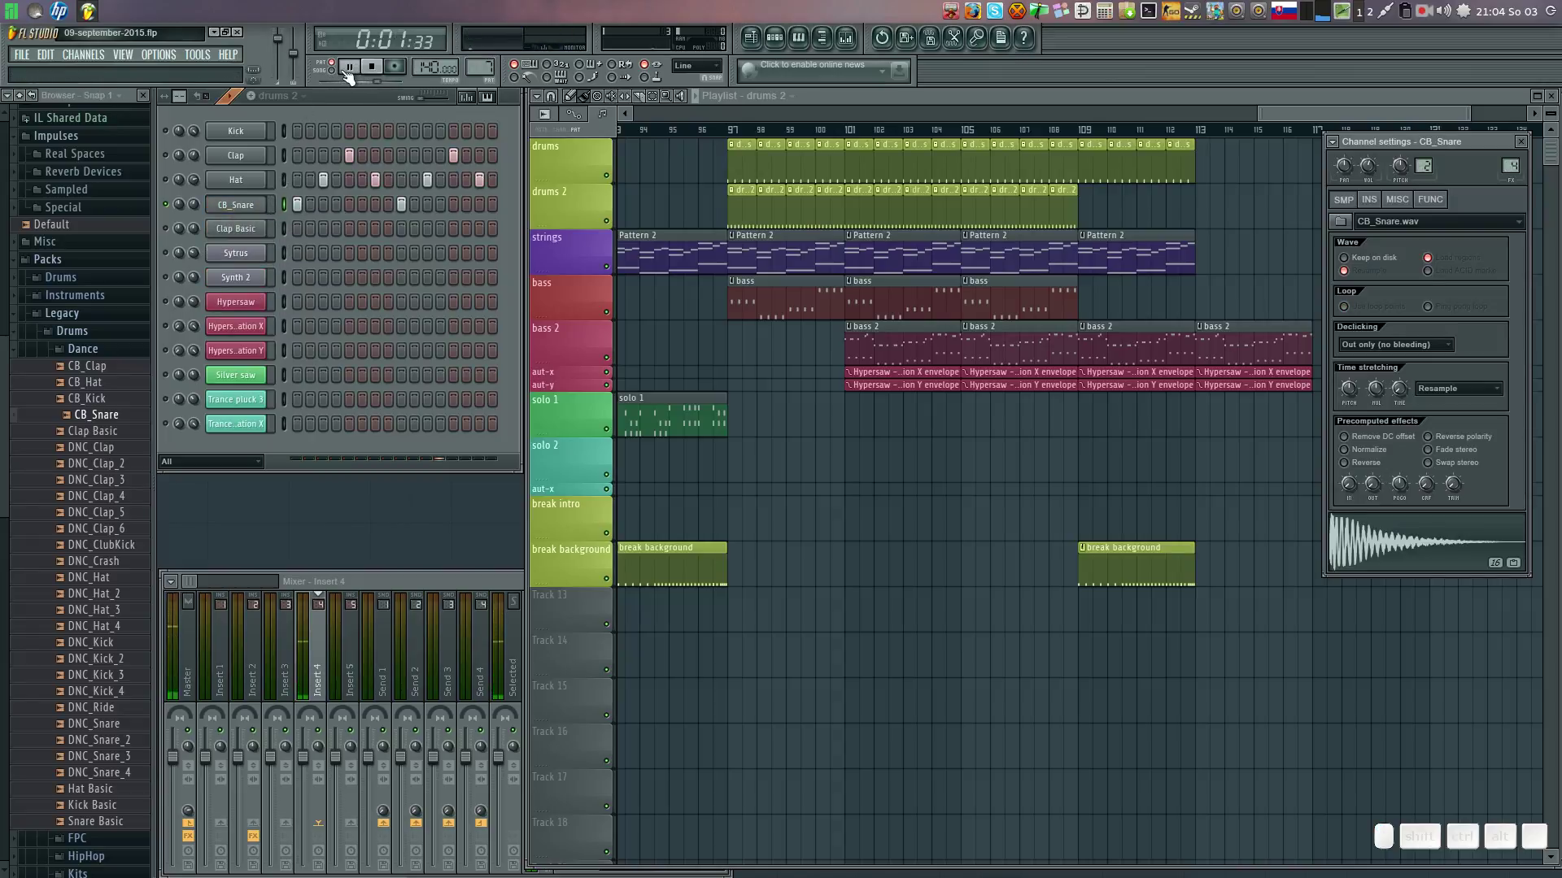
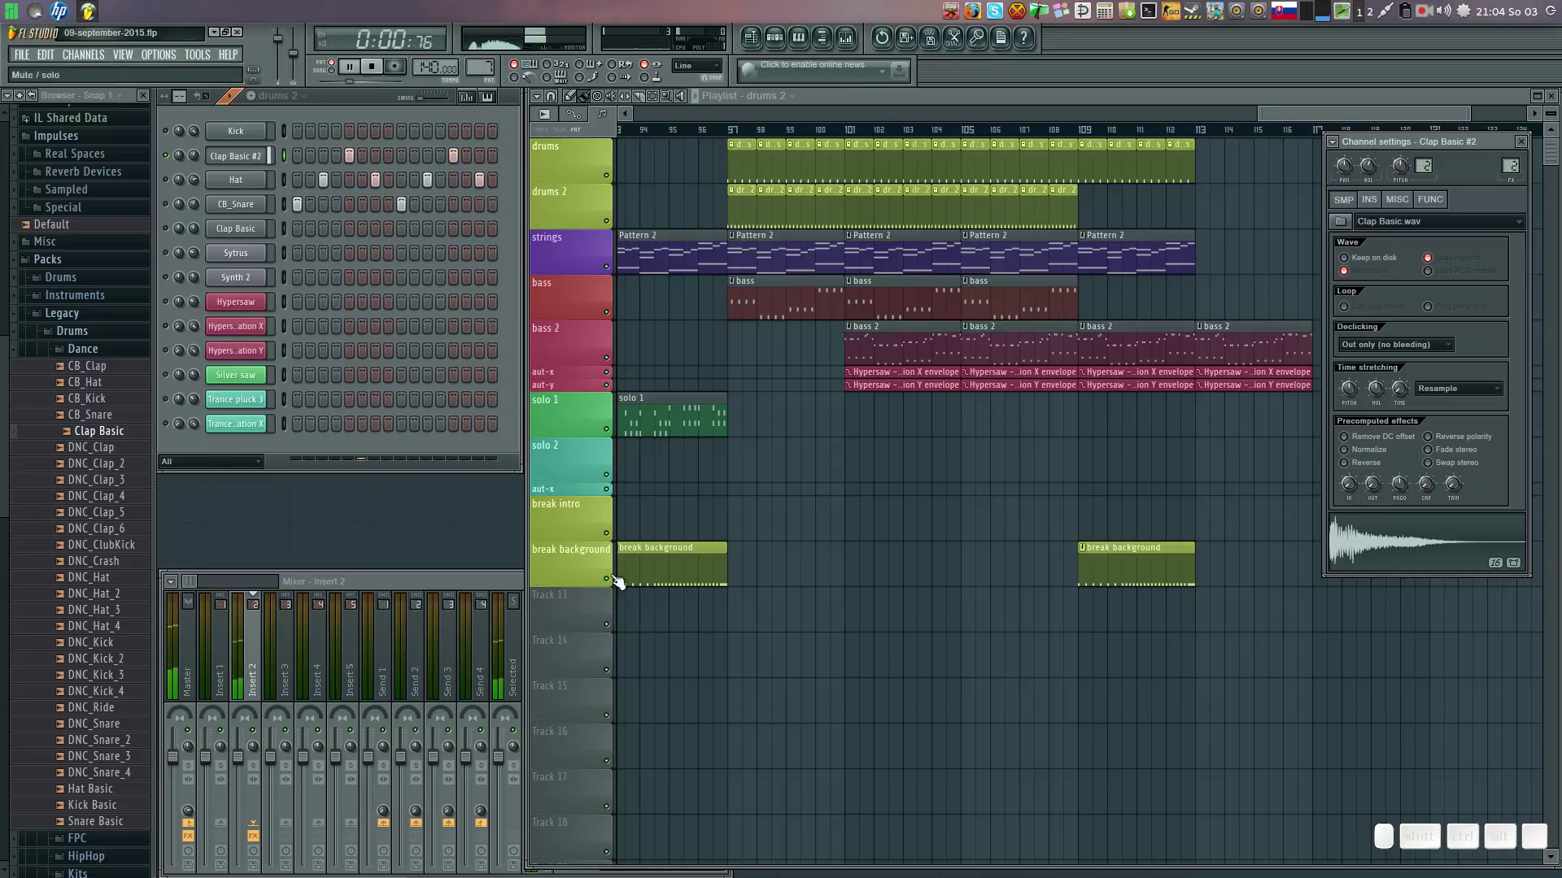
click(645, 571)
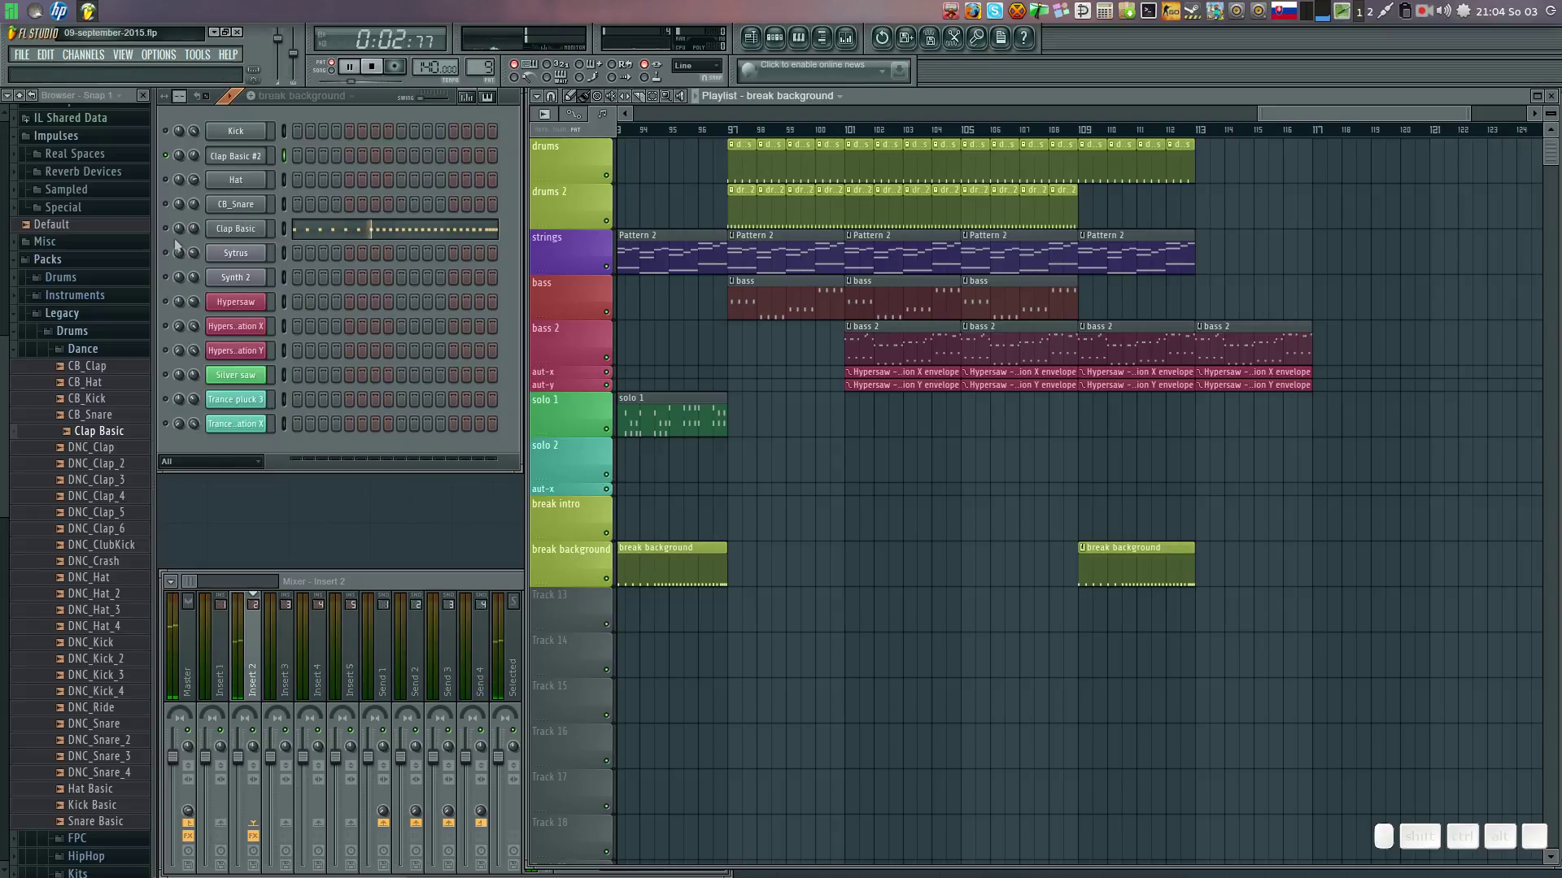
right_click(177, 237)
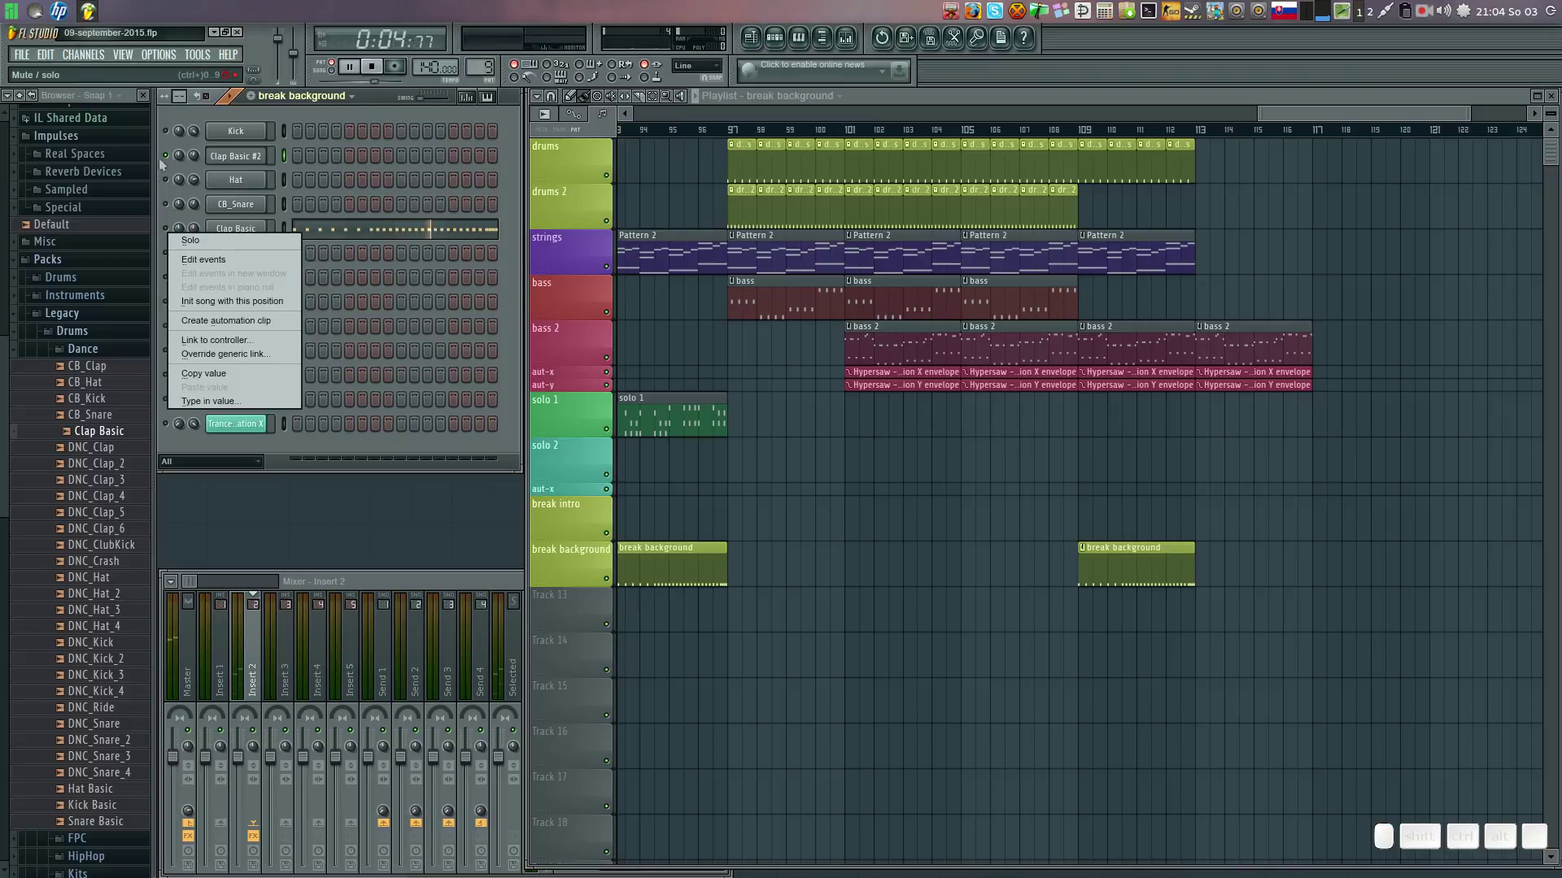
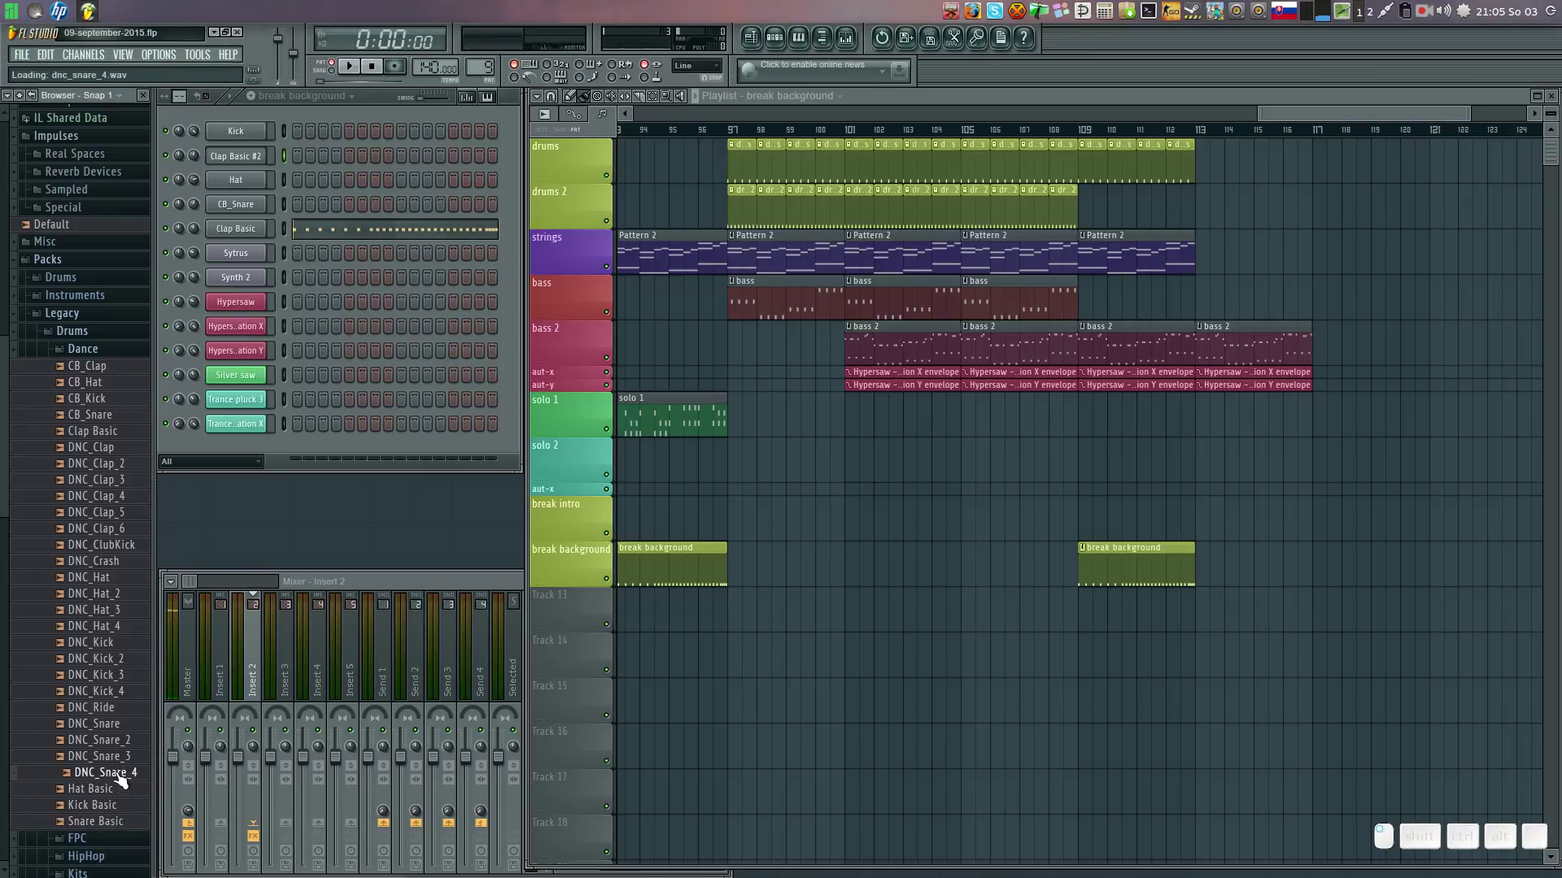
key(Up)
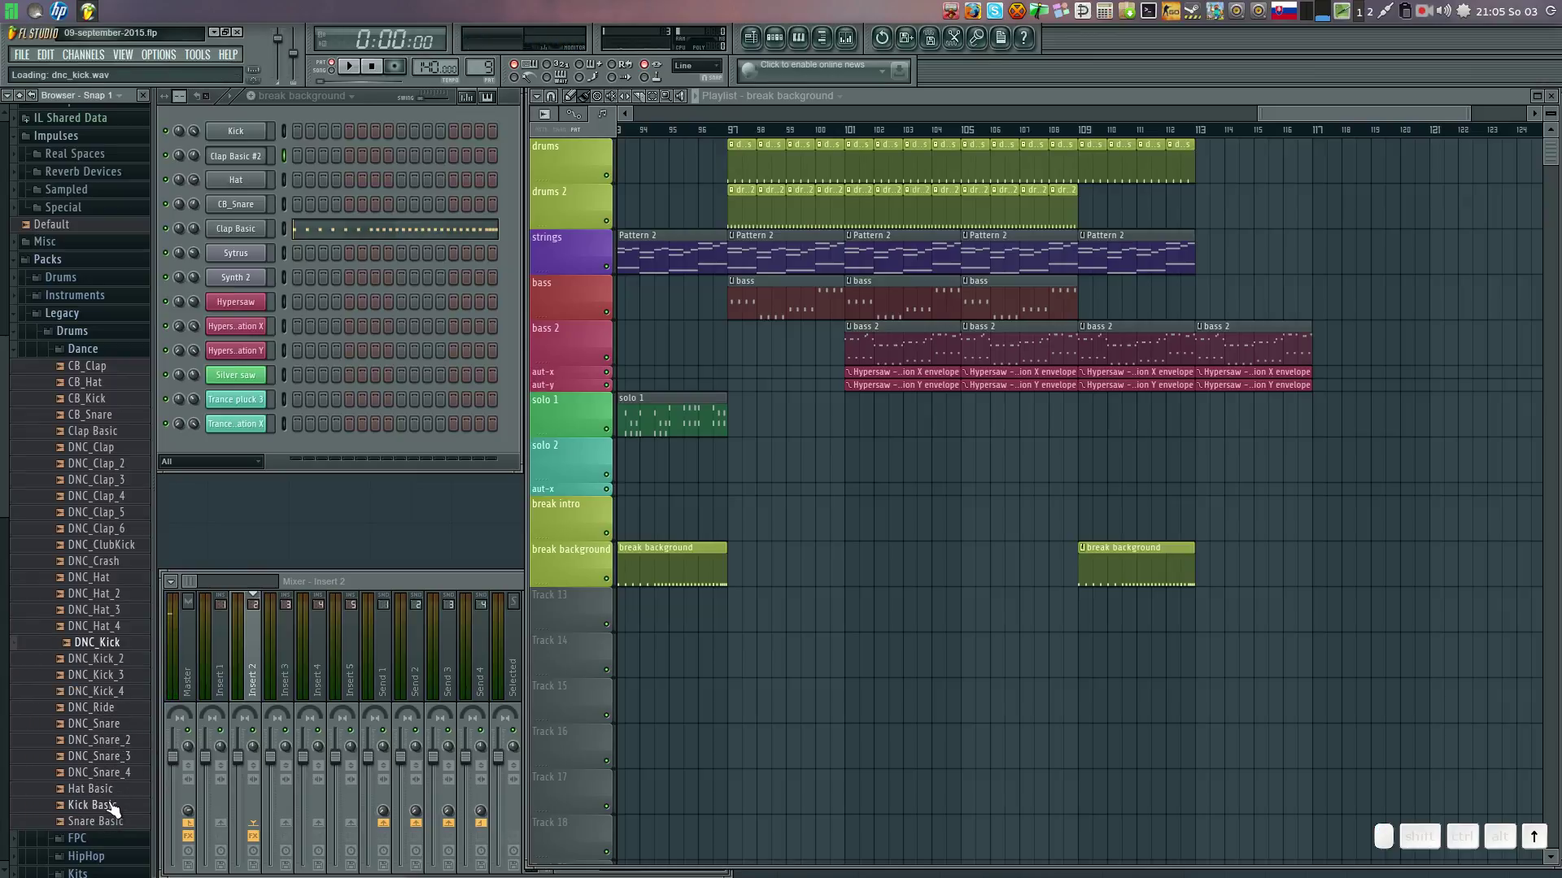
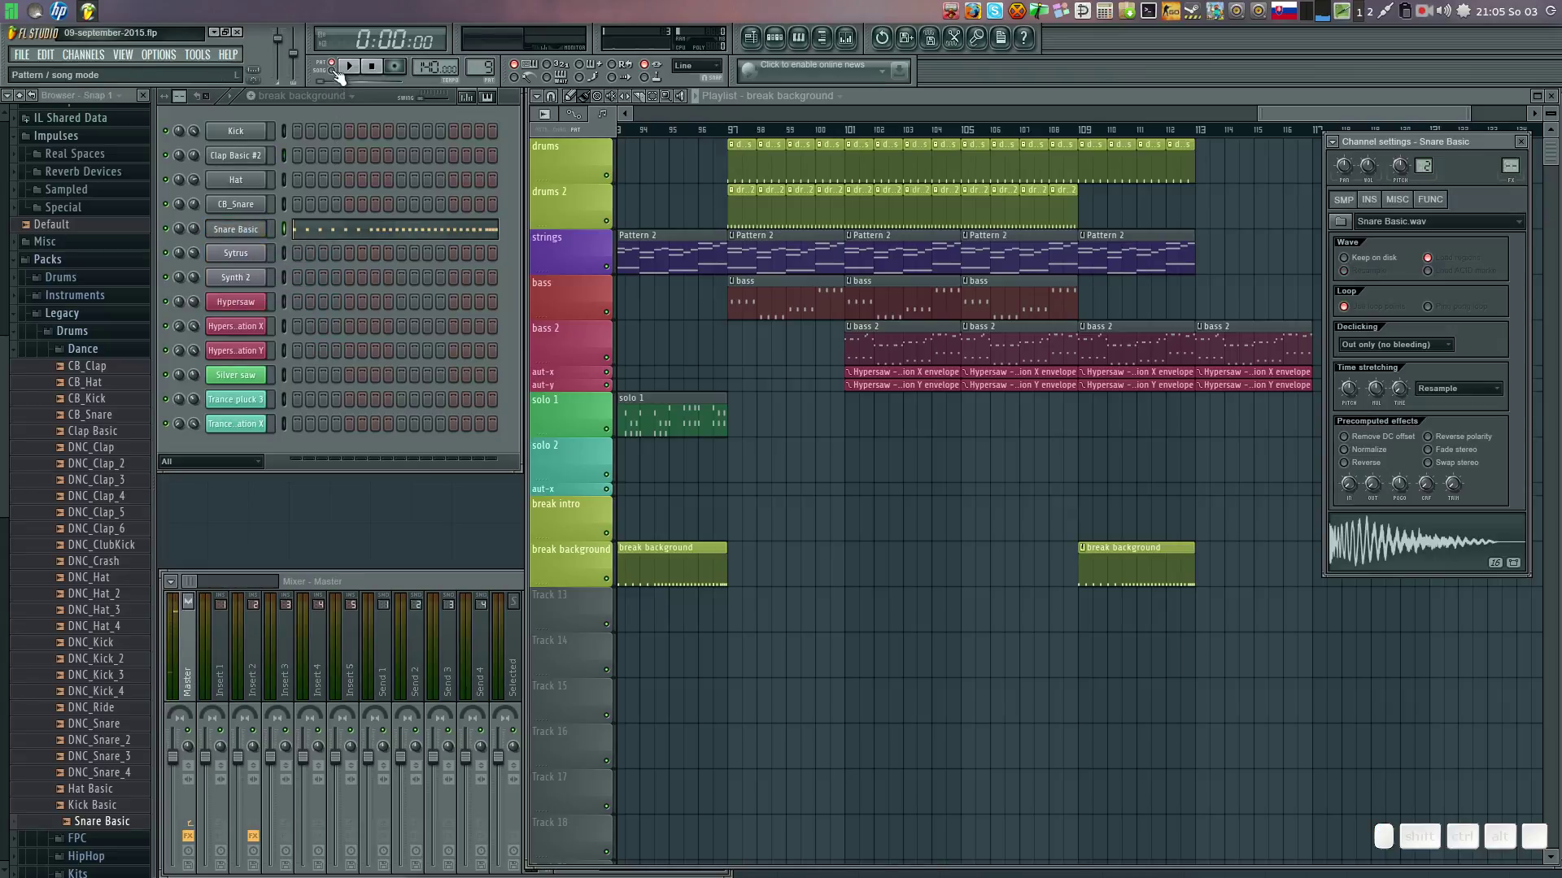
Play and stop the break background pattern, then select the Snare Basic channel's notes.
click(360, 75)
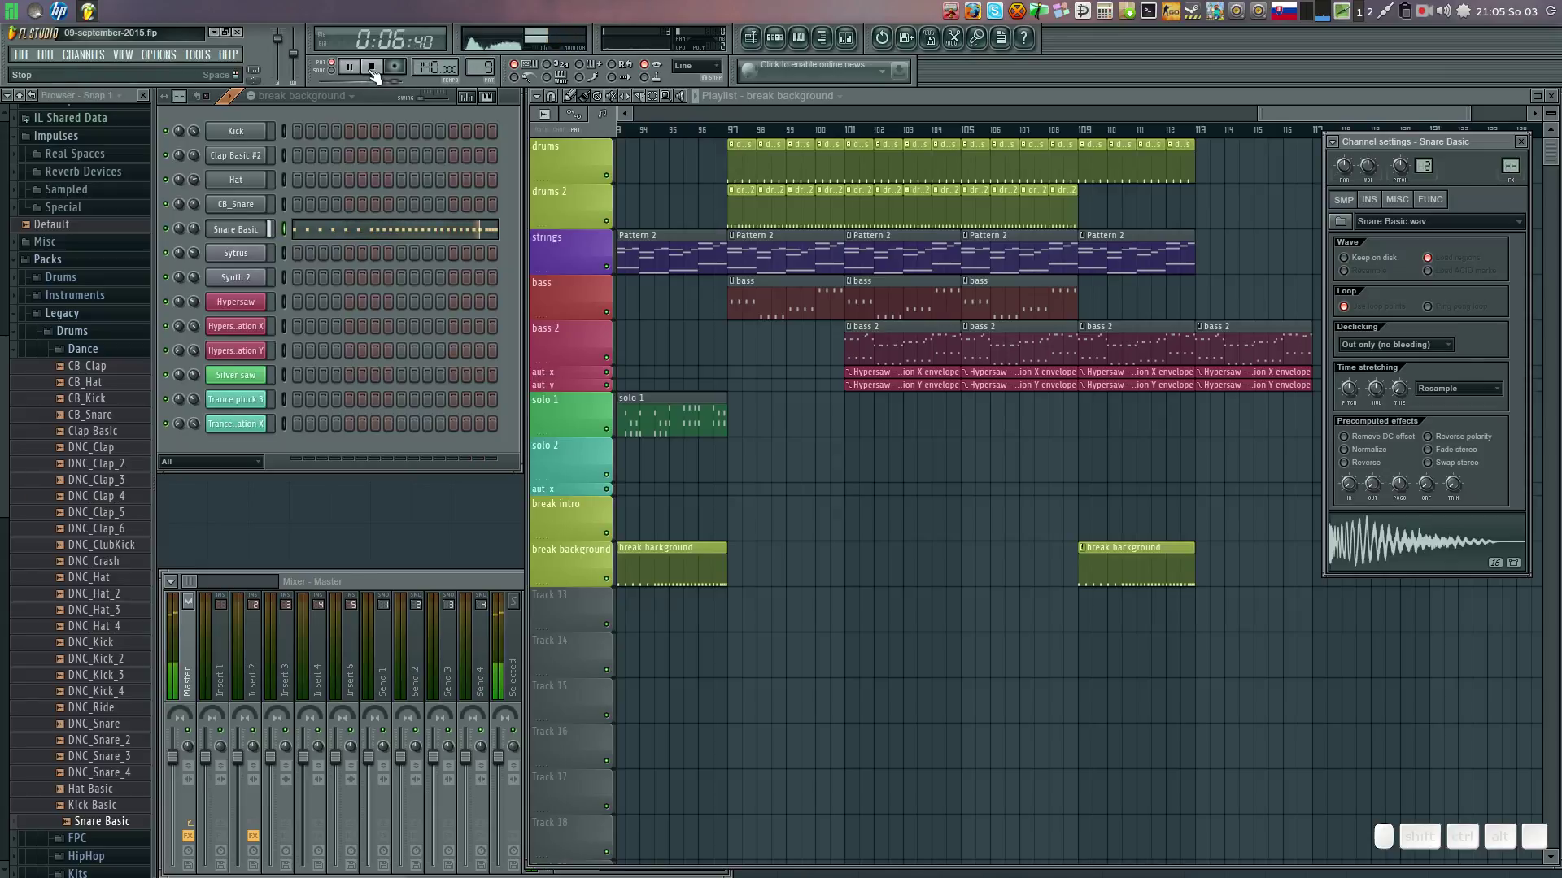
click(377, 75)
click(443, 246)
click(452, 232)
Rework the roll's ending in the piano roll into evenly spaced Snare Basic notes.
key(space)
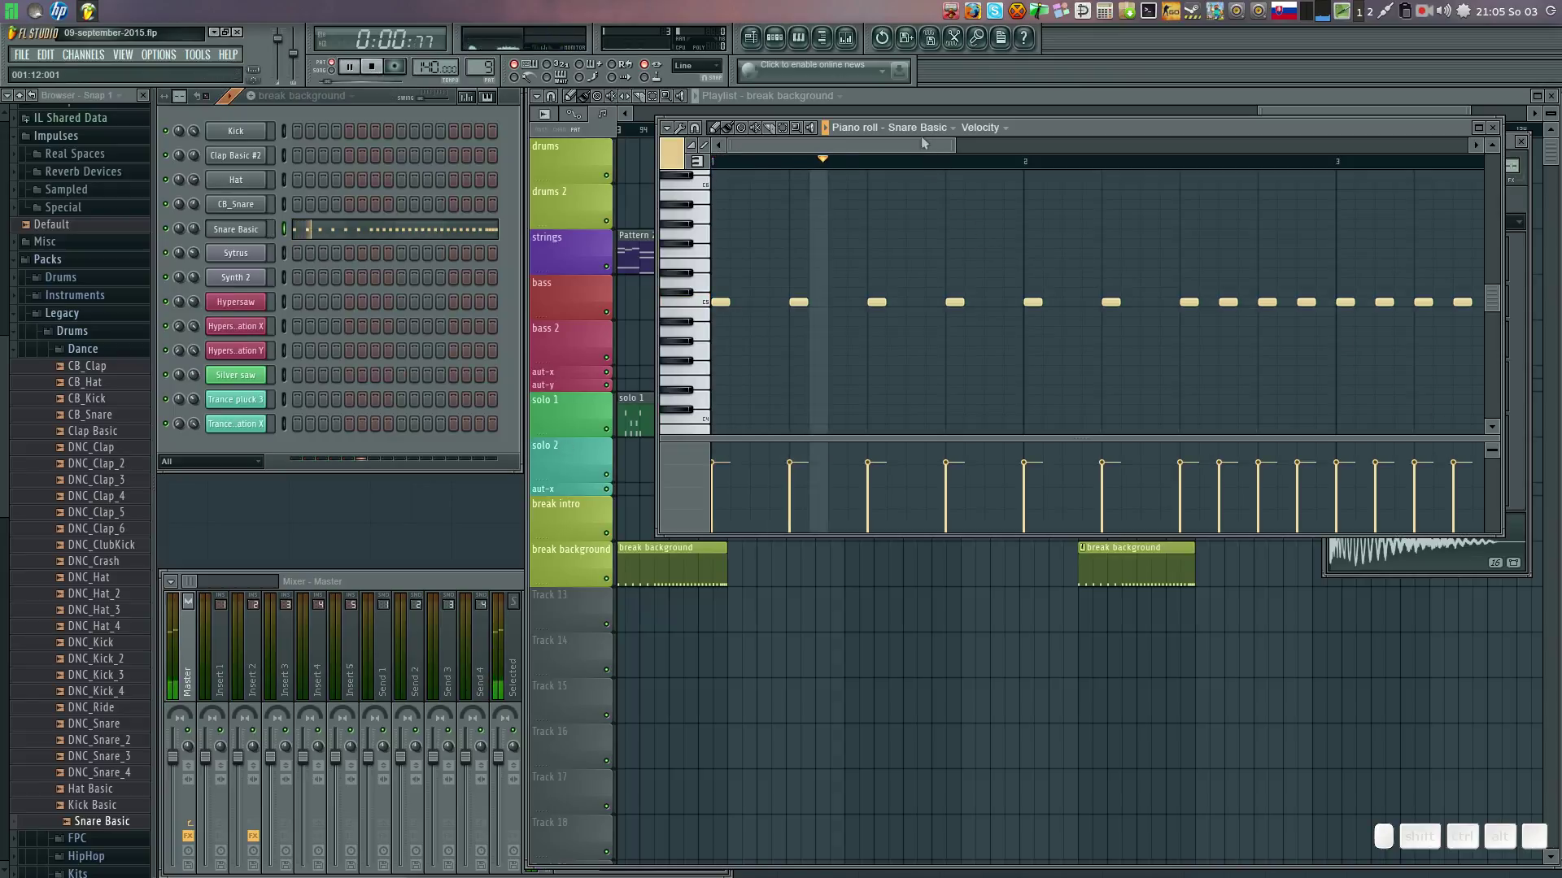
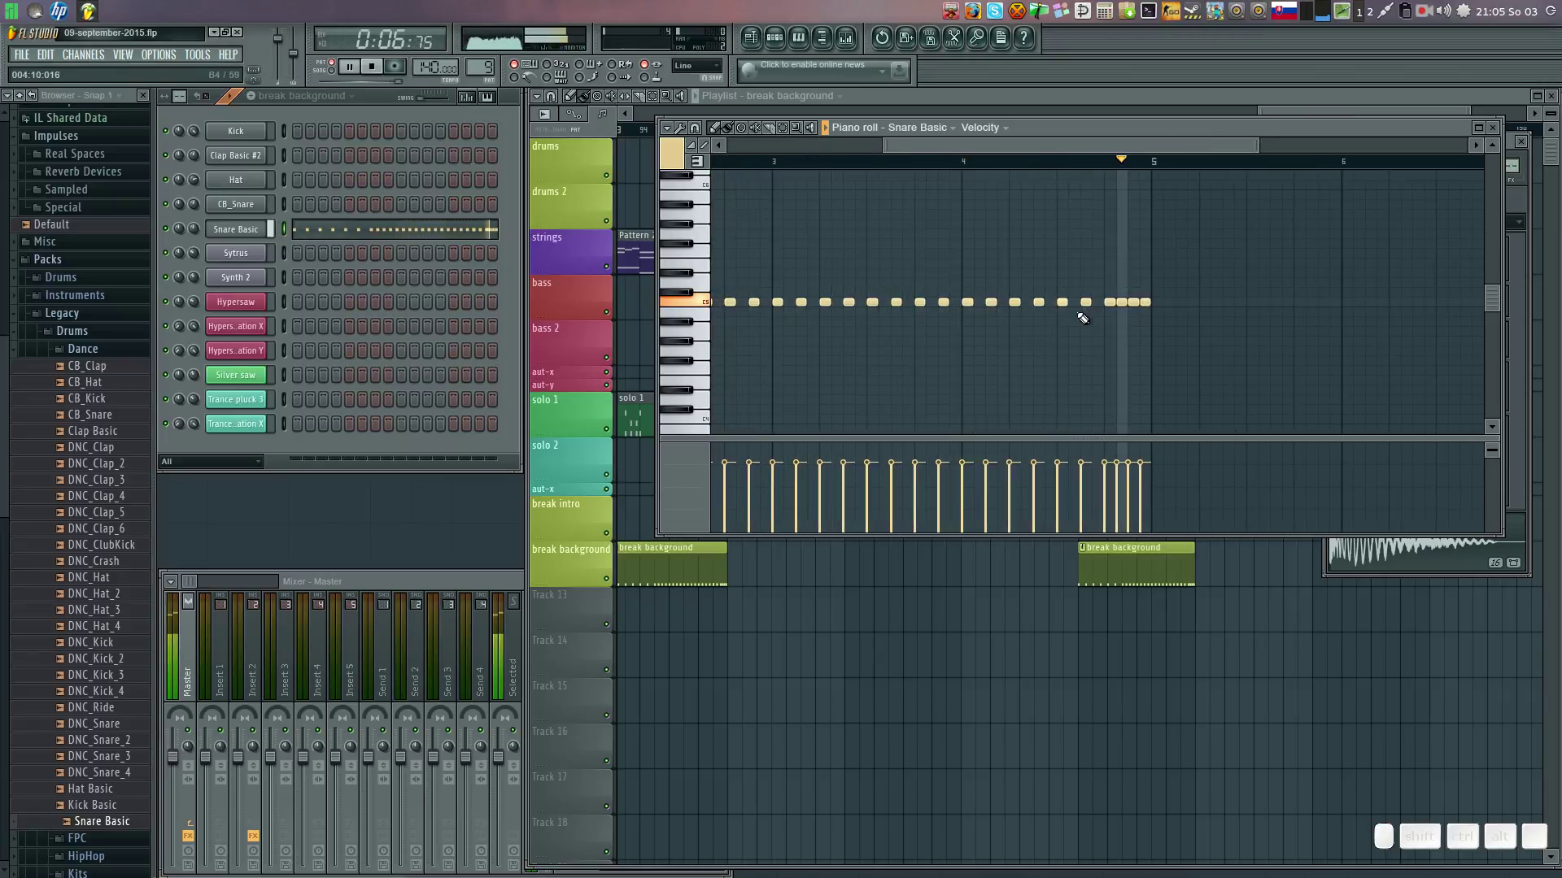
right_click(1067, 298)
right_click(1065, 301)
click(1061, 303)
right_click(1085, 301)
click(1081, 302)
click(1071, 299)
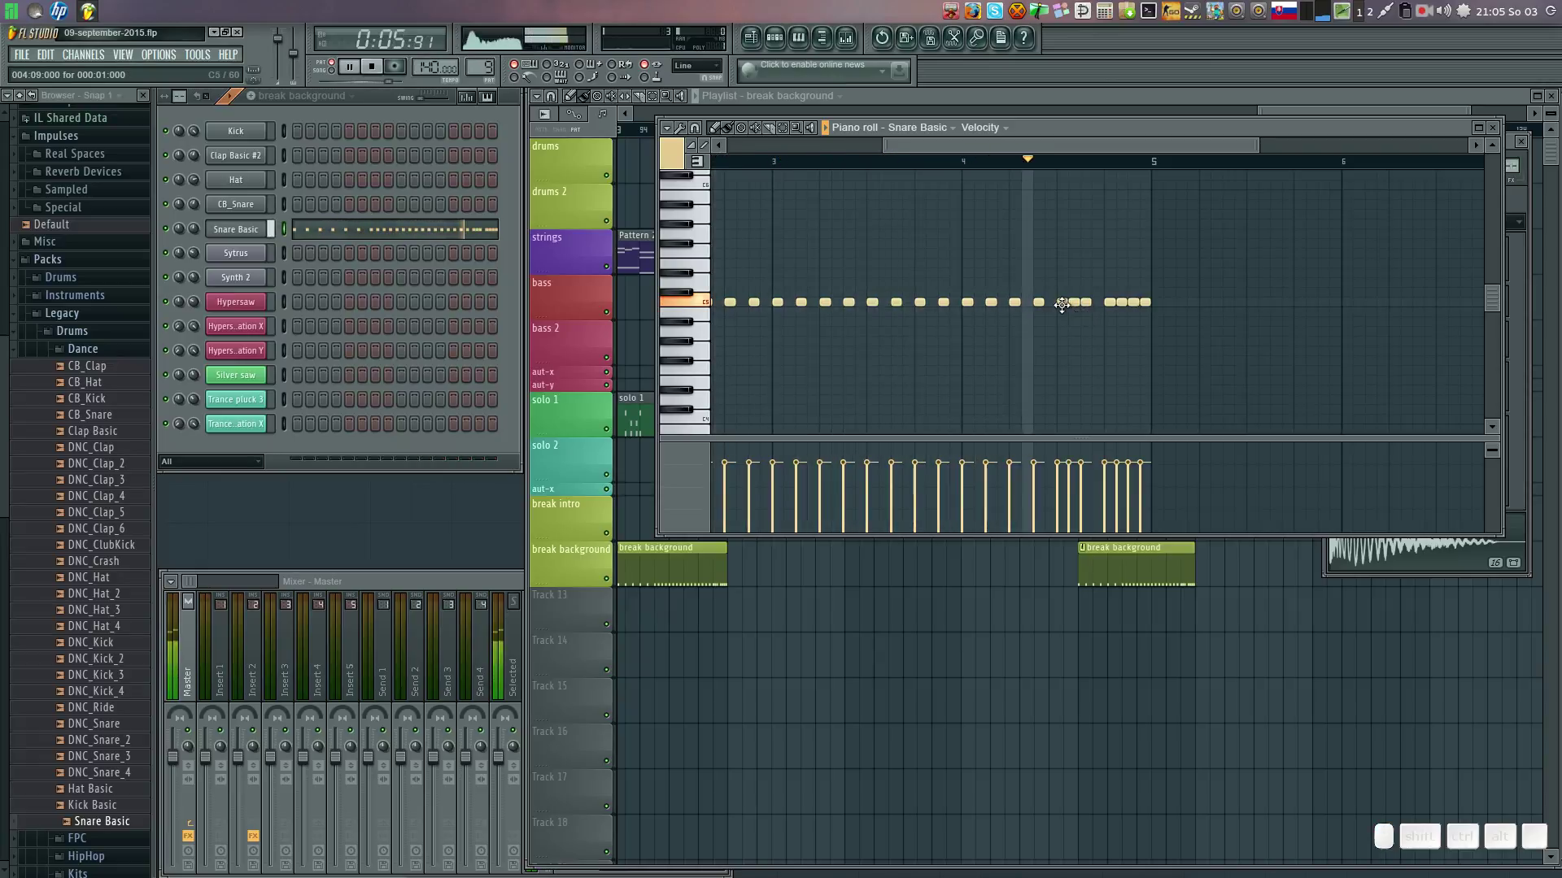
right_click(1065, 300)
click(1060, 301)
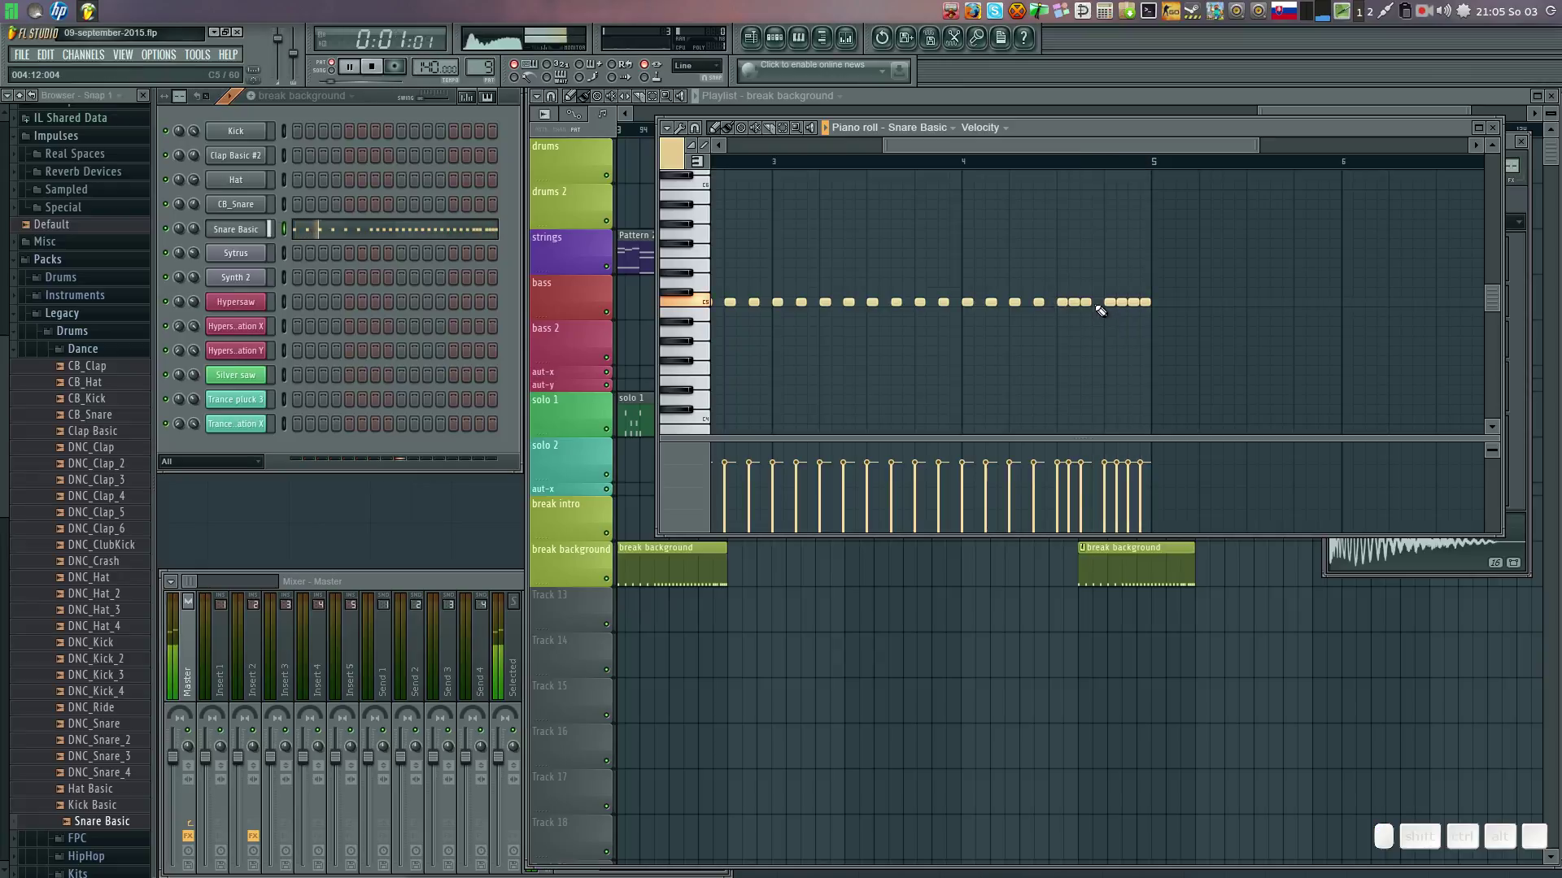
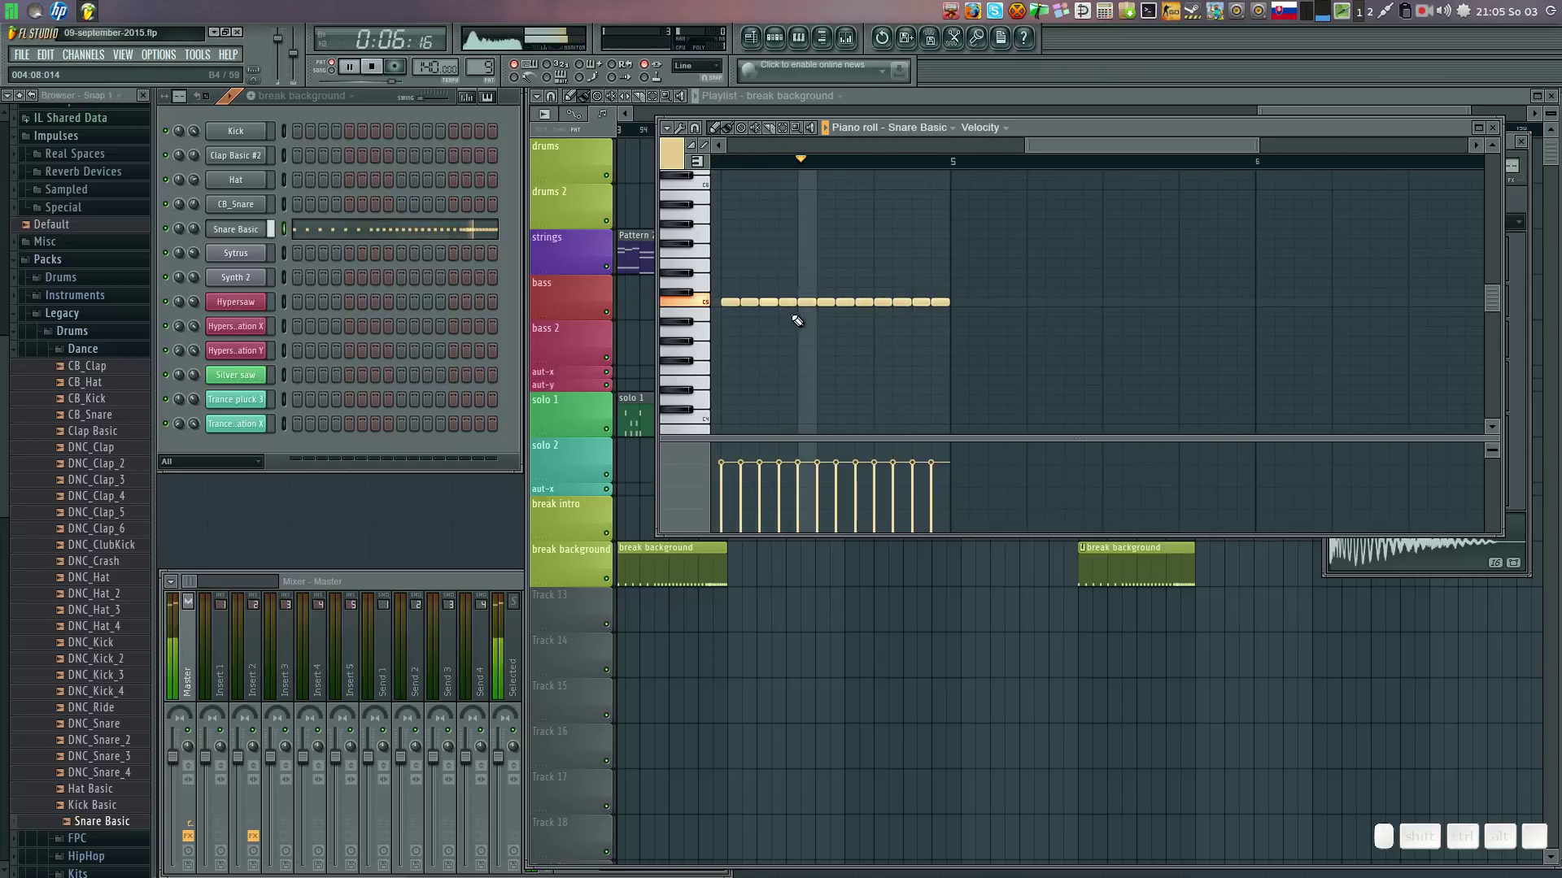
Replace a cluster of snare notes earlier in the roll with a single hit.
right_click(771, 295)
right_click(772, 300)
right_click(772, 303)
click(768, 300)
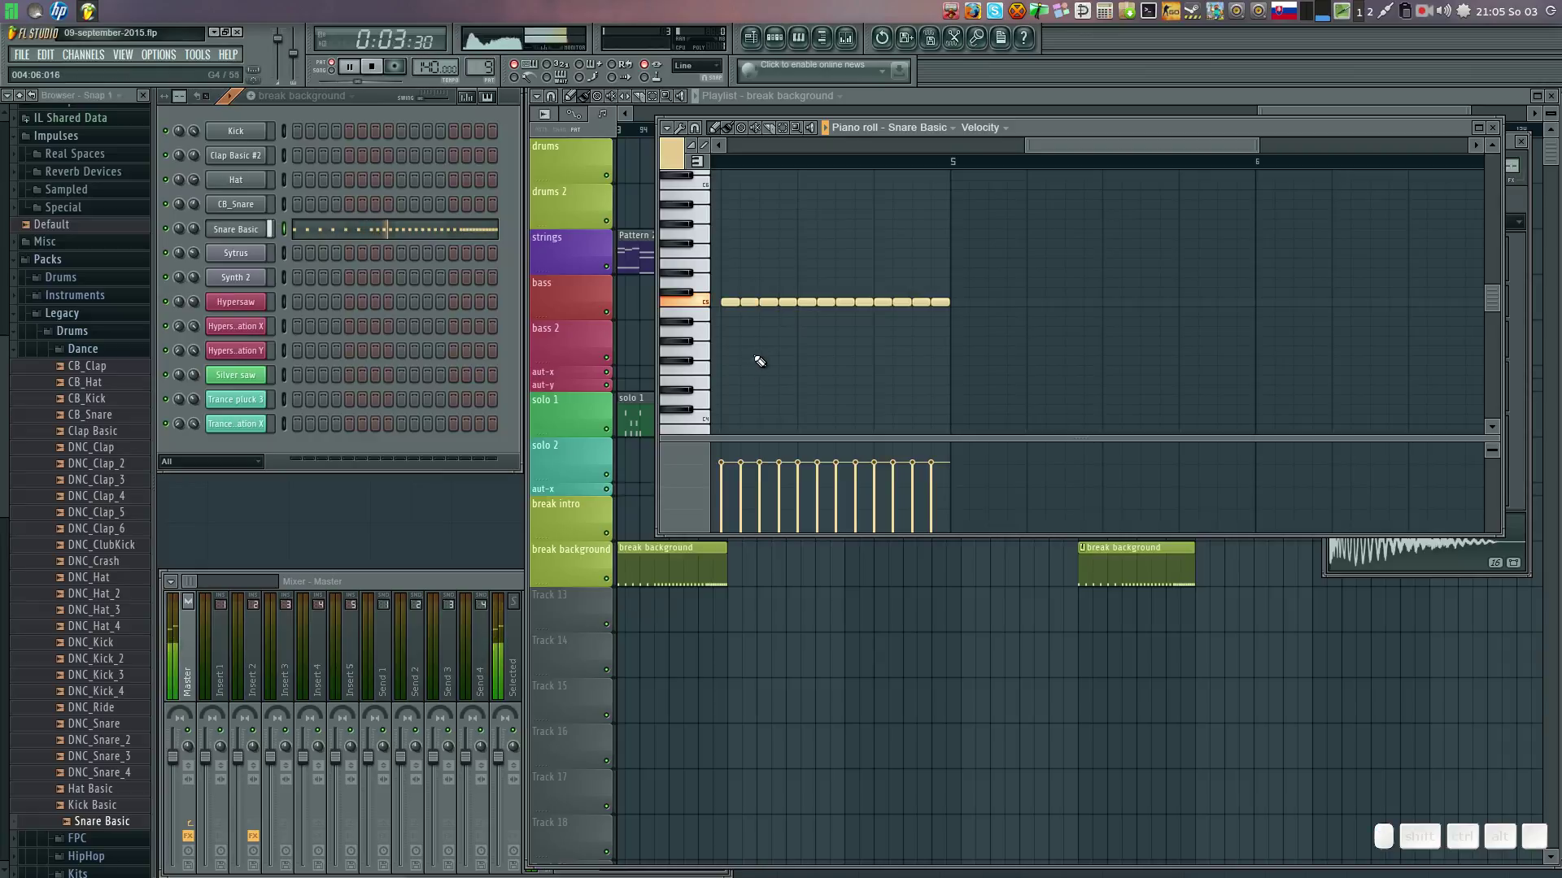
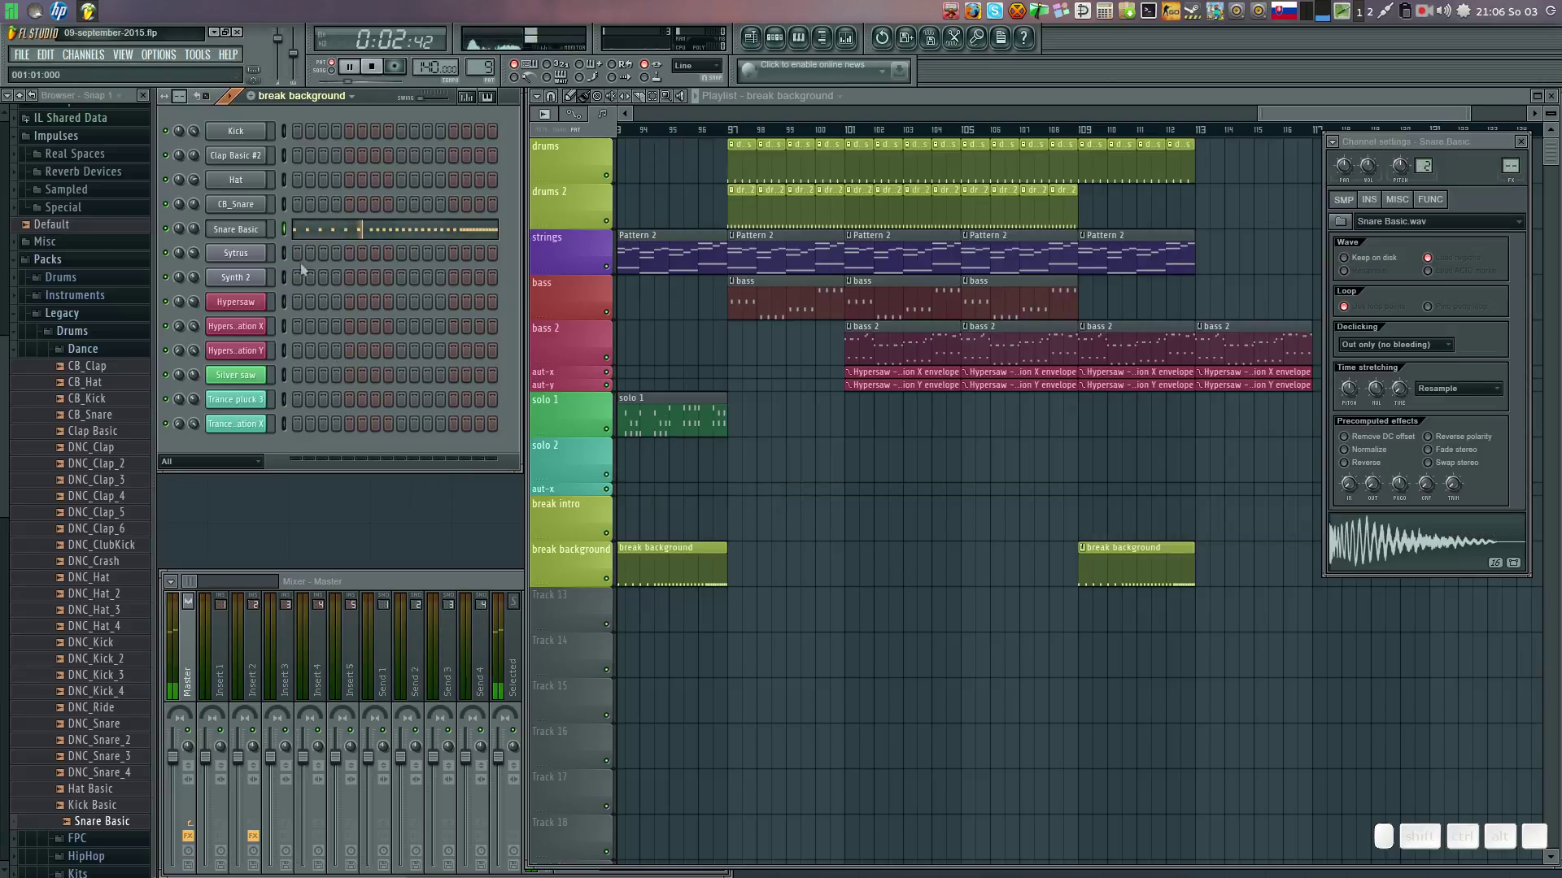
Toggle playback and move the song position to where the drums section starts.
key(space)
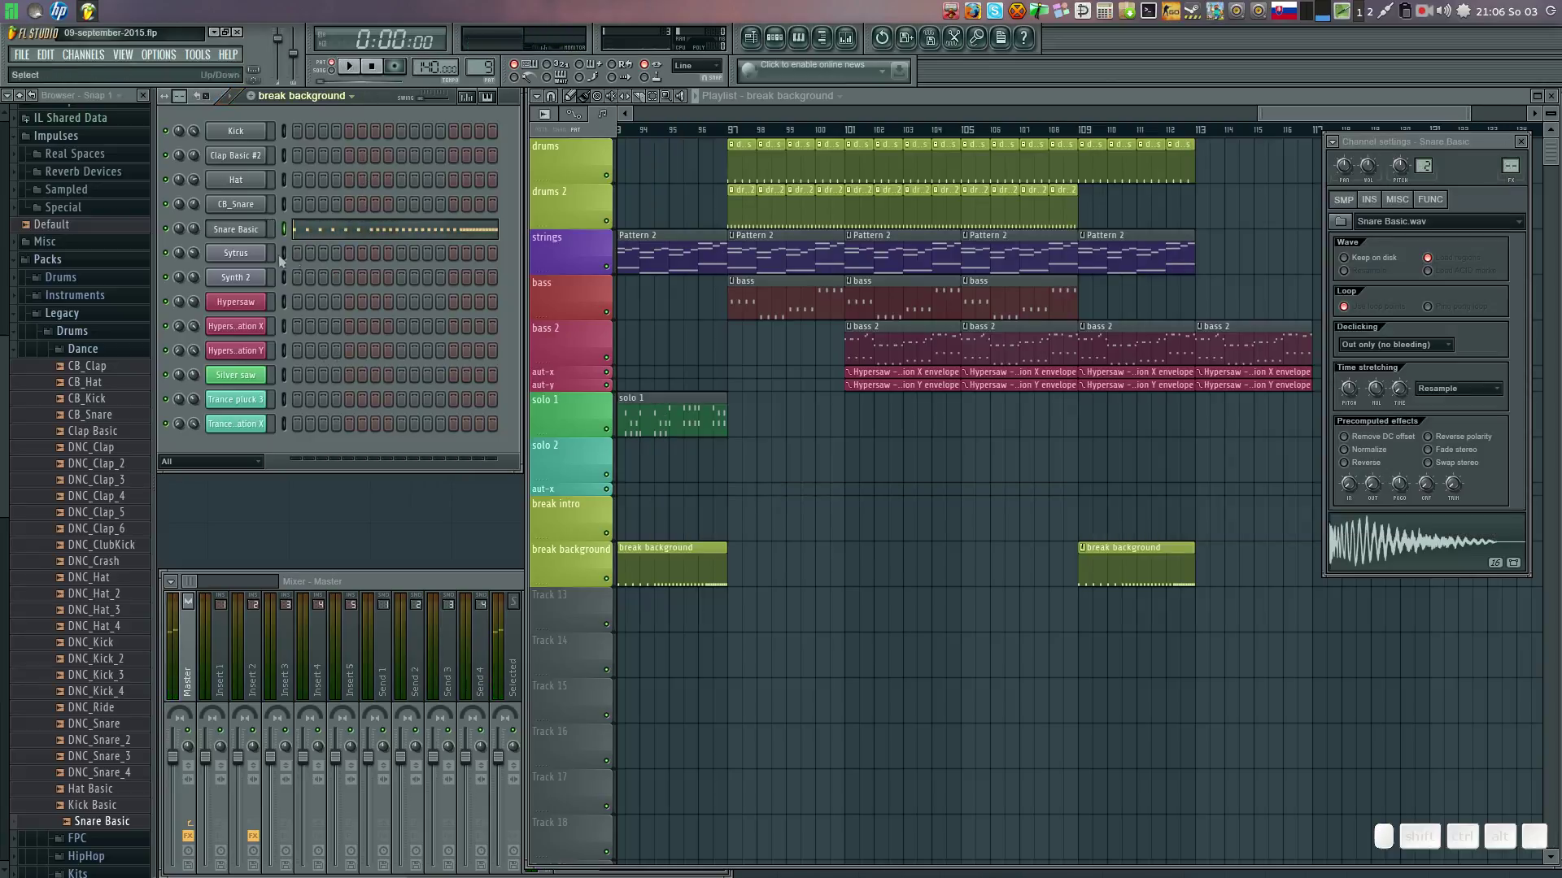
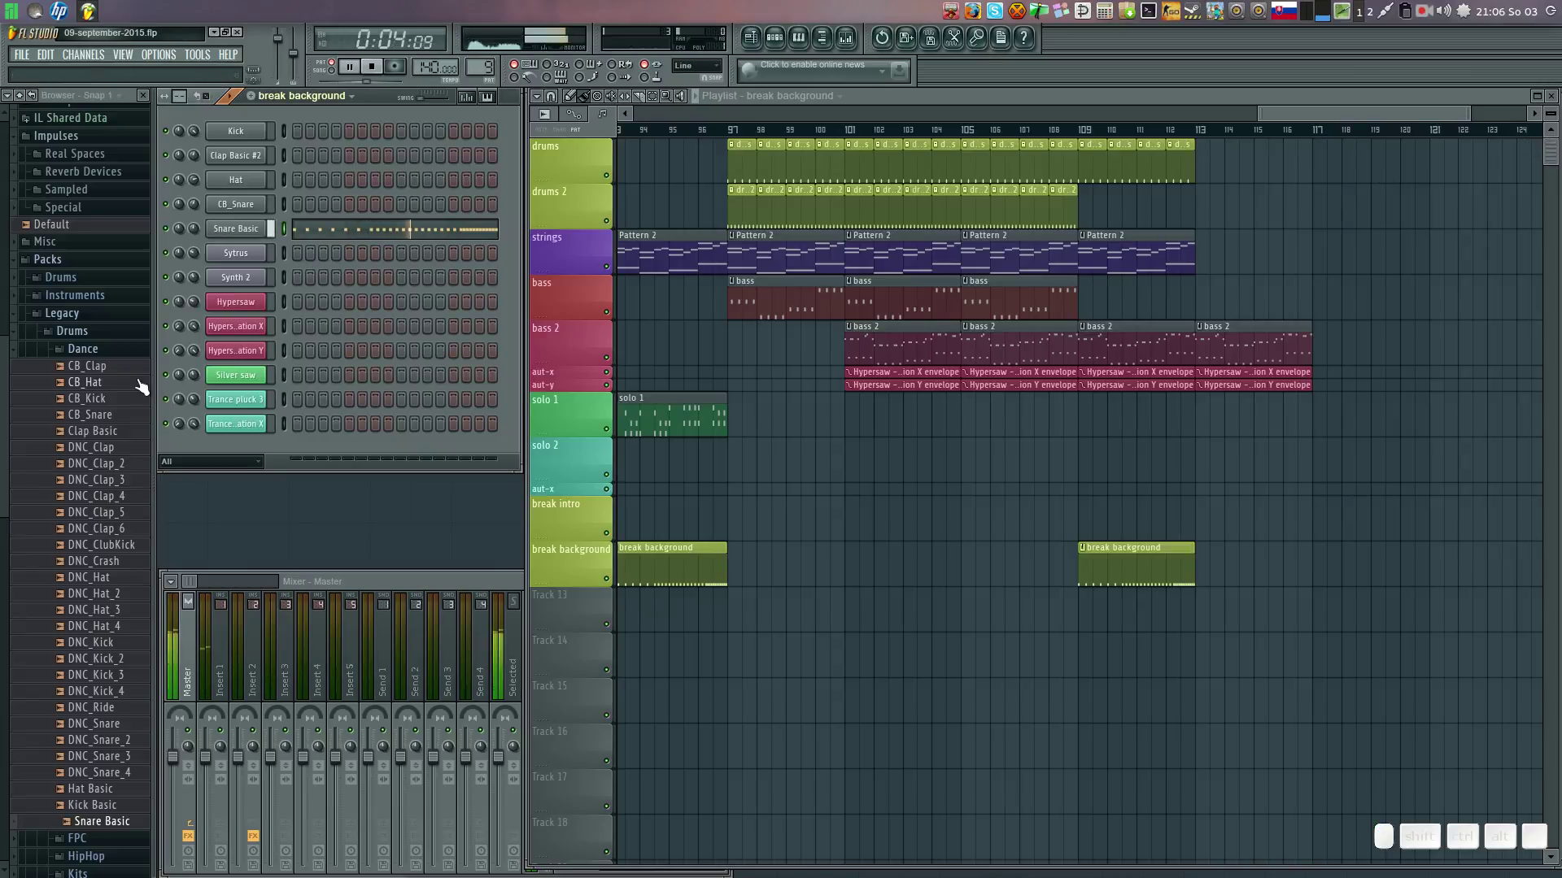
key(space)
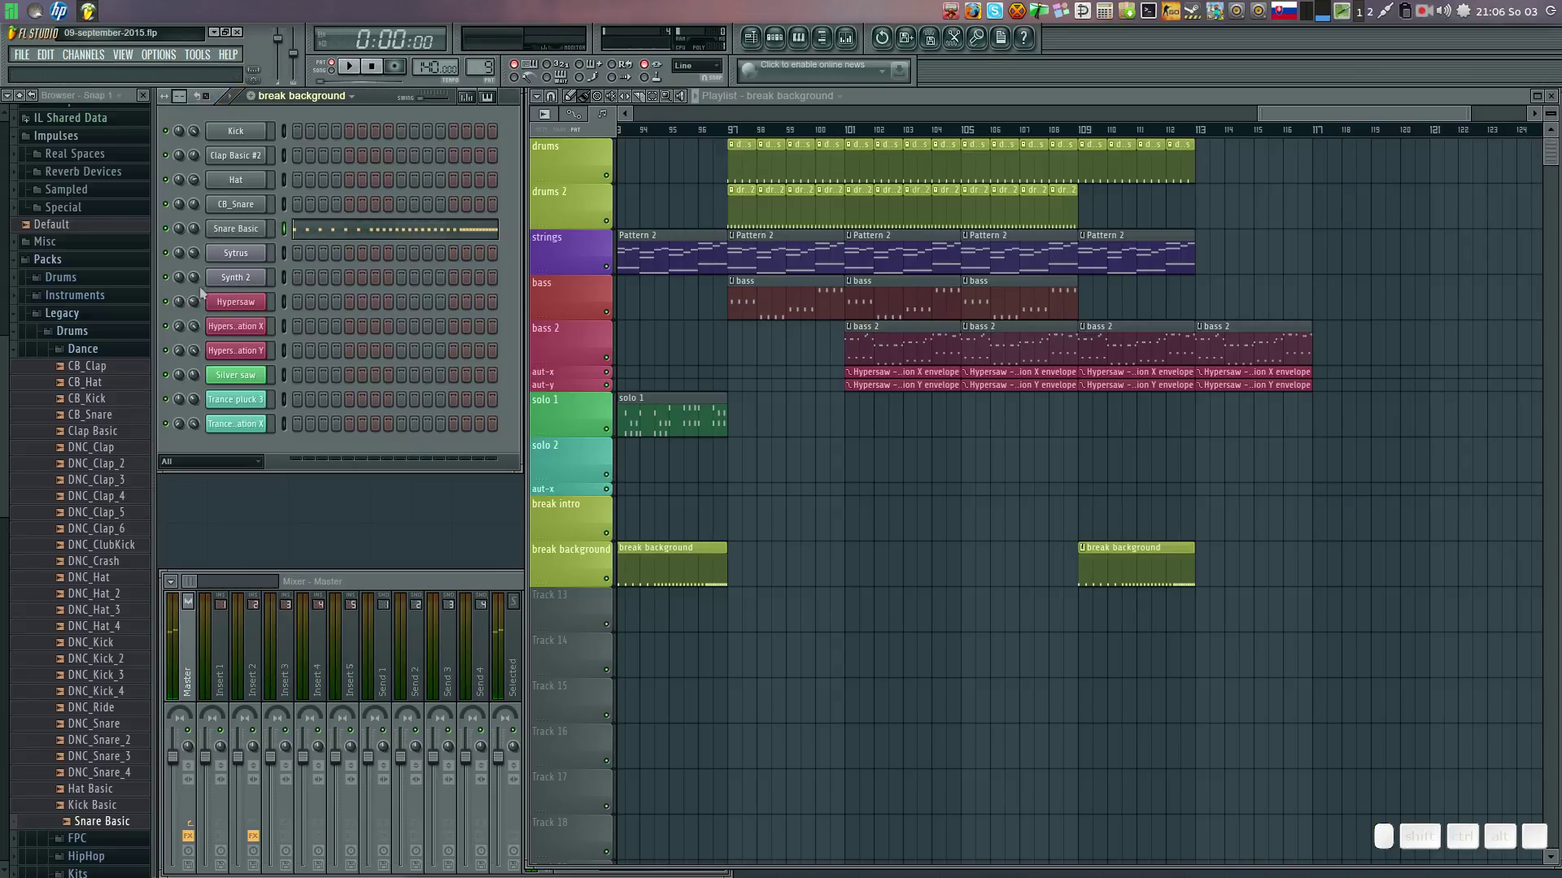
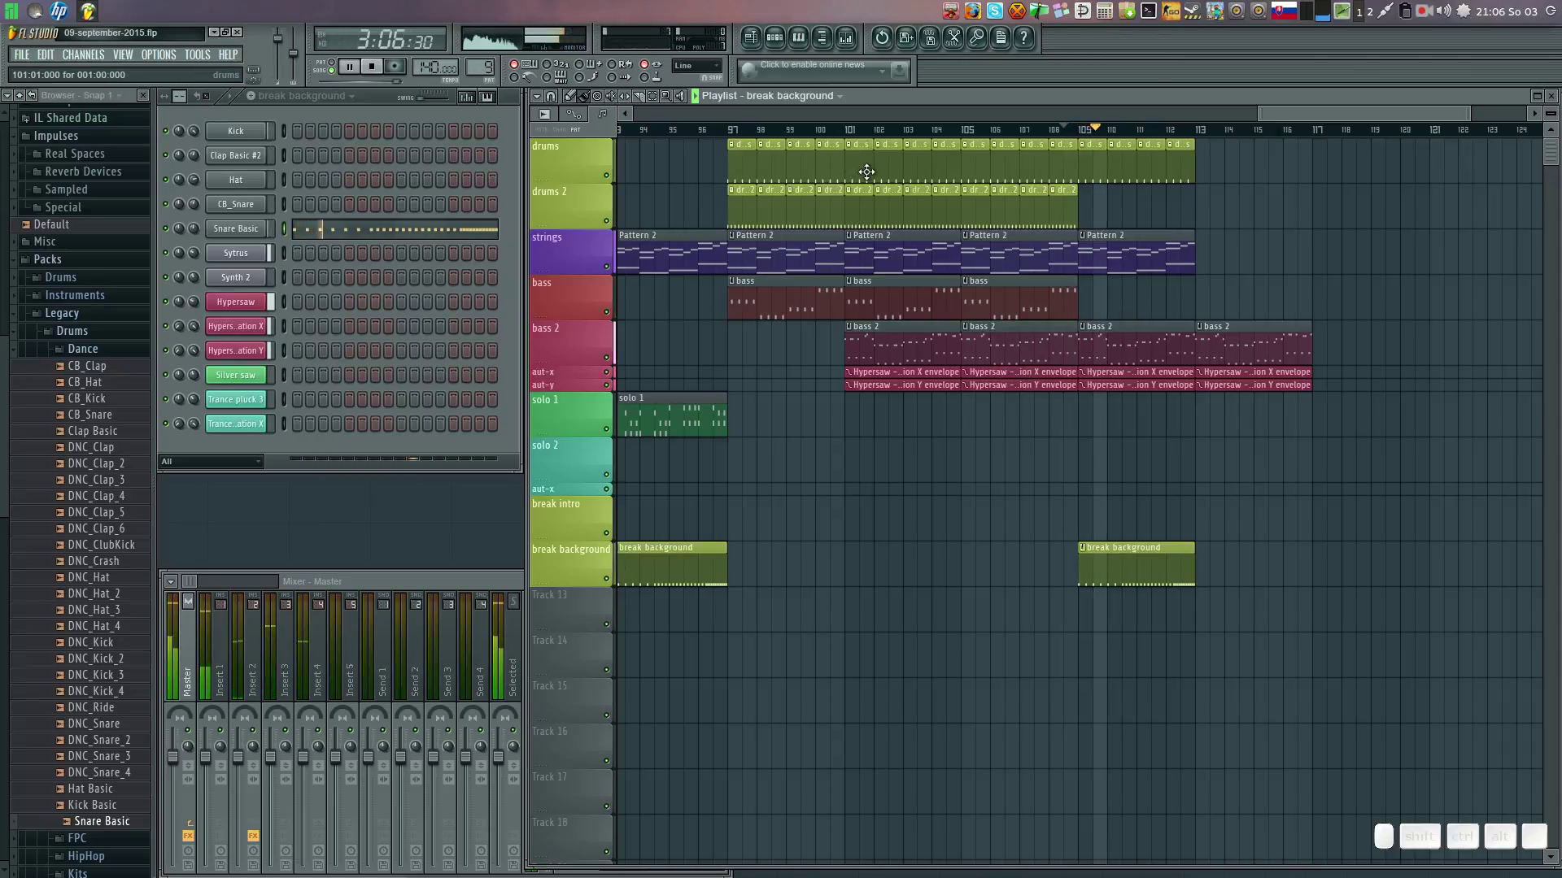
click(731, 143)
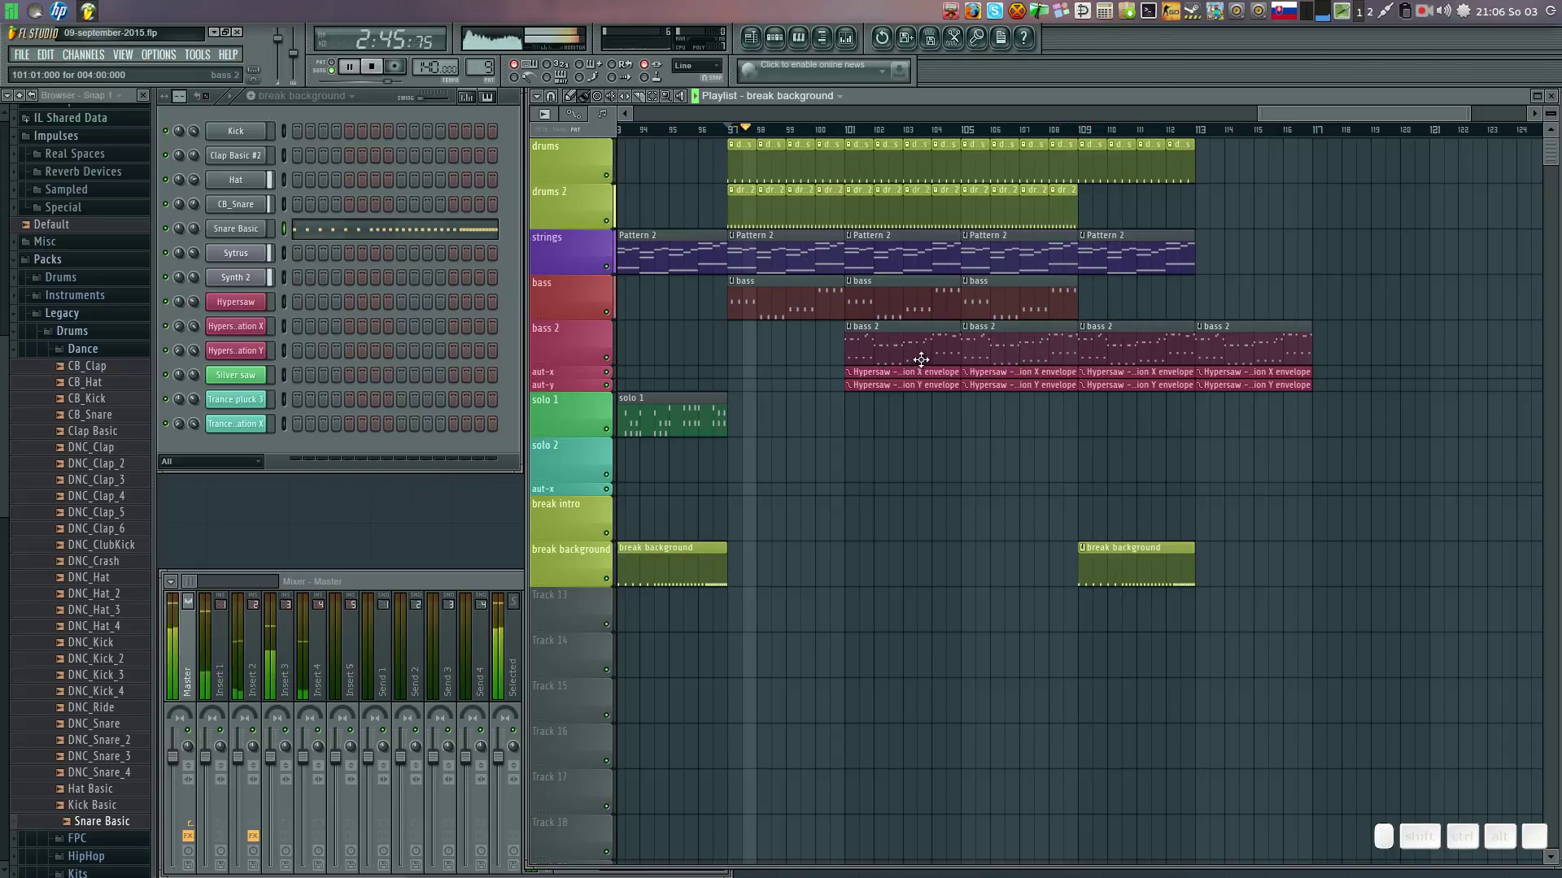
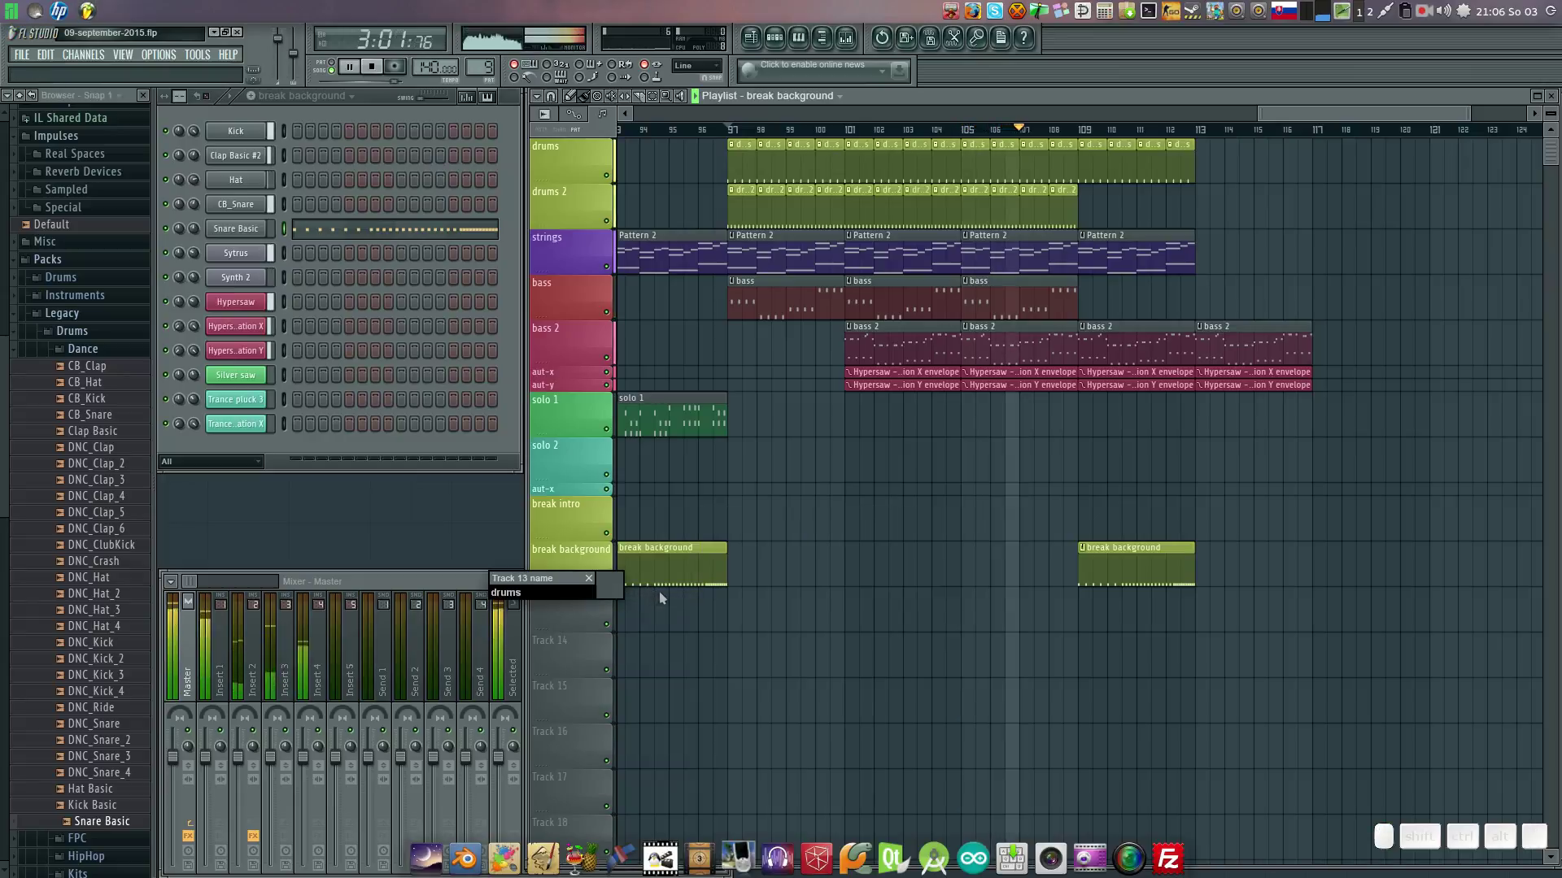
Confirm the track name 'hat' and create a new empty pattern for 'drums hat'.
key(BackSpace)
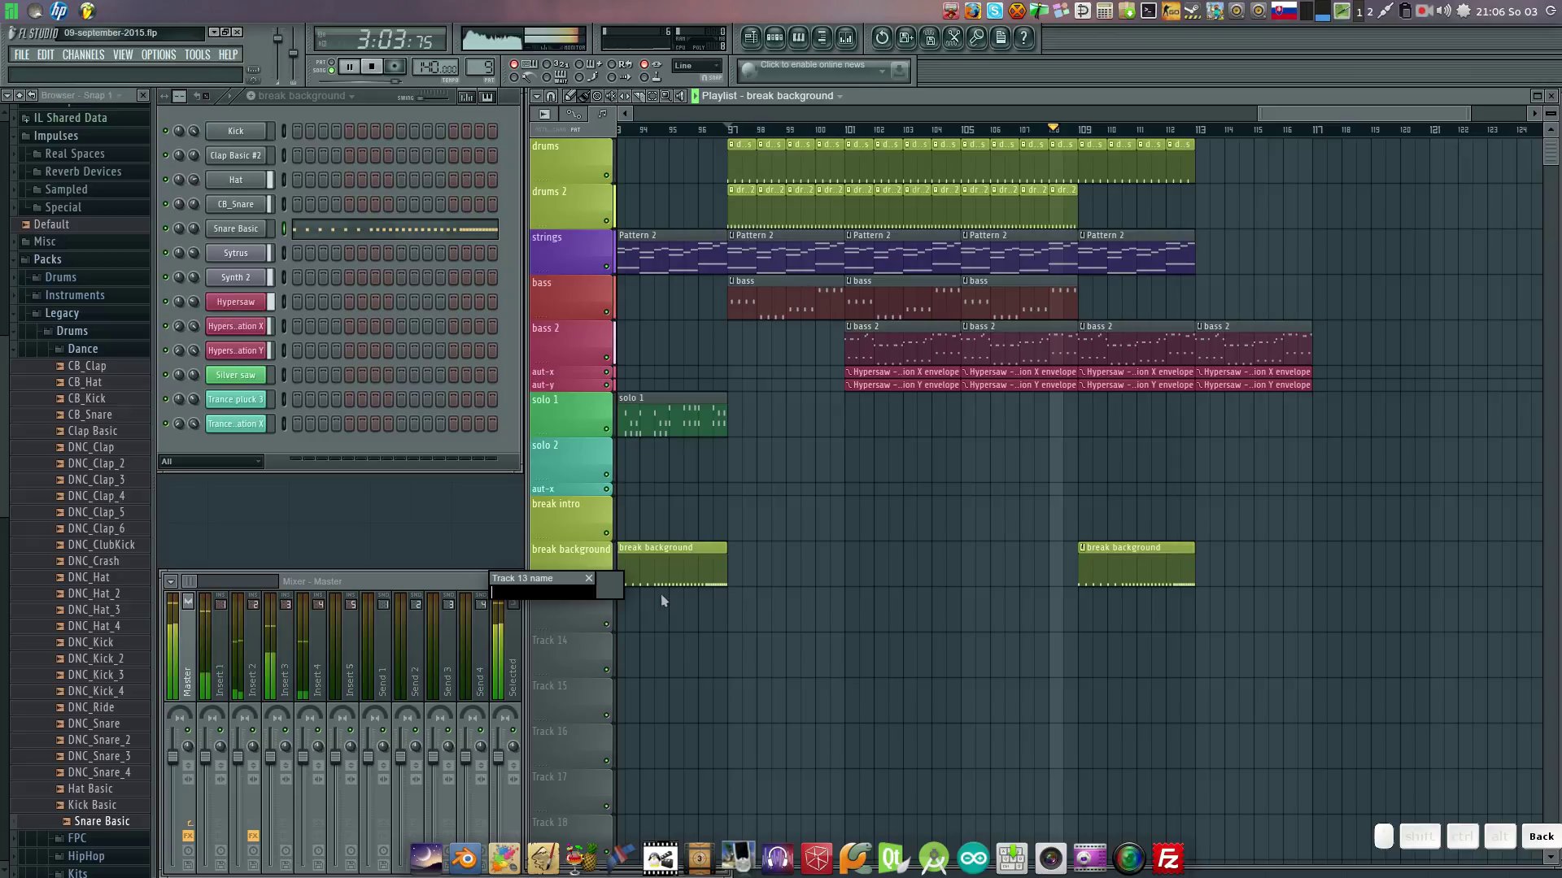
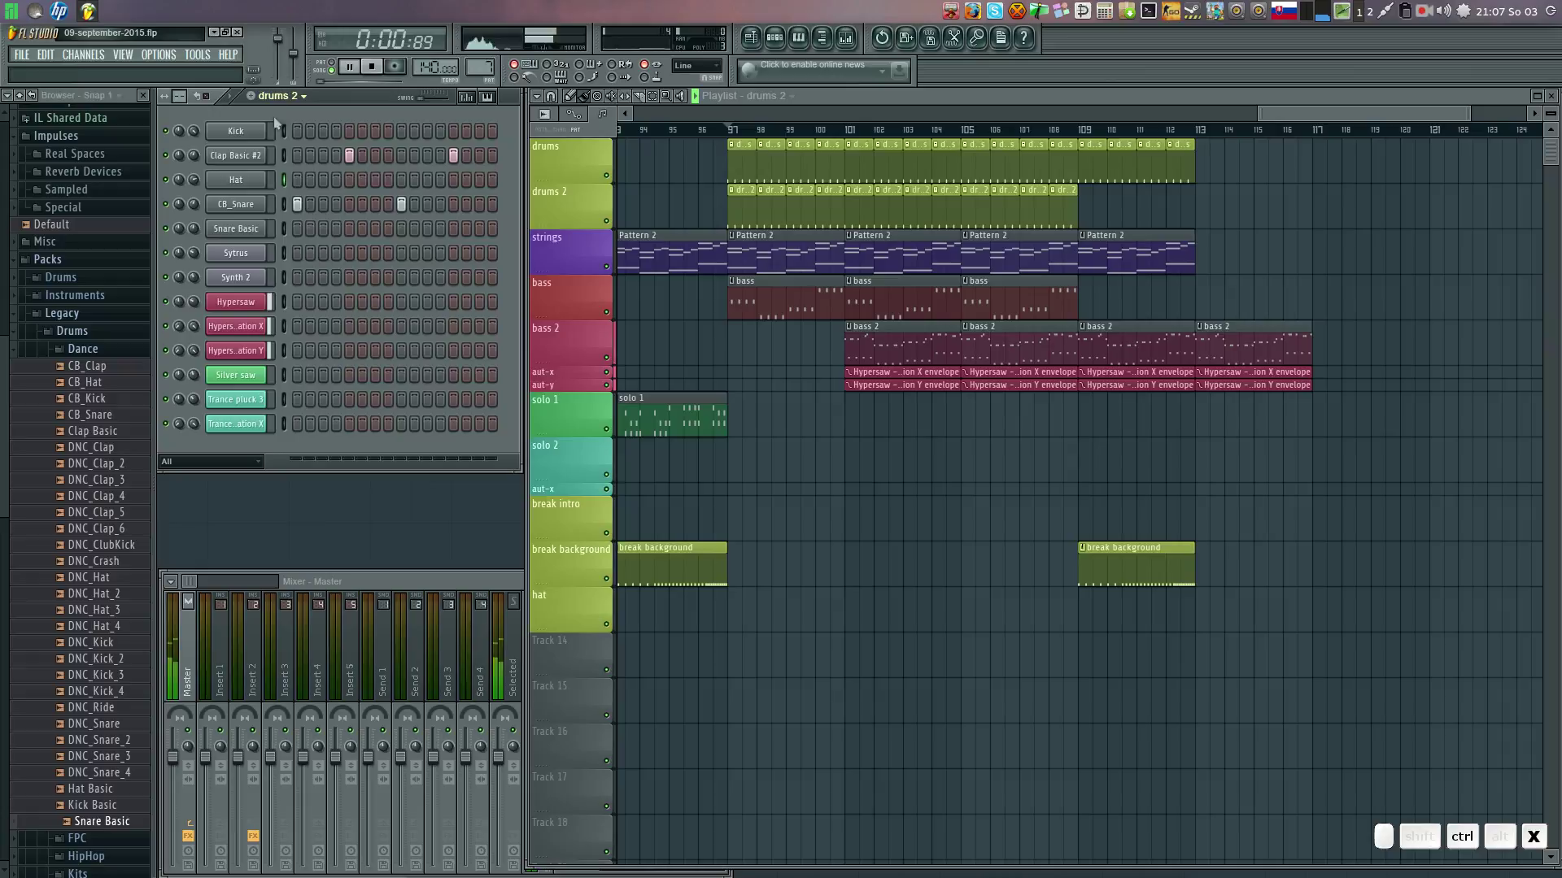
click(259, 103)
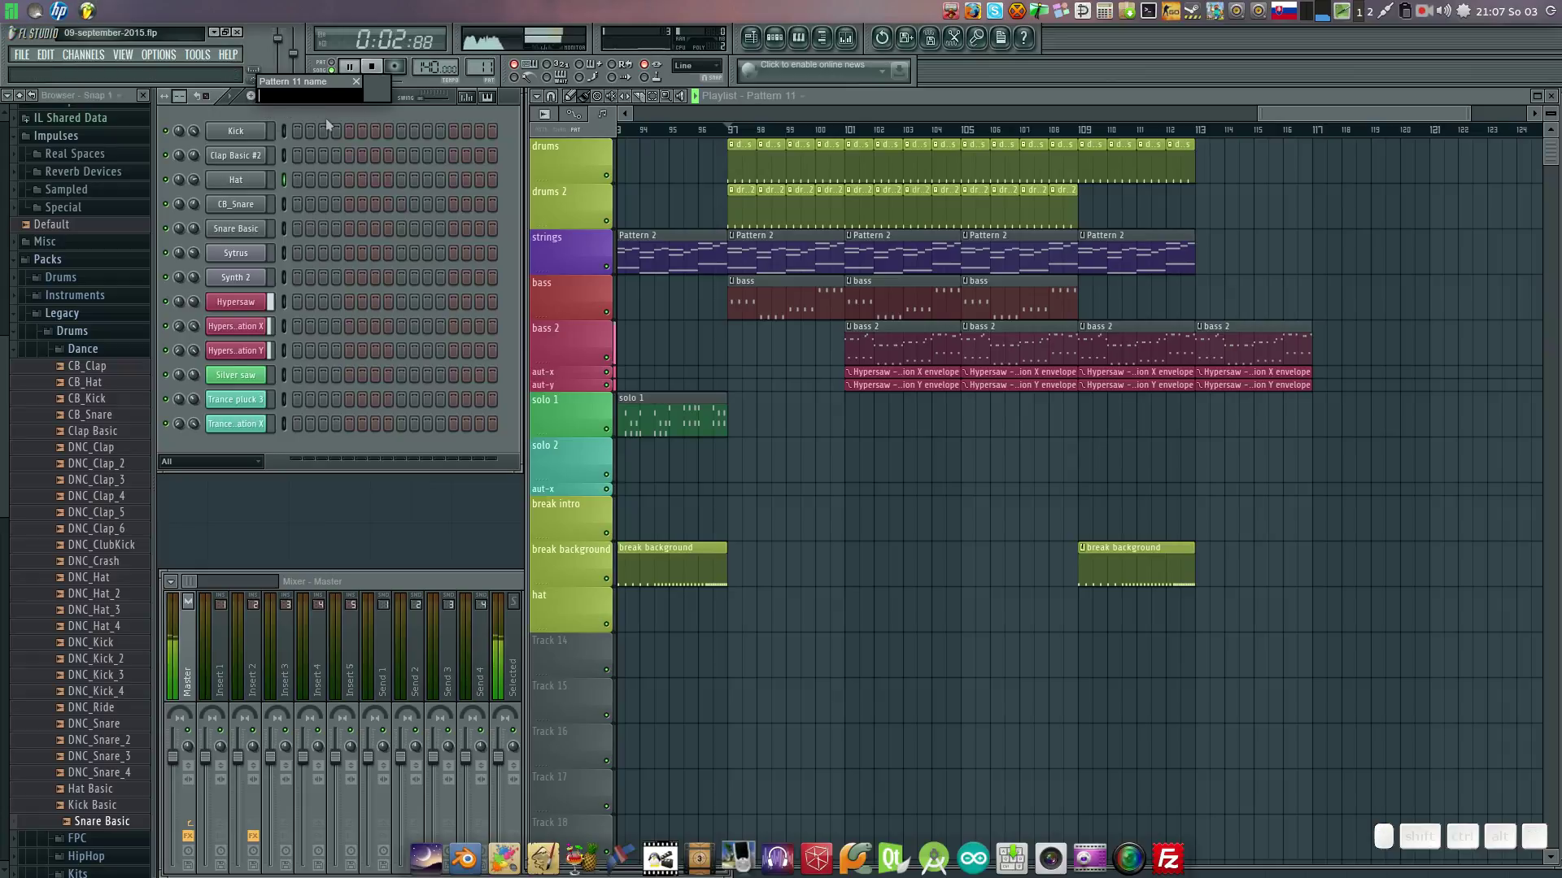
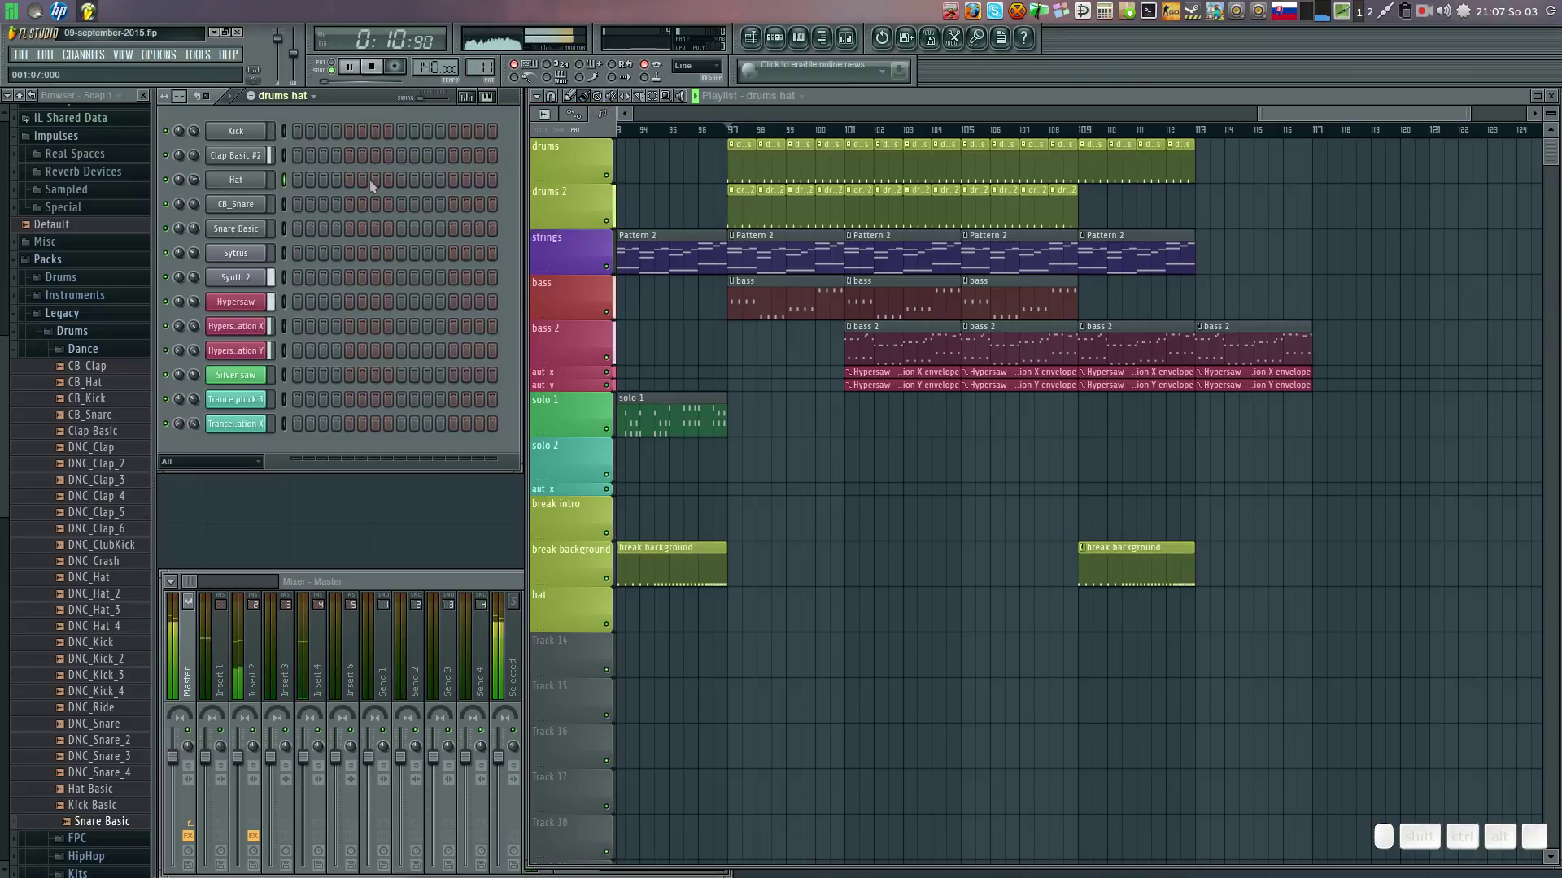
Paint drums hat clips along the hat track from about bar 101 to 113.
key(ctrl+v)
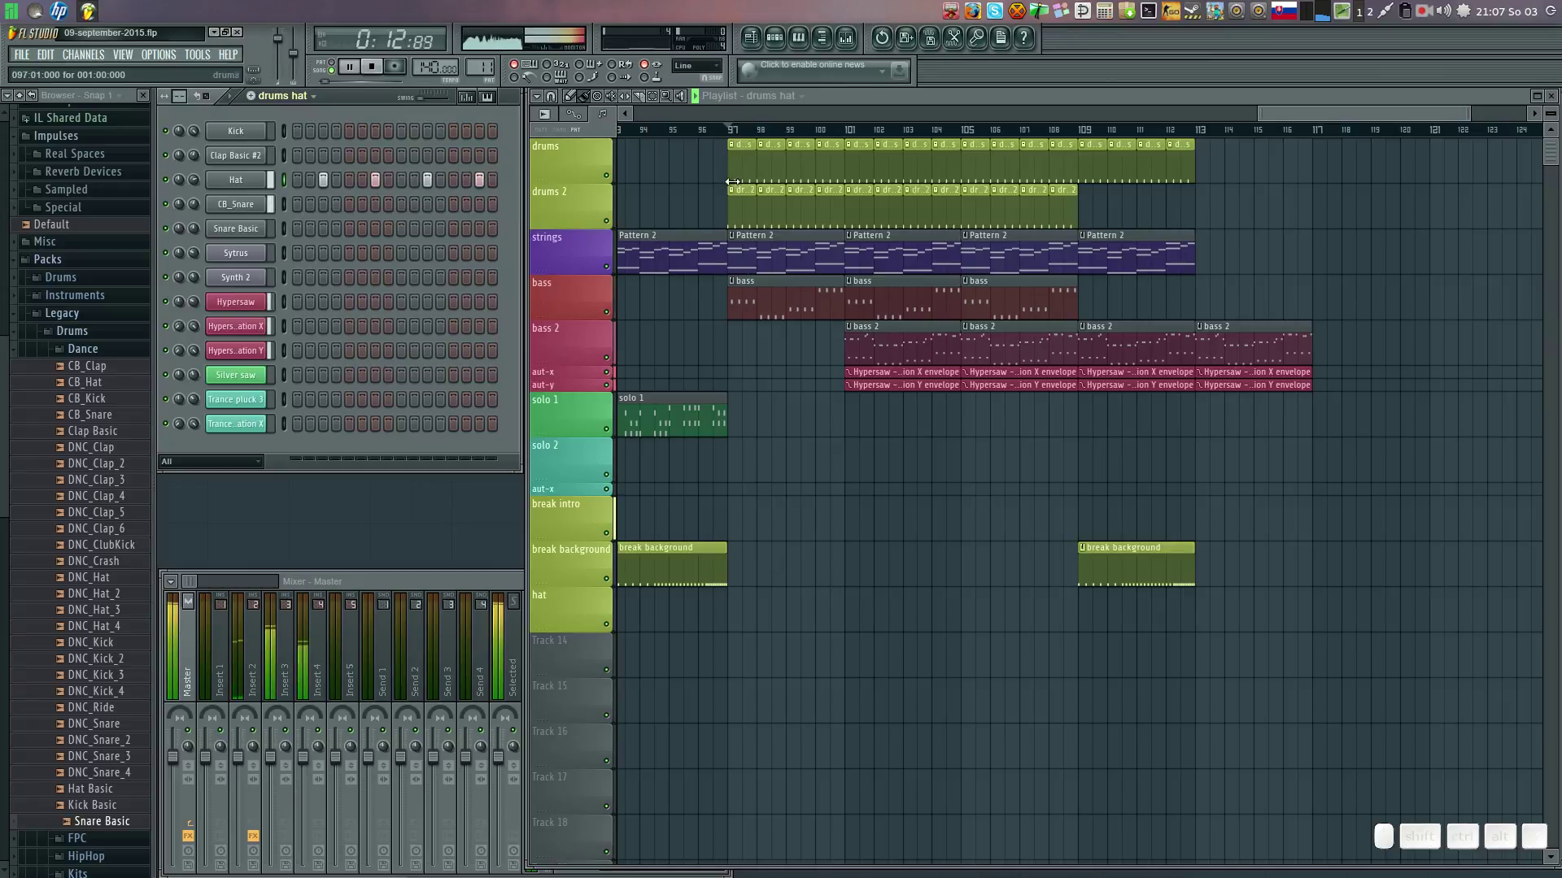
click(721, 131)
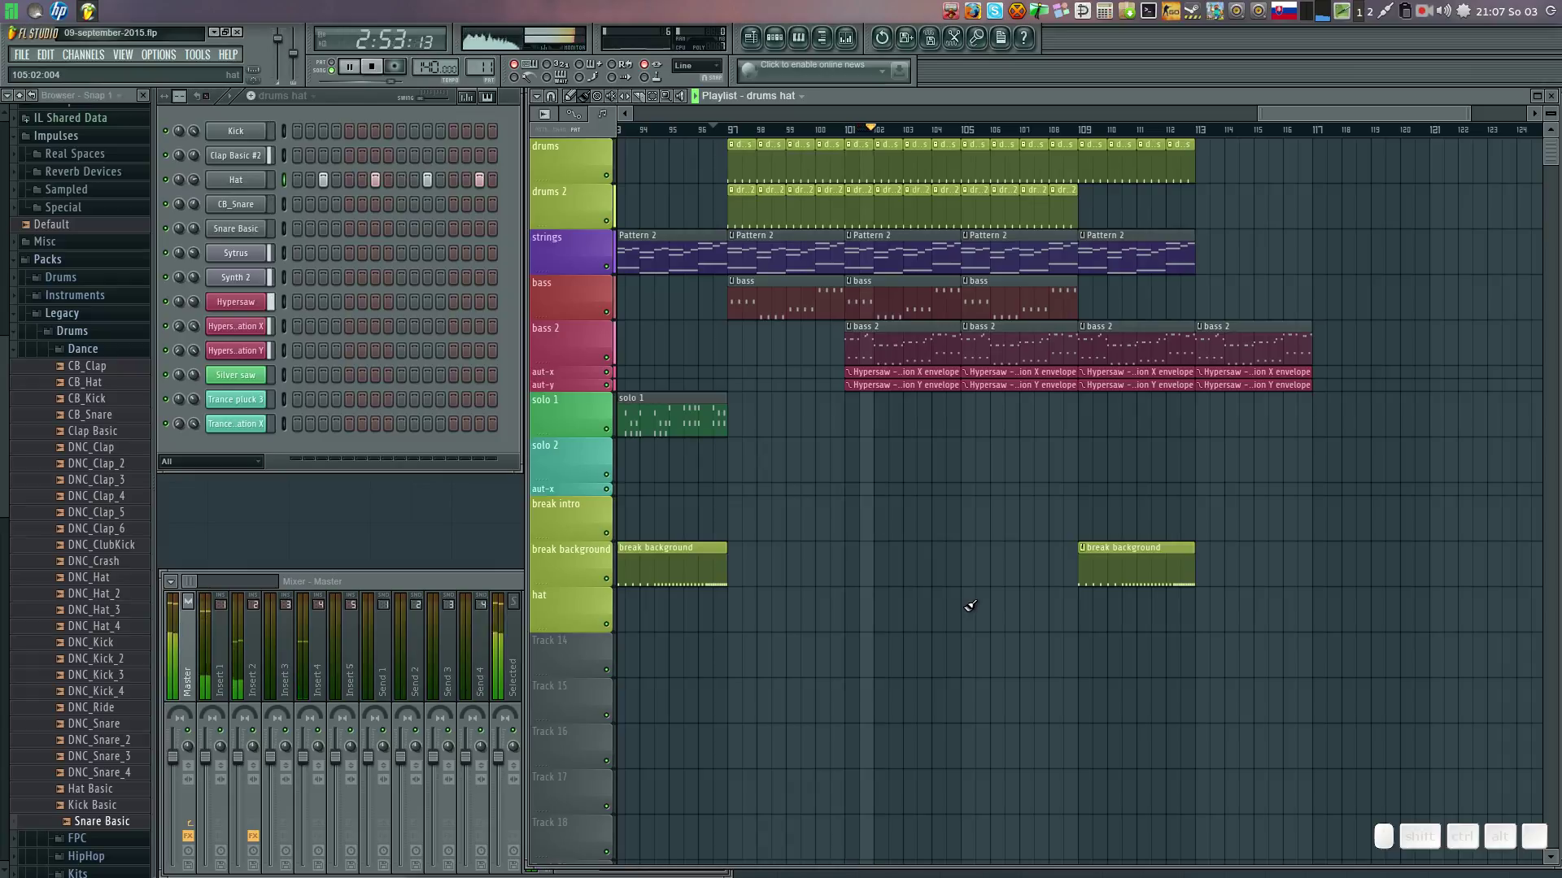
drag(976, 603, 1046, 608)
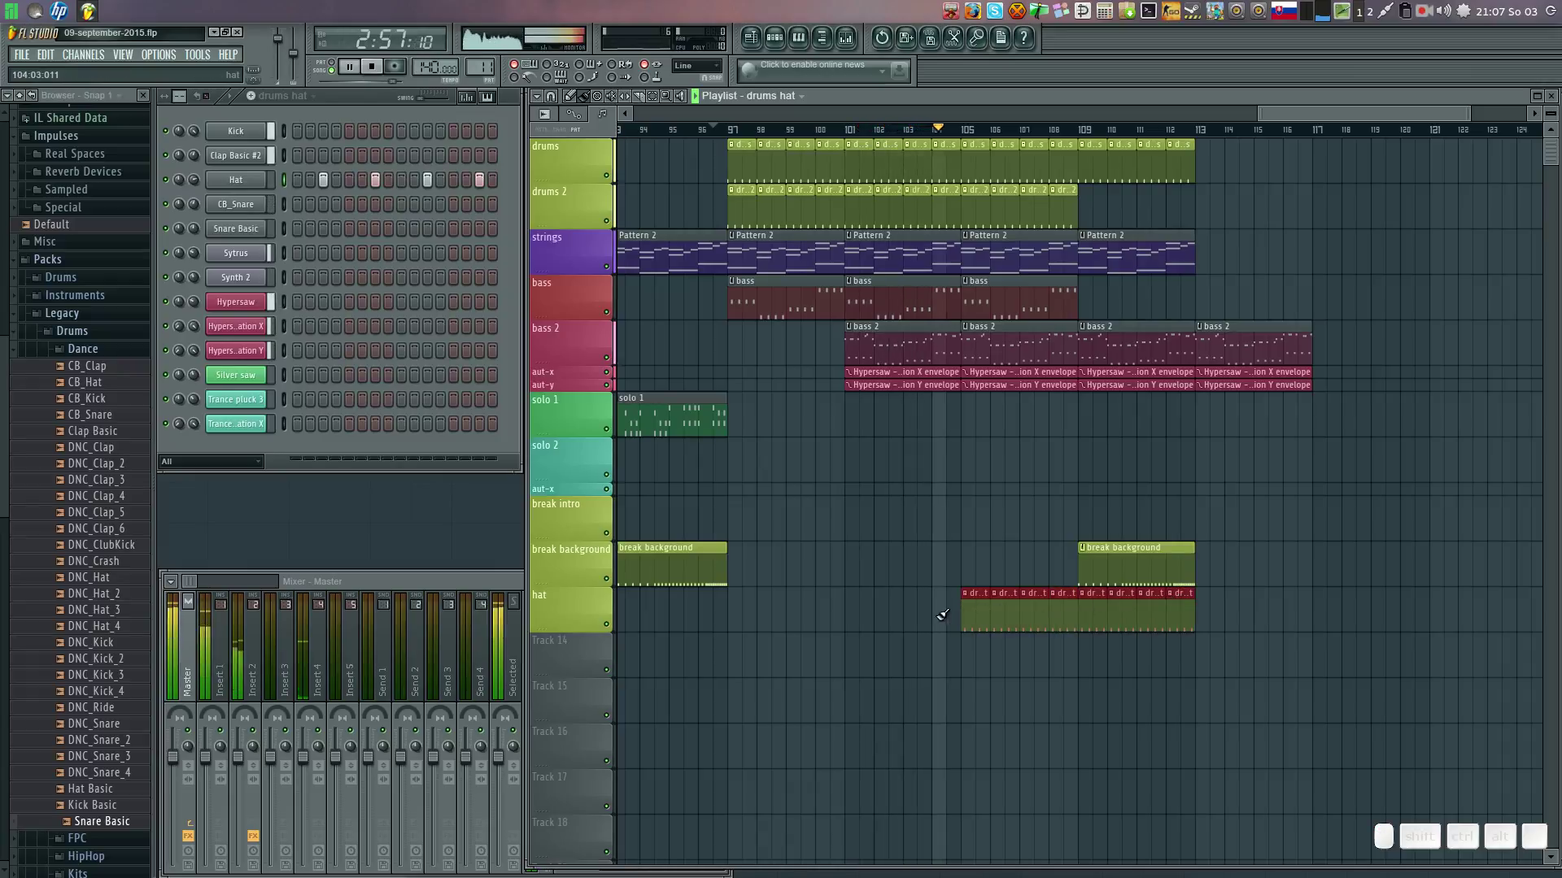
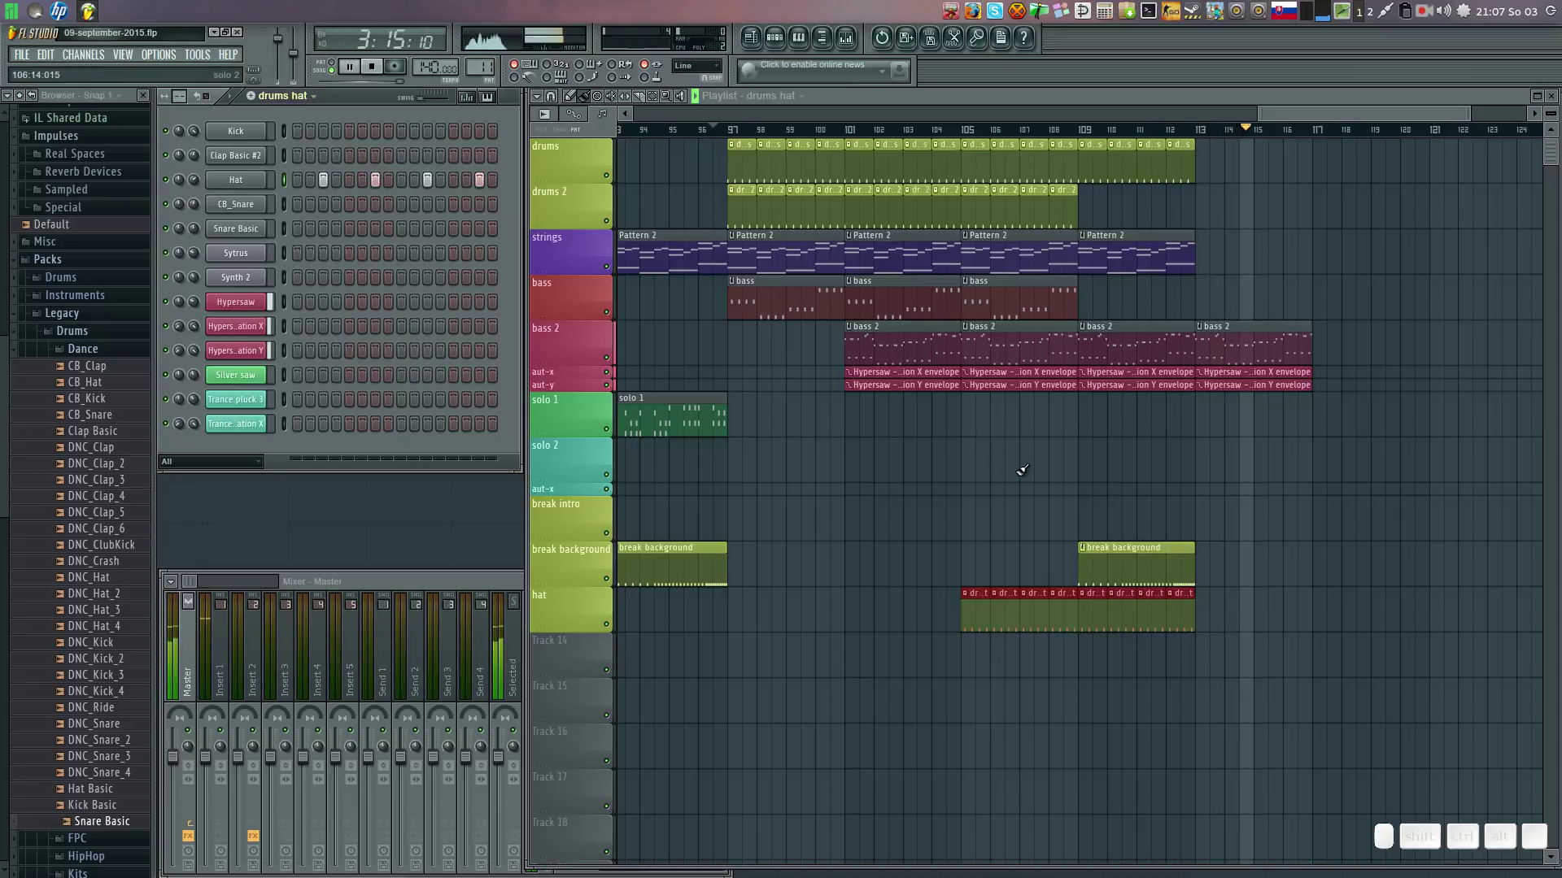
drag(1209, 597, 1157, 462)
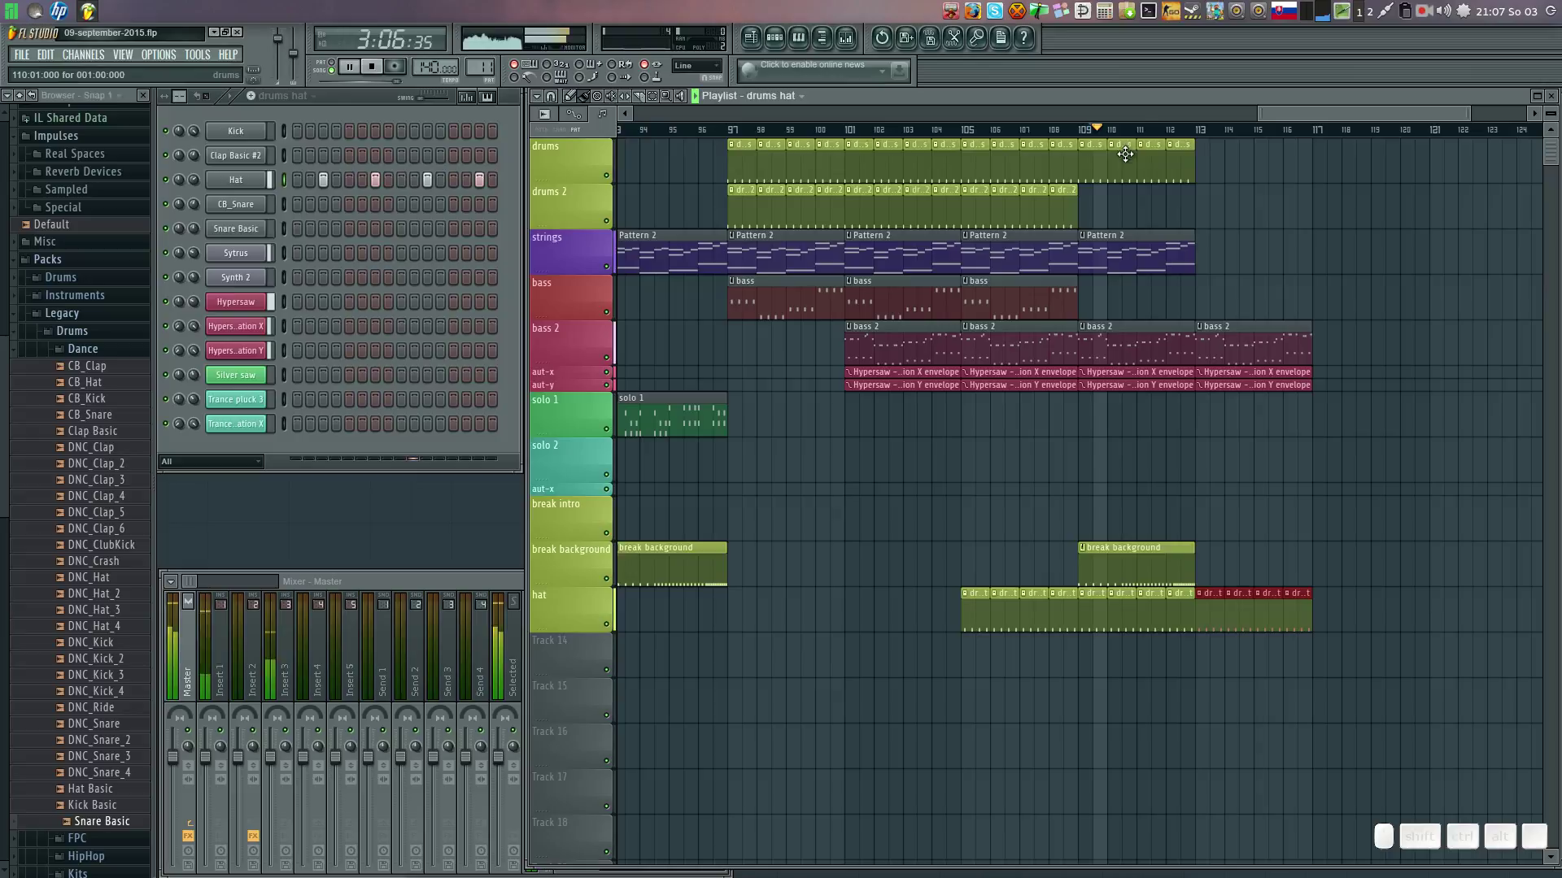
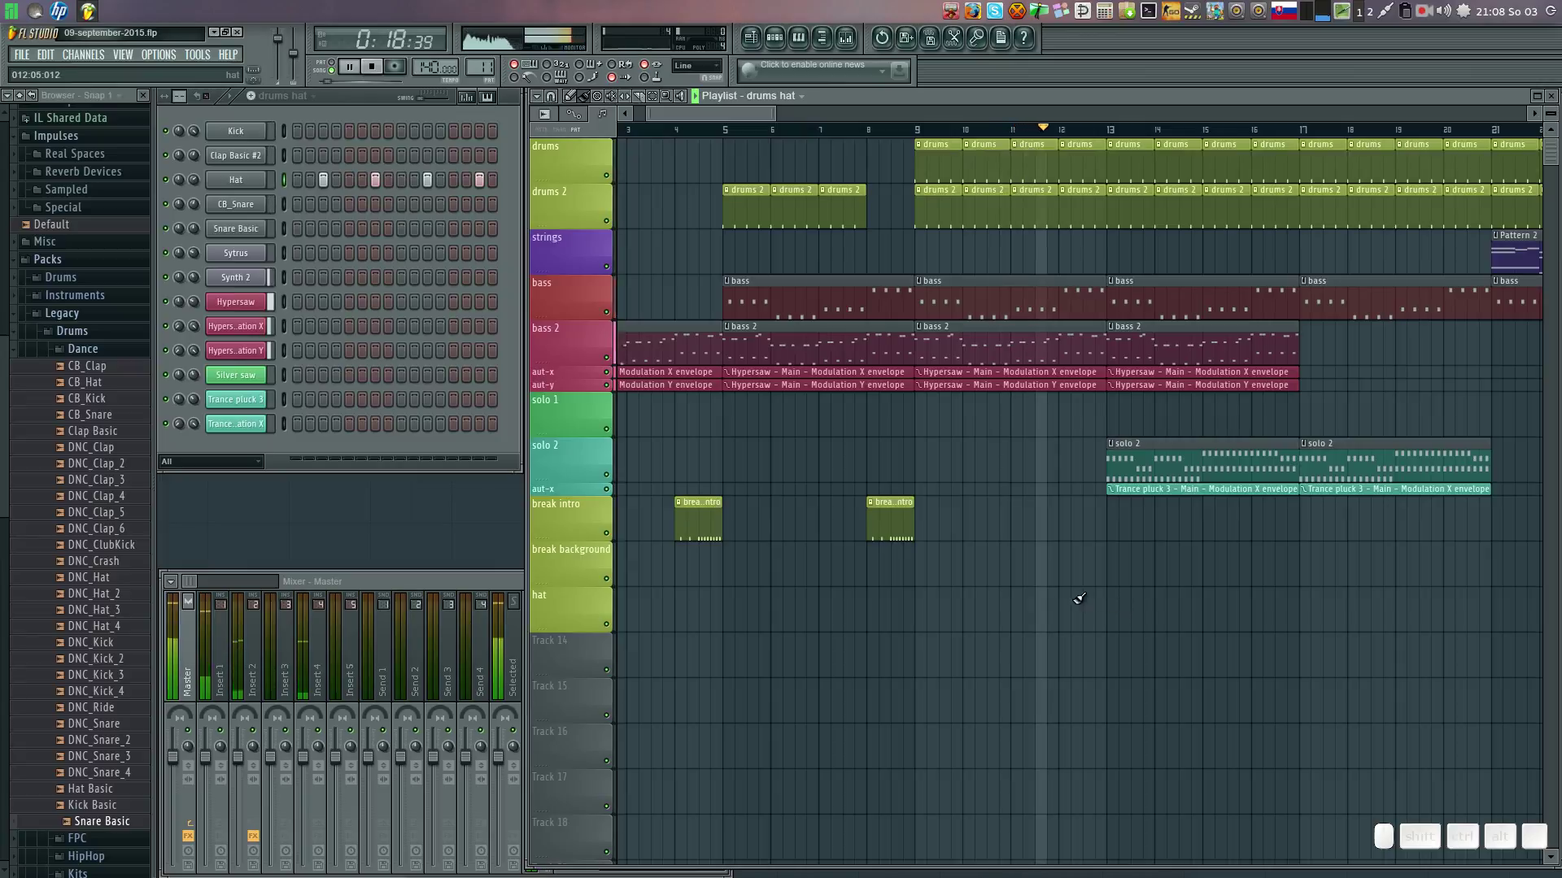
Paint a first run of drums hat clips on the hat track, deleting a stray single clip.
click(1073, 596)
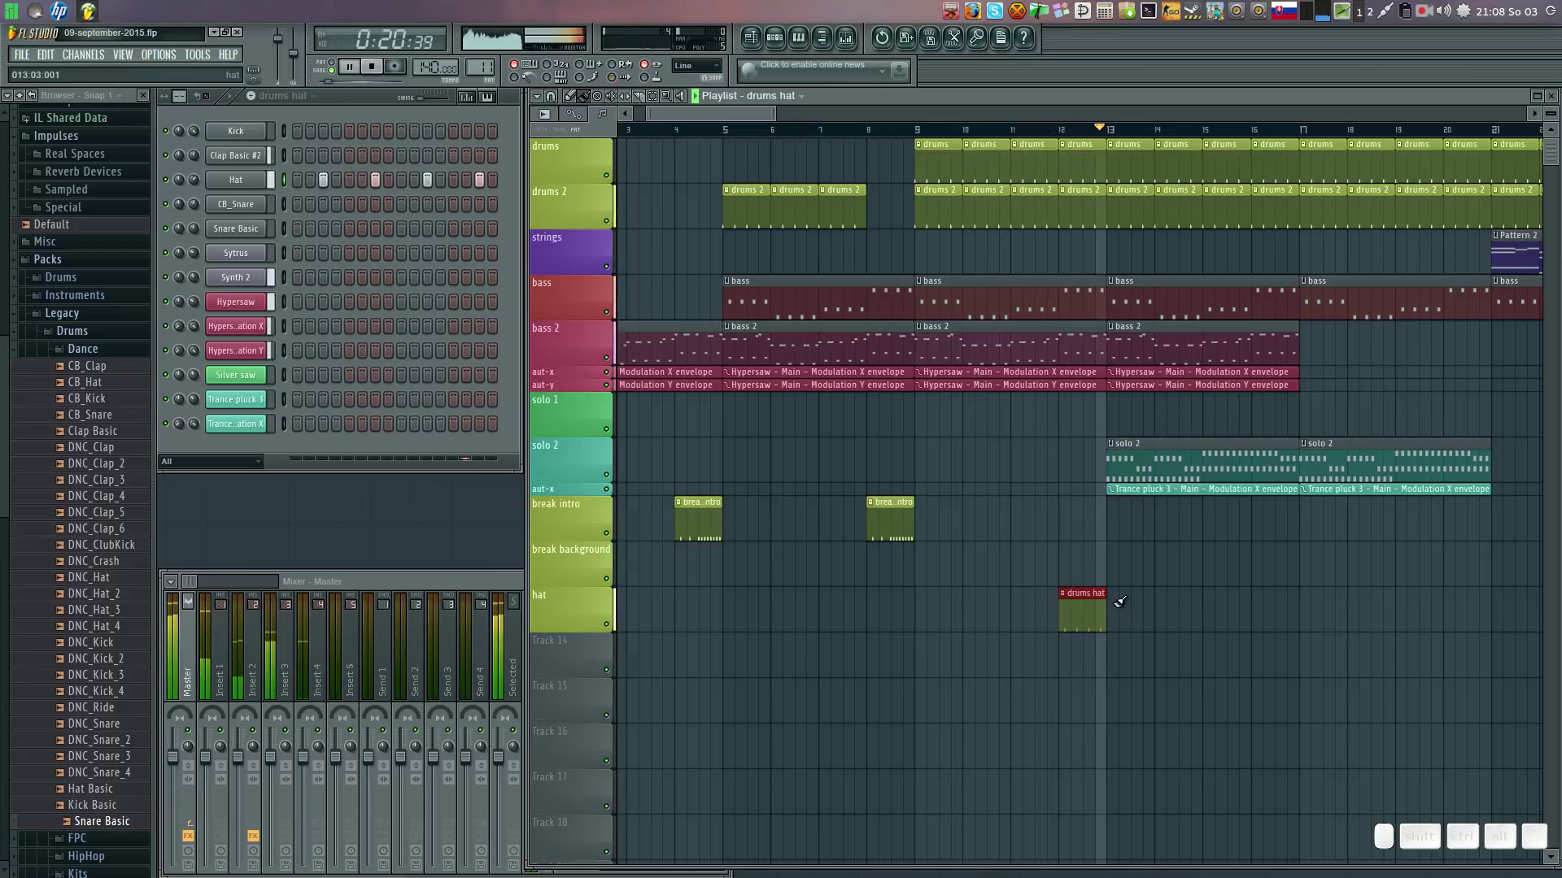
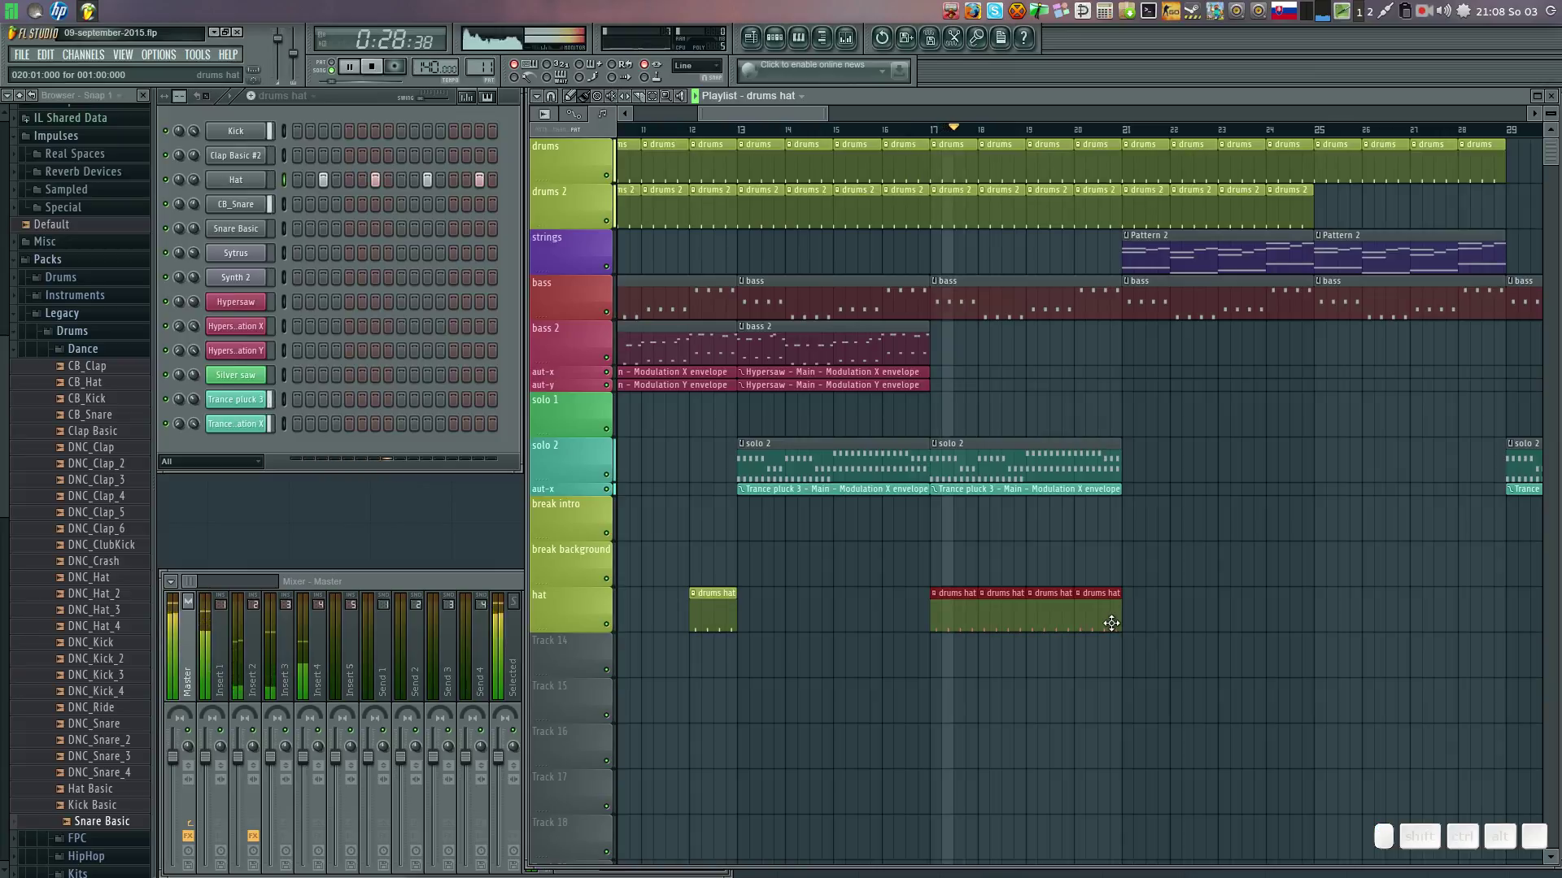
drag(1138, 613, 1168, 618)
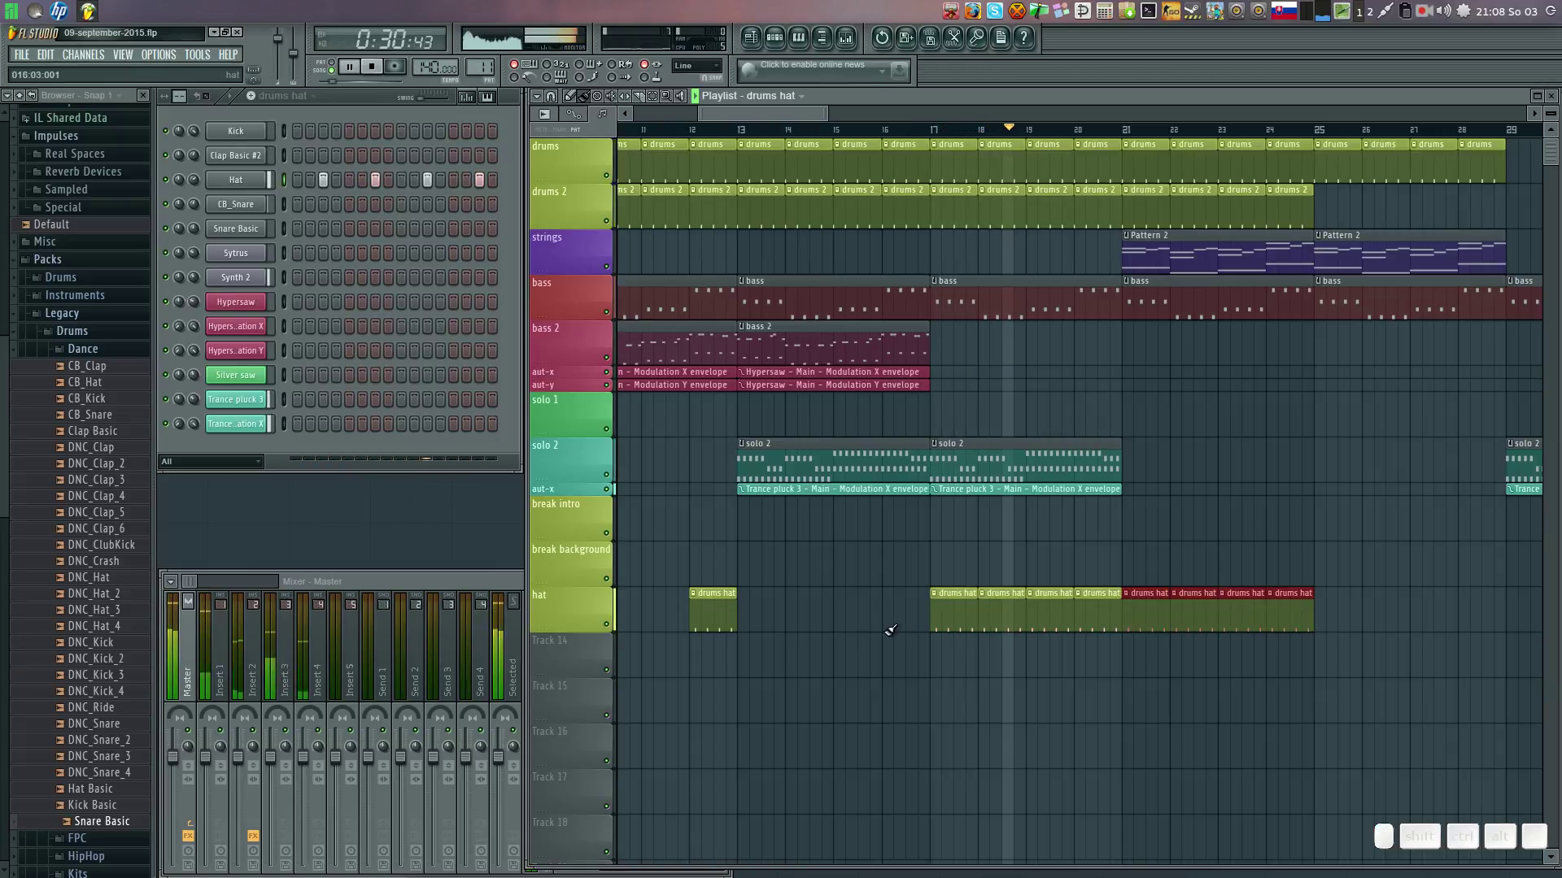
right_click(731, 590)
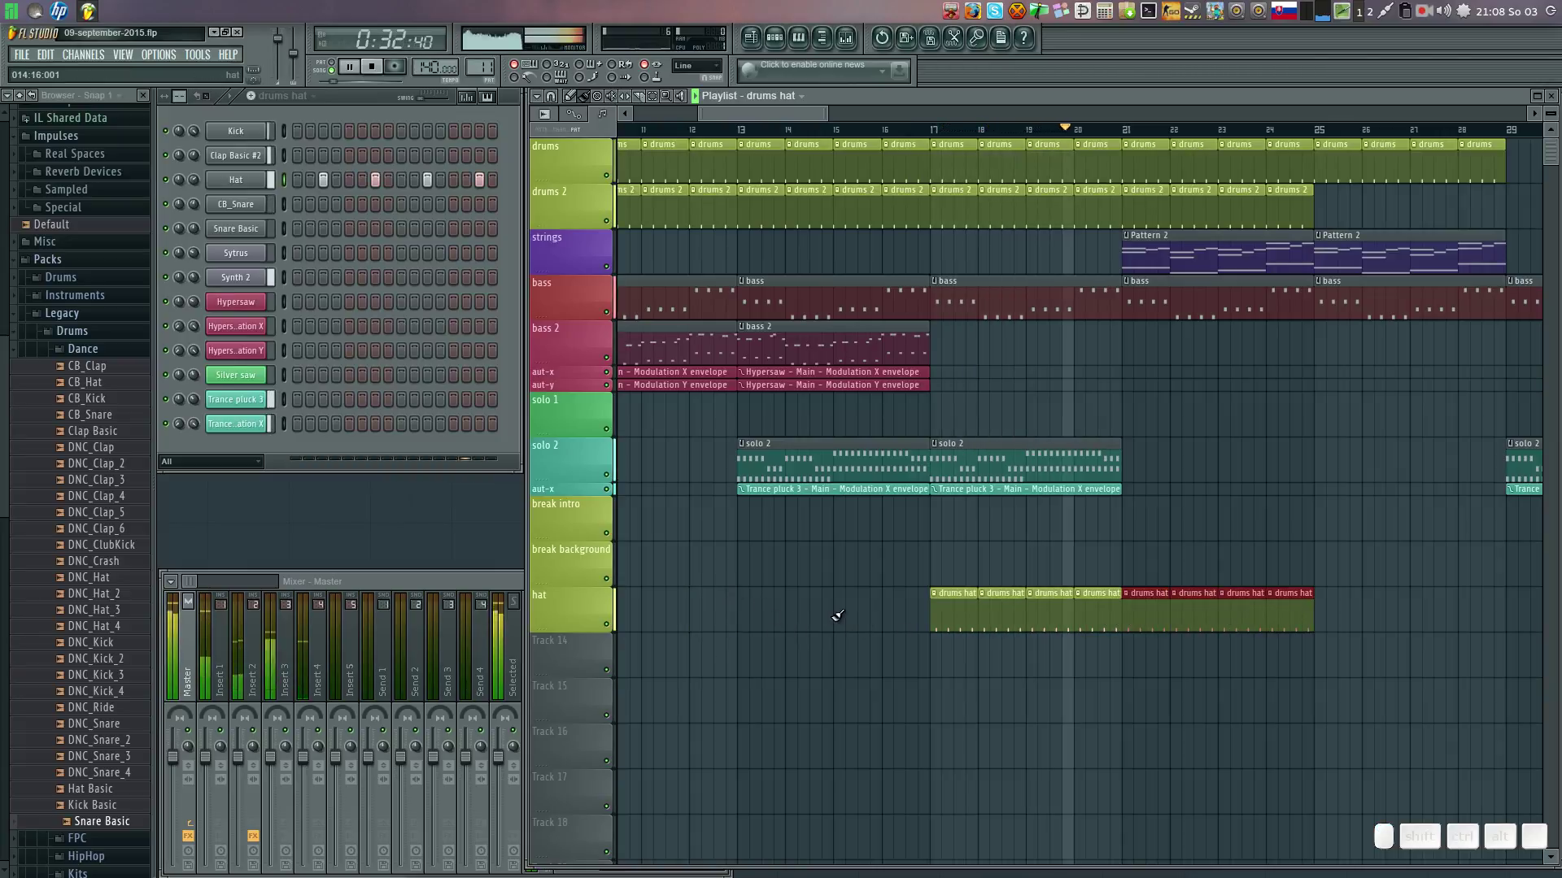
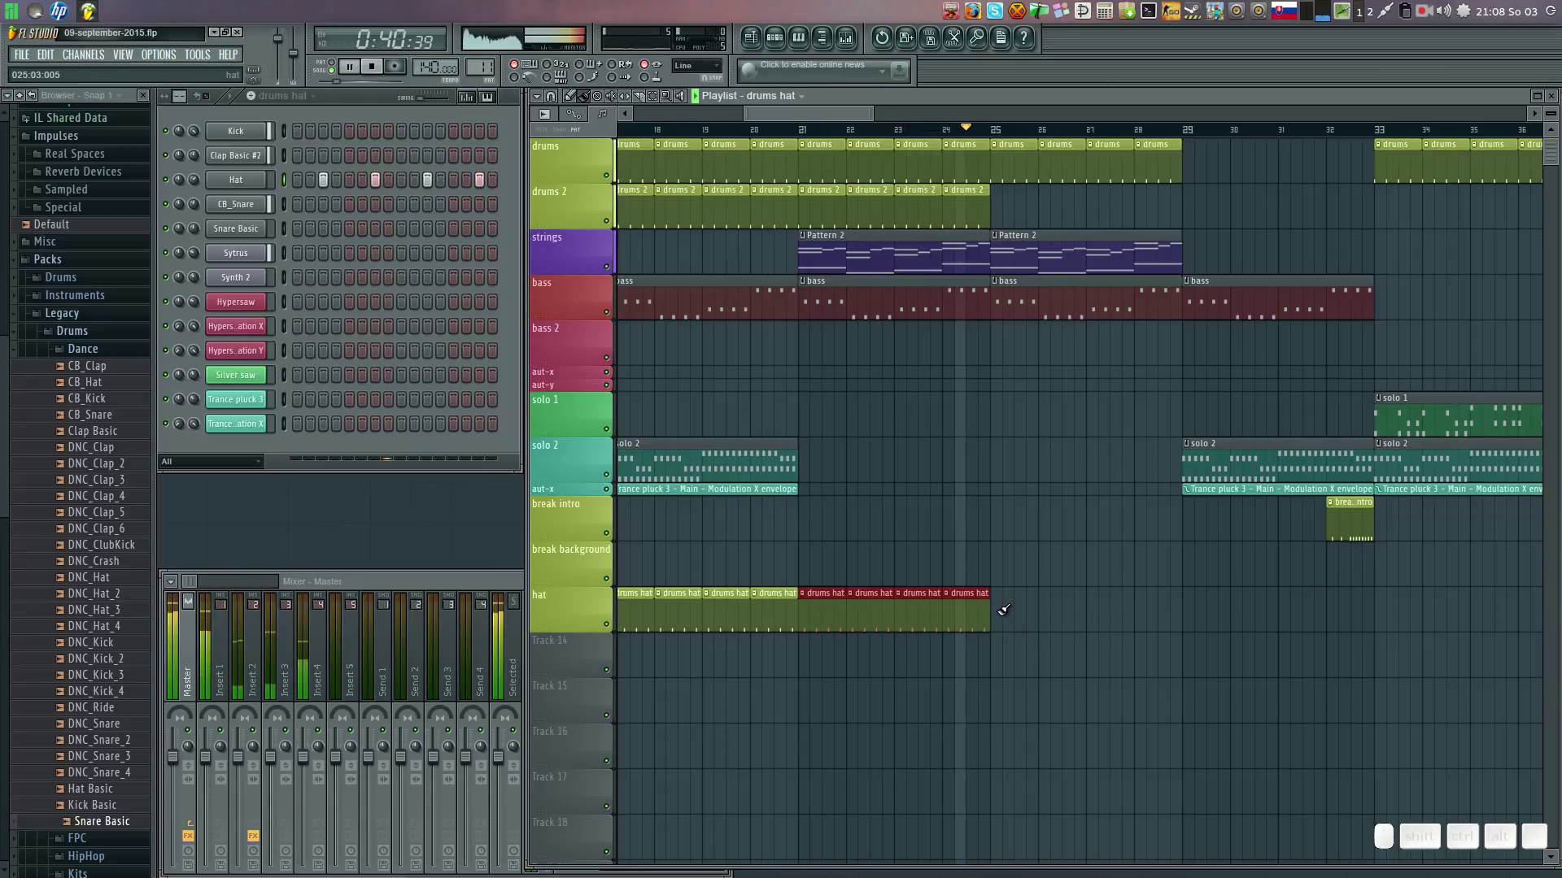
drag(1005, 607, 1152, 606)
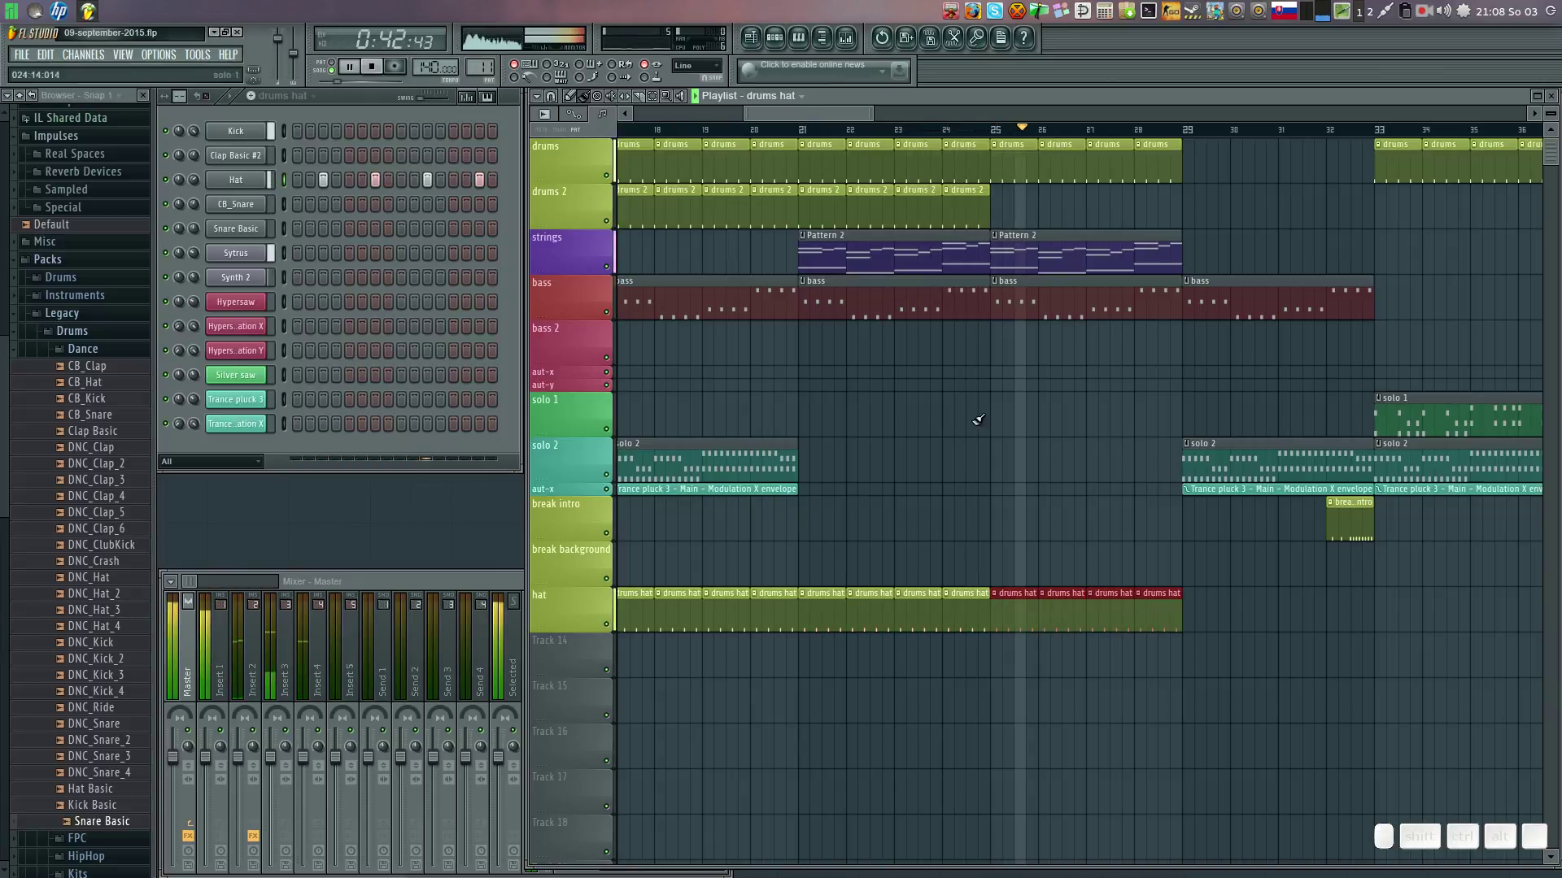
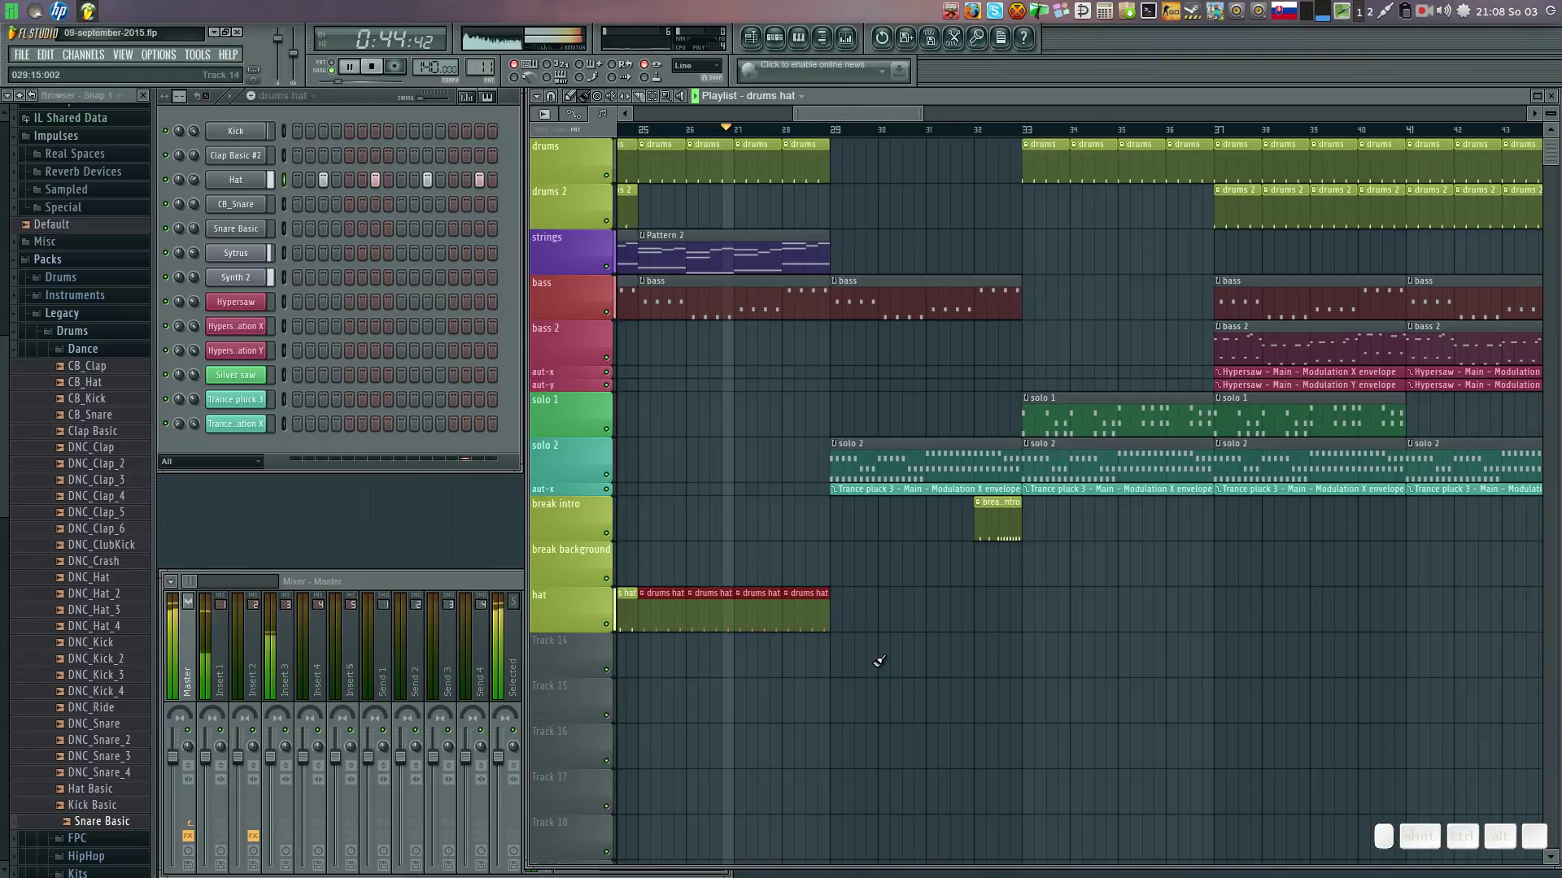
drag(843, 607, 1010, 619)
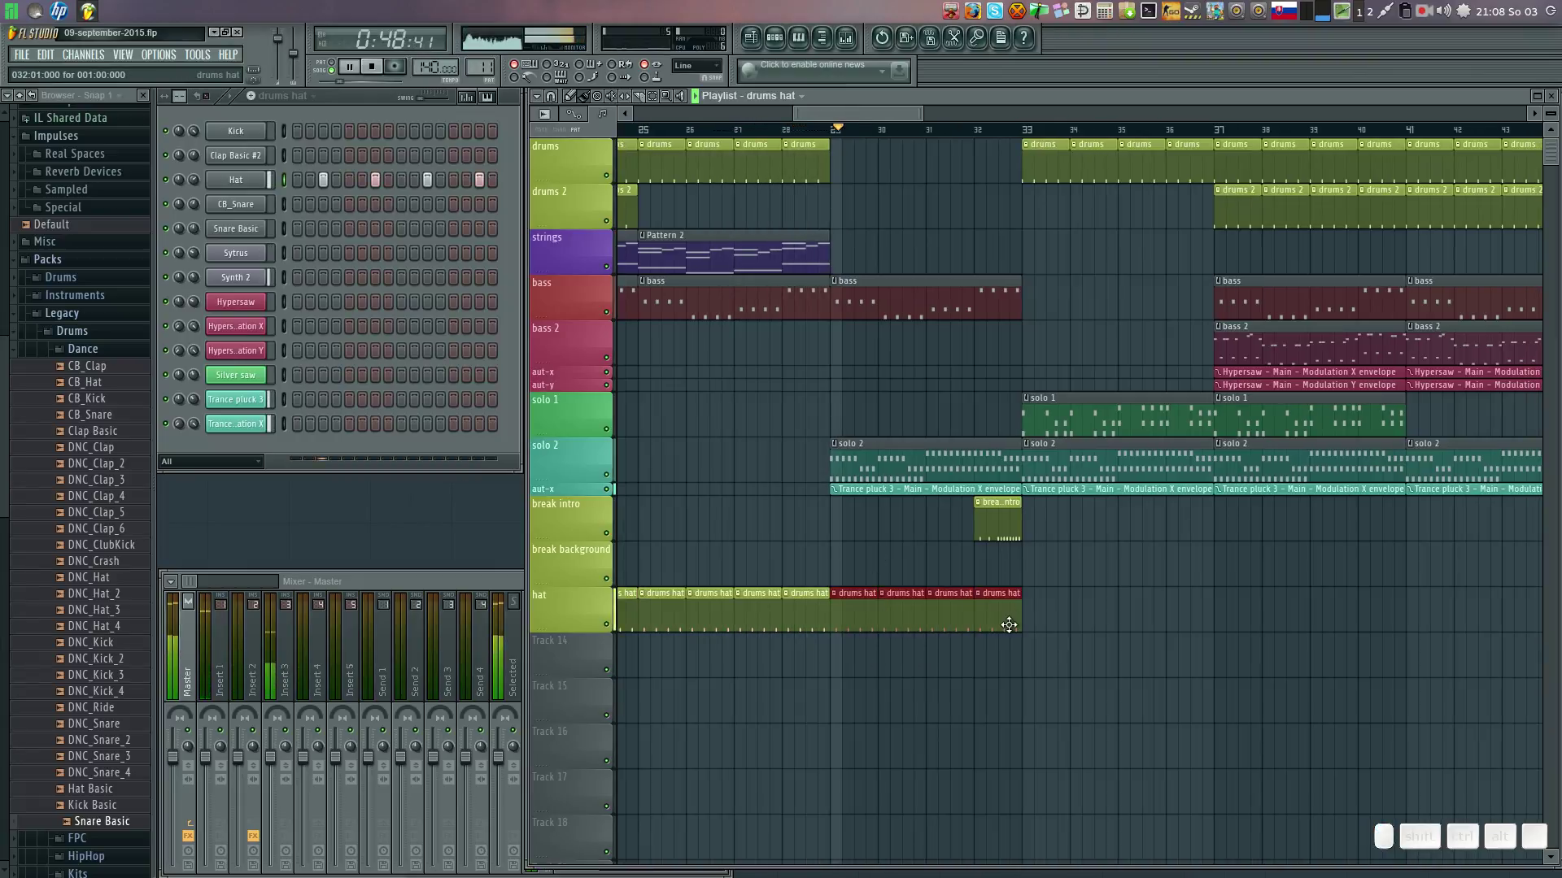
Trim excess drums hat clips to leave a short gap, then paint a second run further along.
right_click(946, 592)
right_click(996, 606)
click(1076, 609)
right_click(1086, 612)
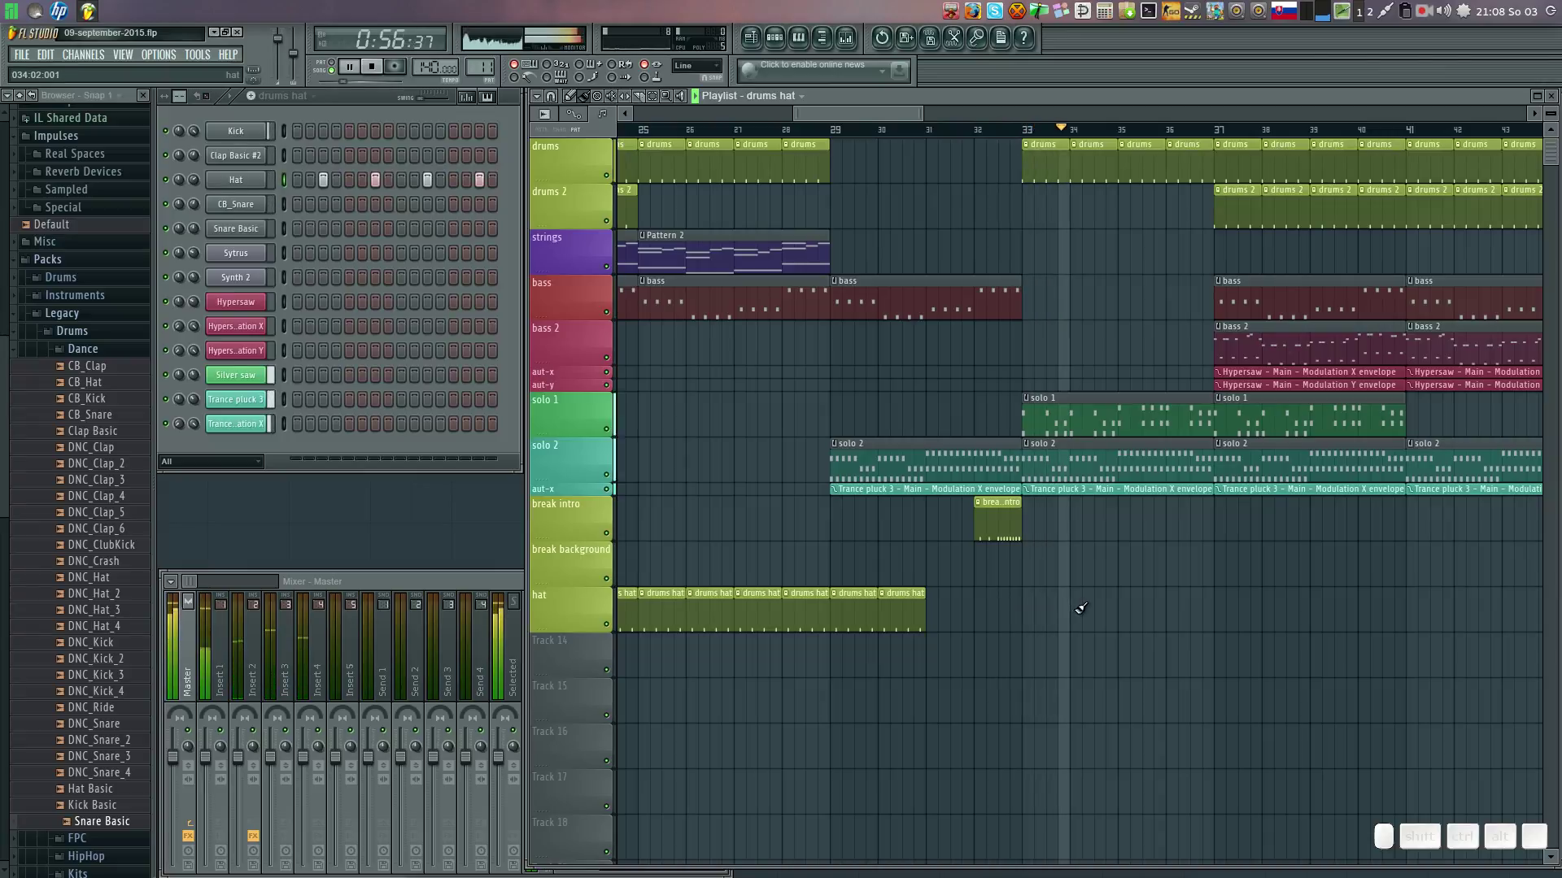
click(1085, 604)
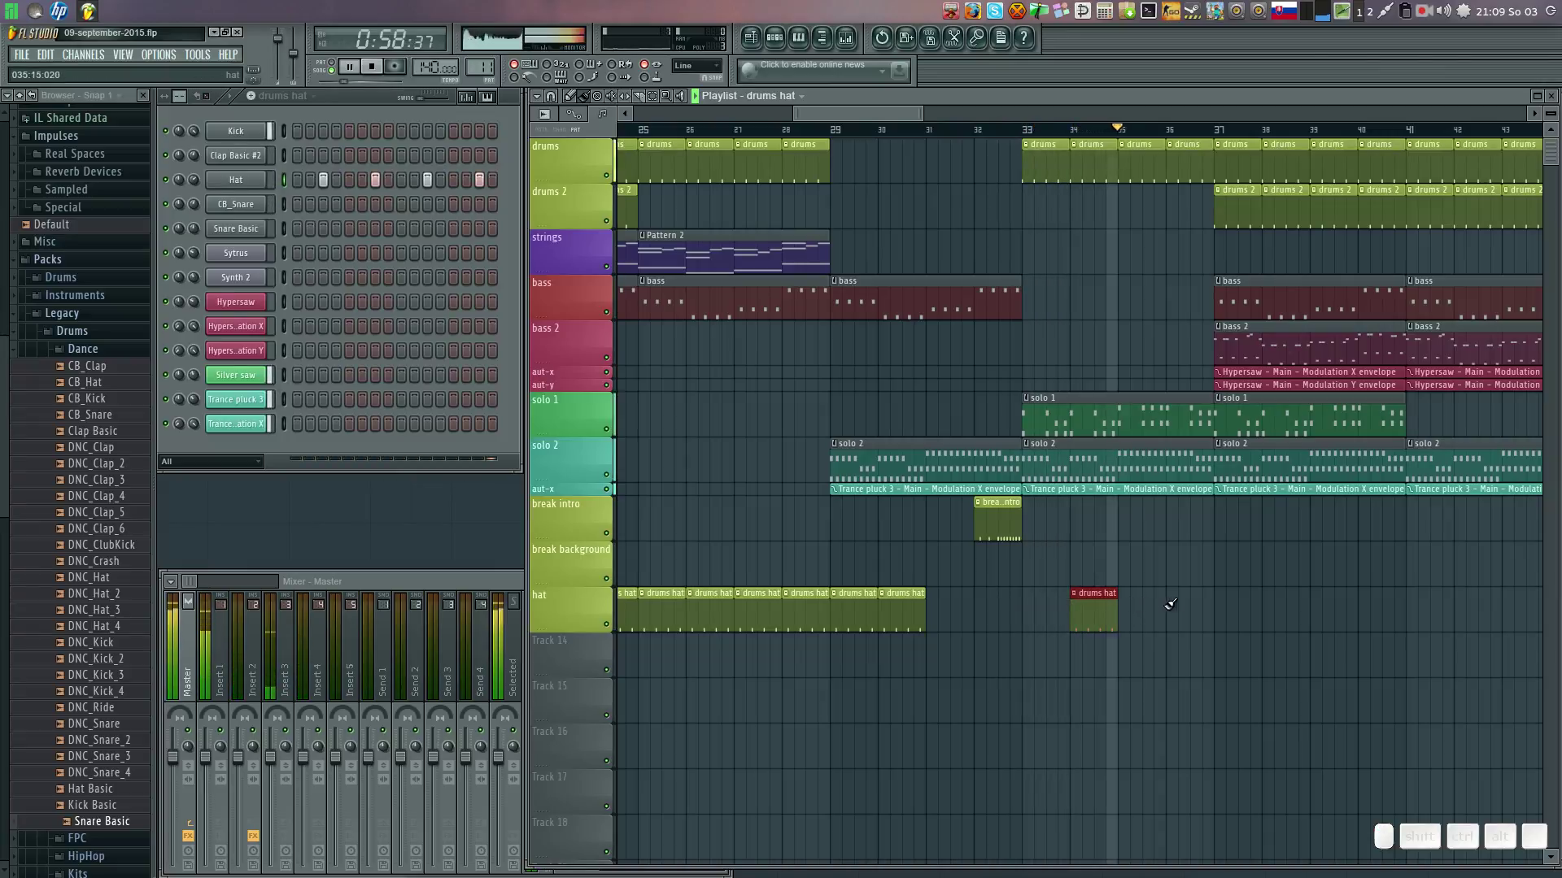
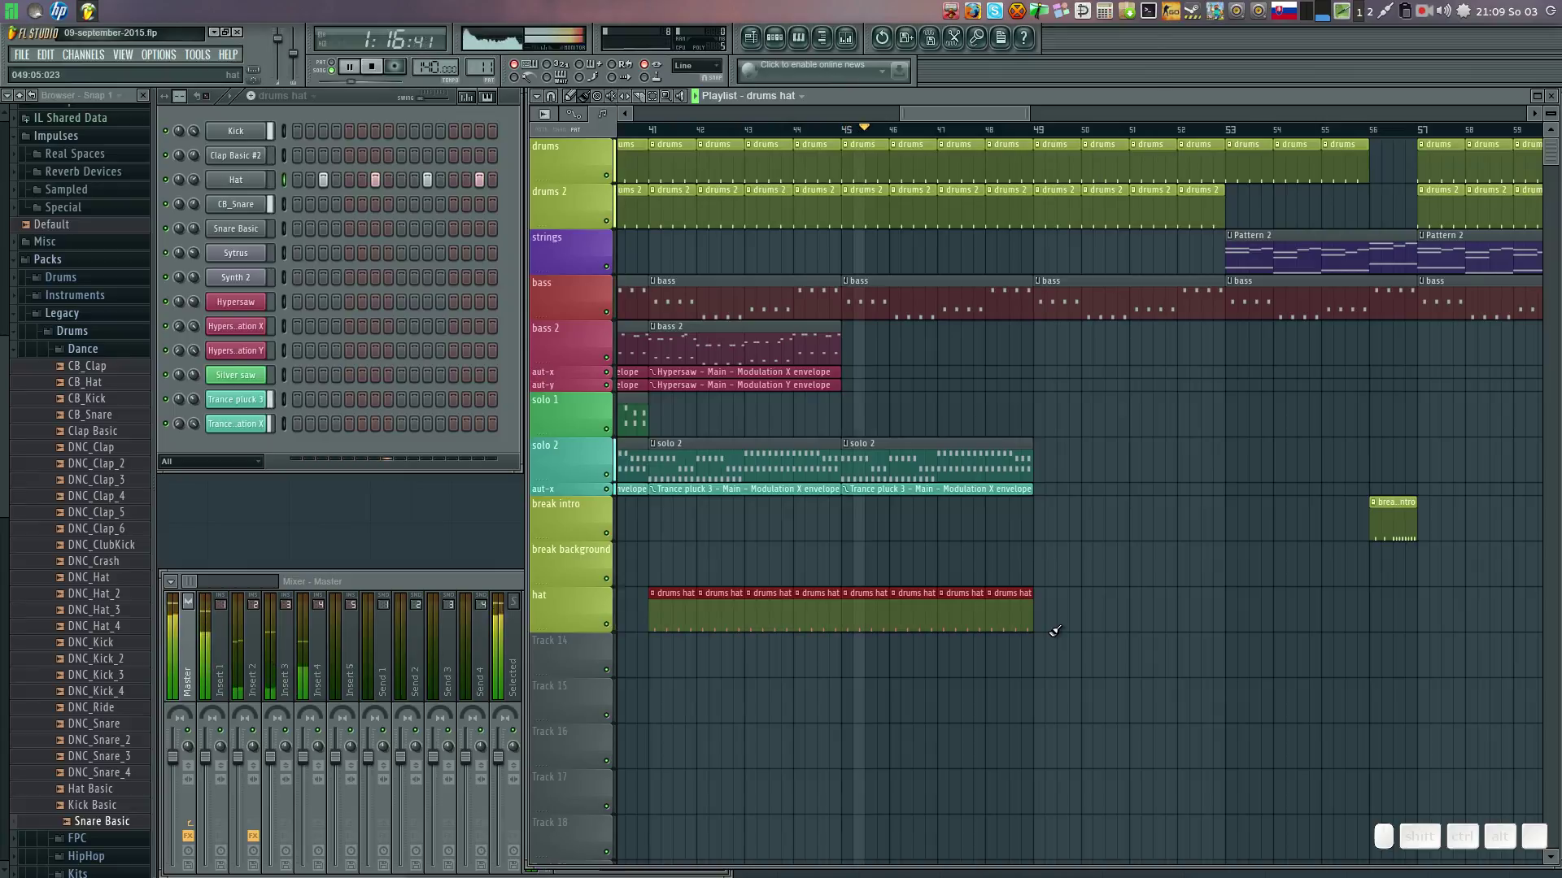
click(1017, 602)
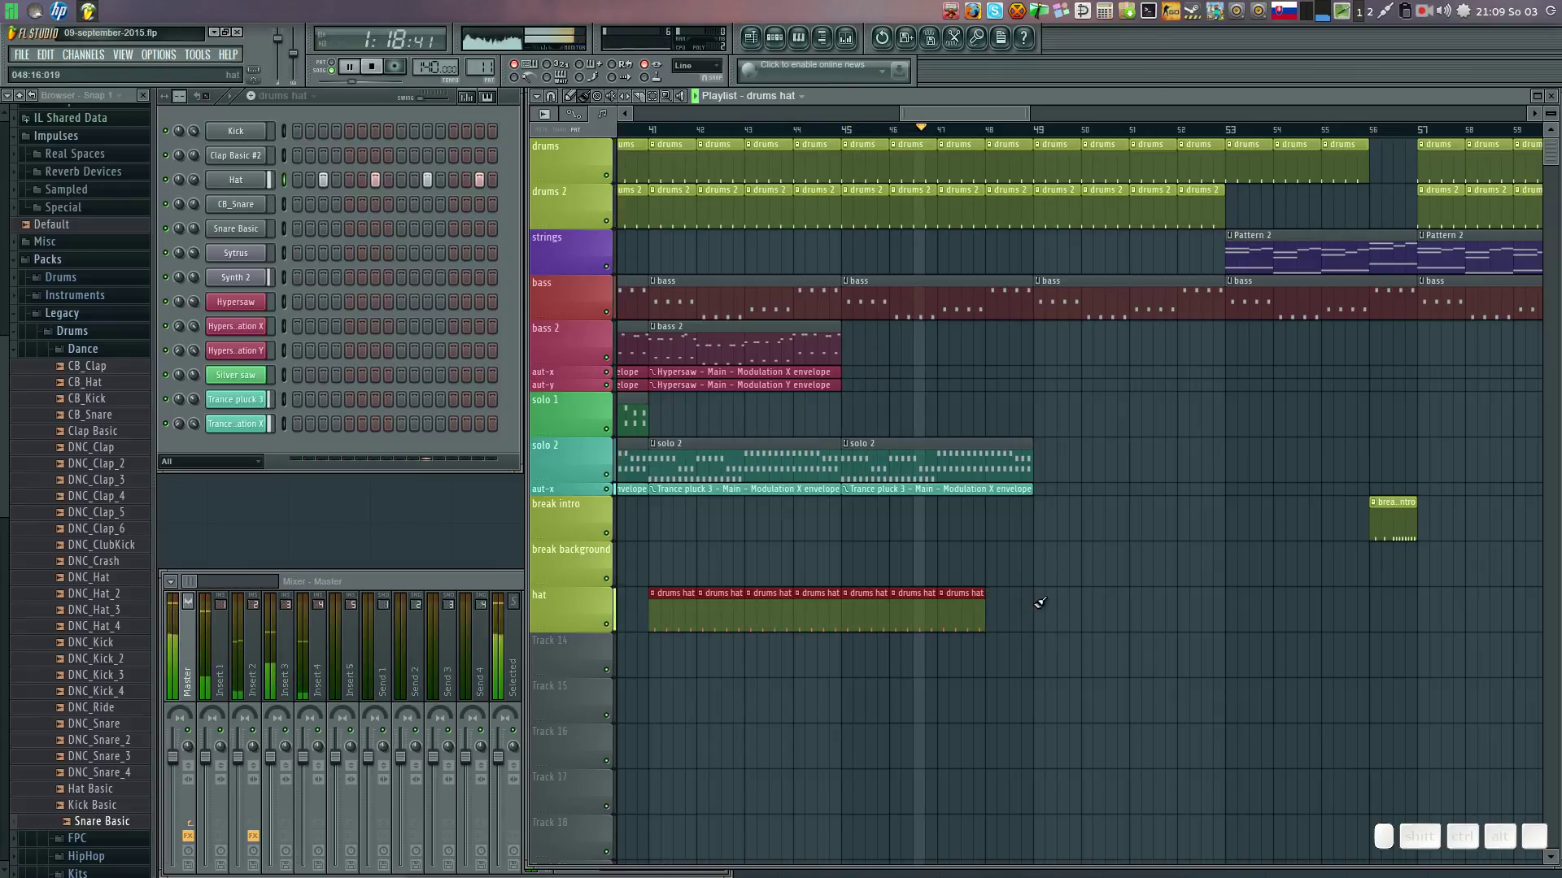
drag(1045, 596, 1264, 575)
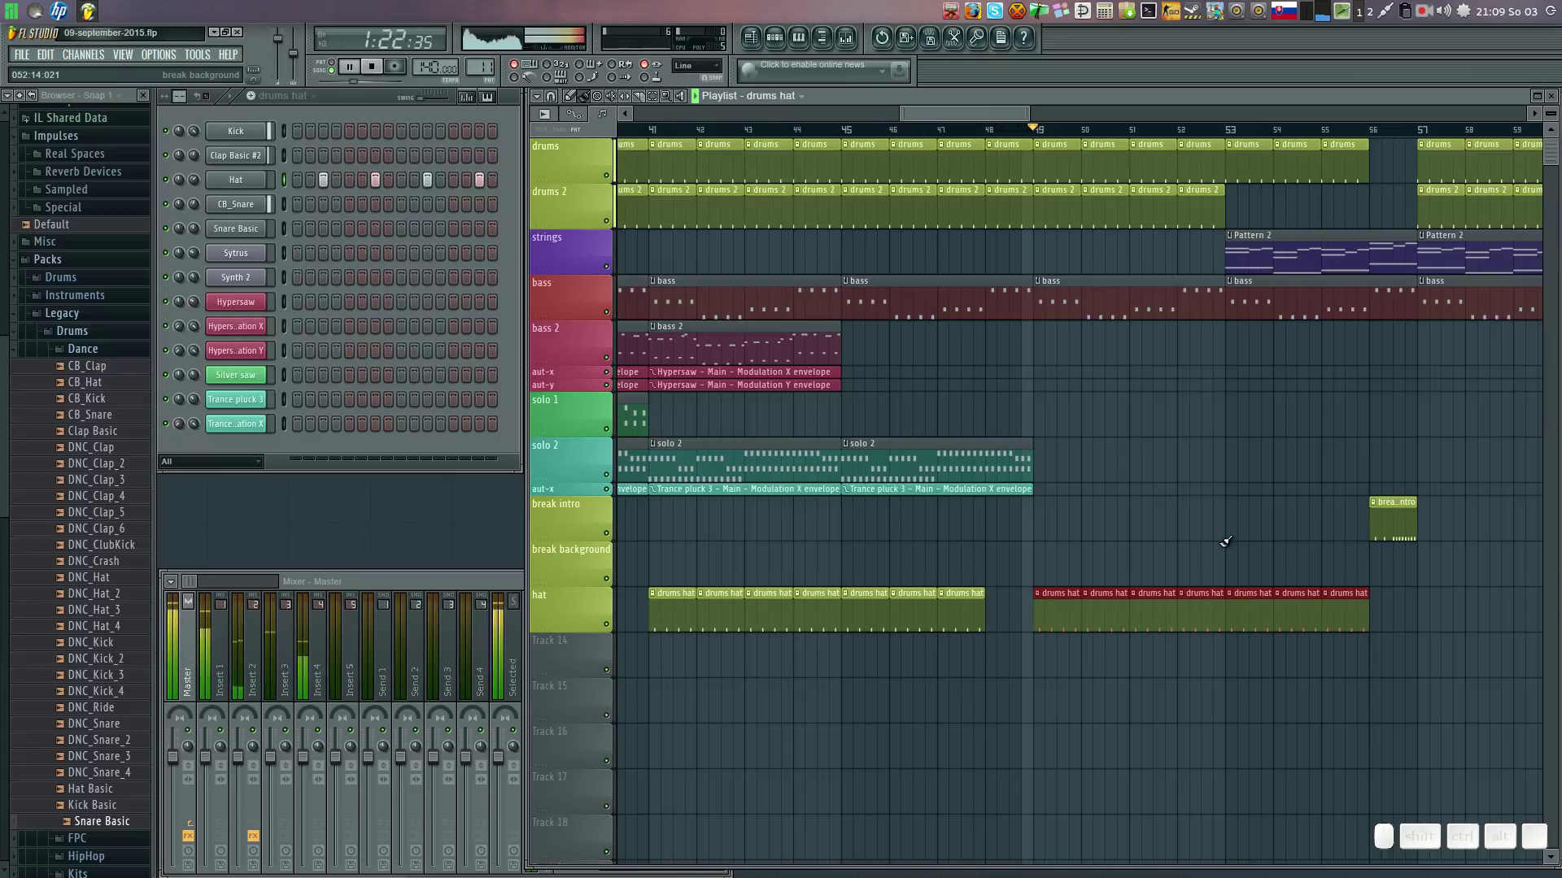